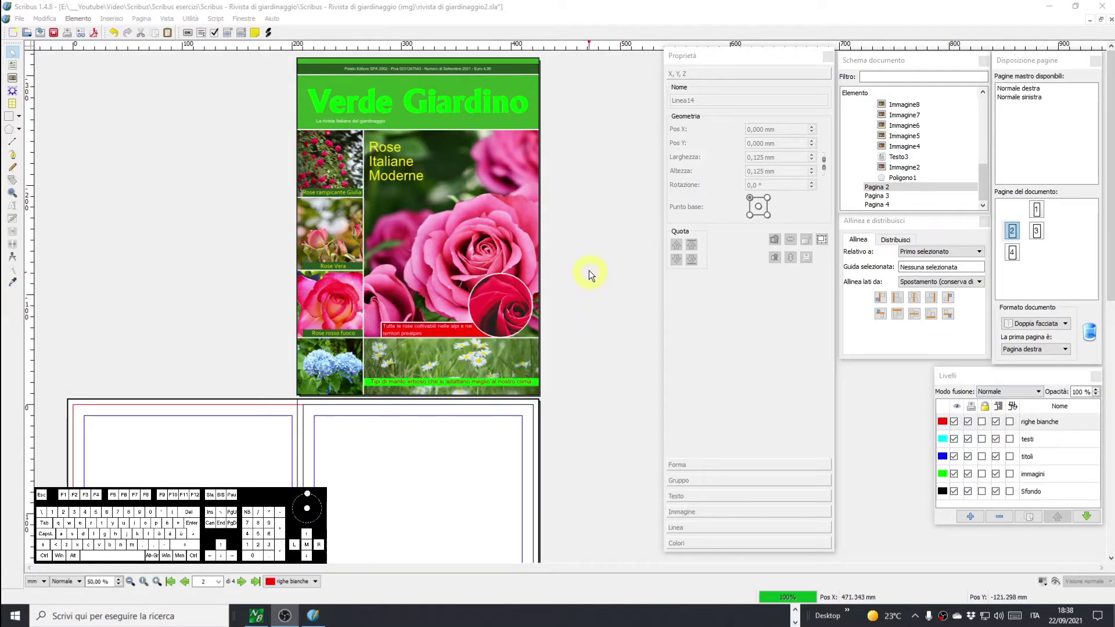
Scroll through the garden magazine layout to review its pages.
scroll("down", 3)
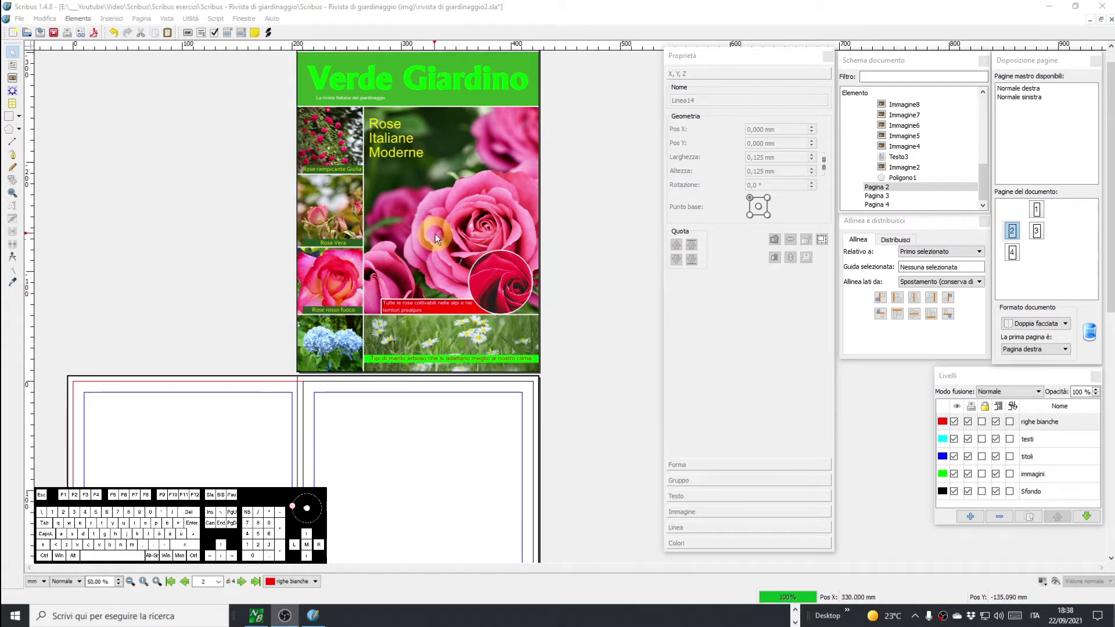
middle_click(589, 235)
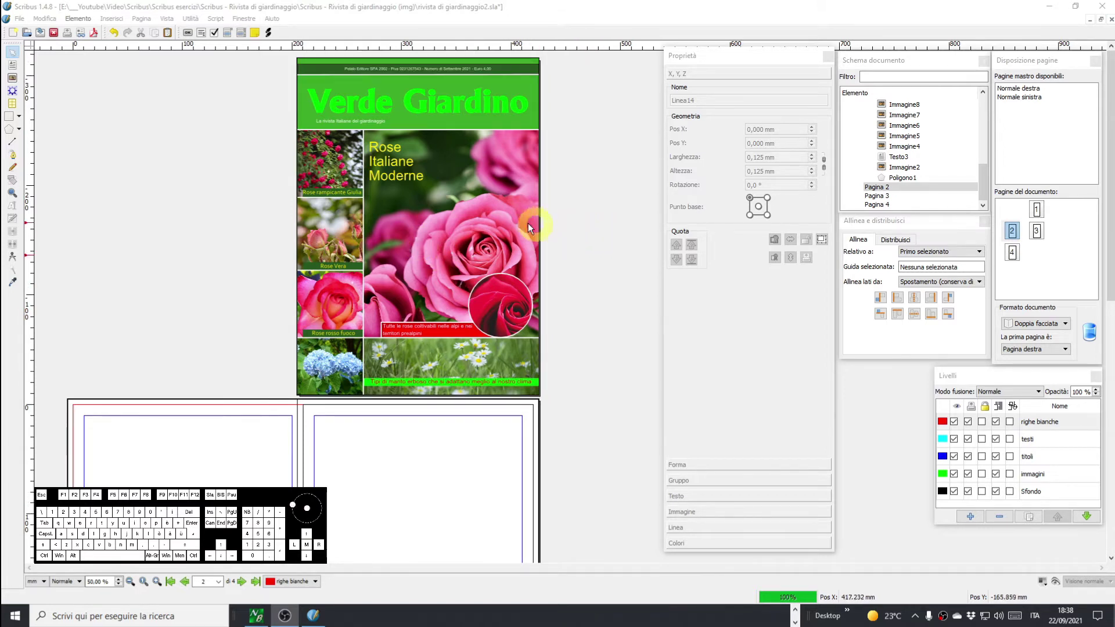
scroll("down", 3)
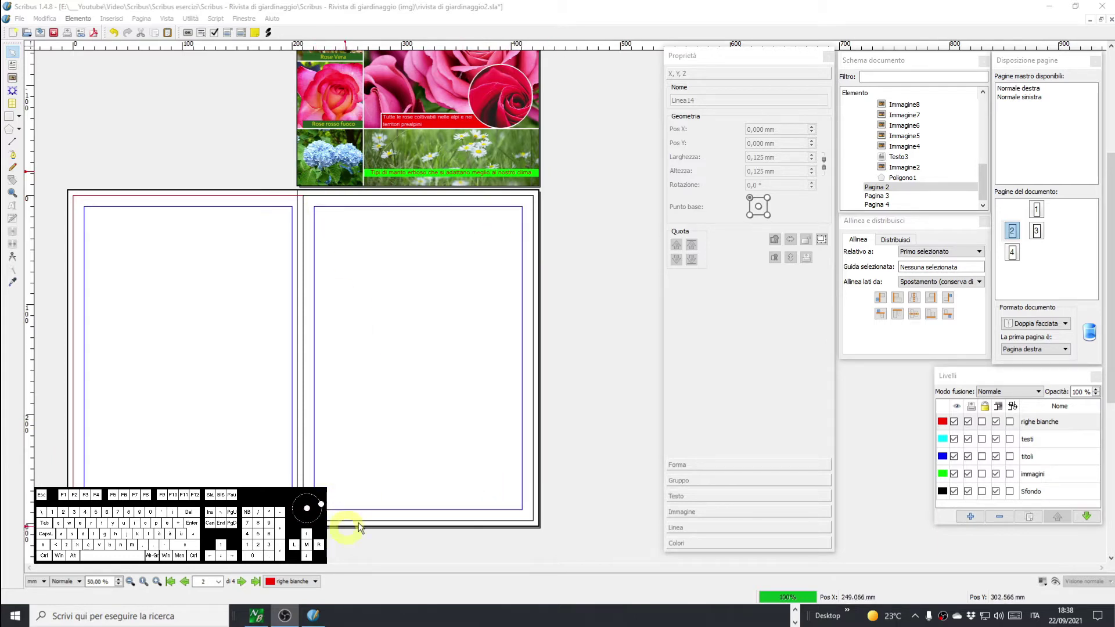
scroll("down", 3)
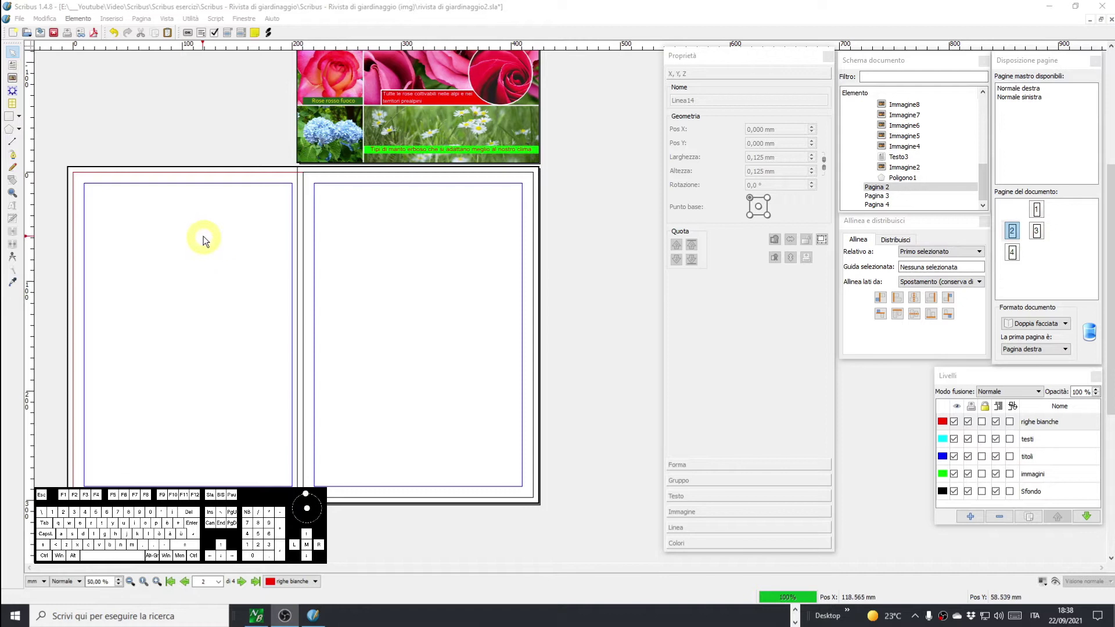
scroll("down", 3)
scroll("up", 3)
double_click(471, 286)
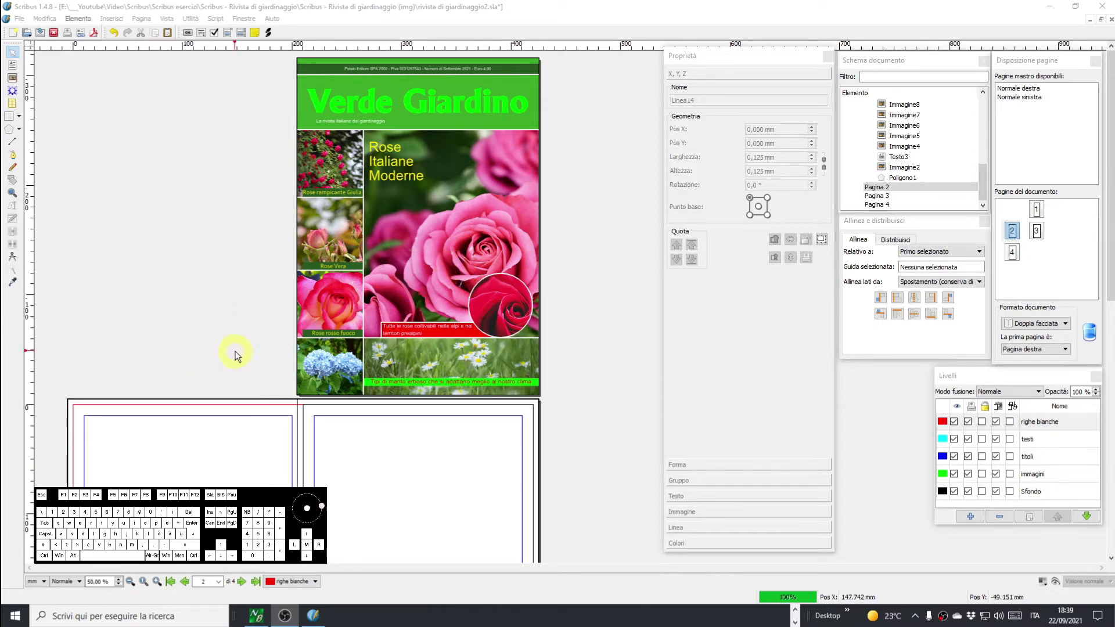
scroll("down", 3)
scroll("down", 3)
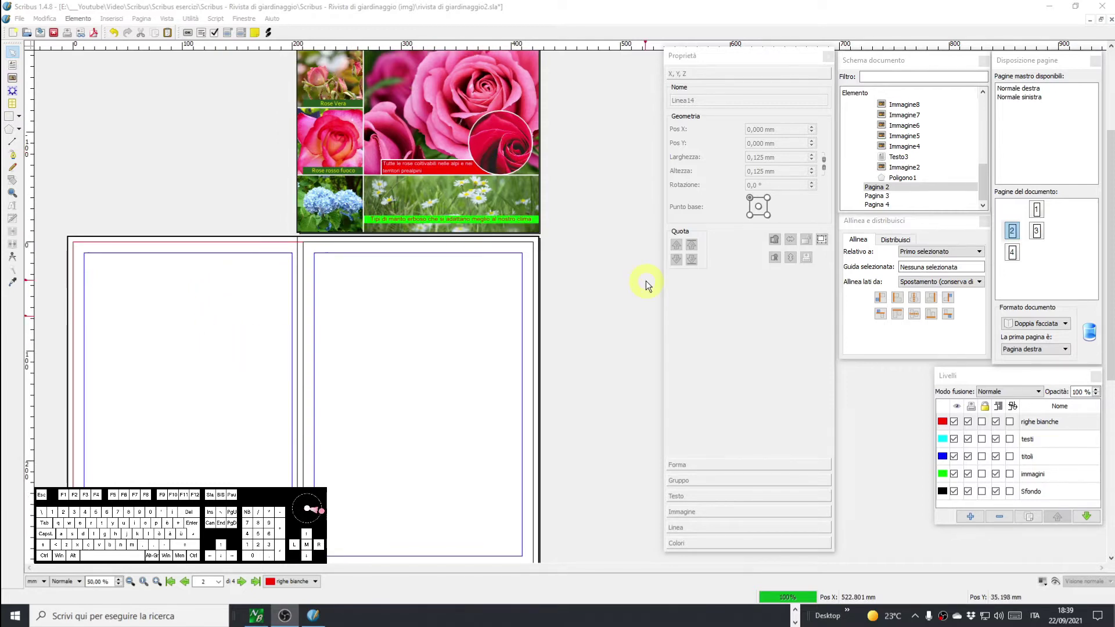
scroll("up", 3)
scroll("up", 3)
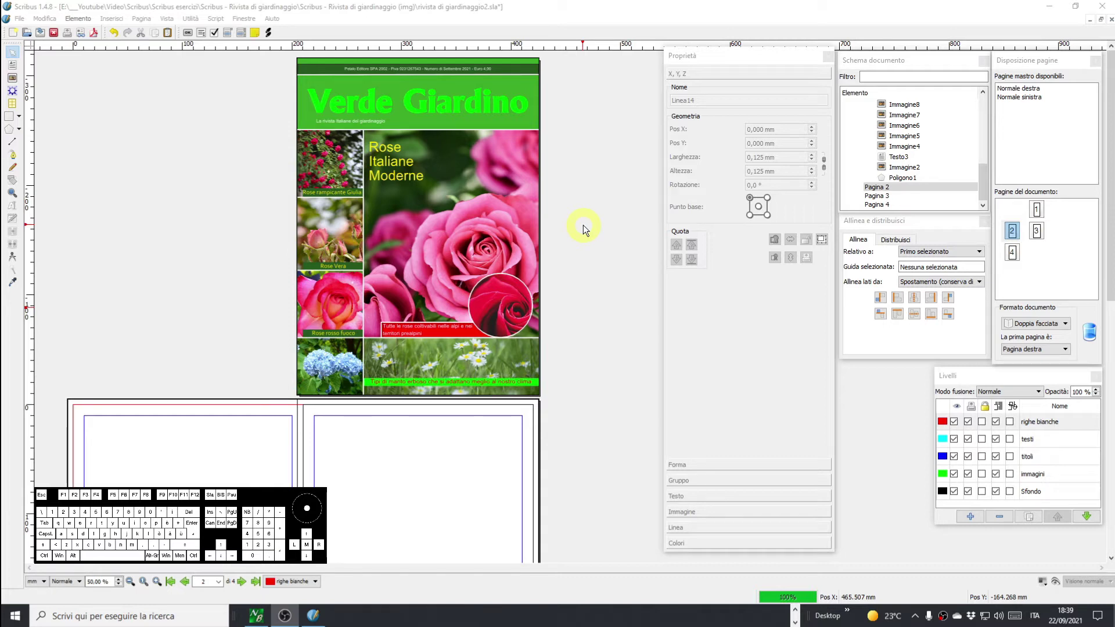
scroll("down", 3)
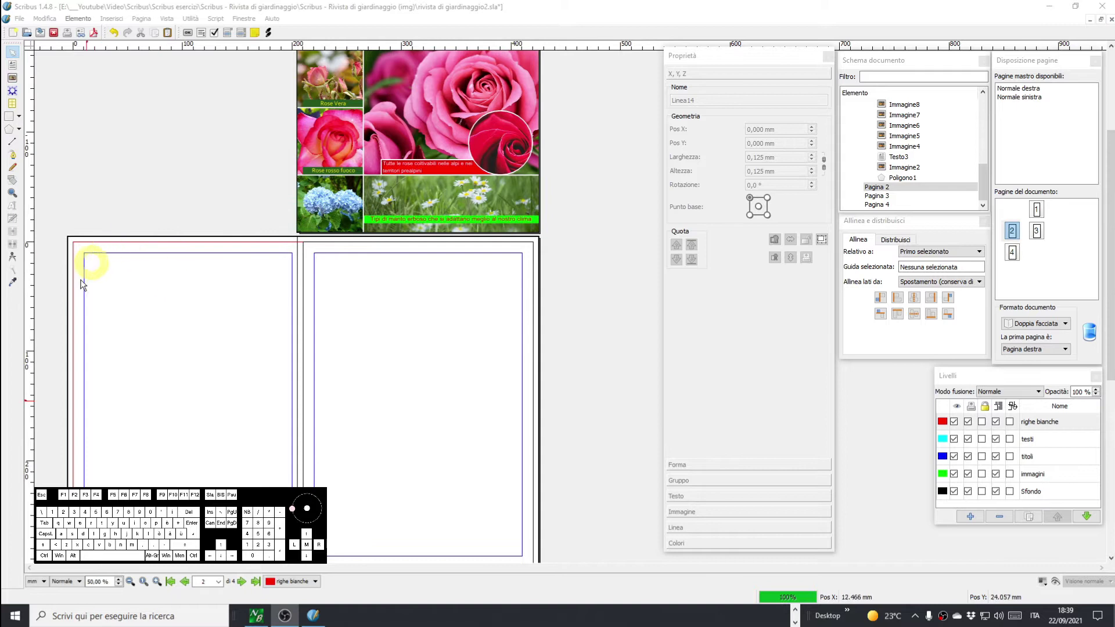
Switch to Chrome and show the image results for the tagliaerba search.
scroll("down", 3)
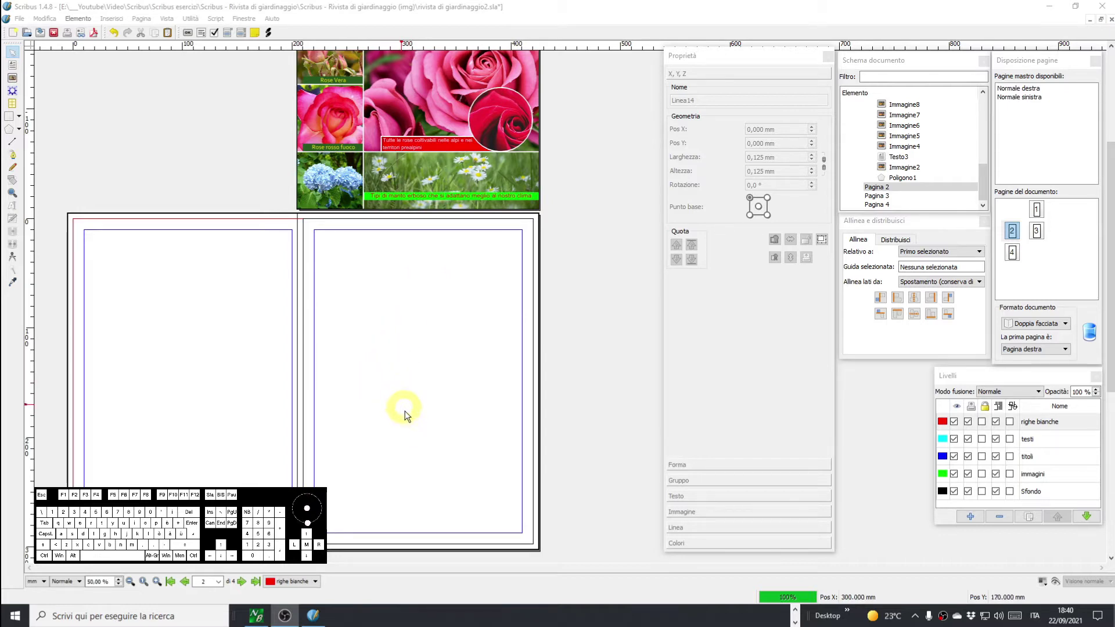
left_click_drag(575, 362, 564, 359)
scroll("down", 3)
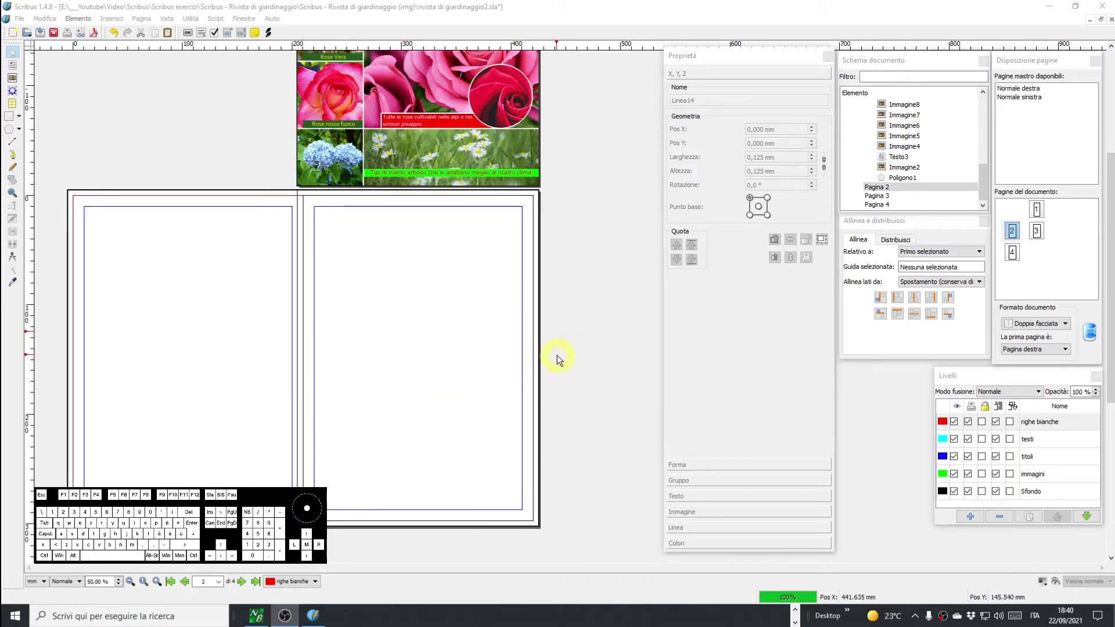
scroll("down", 3)
scroll("up", 3)
scroll("up", 3)
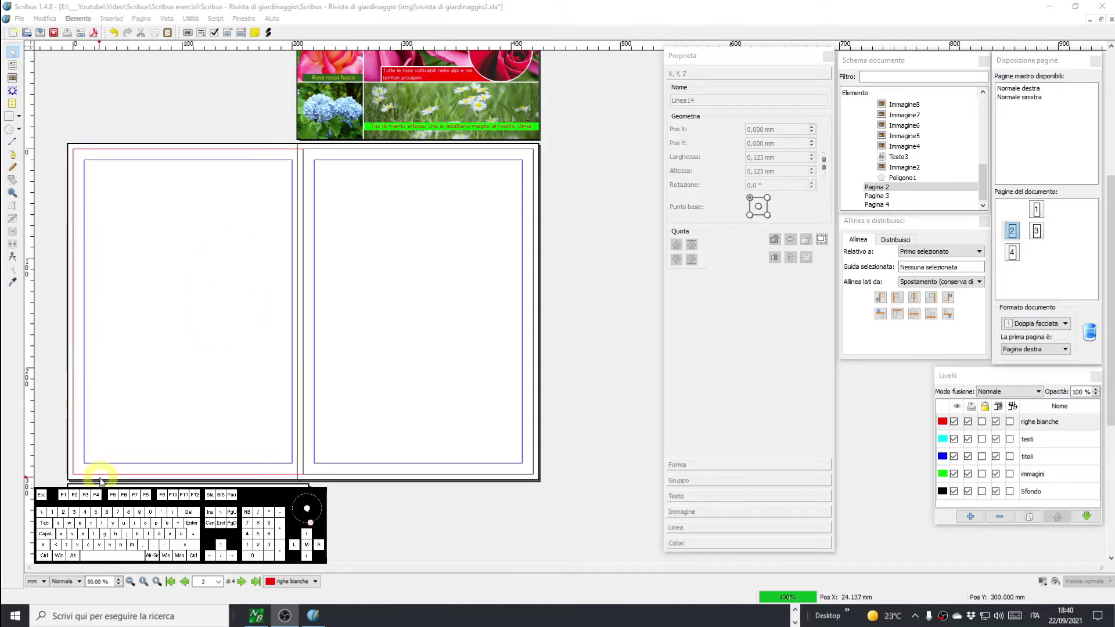
left_click(259, 413)
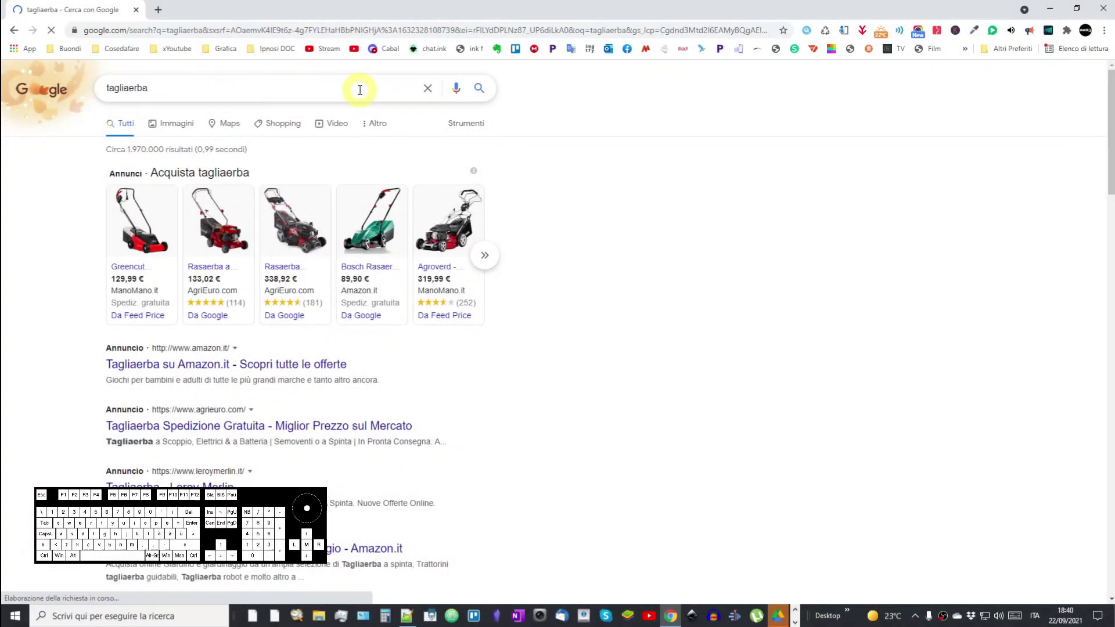
left_click(1055, 10)
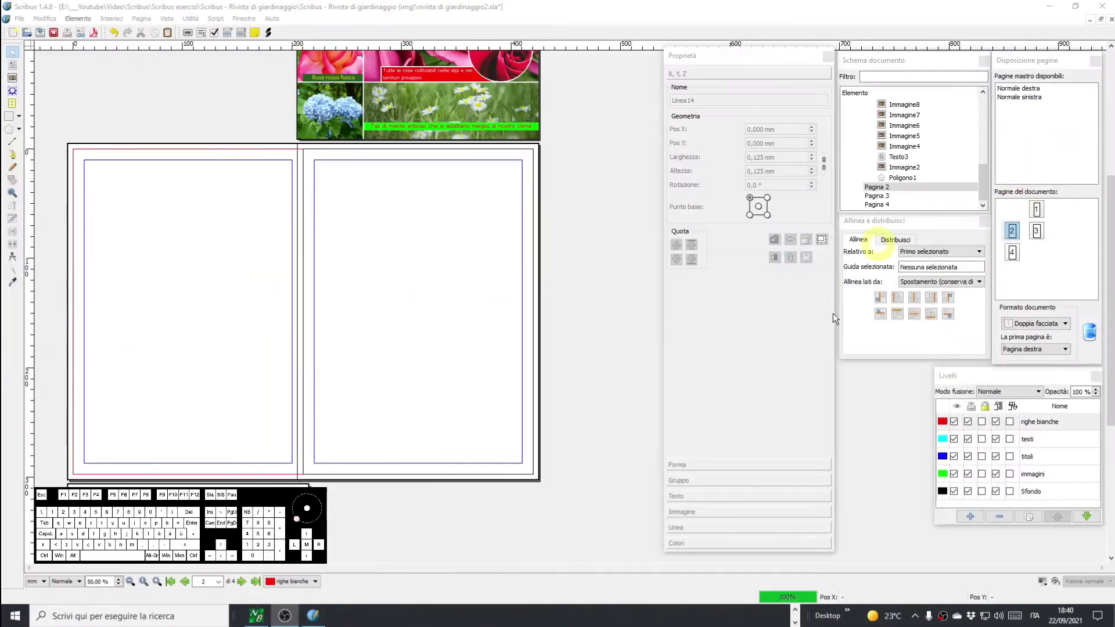
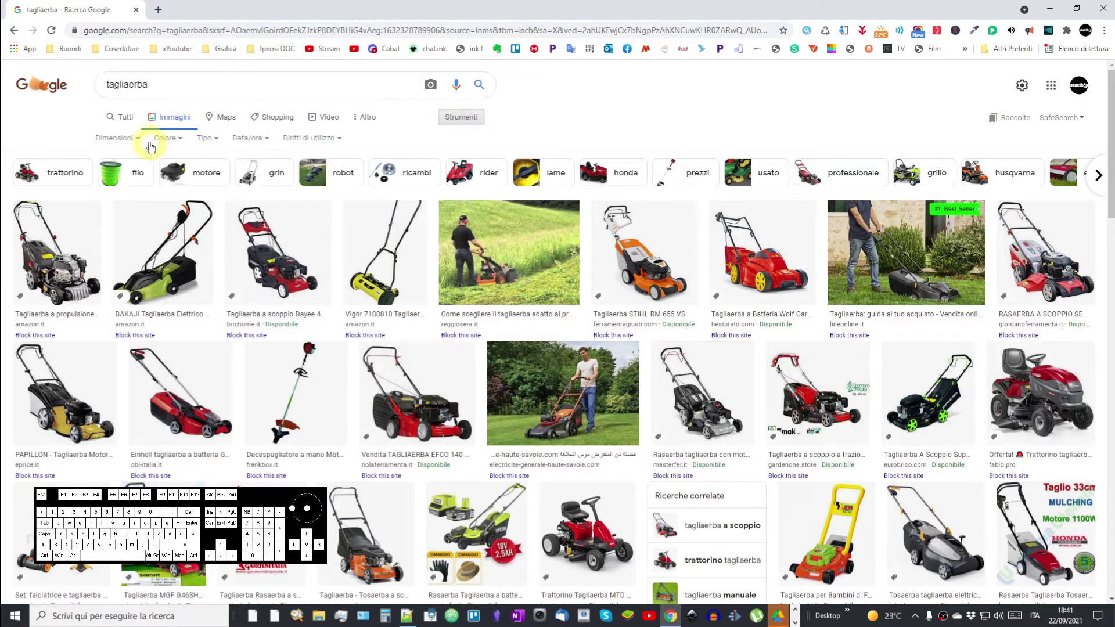
Filter the tagliaerba images to large size with Creative Commons licences.
left_click(143, 143)
left_click(107, 181)
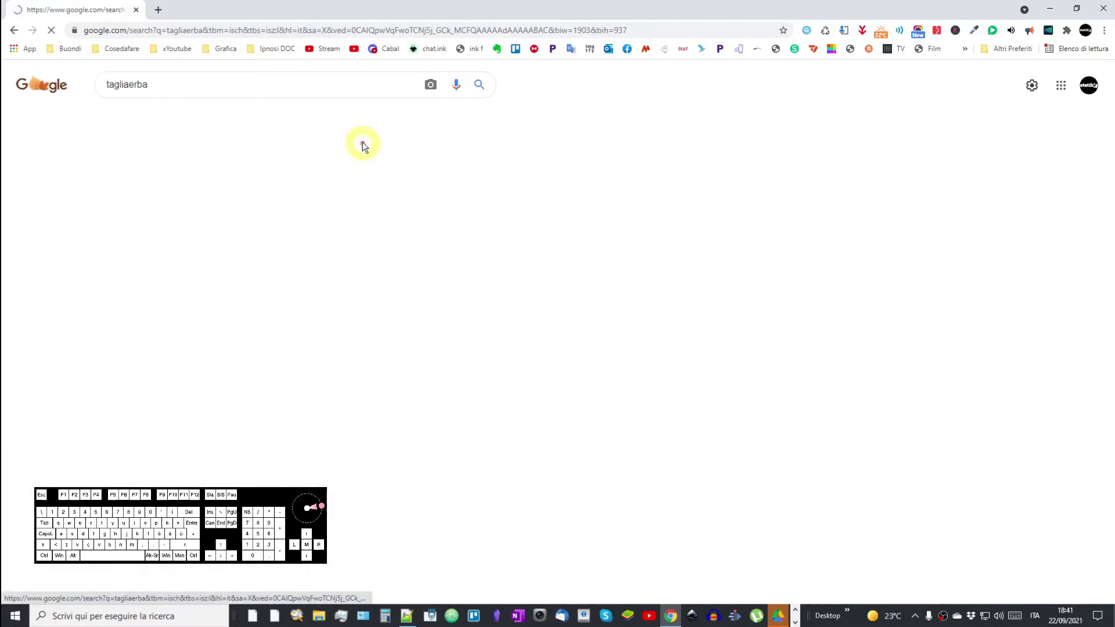
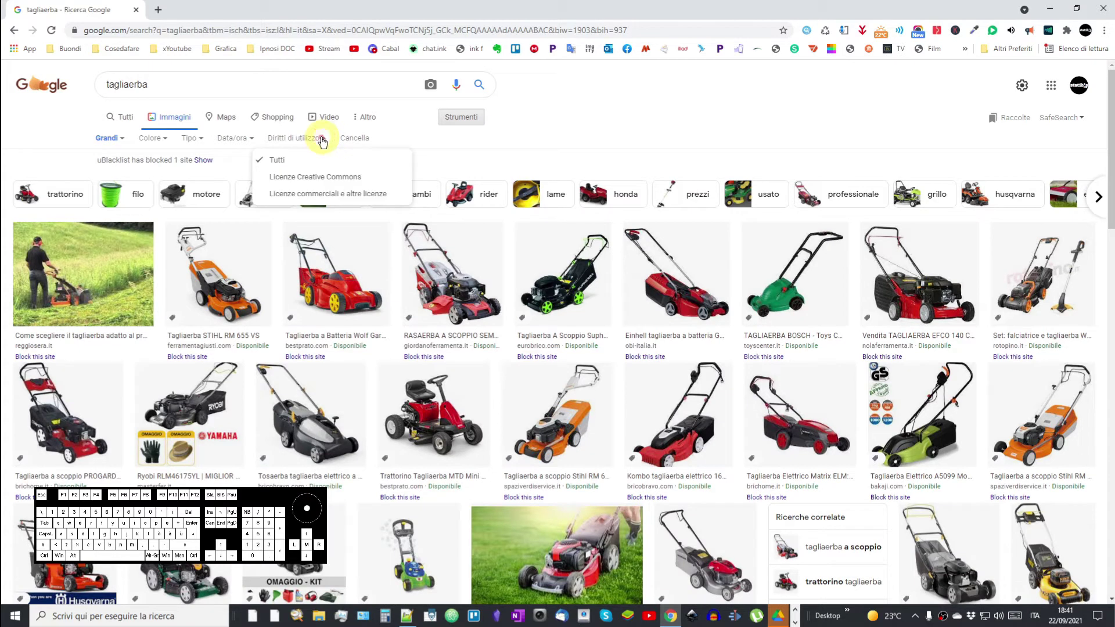
left_click(311, 181)
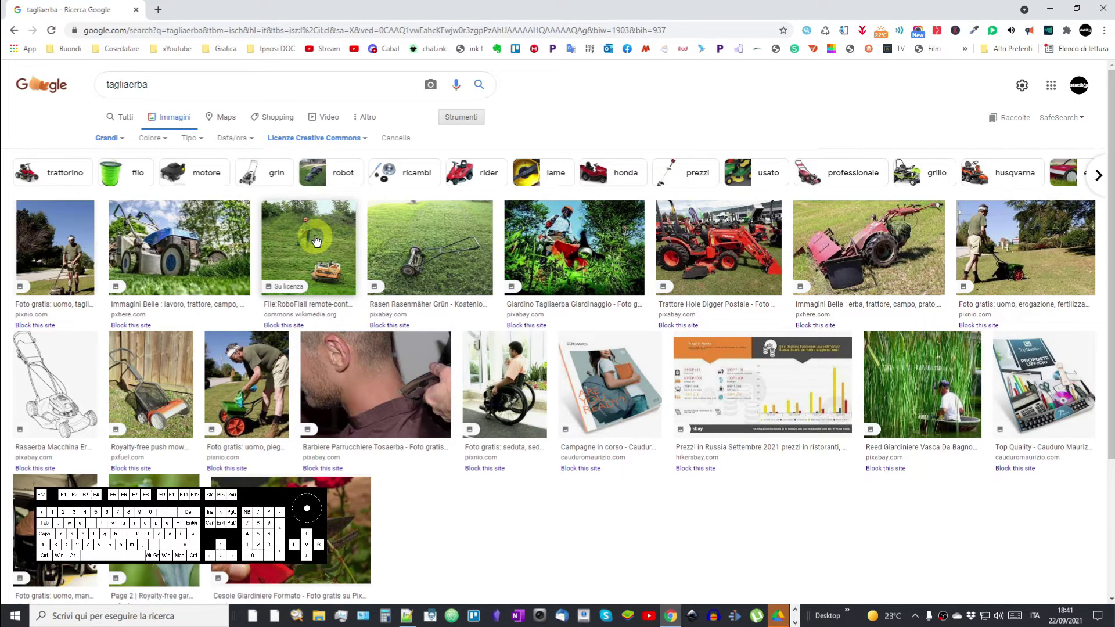
Open the remote-controlled mower photo in a new tab.
scroll("down", 3)
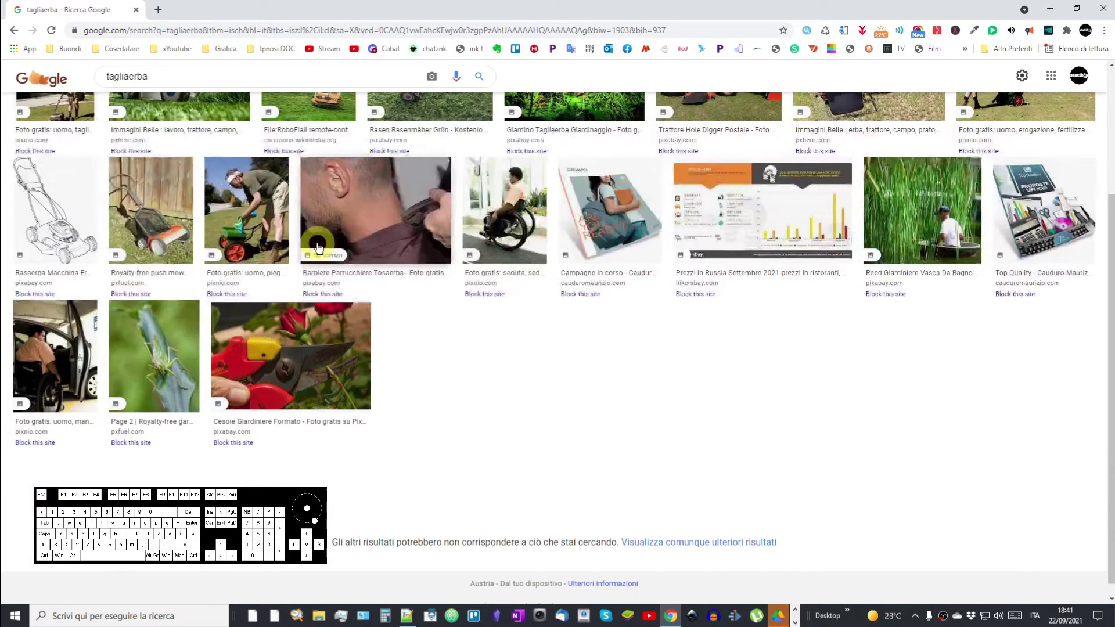
scroll("up", 3)
middle_click(612, 434)
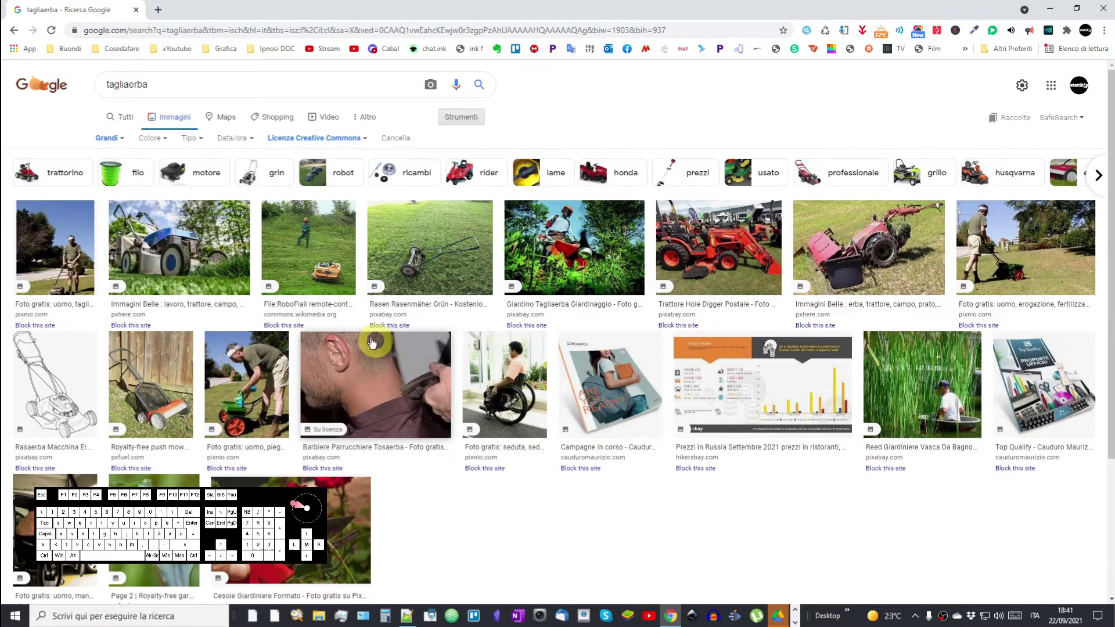
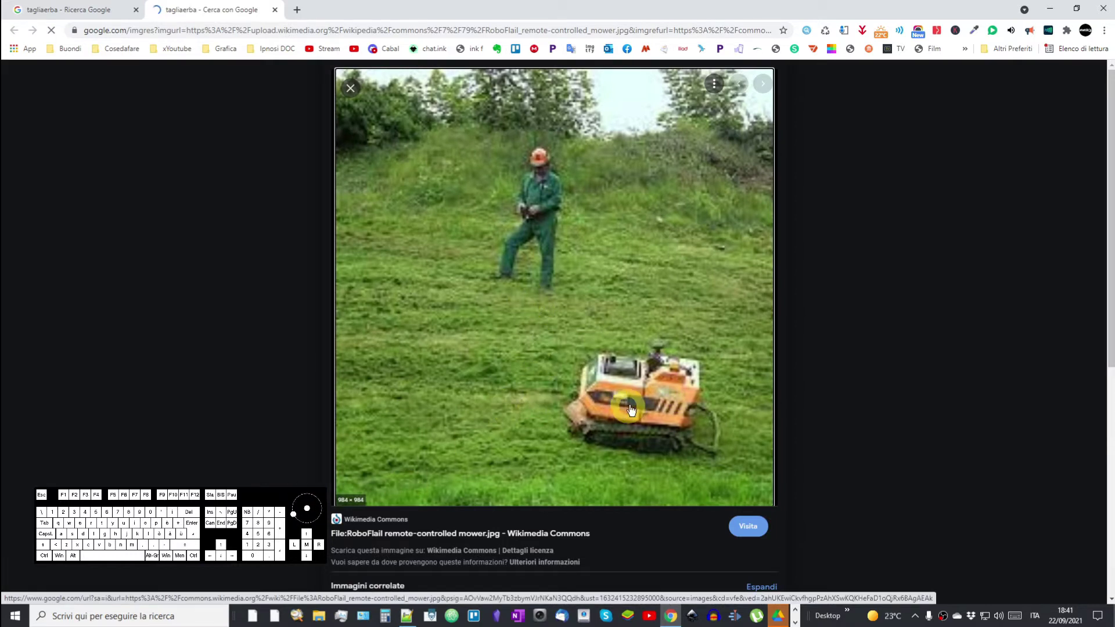
Save the mower photo into the Scribus - Rivista di giardinaggio project folder.
scroll("down", 3)
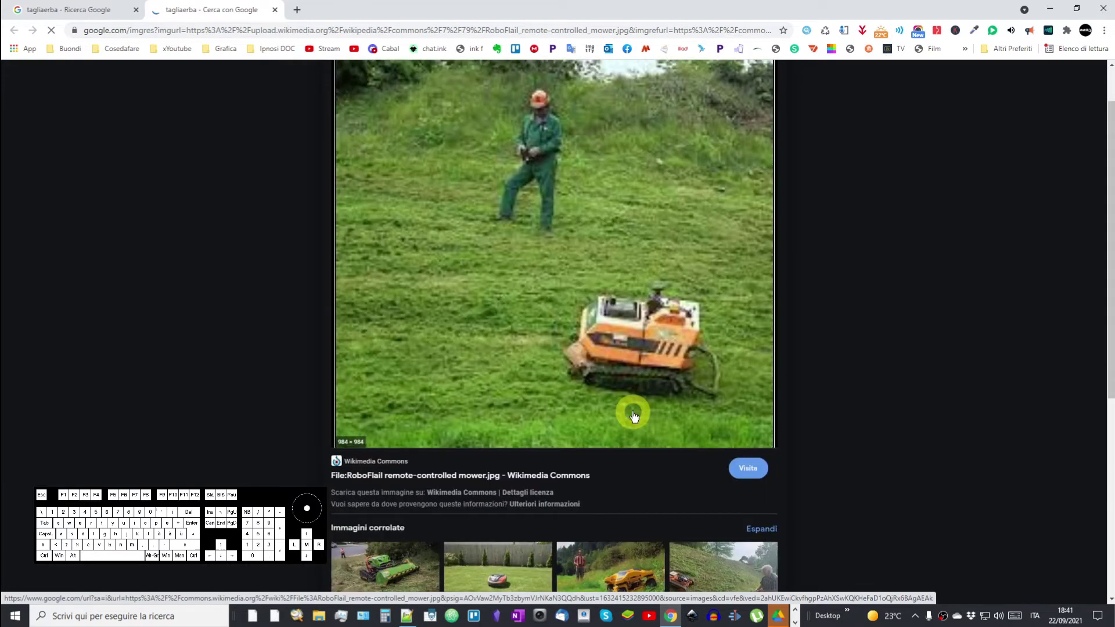
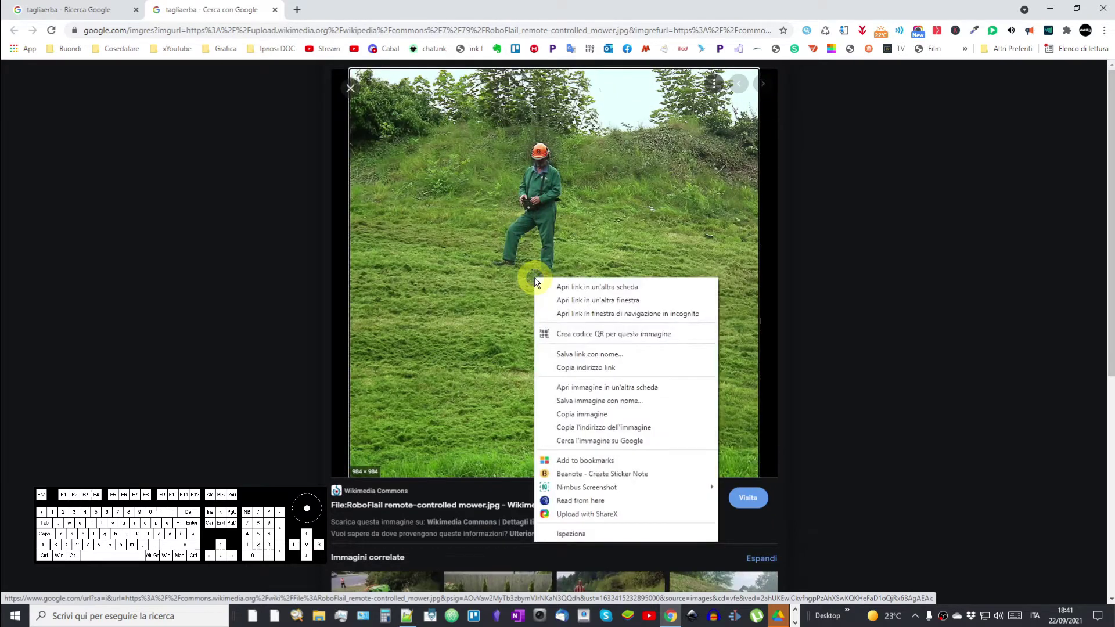
left_click(591, 404)
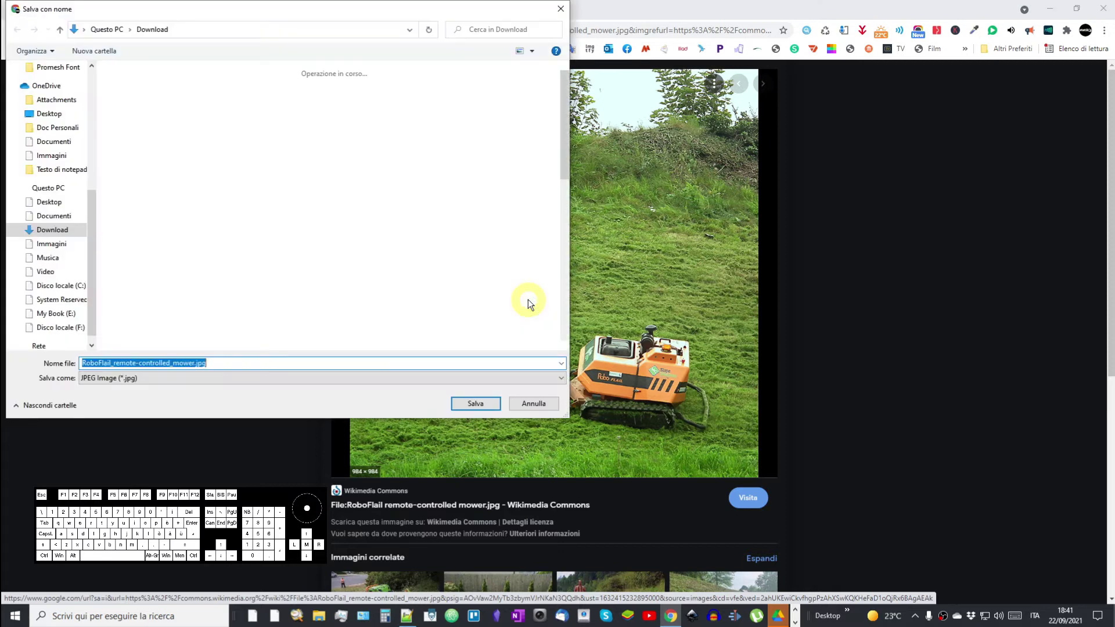
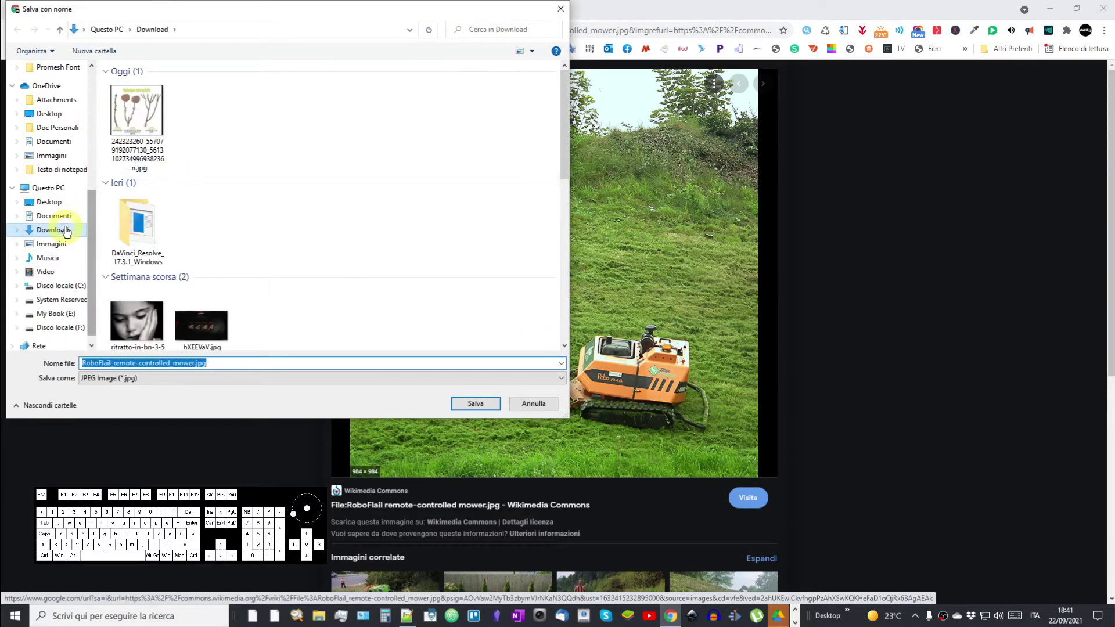
scroll("up", 3)
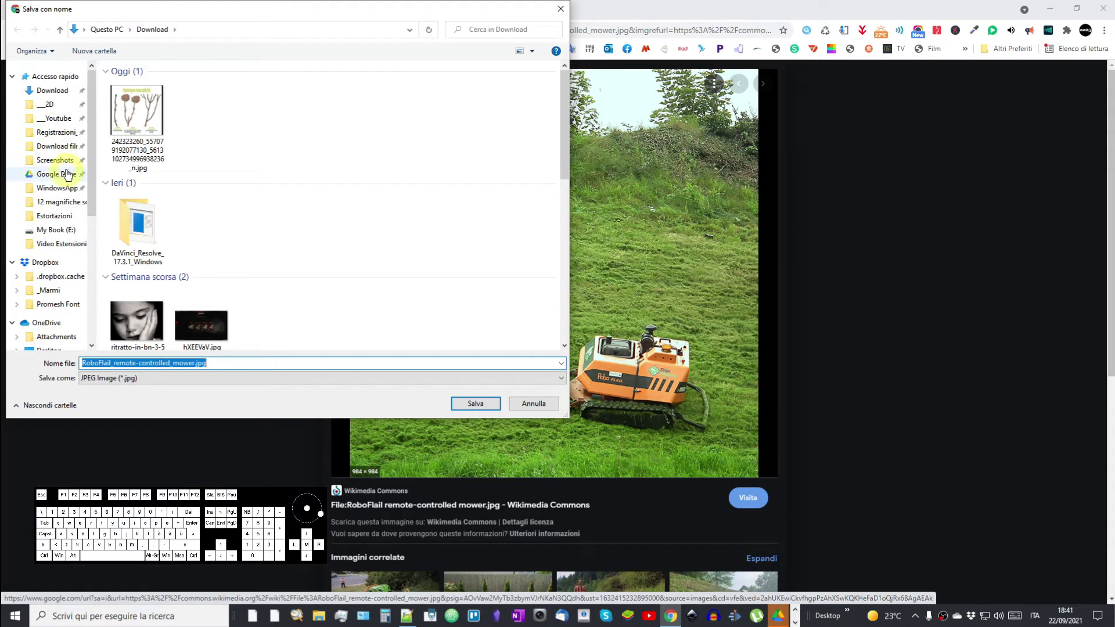
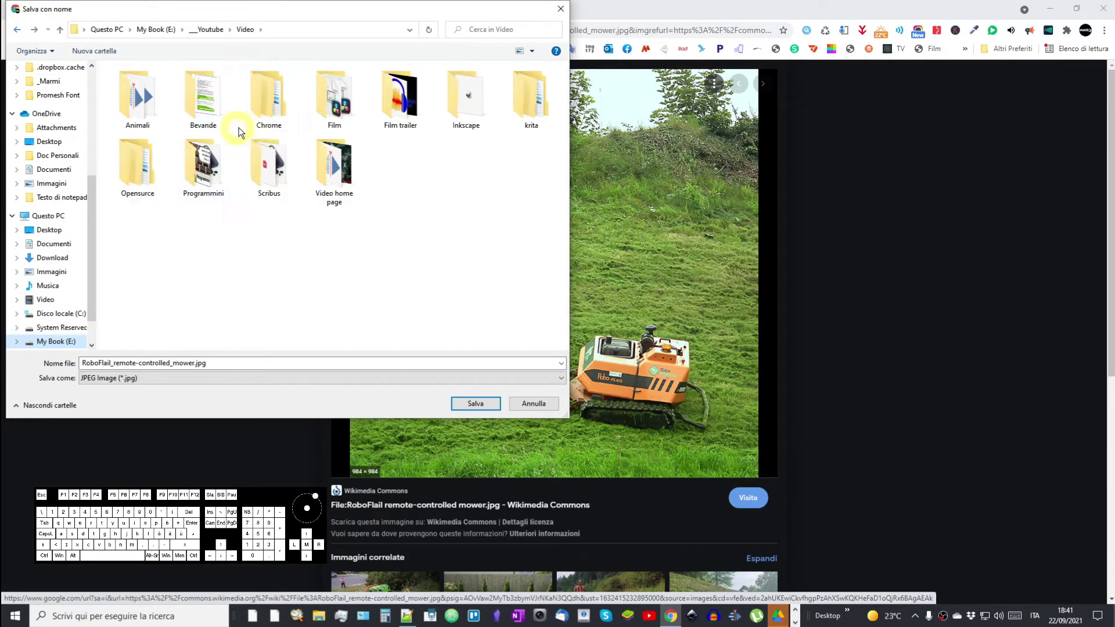
double_click(256, 164)
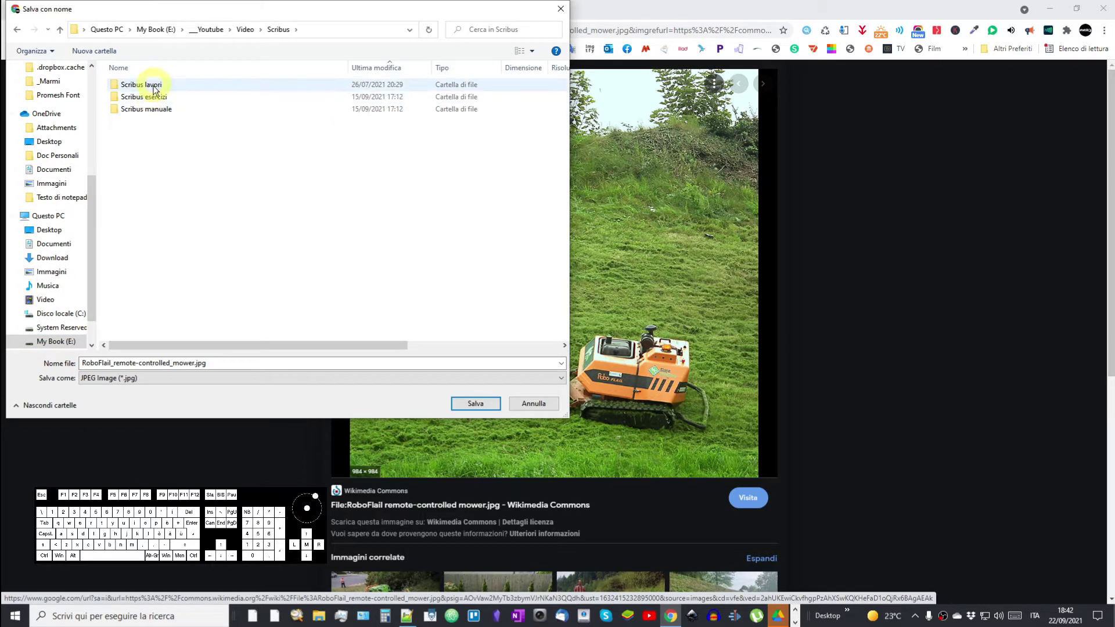
double_click(157, 97)
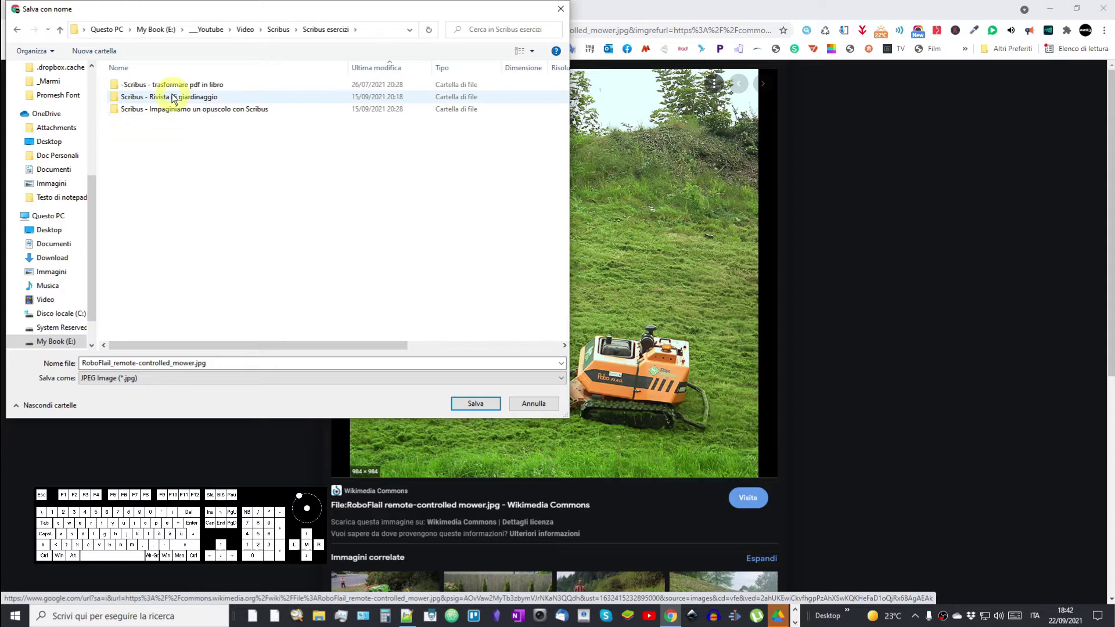
left_click(173, 101)
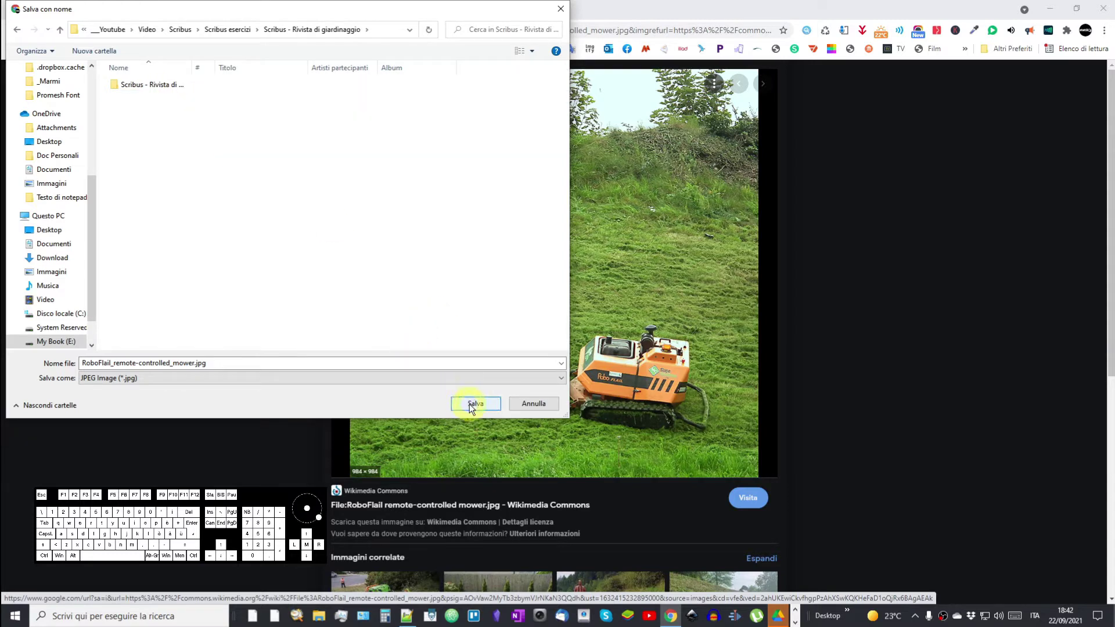
left_click(471, 410)
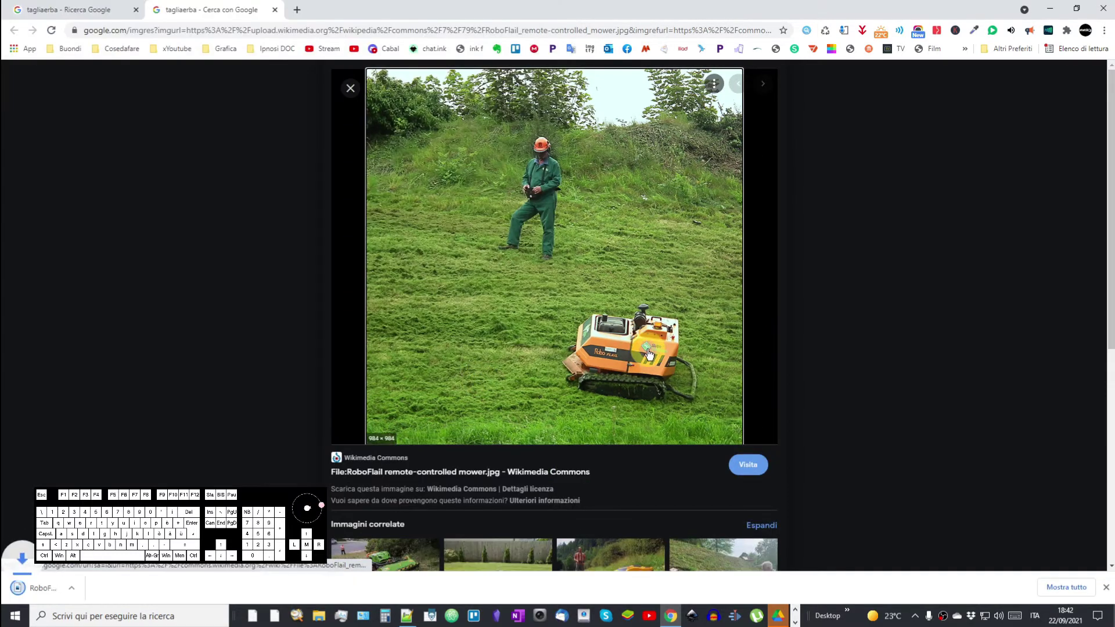
Close the image preview tab and return to the magazine layout.
left_click(280, 12)
left_click(1054, 8)
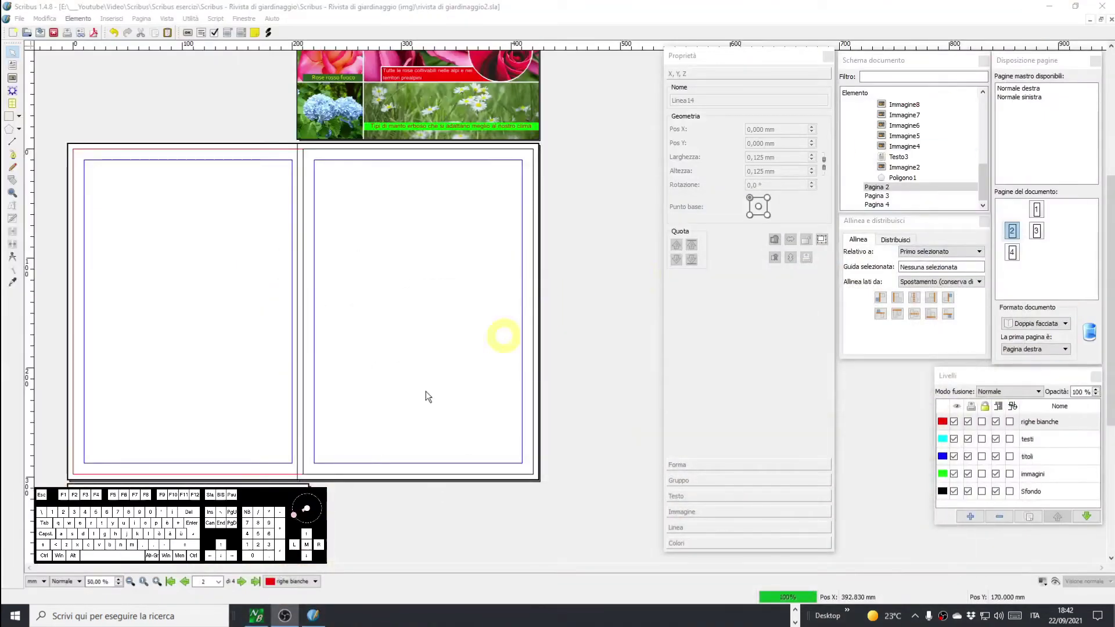
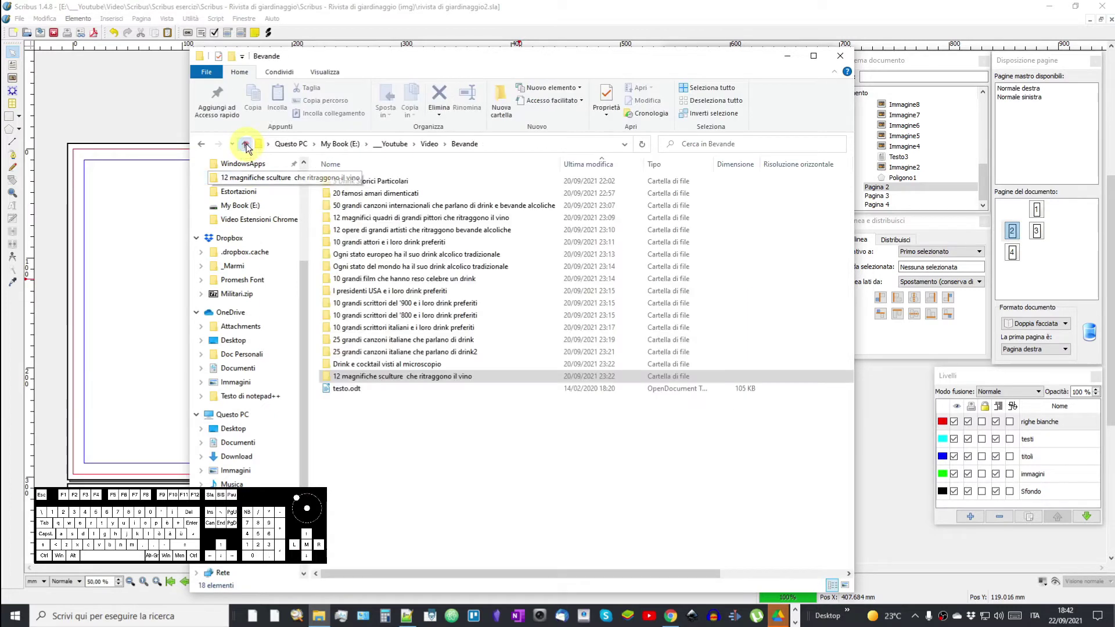
Browse from Video to the Scribus - Rivista di giardinaggio folder and bring up its view options.
left_click(248, 146)
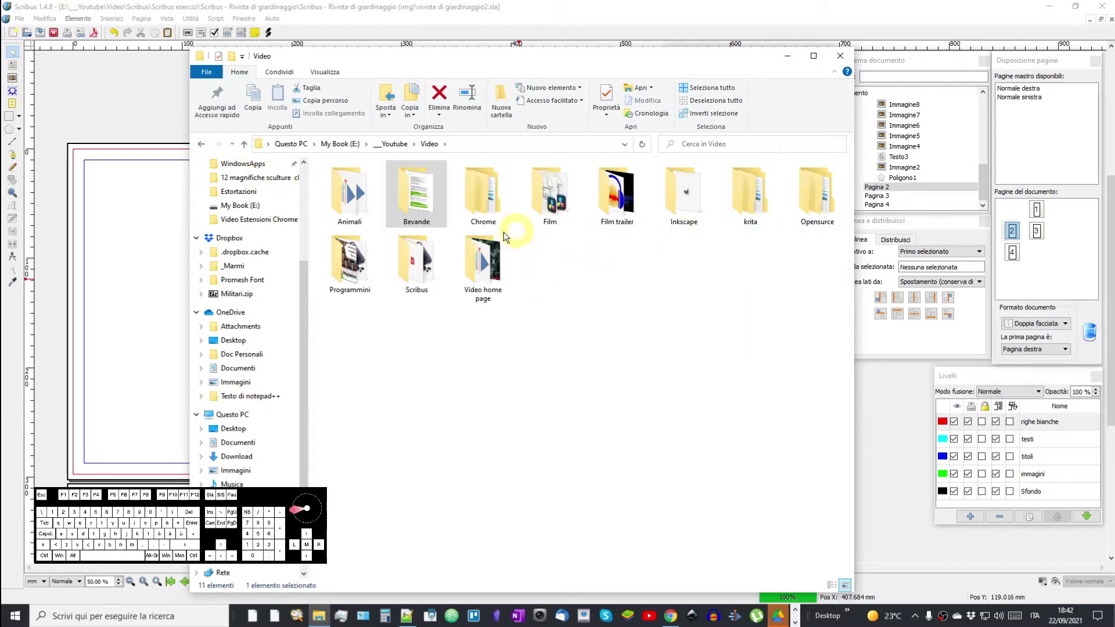
double_click(413, 255)
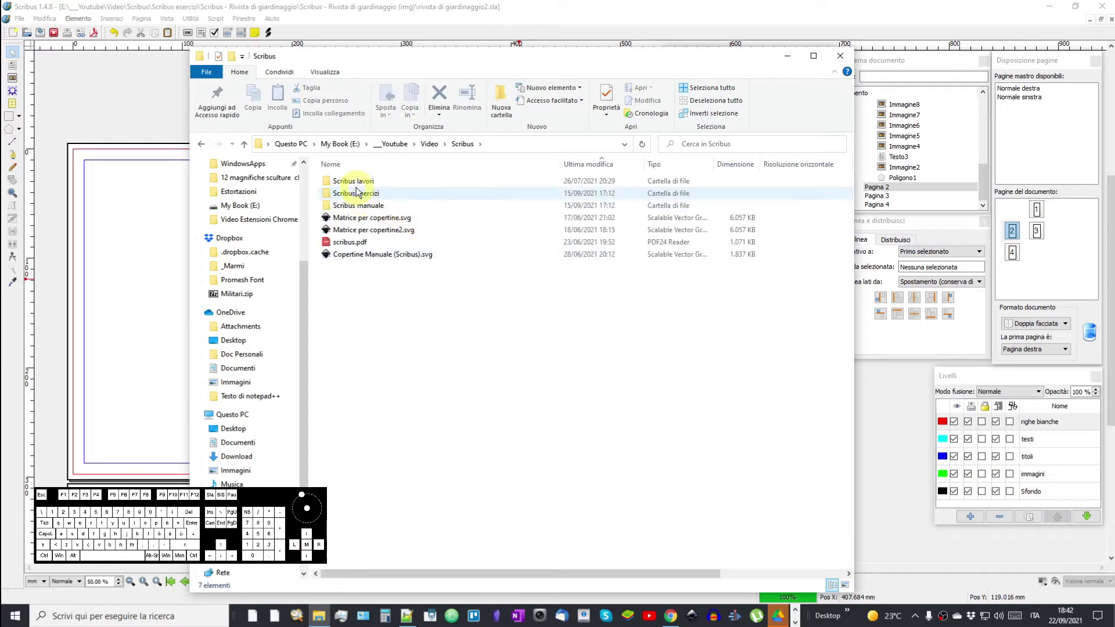
double_click(358, 196)
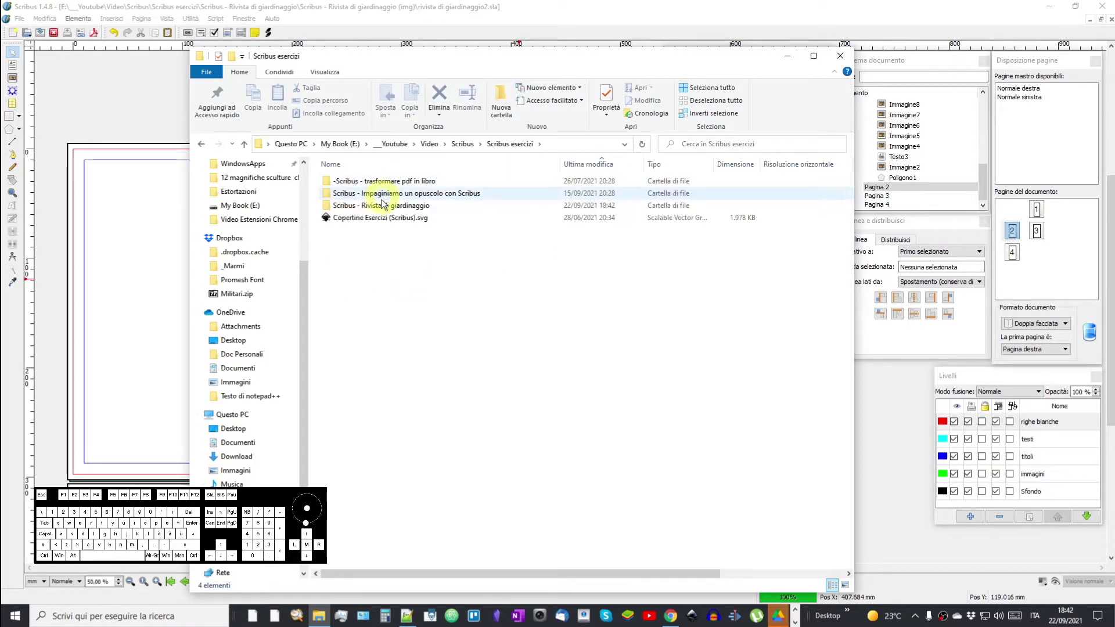
double_click(384, 206)
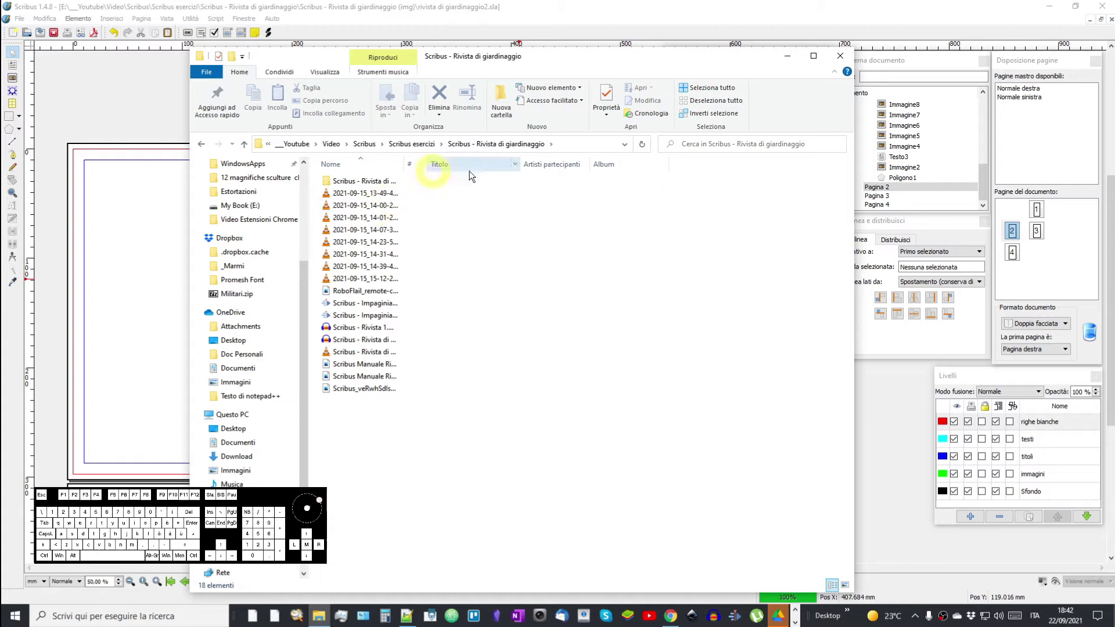
right_click(783, 178)
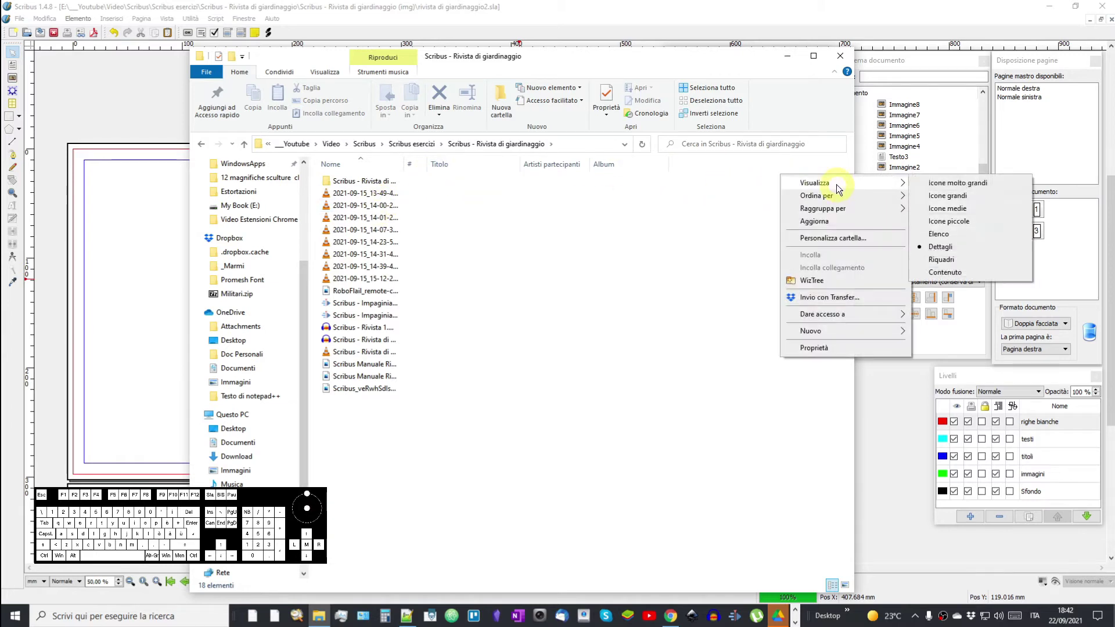
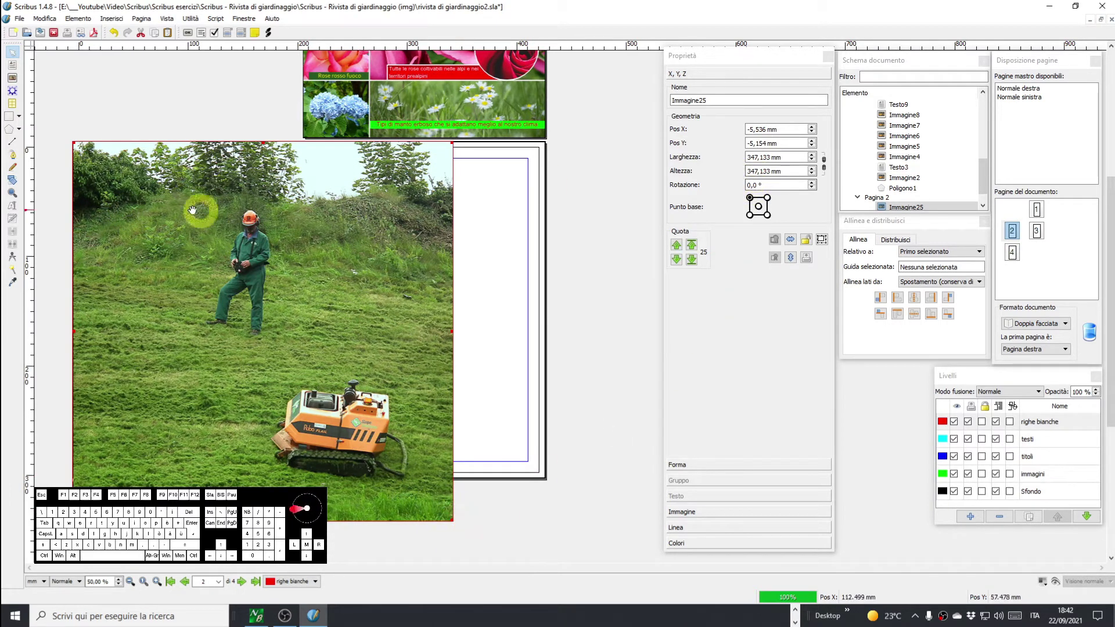
Position the lawn-mowing photo on page 2 at −5 mm on both X and Y.
scroll("up", 3)
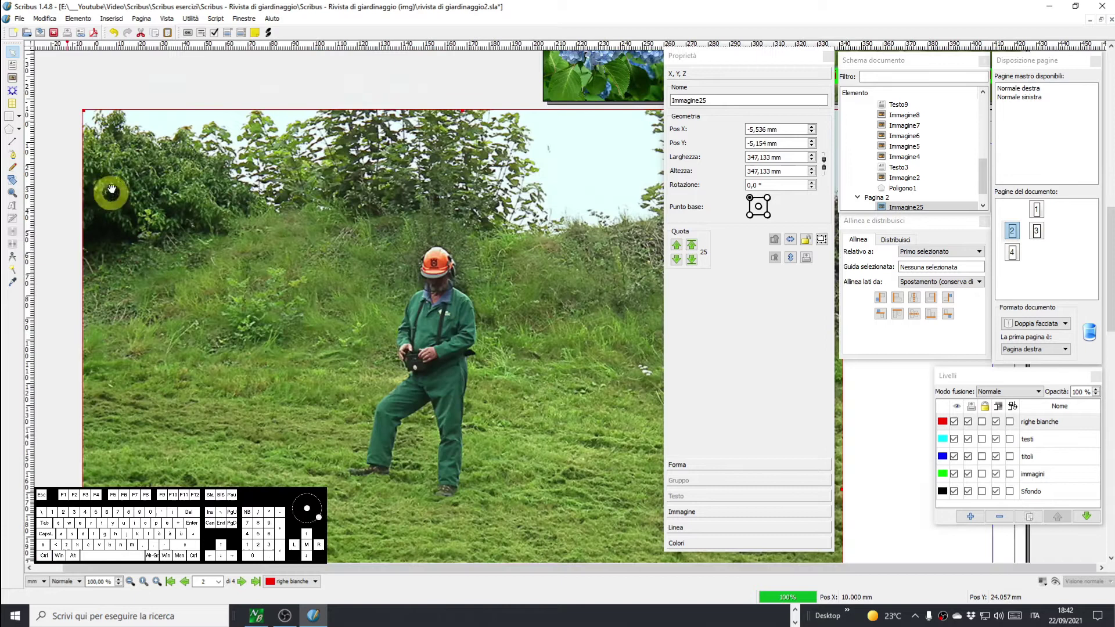
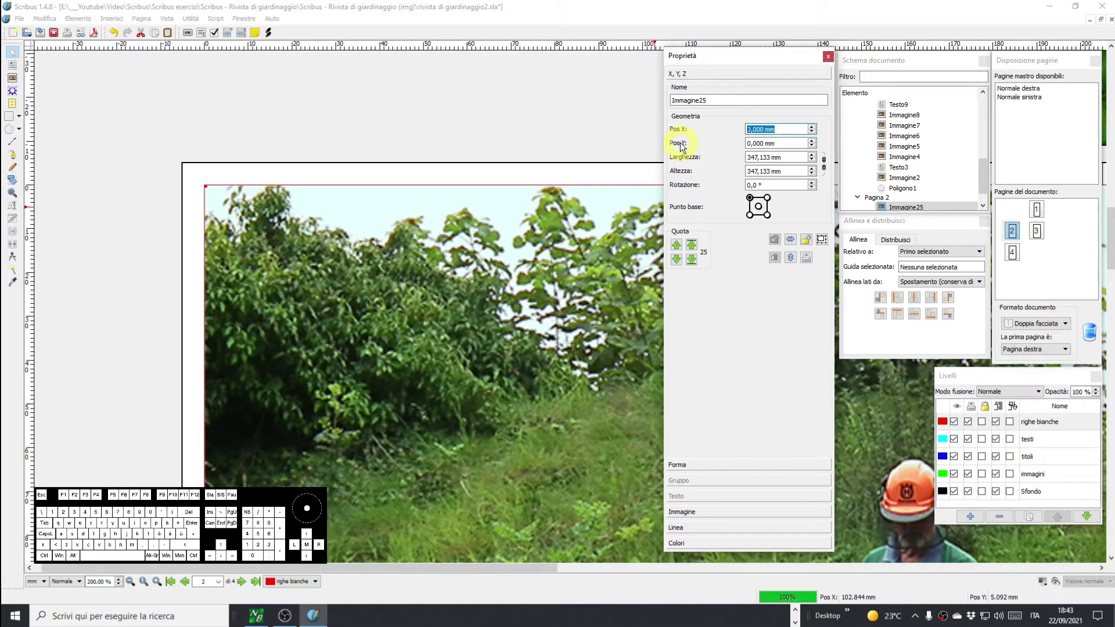
key("-")
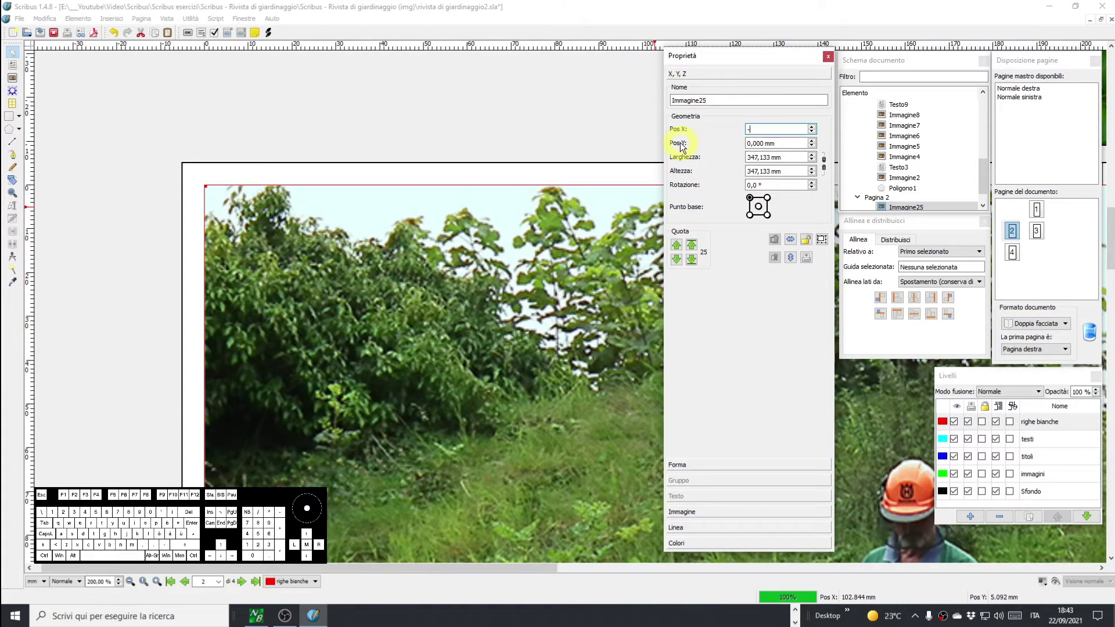
key("5")
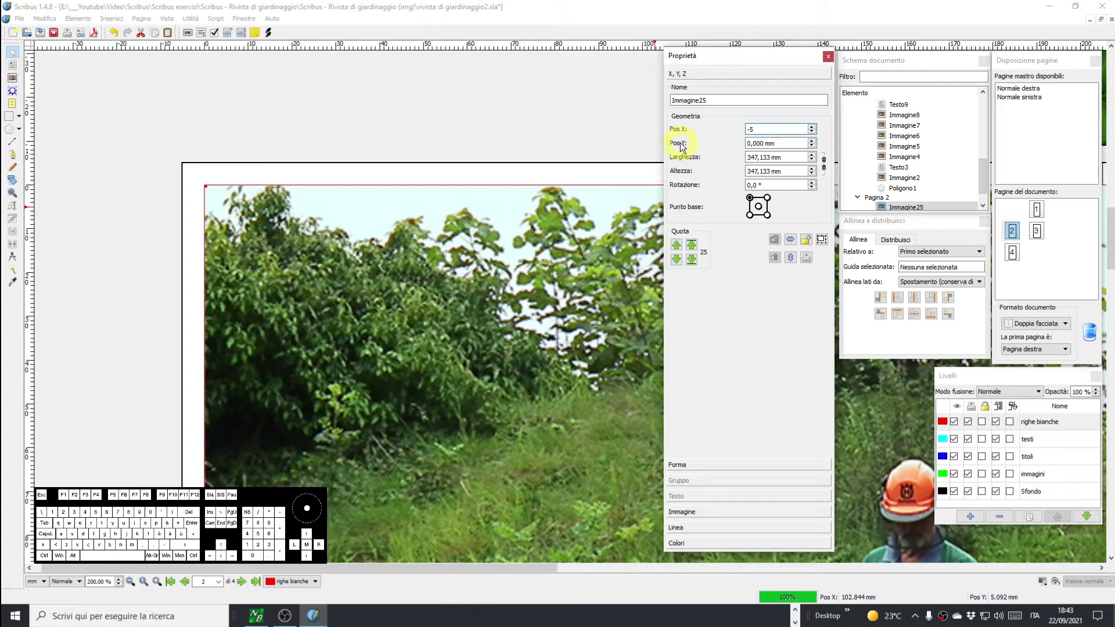
key("Return")
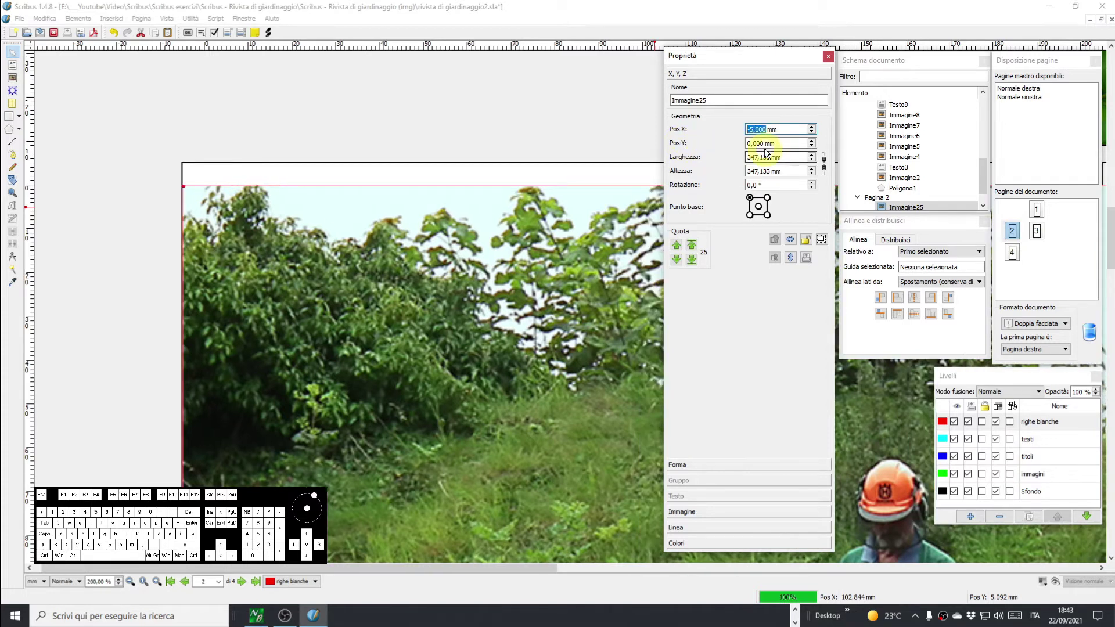
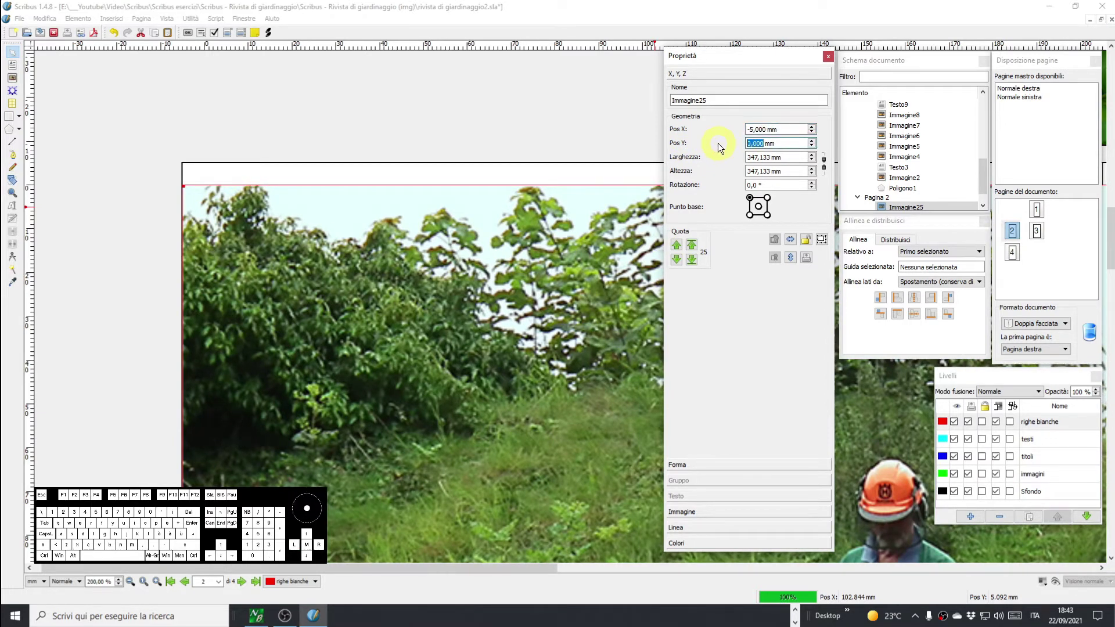
key("5")
key("Return")
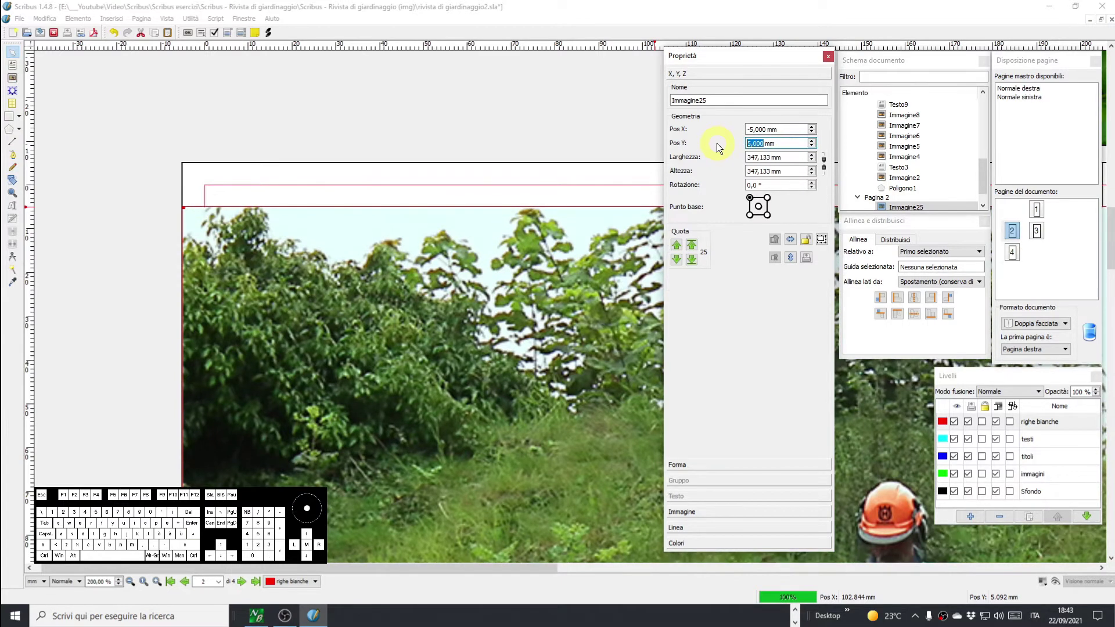
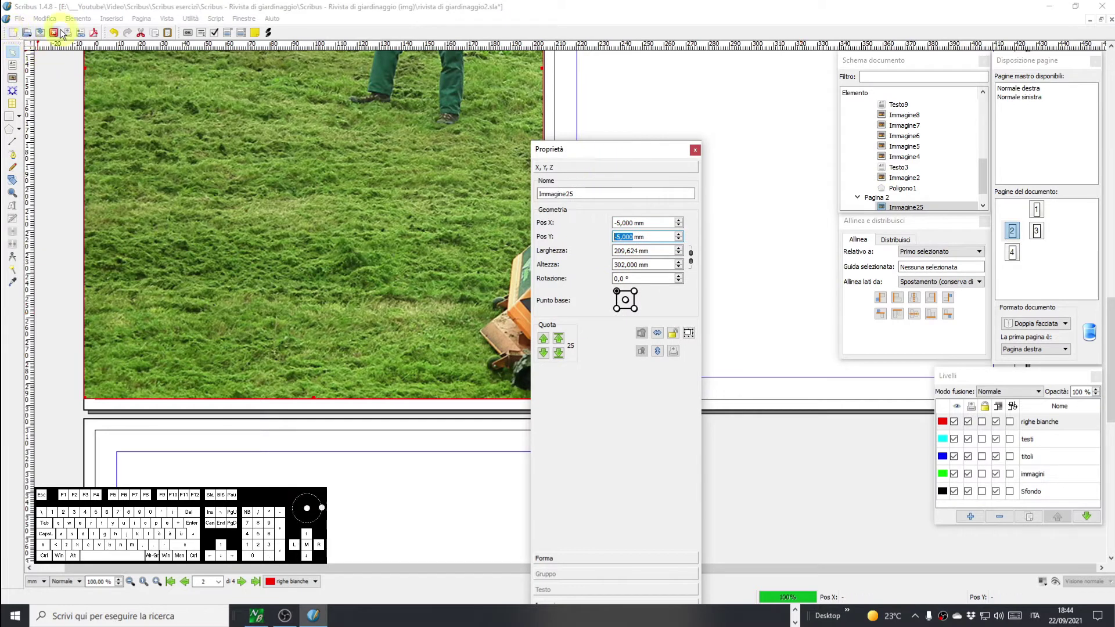
Check in New Document settings that A4 is 210 × 297 mm in millimetres, then cancel.
left_click(18, 34)
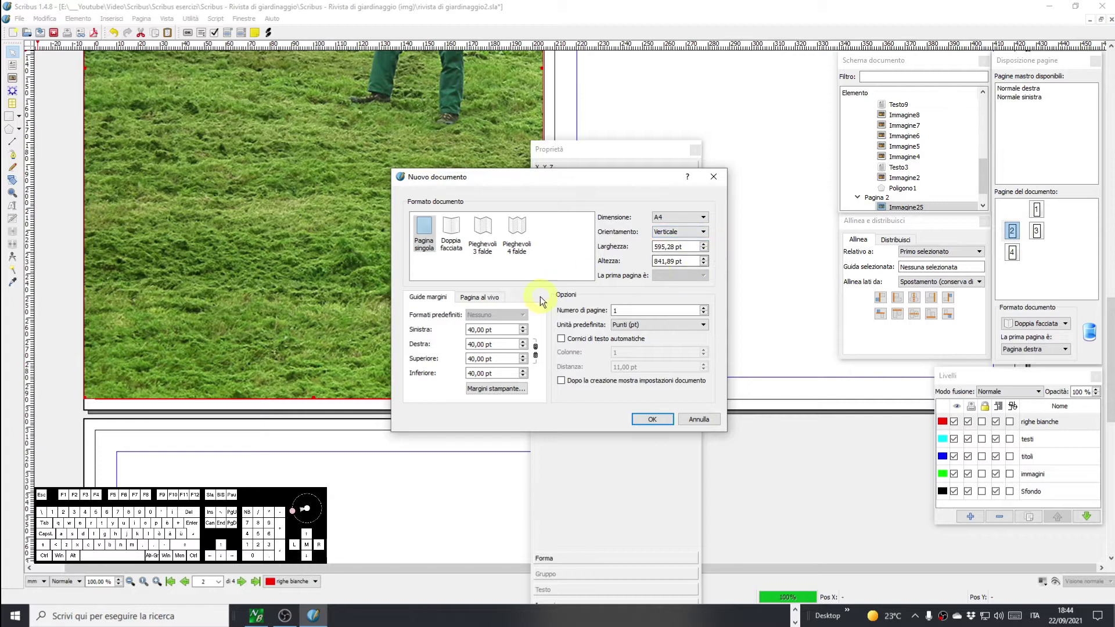
left_click(644, 328)
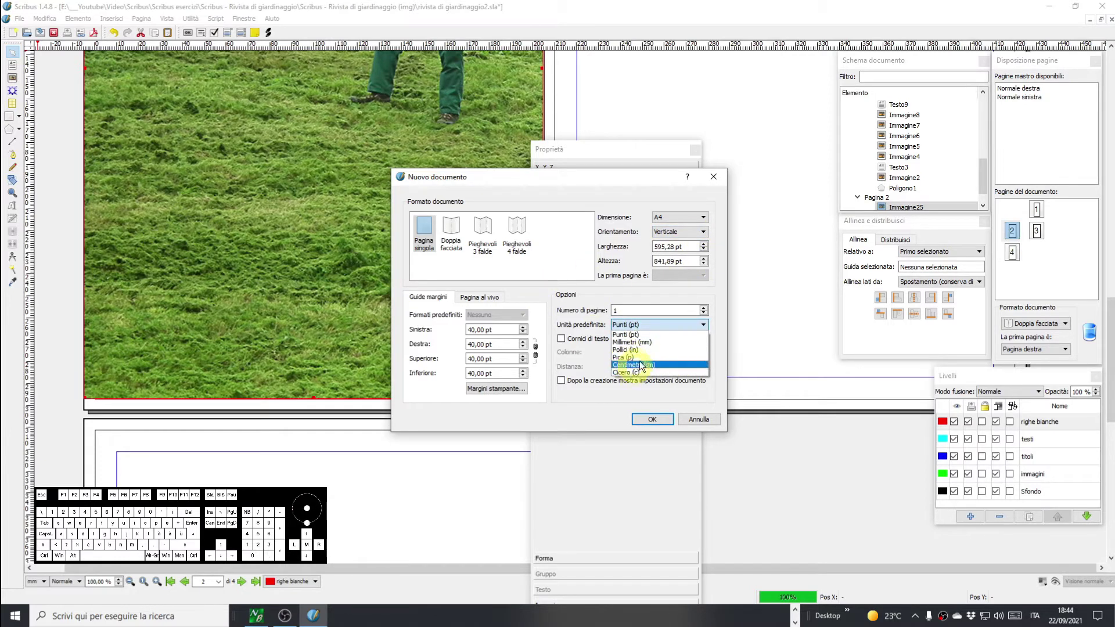
left_click(638, 346)
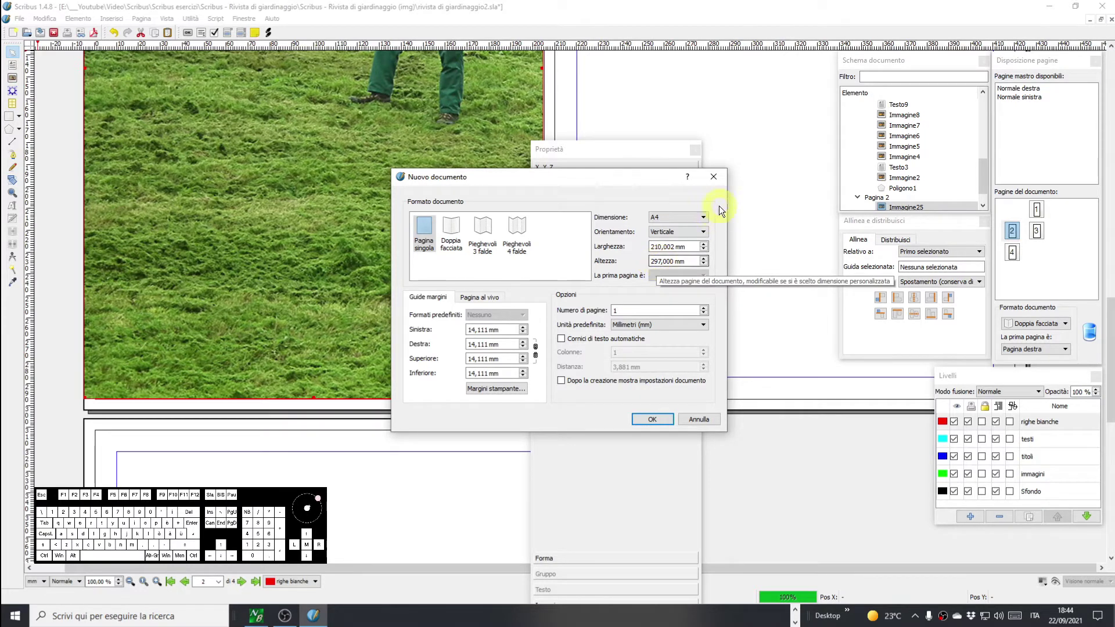
left_click(713, 185)
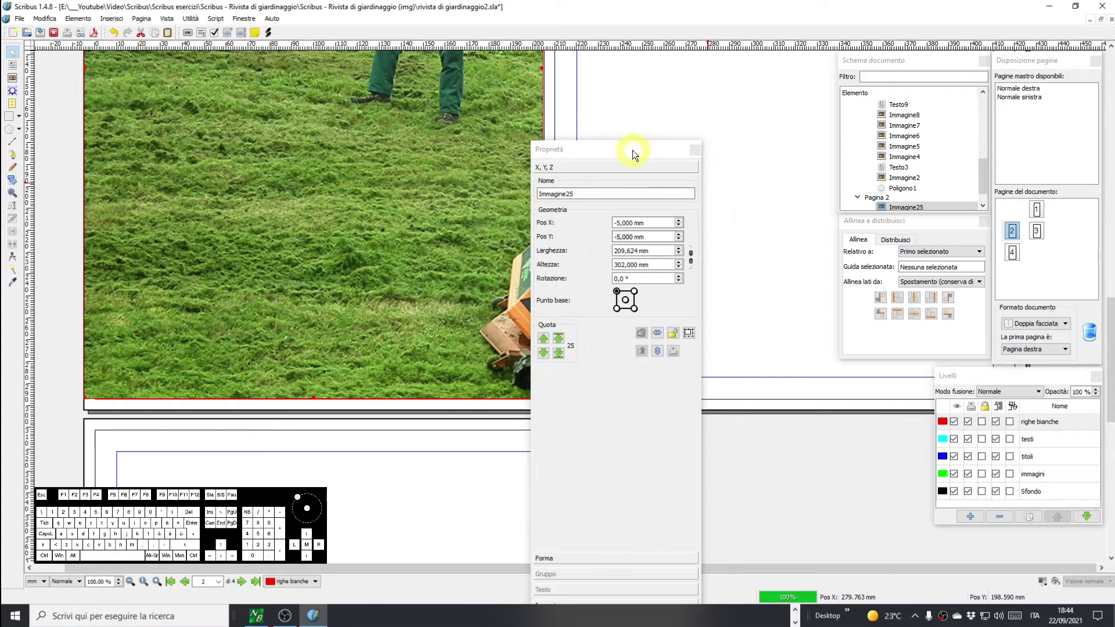
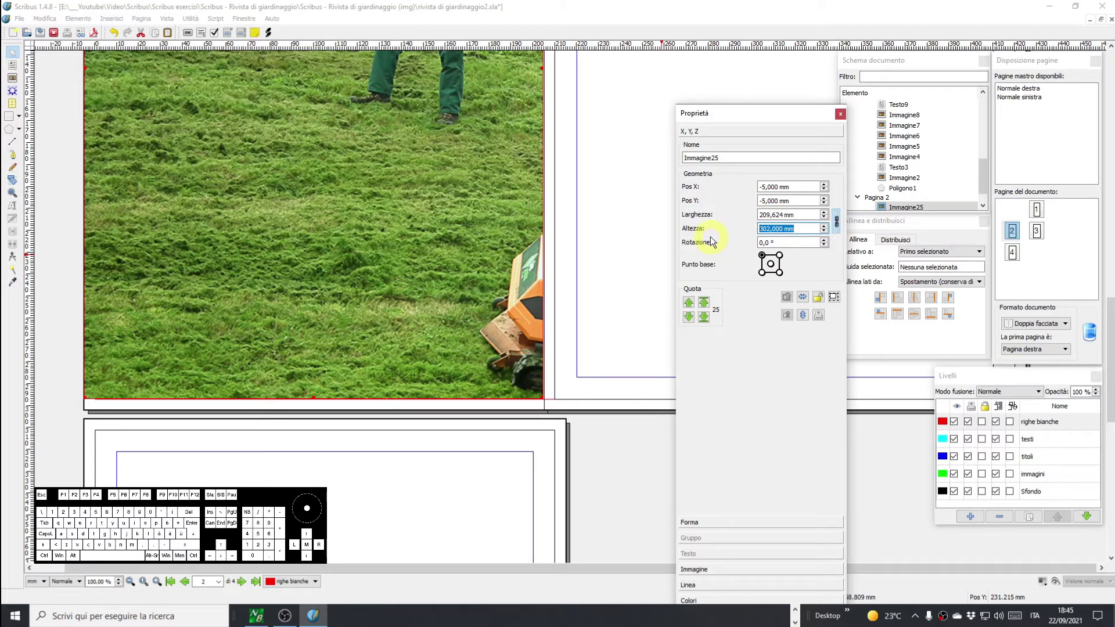
Make the photo 307 mm tall and restore its −5 mm position.
key("3")
key("1")
key("7")
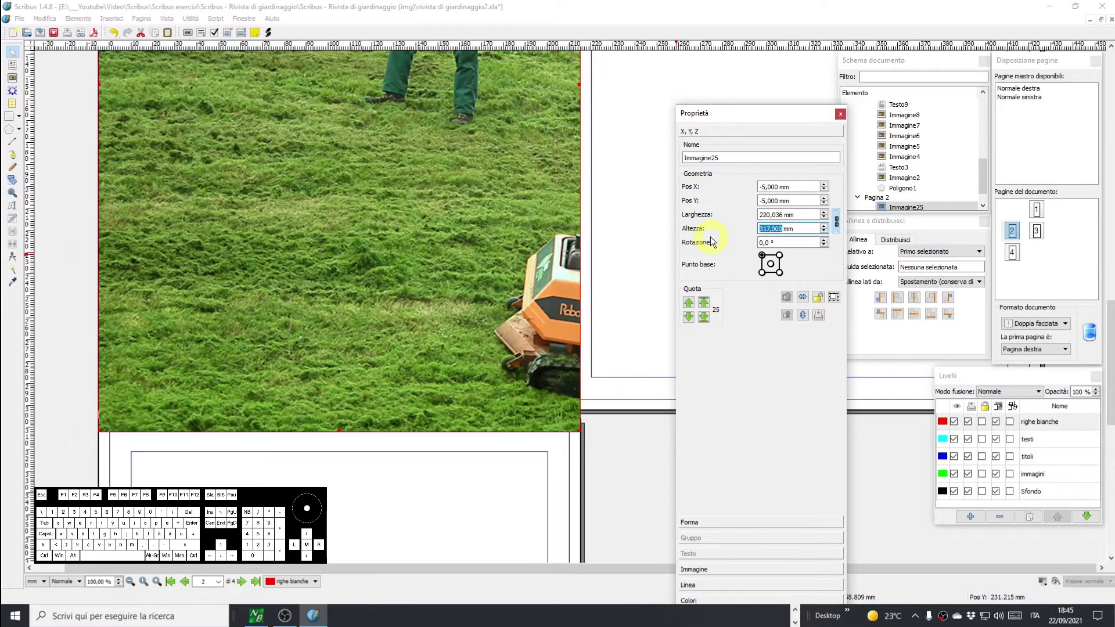
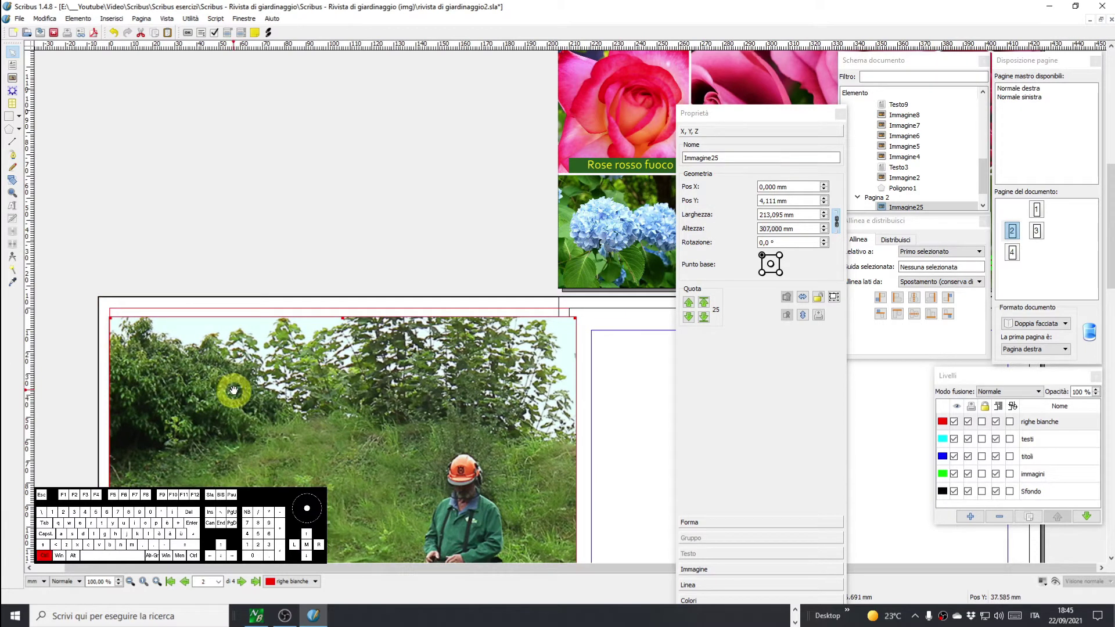
key("ctrl+z")
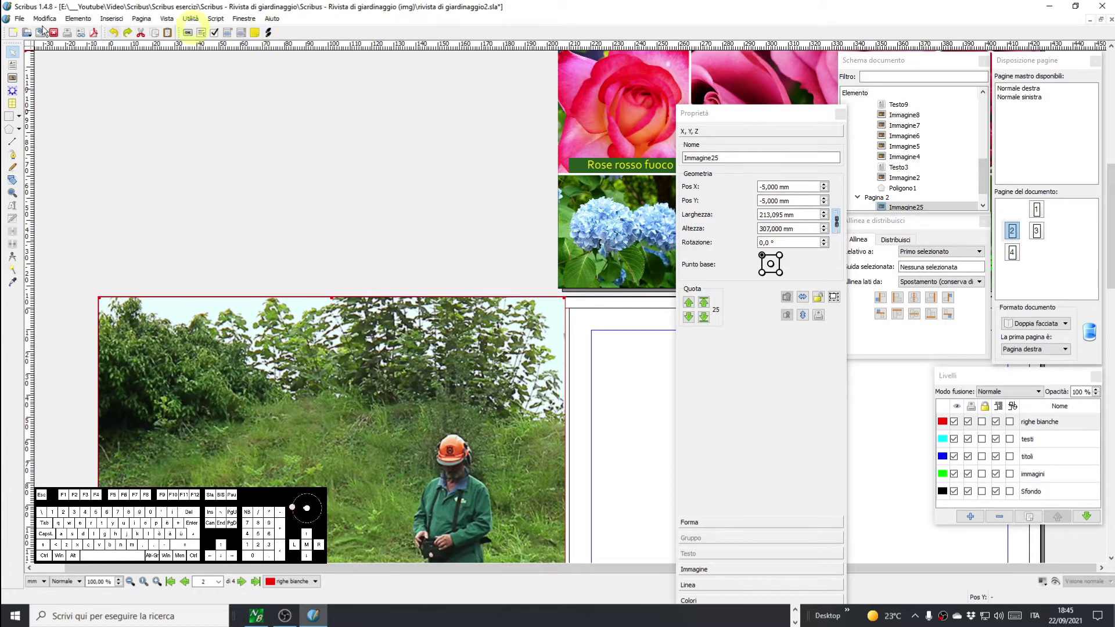
left_click(25, 20)
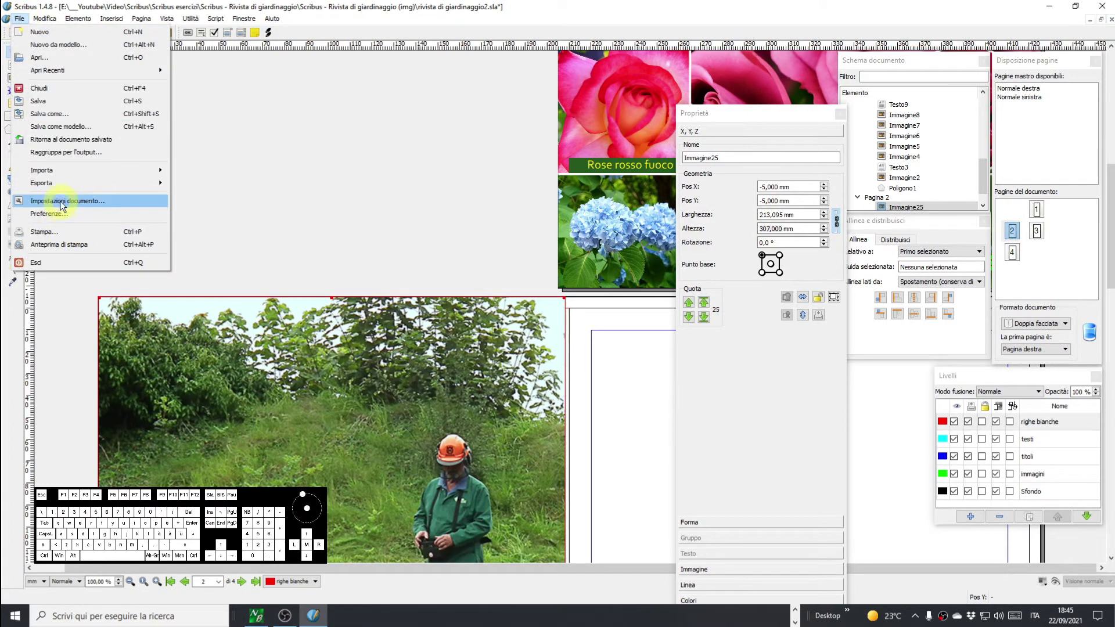
left_click(65, 202)
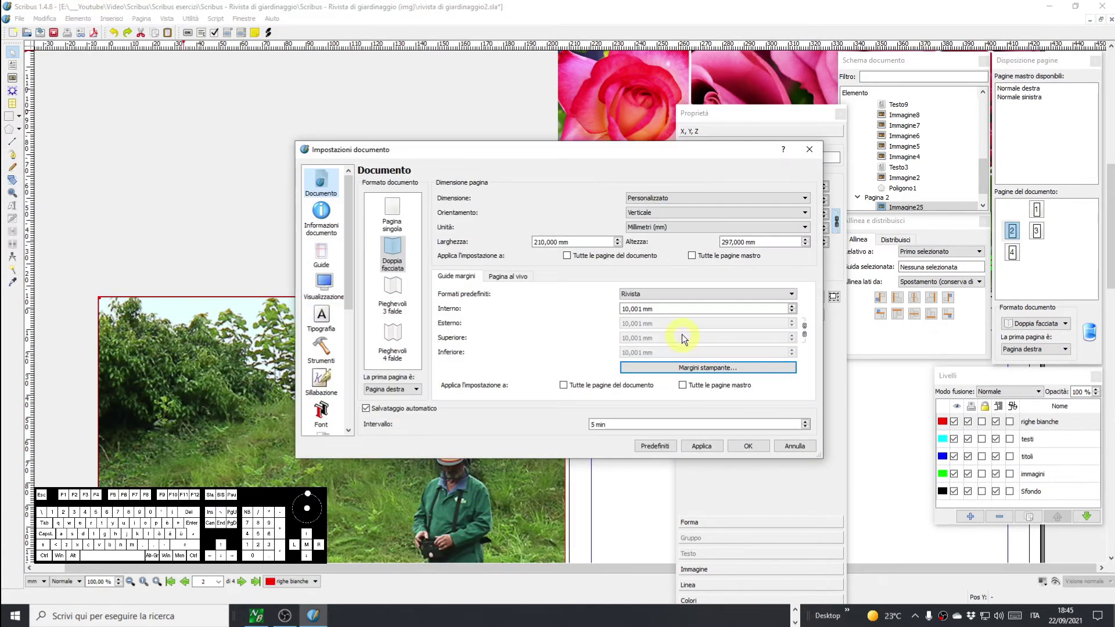
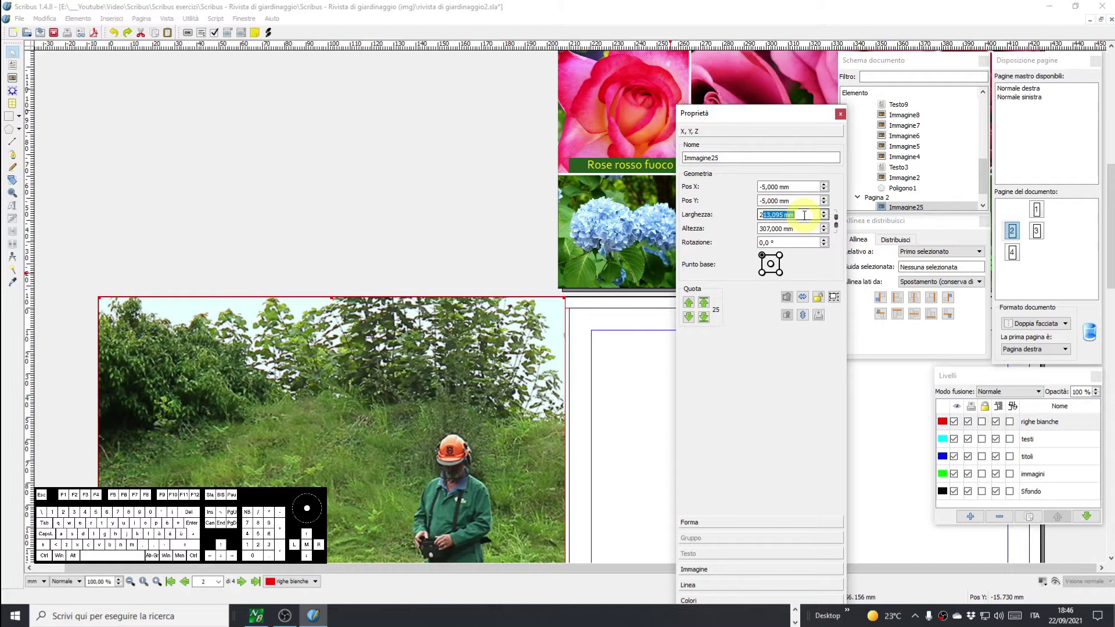
Set the photo's width to 220 mm.
key("2")
key("Return")
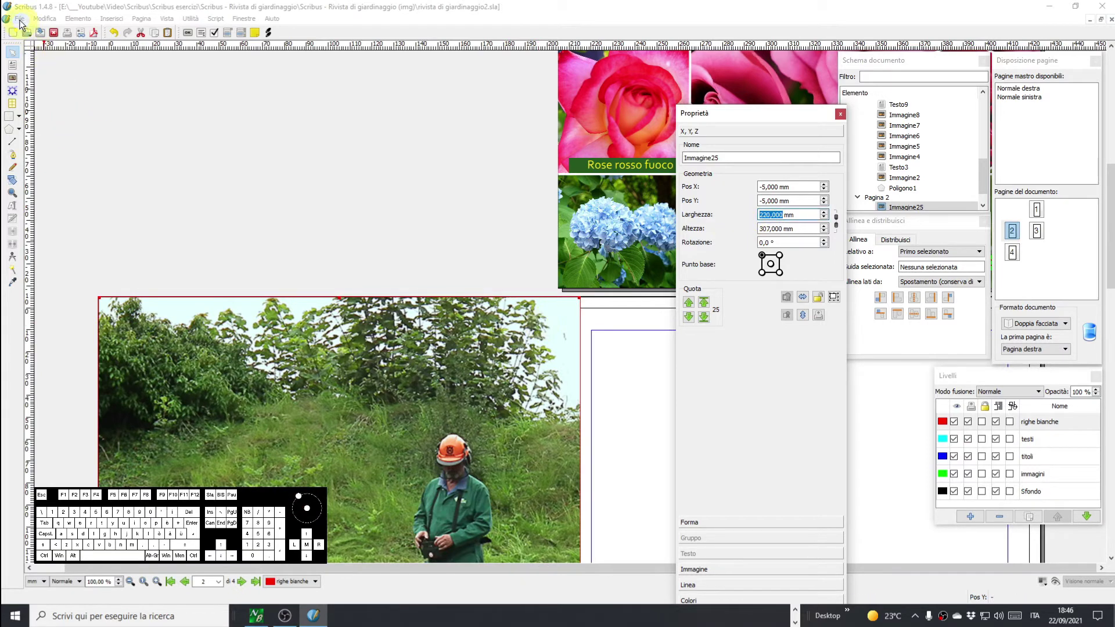
left_click(24, 19)
In Impostazioni documento, set a 5 mm bleed on all four sides and apply it.
left_click(72, 205)
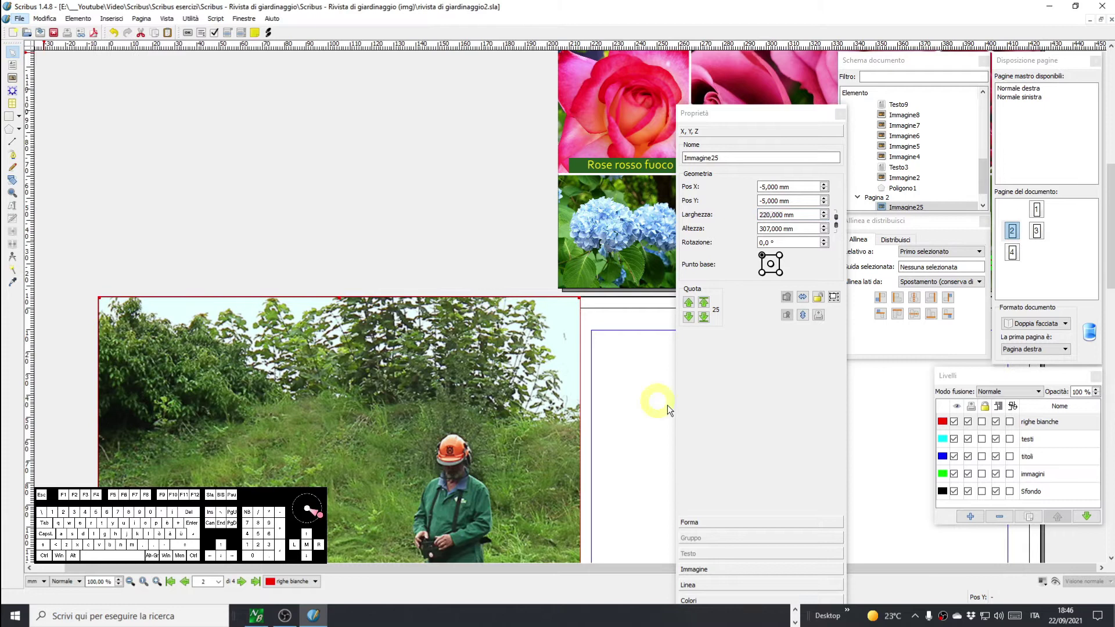
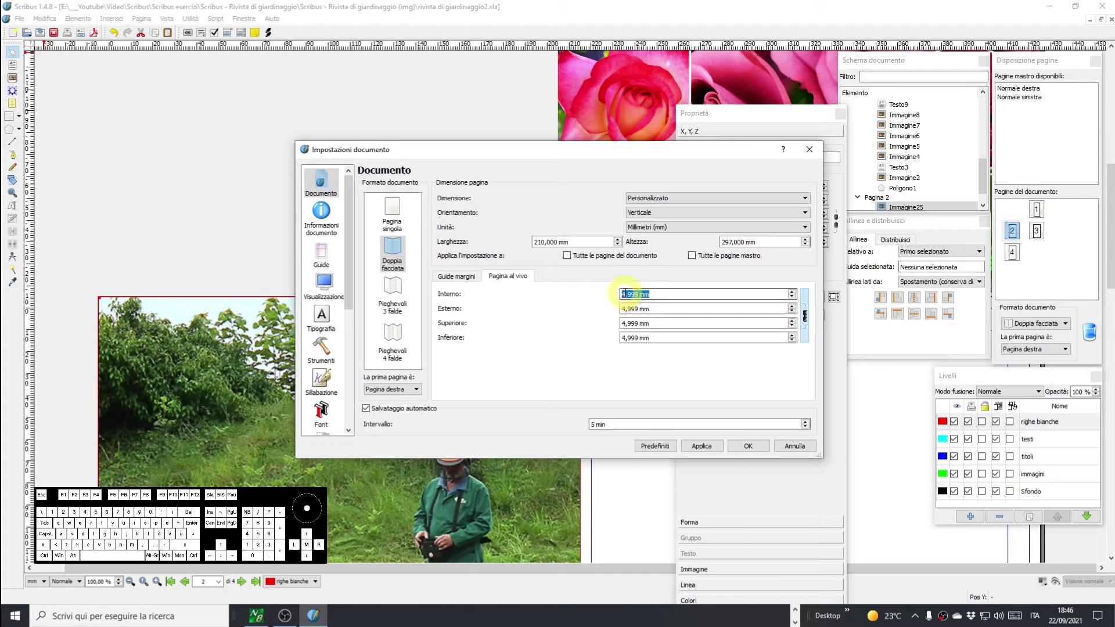
key("5")
key("Return")
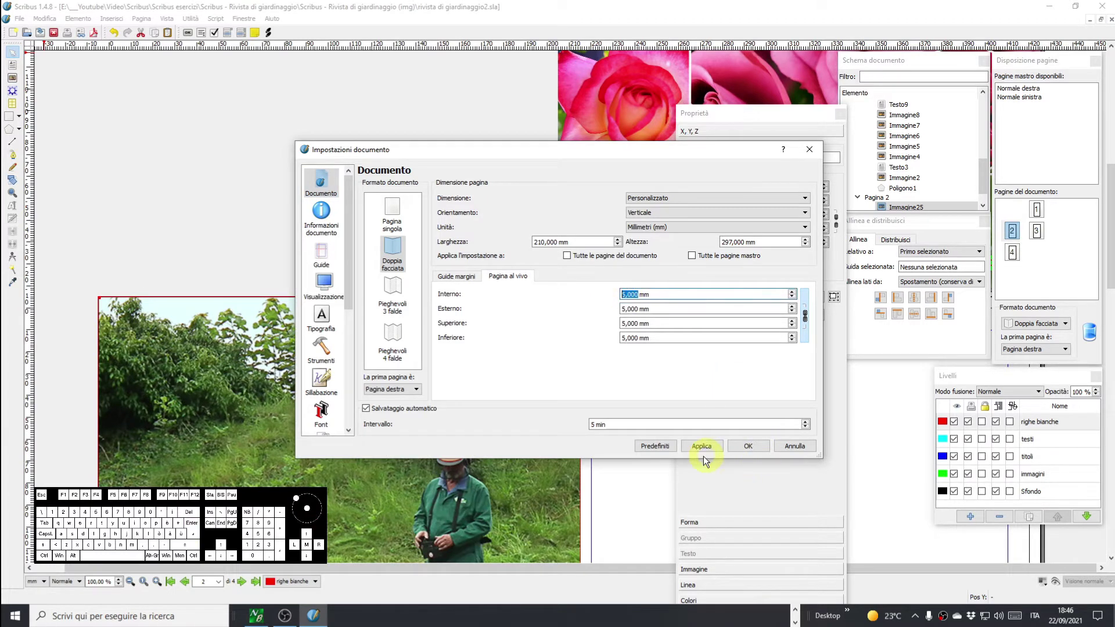
left_click(705, 450)
left_click(751, 451)
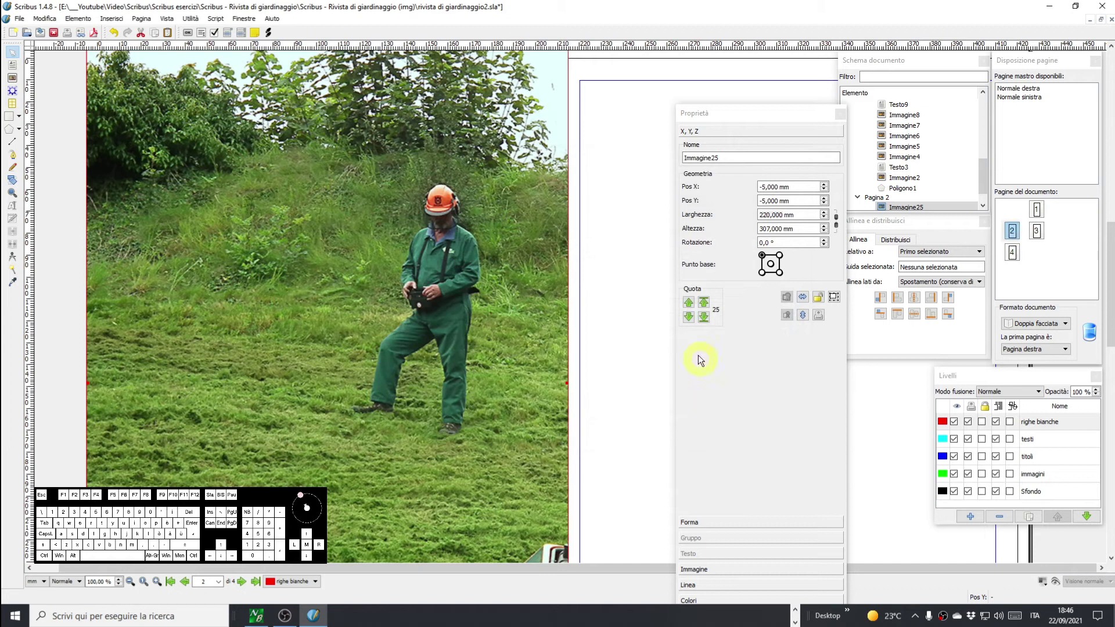
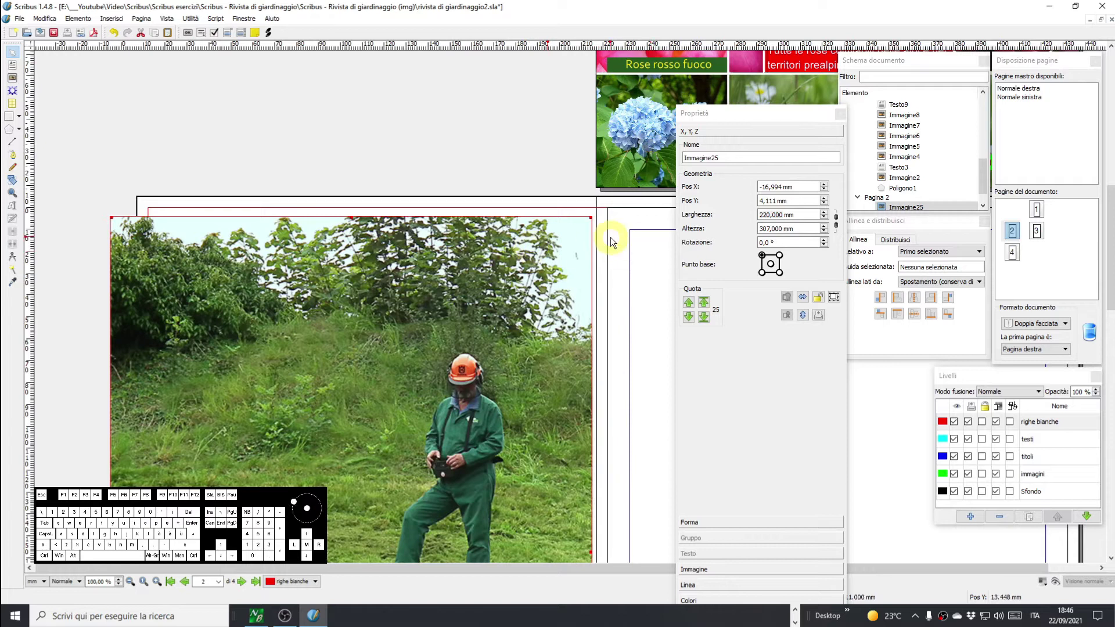
Restore the 215 mm-wide photo's −5 mm offsets, inspecting its top and bottom edges against the bleed.
key("ctrl+z")
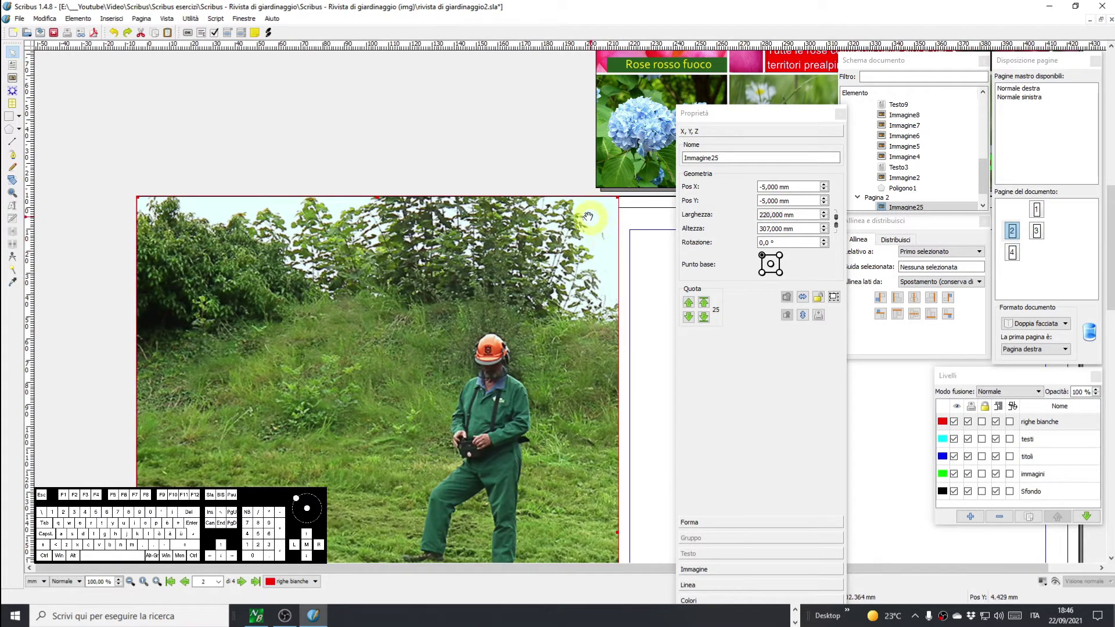
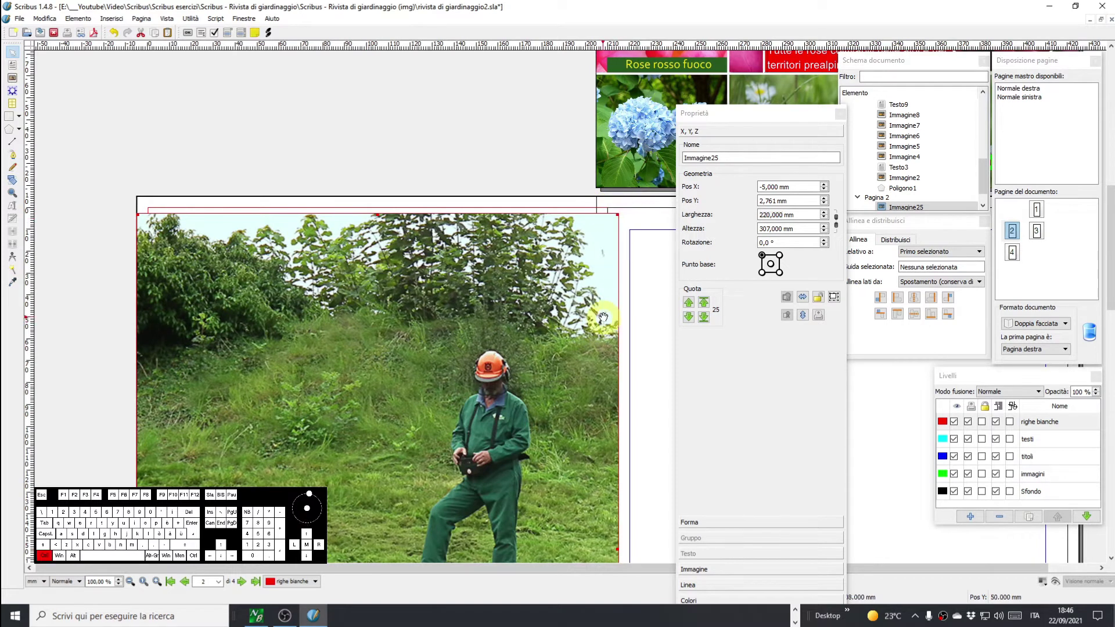
key("ctrl+z")
middle_click(616, 385)
scroll("down", 3)
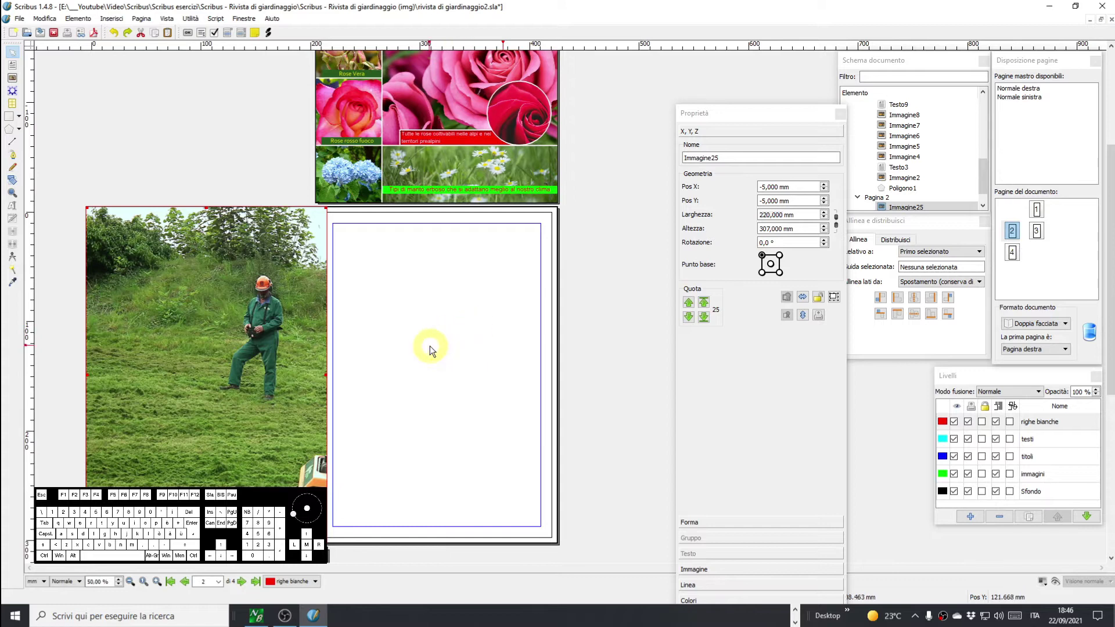
left_click_drag(438, 387, 547, 349)
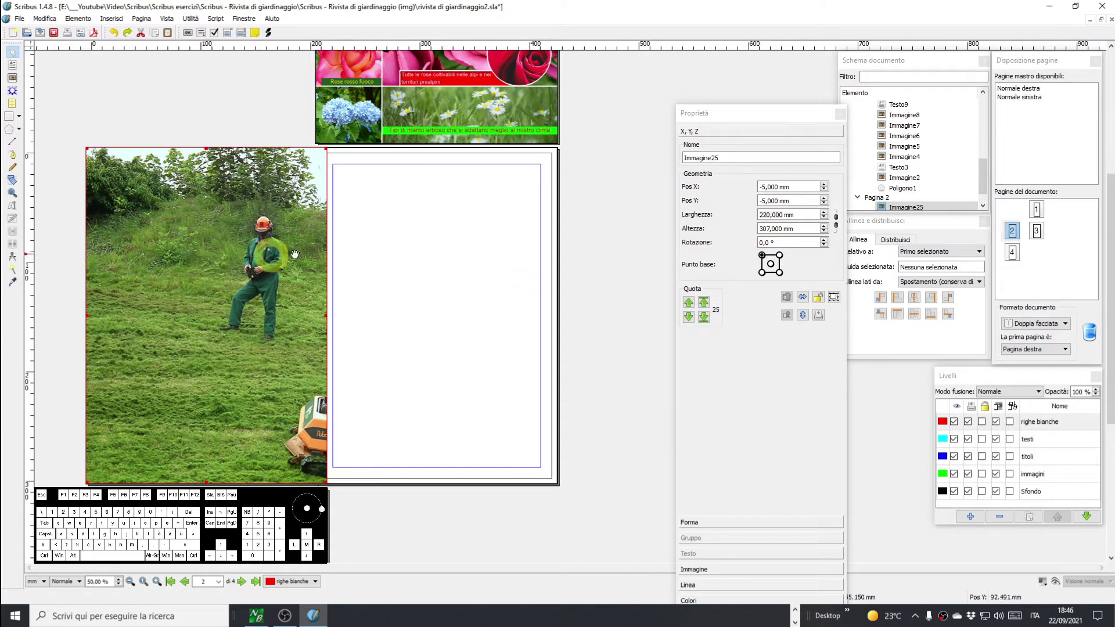
scroll("up", 3)
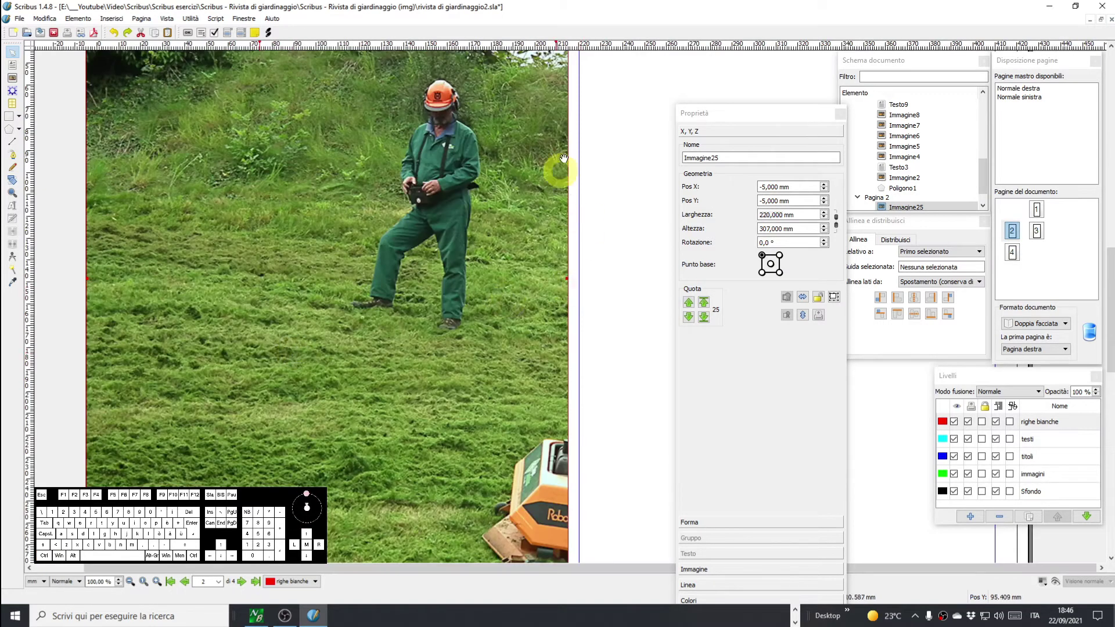
middle_click(600, 173)
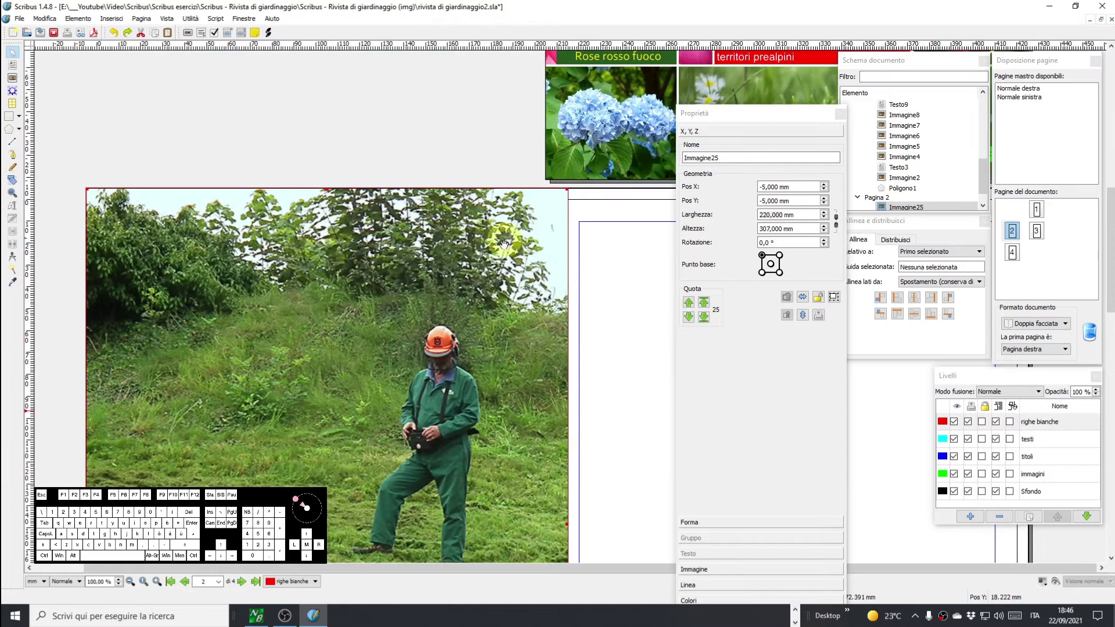
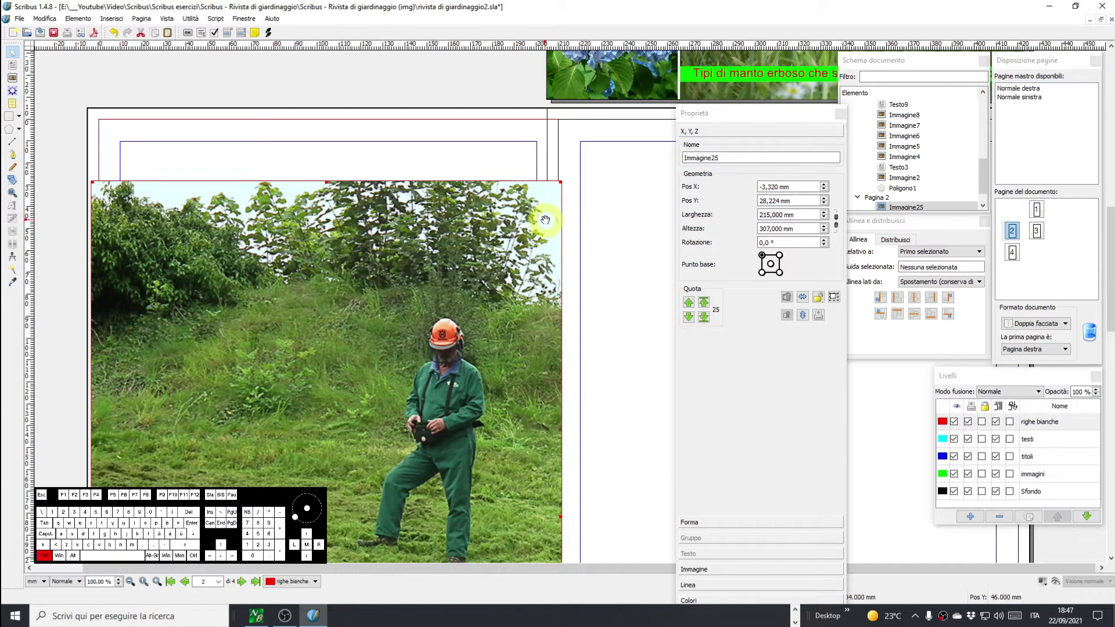
key("ctrl+z")
key("ctrl+z")
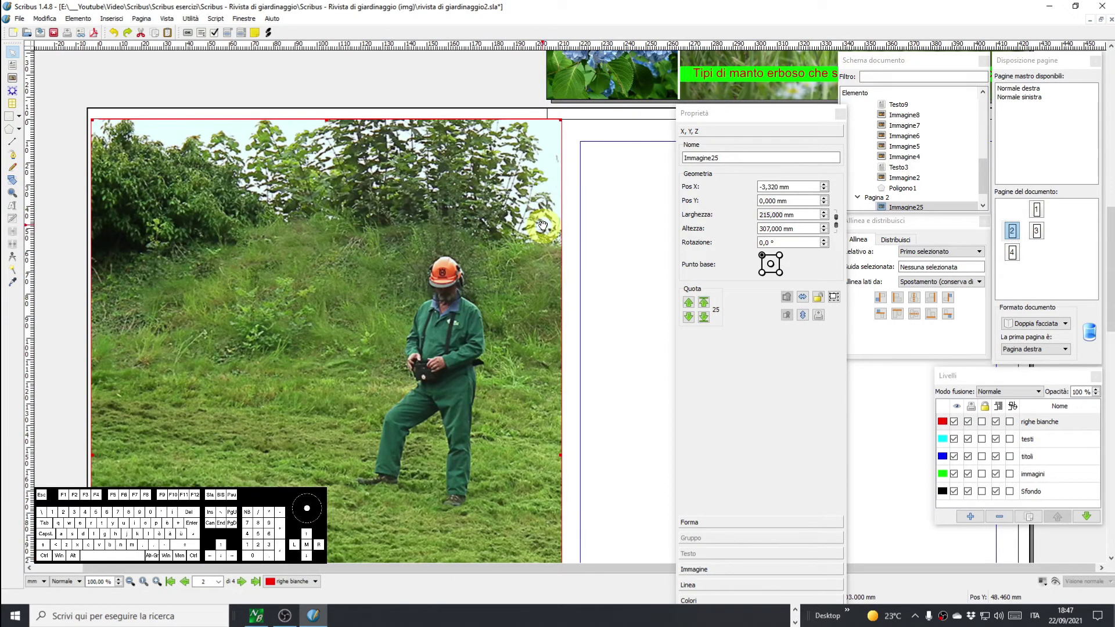
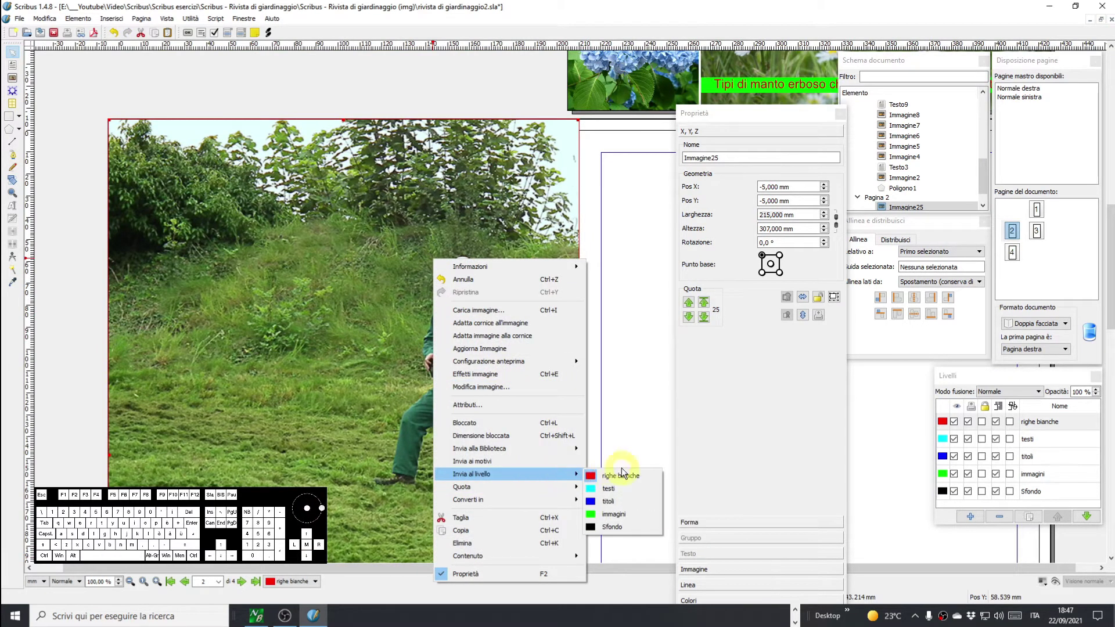
Send the mower photo to the immagini layer and reselect it for the −104 / −23 mm image offset.
left_click(612, 519)
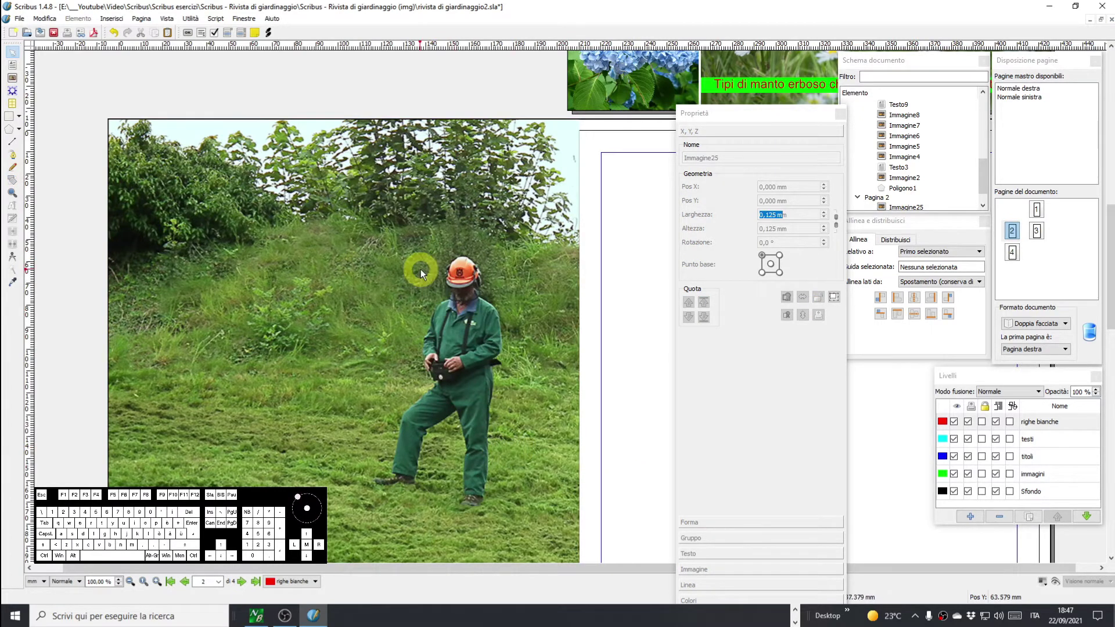
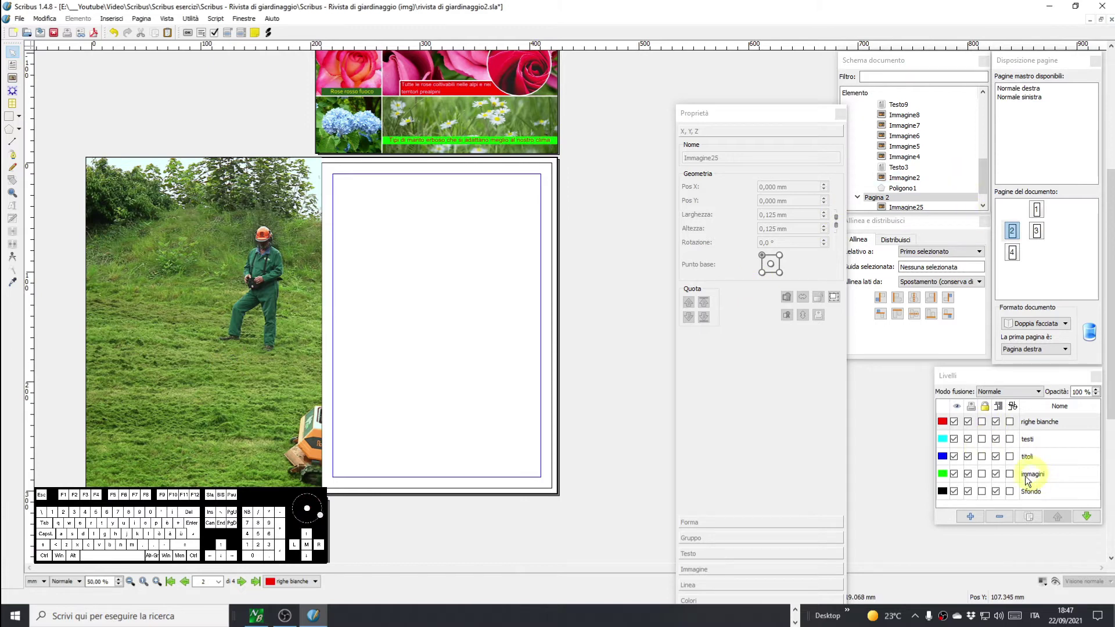
left_click(1036, 479)
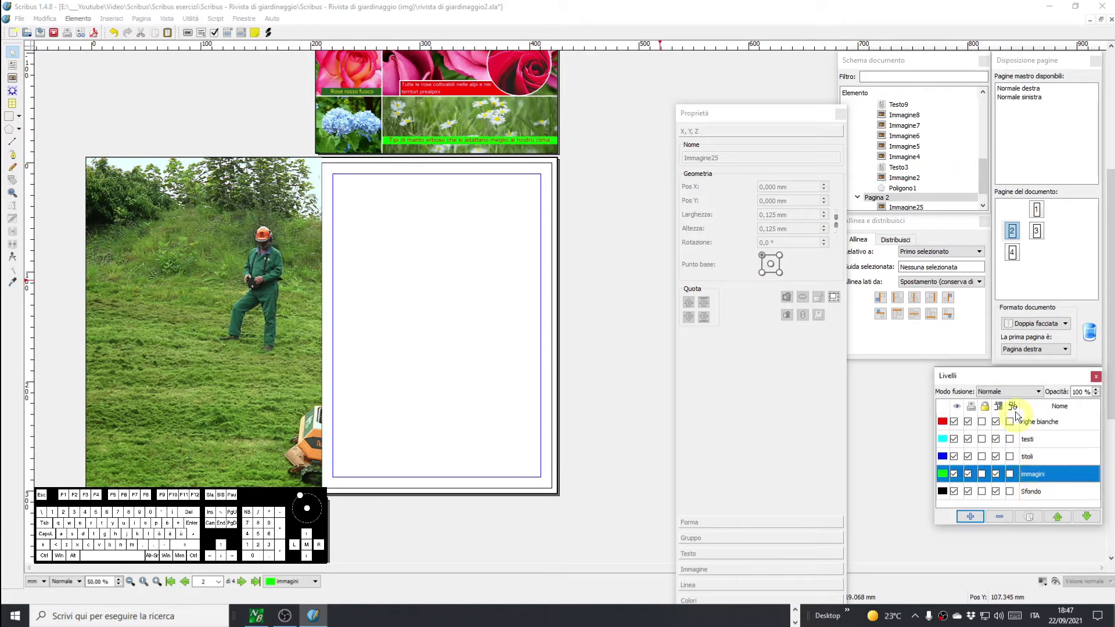
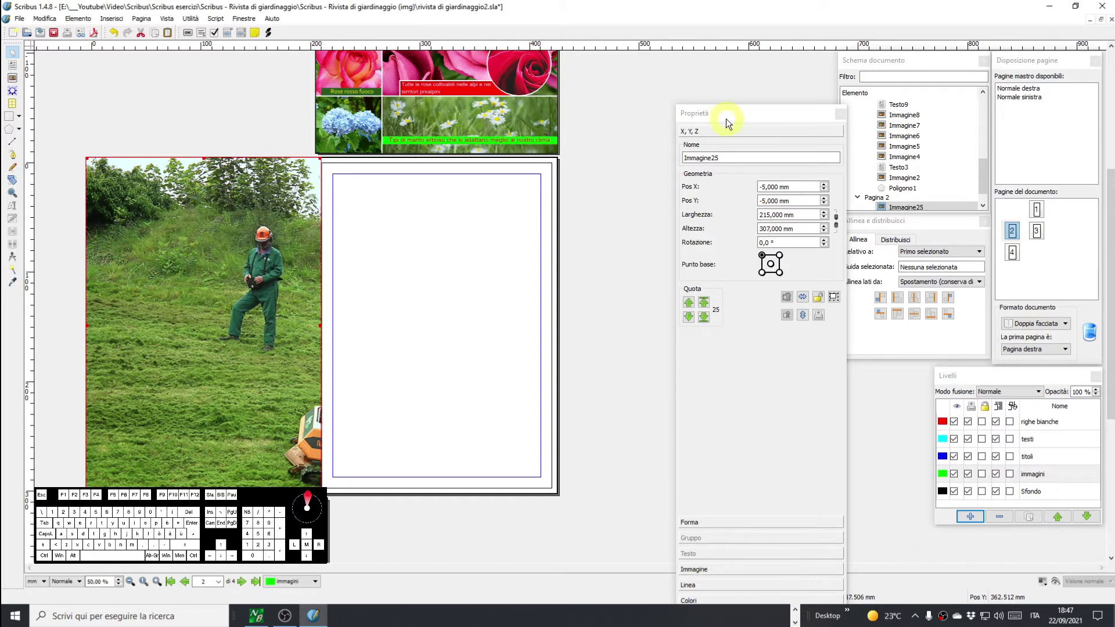
left_click(746, 118)
scroll("up", 3)
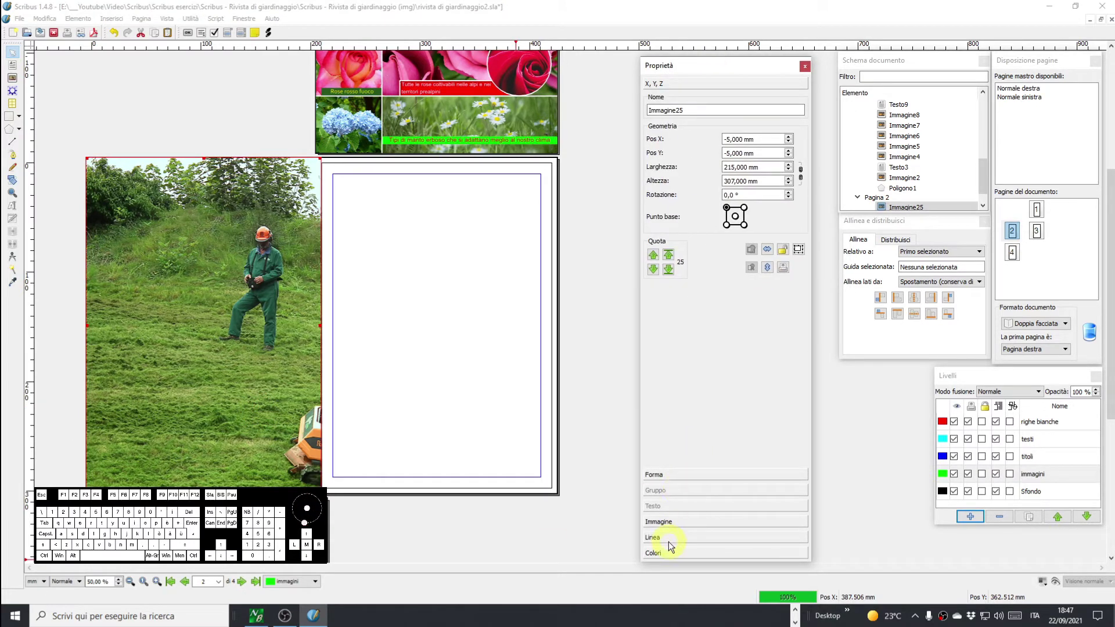
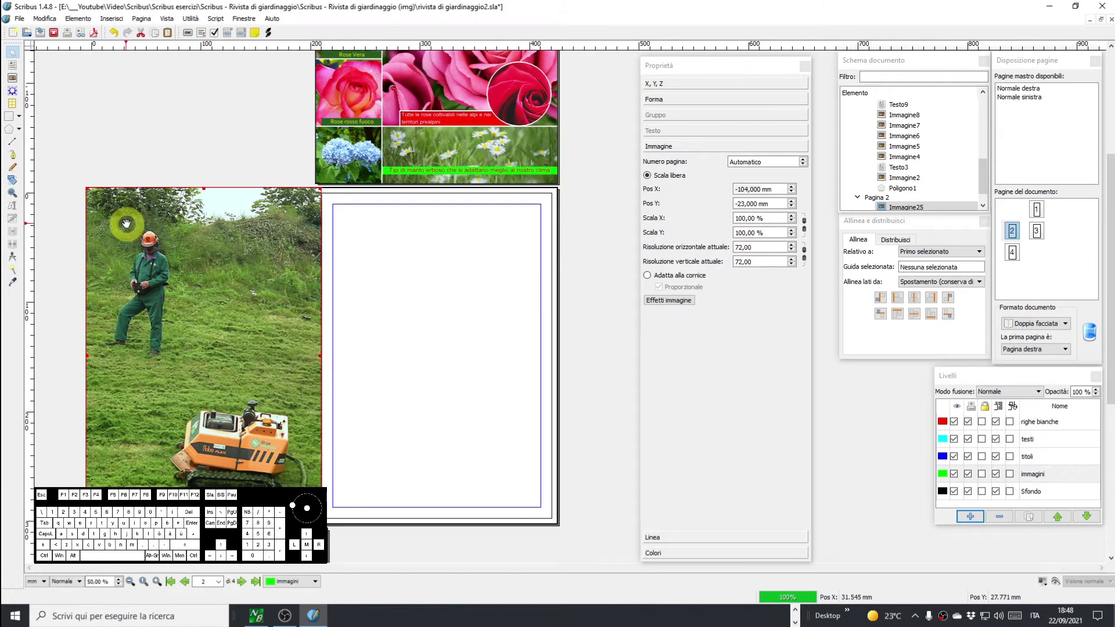
Scroll toward the photo to place a new text frame, bringing up the 35.278 mm insert size dialog.
scroll("up", 3)
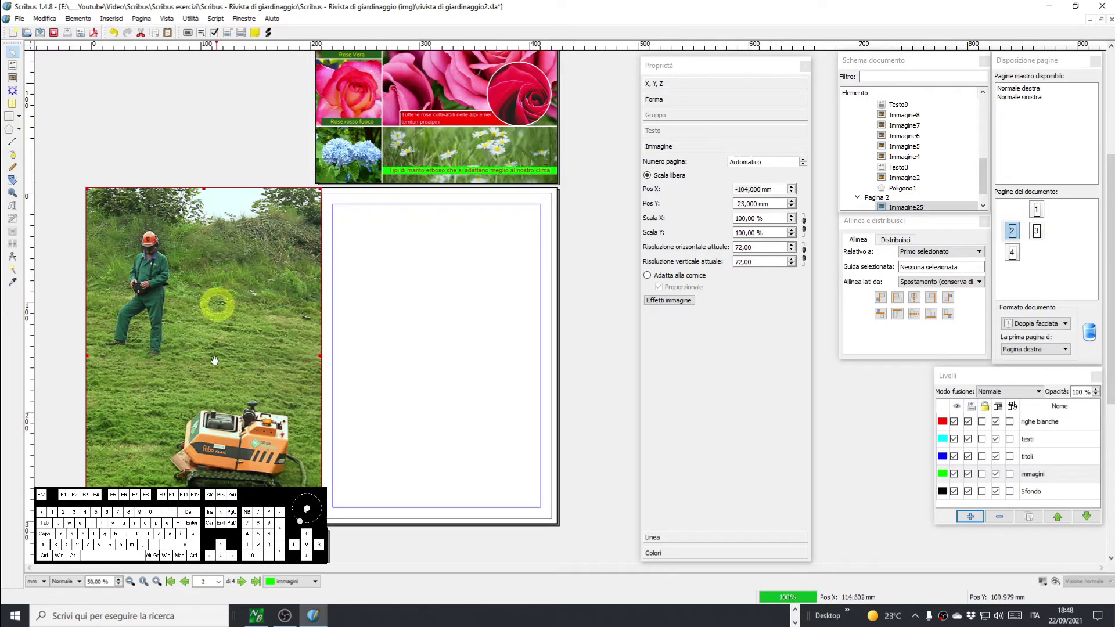
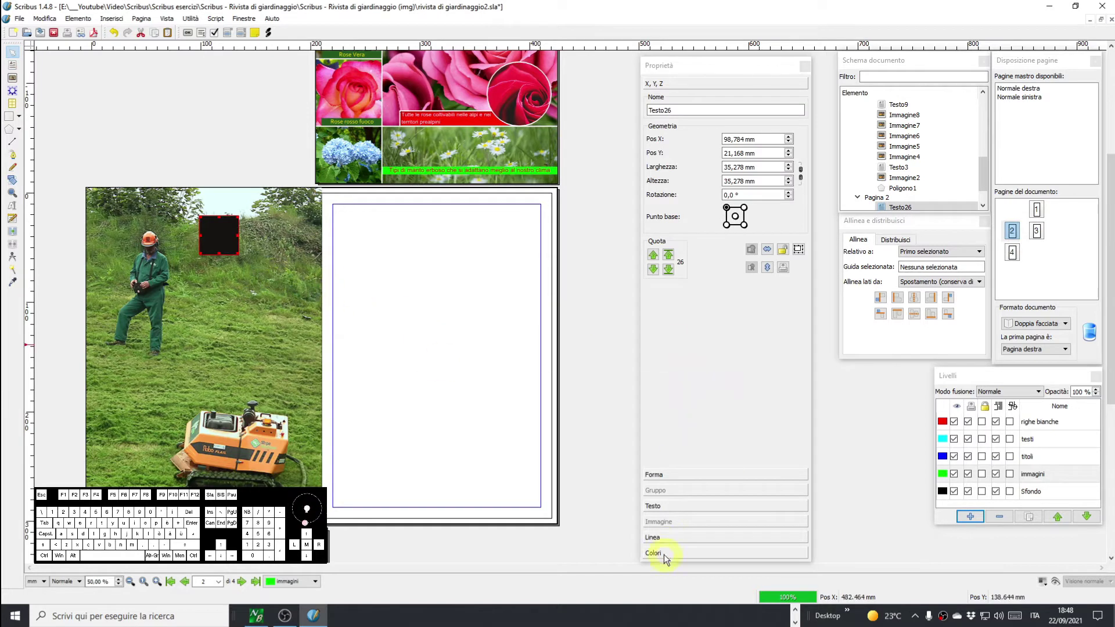
Set the new frame's fill to None and begin typing the caption 'Robo F…'.
left_click(667, 555)
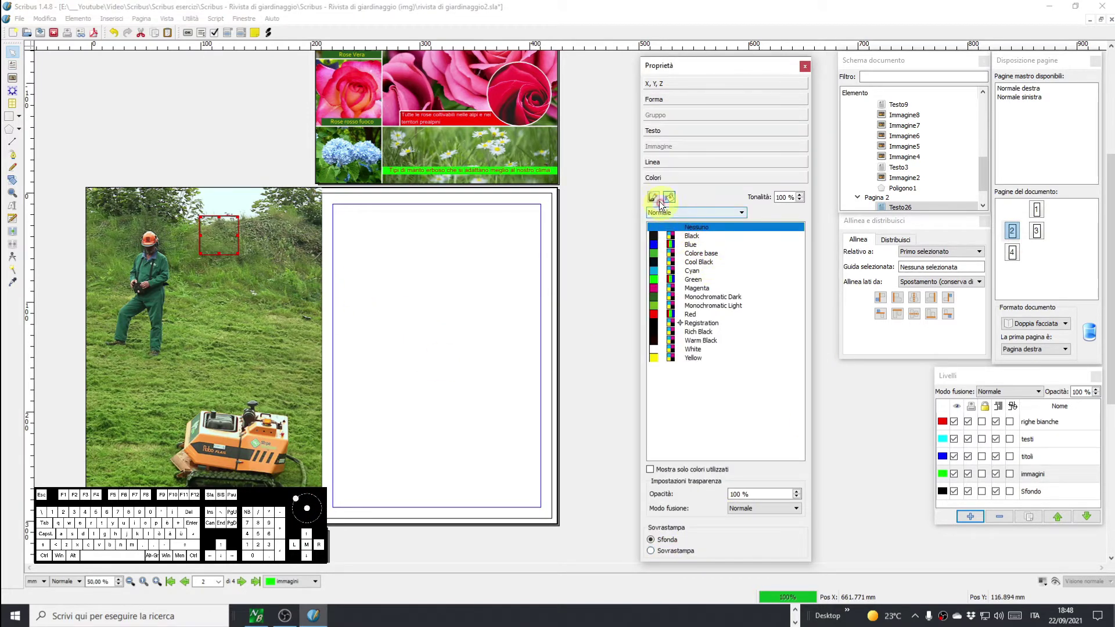
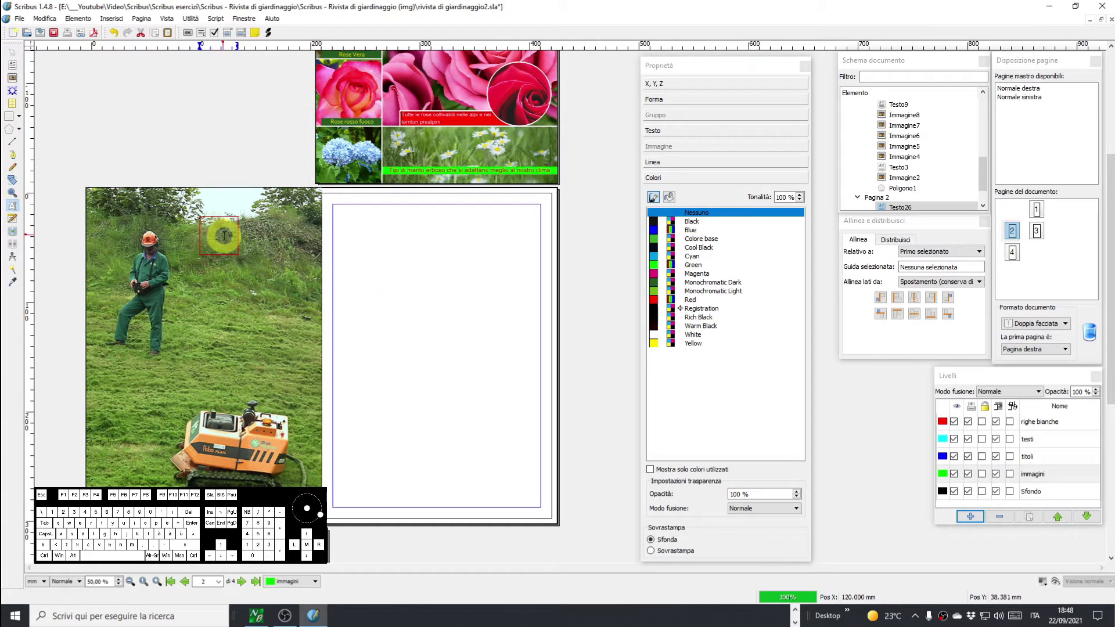
key("shift+r")
key("o")
key("b")
key("o")
key("space")
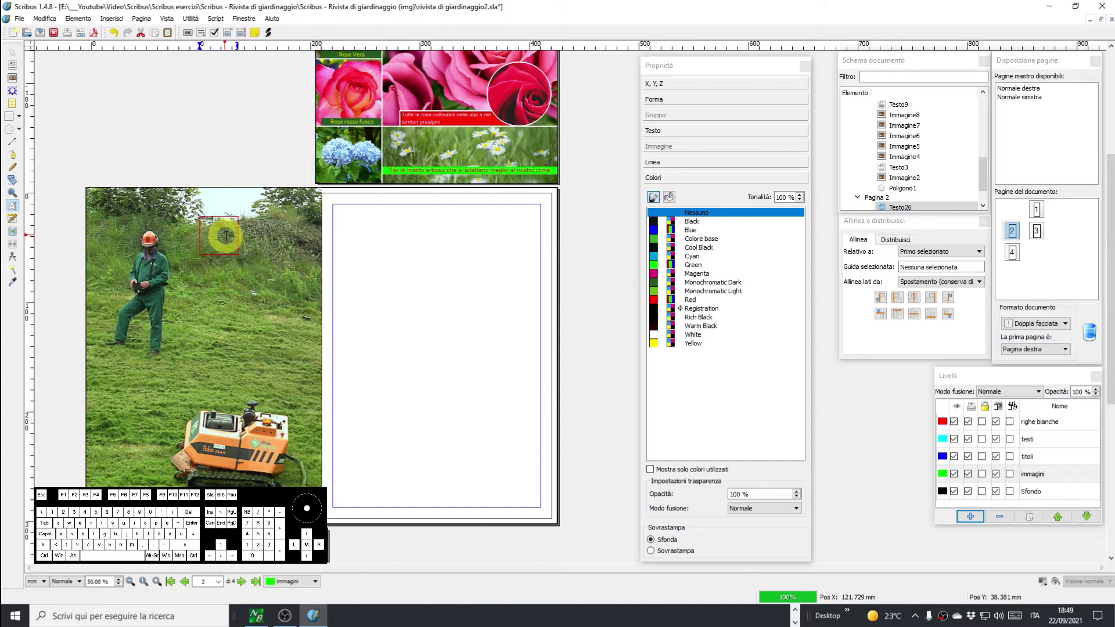
key("shift+f")
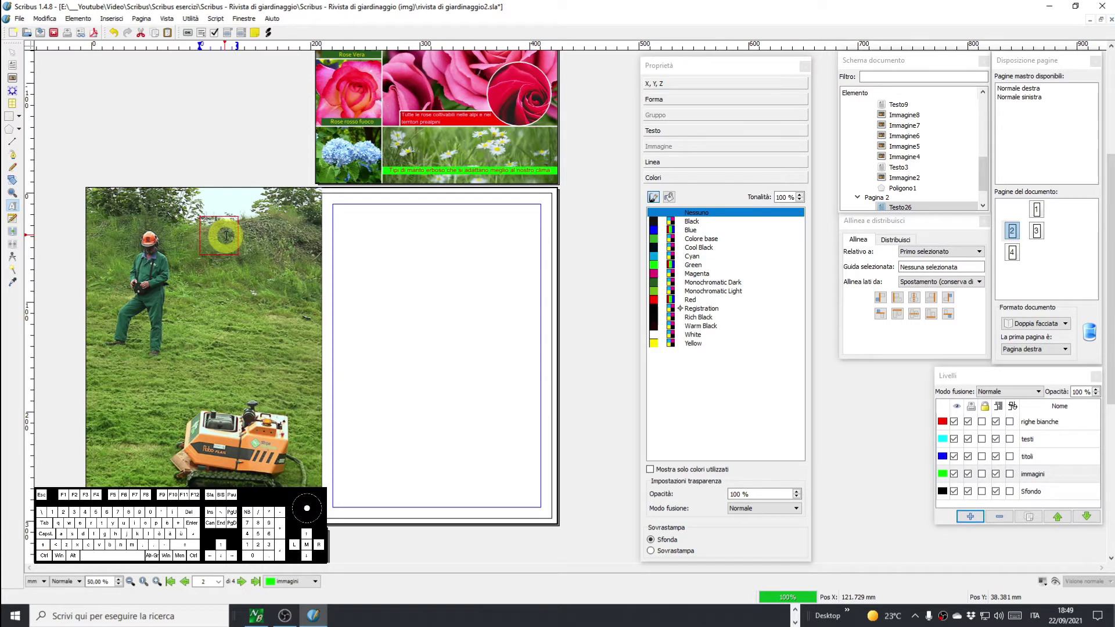
key("s")
key("o")
key("space")
key("space")
key("s")
key("space")
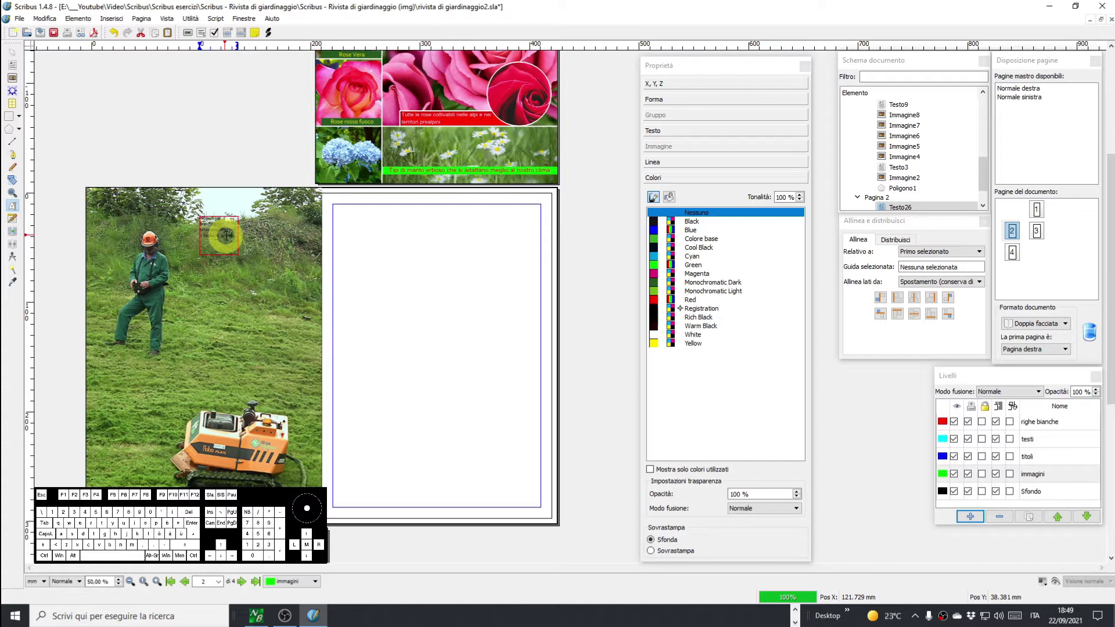
Continue typing the Robo Flail remote-controlled mowing system caption text.
key("space")
key("r")
key("space")
key("space")
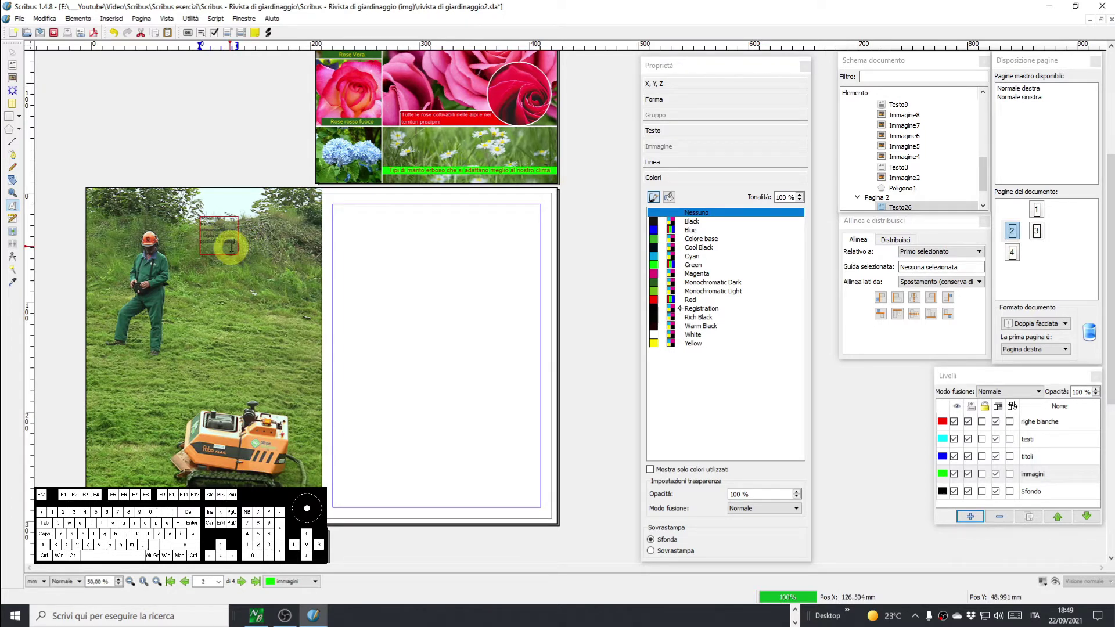
key("space")
key("r")
key("s")
key("u")
key("p")
key("f")
key("i")
key("c")
key("o")
key("space")
key("ò")
key("o")
key("a")
key("space")
key("space")
key("i")
key("r")
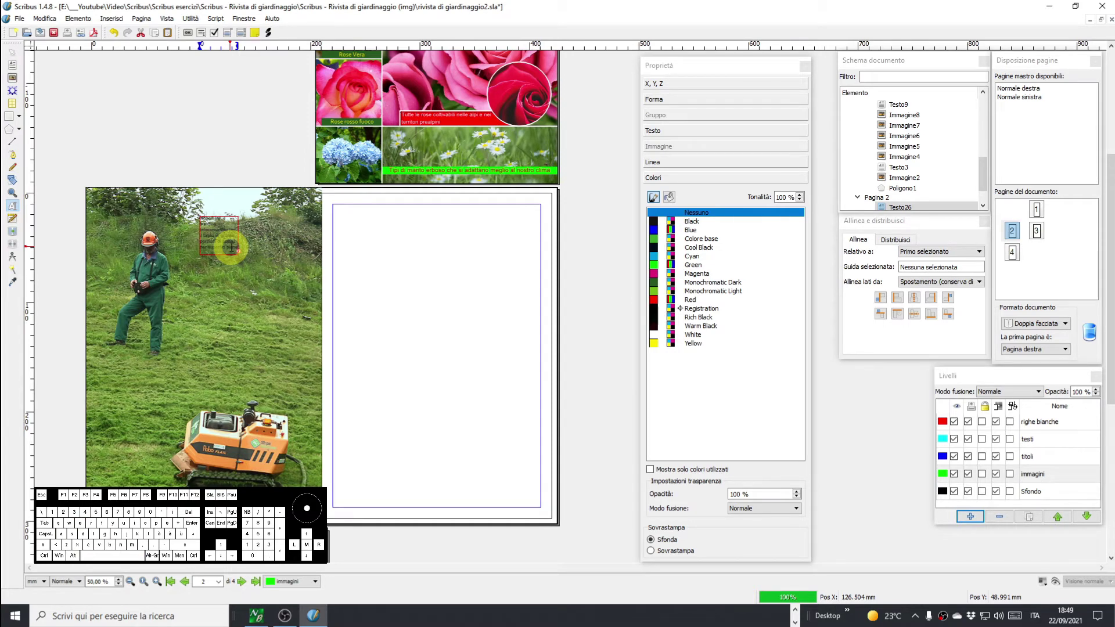
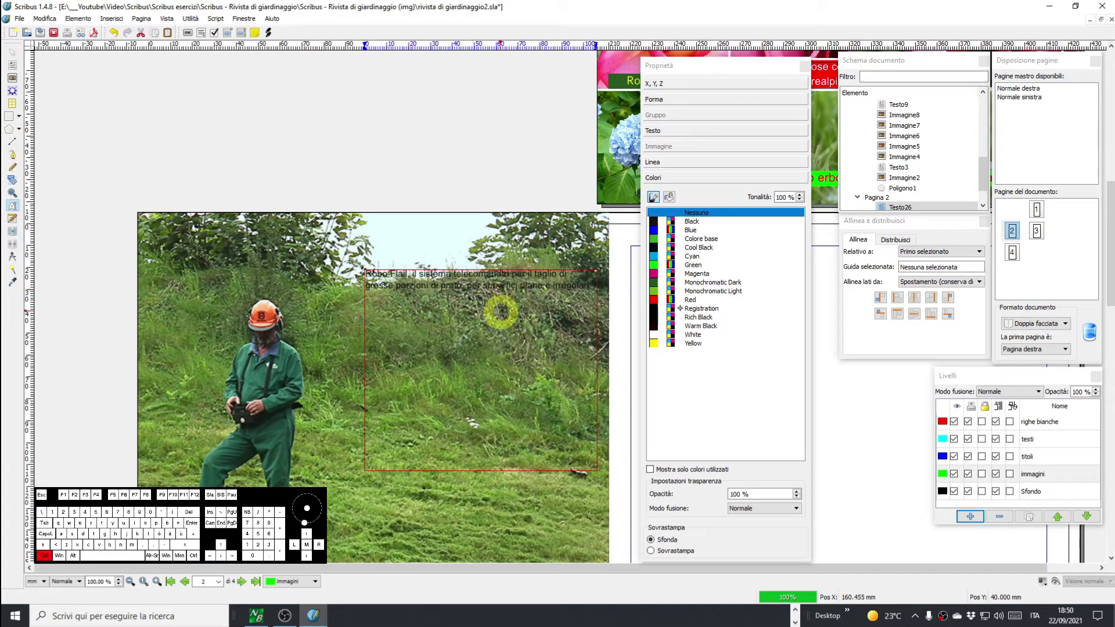
Select the whole caption so it can be set in 28 pt Arial.
key("ctrl+a")
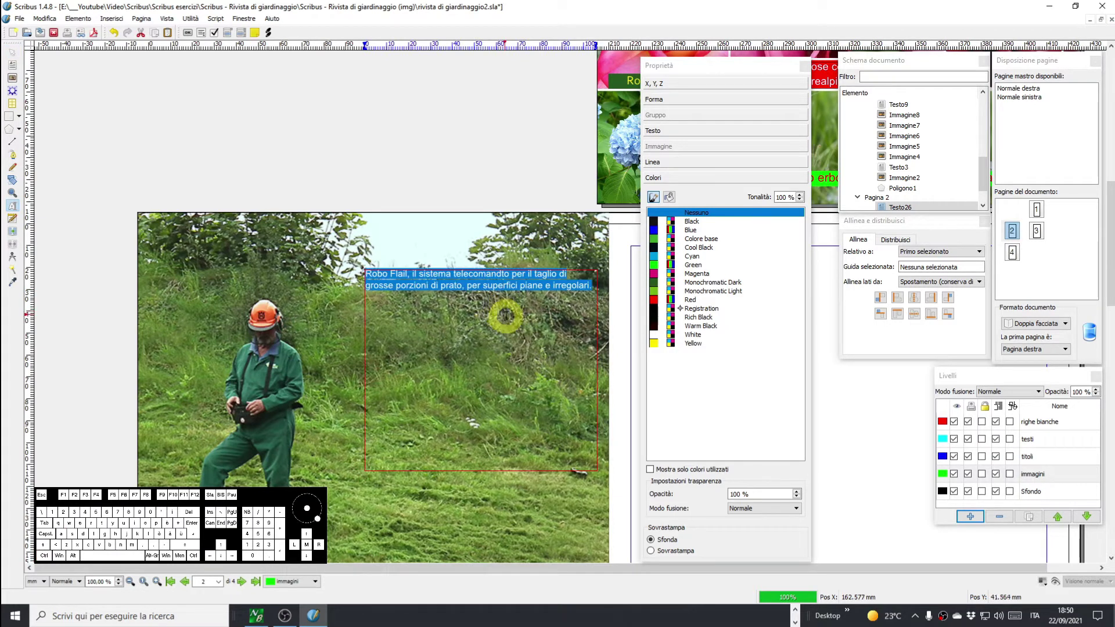
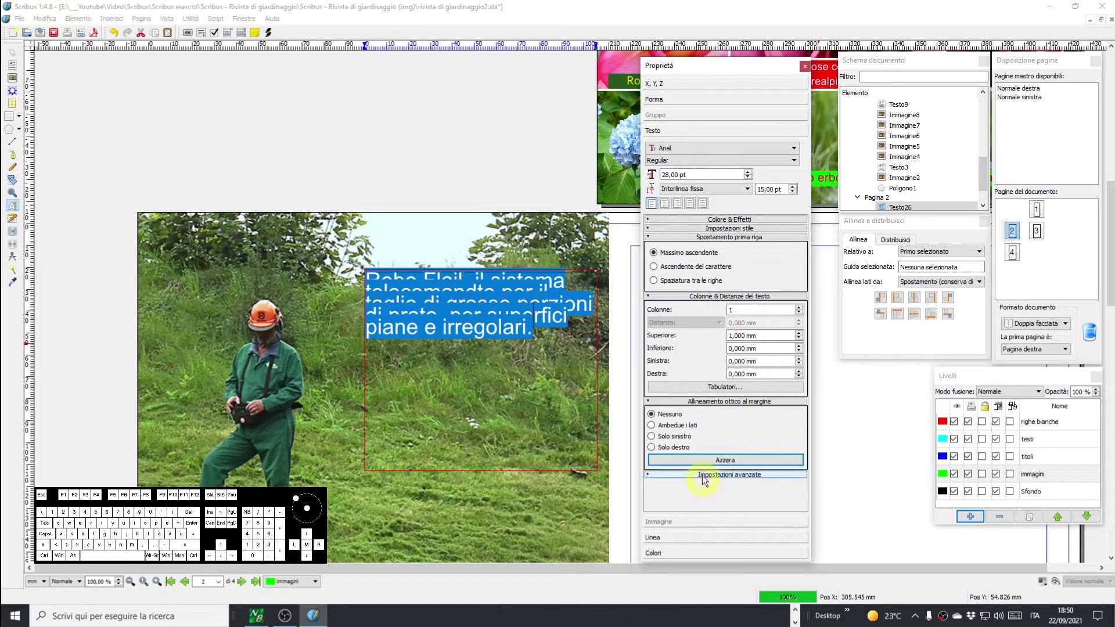
Give the caption −2% letter spacing, fixed 41 pt line spacing, right alignment and A028 Extrabold.
left_click(714, 479)
scroll("down", 3)
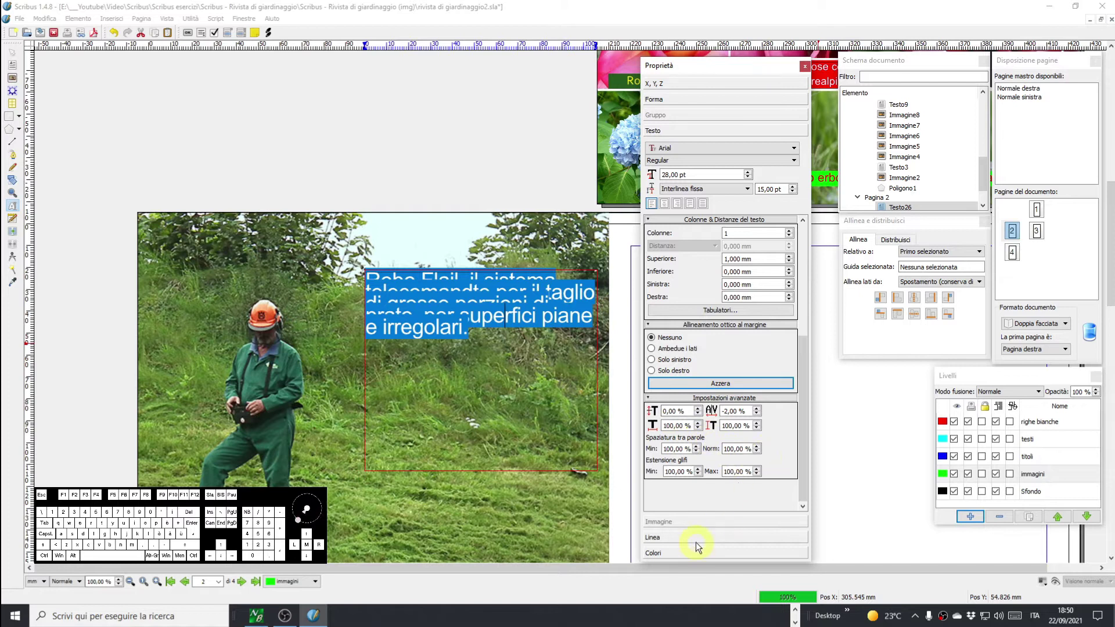
left_click(721, 328)
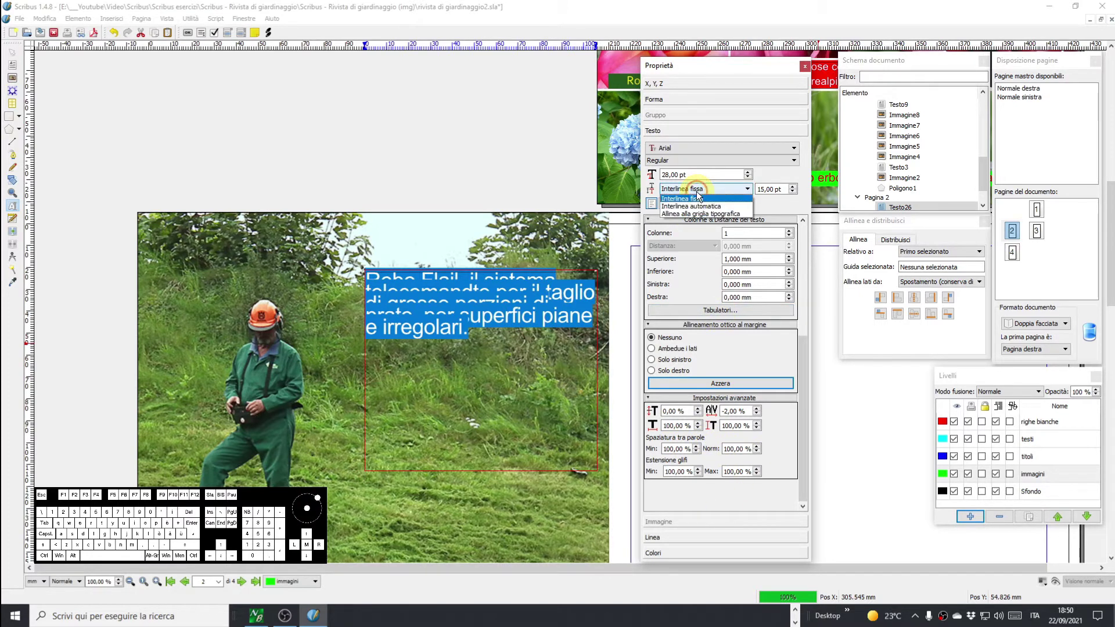
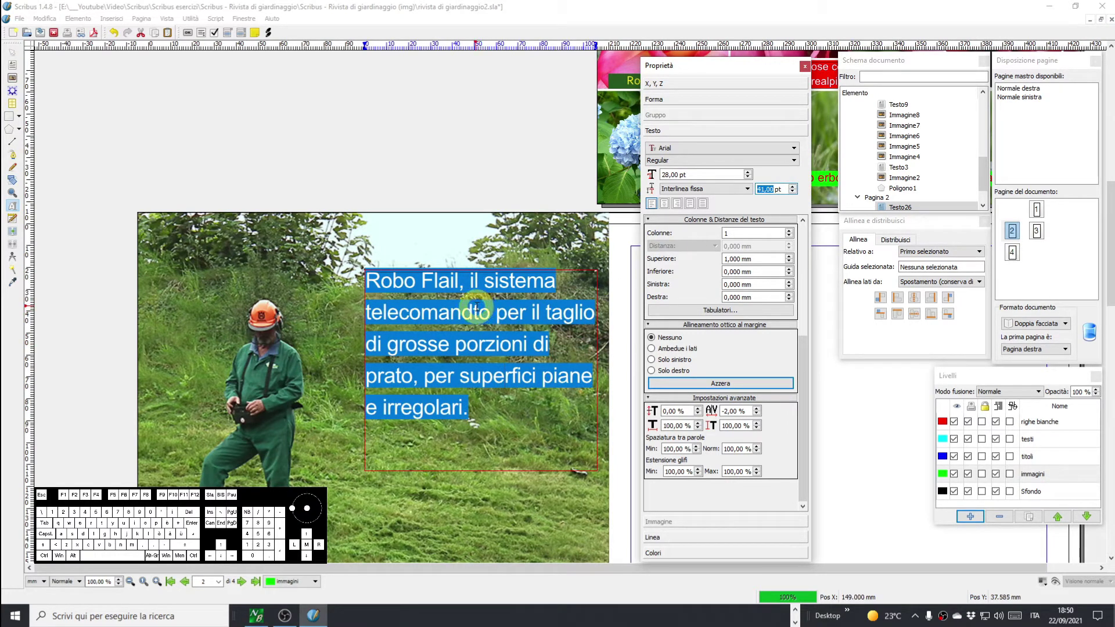
left_click(680, 207)
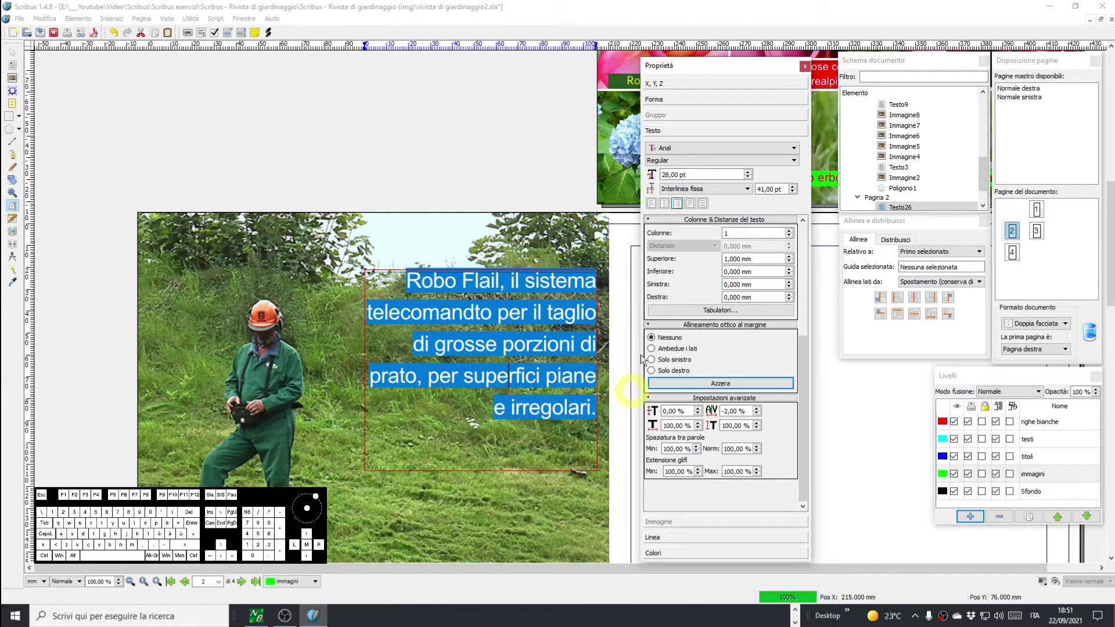
left_click(677, 151)
Step the caption font size down and set the caption in A028 Medium.
left_click(688, 163)
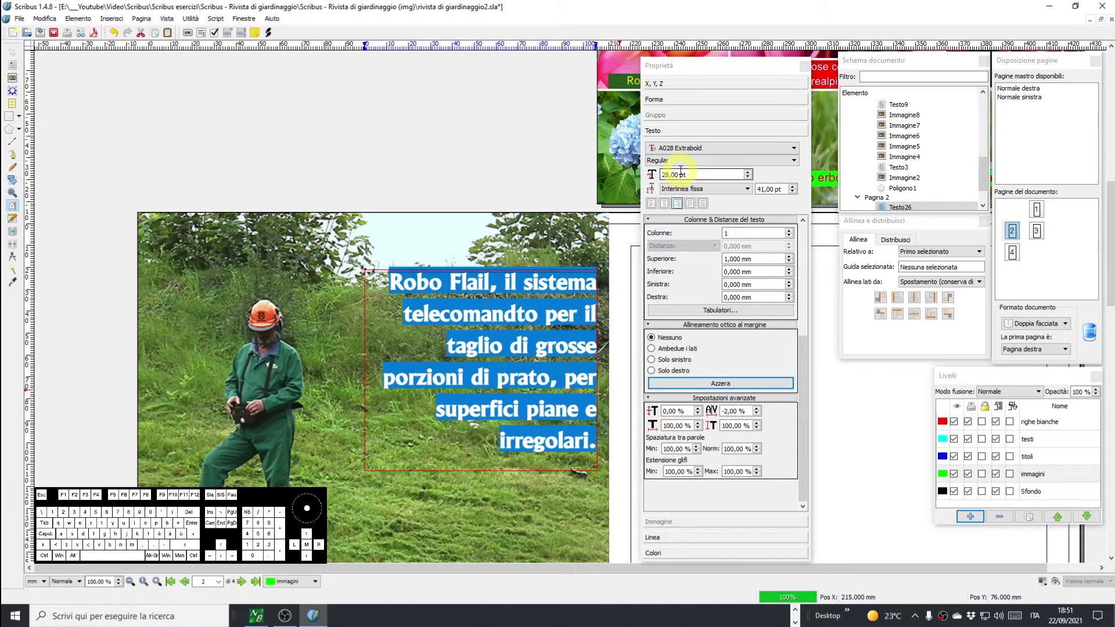
key("Down")
key("Down")
key("Down")
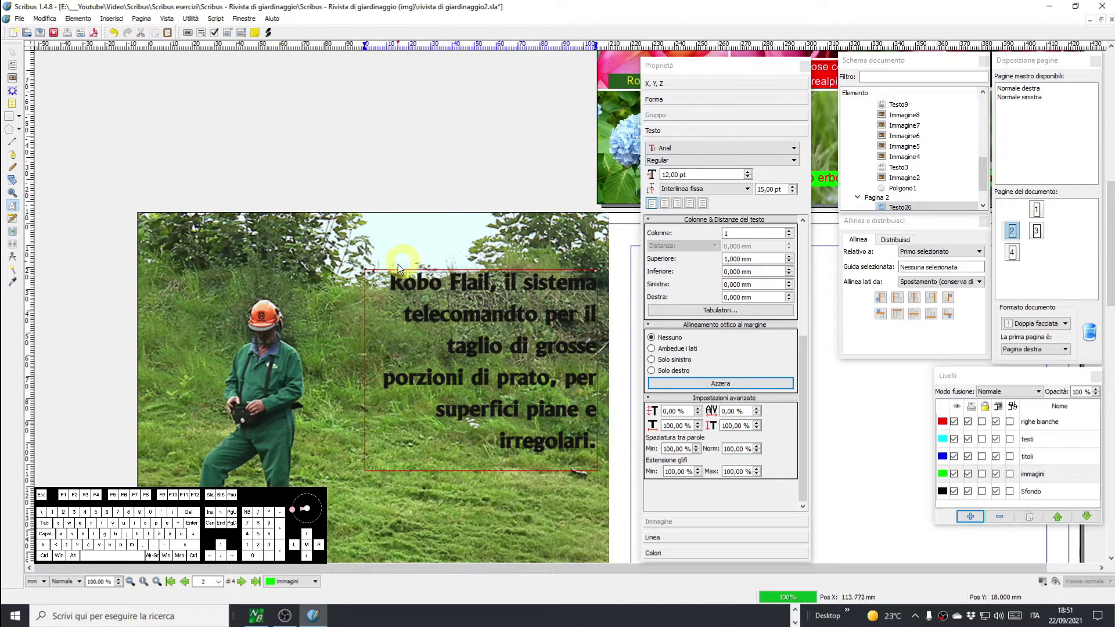
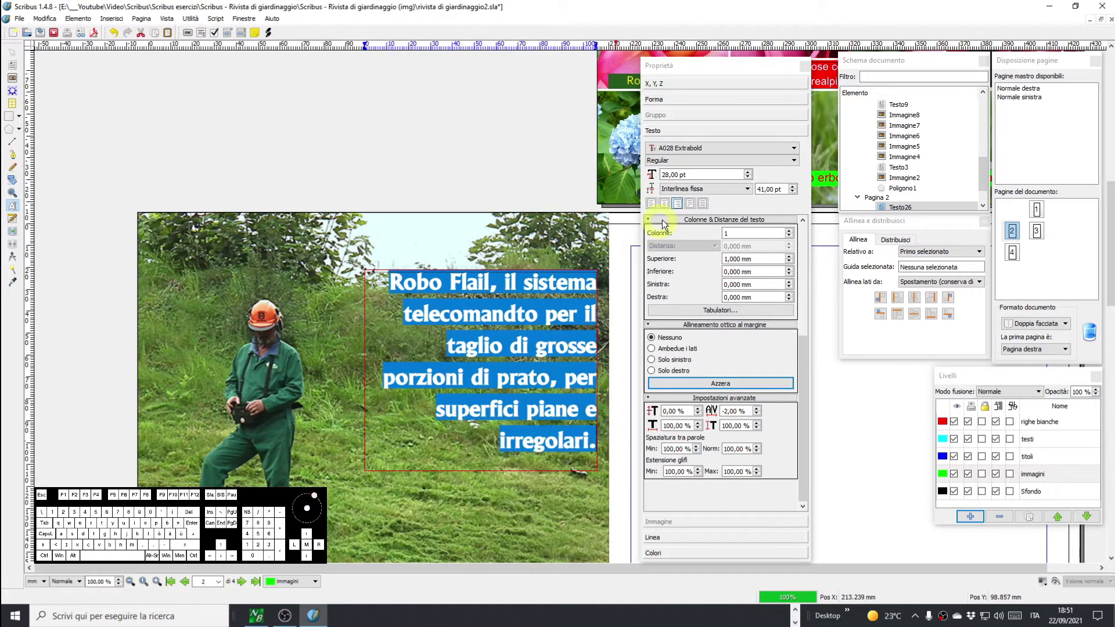
left_click(707, 153)
left_click(707, 152)
key("Down")
key("Down")
key("Down")
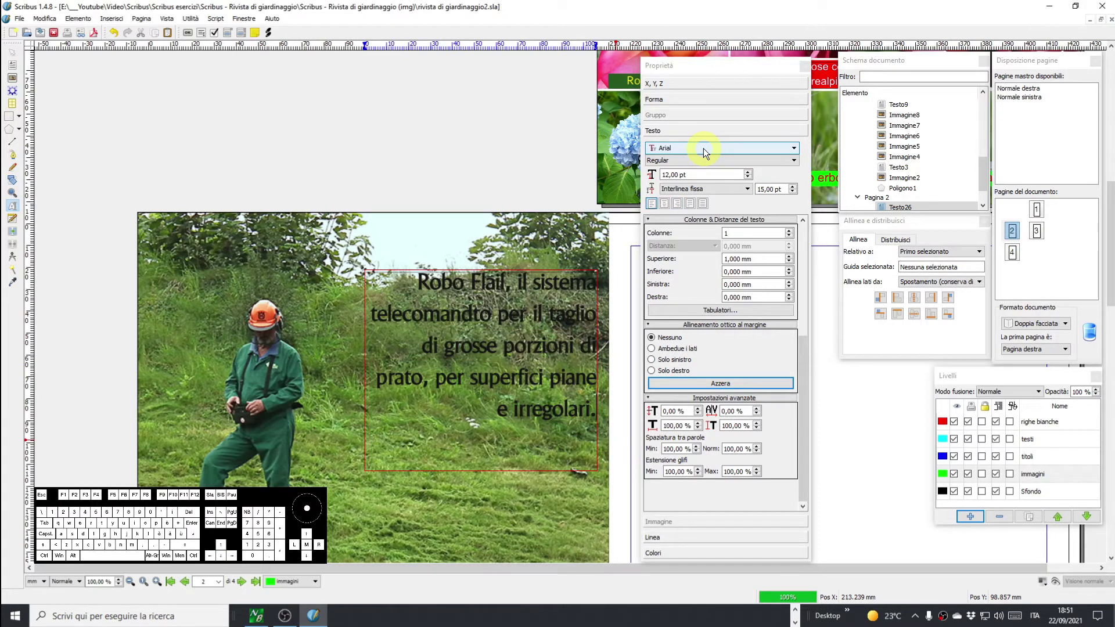
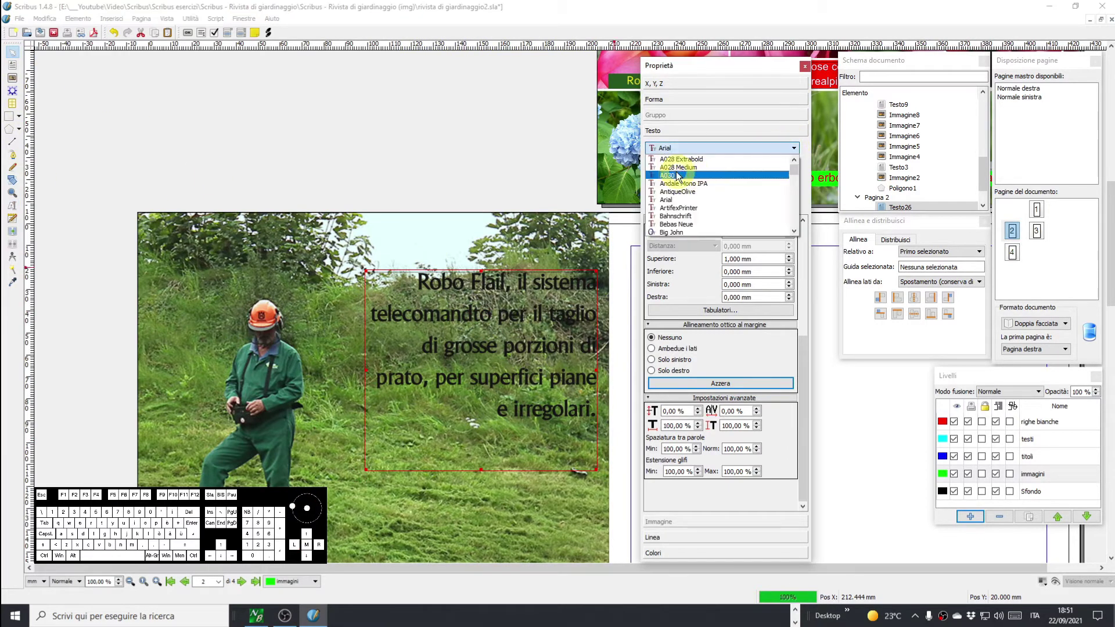
left_click(676, 171)
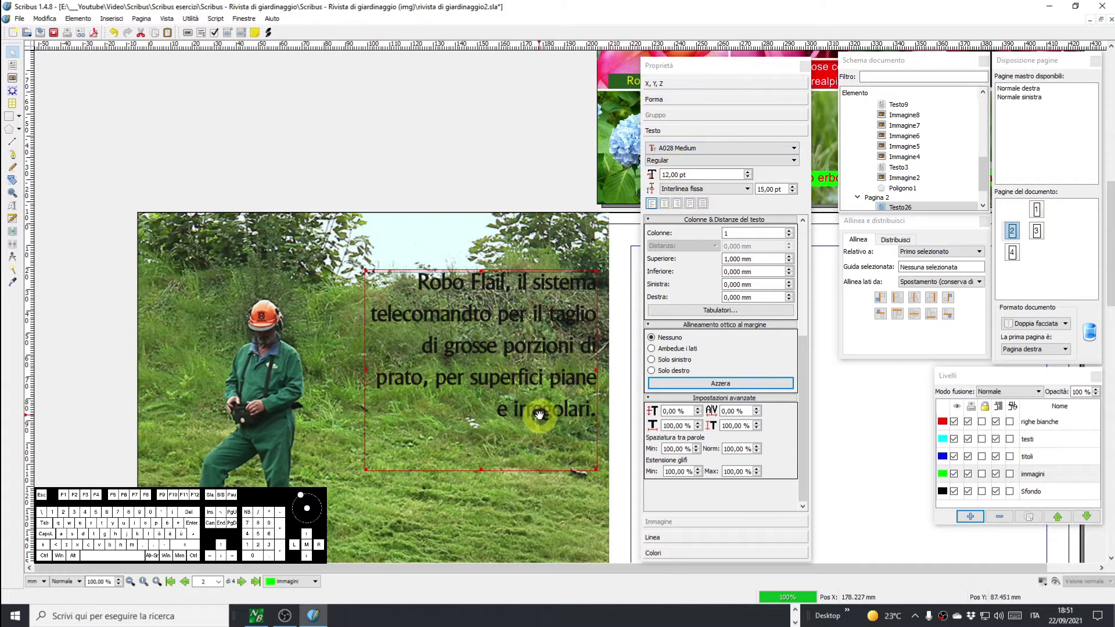
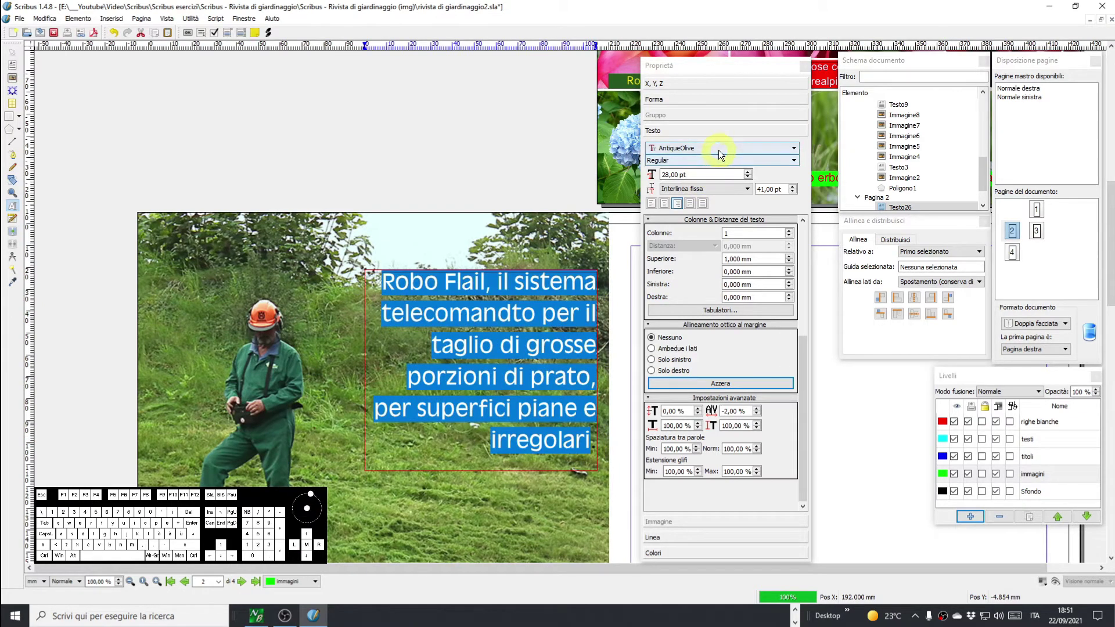
Try a series of fonts on the caption, landing on AntiqueOlive.
left_click(721, 154)
left_click(713, 165)
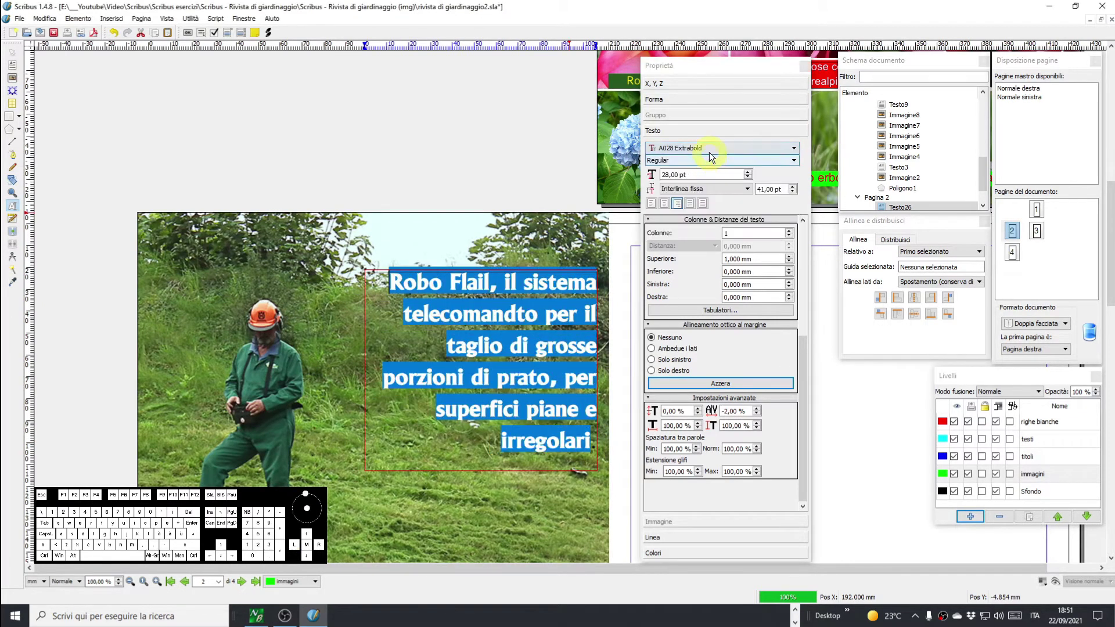
left_click(712, 156)
left_click(706, 171)
left_click(706, 155)
left_click(696, 182)
left_click(705, 152)
left_click(700, 184)
left_click(706, 151)
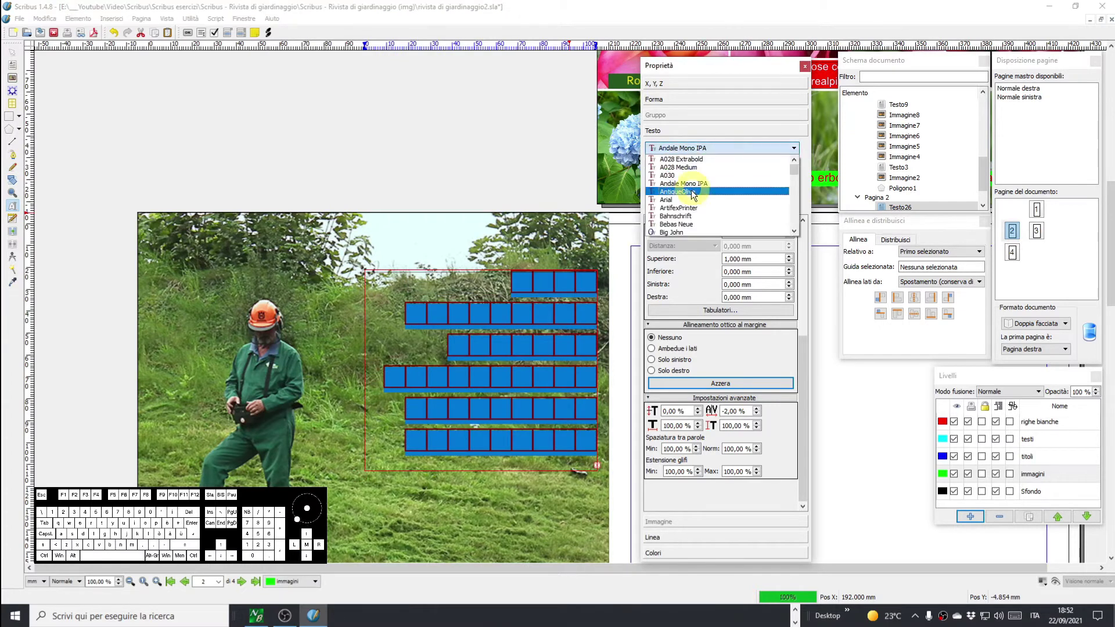
left_click(692, 196)
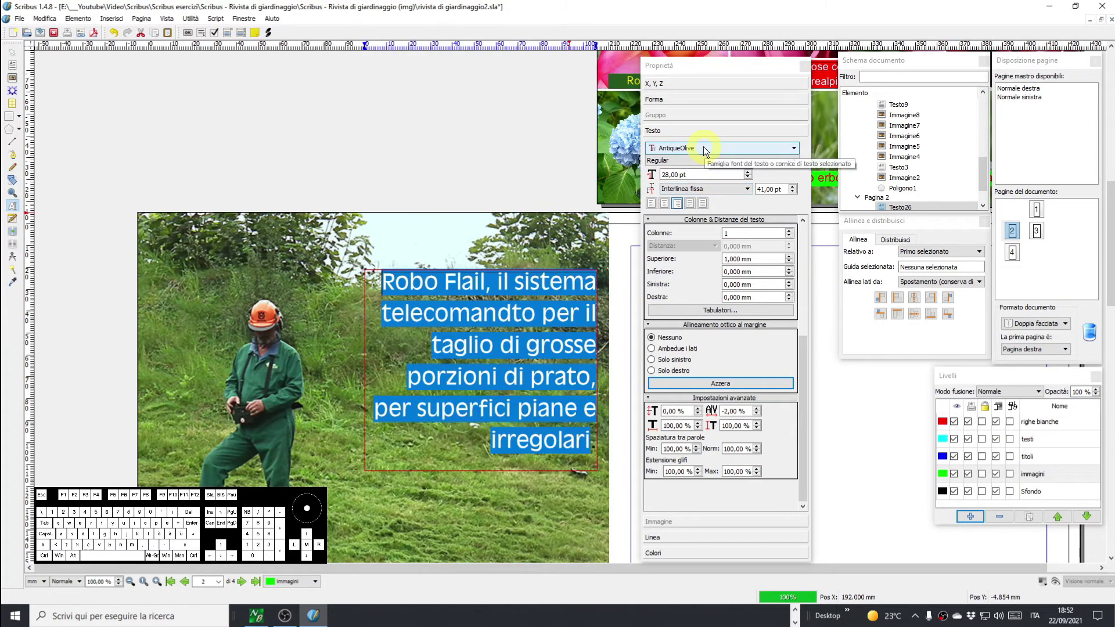
Try further fonts, settle on Bebas Neue, widen letter spacing to 2% and reselect the text.
left_click(706, 150)
left_click(690, 203)
left_click(698, 150)
left_click(688, 212)
left_click(702, 148)
left_click(688, 223)
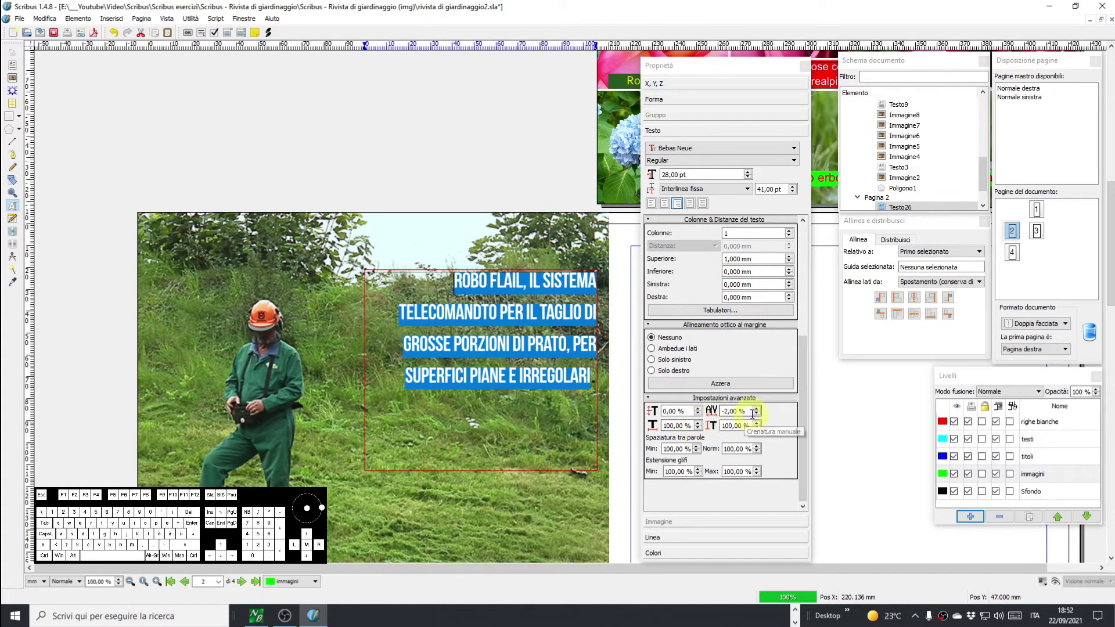
left_click(761, 411)
double_click(759, 412)
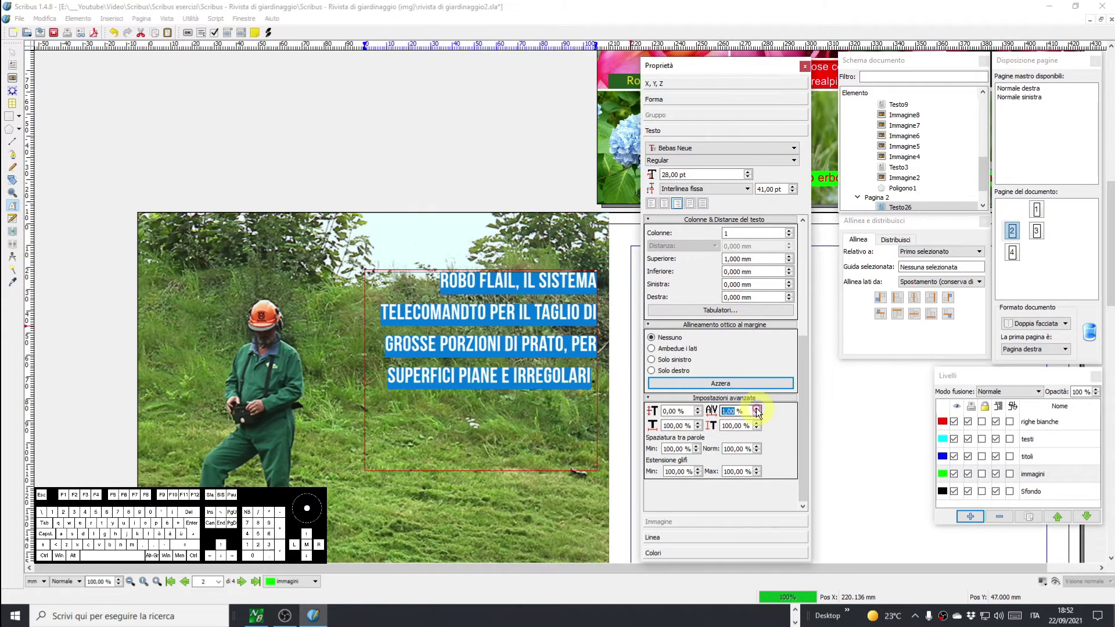
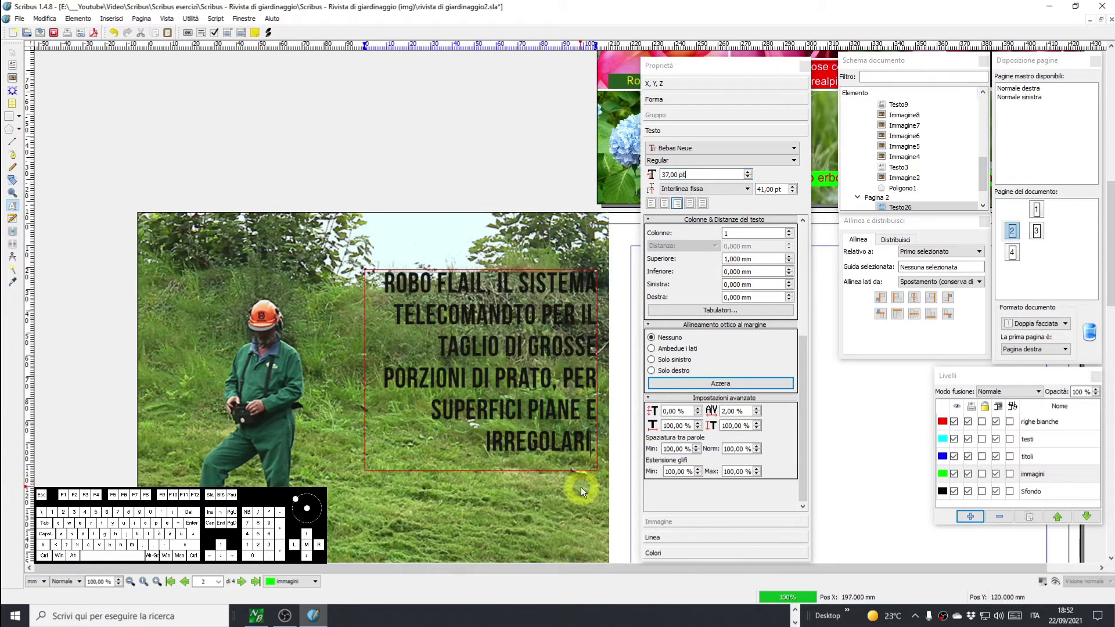
key("Delete")
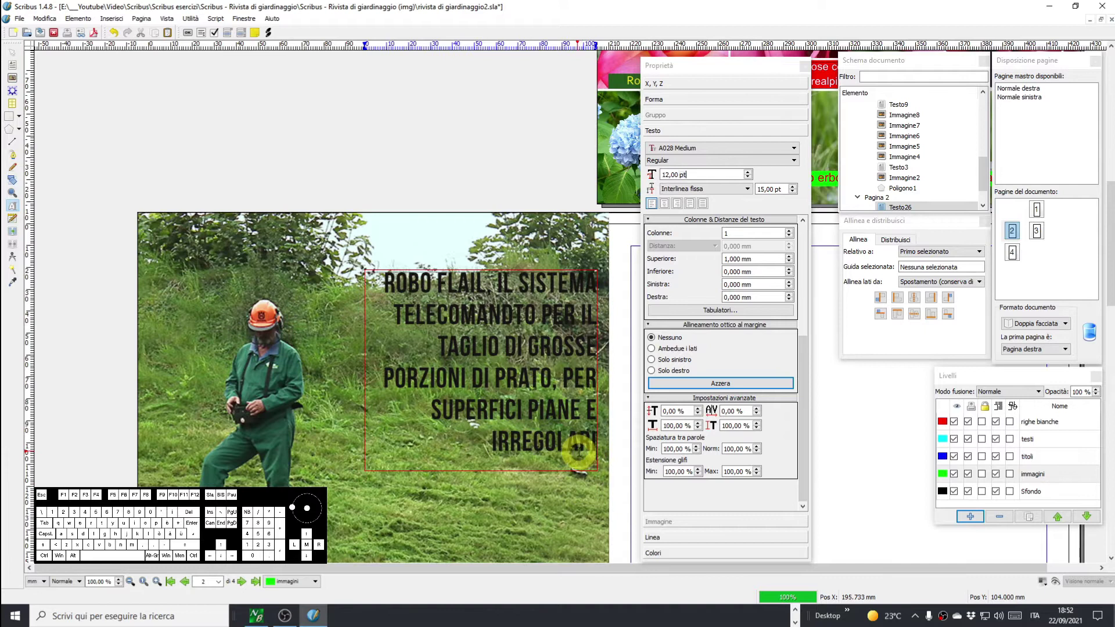
key("shift+Up")
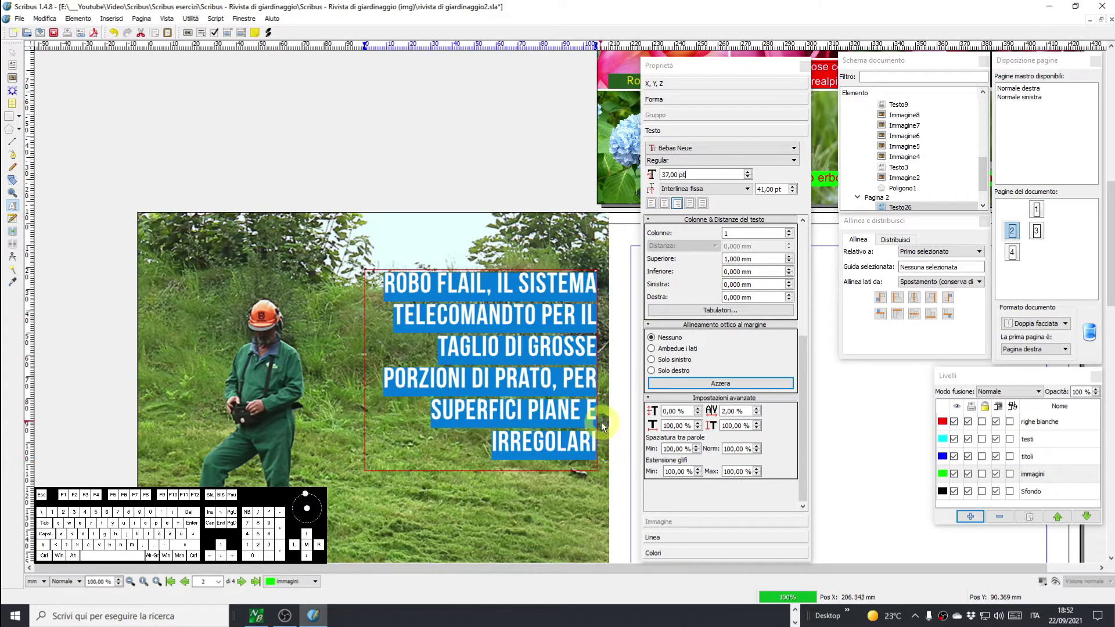
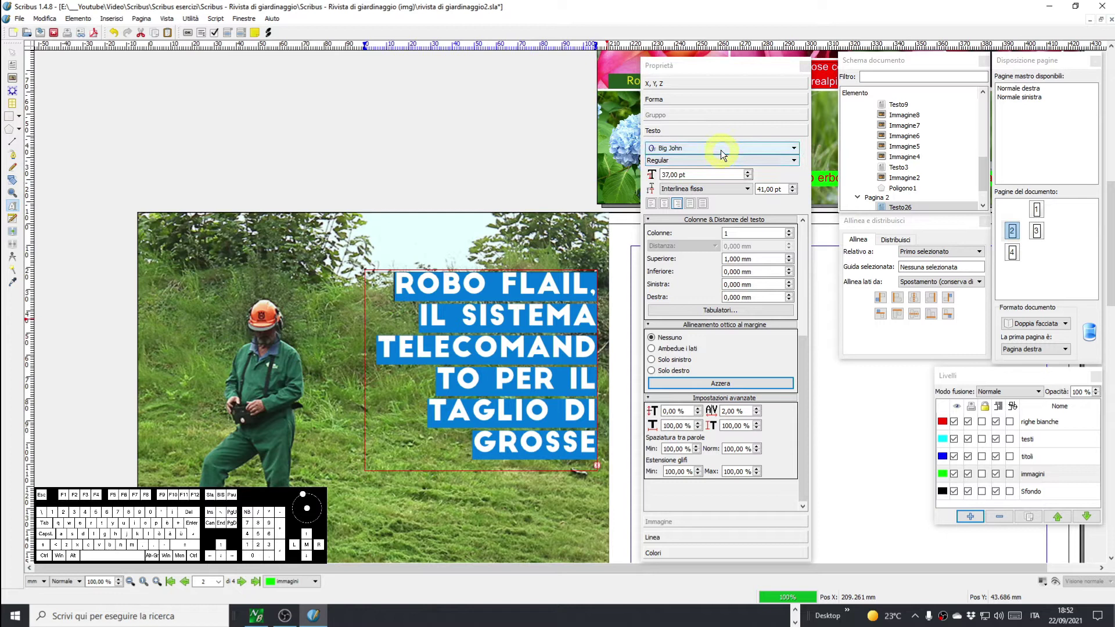
Cycle through more fonts on the caption until it is set in Calibri.
left_click(710, 154)
scroll("down", 3)
left_click(693, 220)
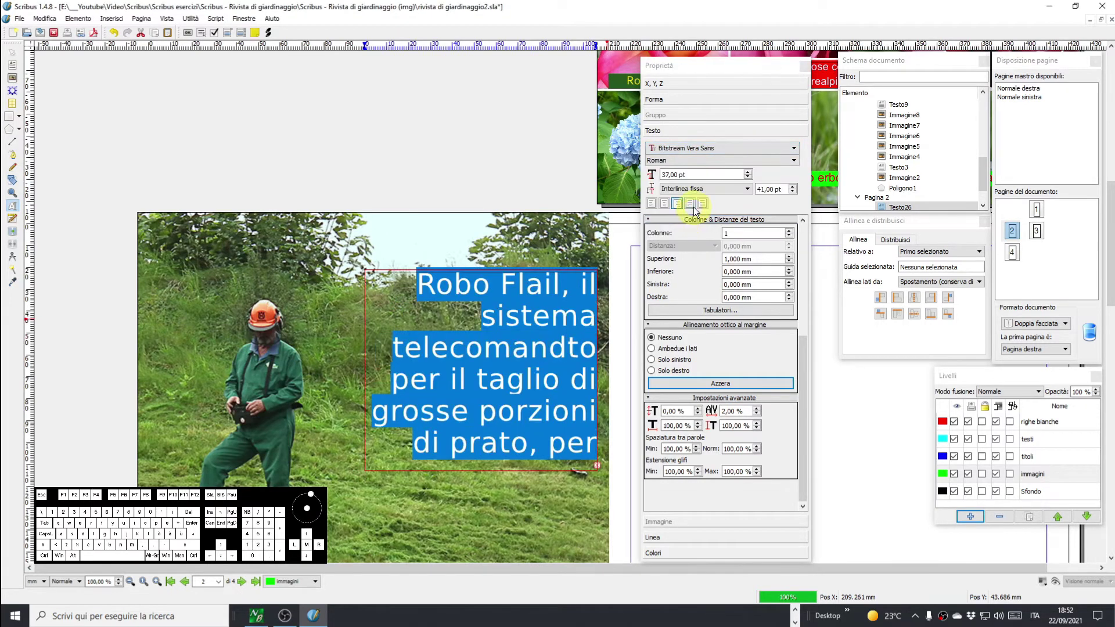
left_click(717, 150)
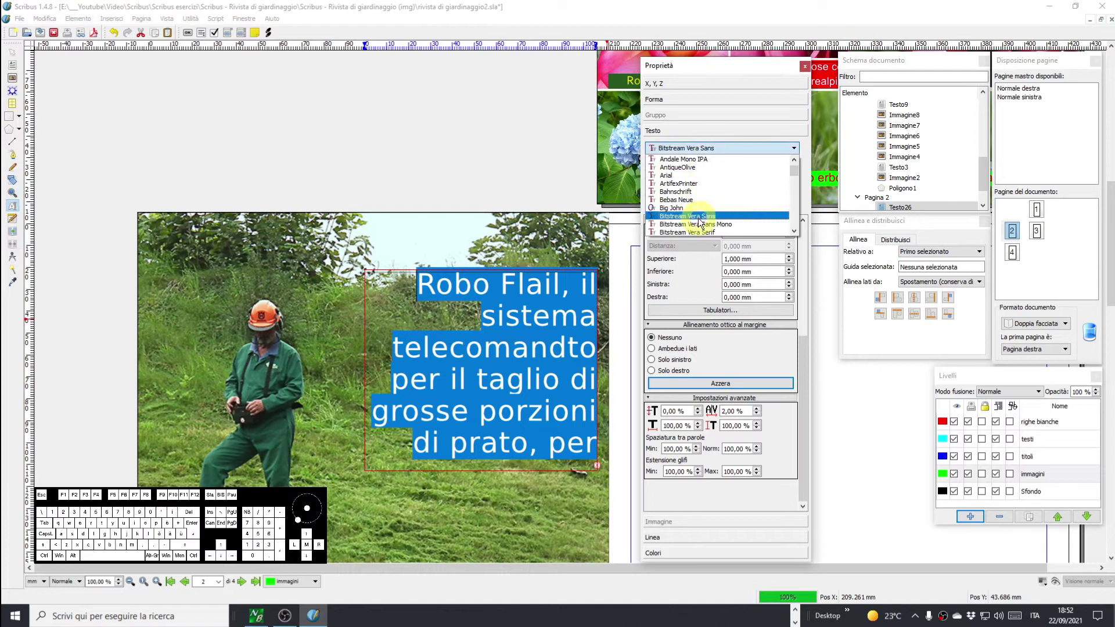
left_click(696, 219)
left_click(717, 152)
scroll("down", 3)
left_click(684, 193)
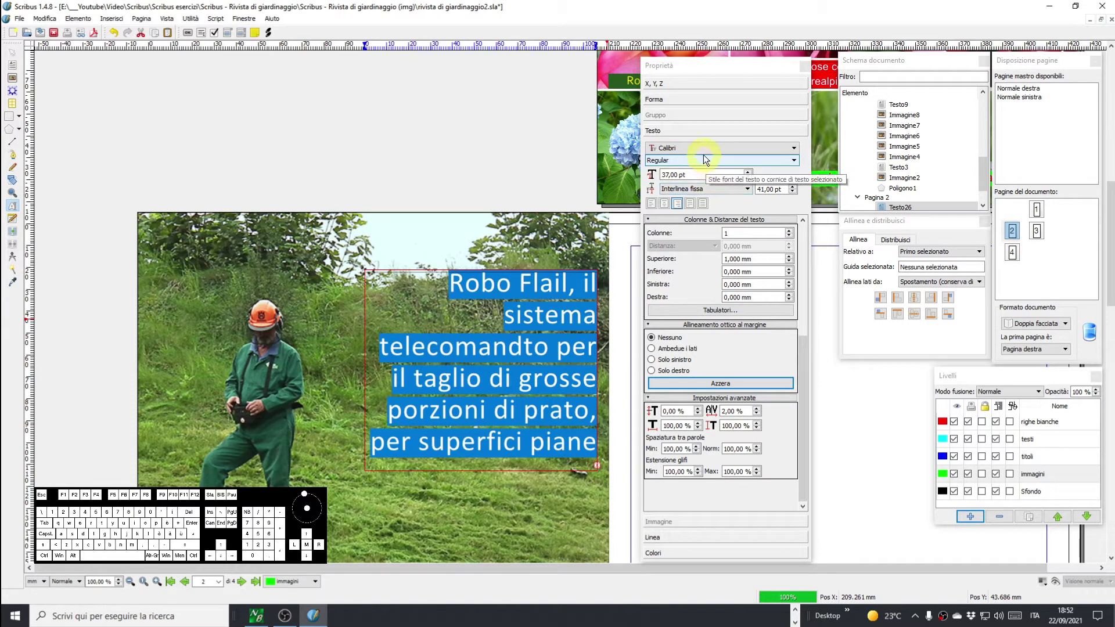
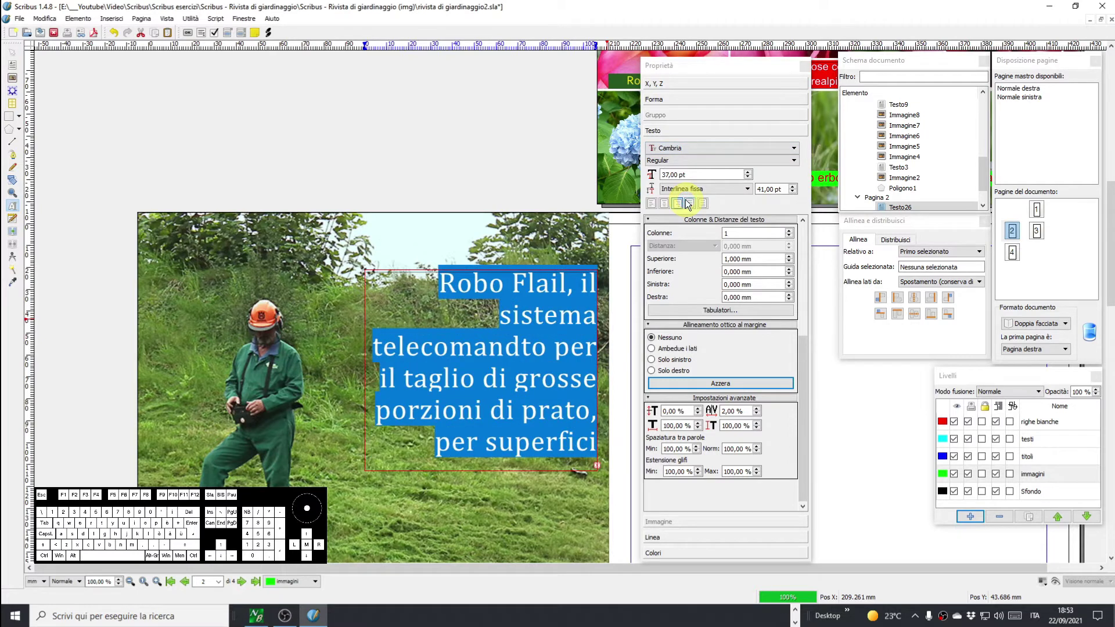
Try Candara, Consolas and Ebrima, then set the caption in Impact.
left_click(704, 152)
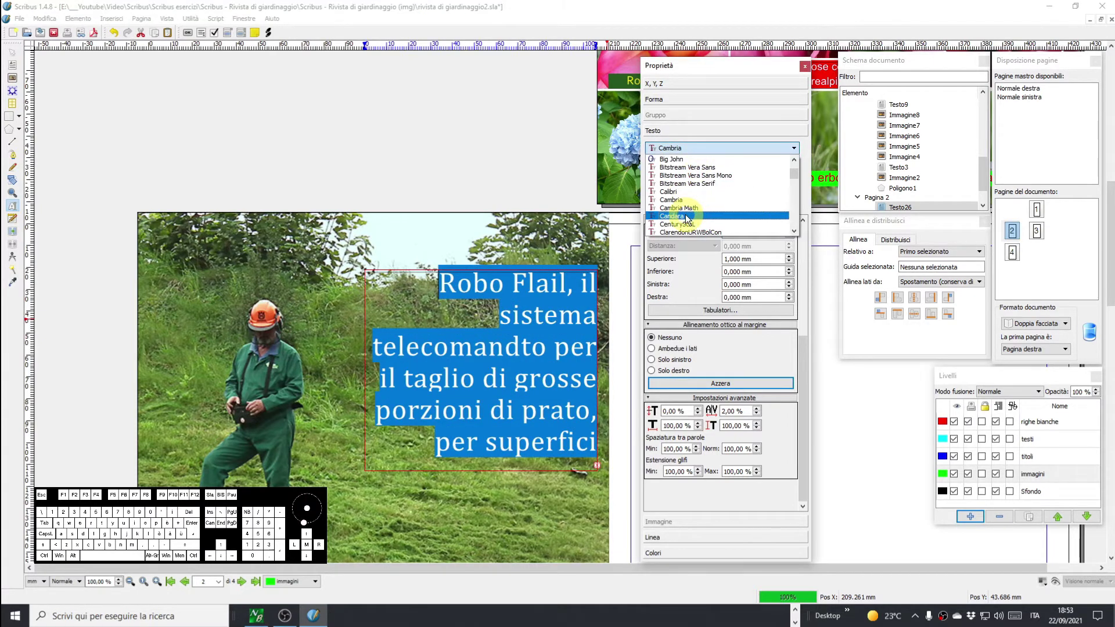
left_click(688, 218)
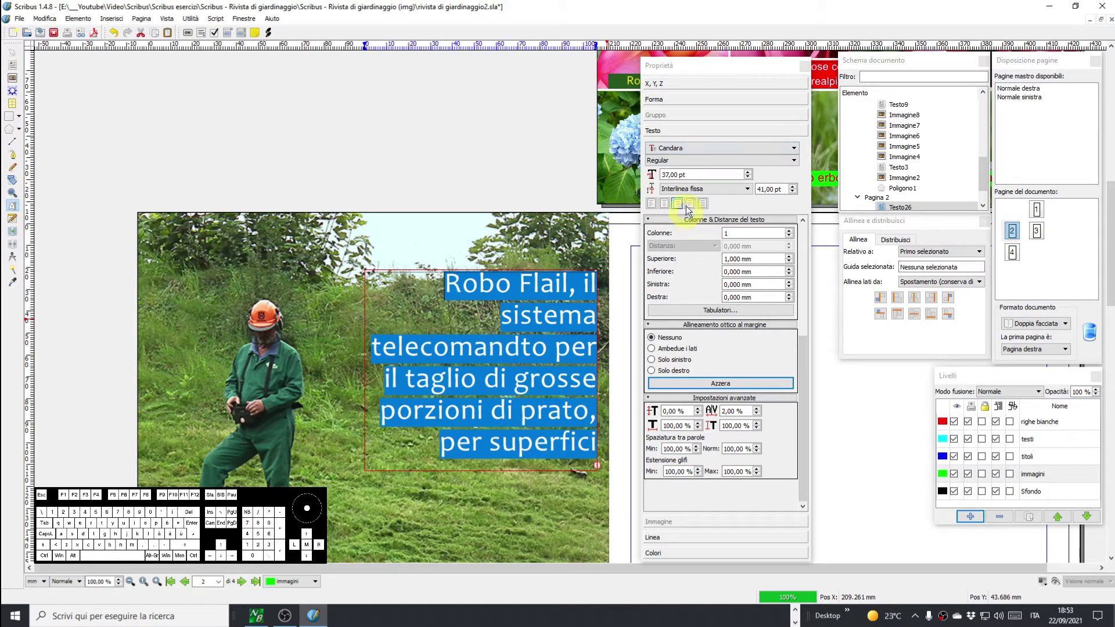
left_click(696, 153)
scroll("down", 3)
left_click(681, 226)
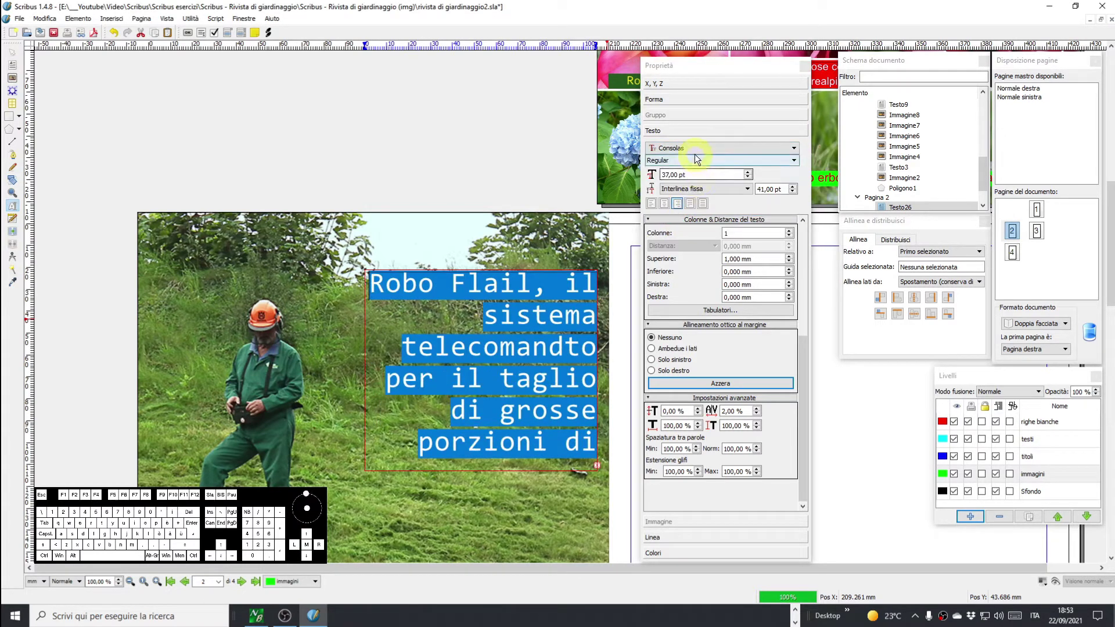
left_click(697, 152)
scroll("down", 3)
left_click(666, 225)
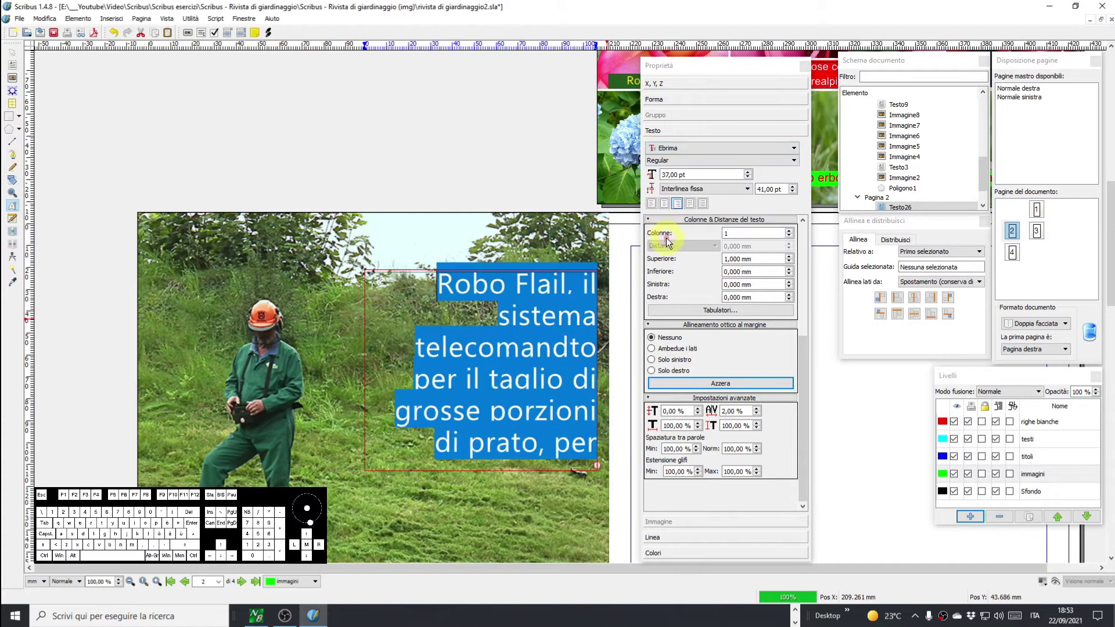
left_click(704, 152)
scroll("down", 3)
left_click(683, 193)
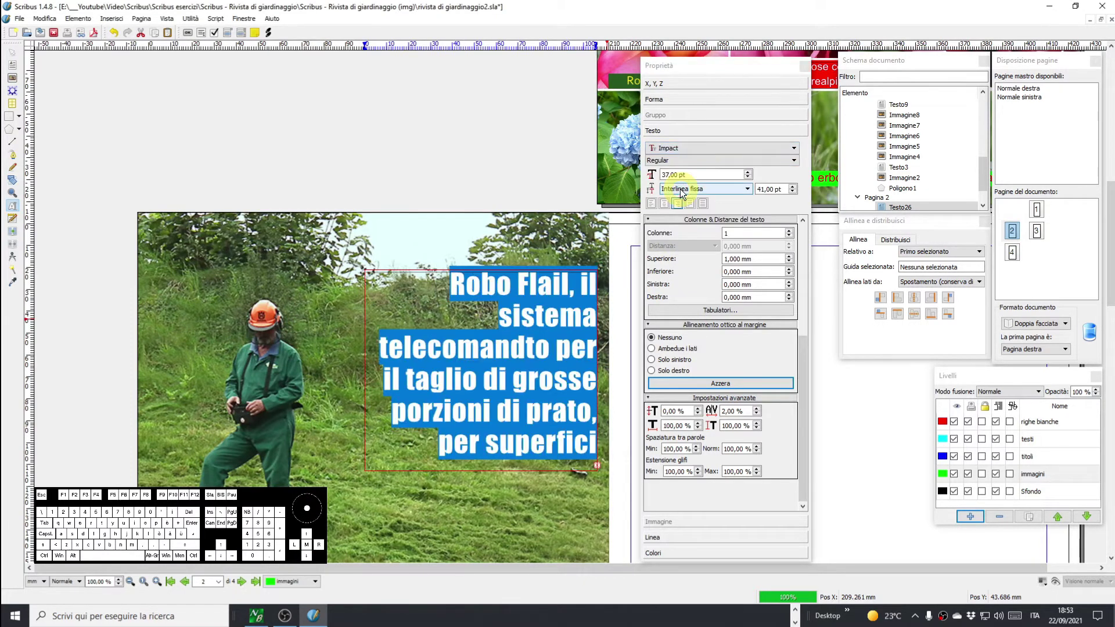
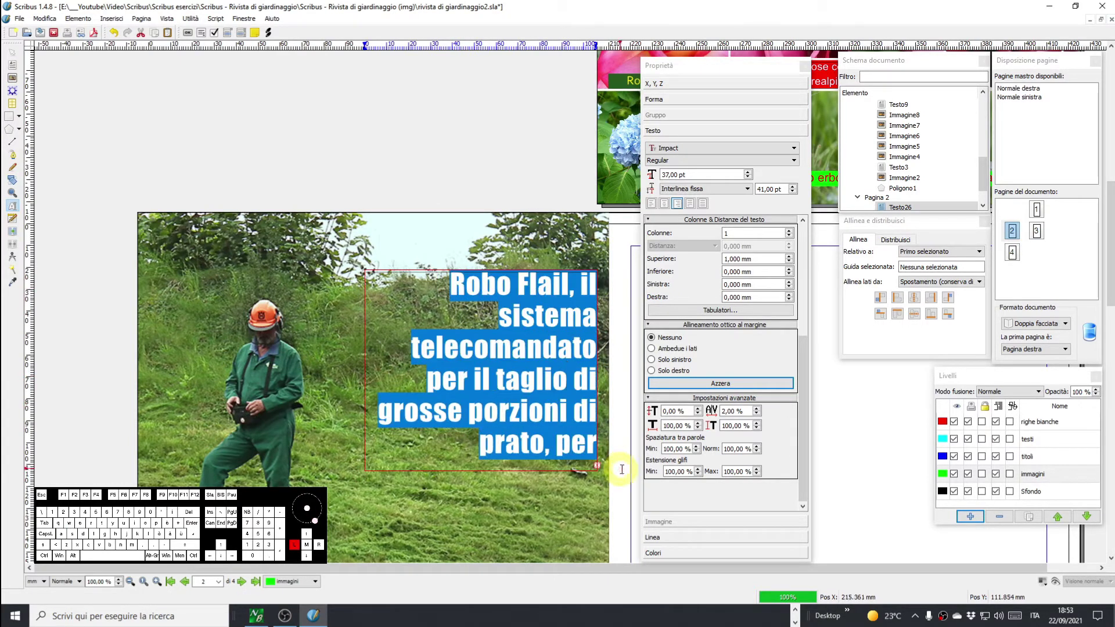
Select all caption text and shrink it to 34 pt so it fits the frame.
key("ctrl+a")
left_click(747, 180)
left_click(747, 180)
left_click(748, 180)
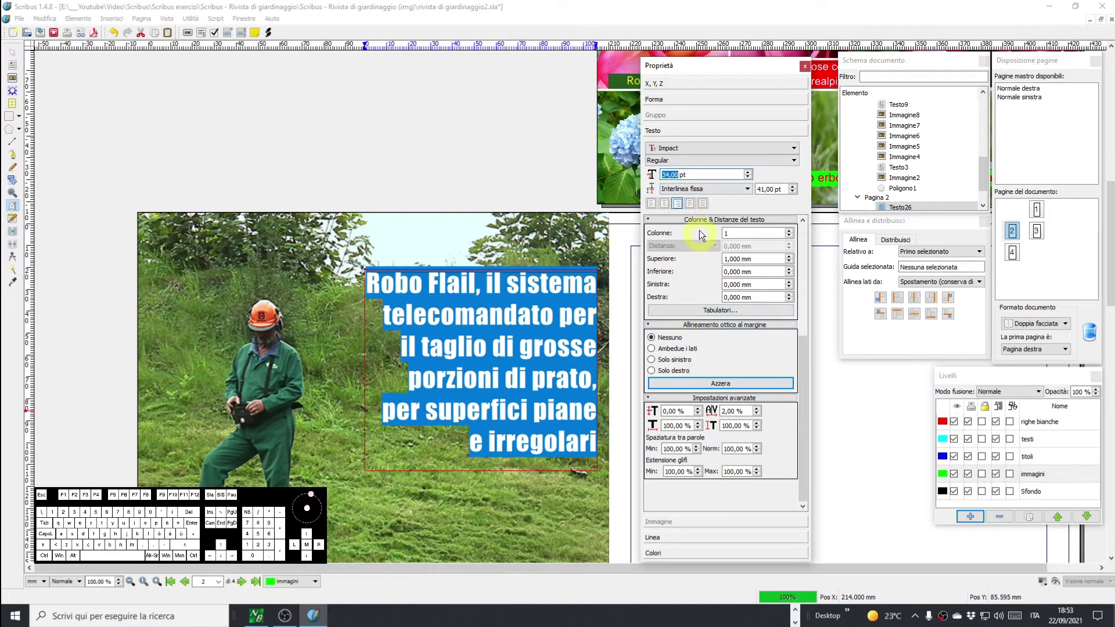
left_click(695, 328)
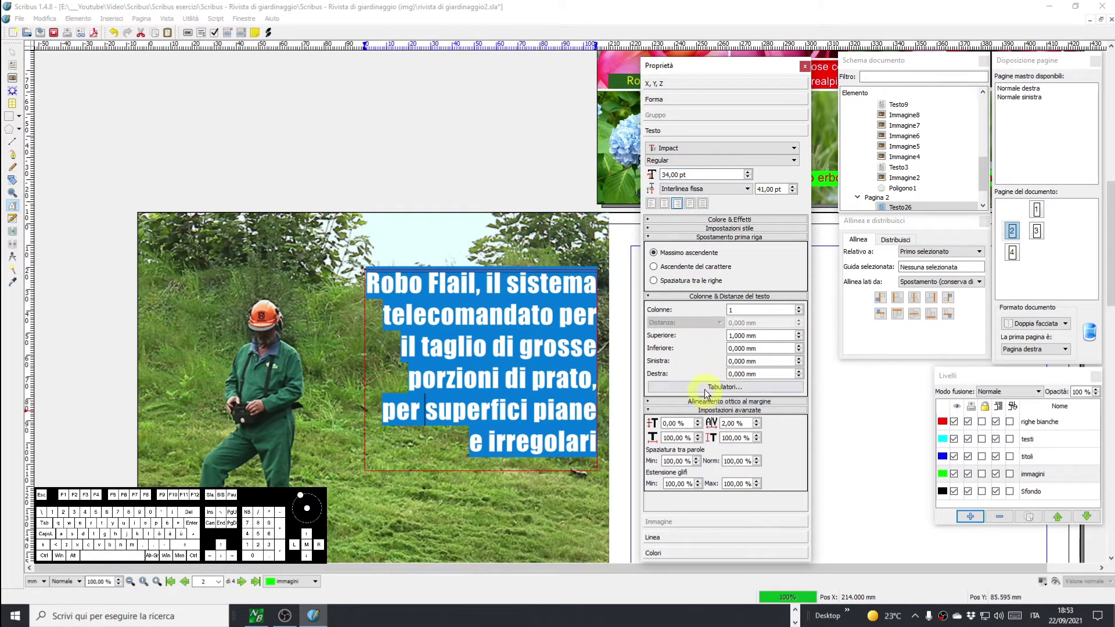
Make the caption text white, zoom out to the whole page and nudge the frame lower to about 36 mm.
left_click(720, 223)
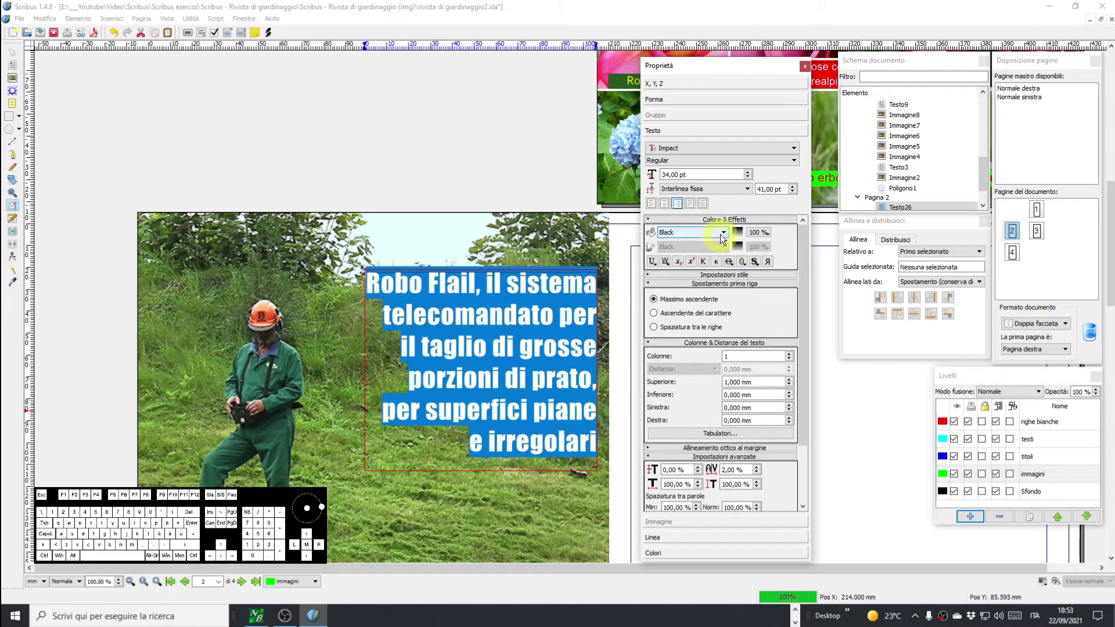
left_click(723, 236)
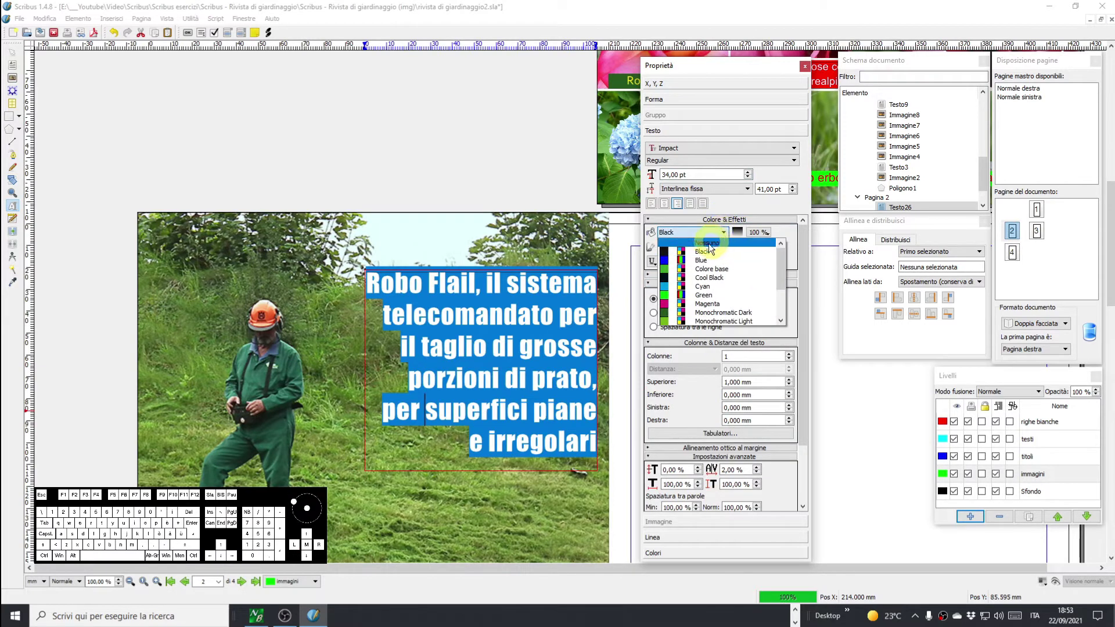
scroll("down", 3)
left_click(714, 314)
left_click(420, 156)
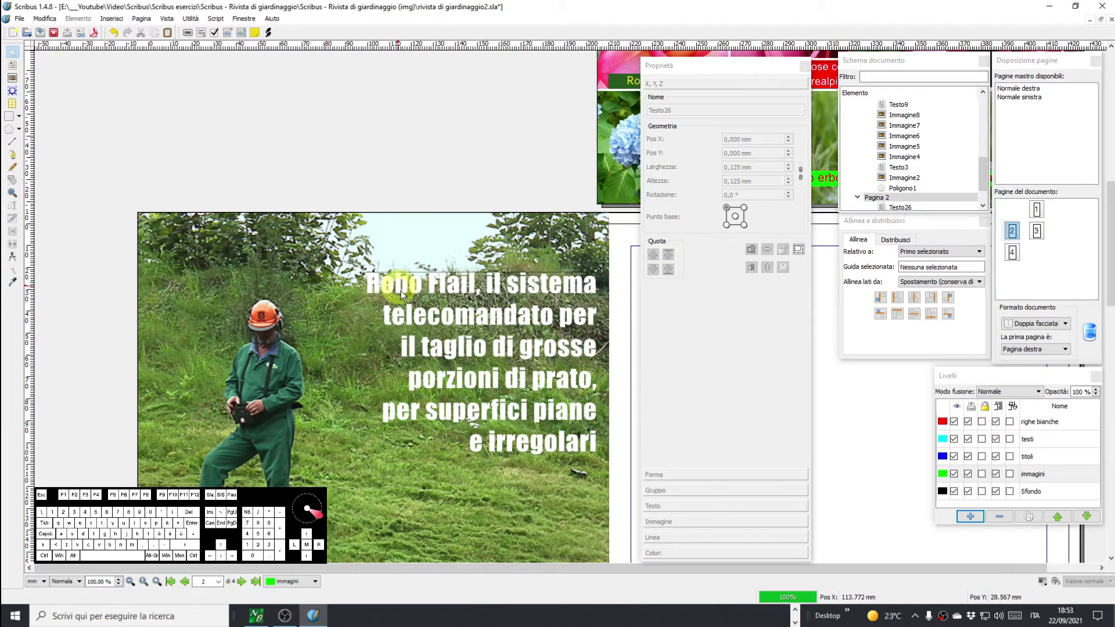
scroll("down", 3)
left_click_drag(325, 382, 466, 241)
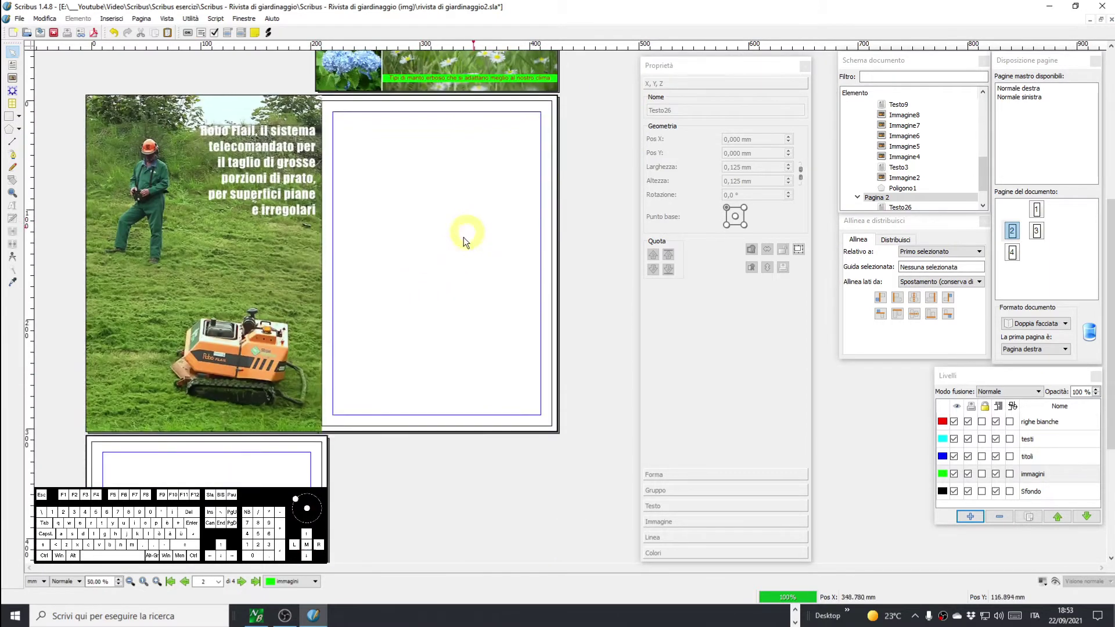
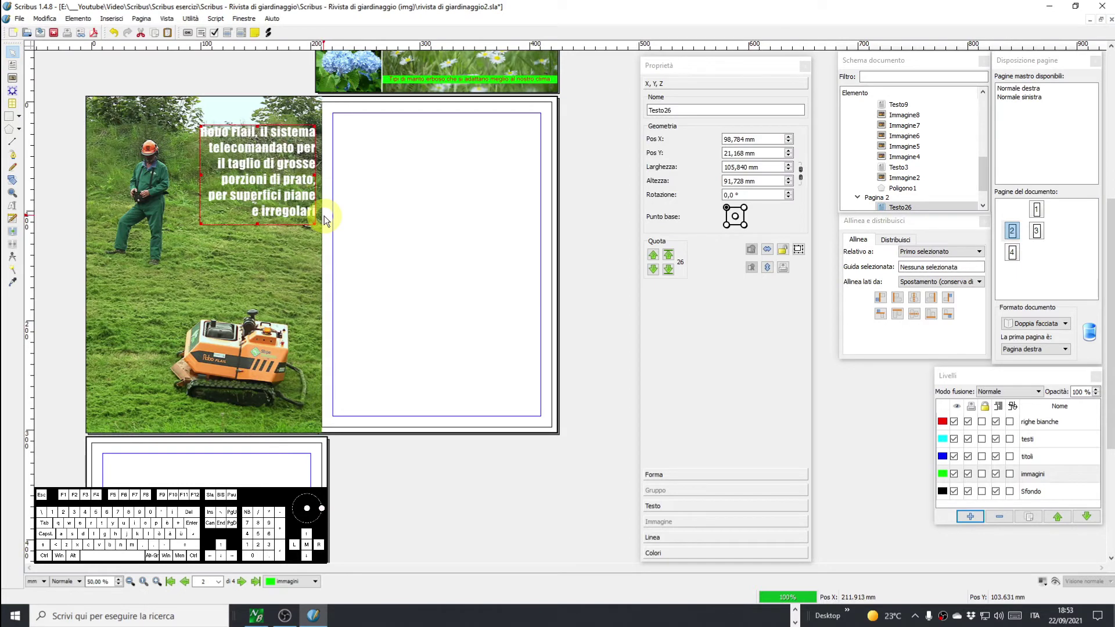
key("Down")
key("Down")
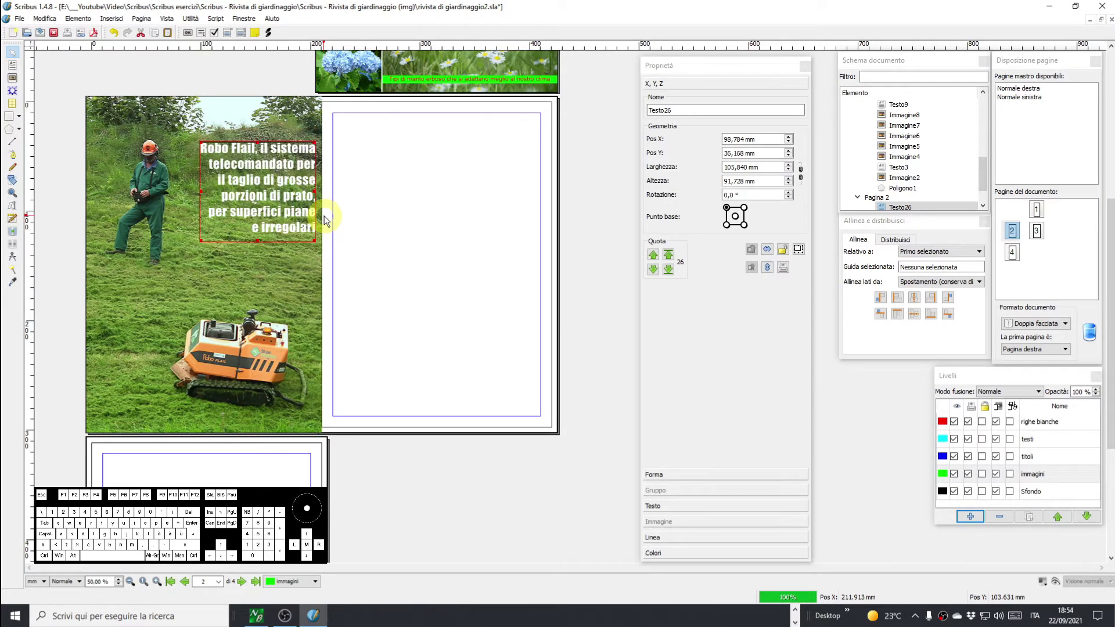
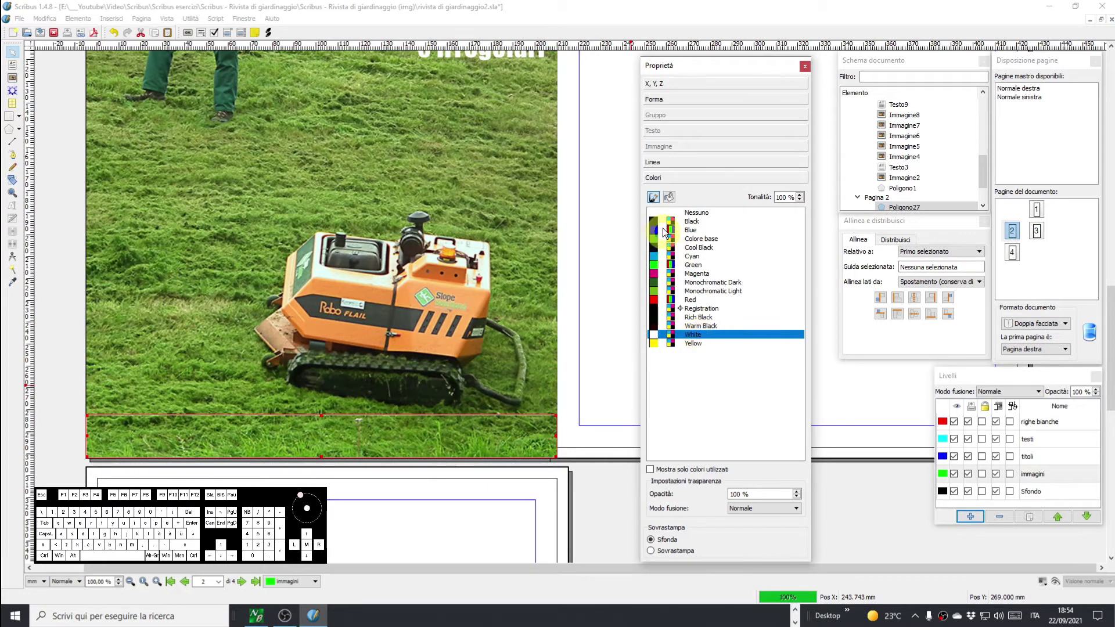
Give the Poligono27 strip under the photo a white outline and deselect it.
left_click(670, 198)
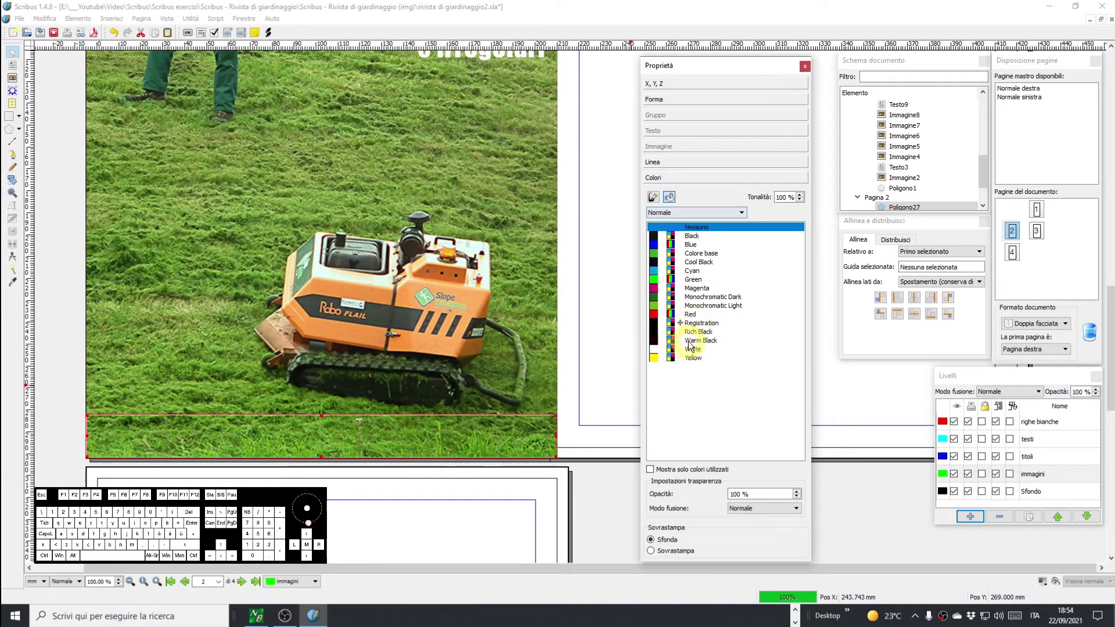
left_click(694, 351)
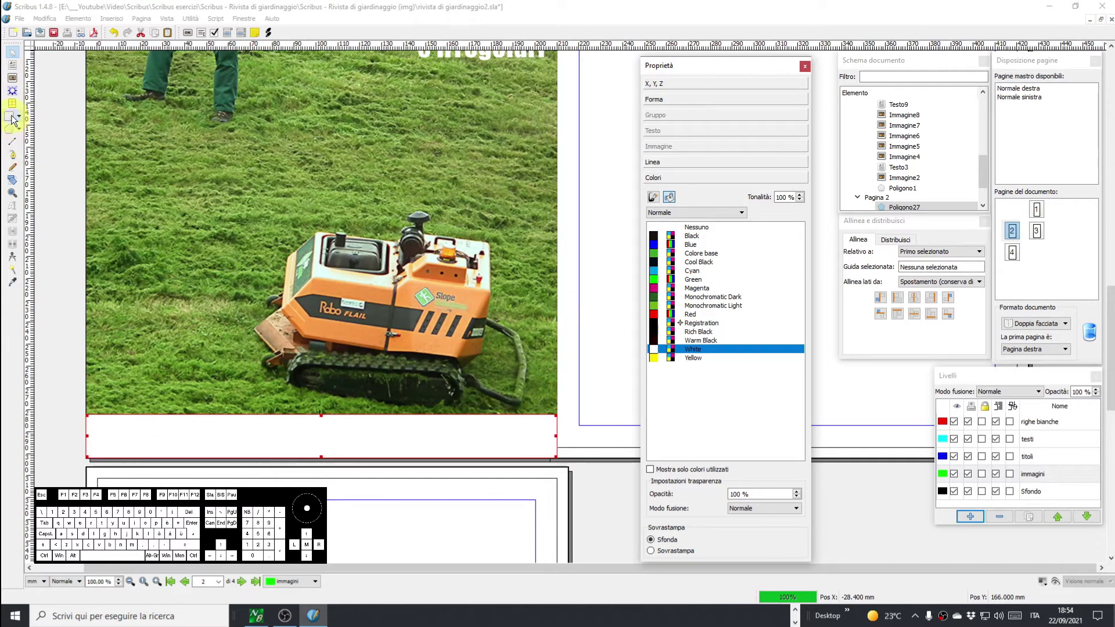
scroll("up", 3)
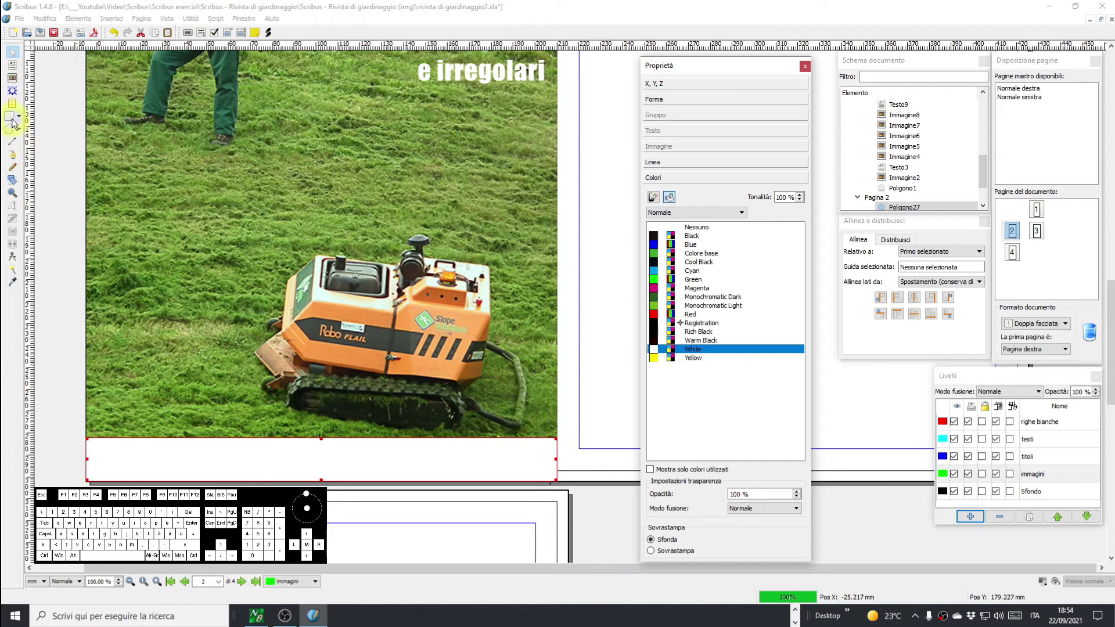
left_click(14, 68)
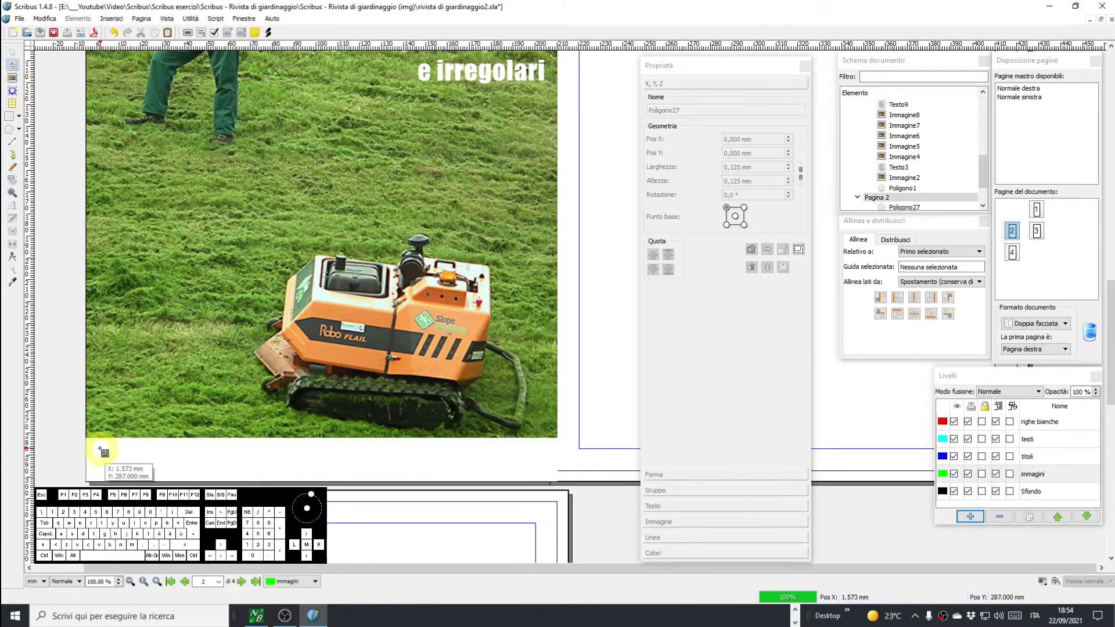
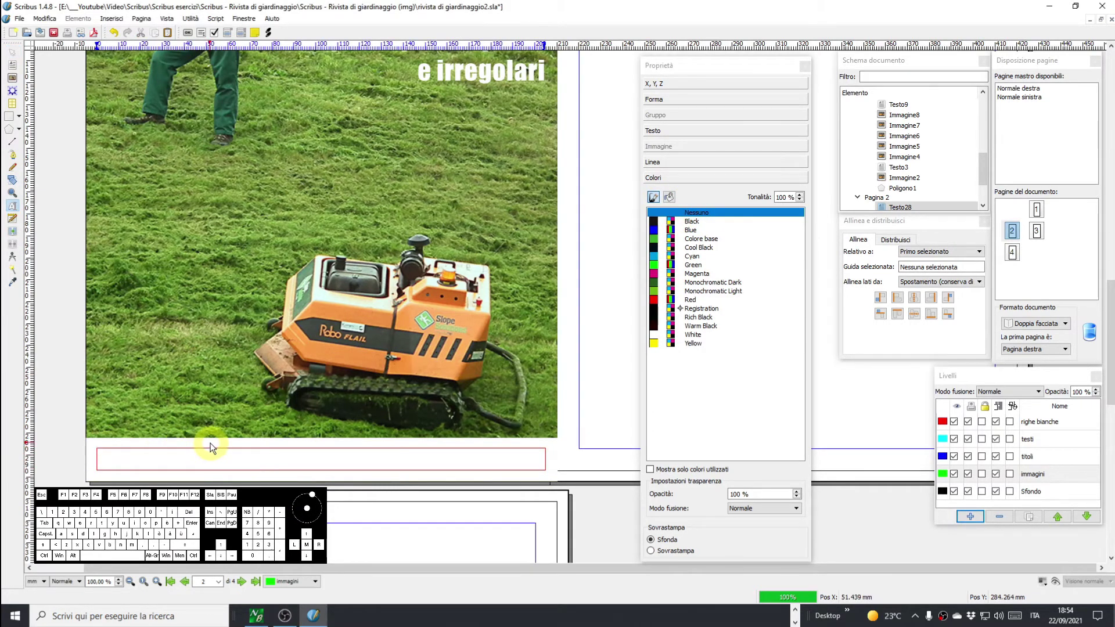
Type the caption text beginning 'Robo è …' into the text frame on the white strip.
key("shift+r")
key("o")
key("b")
key("o")
key("space")
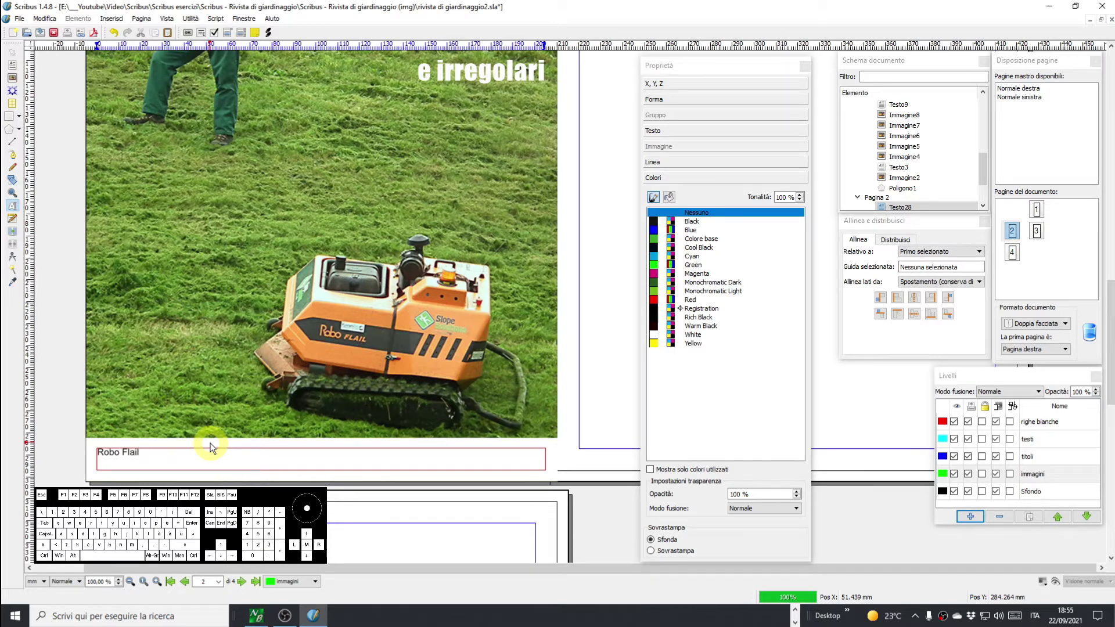
key("è")
key("space")
key("space")
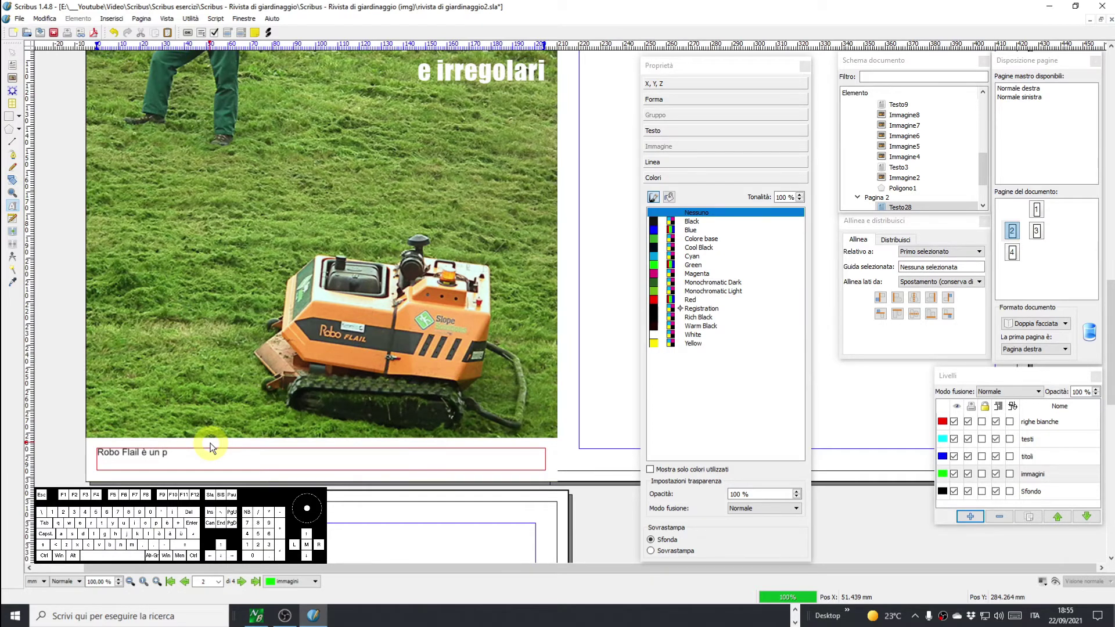
key("r")
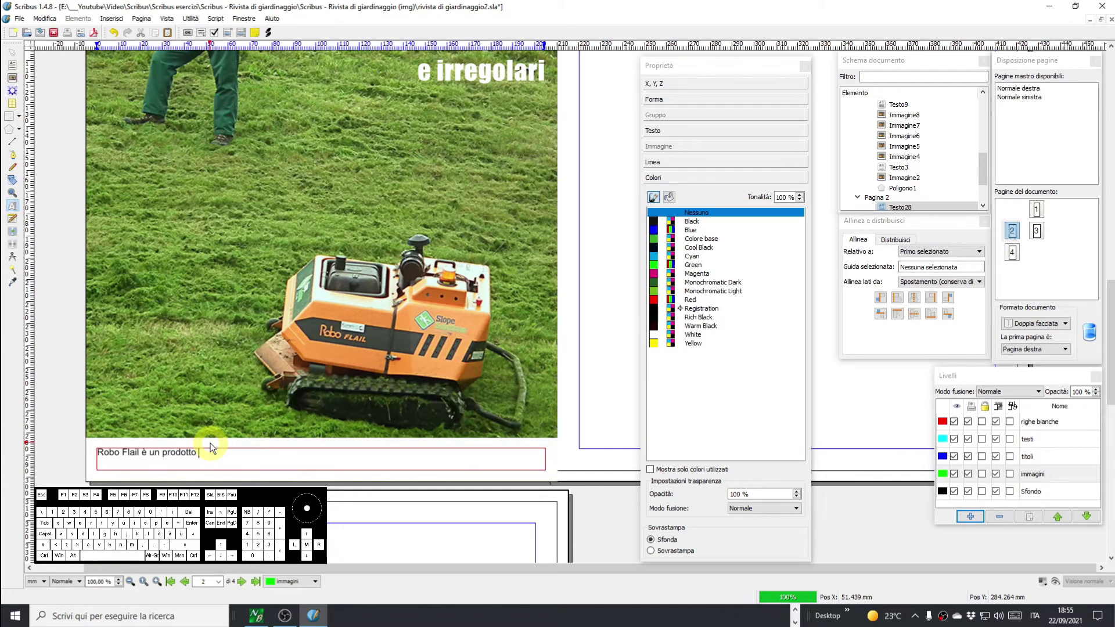
key("i")
key("space")
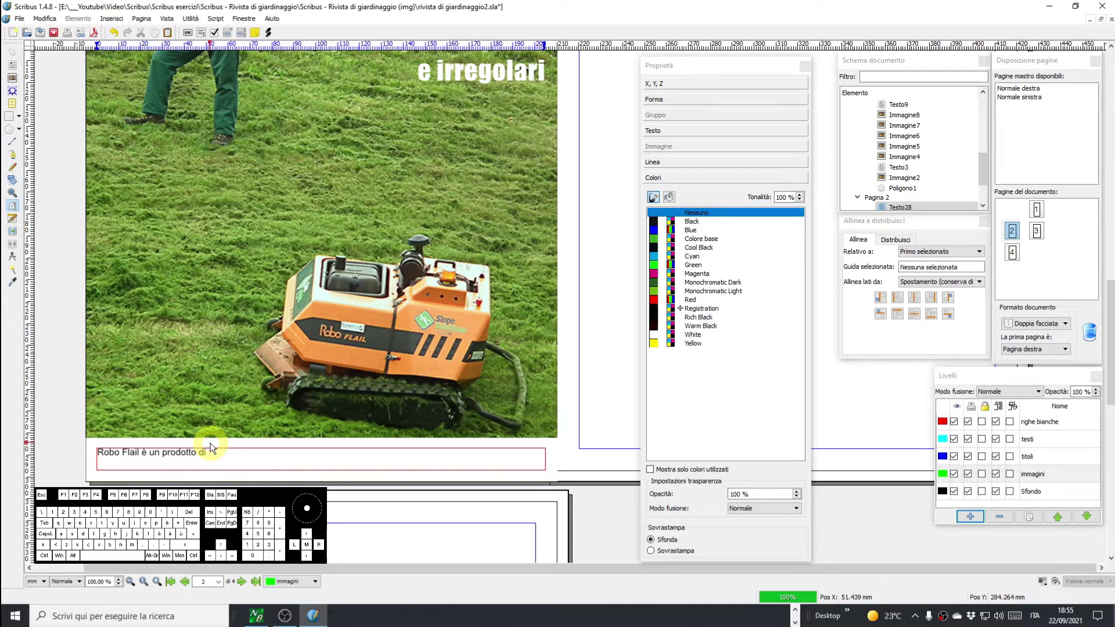
key("shift+s")
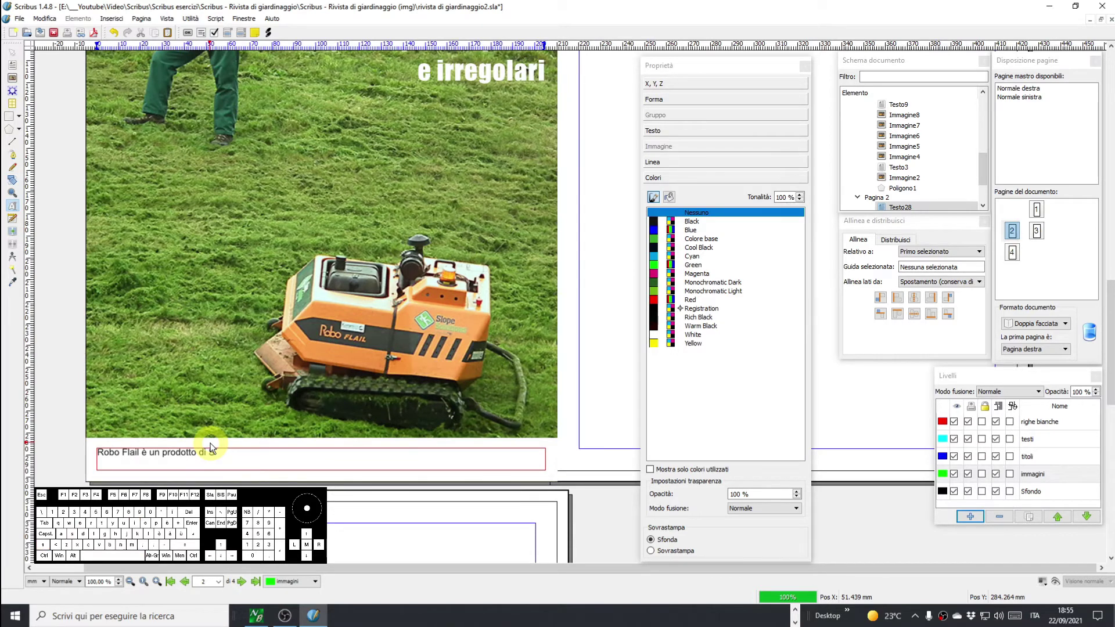
key("ò")
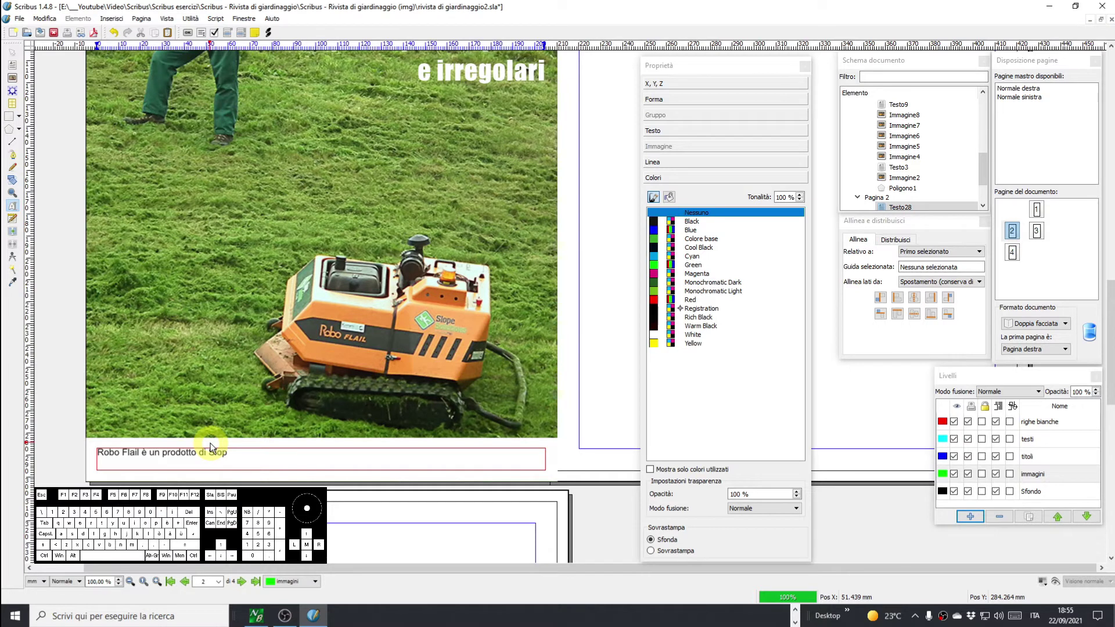
key("e")
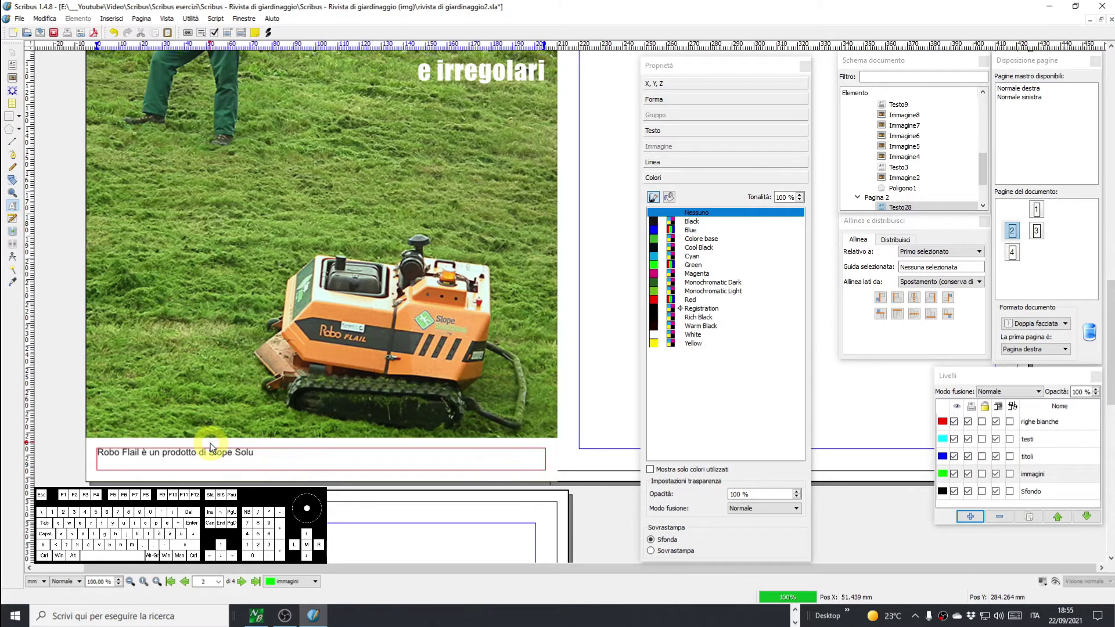
key("s")
key("space")
key("s")
key("p")
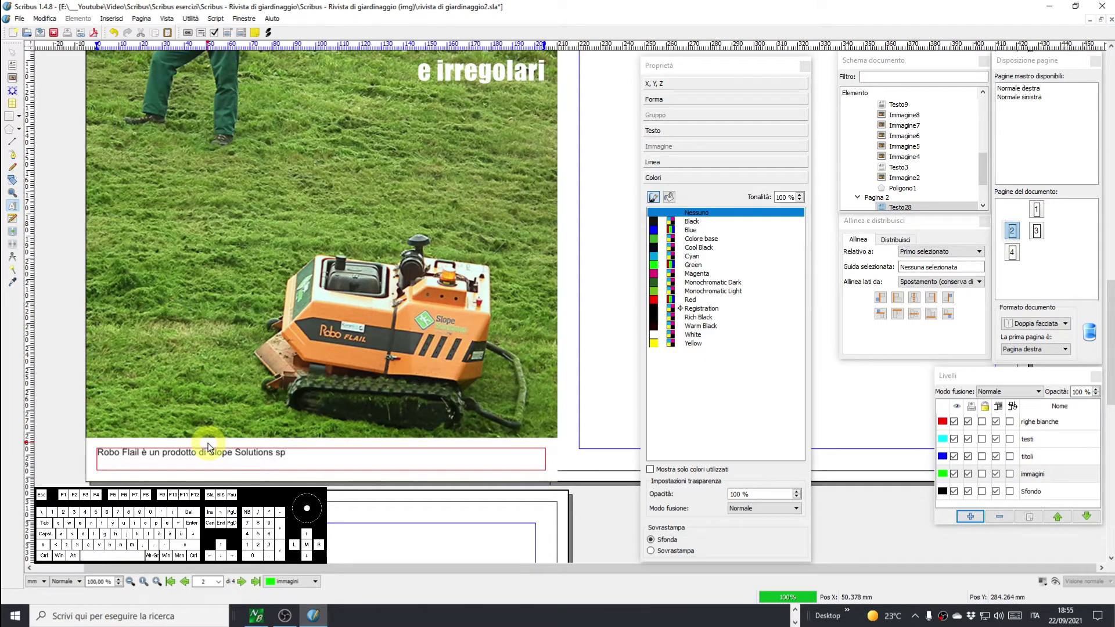
key("a")
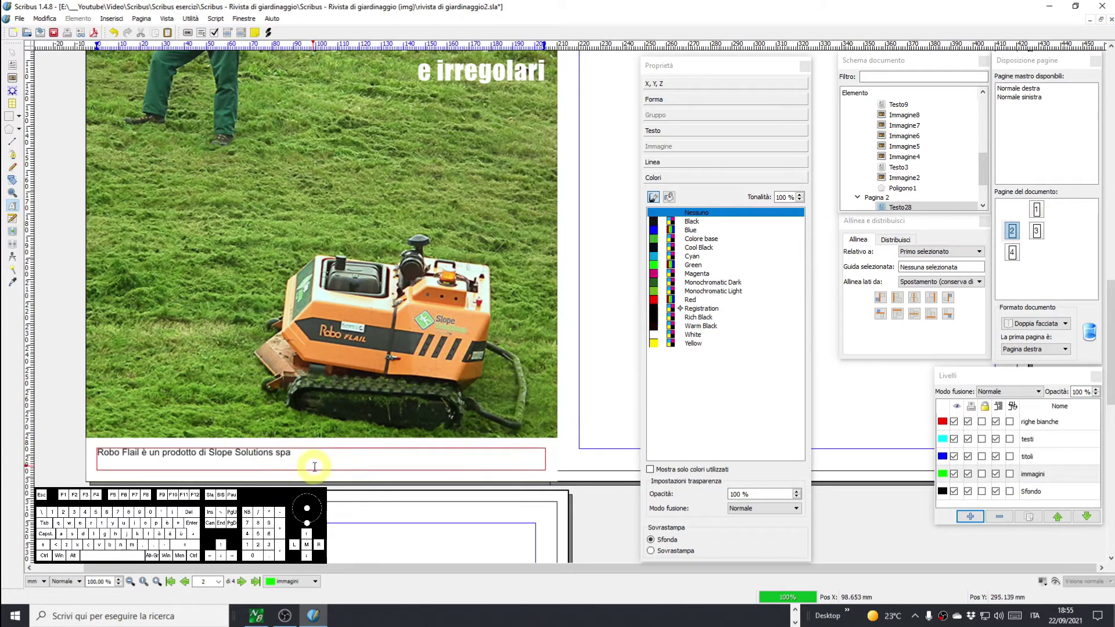
key(".")
key("space")
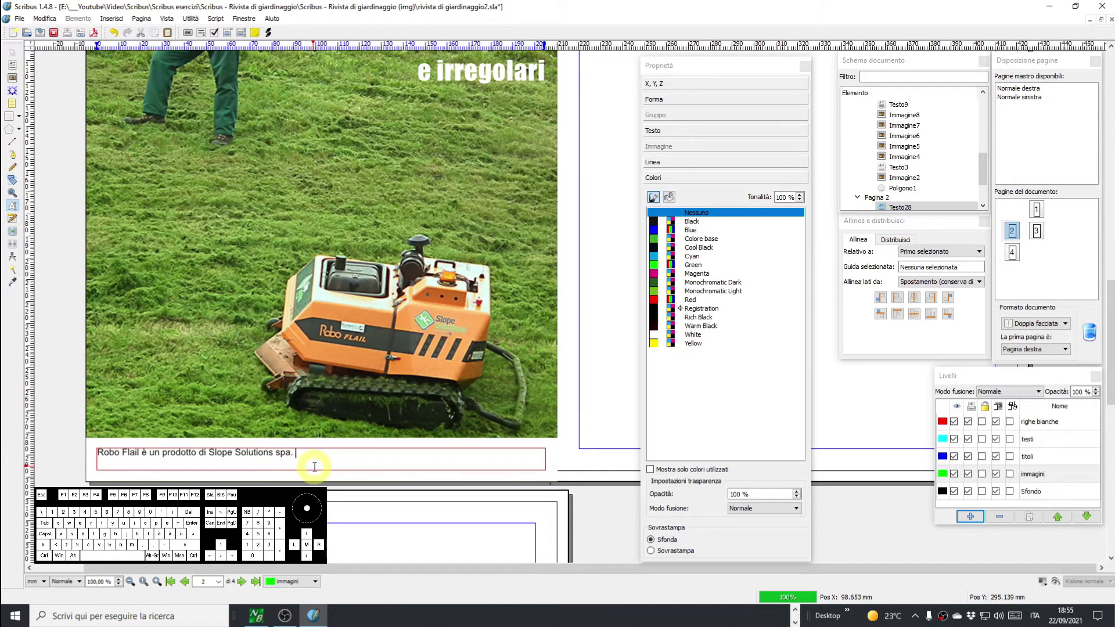
key("space")
key("space")
key("i")
key("a")
key("space")
key("shift+s")
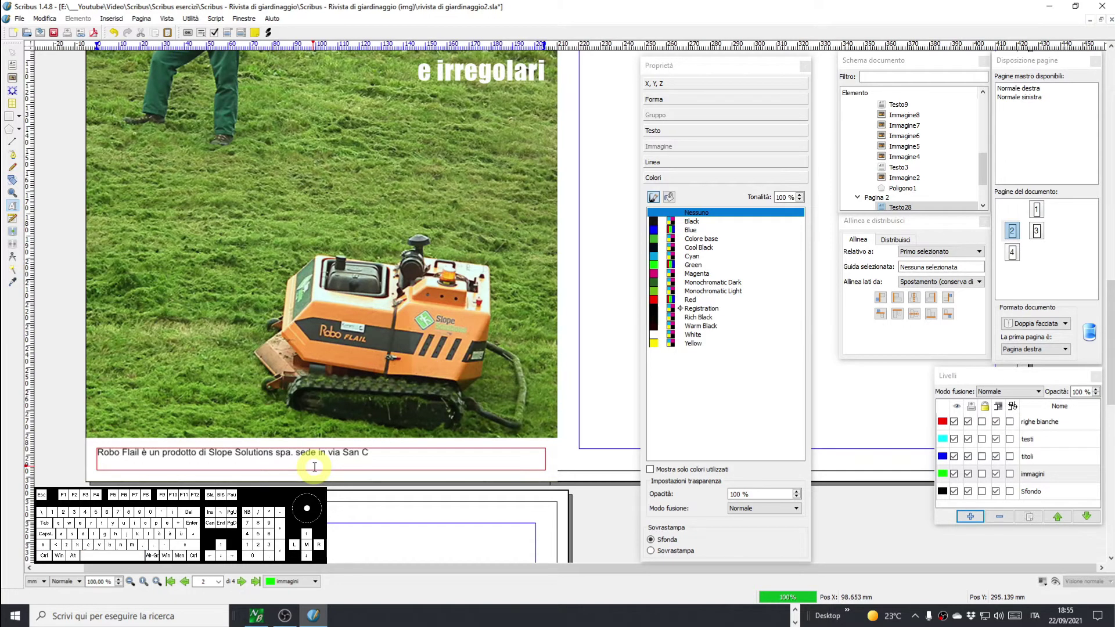
key("a")
key("r")
key("o")
key("3")
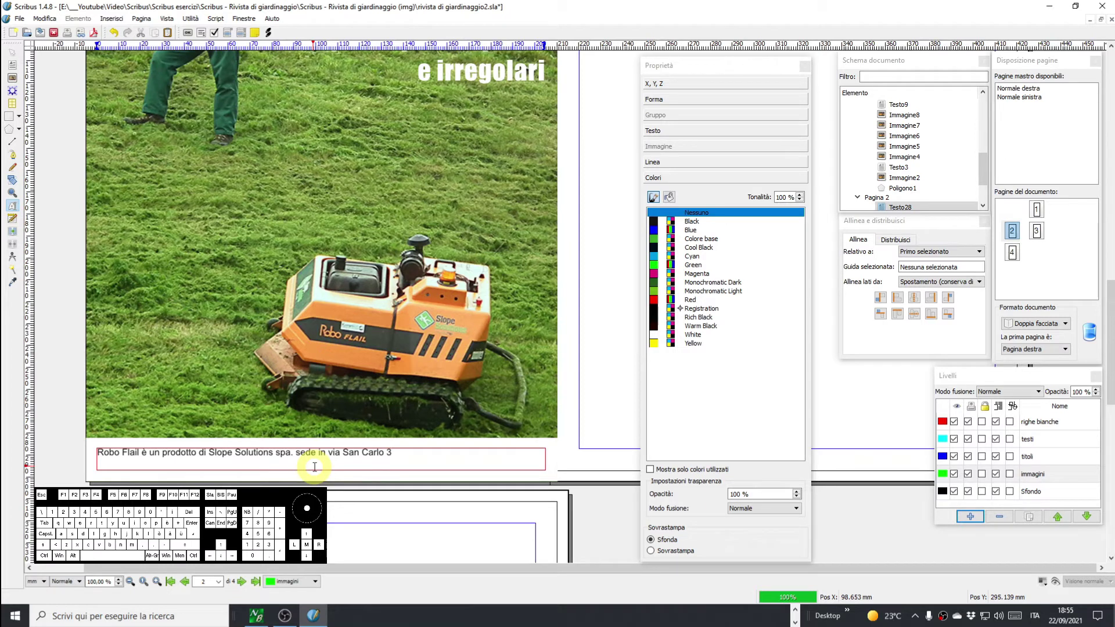
key("BackSpace")
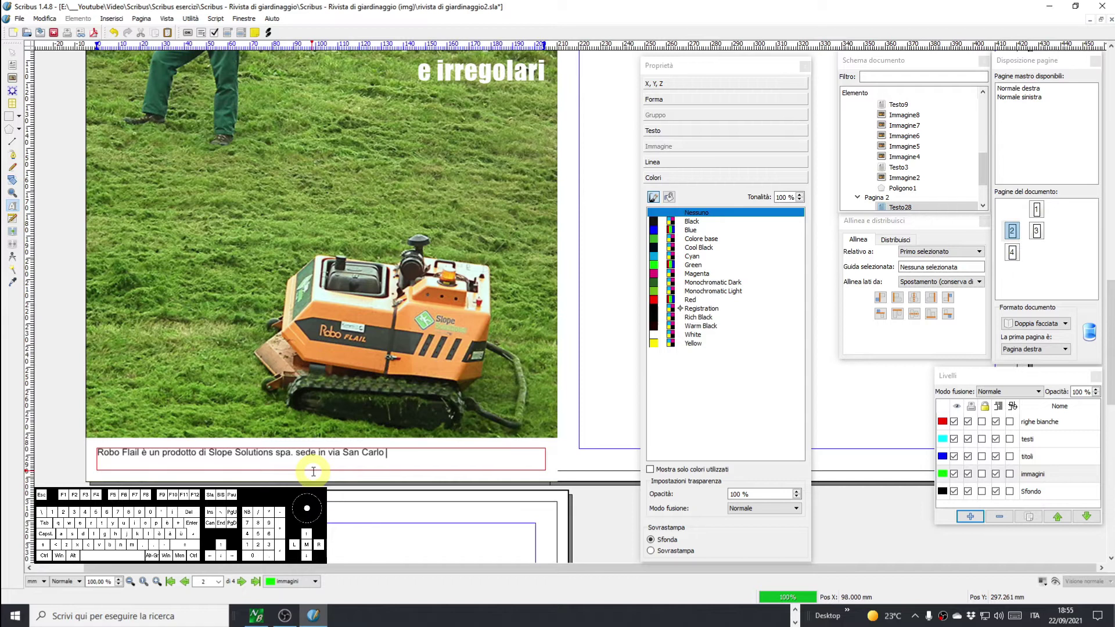
key("3")
key("shift+a")
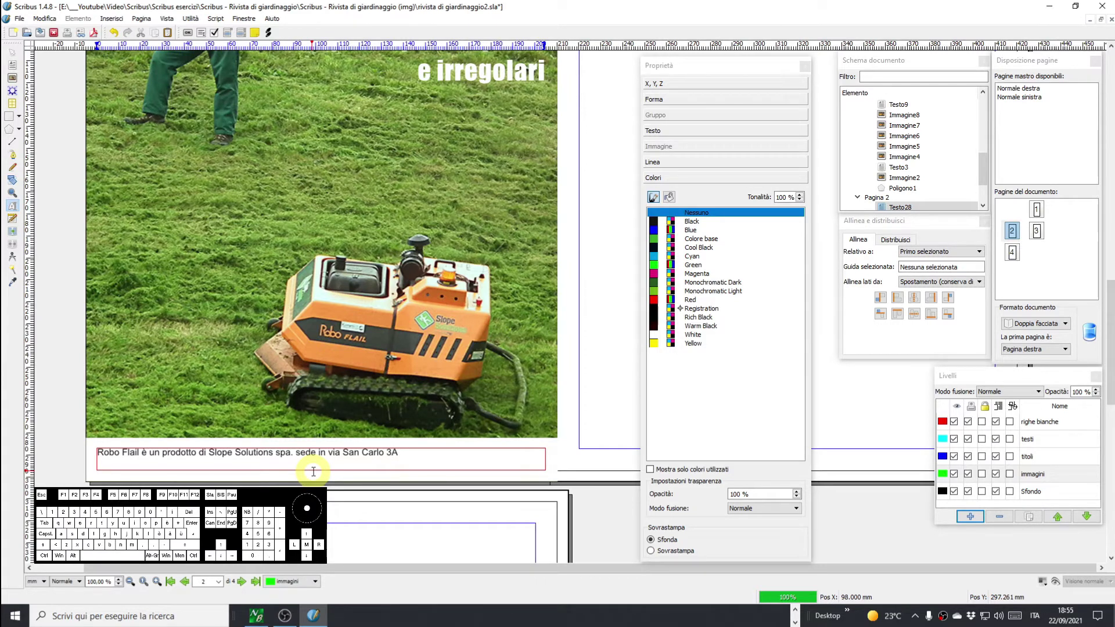
key("space")
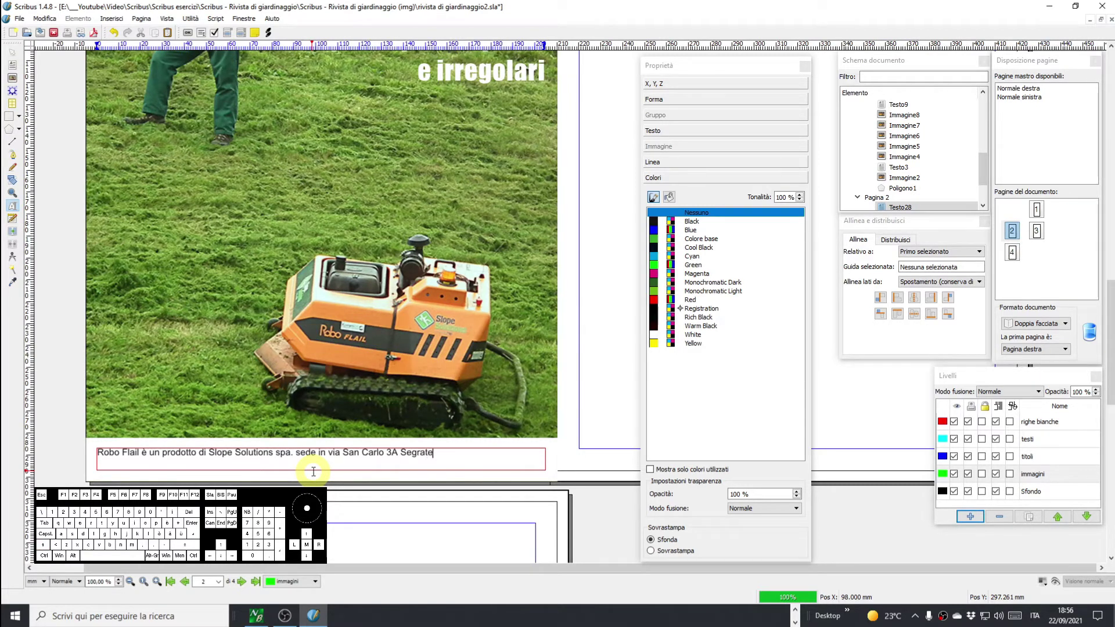
key("space")
key("shift+m")
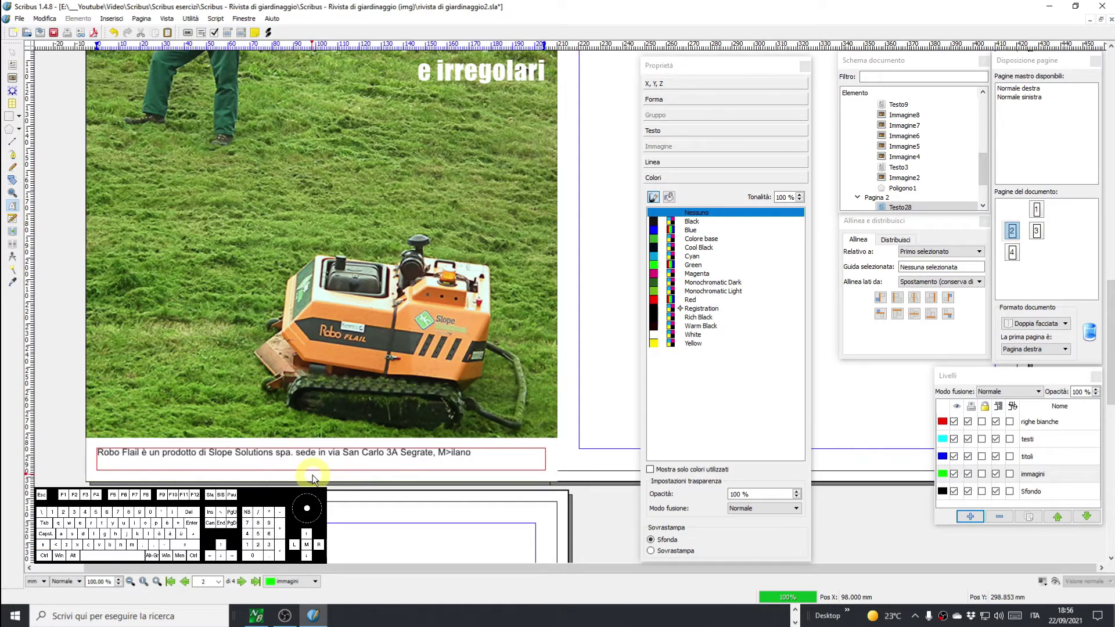
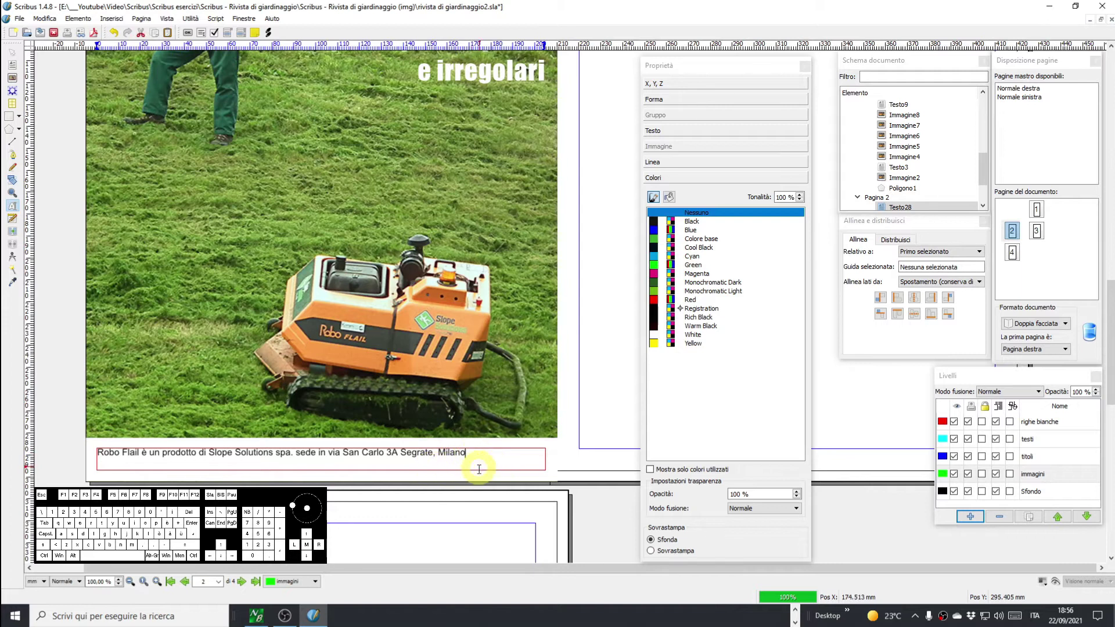
key(".")
key("Return")
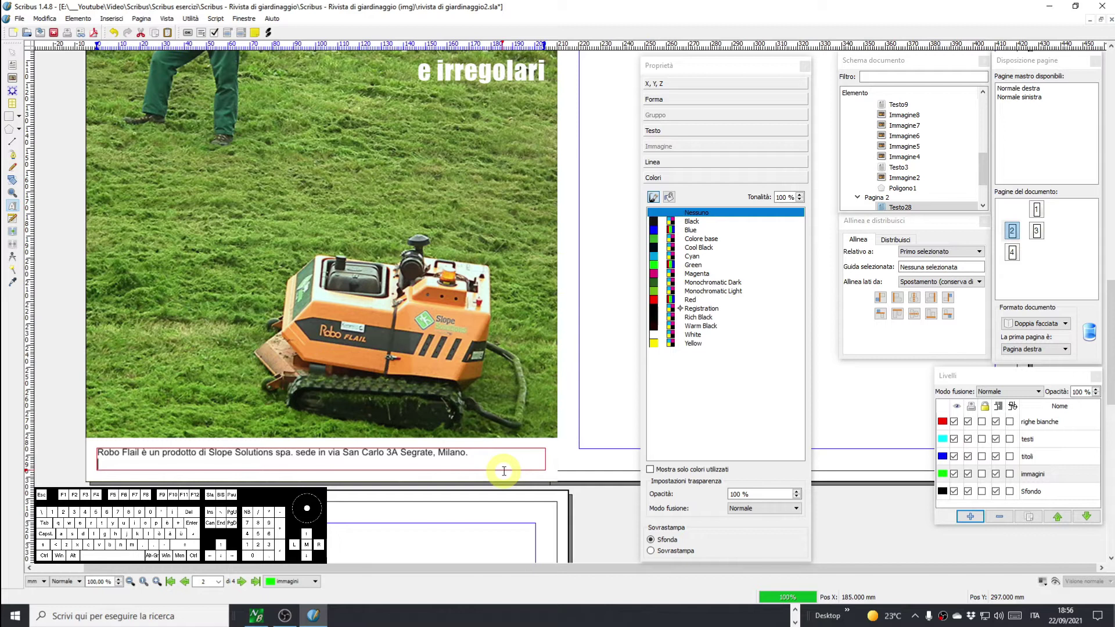
key("shift+t")
key("e")
key("ò")
key("space")
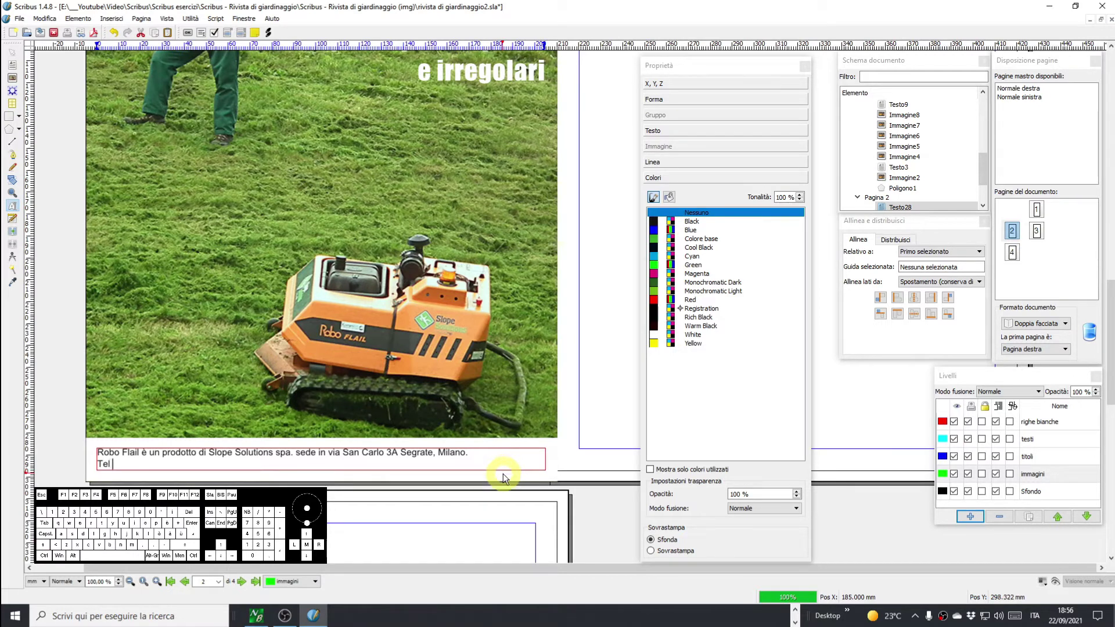
key("shift+8")
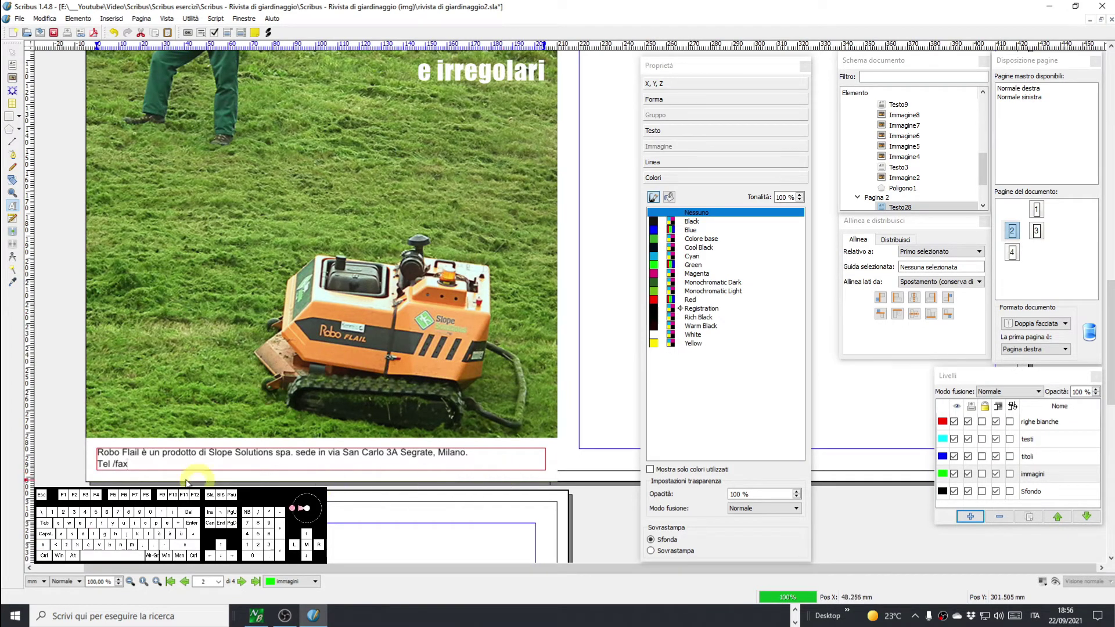
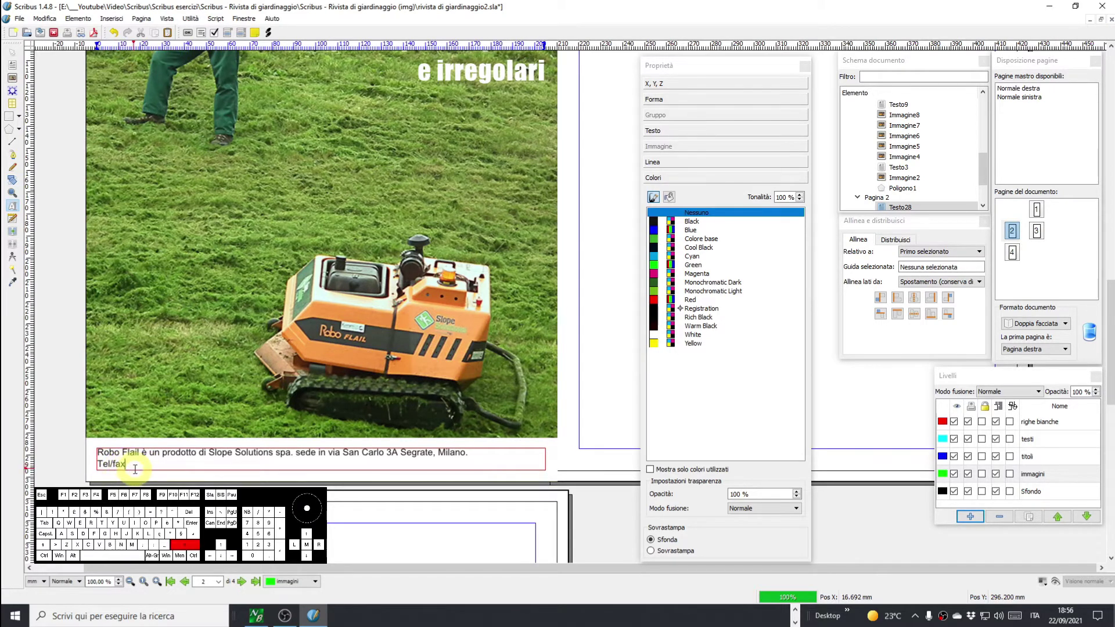
key("shift+-")
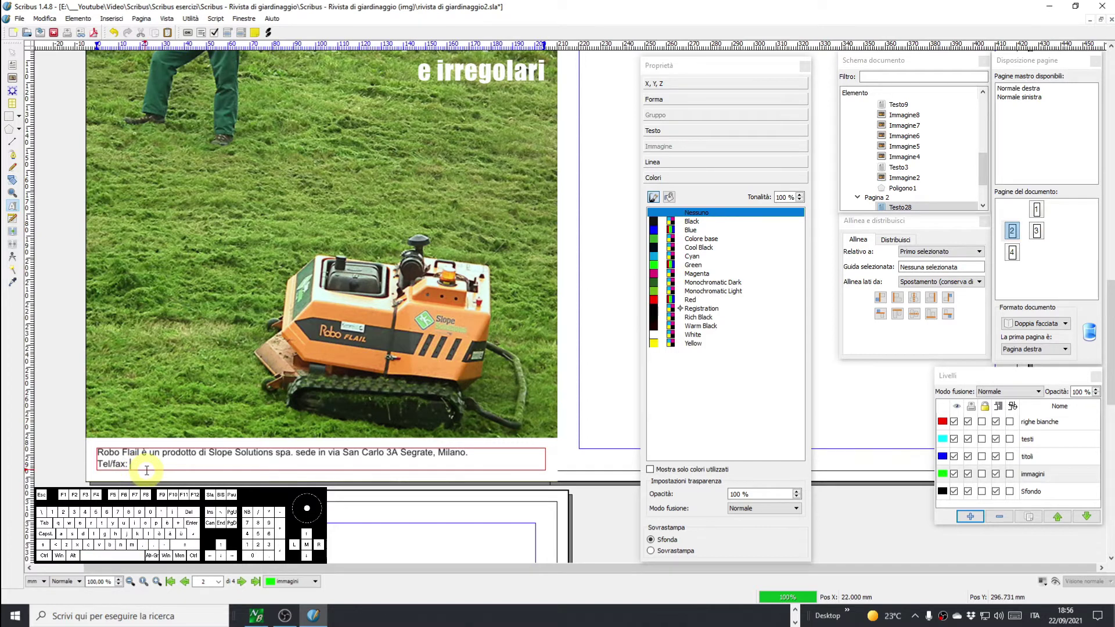
key("0")
key("2")
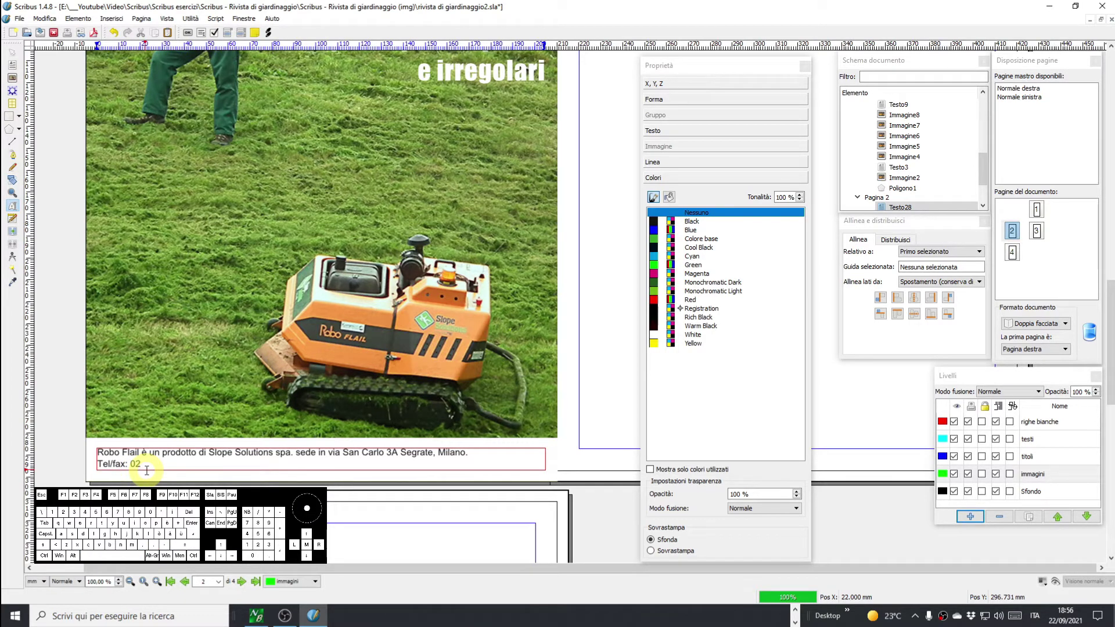
key("-")
key("4")
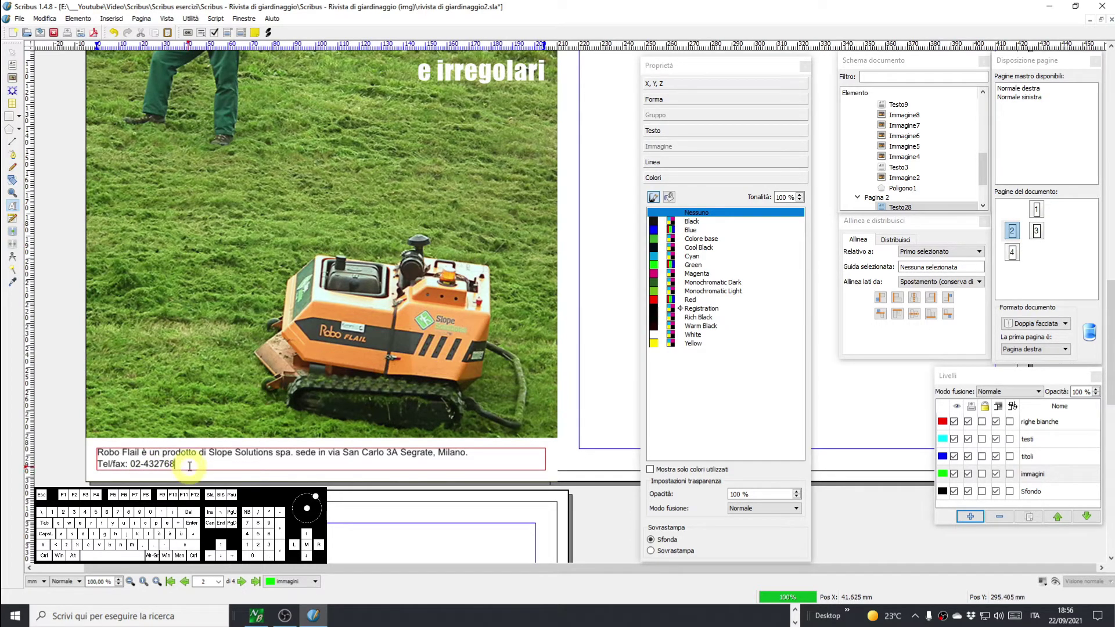
key("space")
key("e")
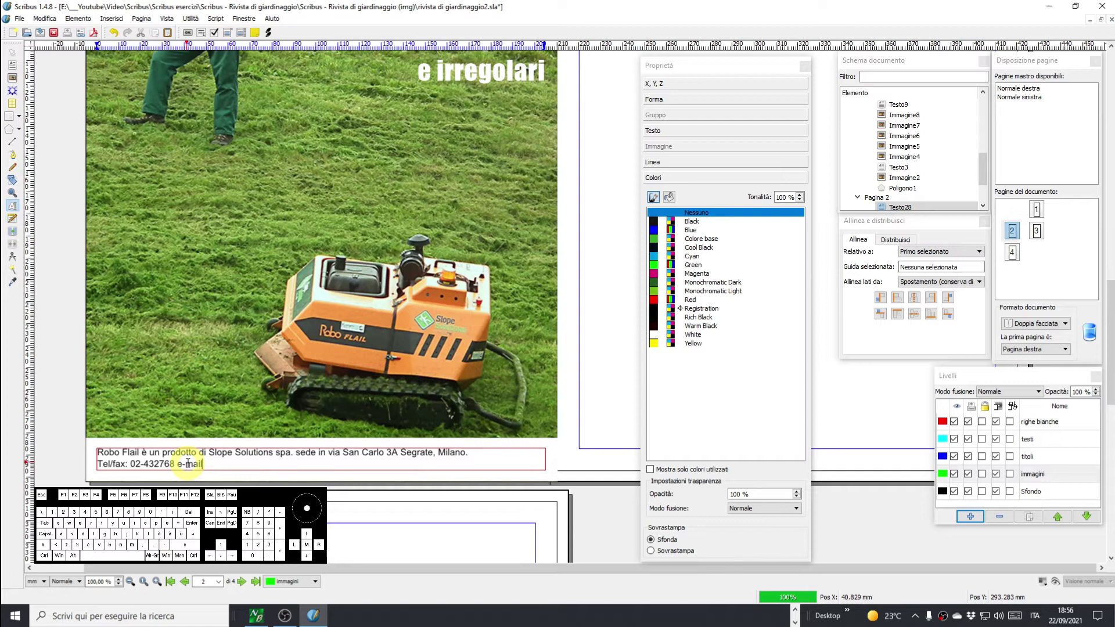
key("shift+.")
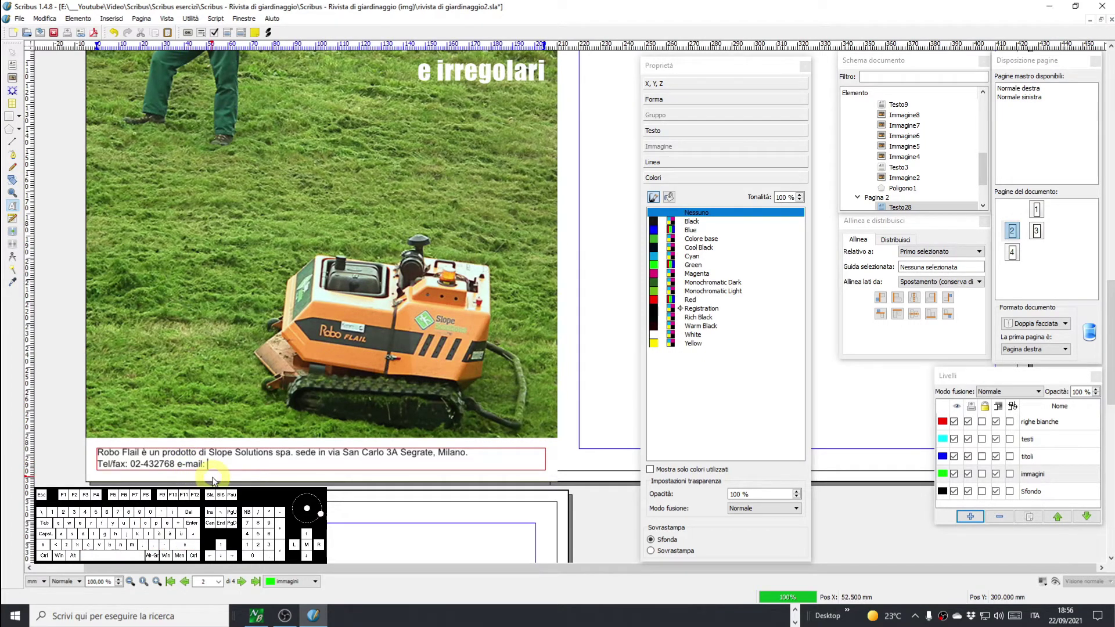
key("r")
key("BackSpace")
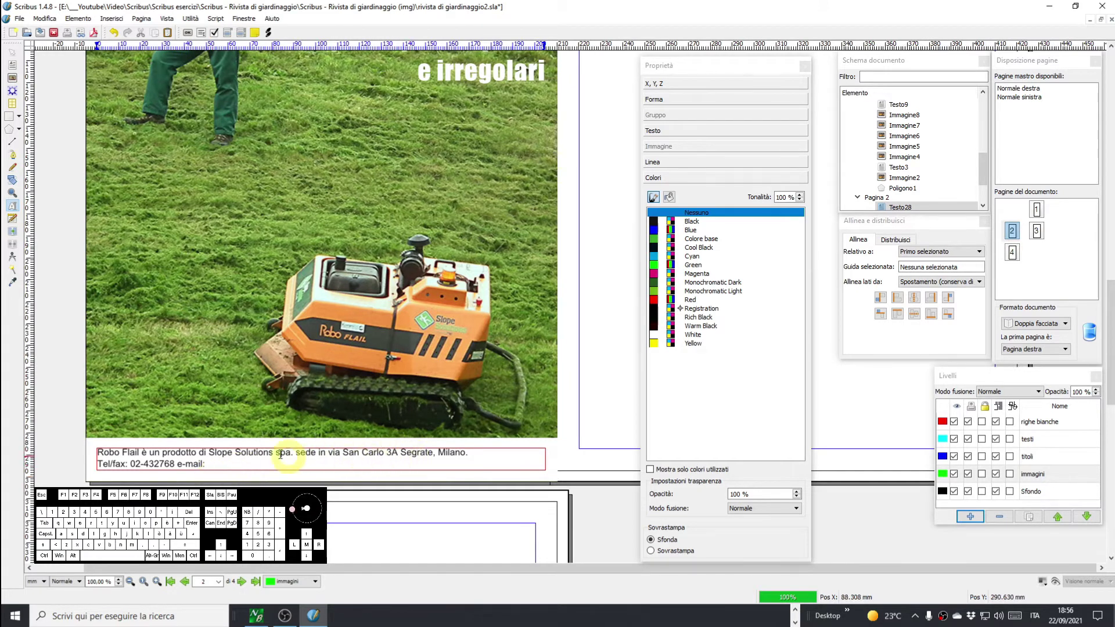
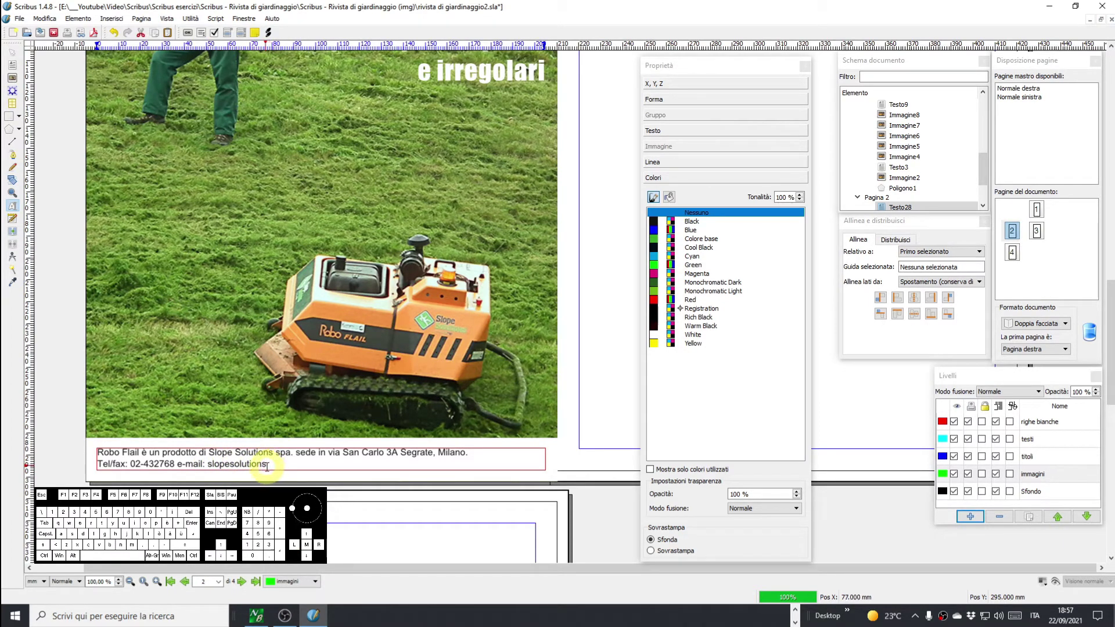
key("ctrl+alt+ò")
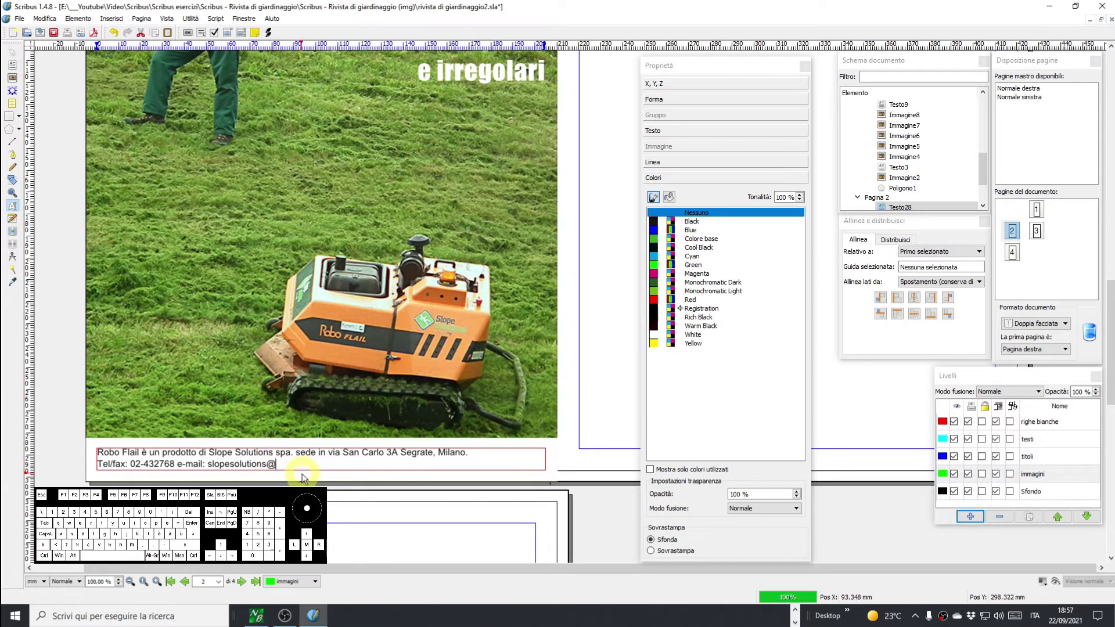
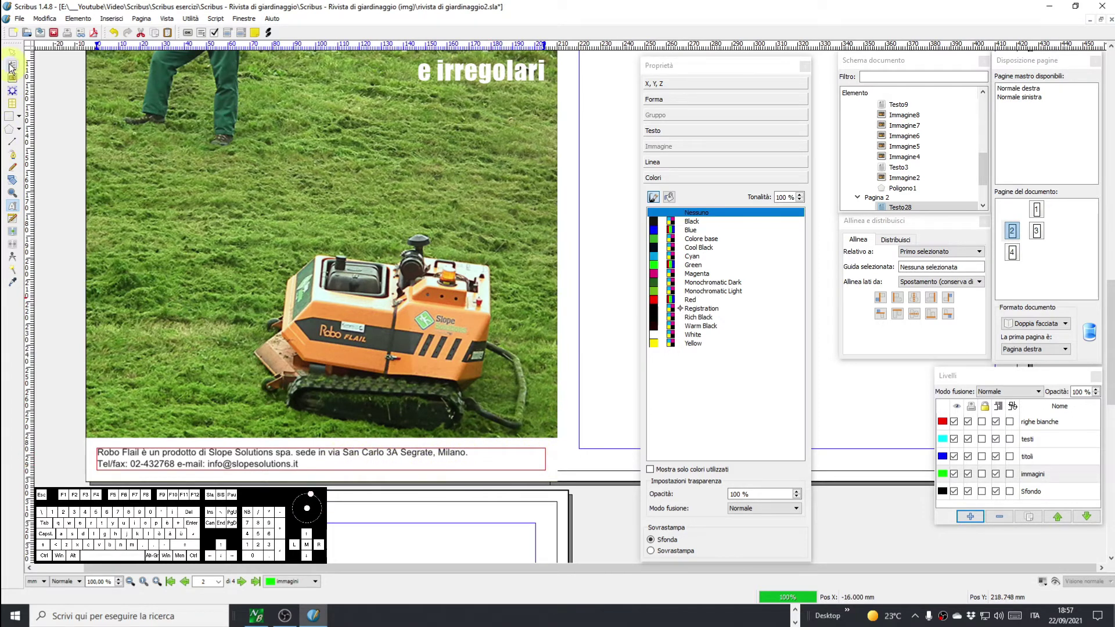
Select the band polygon under the photo and fill it with Colore base green.
left_click(16, 54)
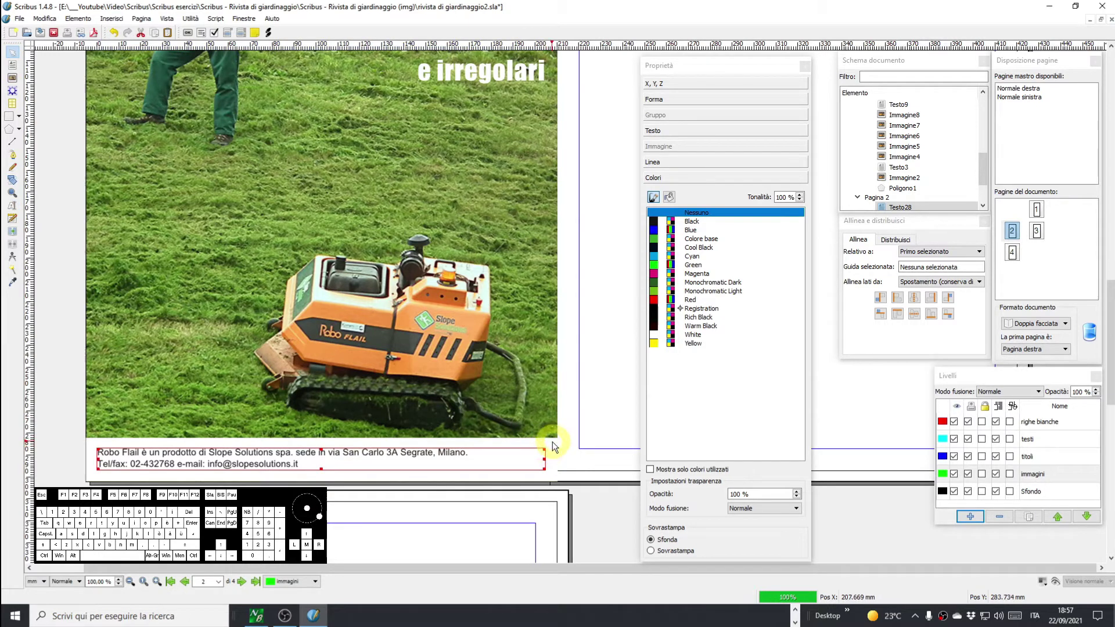
left_click(556, 445)
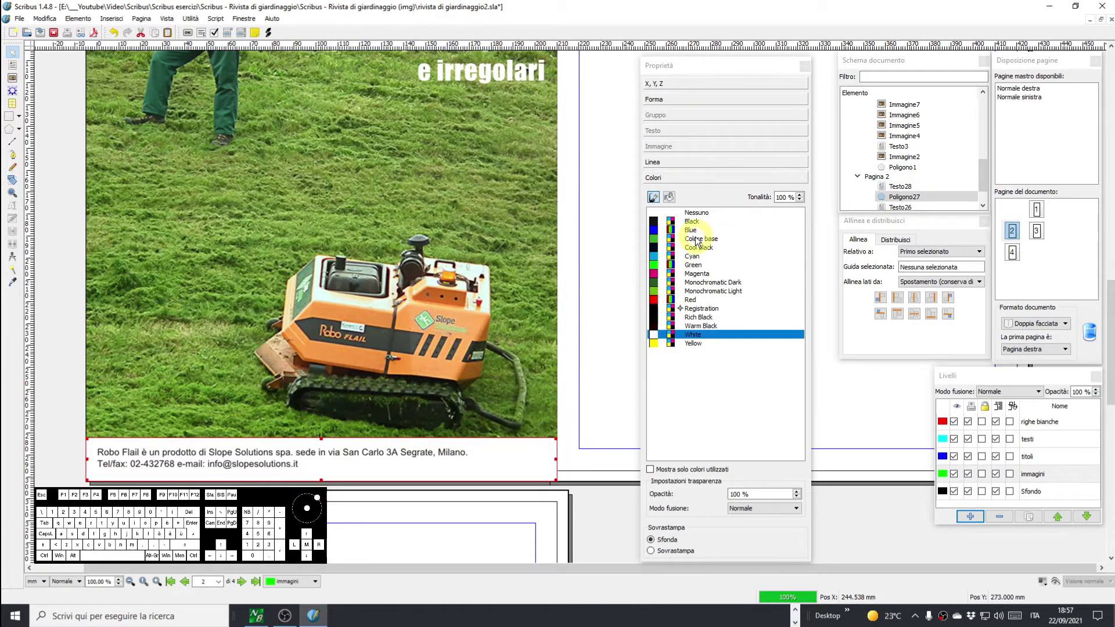
left_click(698, 240)
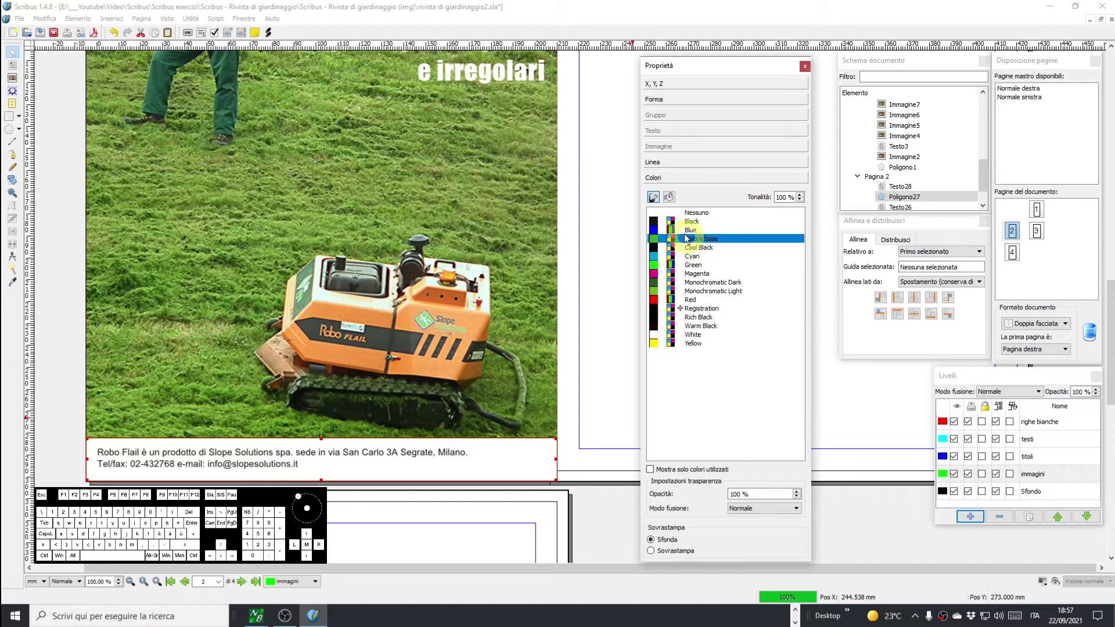
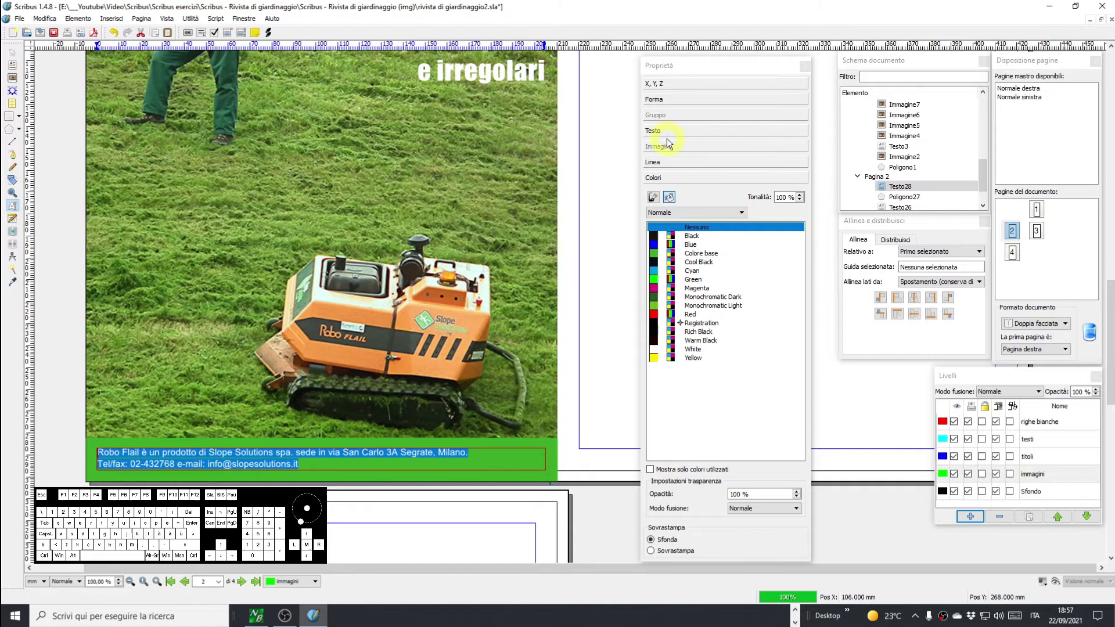
Set the footer text colour in the Testo properties.
left_click(668, 134)
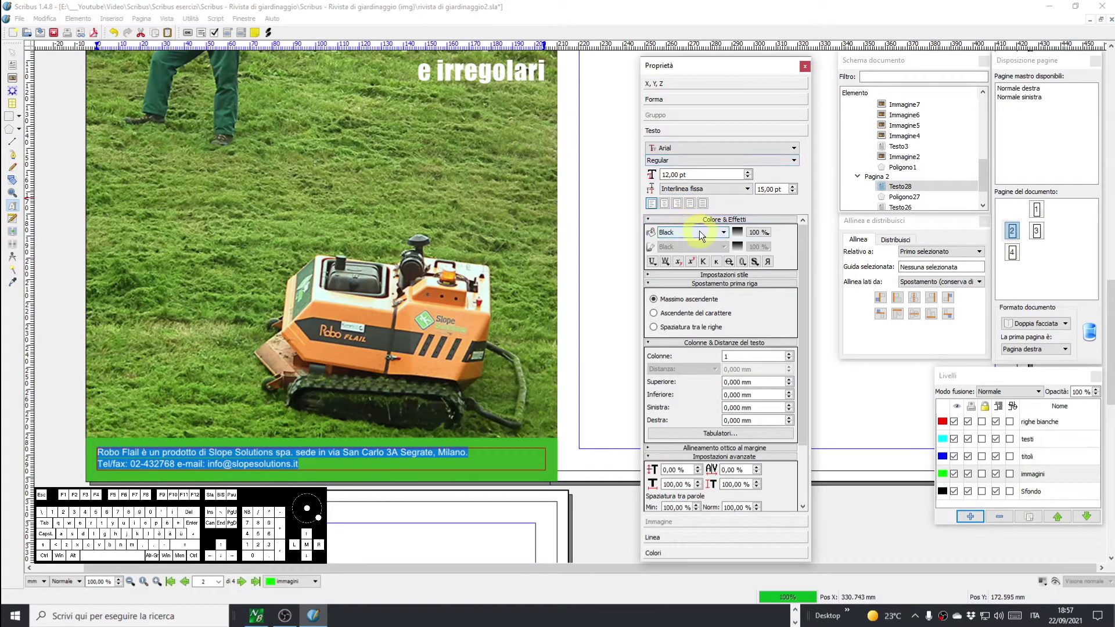
left_click(705, 234)
scroll("down", 3)
left_click(707, 313)
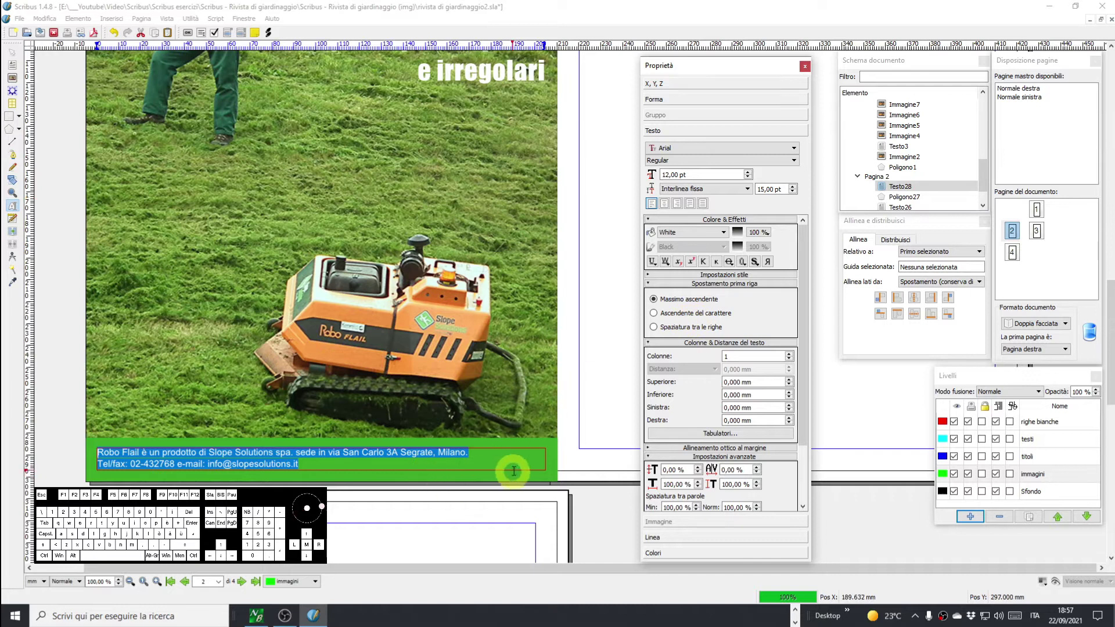
Apply Bebas Neue to all the footer text and centre it in its frame.
left_click(720, 148)
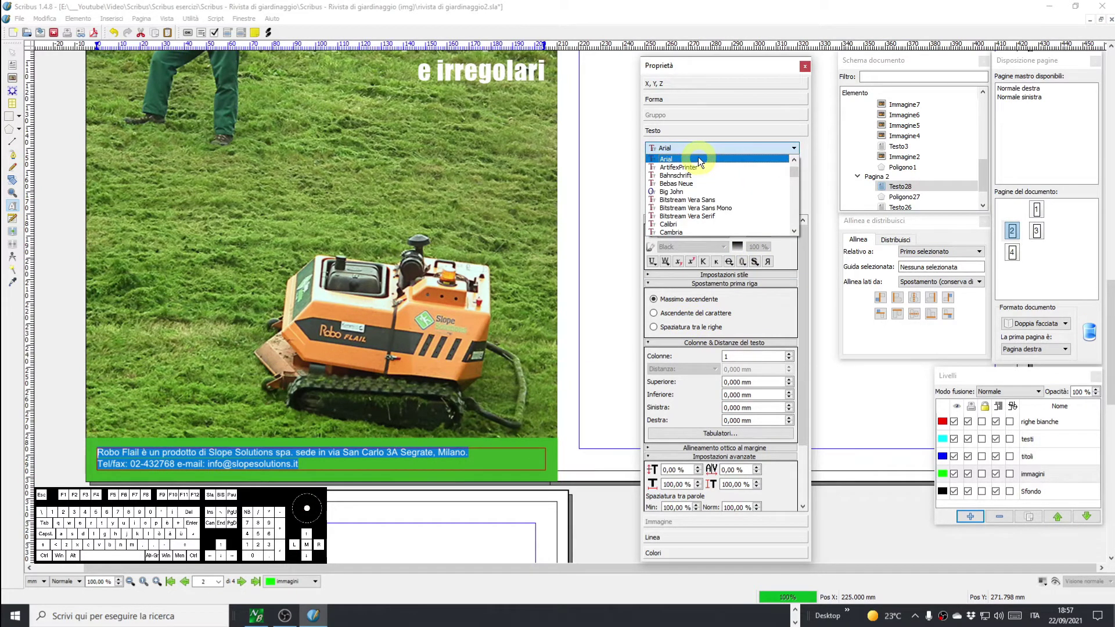
left_click(686, 185)
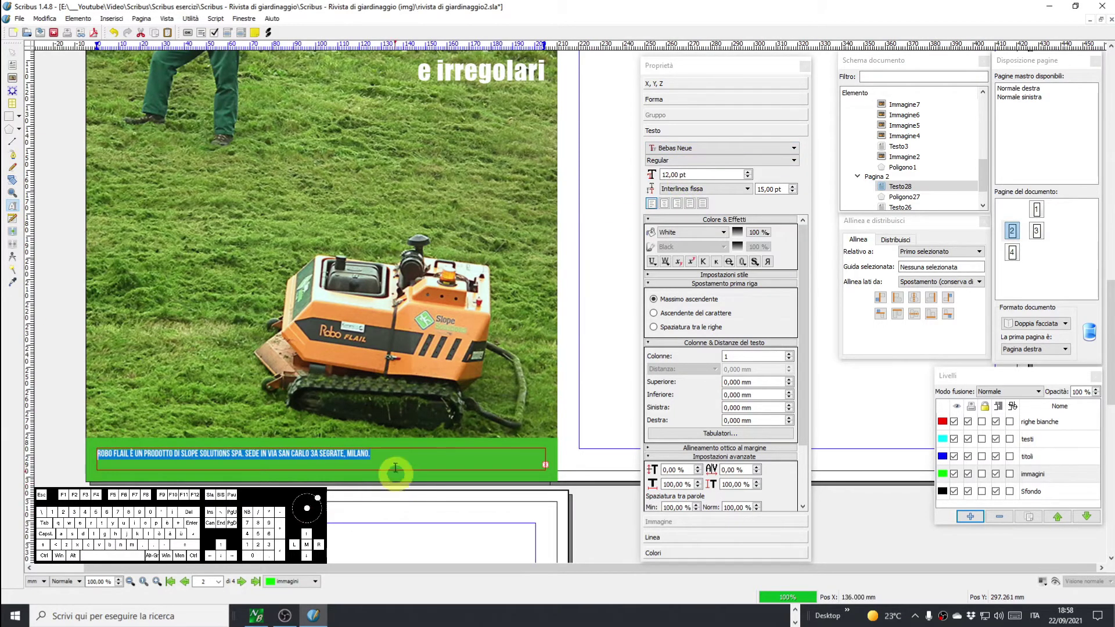
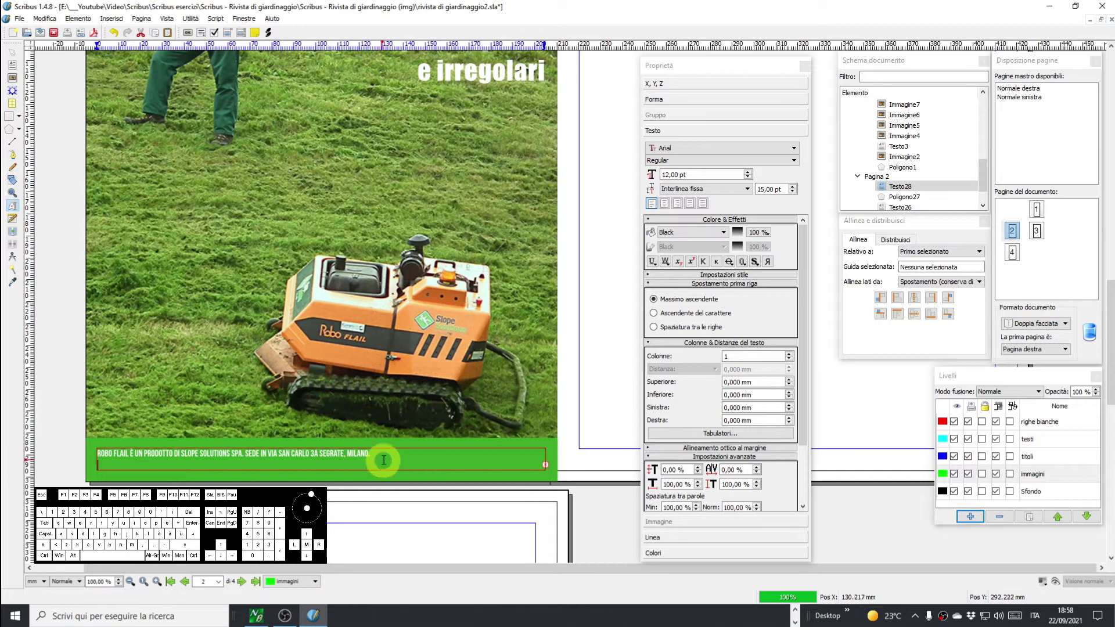
key("BackSpace")
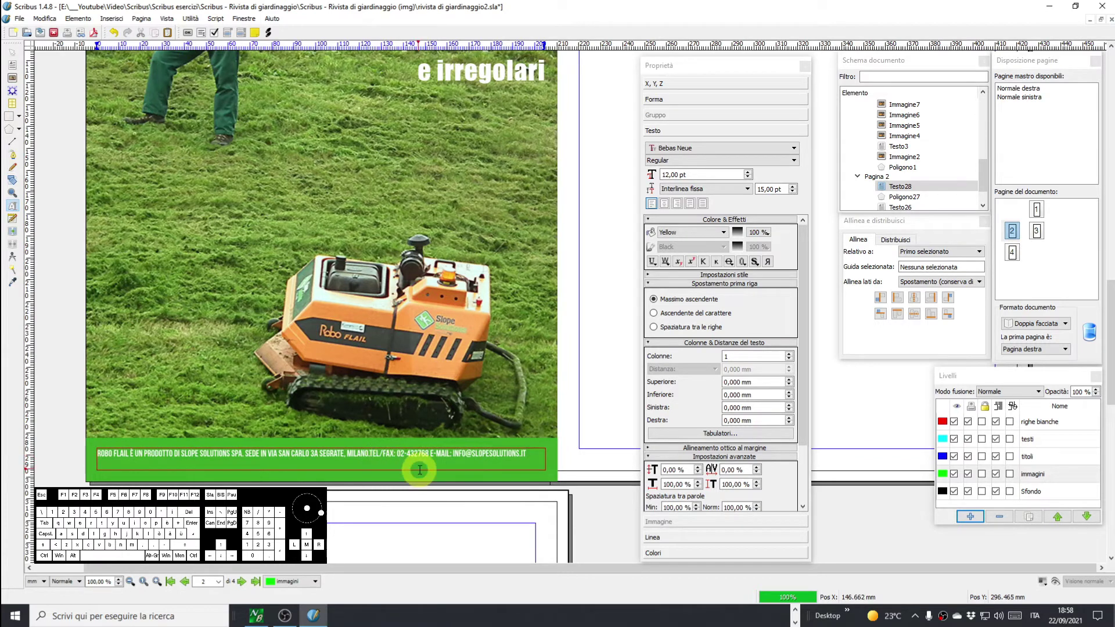
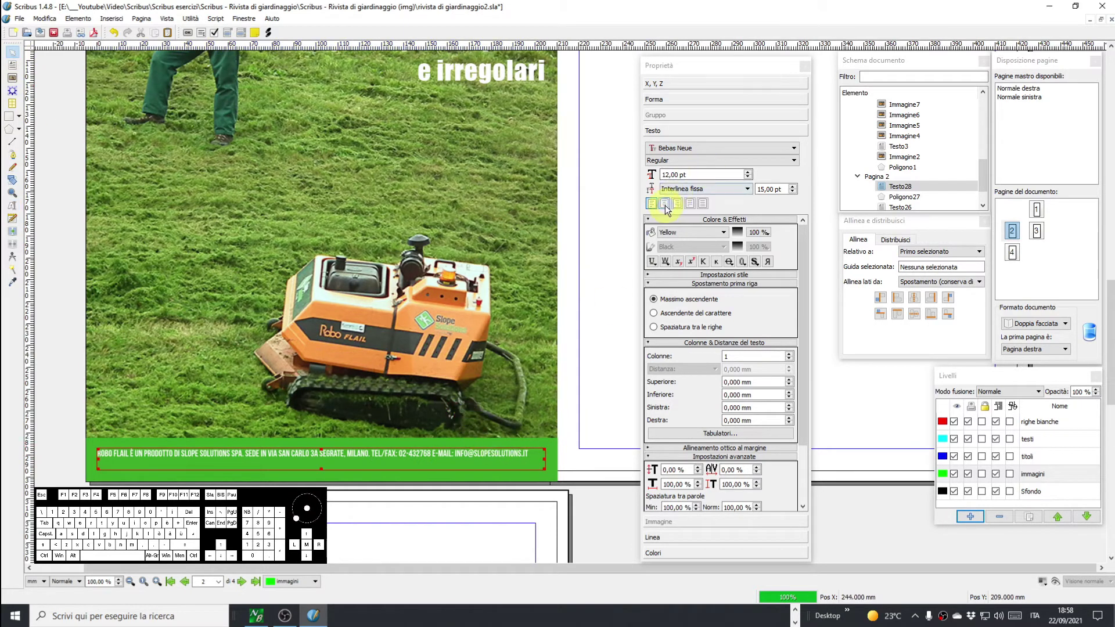
left_click(667, 208)
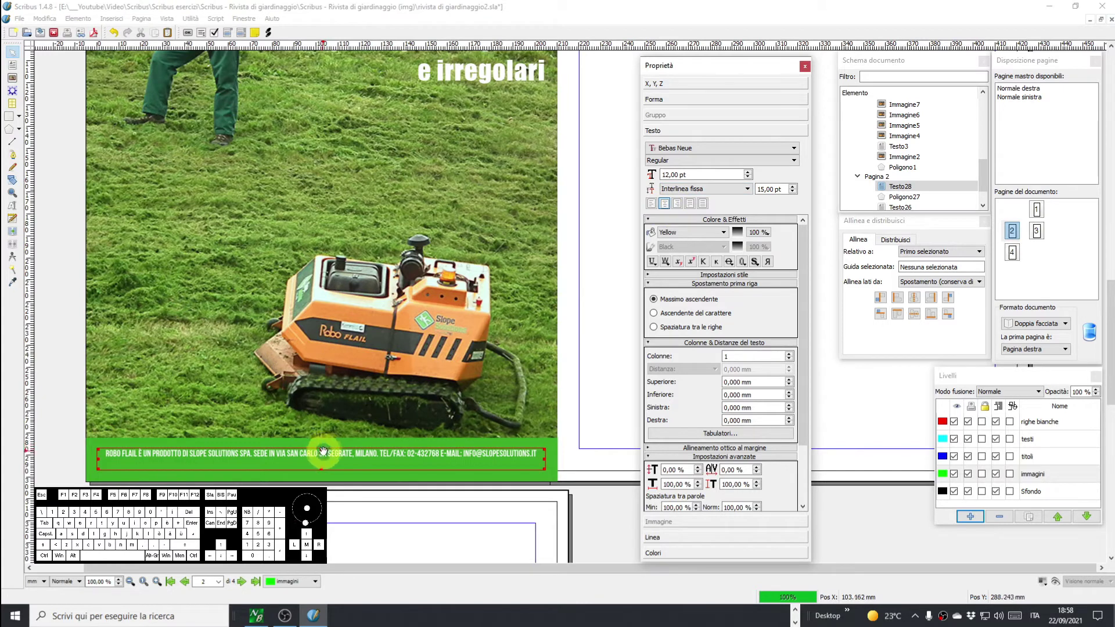
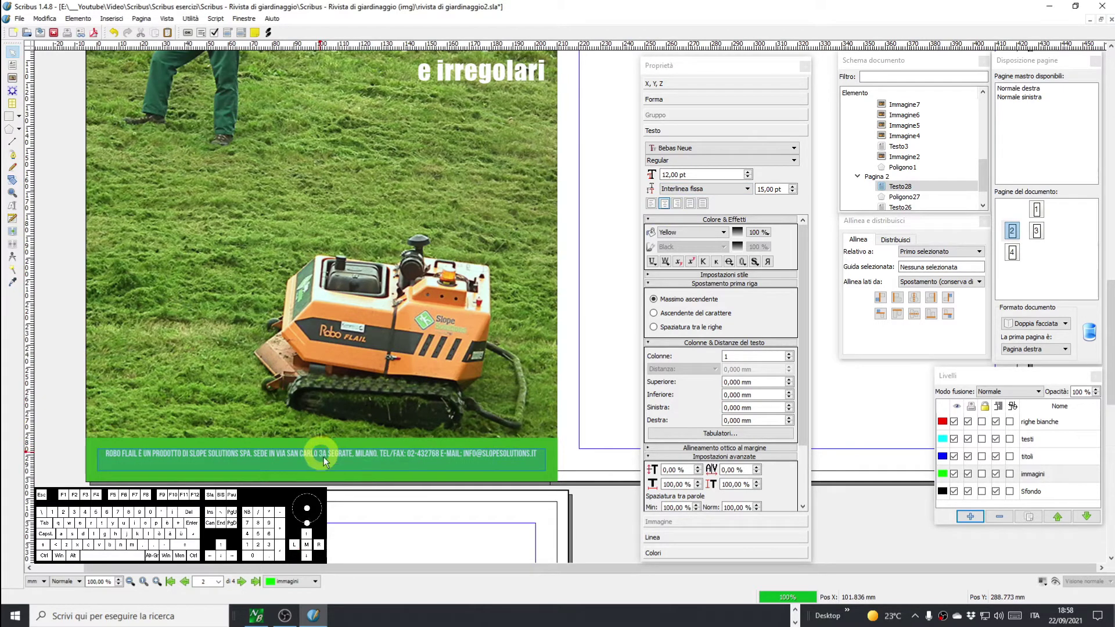
scroll("up", 3)
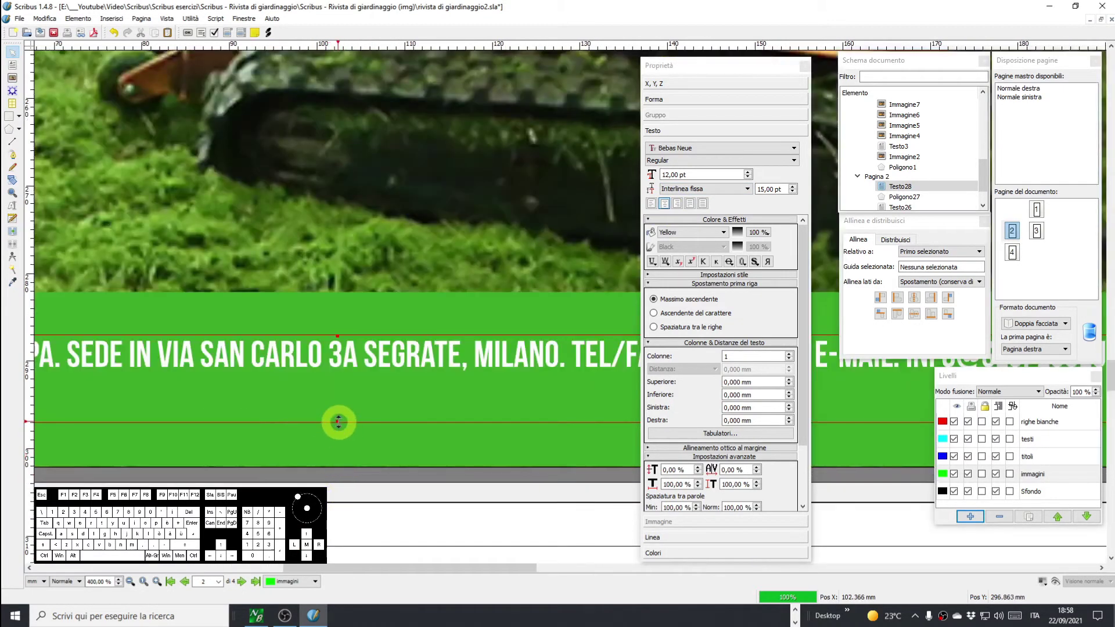
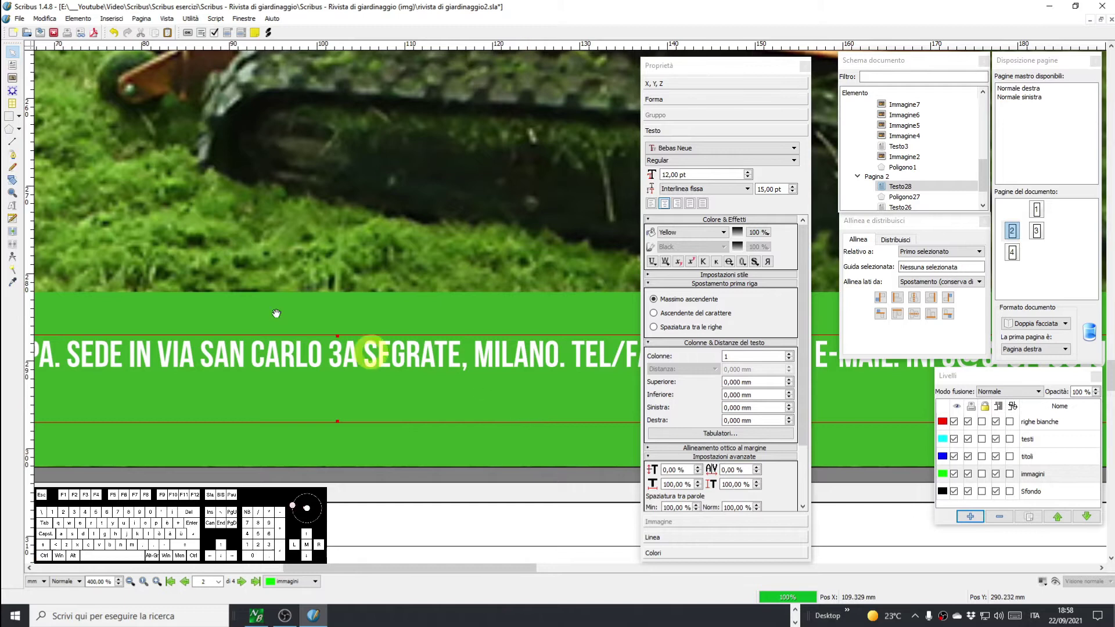
left_click(167, 23)
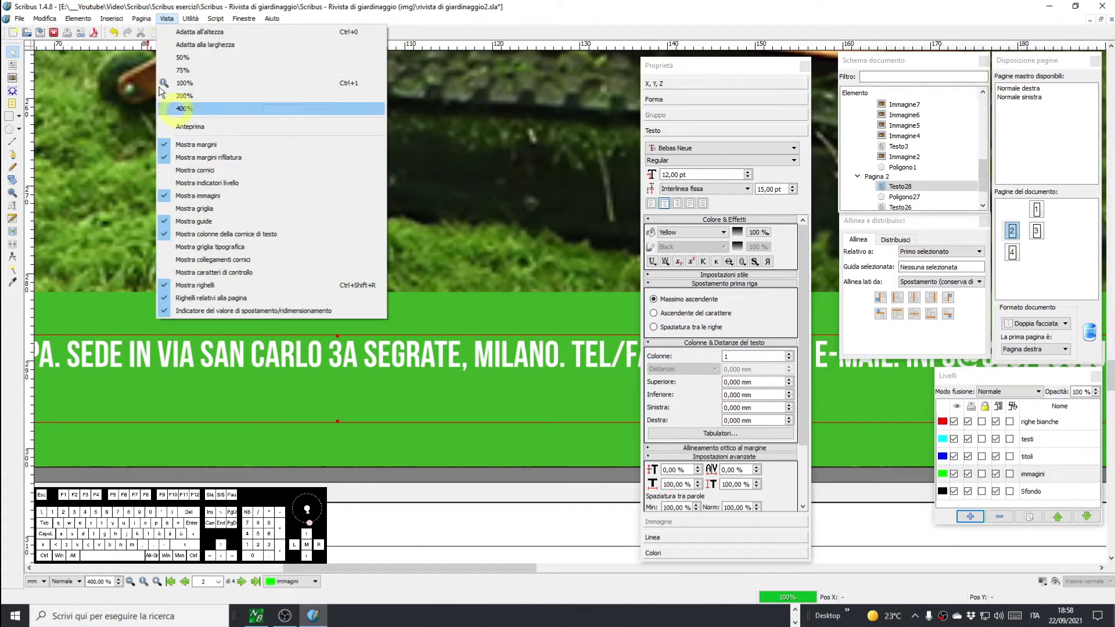
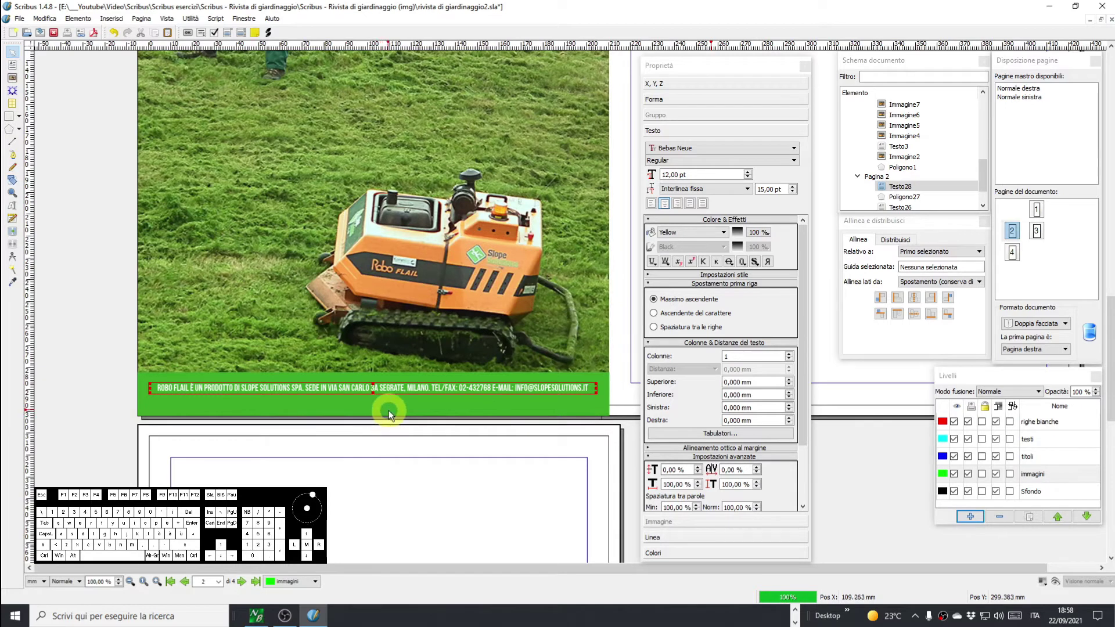
key("Down")
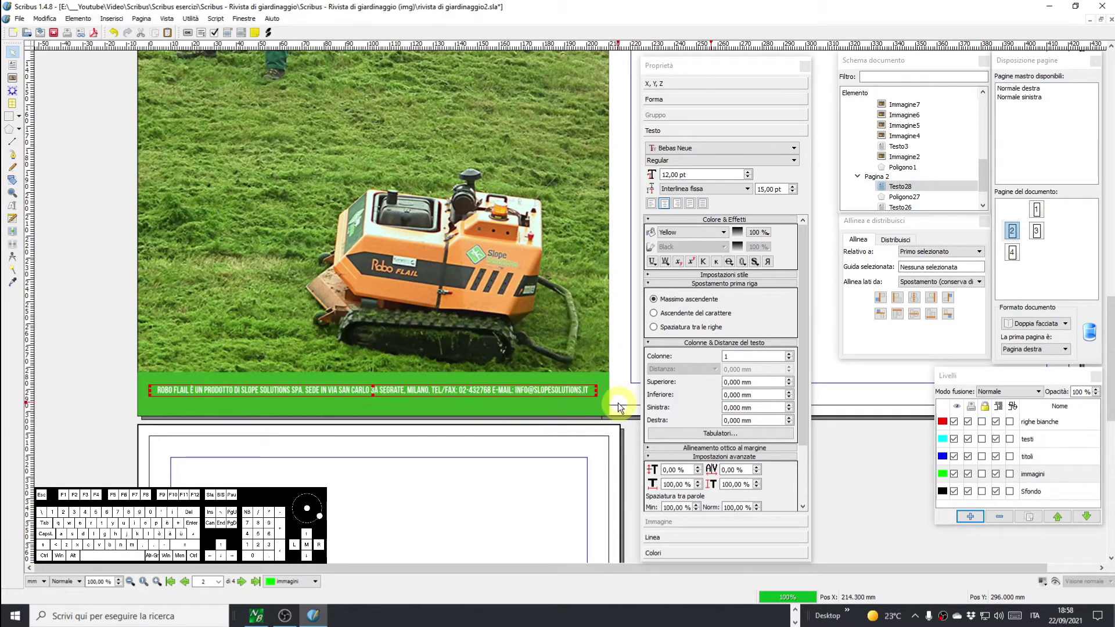
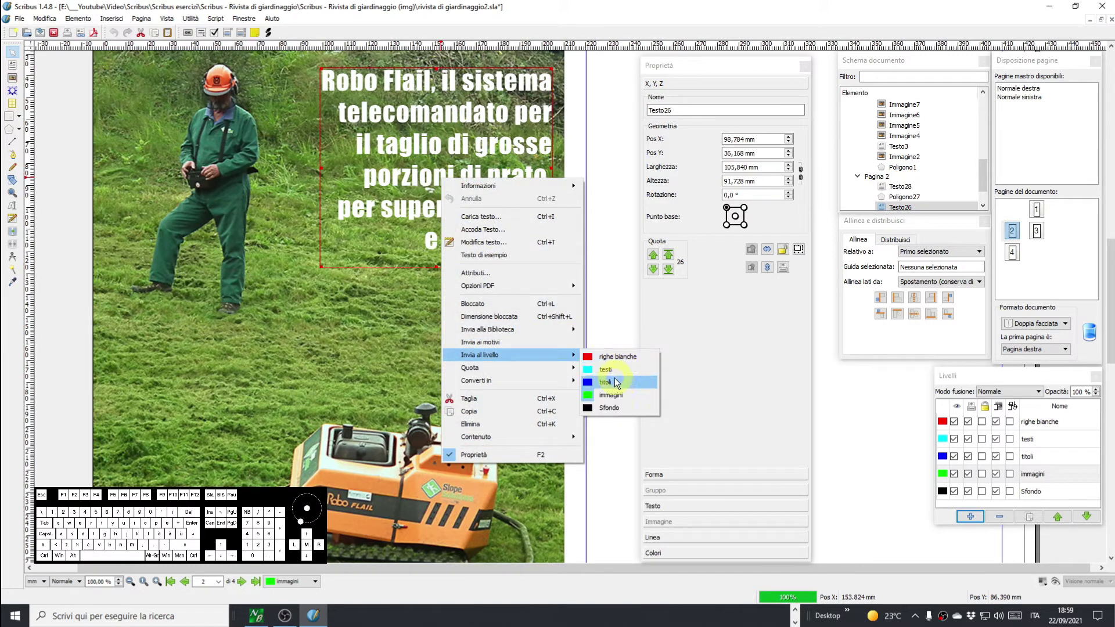
Send the Robo Flail headline frame to the titoli layer via Invia al livello.
left_click(614, 373)
scroll("down", 3)
left_click_drag(470, 381, 515, 356)
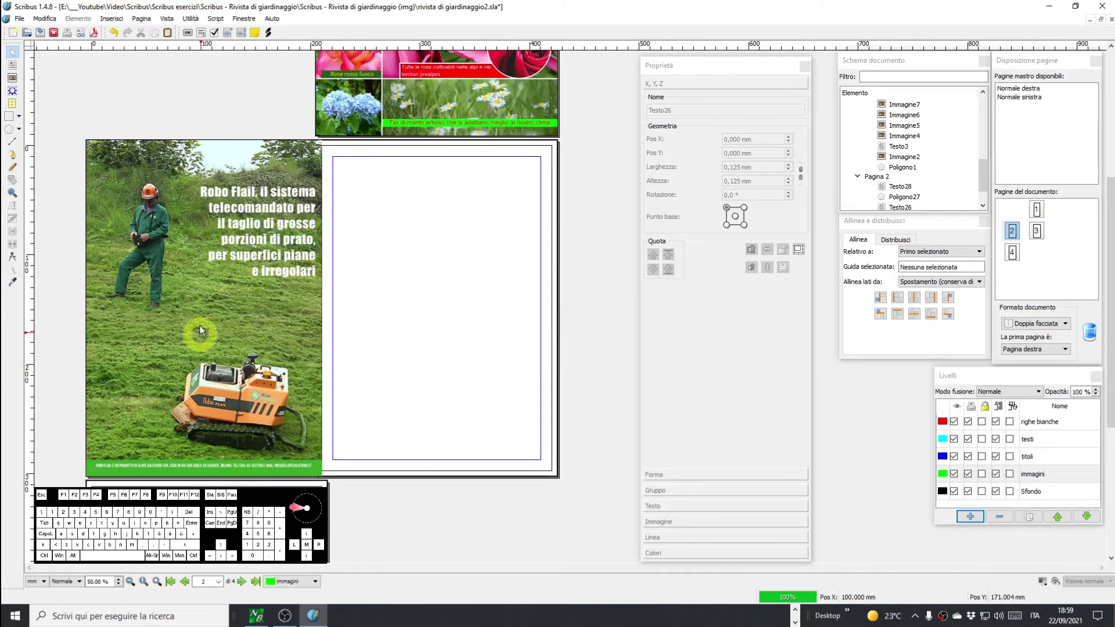
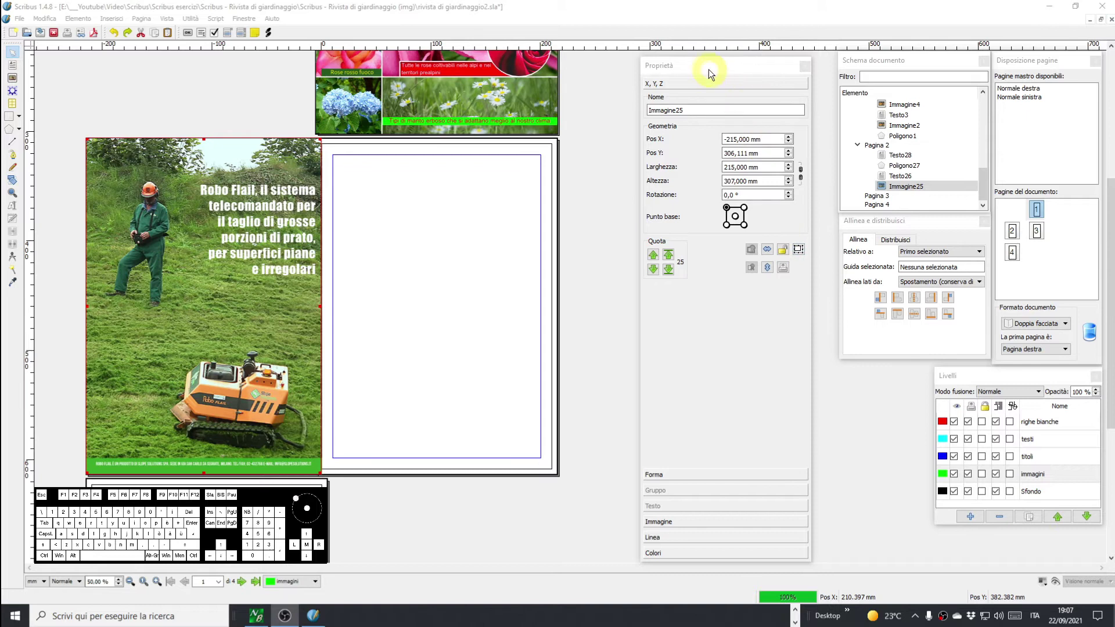
Position the mower photo at X −5 mm, Y −5 mm so it bleeds past the page edge.
left_click_drag(711, 73, 649, 74)
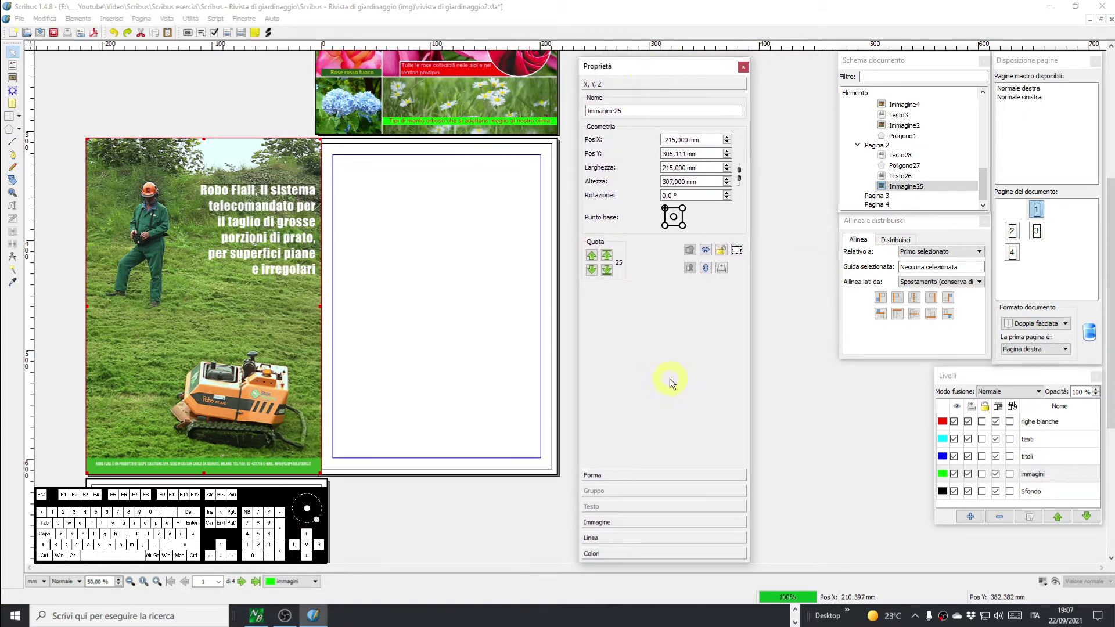
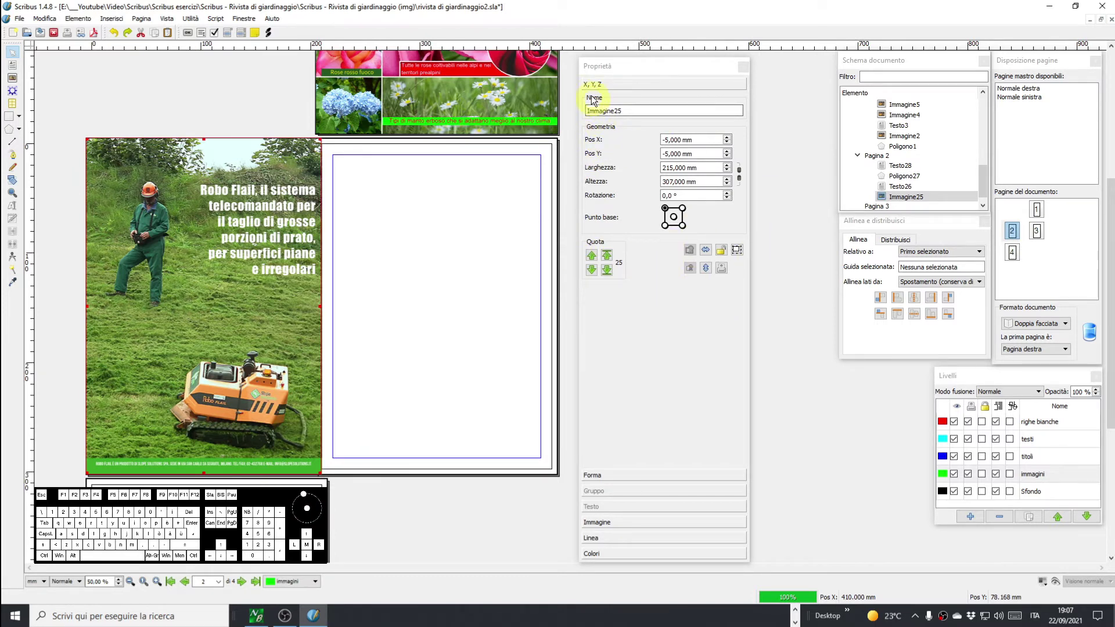
left_click(669, 306)
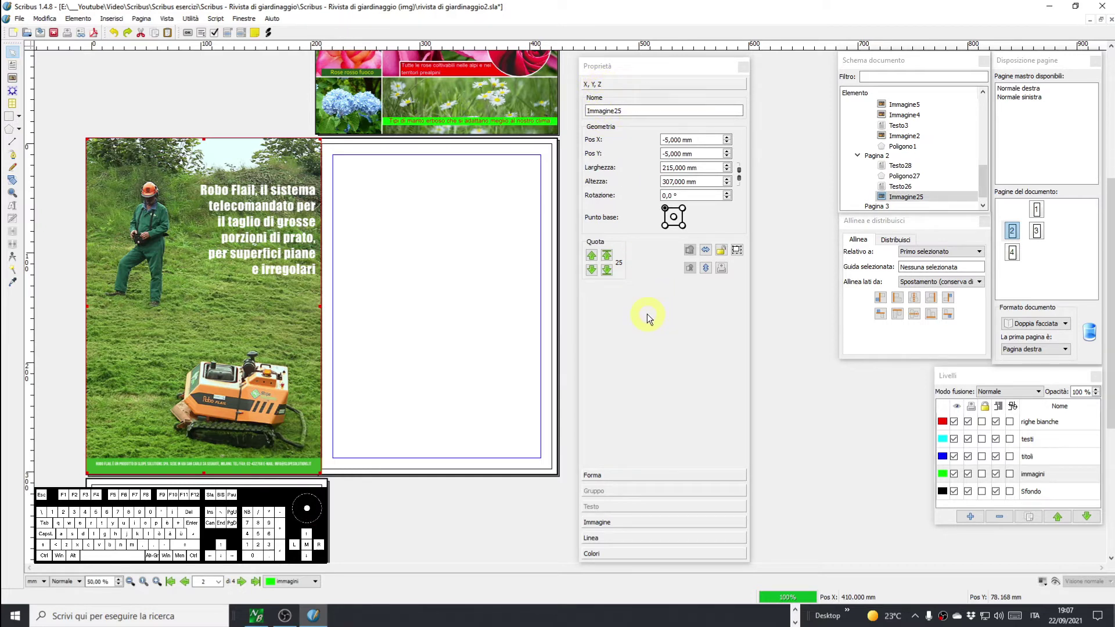
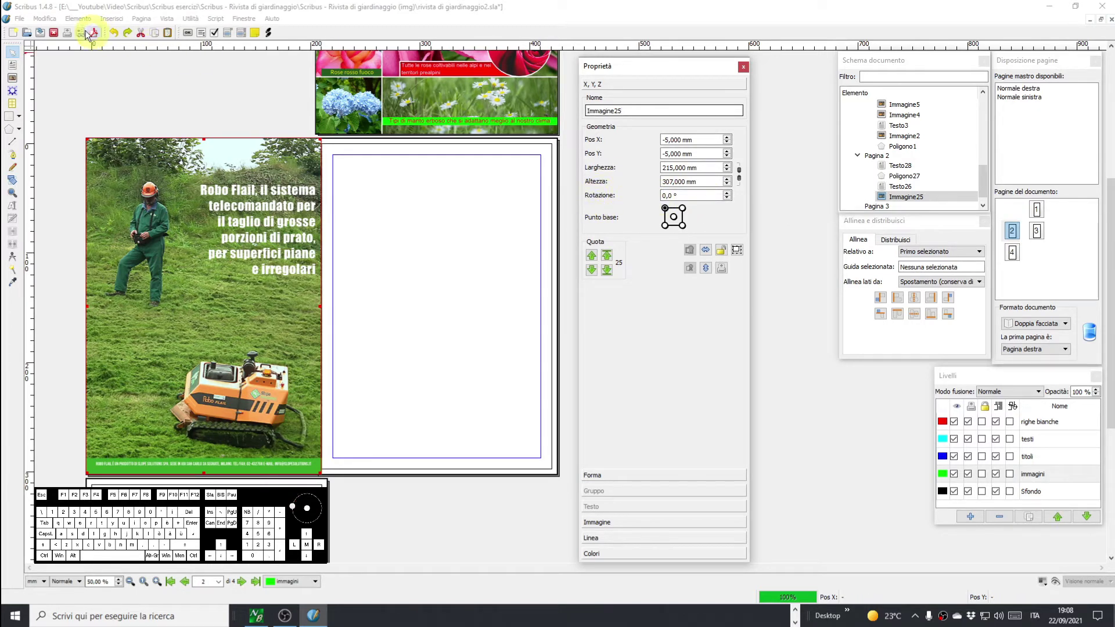
left_click(77, 24)
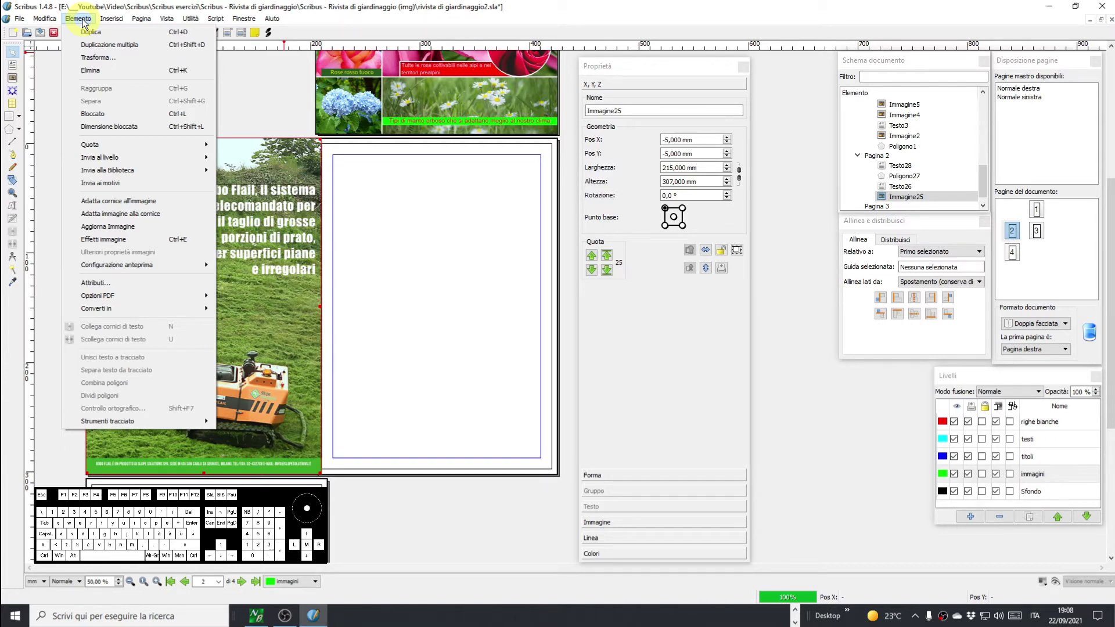
left_click_drag(132, 248, 145, 301)
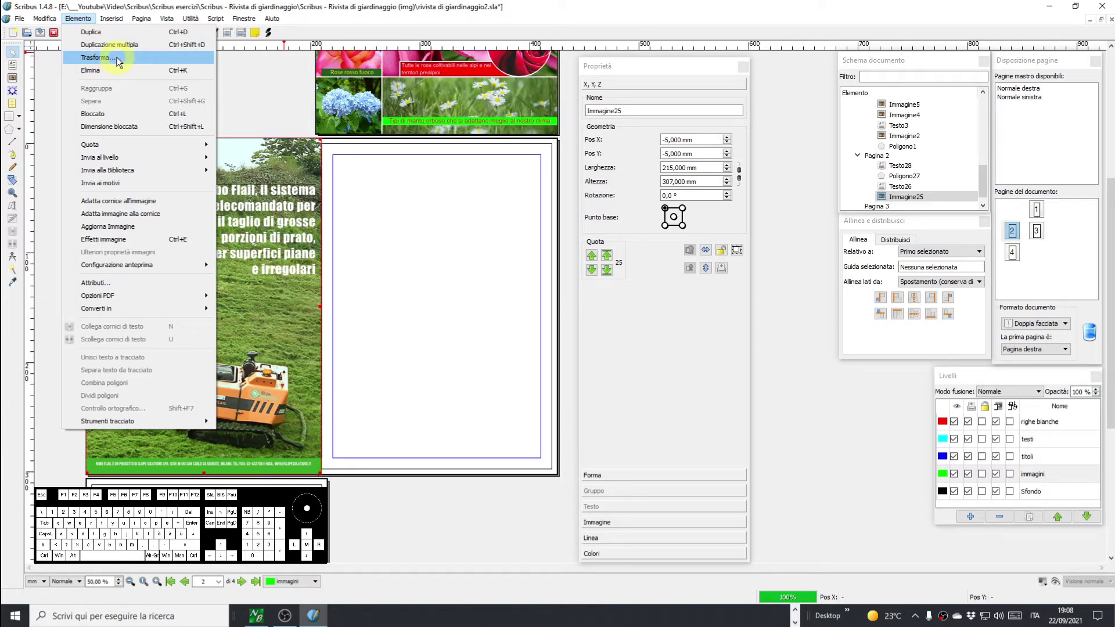
left_click(101, 60)
left_click_drag(484, 221, 362, 145)
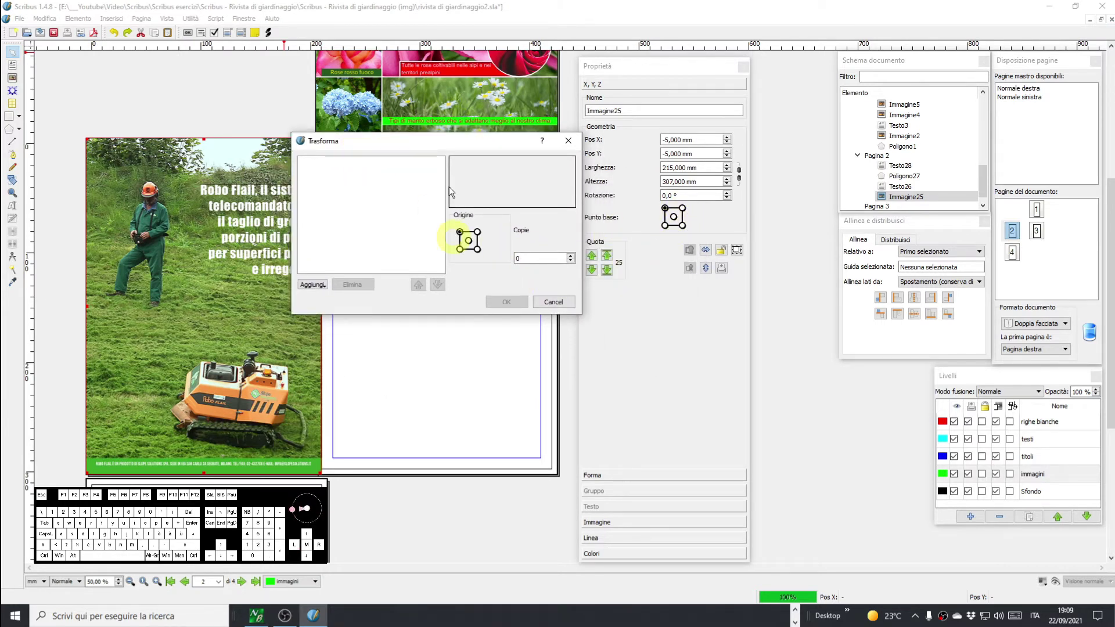
left_click(461, 148)
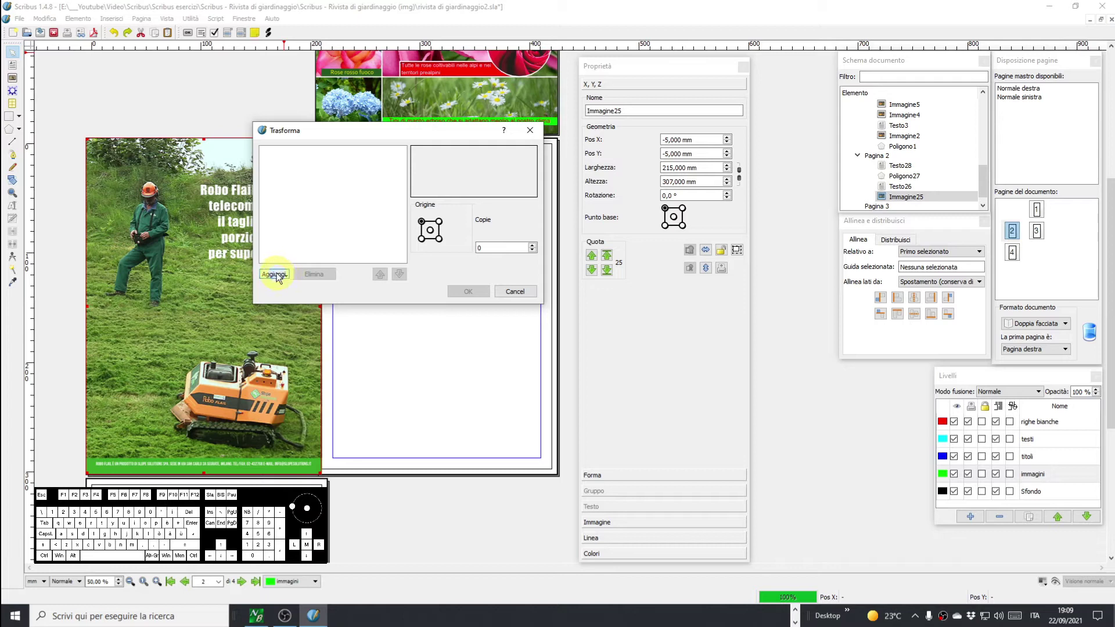
left_click(278, 277)
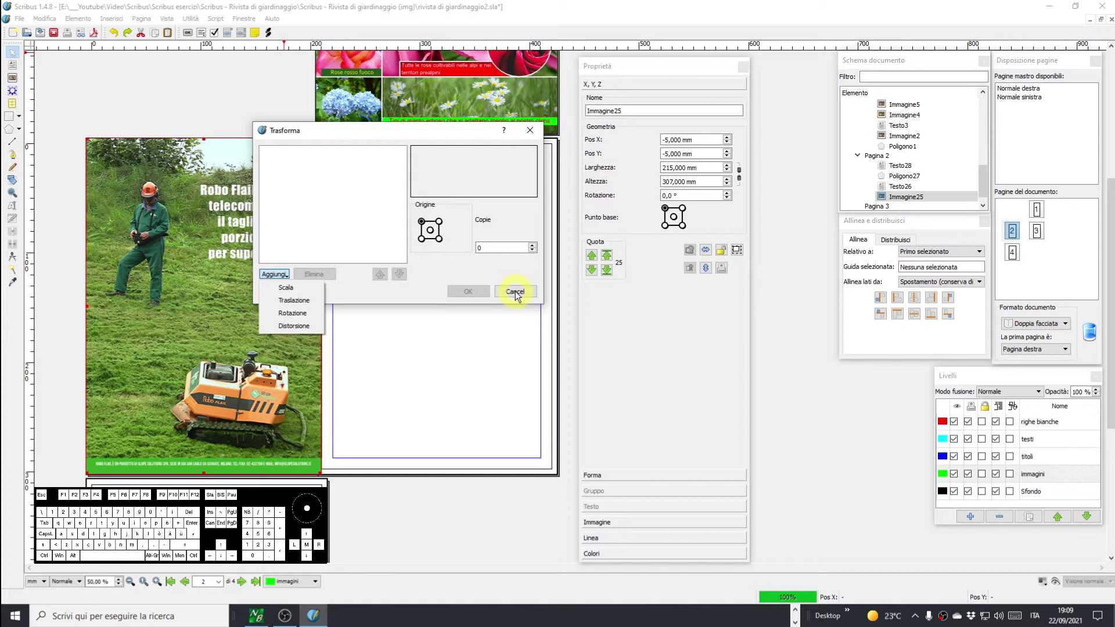
left_click_drag(495, 289, 379, 234)
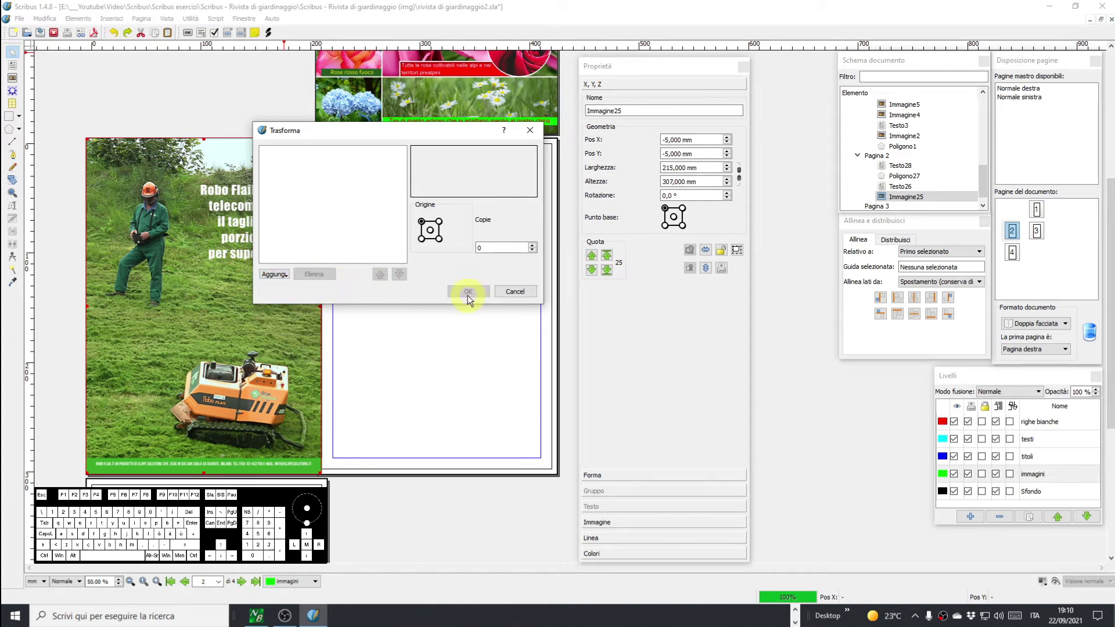
left_click(471, 294)
left_click(522, 295)
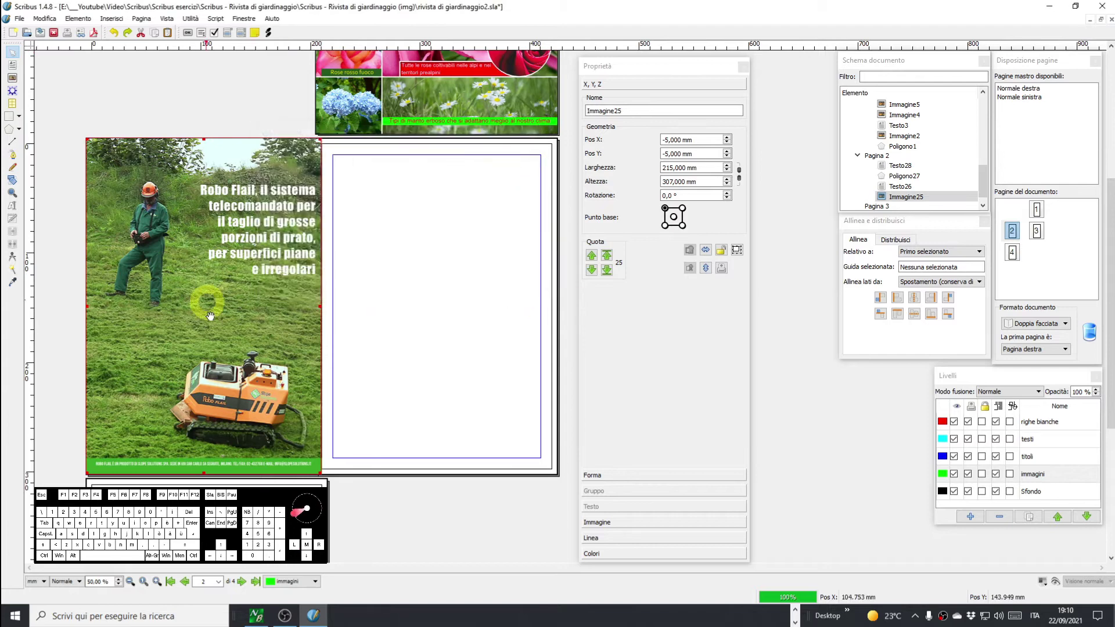
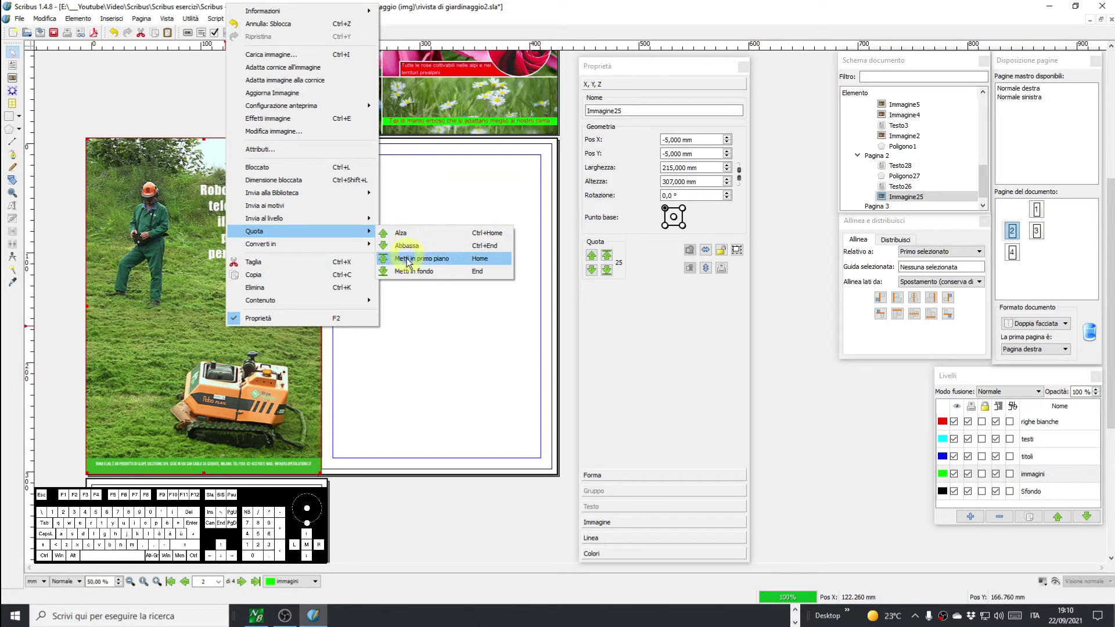
Lower the mower photo Immagine25 step by step in the Quota stacking order.
left_click(622, 299)
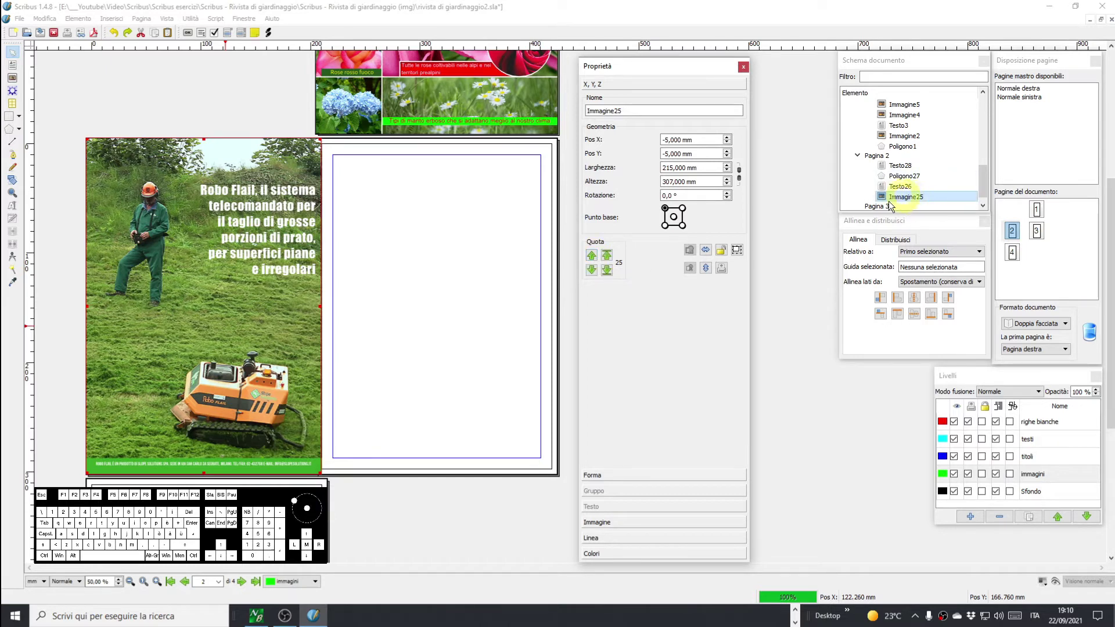
left_click(596, 260)
left_click(596, 260)
left_click(597, 260)
left_click(596, 260)
left_click(595, 274)
left_click(594, 274)
left_click(594, 274)
double_click(595, 274)
left_click(595, 274)
left_click(595, 274)
double_click(594, 274)
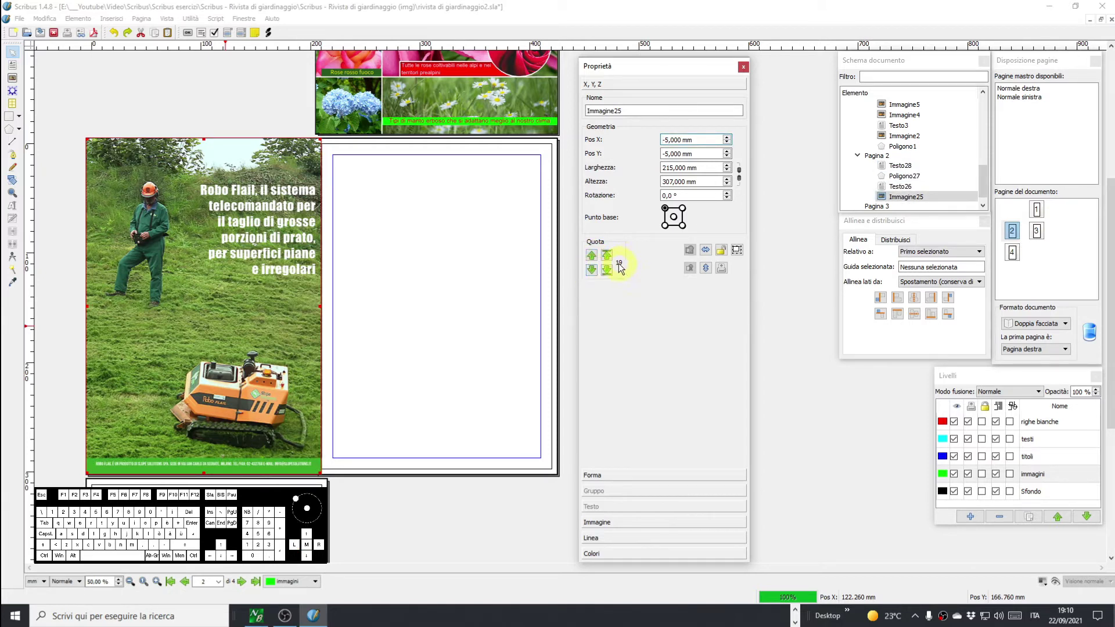
left_click(595, 272)
left_click(594, 272)
left_click(594, 272)
double_click(595, 272)
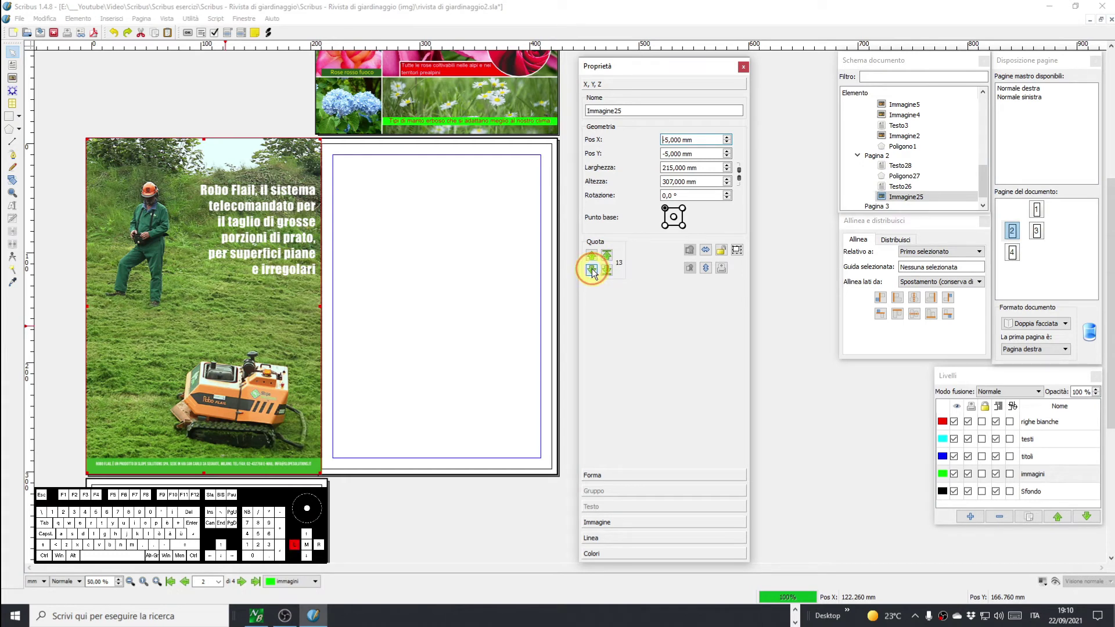
Keep adjusting and send the photo to the bottom of the stack, level 1.
left_click(595, 272)
double_click(594, 272)
left_click(593, 258)
left_click(593, 258)
left_click(593, 258)
double_click(593, 258)
double_click(593, 259)
left_click(593, 259)
left_click(593, 259)
left_click(594, 258)
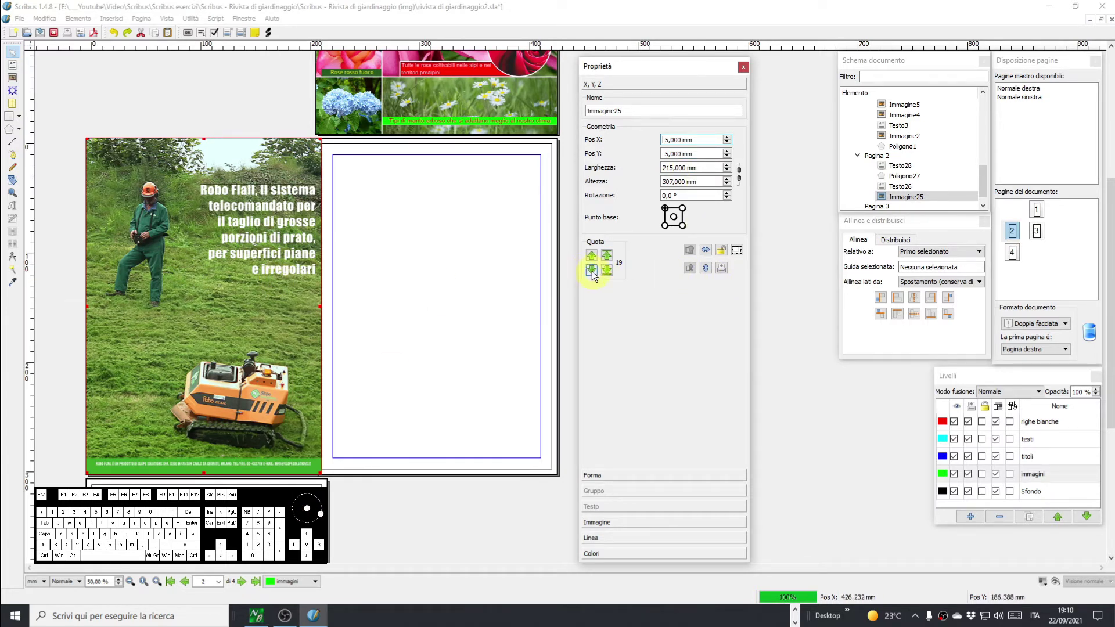
left_click(592, 273)
left_click(608, 274)
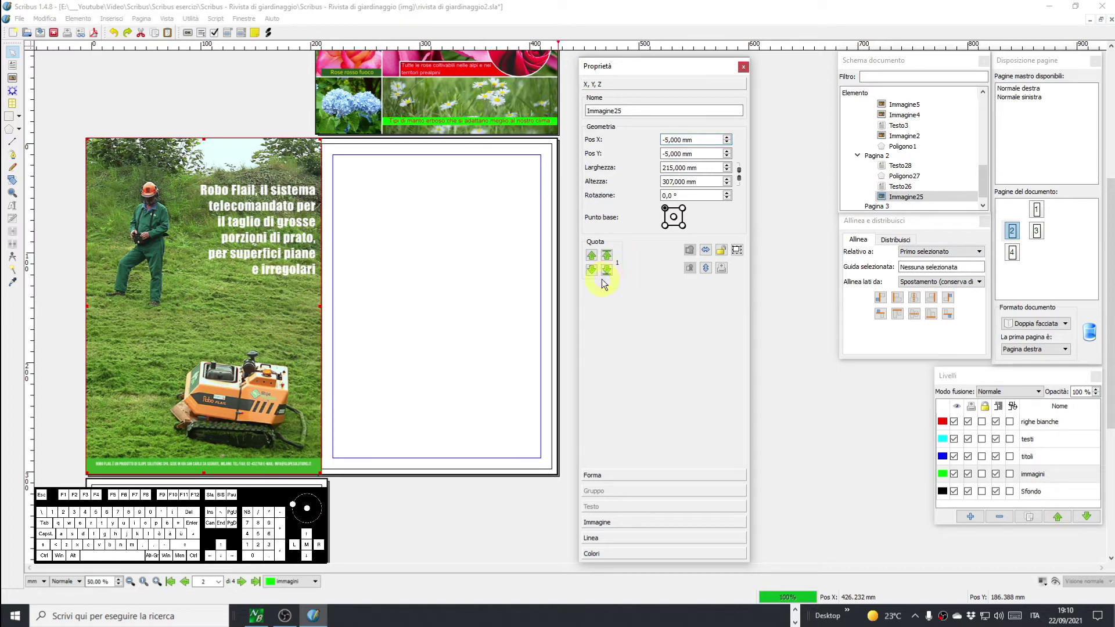
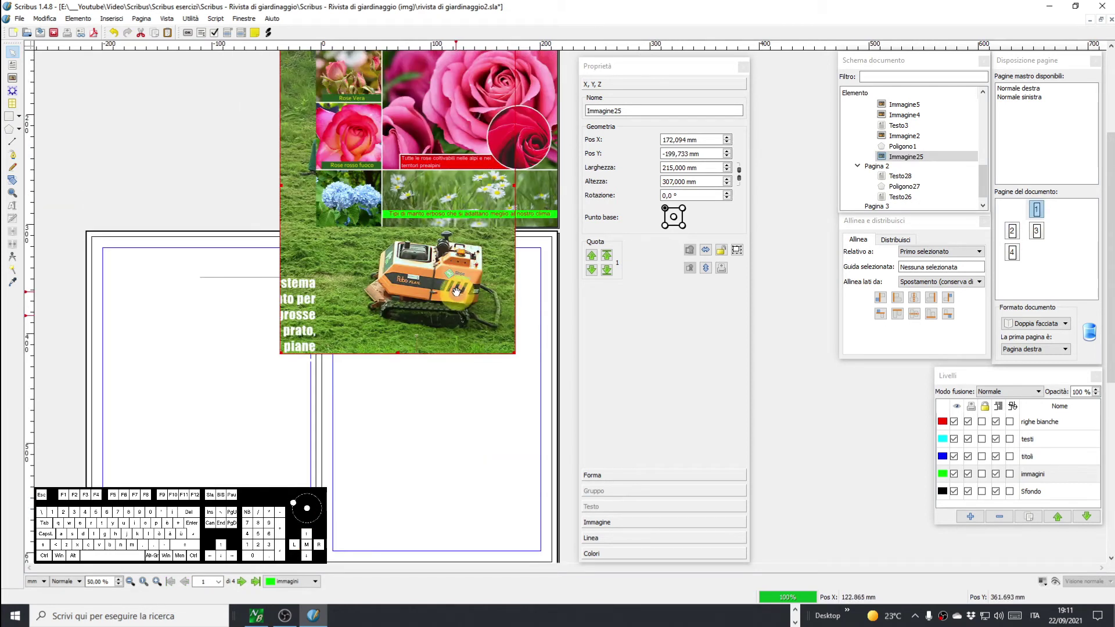
Raise the mower photo back to the top of the stacking order.
left_click(610, 261)
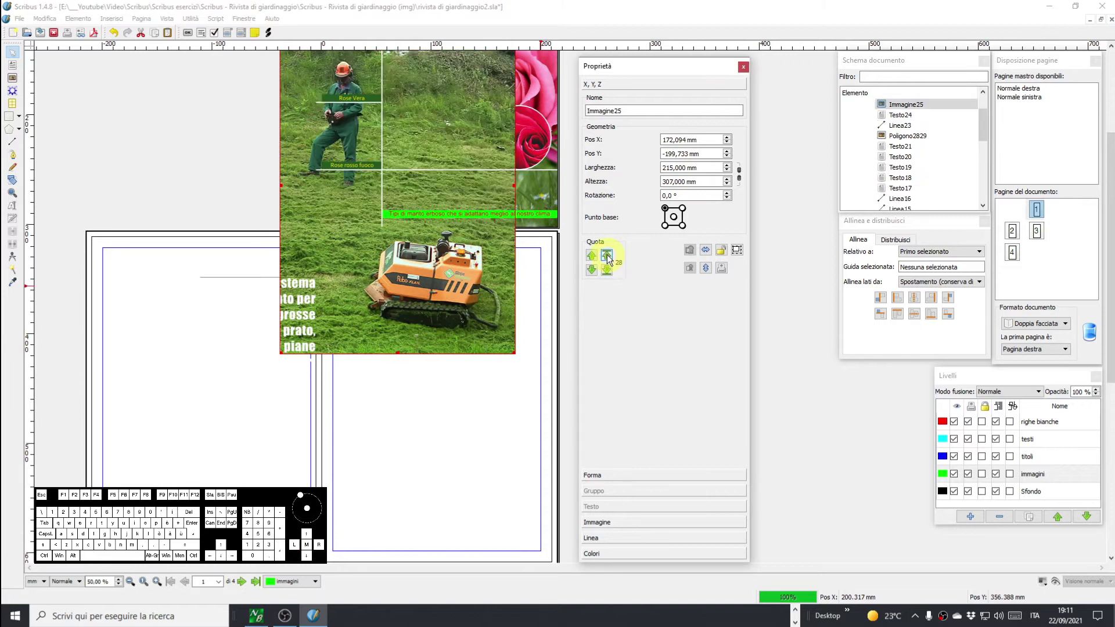
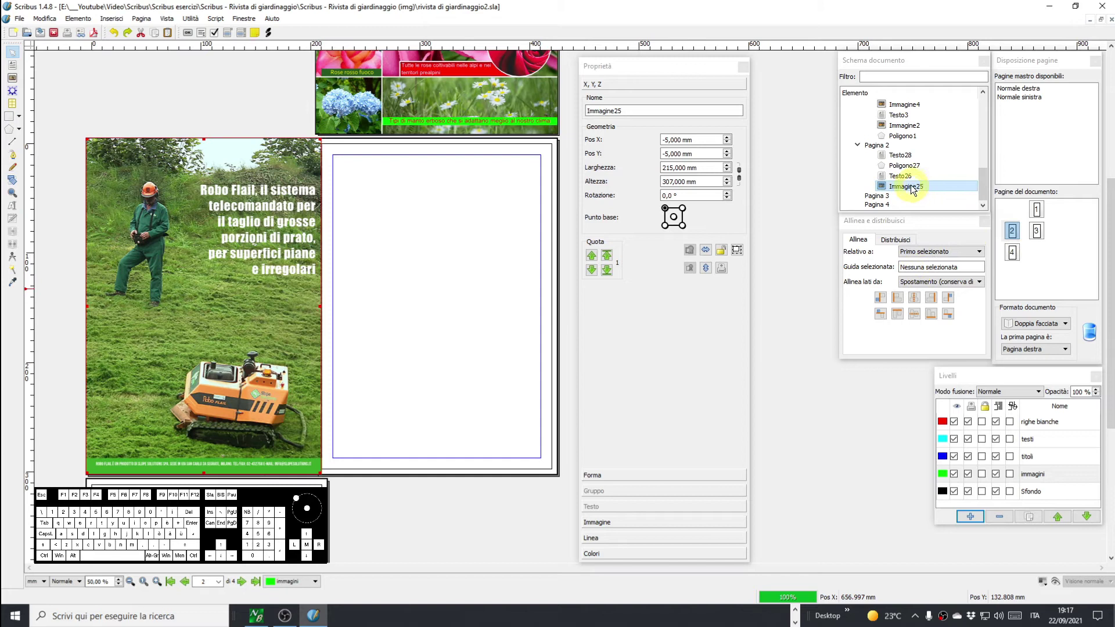
left_click(594, 259)
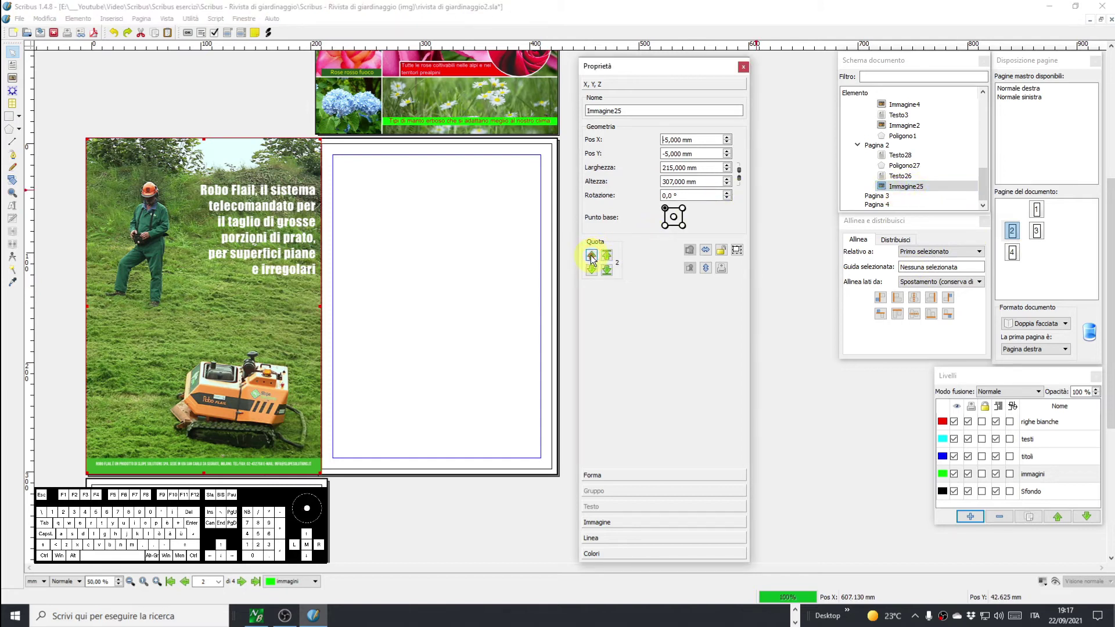
double_click(593, 259)
left_click(608, 261)
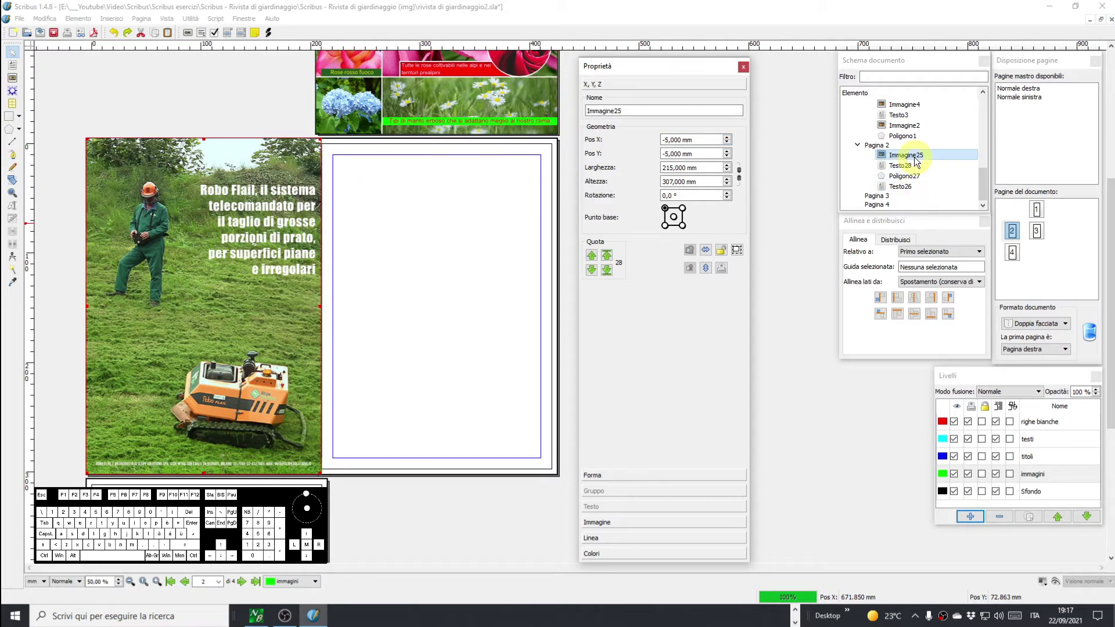
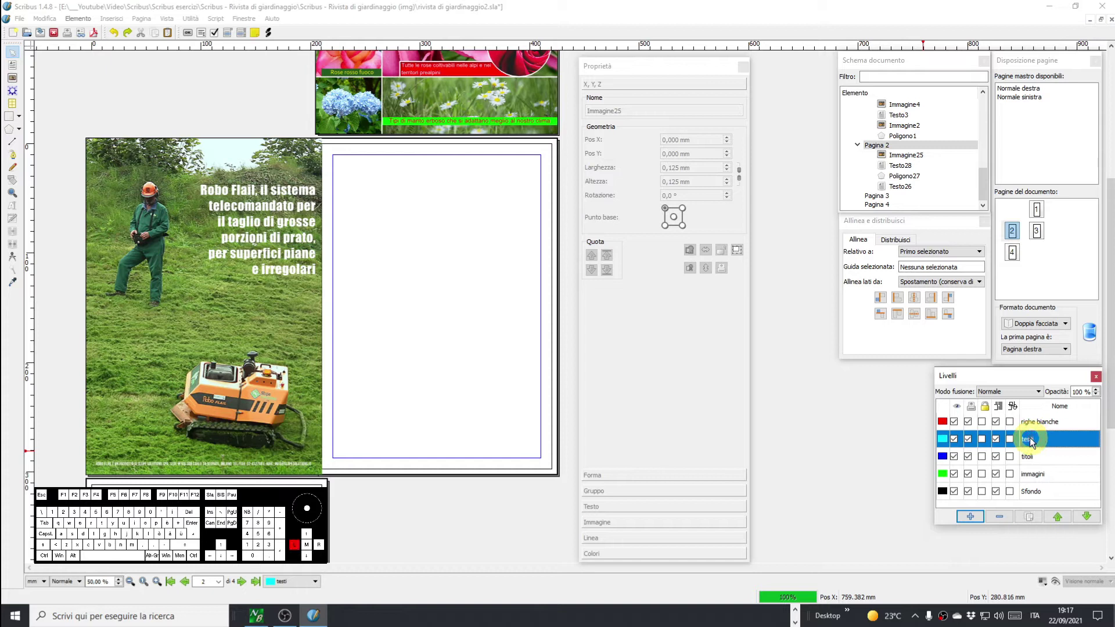
Move the testi layer below immagini then back above titoli, and reselect the photo.
left_click(1089, 517)
left_click(1089, 518)
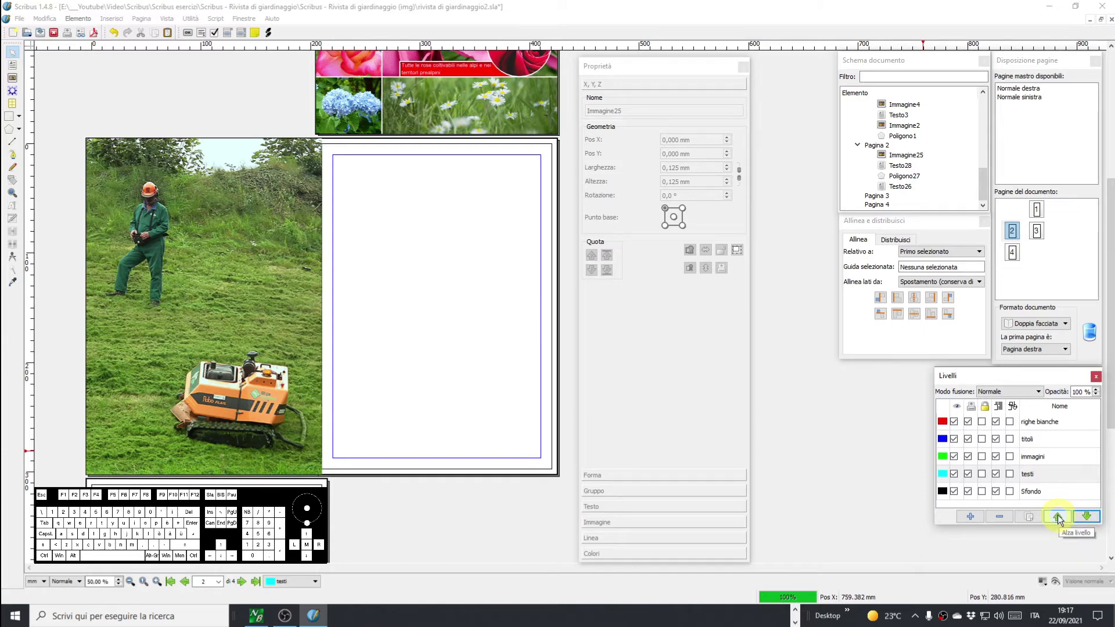
left_click(1060, 518)
left_click(1063, 517)
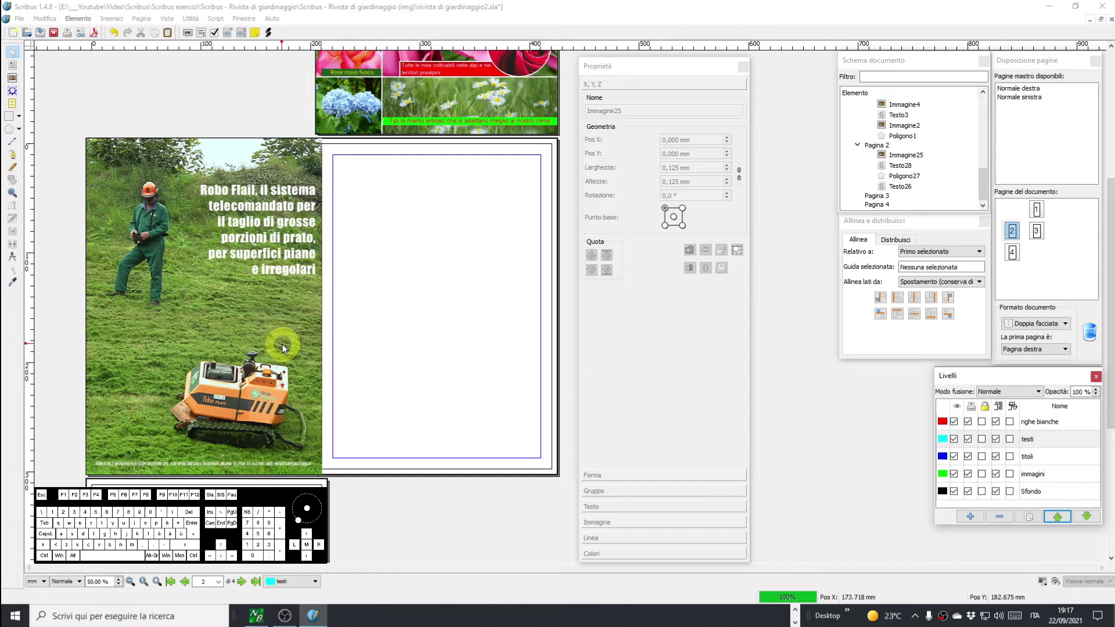
left_click_drag(813, 387, 850, 347)
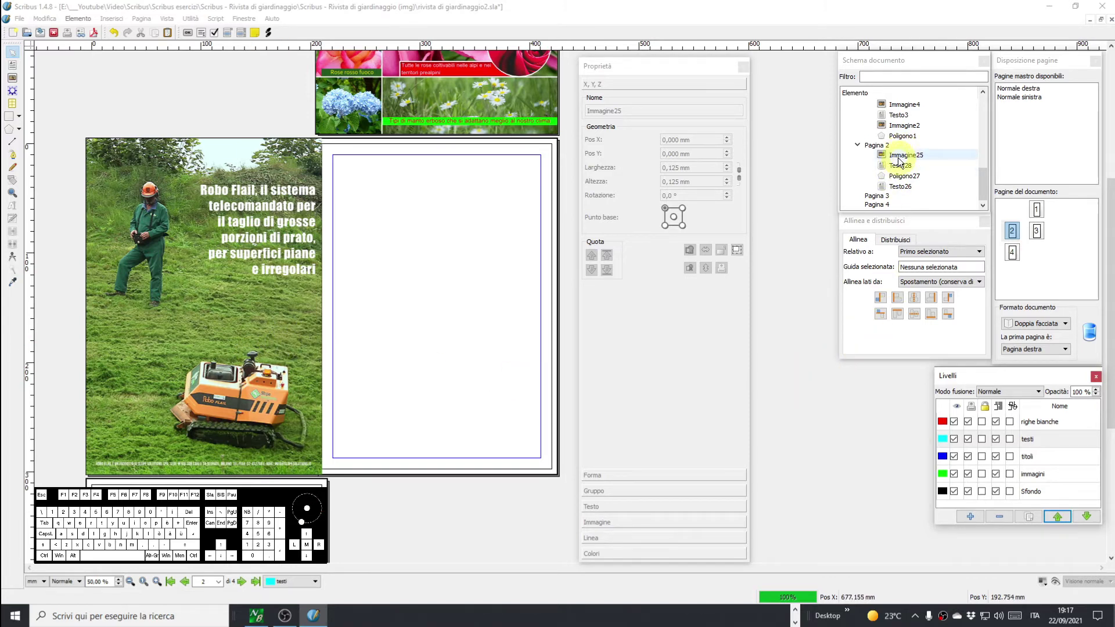
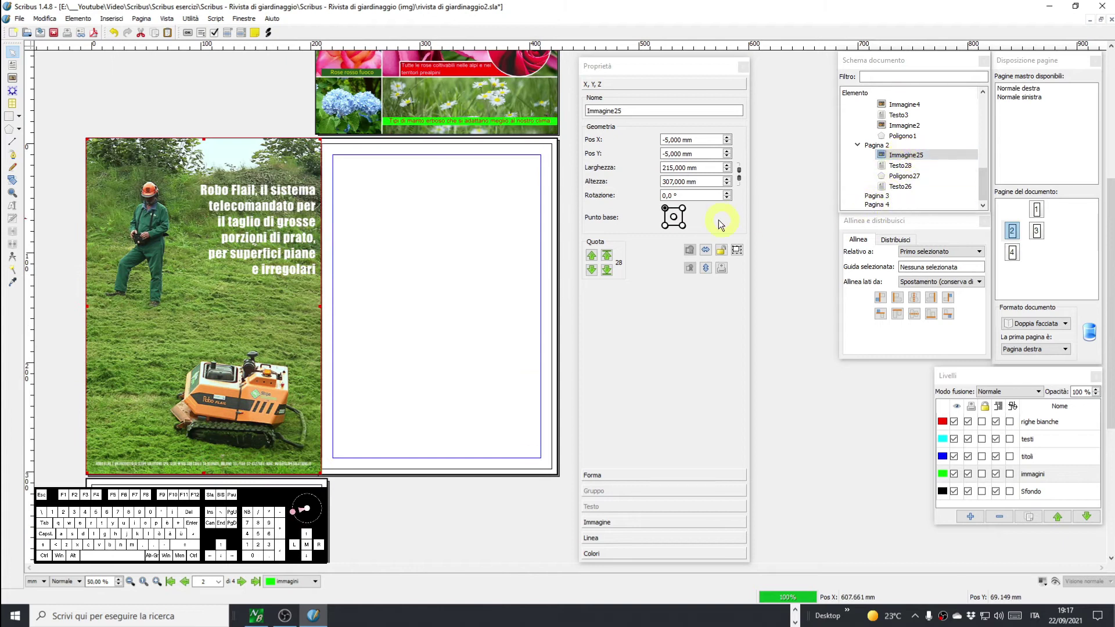
left_click(592, 274)
left_click(592, 274)
left_click(592, 274)
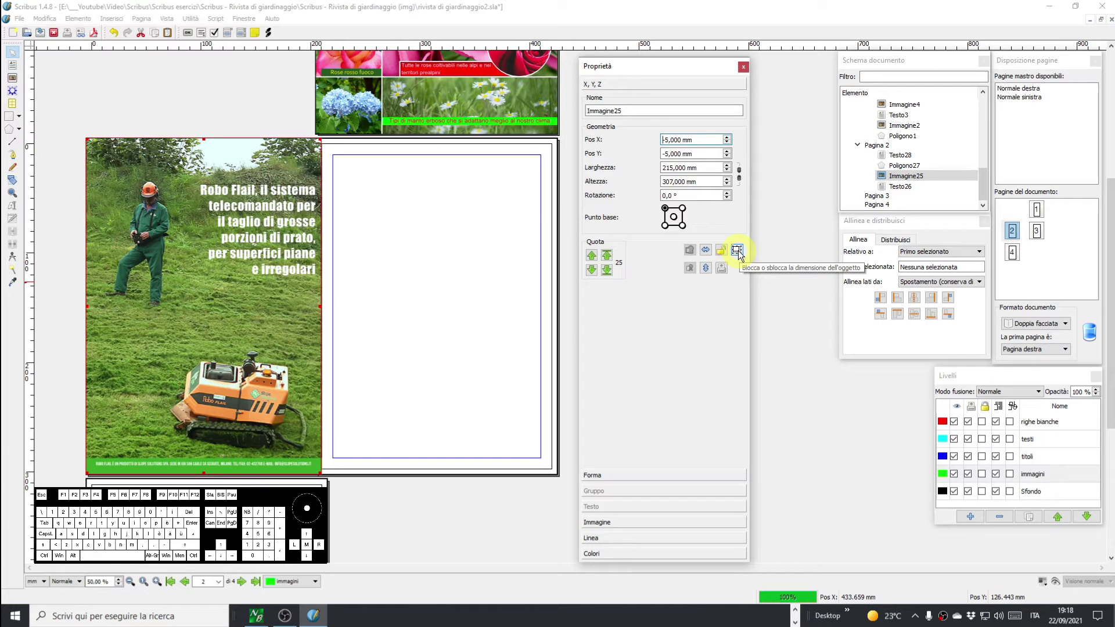
left_click(741, 252)
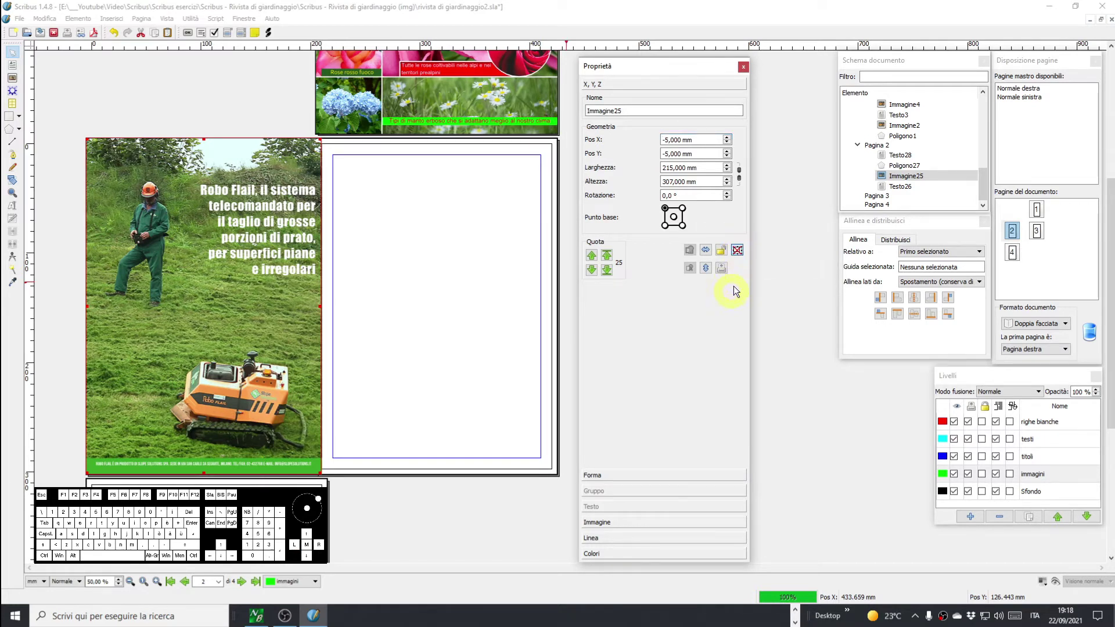
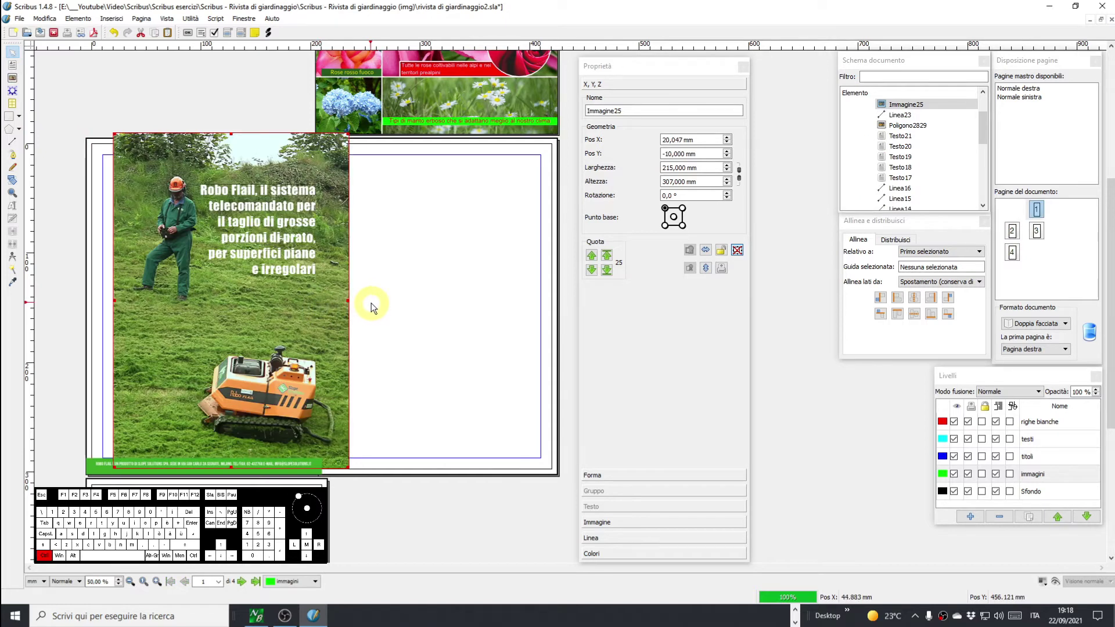
key("ctrl+z")
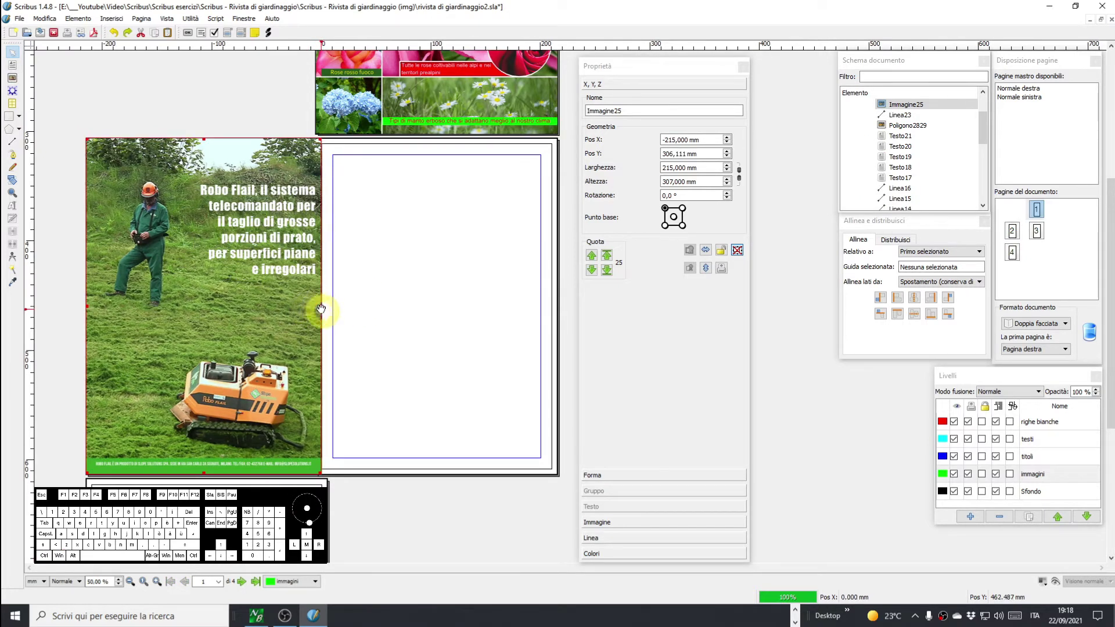
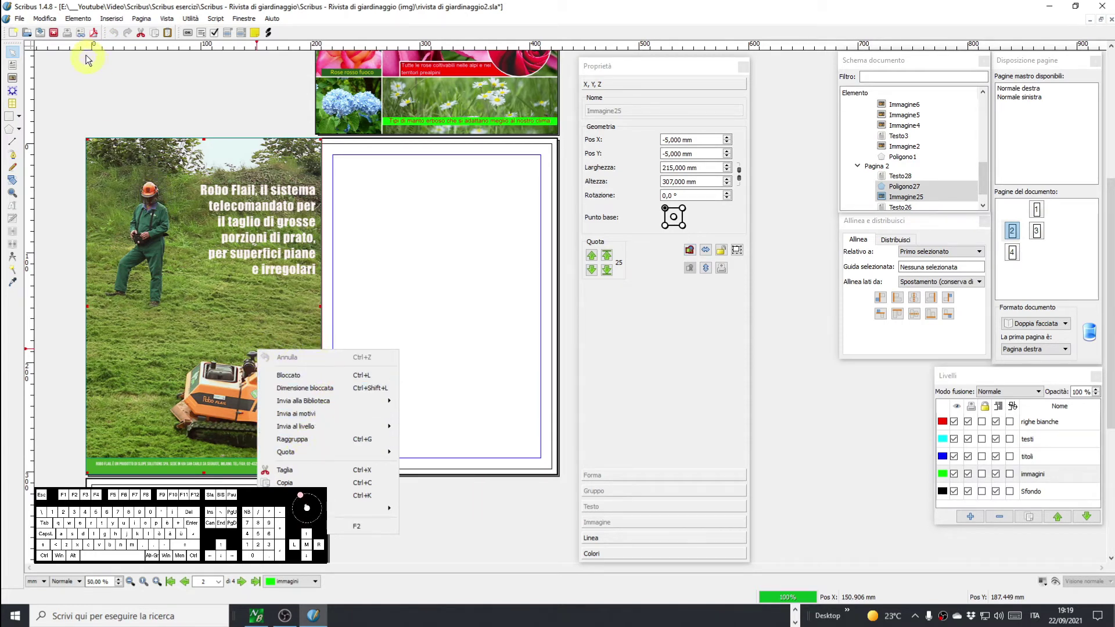
left_click(84, 20)
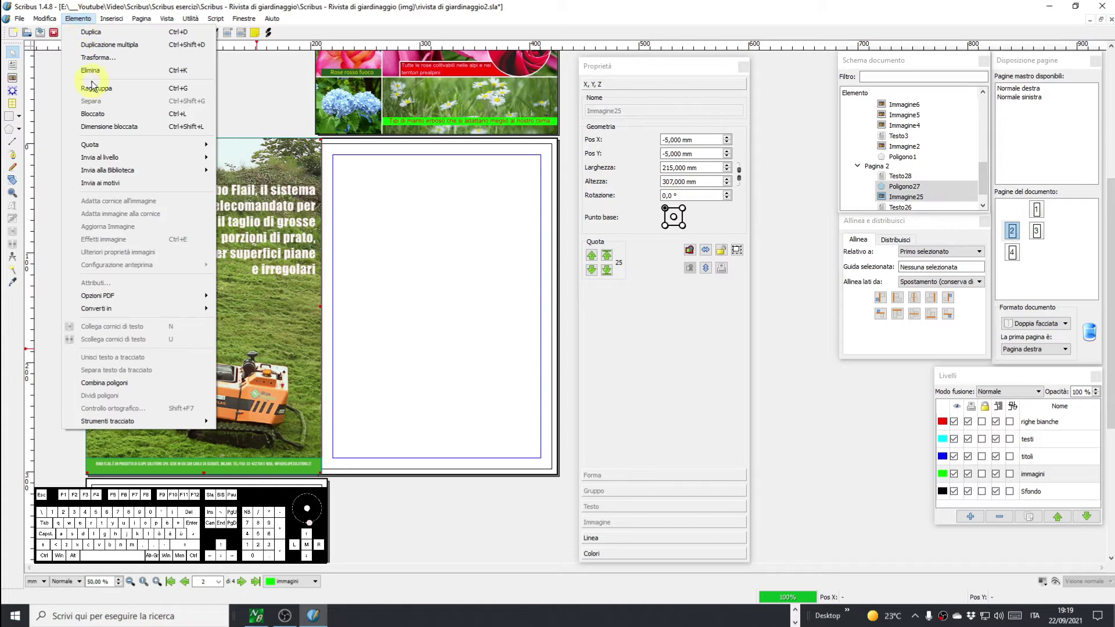
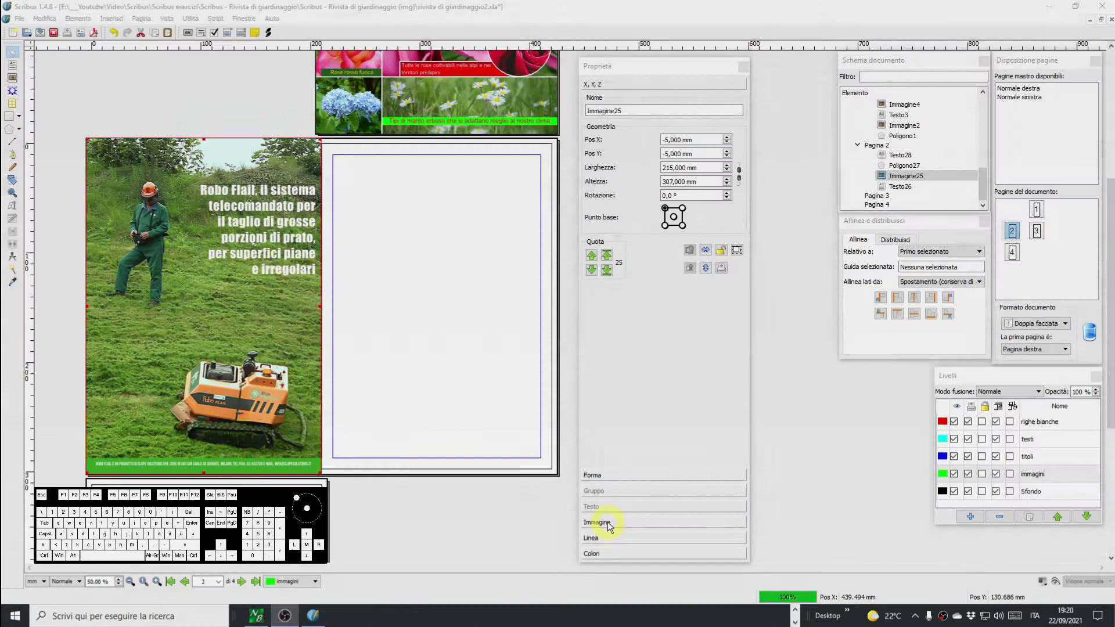
Expand the Immagine settings, tick Adatta alla cornice, then undo to keep 100% scale.
left_click(624, 526)
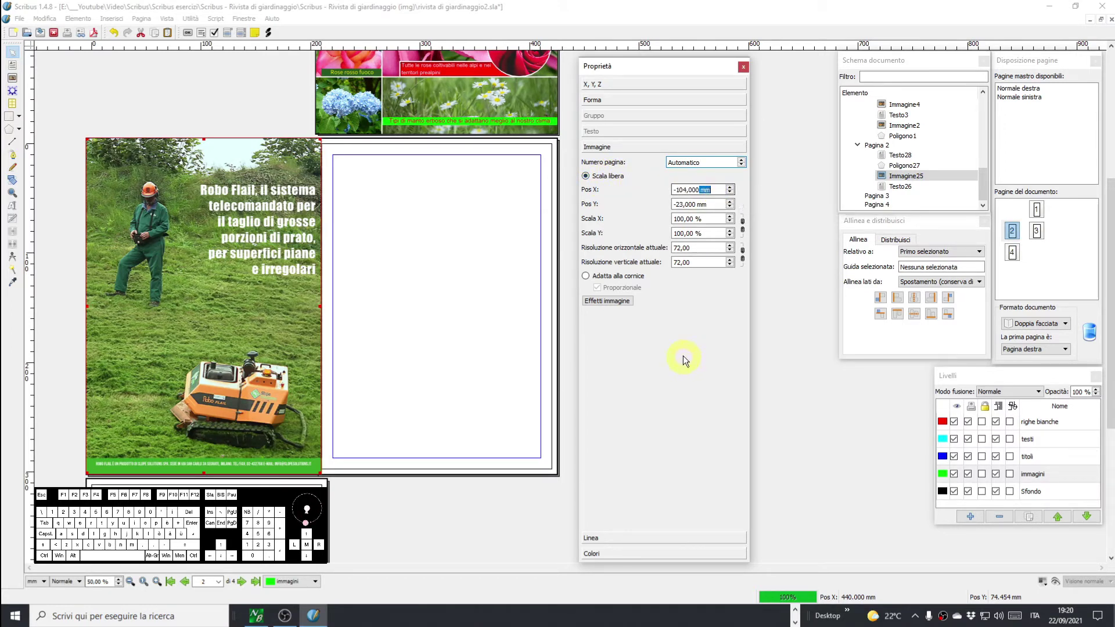
left_click(686, 363)
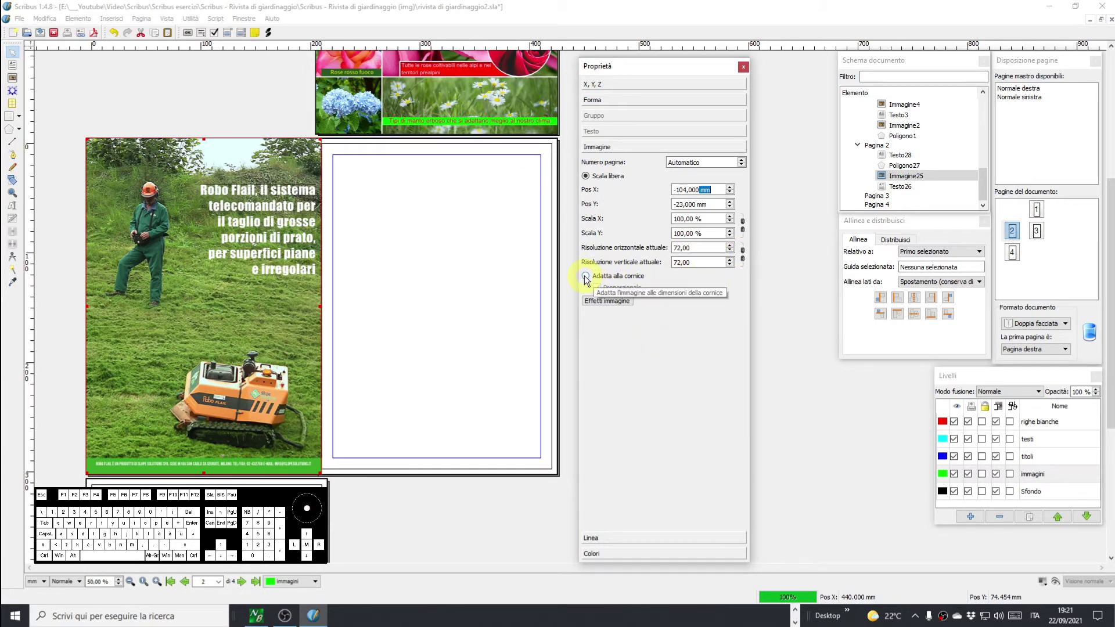
left_click(587, 279)
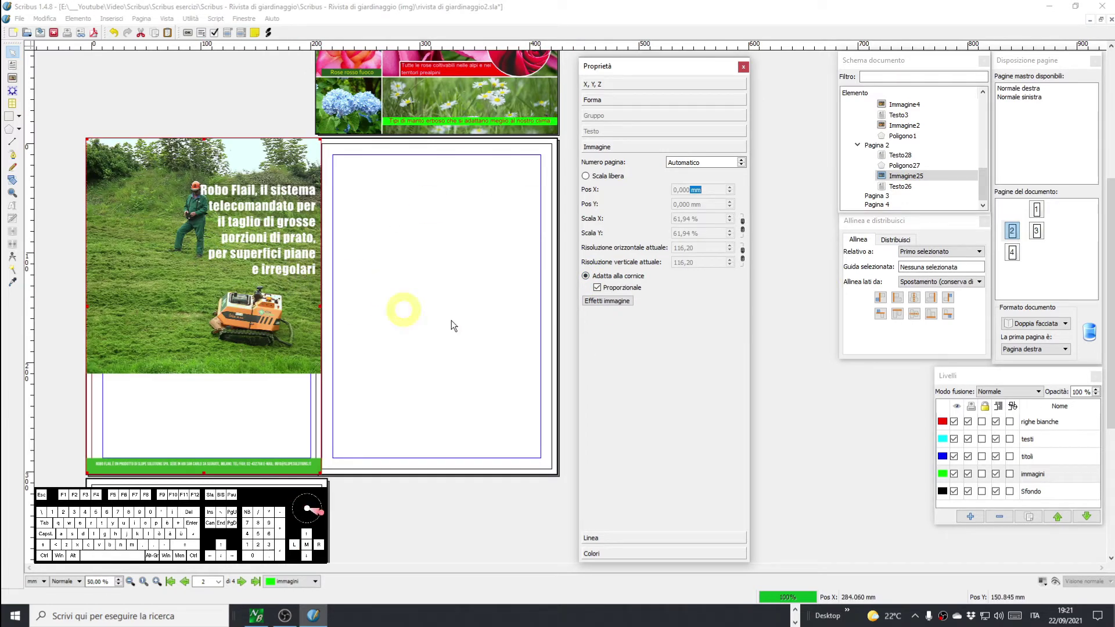
key("ctrl+z")
left_click(613, 305)
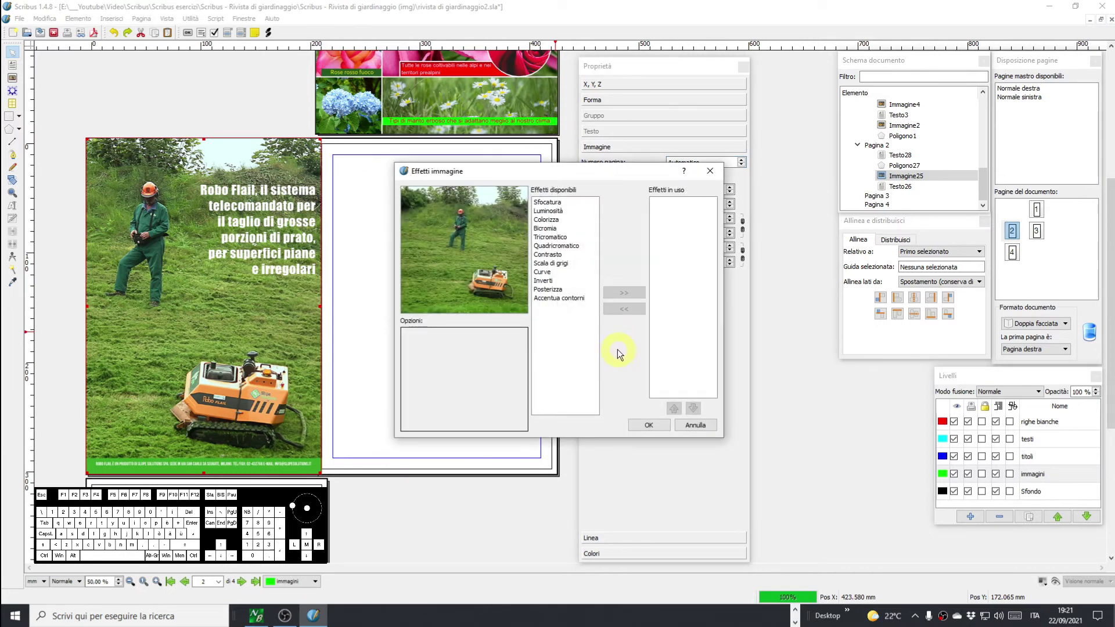
left_click_drag(587, 175, 536, 165)
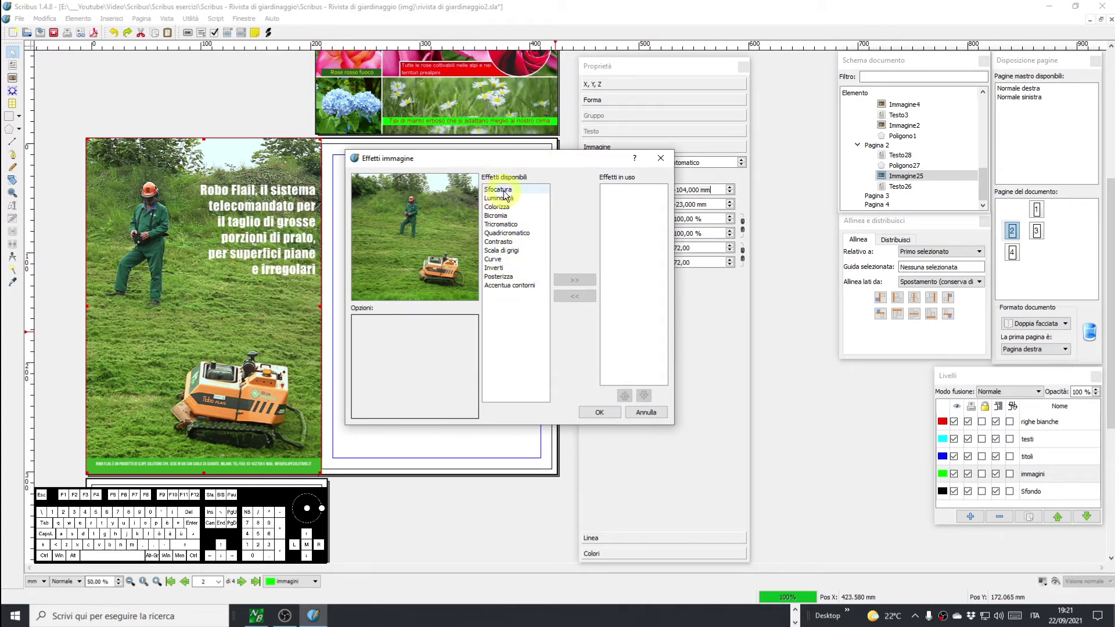
left_click(506, 195)
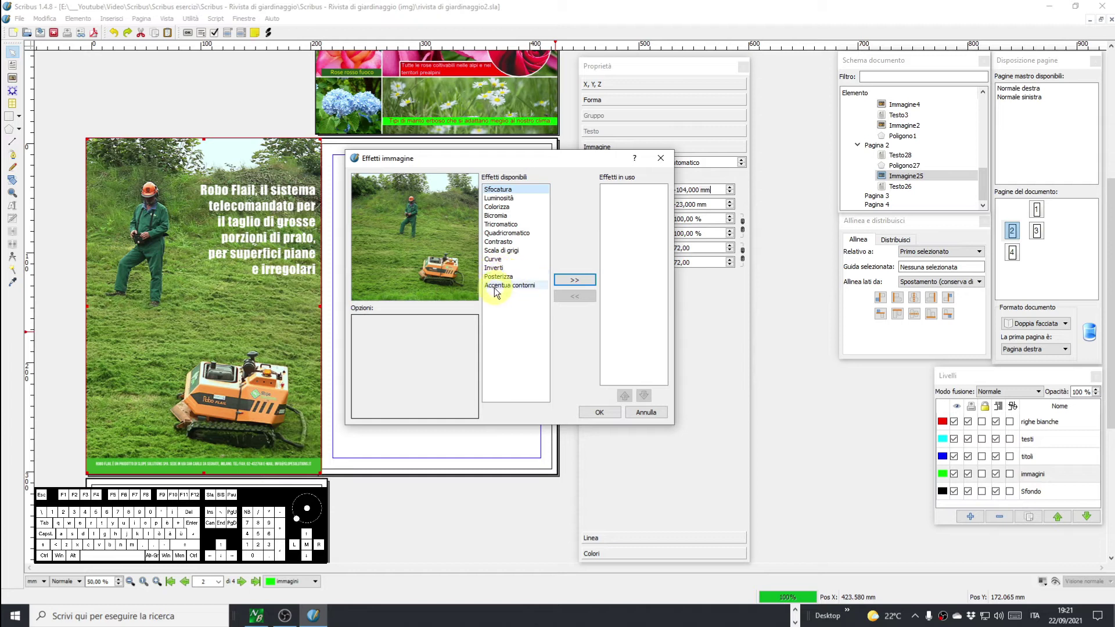
left_click(572, 282)
double_click(472, 325)
double_click(472, 325)
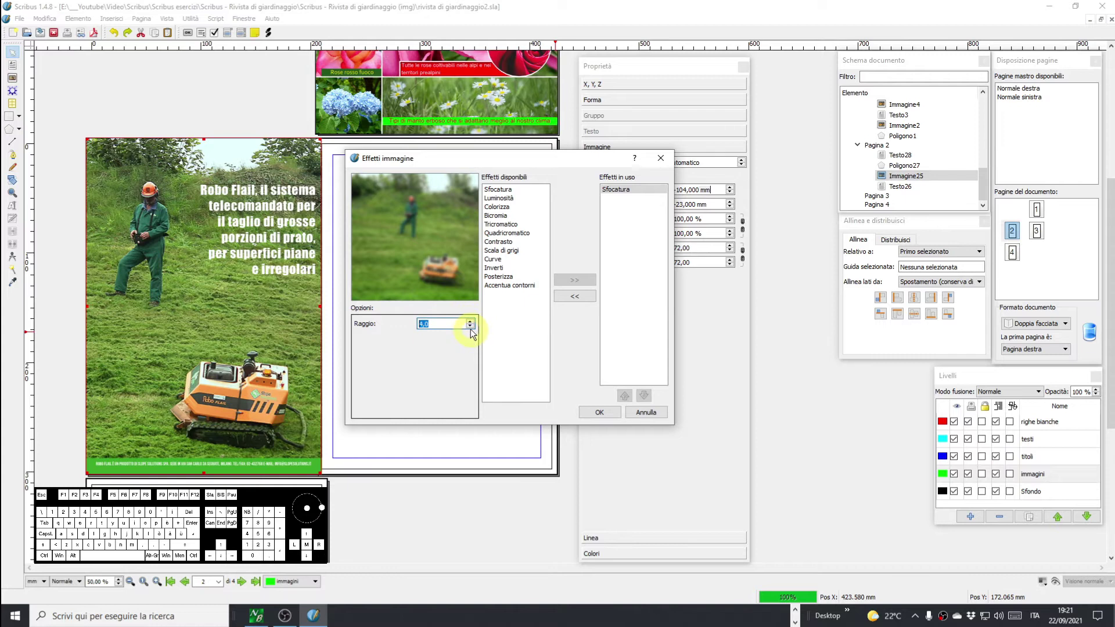
left_click(474, 330)
left_click(474, 330)
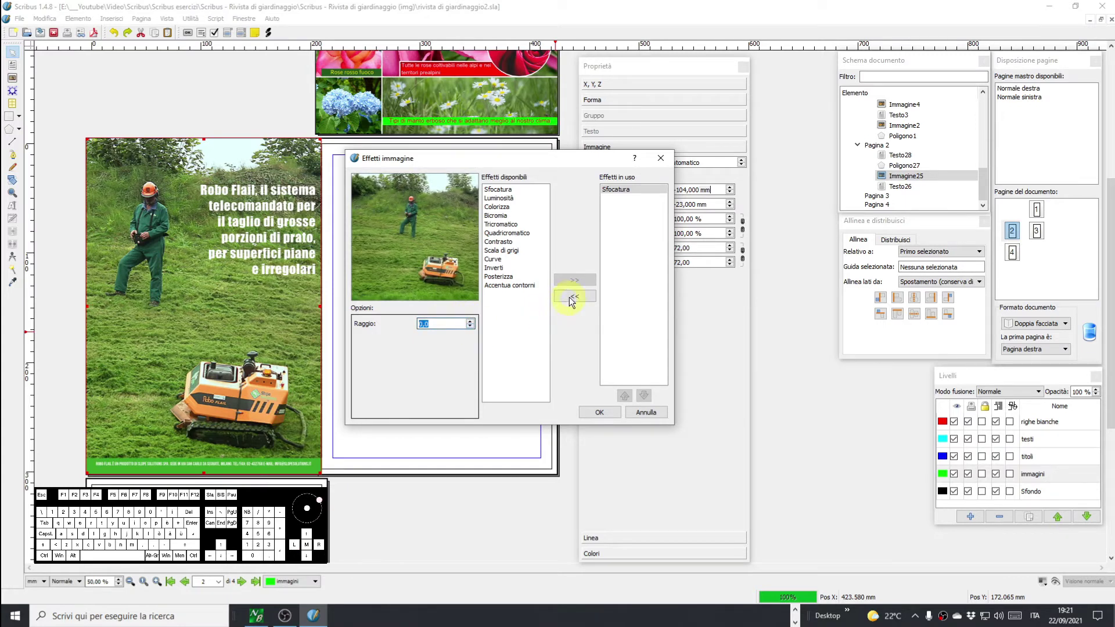
left_click(572, 301)
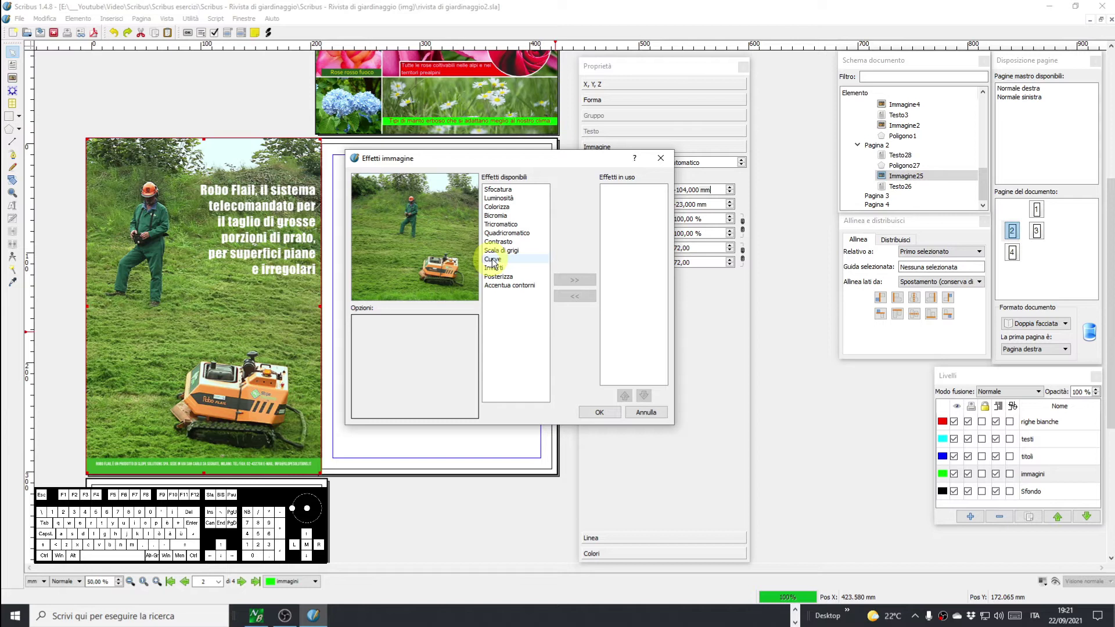
left_click(503, 245)
left_click(573, 282)
left_click_drag(418, 336, 457, 332)
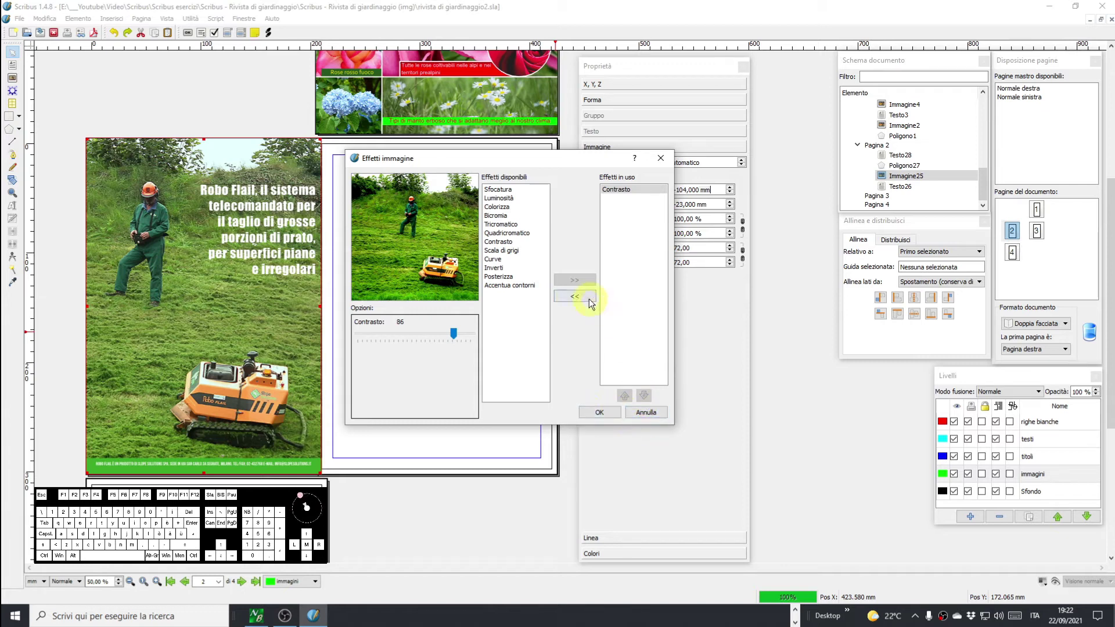
left_click(576, 301)
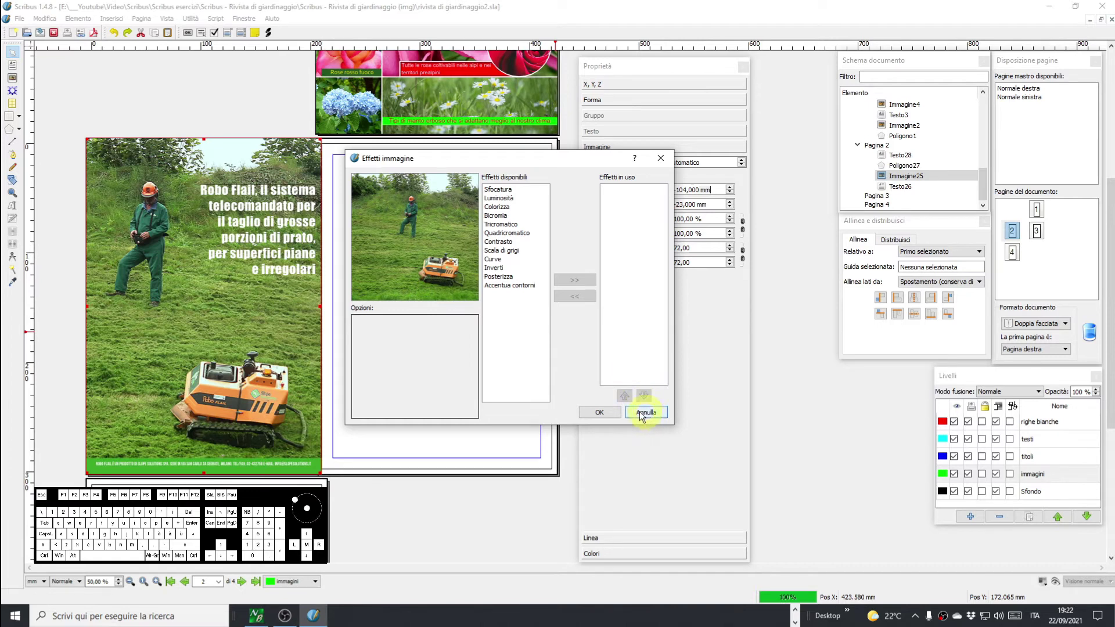
left_click(655, 415)
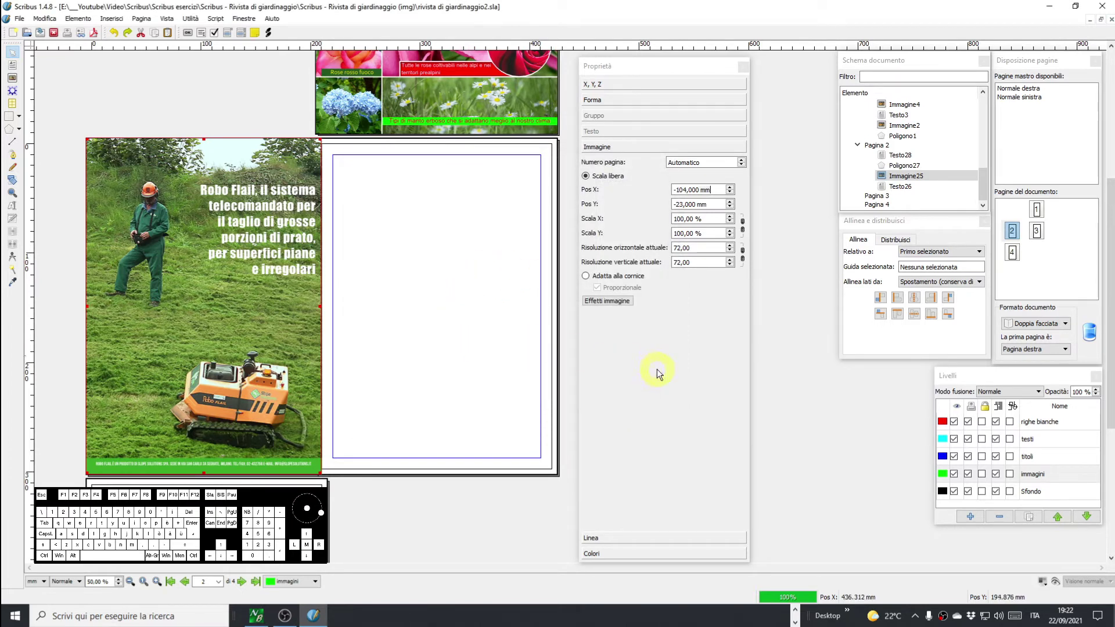
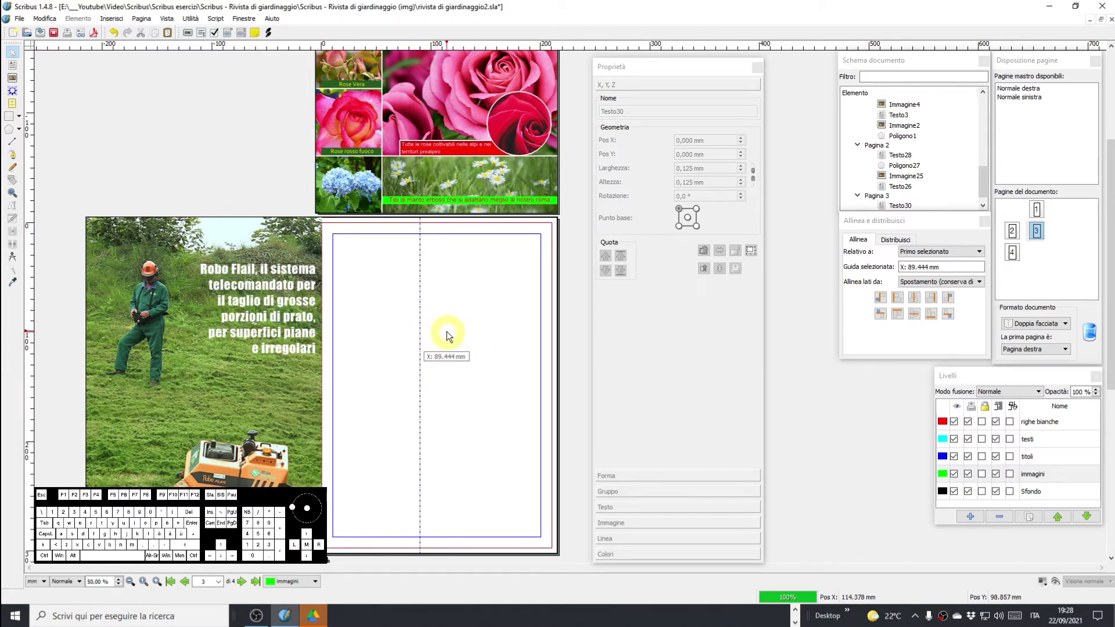
In Gestione linee guida, move page 3's vertical guide to 105 mm.
right_click(444, 331)
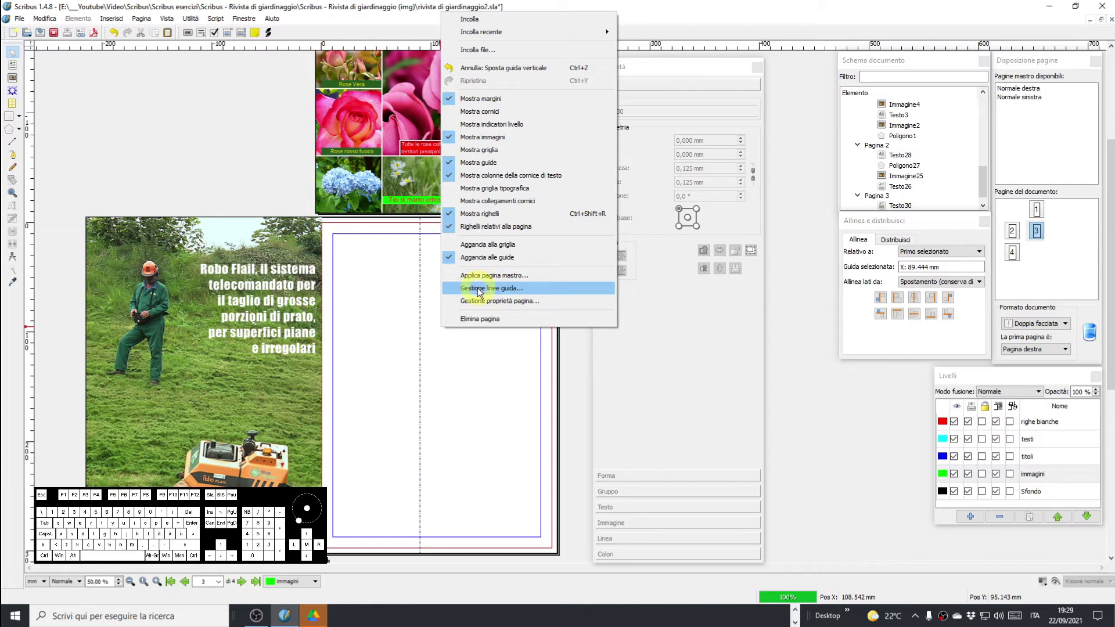
left_click(481, 292)
left_click(605, 251)
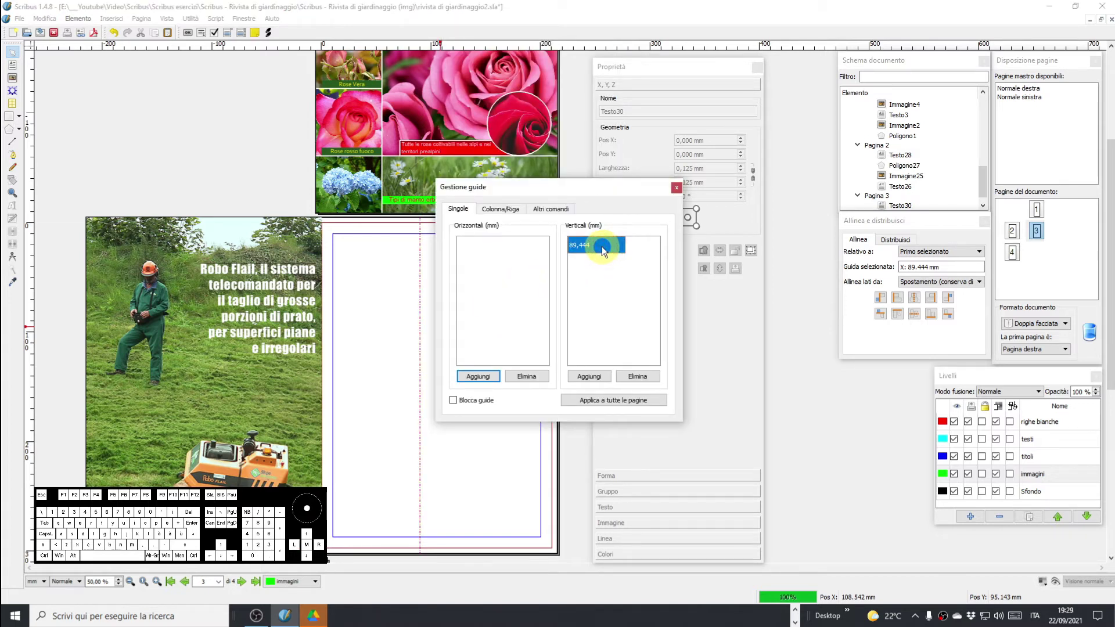
key("1")
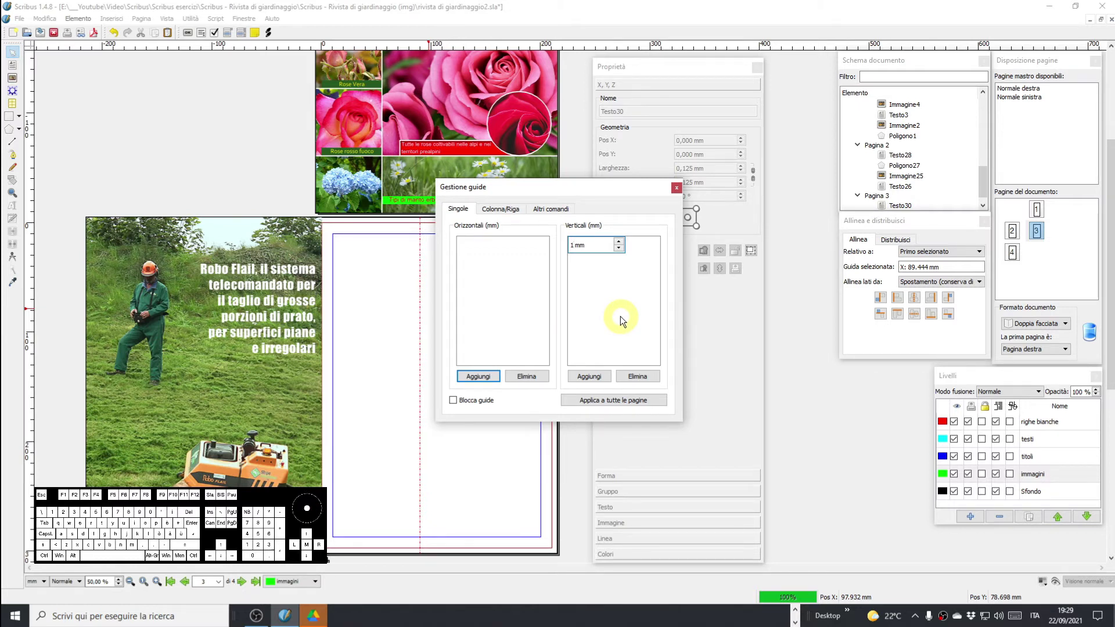
key("0")
key("5")
left_click(620, 320)
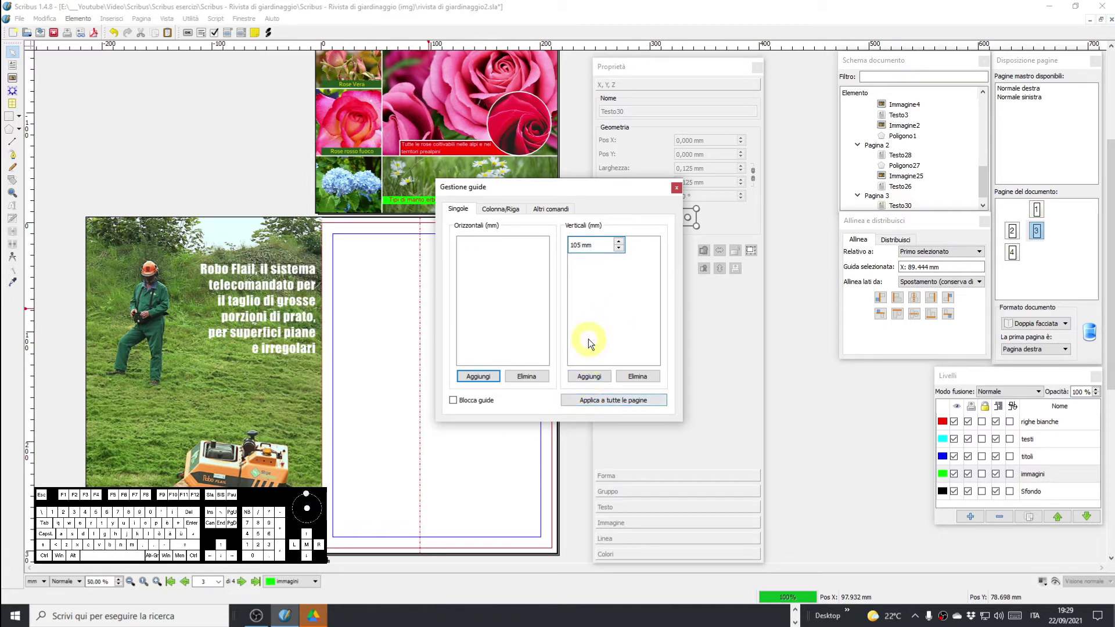
key("Return")
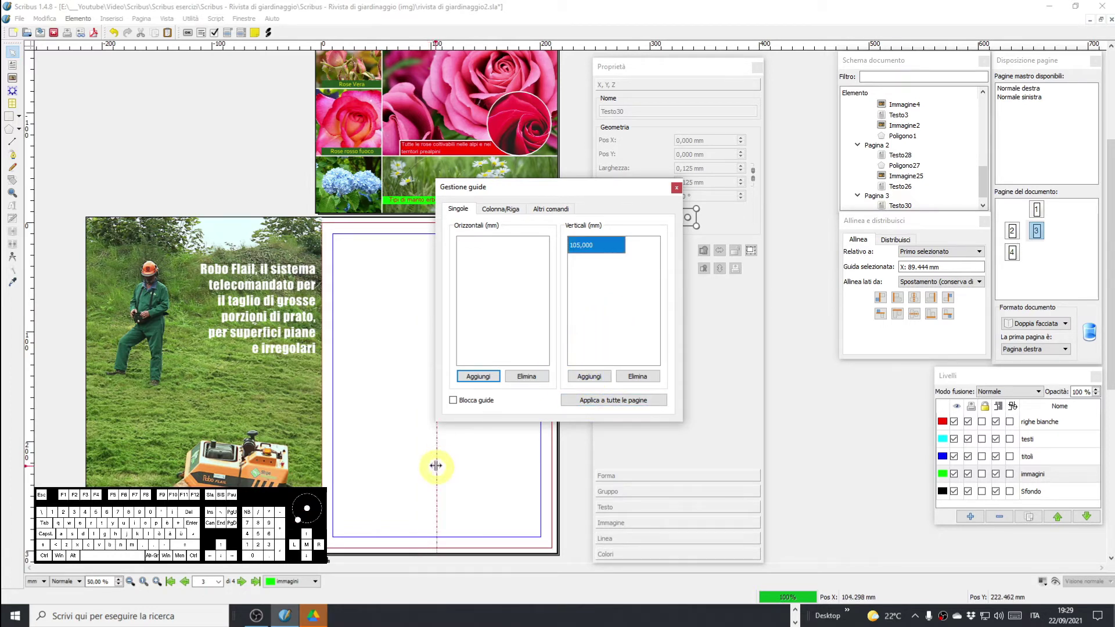
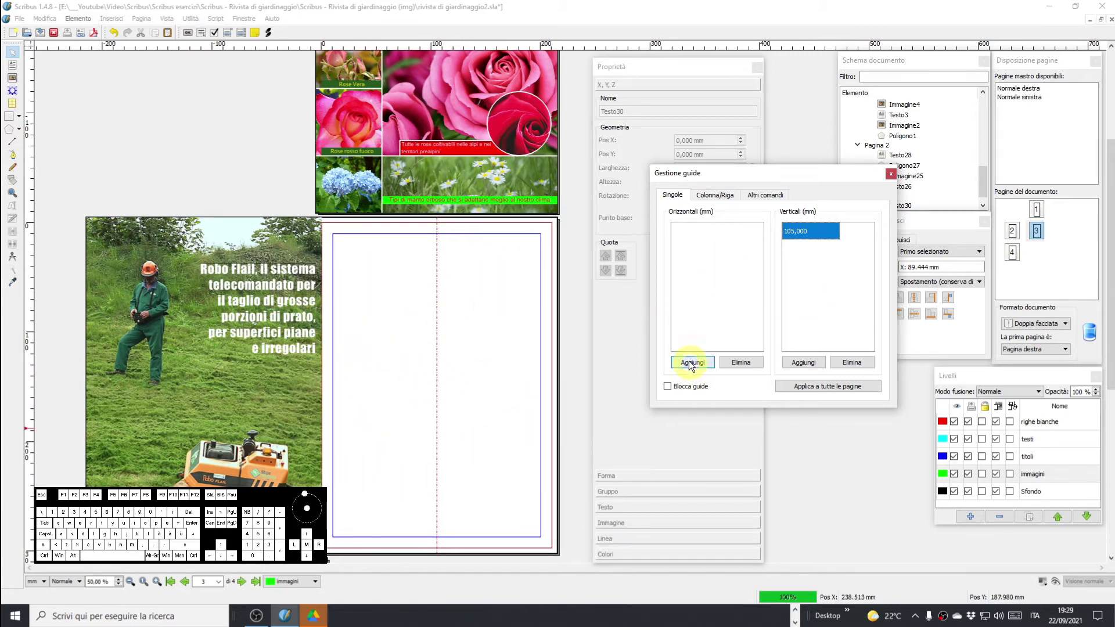
Add horizontal guides at 150, 75 and 225 mm and lock the guides.
left_click(691, 365)
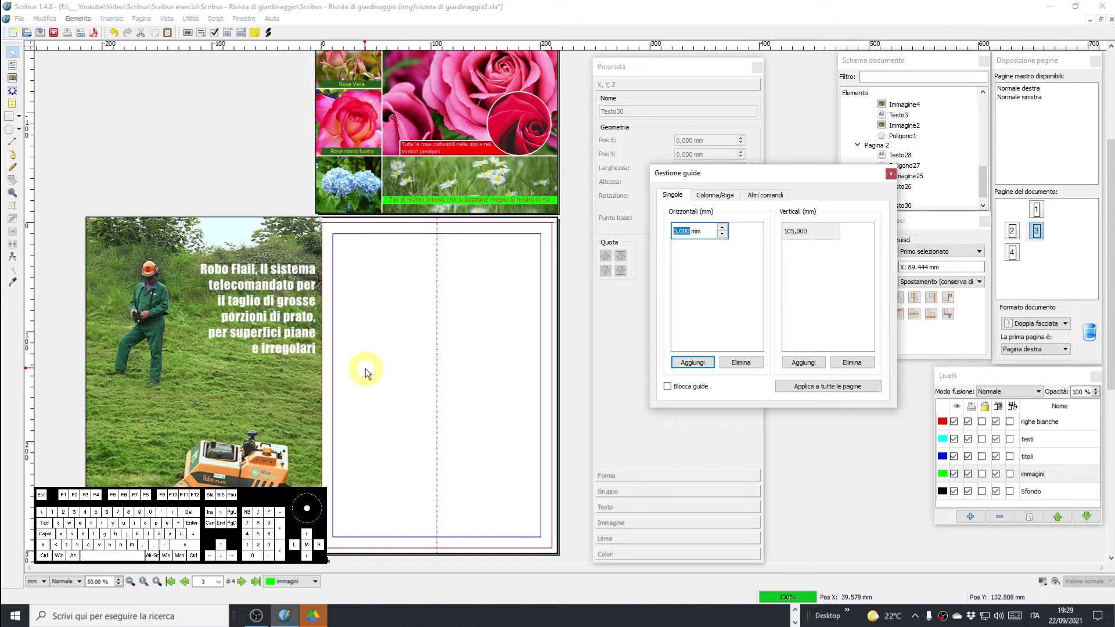
key("1")
key("5")
key("0")
left_click(692, 365)
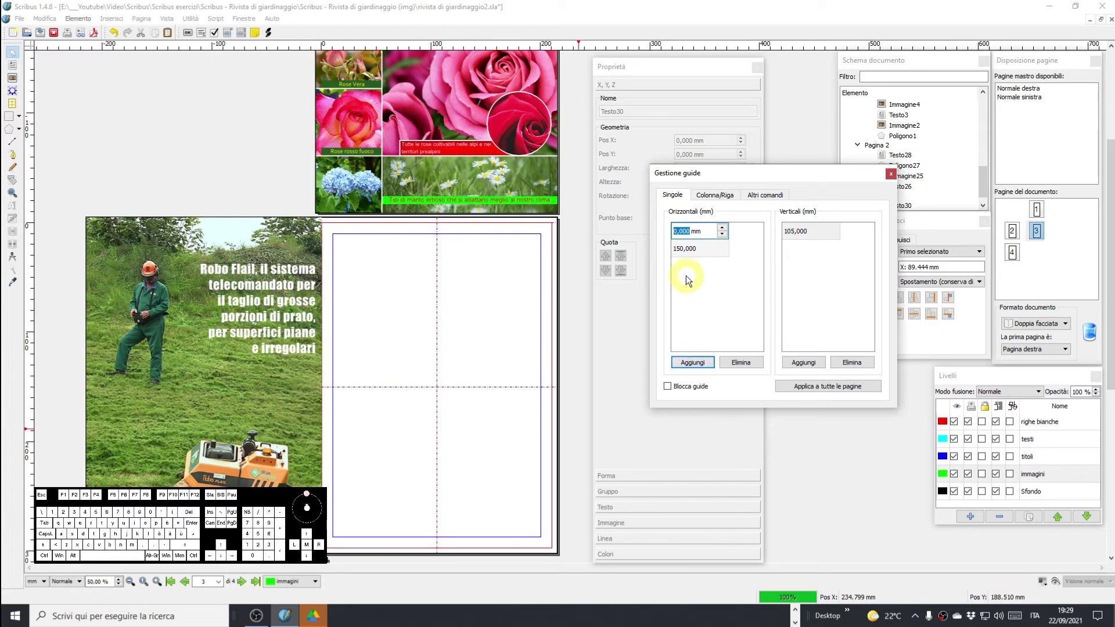
key("7")
key("5")
key("Return")
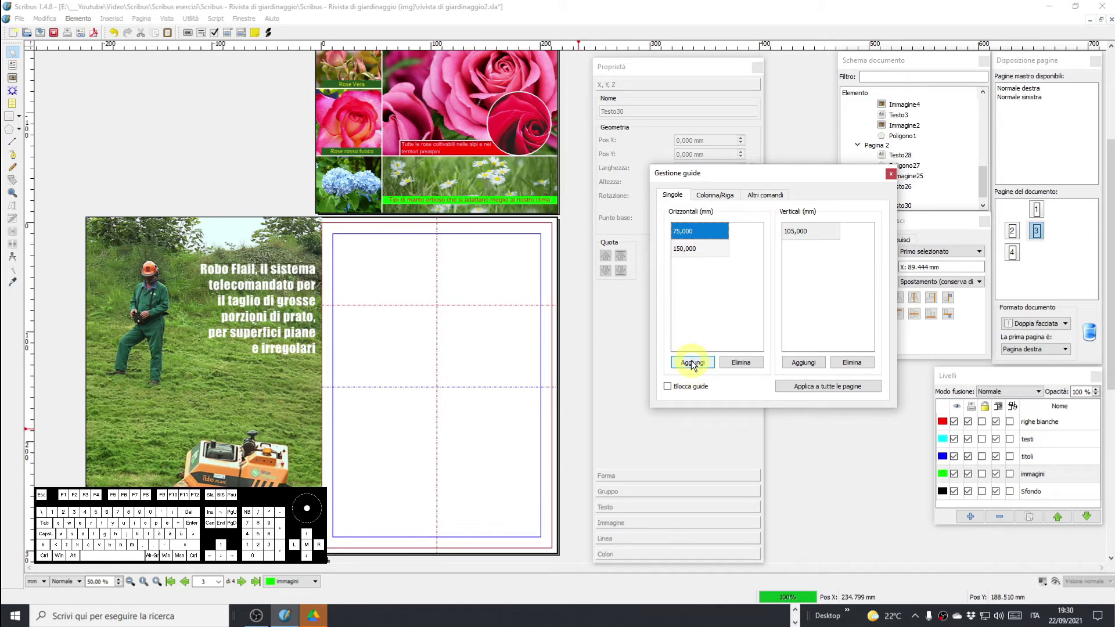
left_click(694, 364)
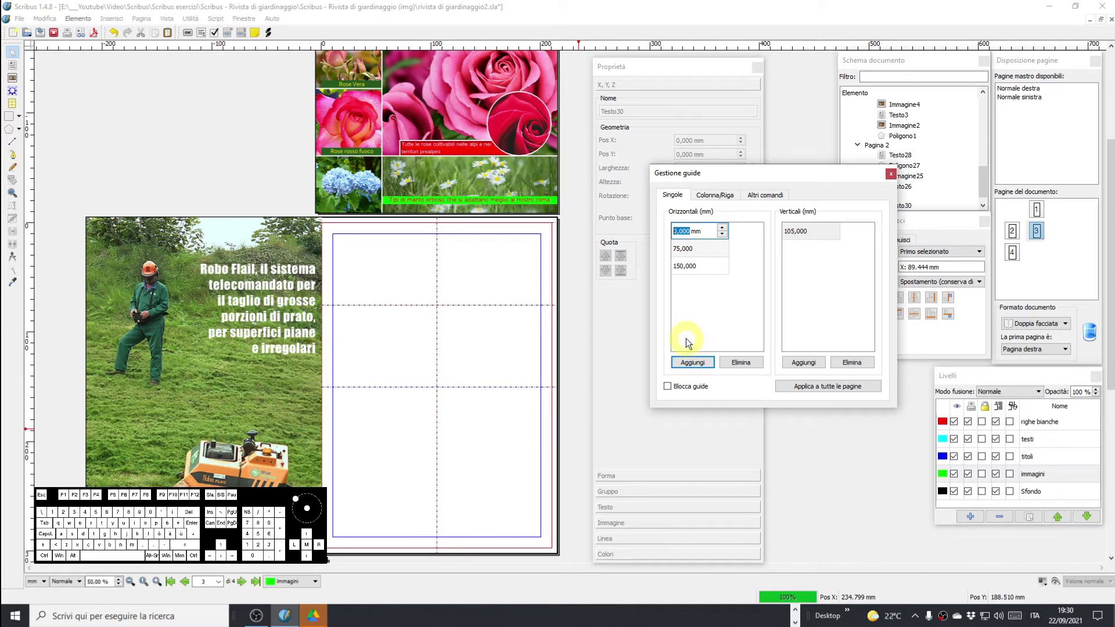
key("2")
key("2")
key("5")
key("Return")
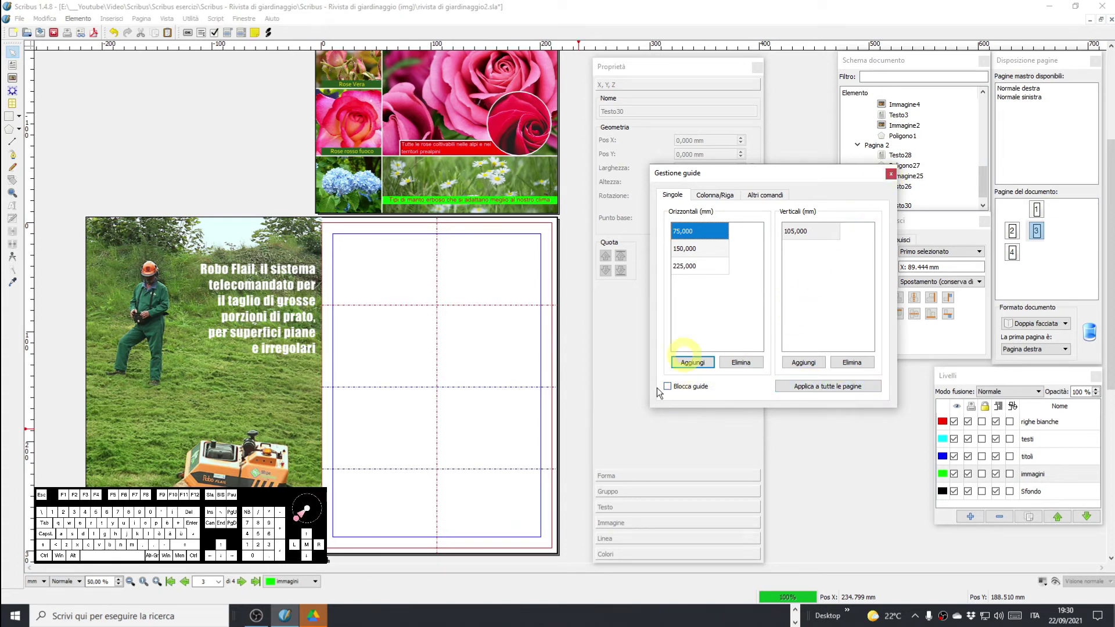
left_click(670, 391)
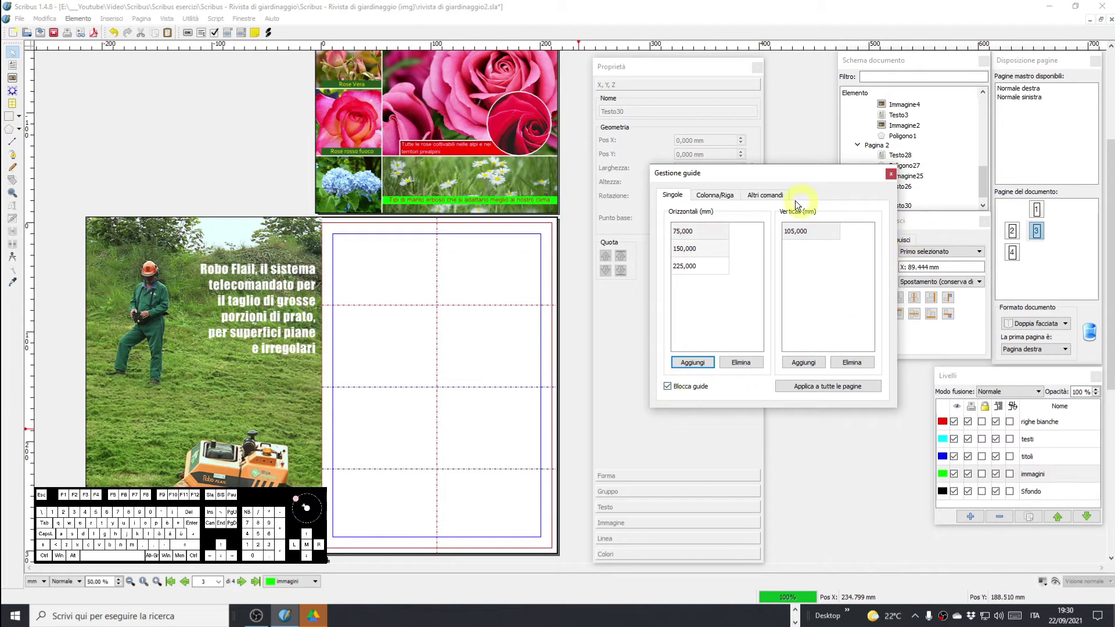
Switch the Guide Manager to rows and columns and undo the earlier guide edits.
left_click(720, 197)
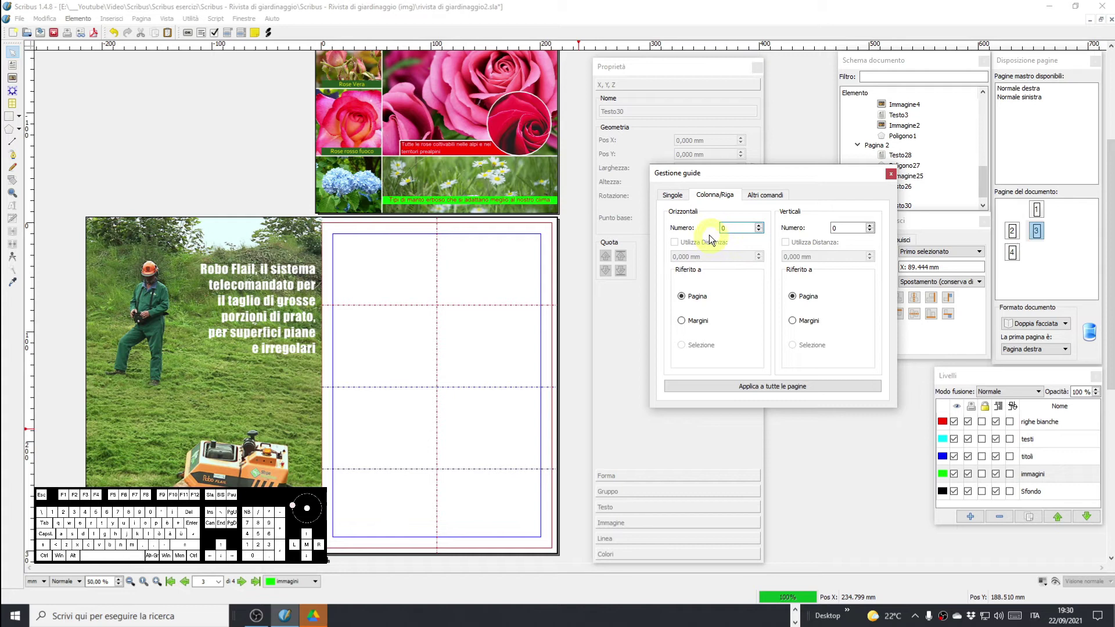
left_click_drag(751, 177, 691, 258)
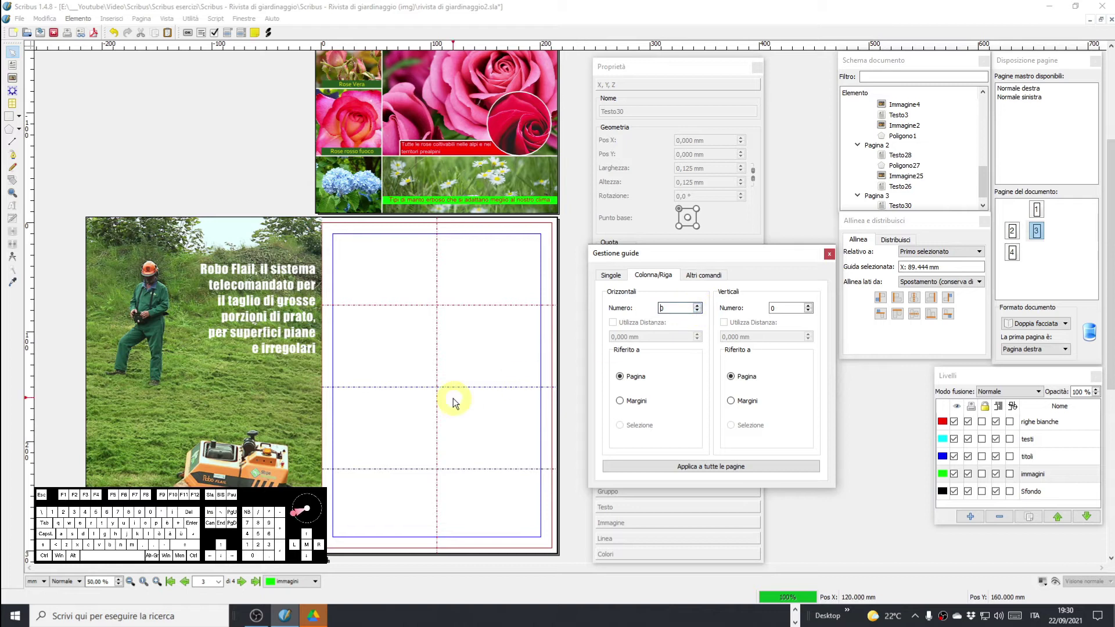
key("ctrl+z")
left_click_drag(491, 432, 431, 426)
key("ctrl+z")
key("ctrl+z")
key("ctrl+z")
Delete all the existing single guides from the guide list.
left_click(615, 280)
double_click(684, 444)
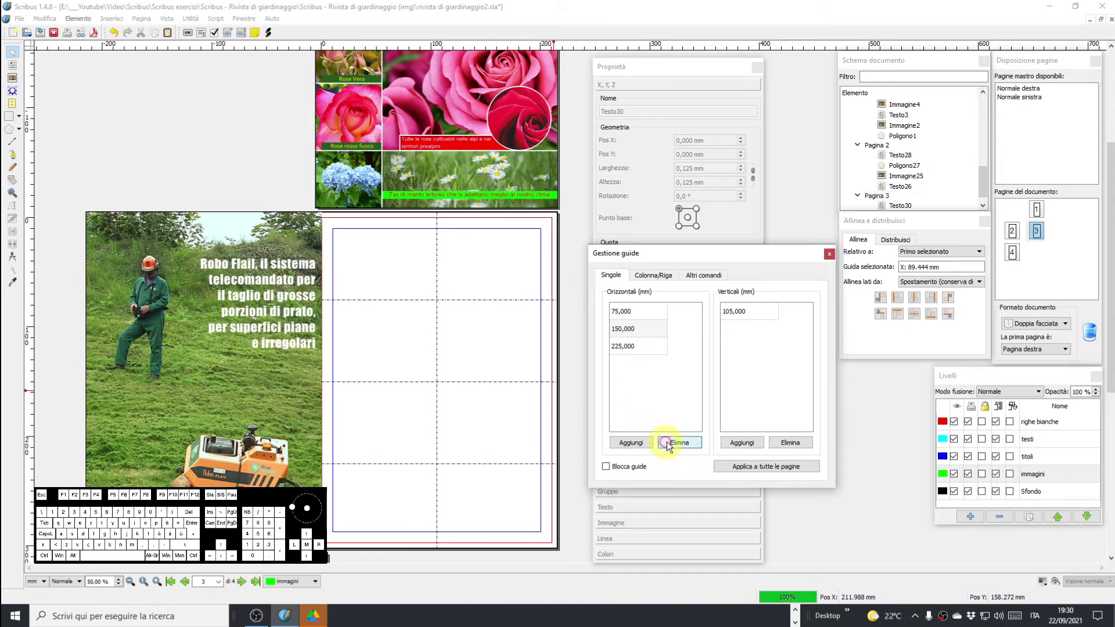
left_click(638, 345)
double_click(641, 328)
scroll("down", 3)
left_click(679, 446)
left_click(747, 314)
Set 3 horizontal guides and 1 vertical guide in the Column/Row settings.
left_click(656, 280)
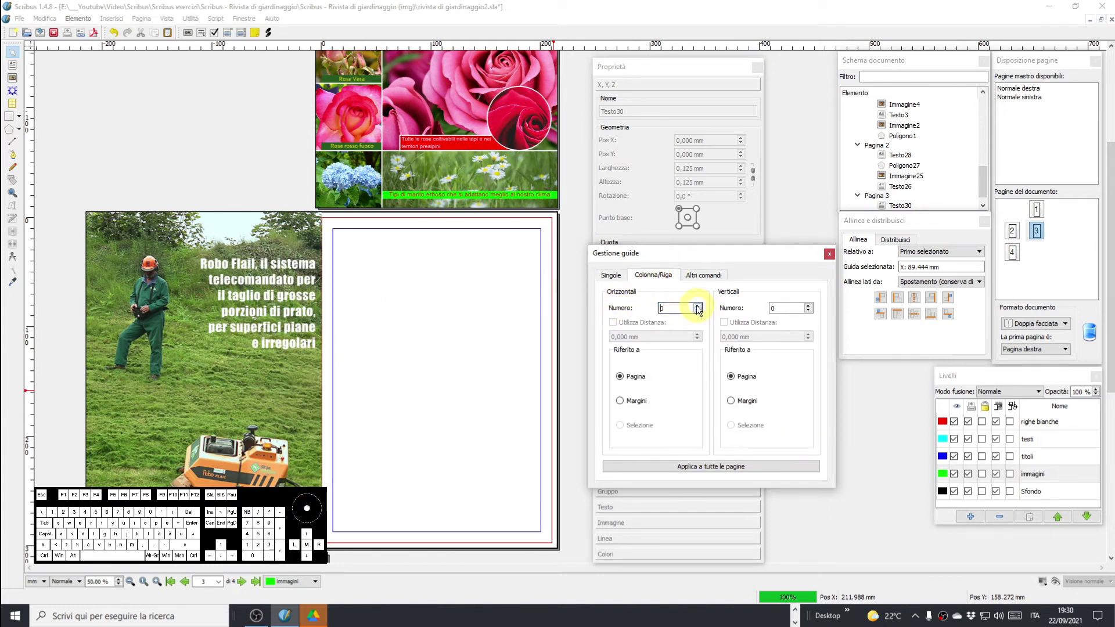
left_click(700, 309)
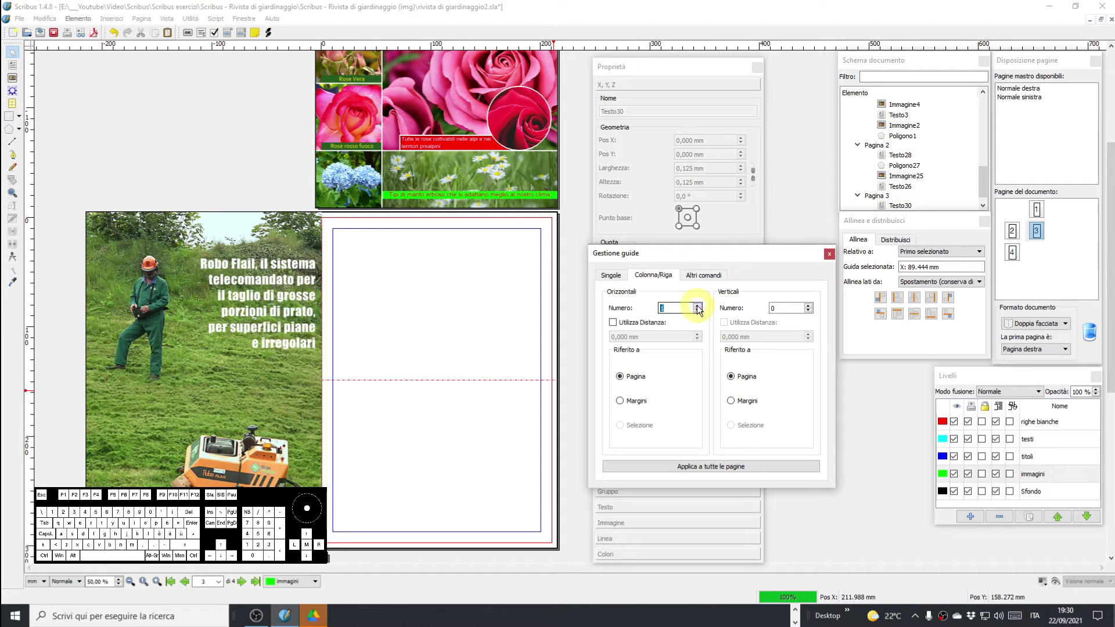
left_click(700, 309)
left_click(700, 309)
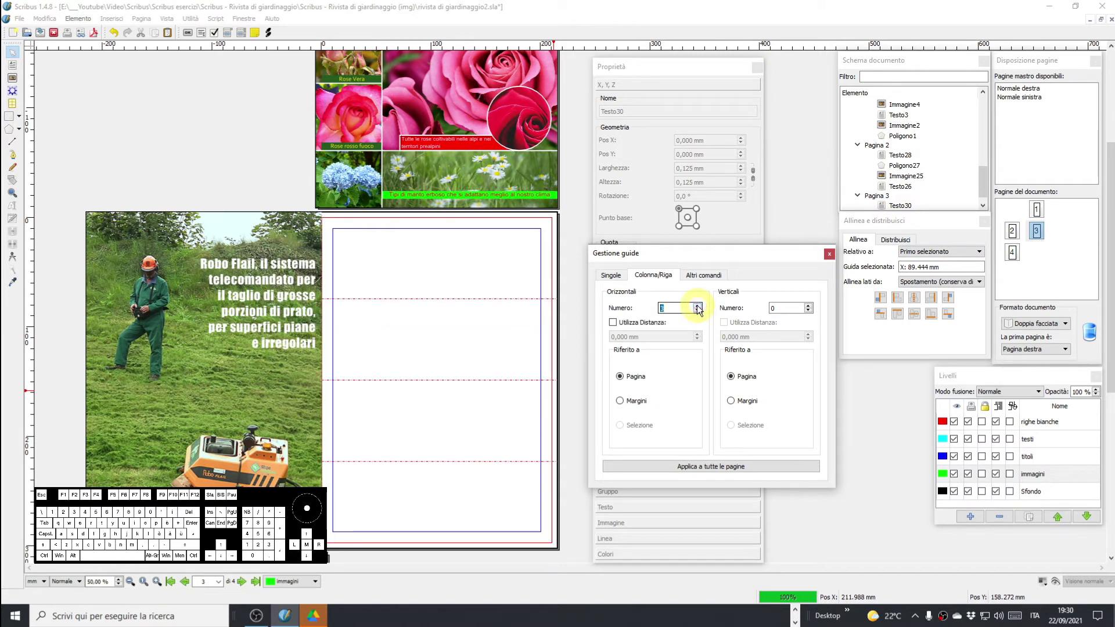
left_click(812, 310)
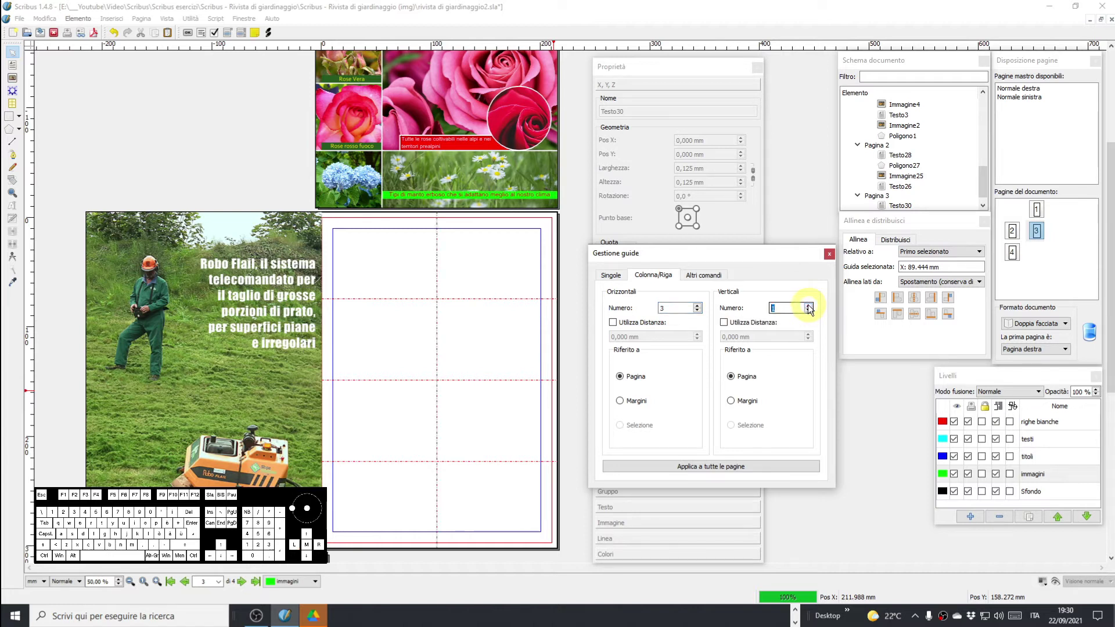
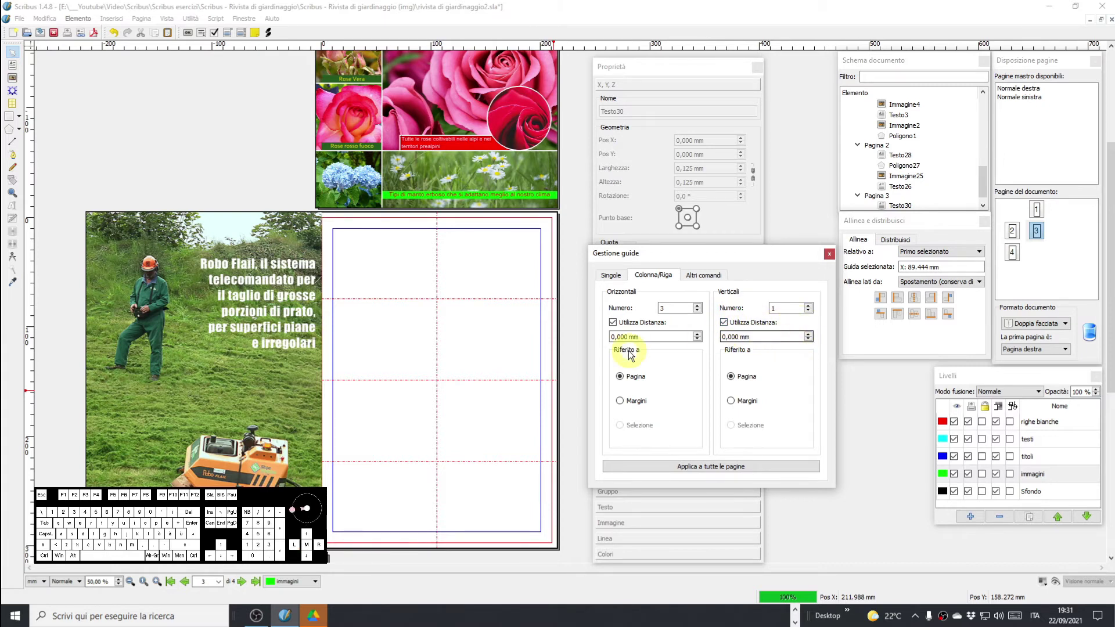
Try a wider horizontal gap and margin-based reference, then revert to page edges.
left_click(700, 338)
left_click(699, 338)
left_click(699, 338)
left_click(699, 338)
left_click(699, 338)
left_click(699, 338)
left_click(699, 337)
double_click(699, 338)
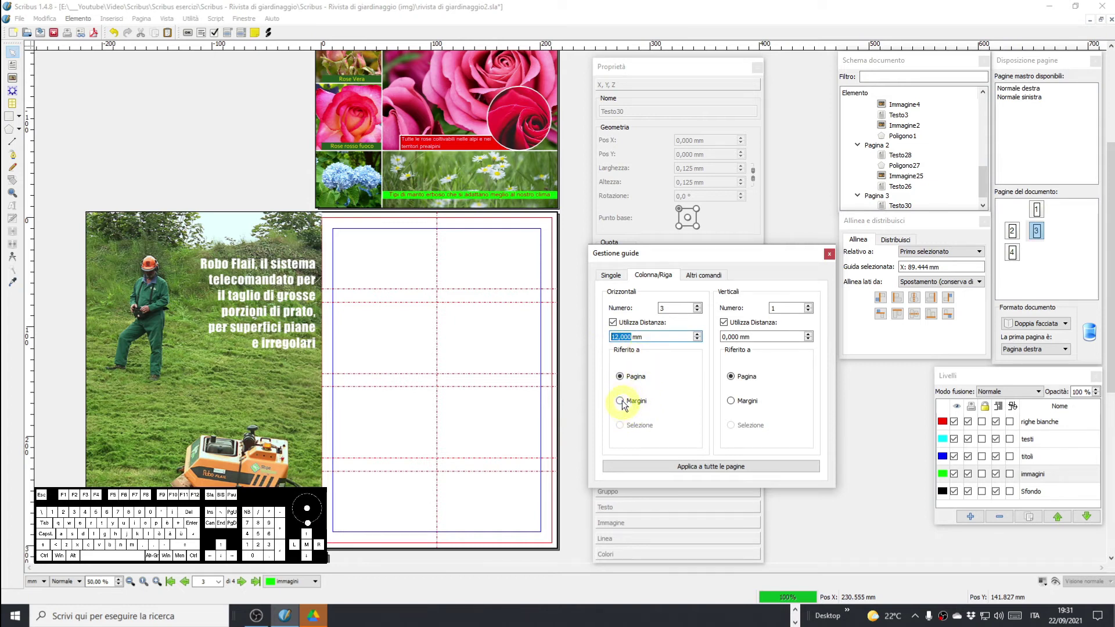
left_click(623, 404)
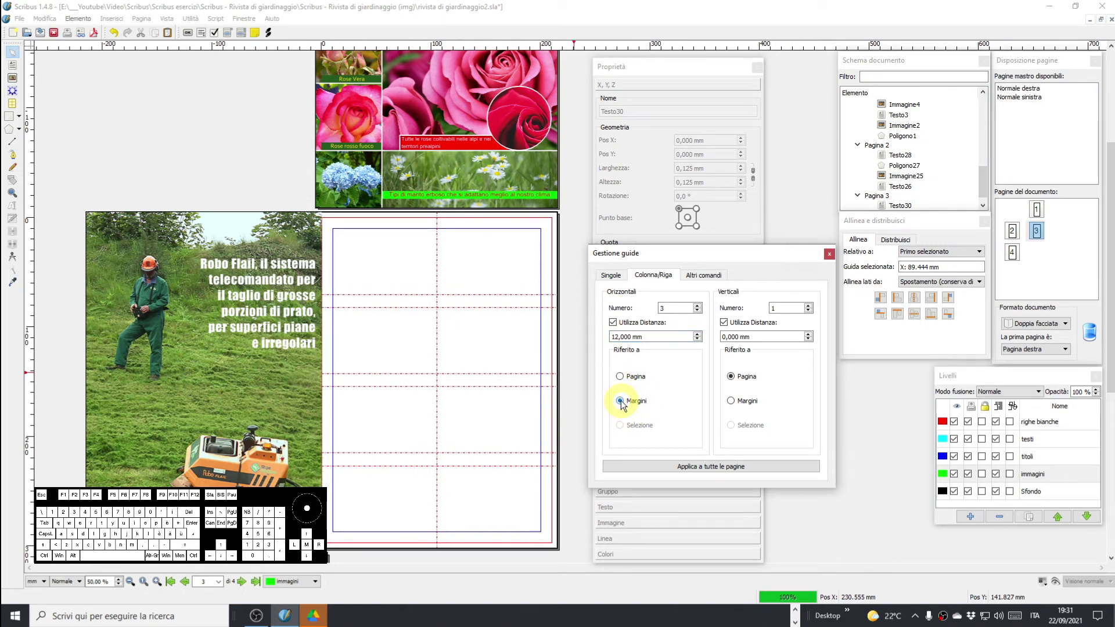
left_click(624, 379)
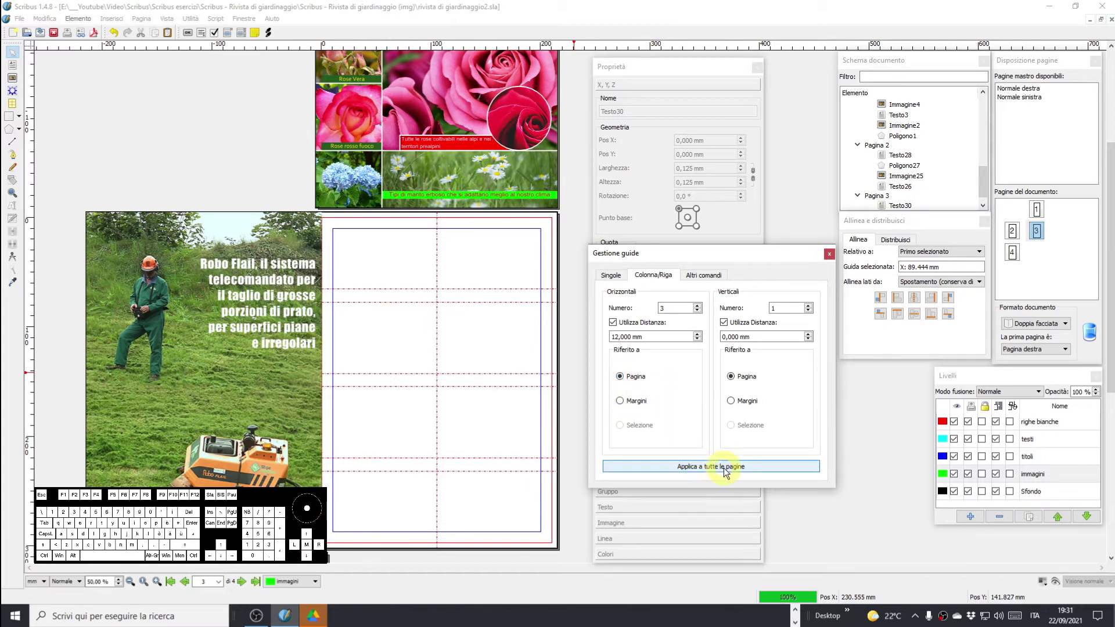
left_click(700, 278)
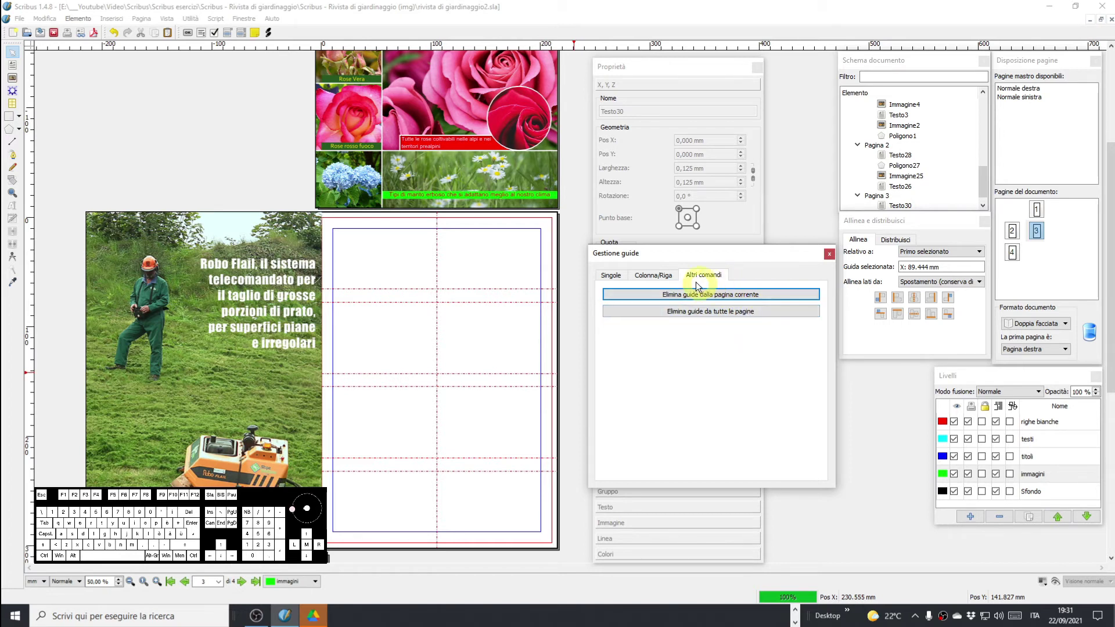
left_click(657, 279)
Bring the horizontal guide gap back down to zero.
left_click(699, 342)
left_click(699, 343)
left_click(699, 343)
left_click(700, 343)
double_click(699, 342)
left_click(699, 343)
left_click(699, 343)
left_click(699, 342)
left_click(699, 342)
left_click(699, 342)
double_click(699, 343)
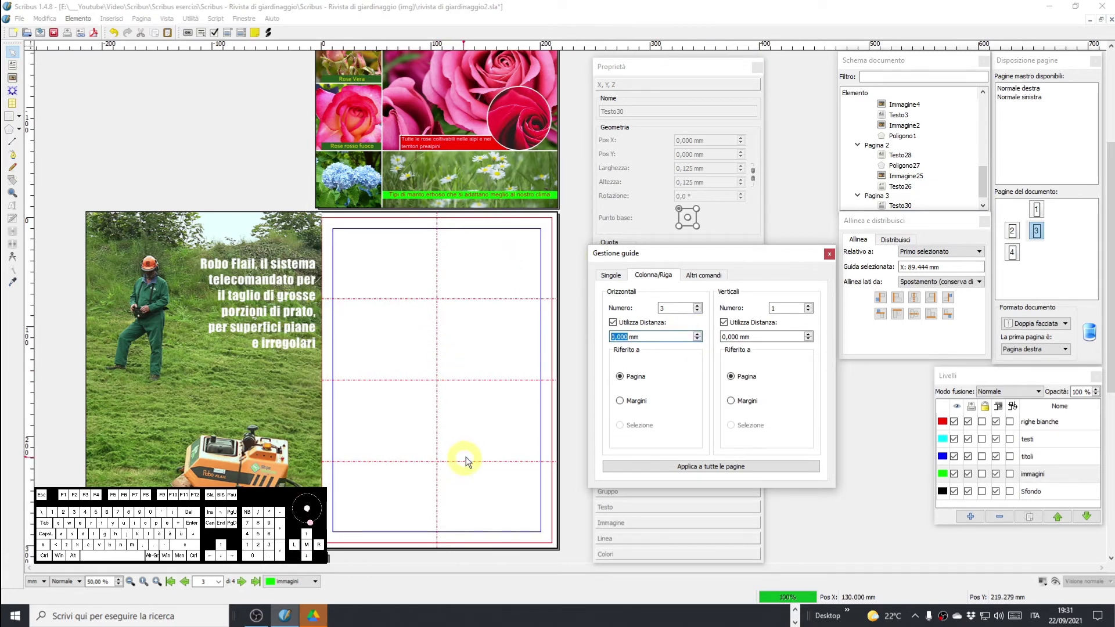
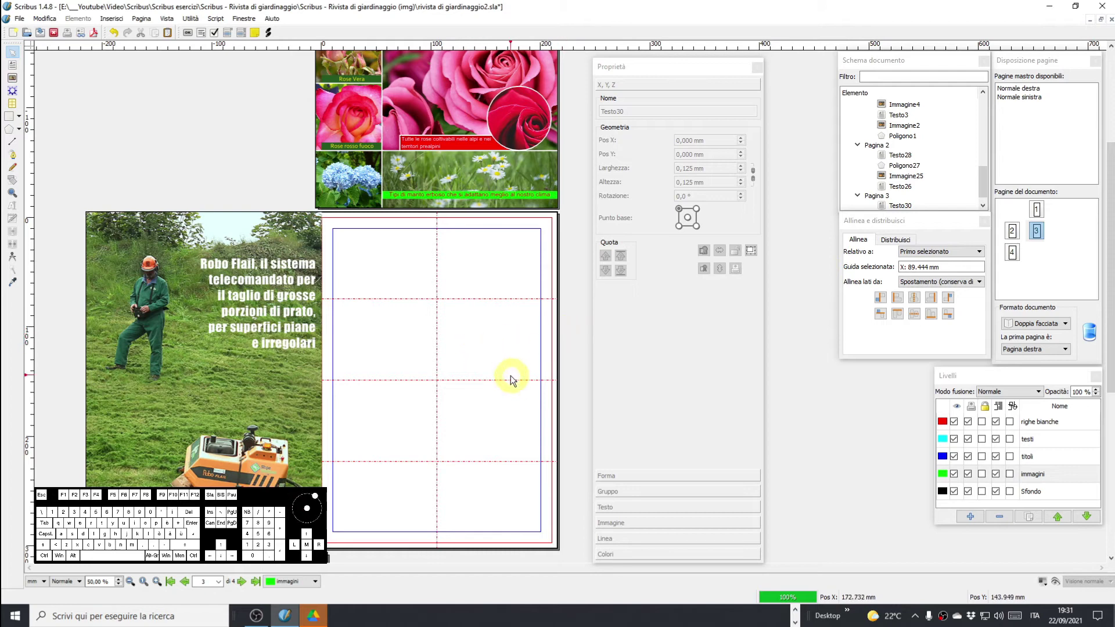
Draw the 95 × 277 mm left-column text frame and set its fill to None.
left_click_drag(511, 348, 487, 307)
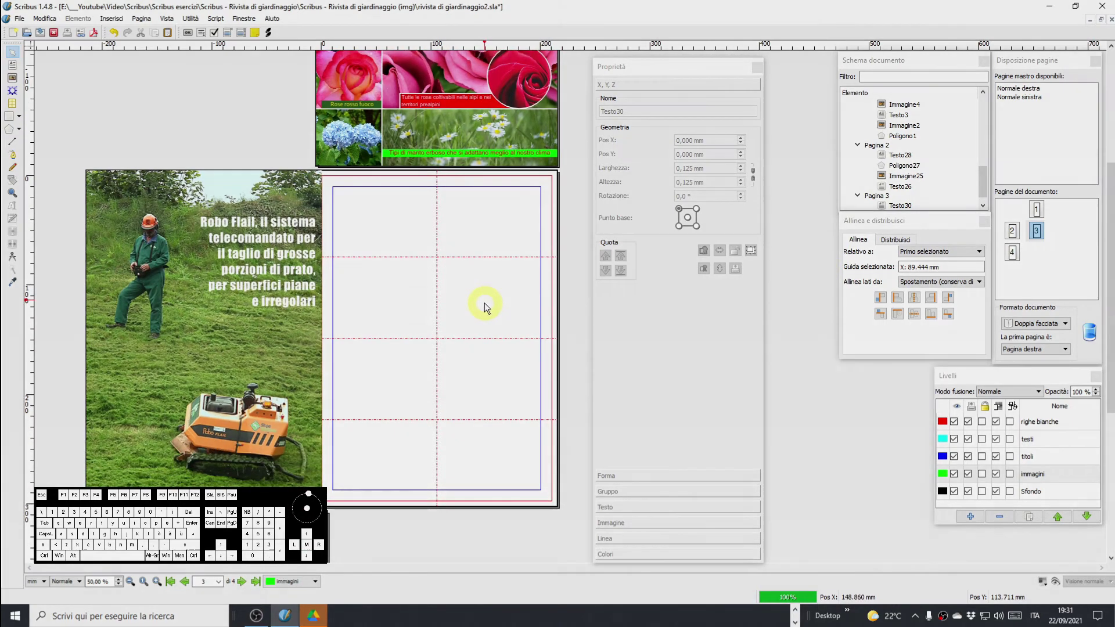
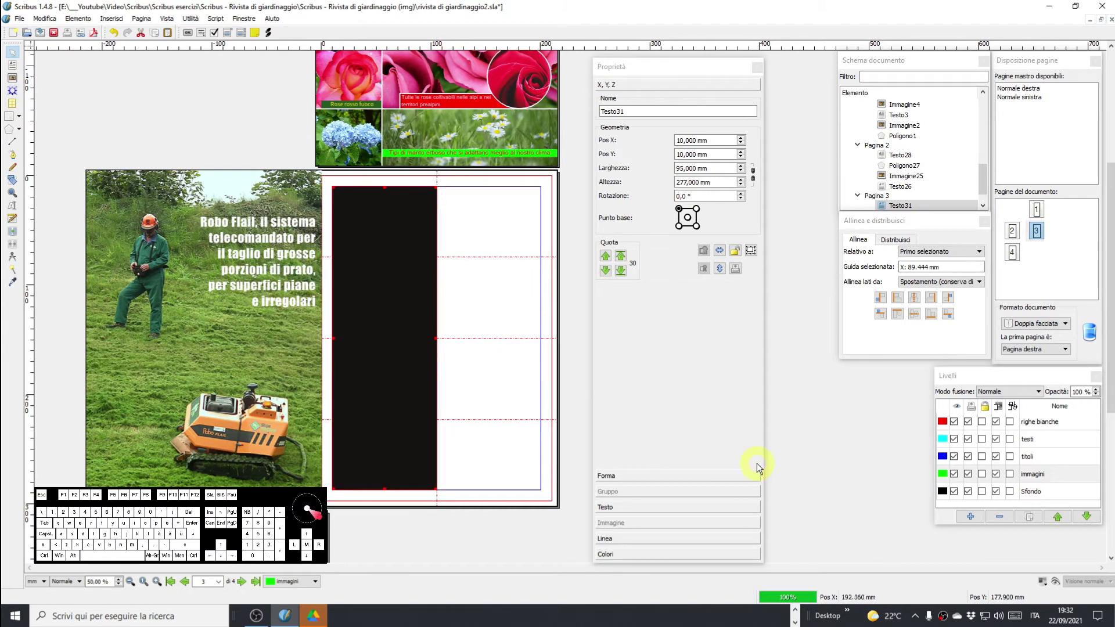
left_click(647, 558)
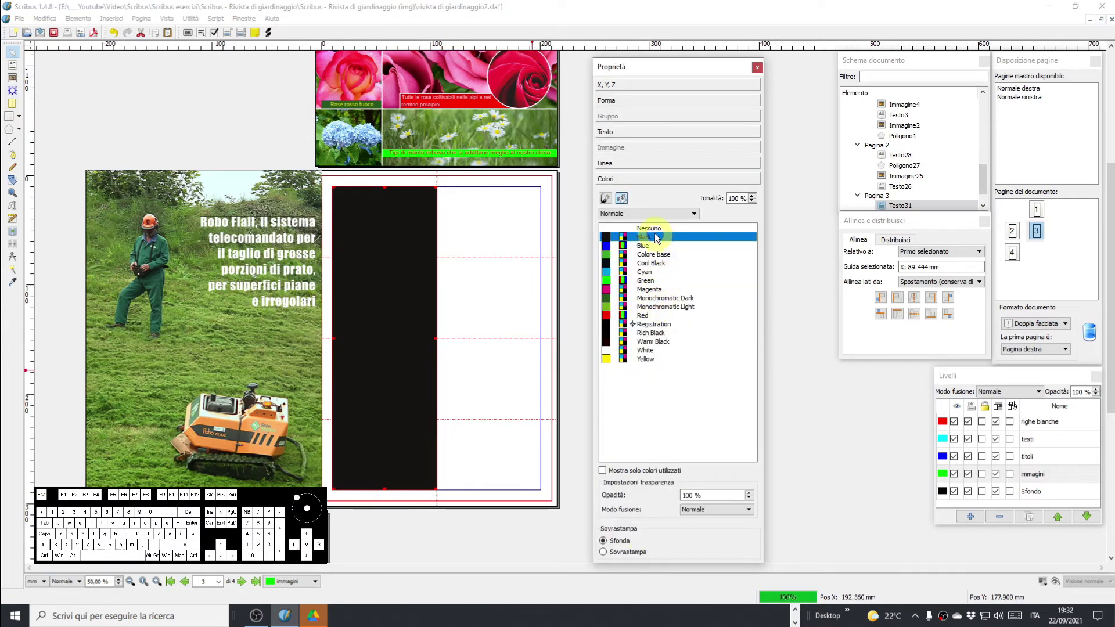
left_click(654, 232)
left_click(623, 202)
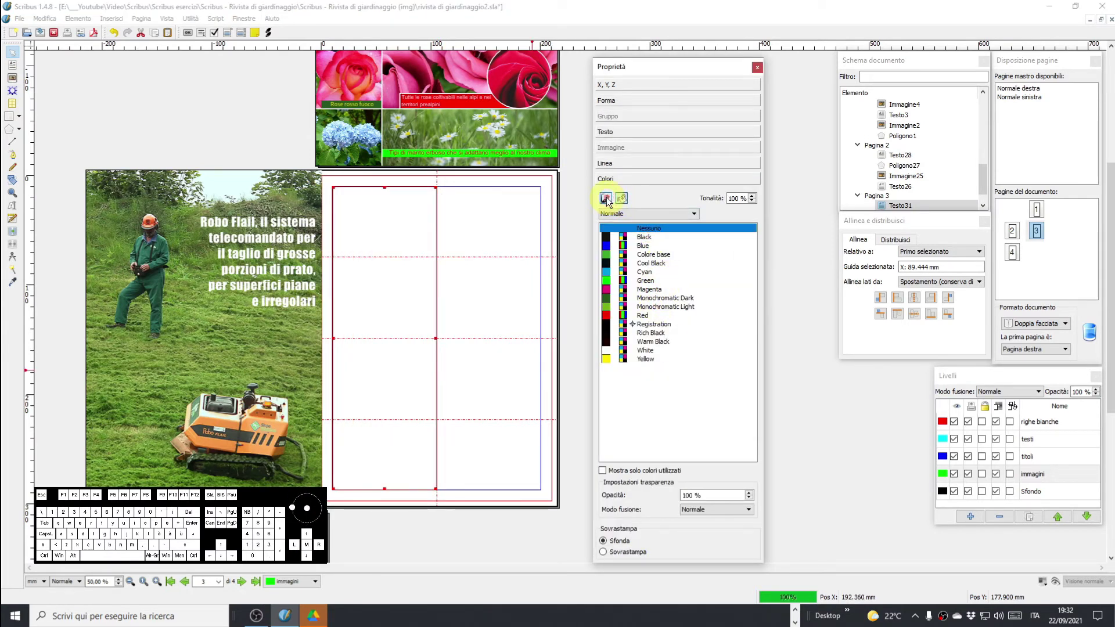
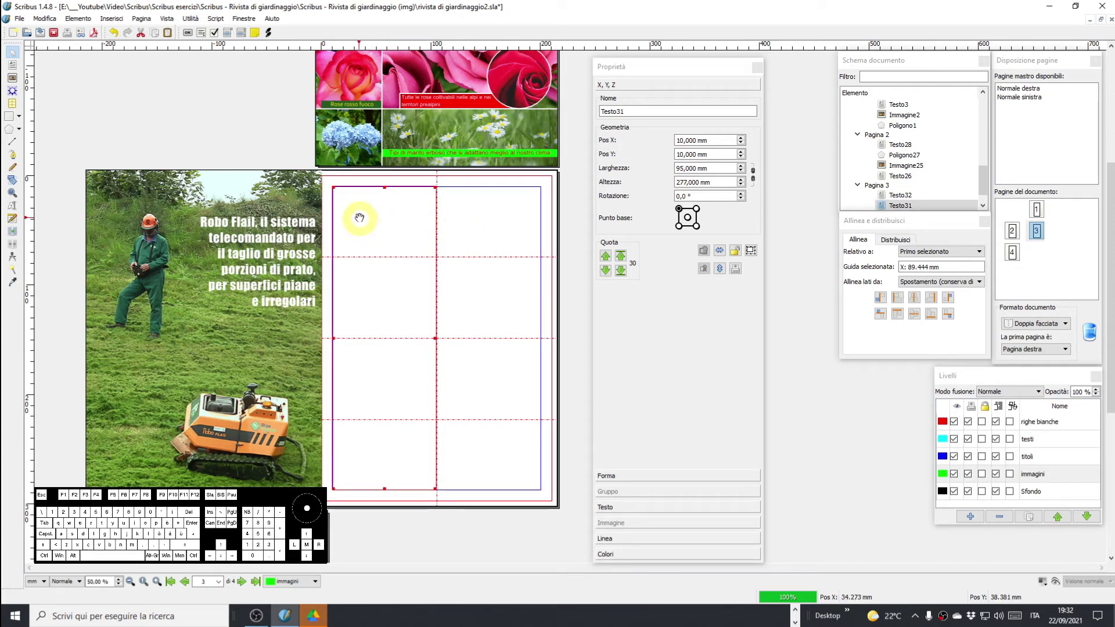
Enter the heading COLTIVAZIONE DELLE ROSE in capitals in the left frame.
scroll("up", 3)
left_click(366, 258)
left_click(367, 266)
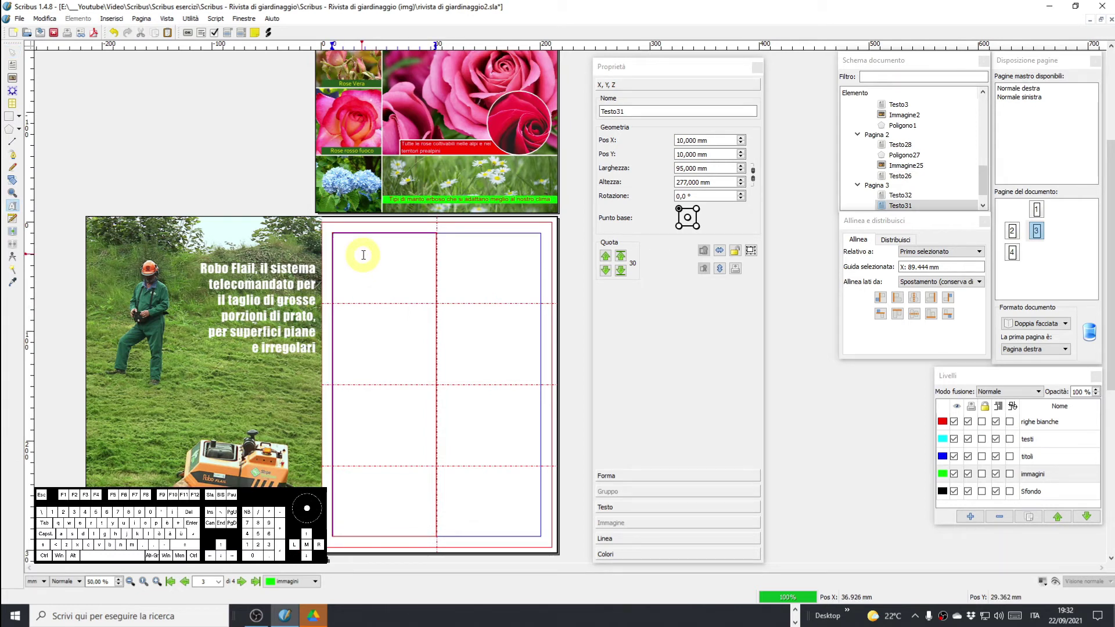
key("Caps_Lock")
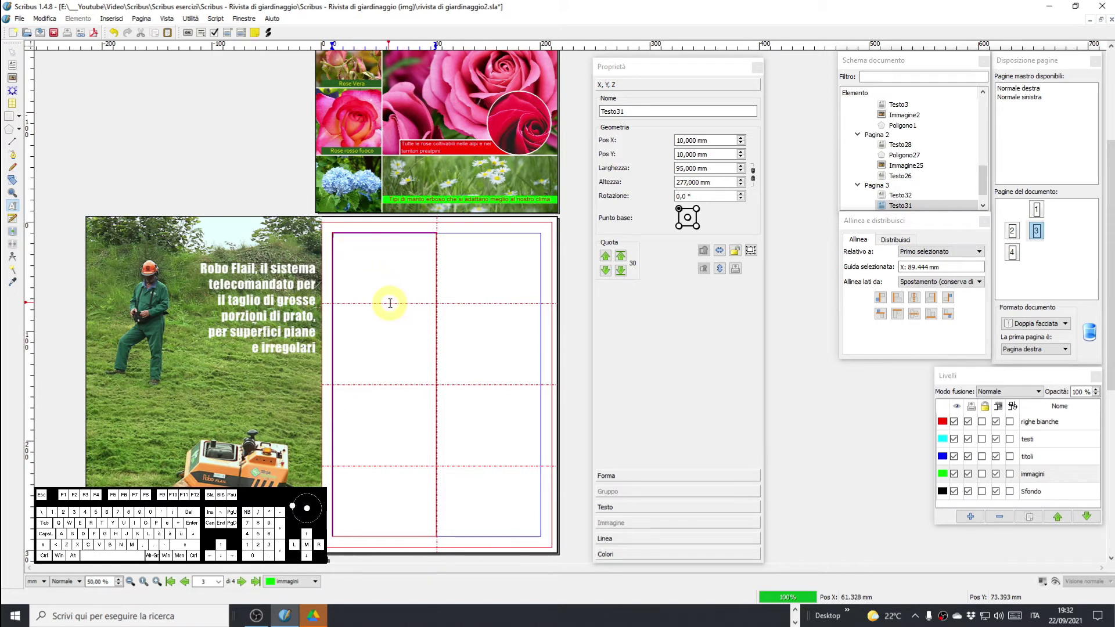
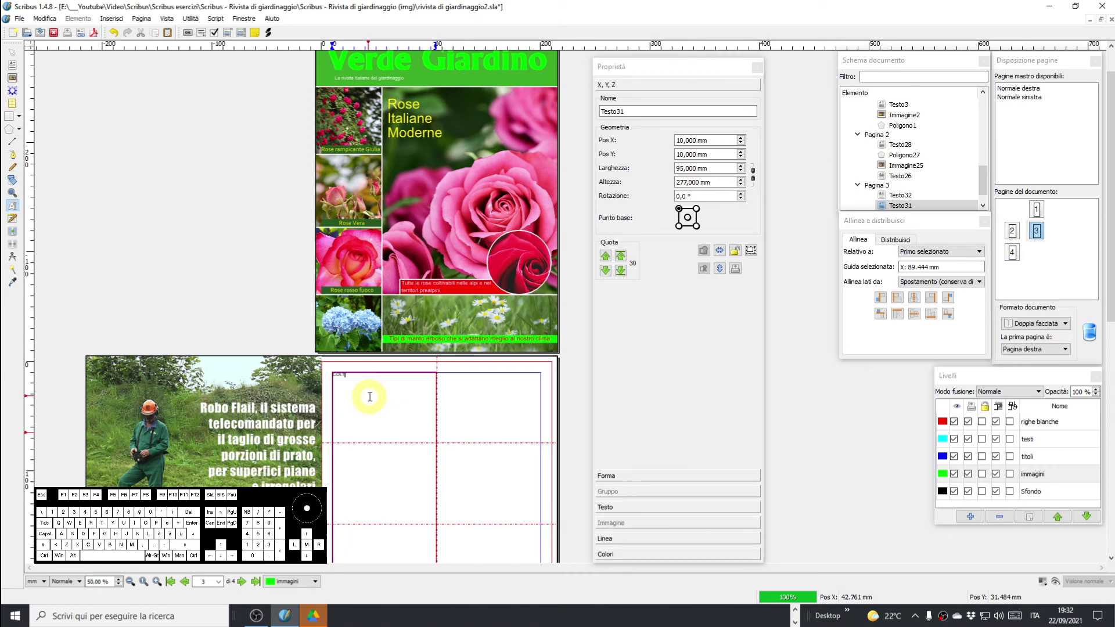
key("space")
key("space")
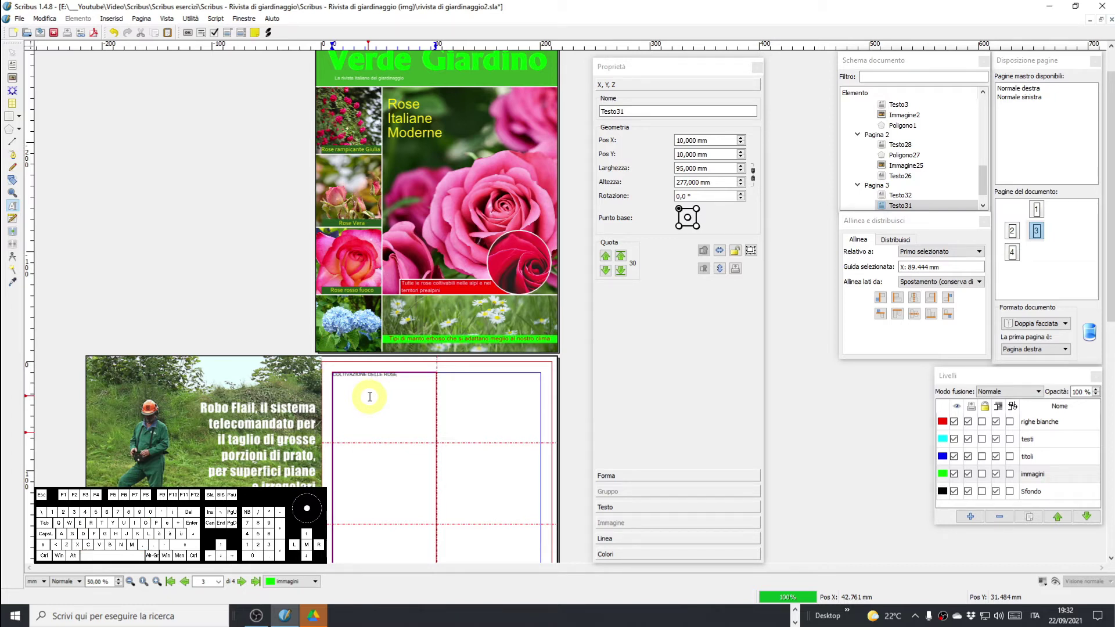
key("Caps_Lock")
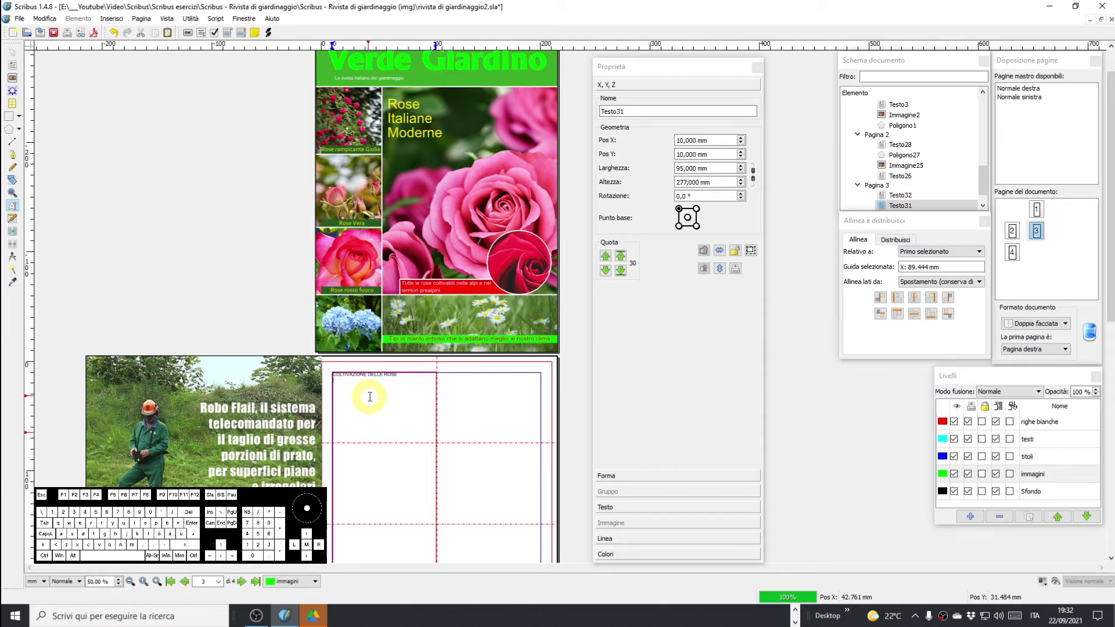
Add 'Semina delle rose' and 'Riproduzione tramite talea' on separate lines, fixing a typo.
key("shift+s")
key("e")
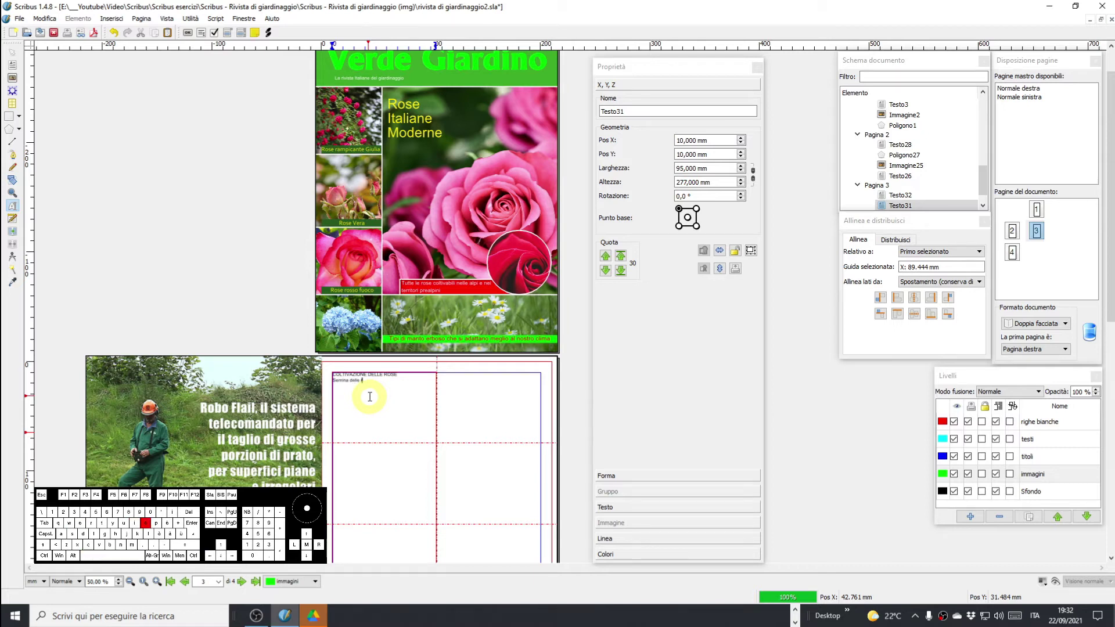
key("Return")
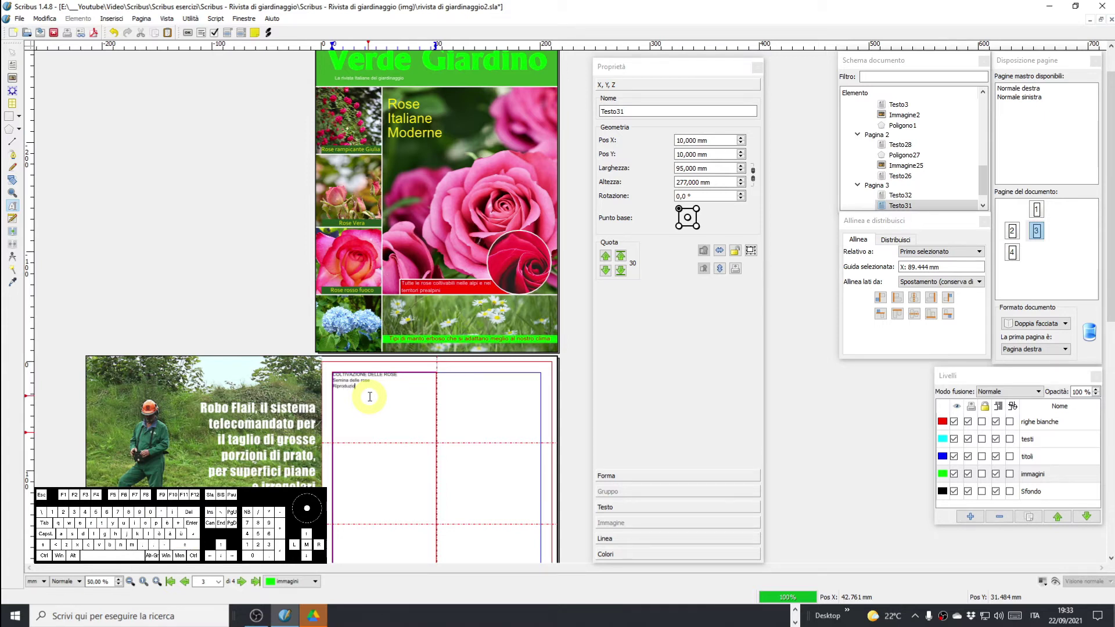
key("space")
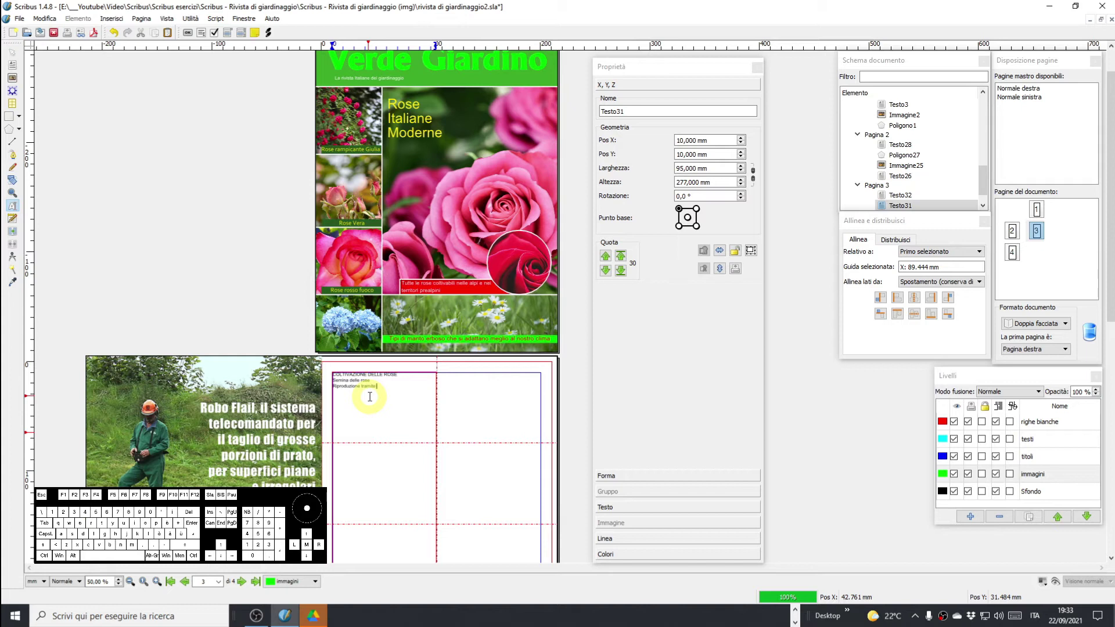
key("a")
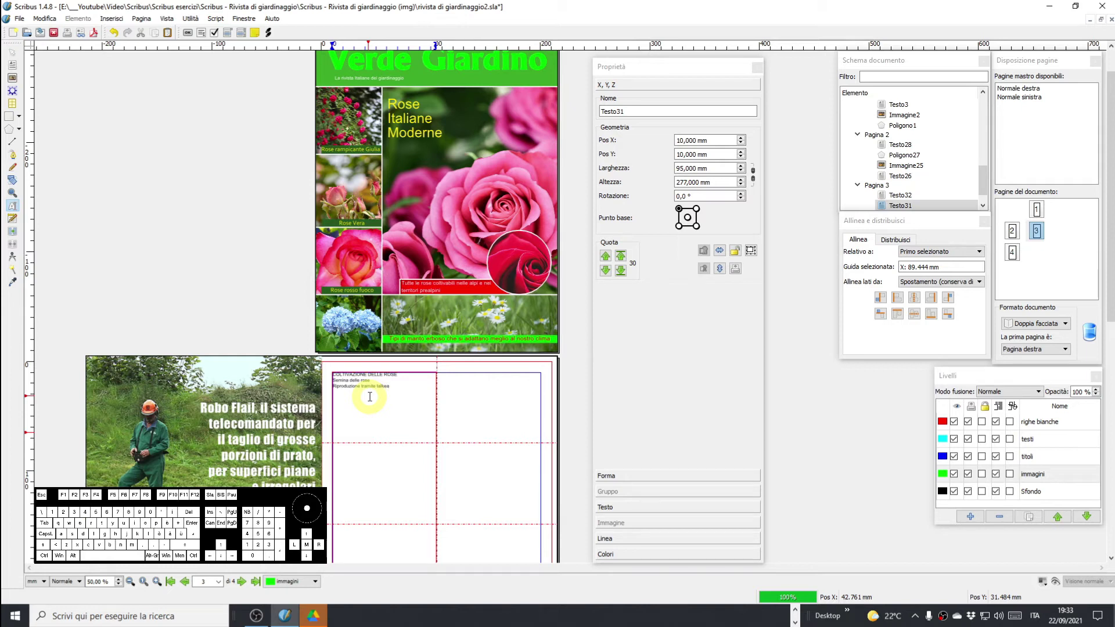
key("Left")
key("Delete")
key("Right")
key("Right")
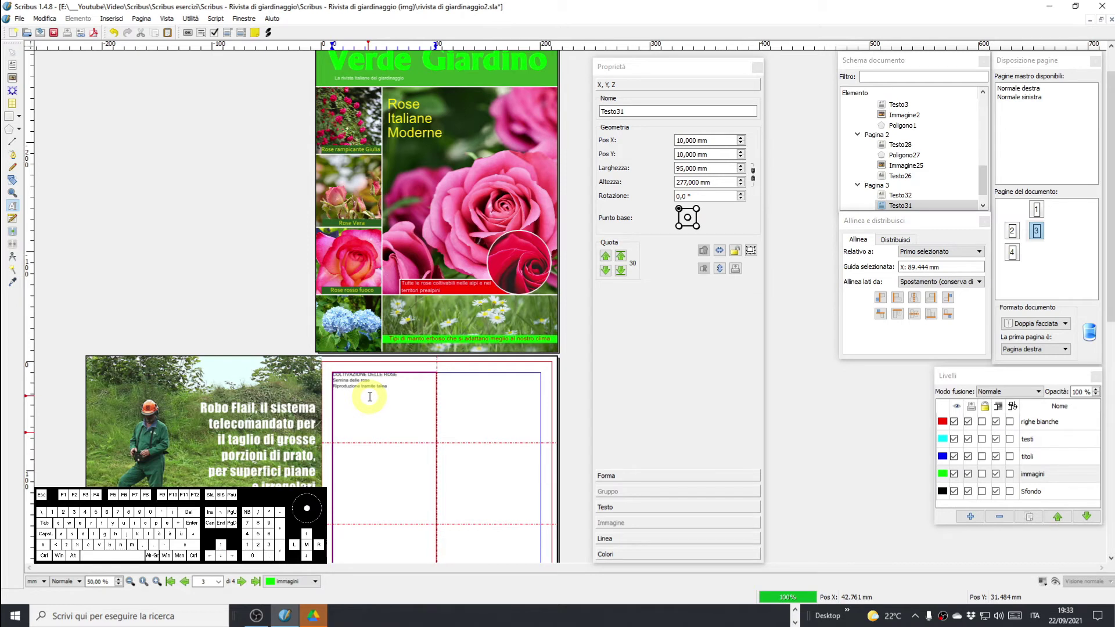
Add the Potatura entry on its own line.
scroll("up", 3)
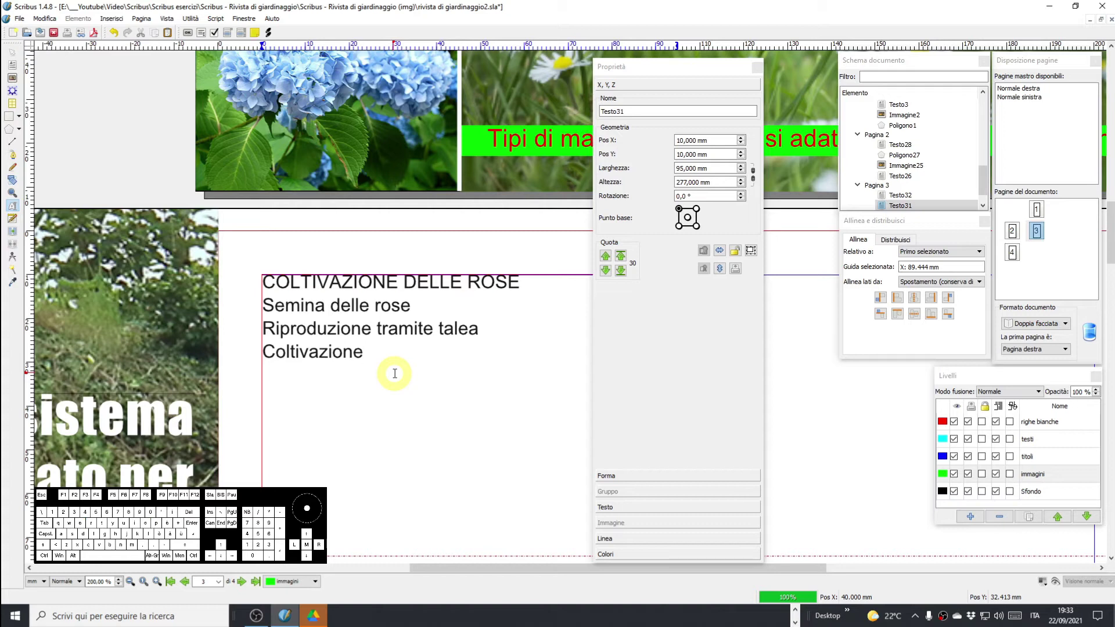
key("Return")
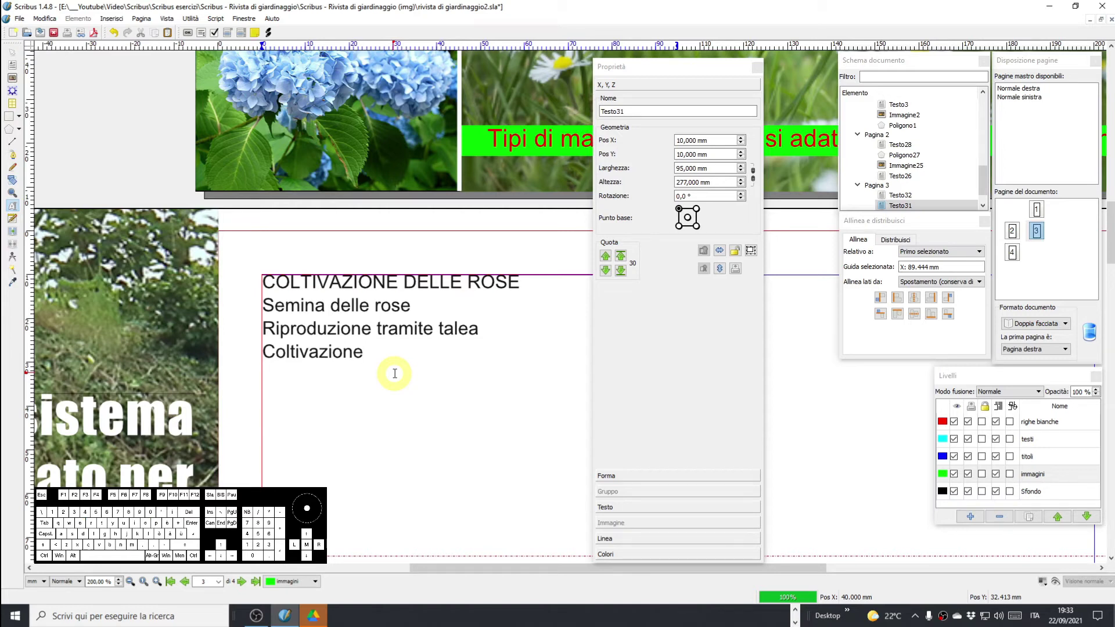
key("shift+é")
key("o")
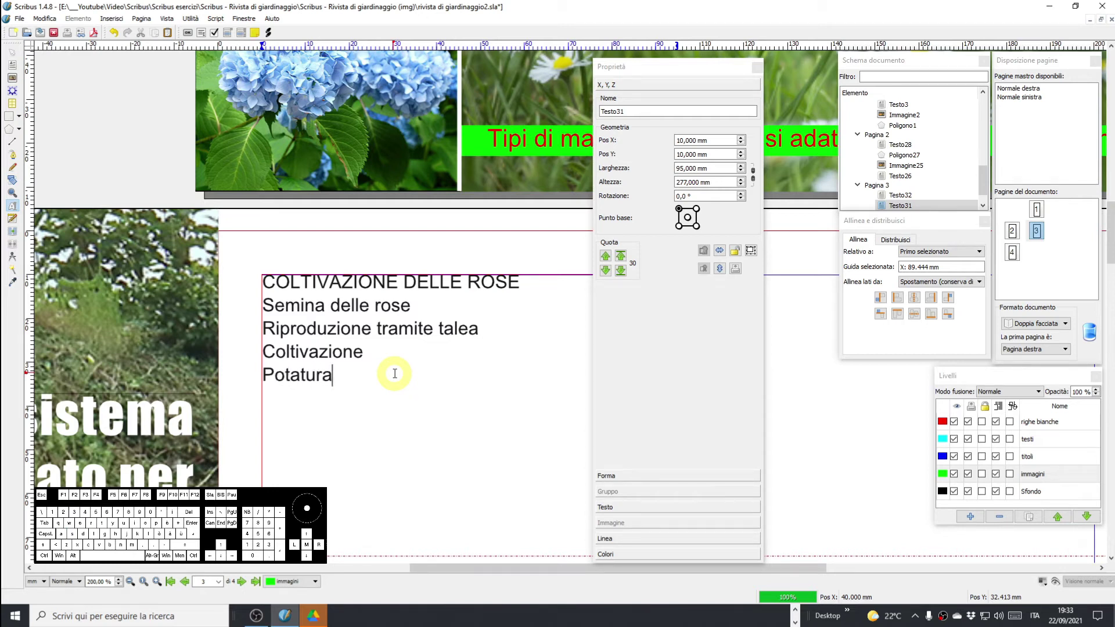
key("Return")
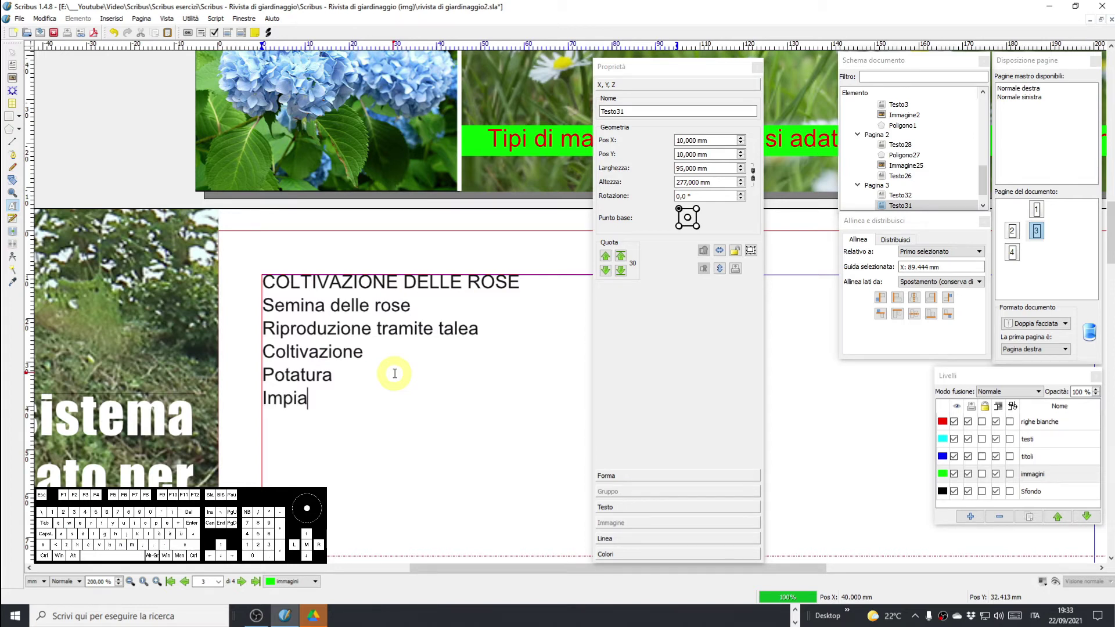
Write 'Tipi di impianto', correcting its spelling in place.
key("i")
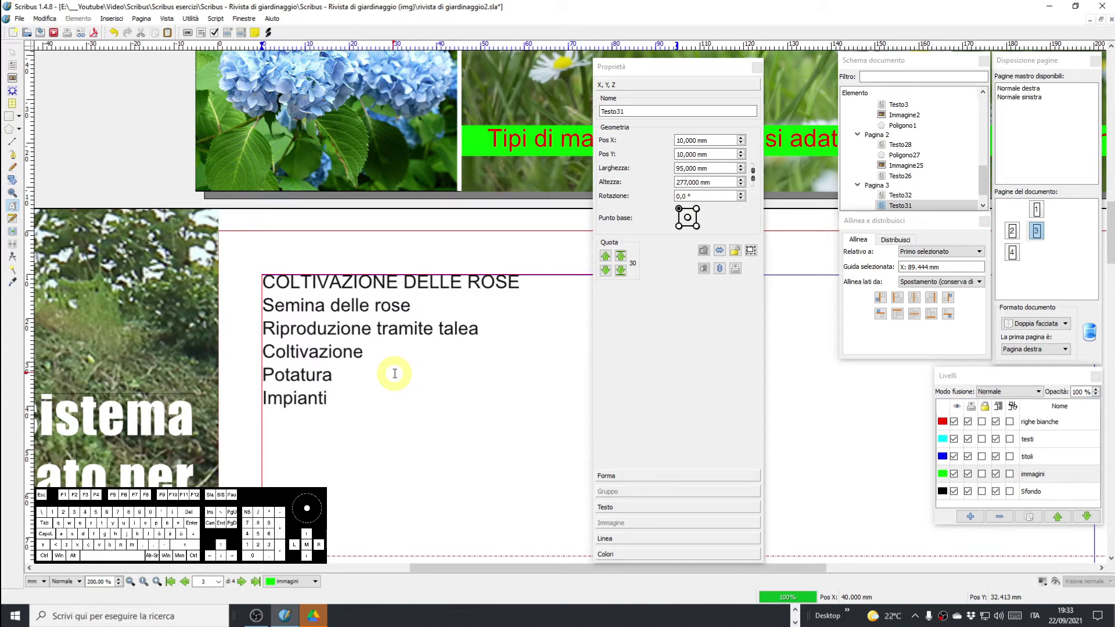
key("Left")
key("Right")
key("Right")
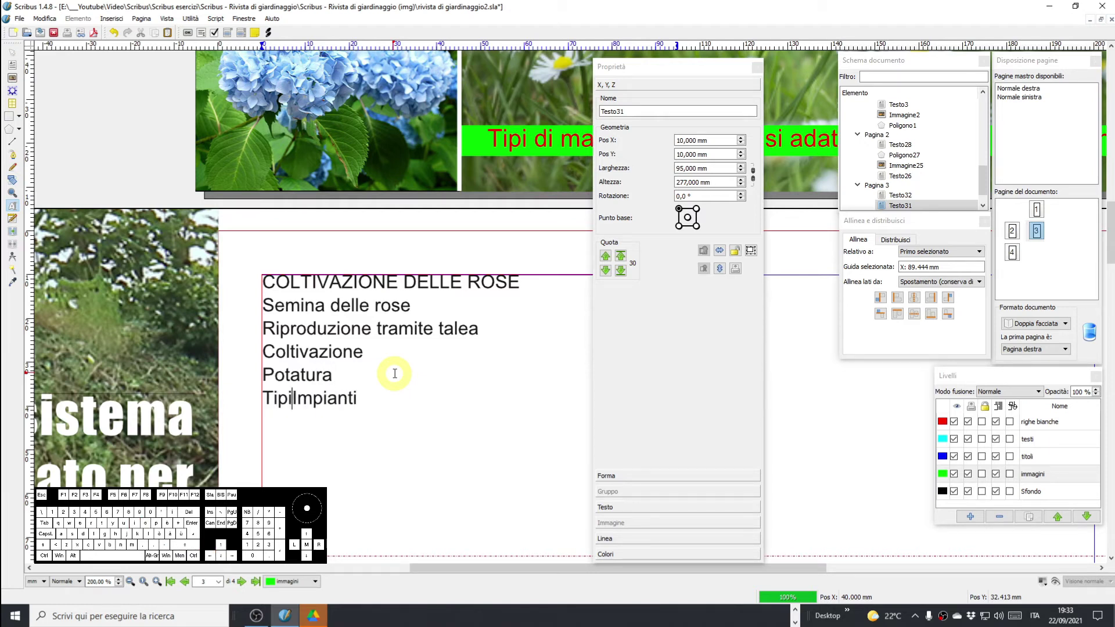
key("Delete")
key("o")
key("Right")
key("Right")
key("Right")
key("Right")
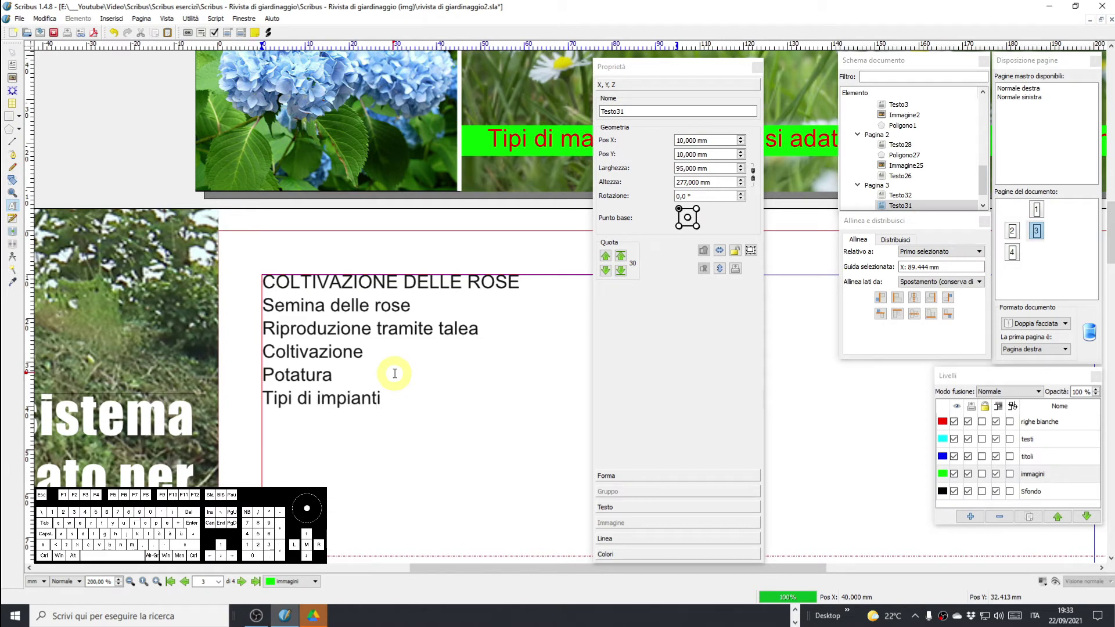
key("o")
key("Delete")
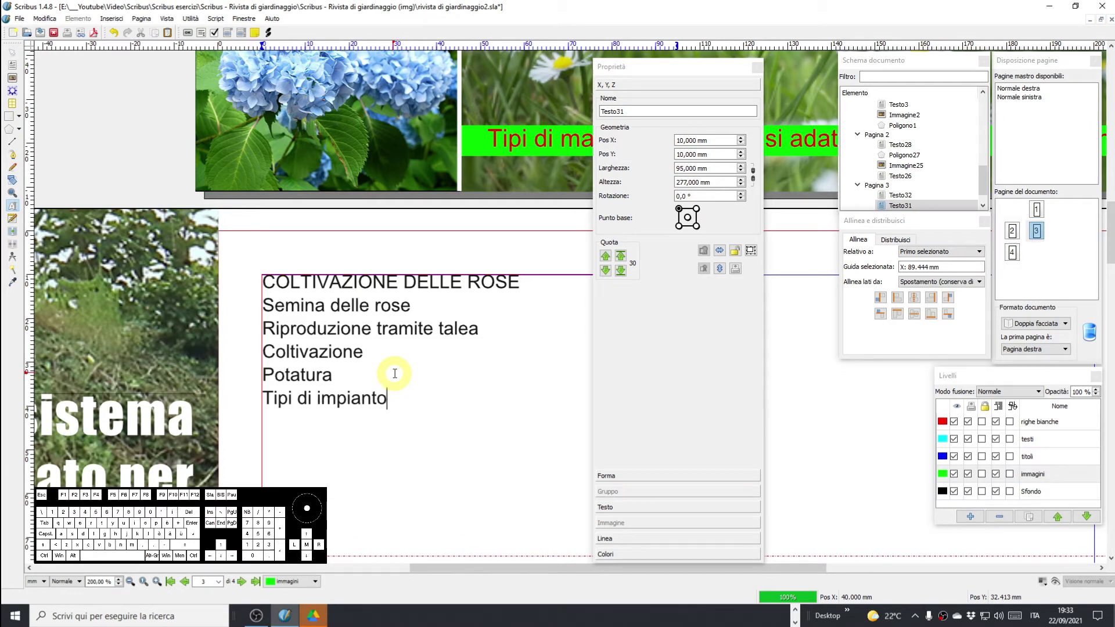
Add 'Lotta ai nemici e parassiti' as the final index entry.
key("Return")
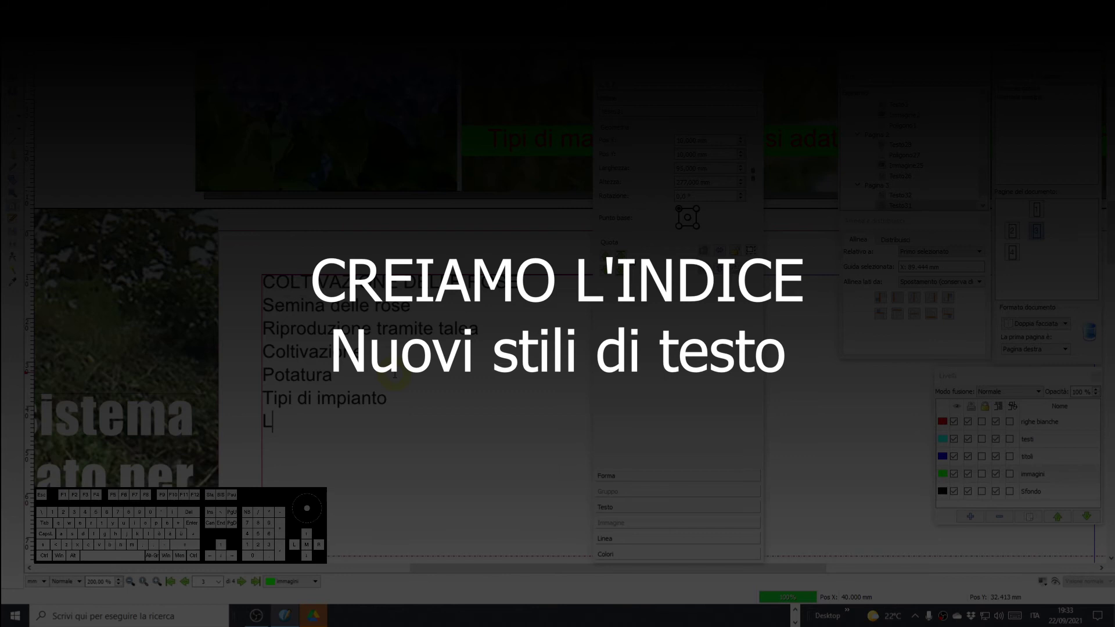
key("space")
key("space")
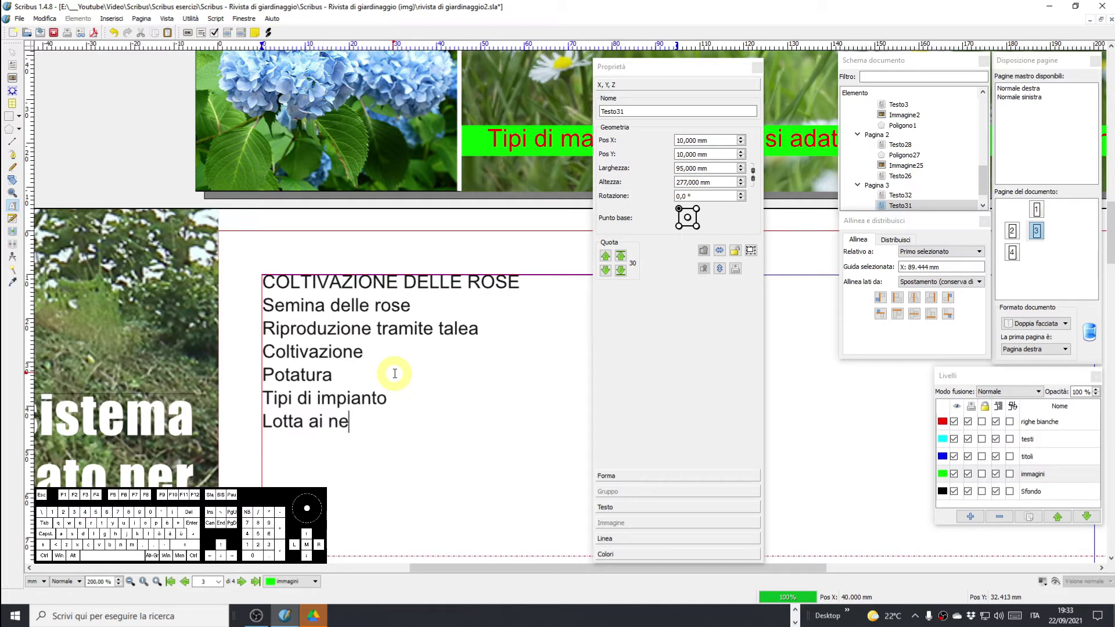
key("e")
key("space")
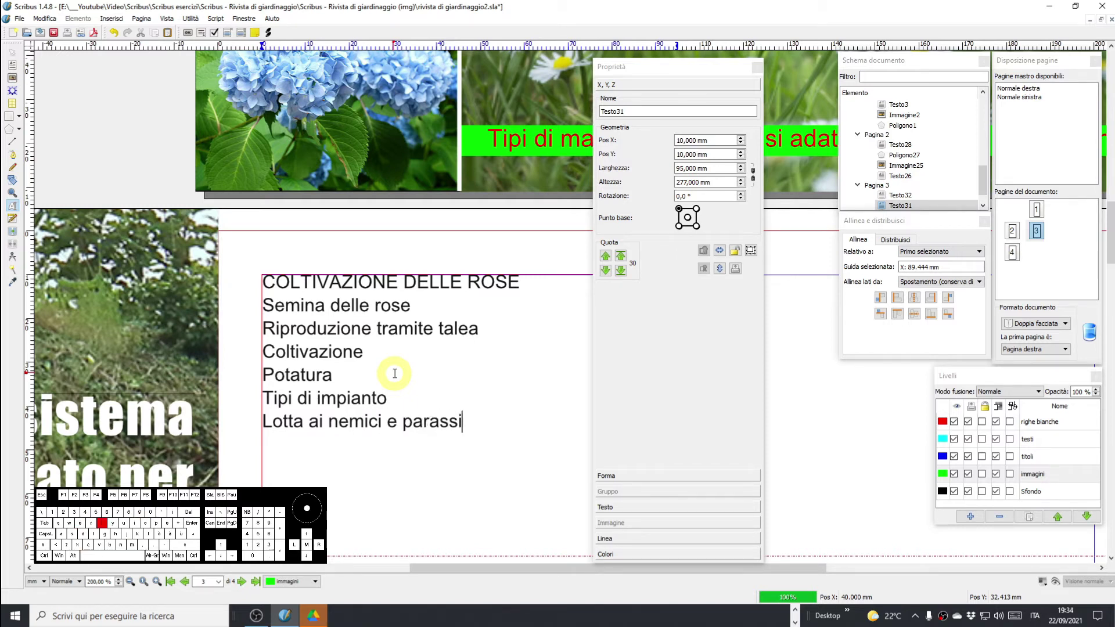
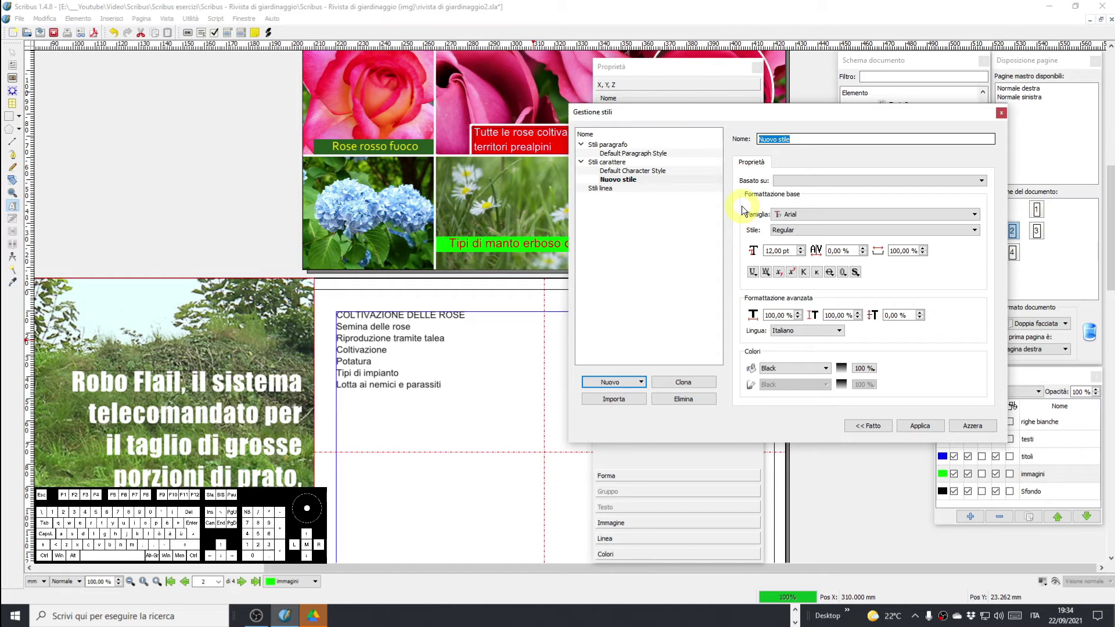
Name the new character style 'indice titoli'.
key("space")
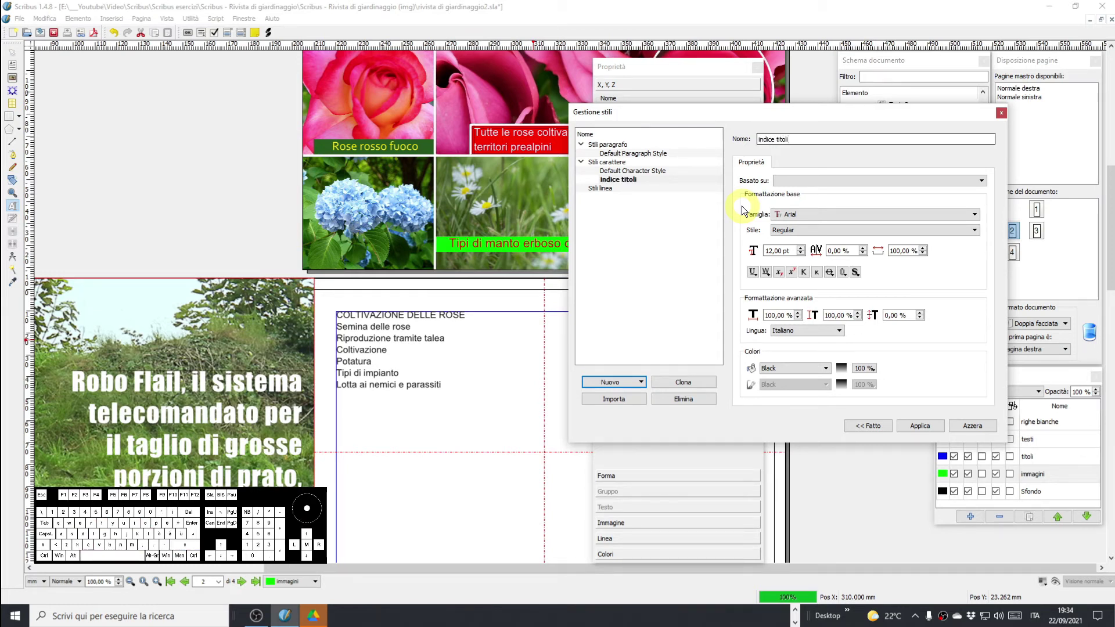
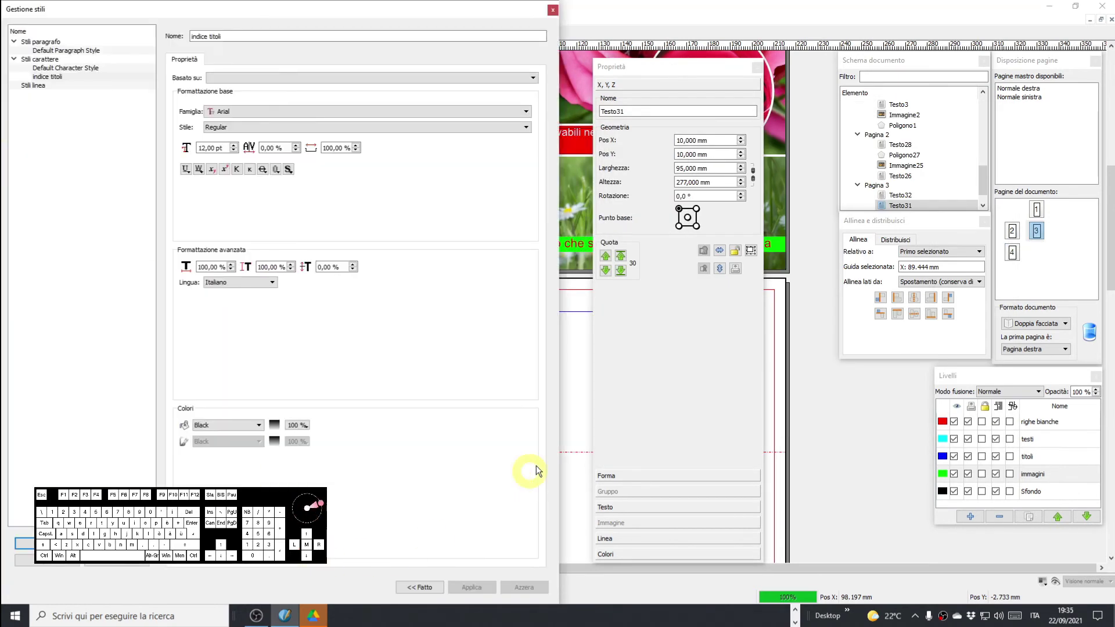
Assign the indice titoli character style to the COLTIVAZIONE DELLE ROSE heading.
left_click(460, 16)
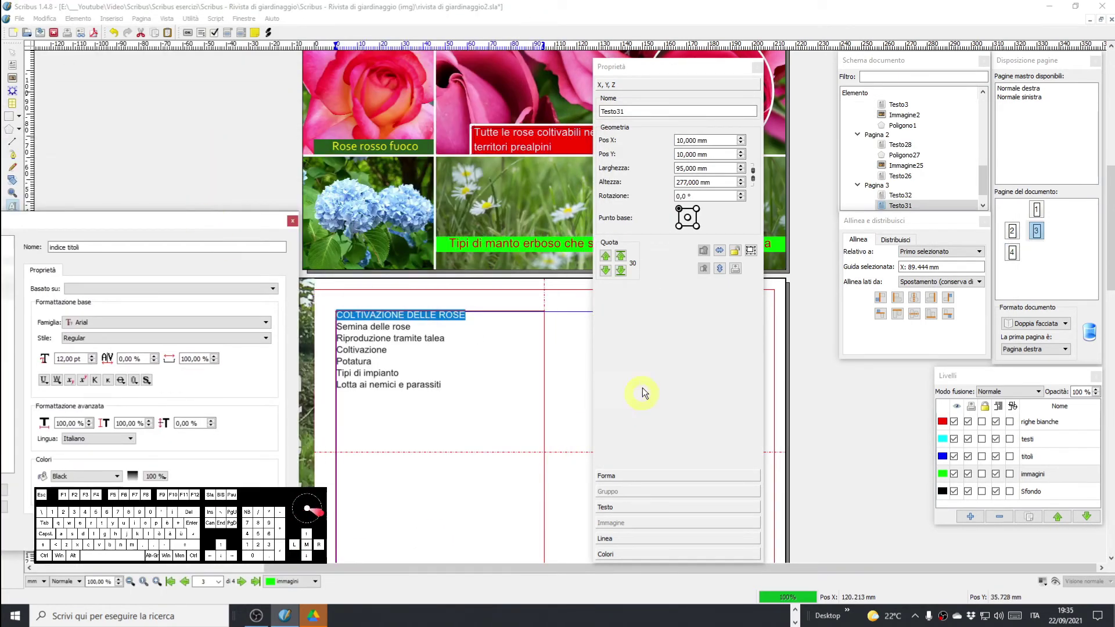
left_click(648, 509)
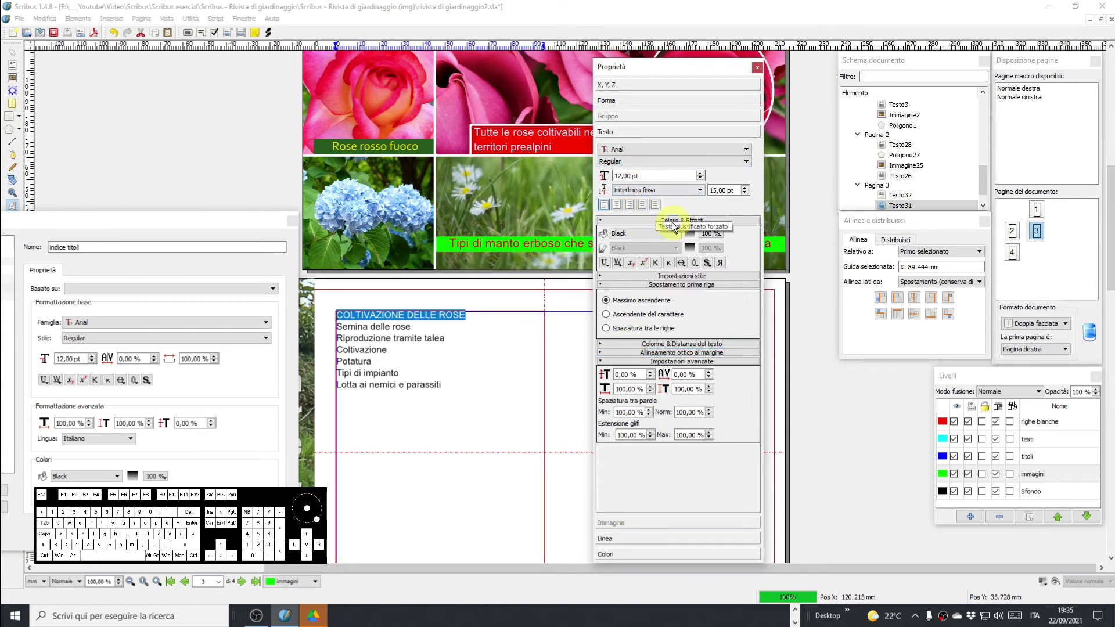
left_click(676, 224)
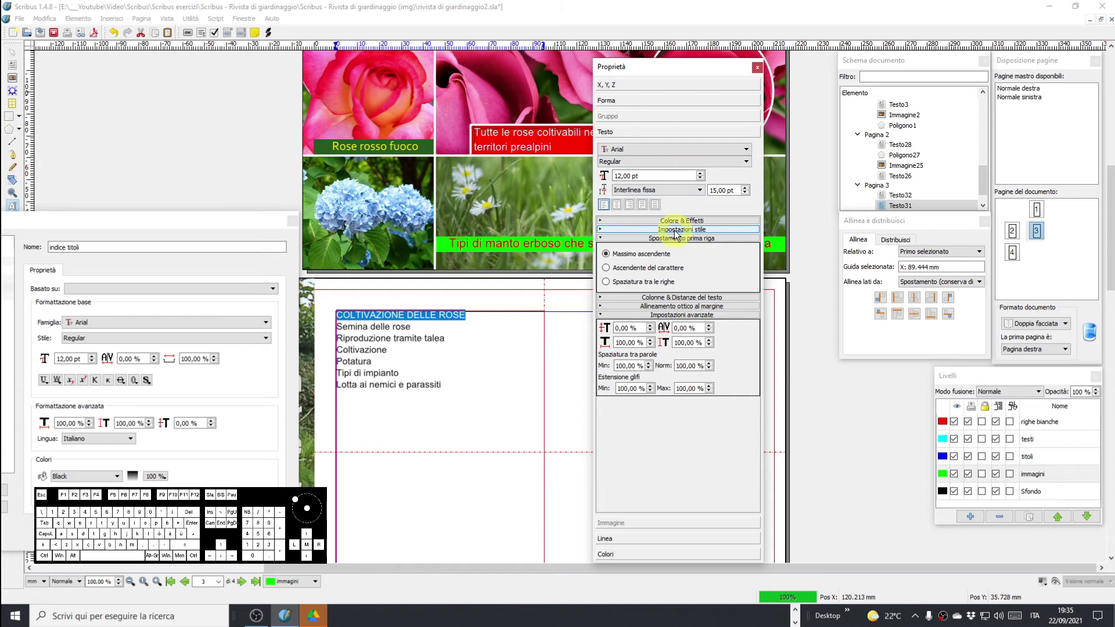
left_click(677, 234)
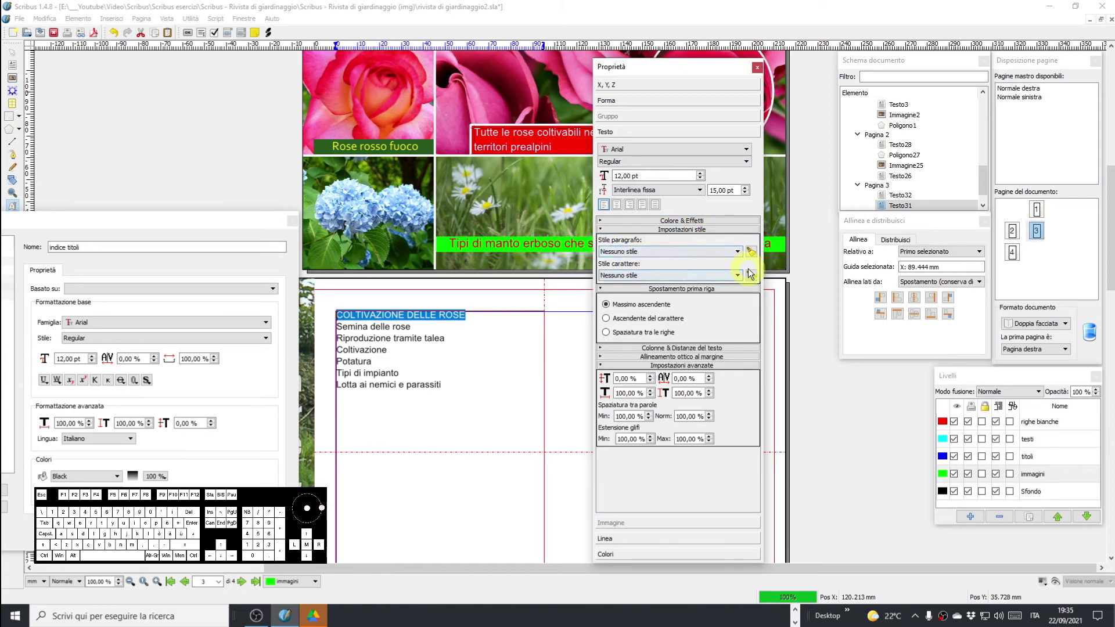
left_click(738, 280)
left_click(631, 304)
Edit indice titoli to Bebas Neue with 5% letter spacing and apply it.
left_click(278, 206)
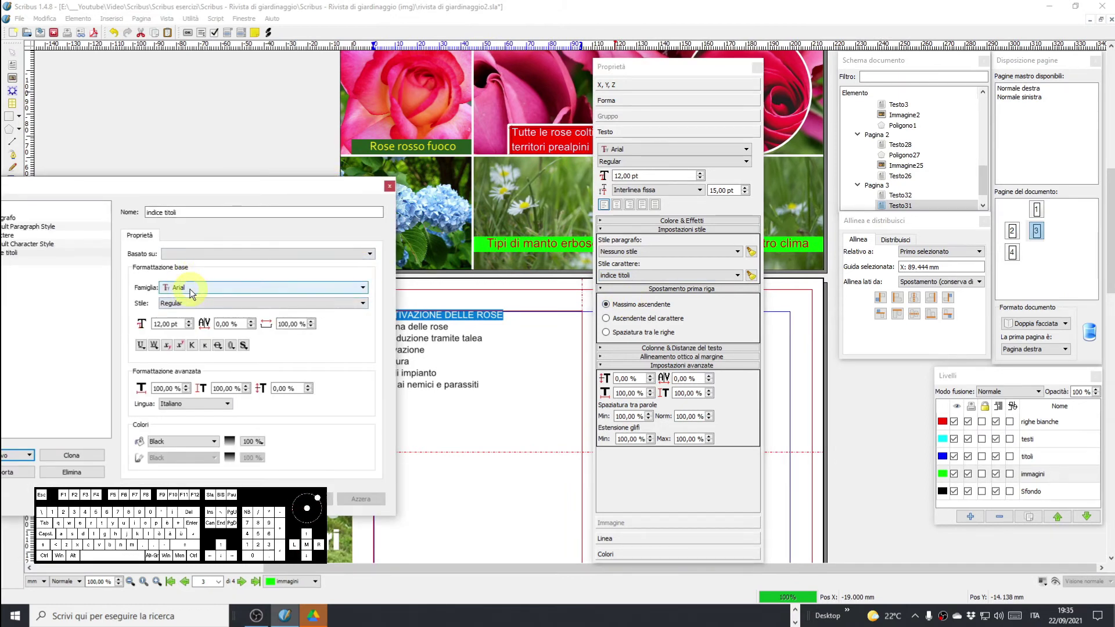
left_click(193, 293)
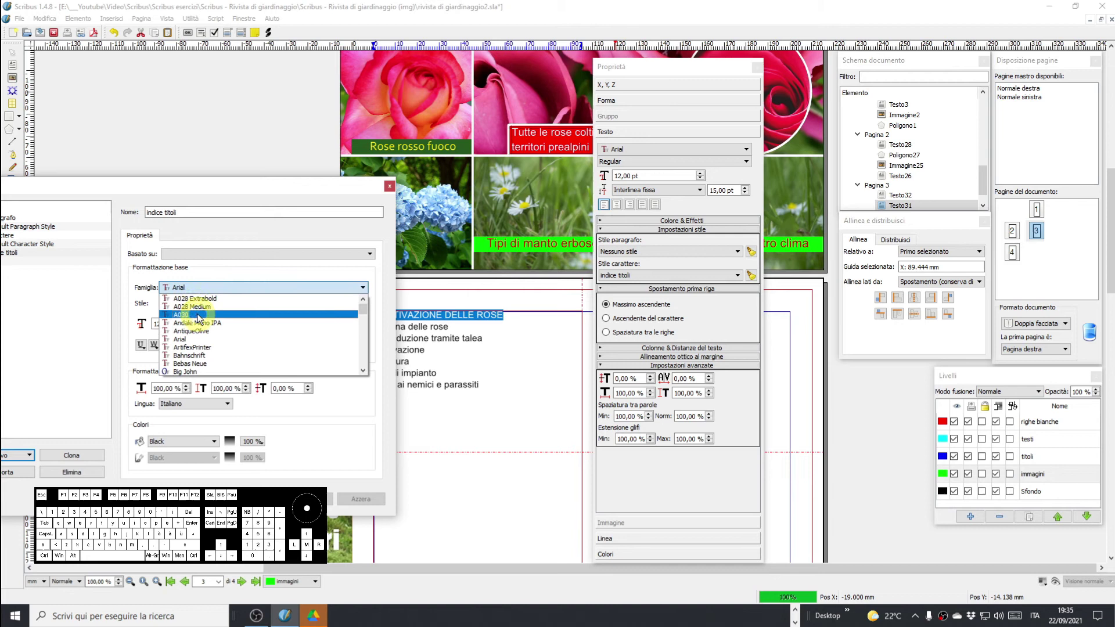
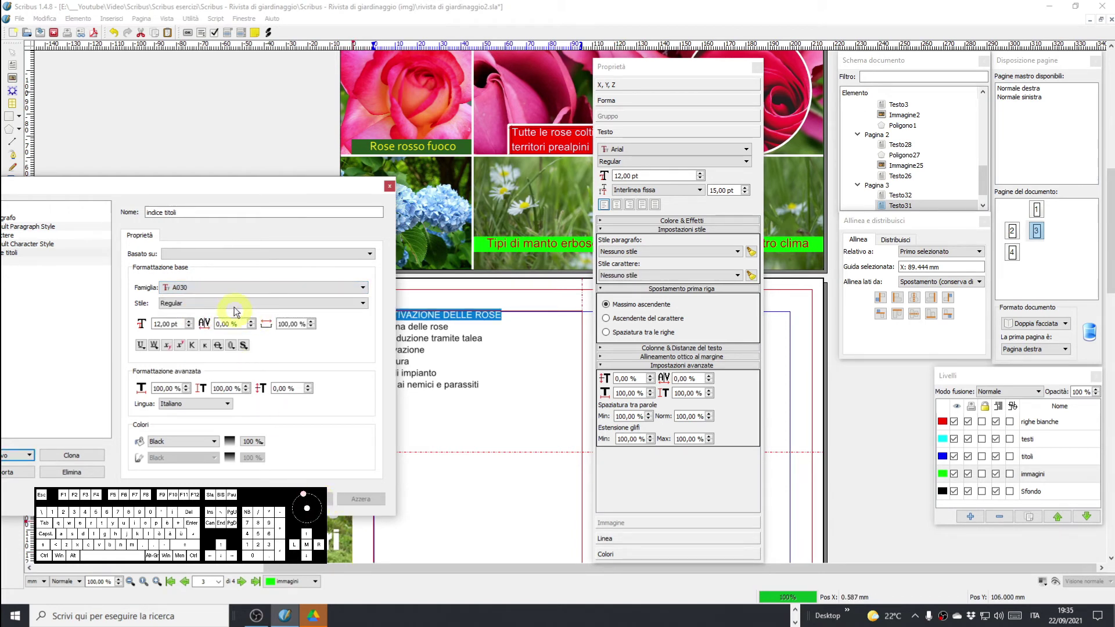
left_click(220, 290)
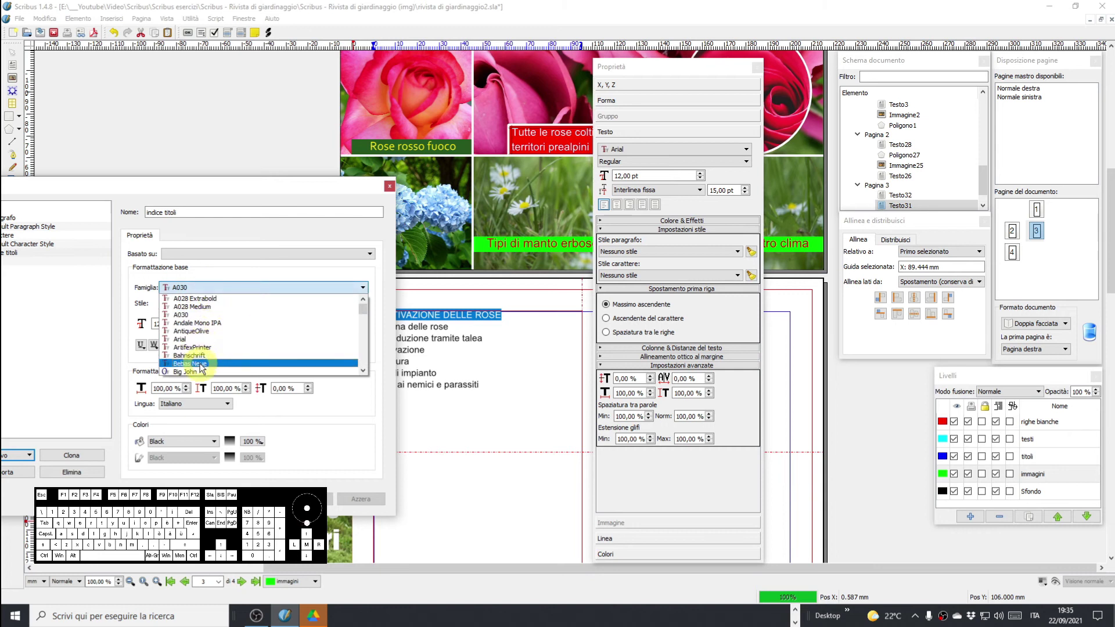
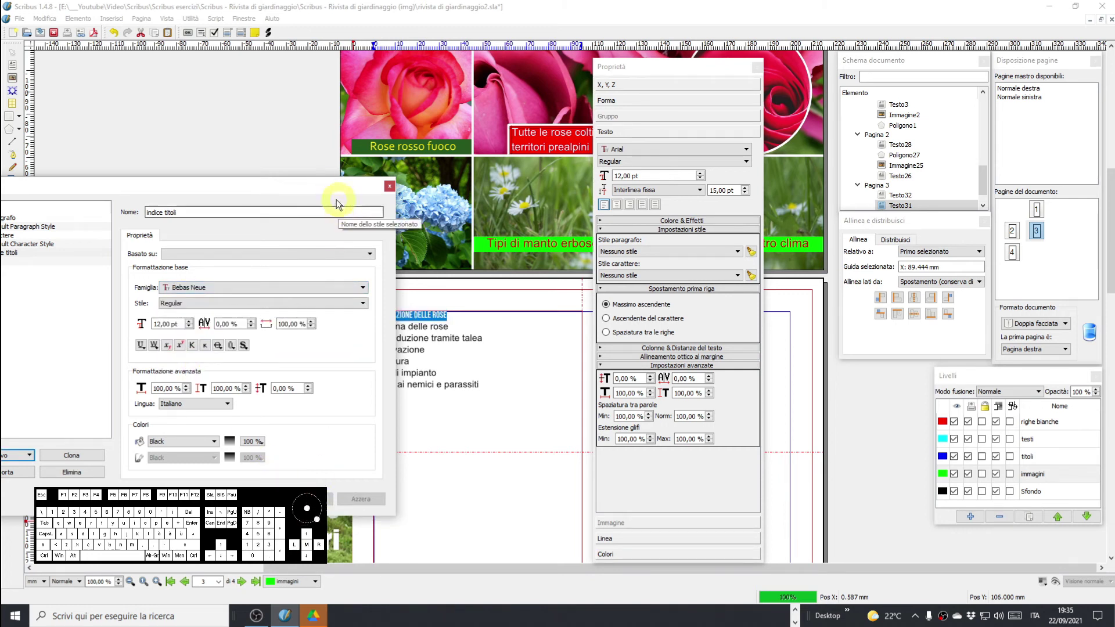
left_click_drag(327, 188, 263, 151)
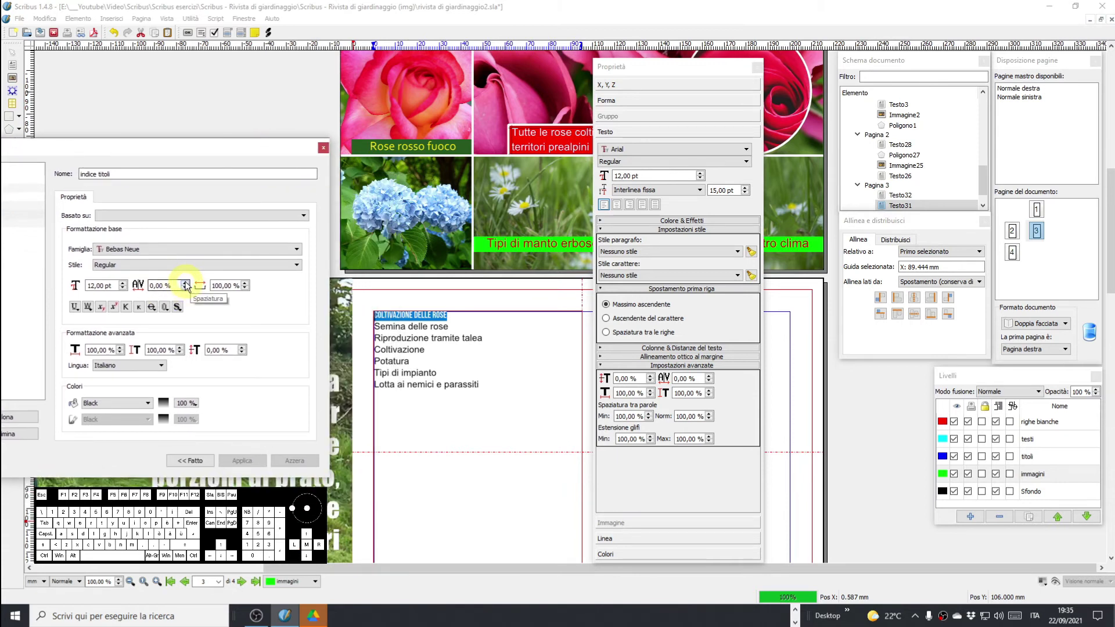
left_click(188, 286)
left_click(187, 285)
left_click(187, 285)
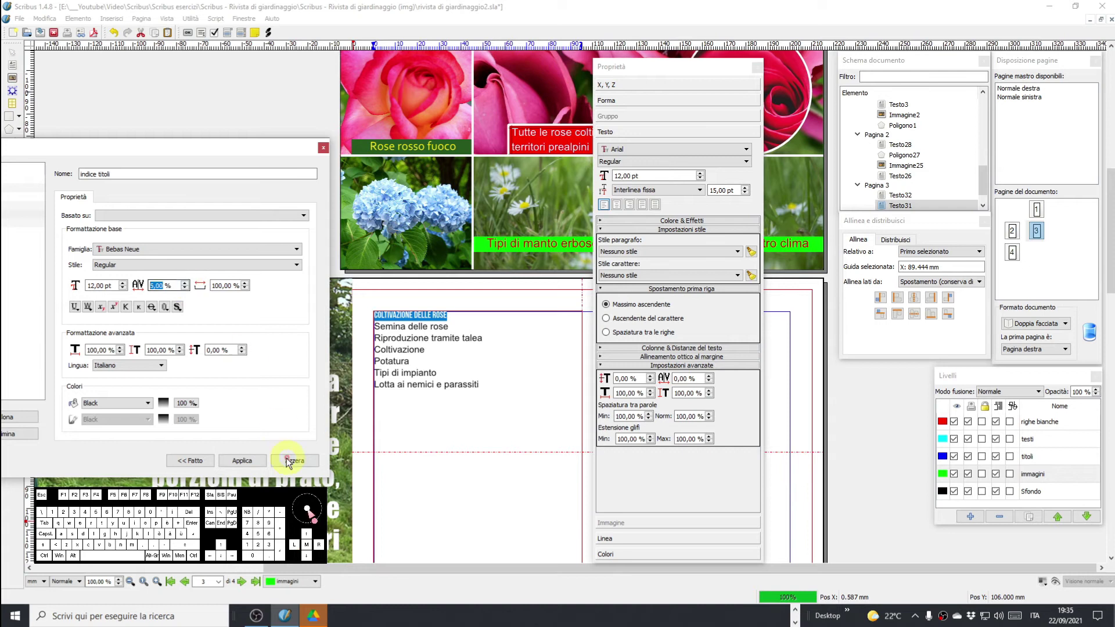
left_click(250, 464)
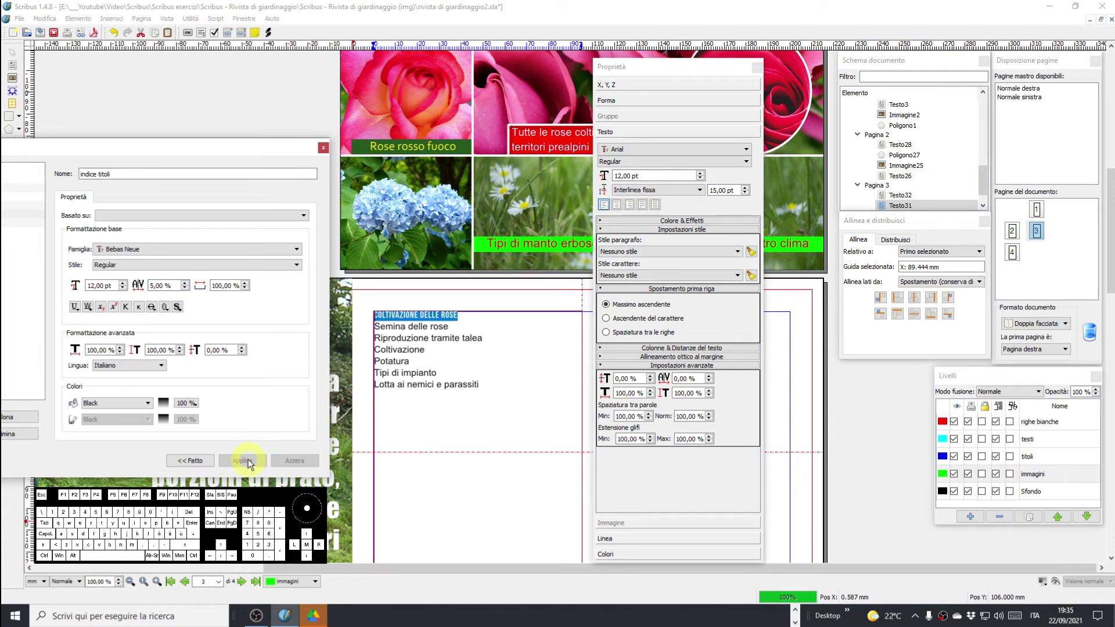
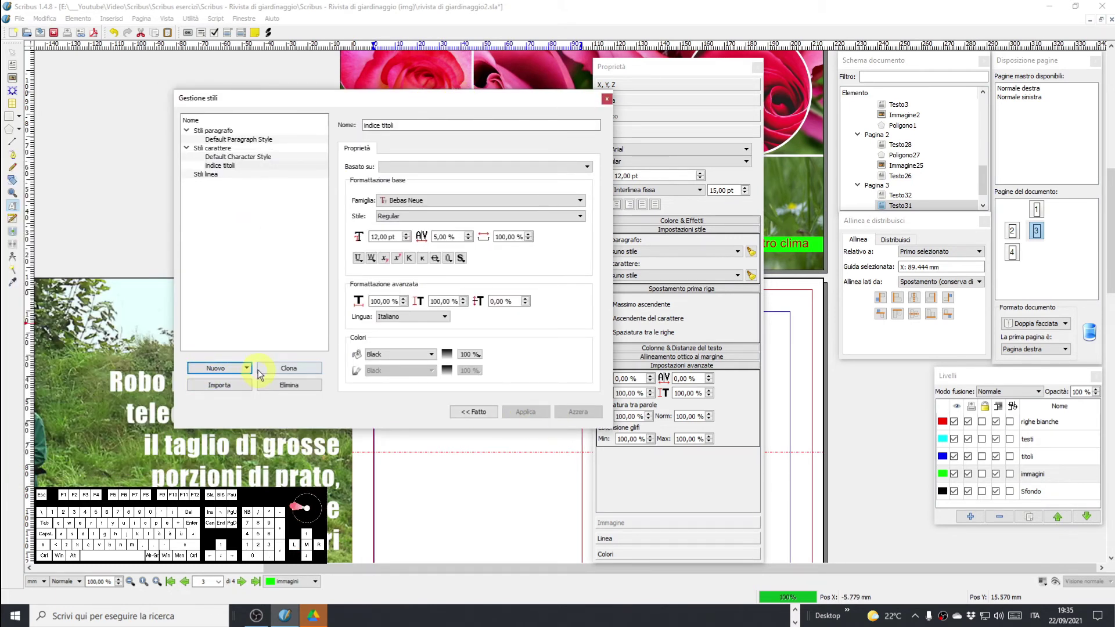
Create character style 'indice titoletti' based on indice titoli at 10 pt.
left_click(246, 371)
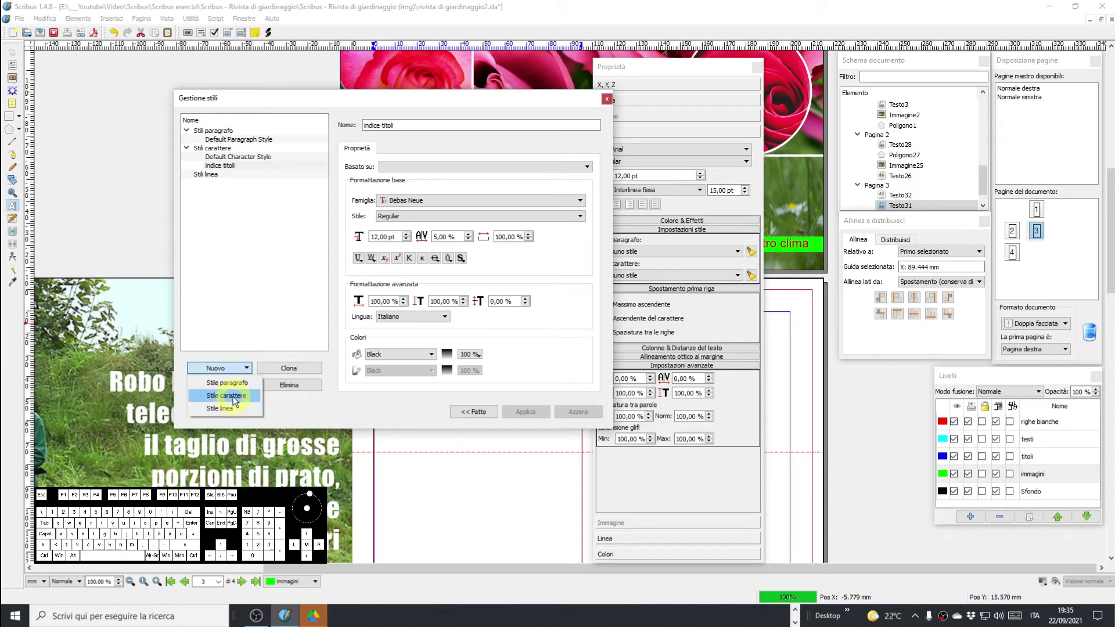
left_click(235, 400)
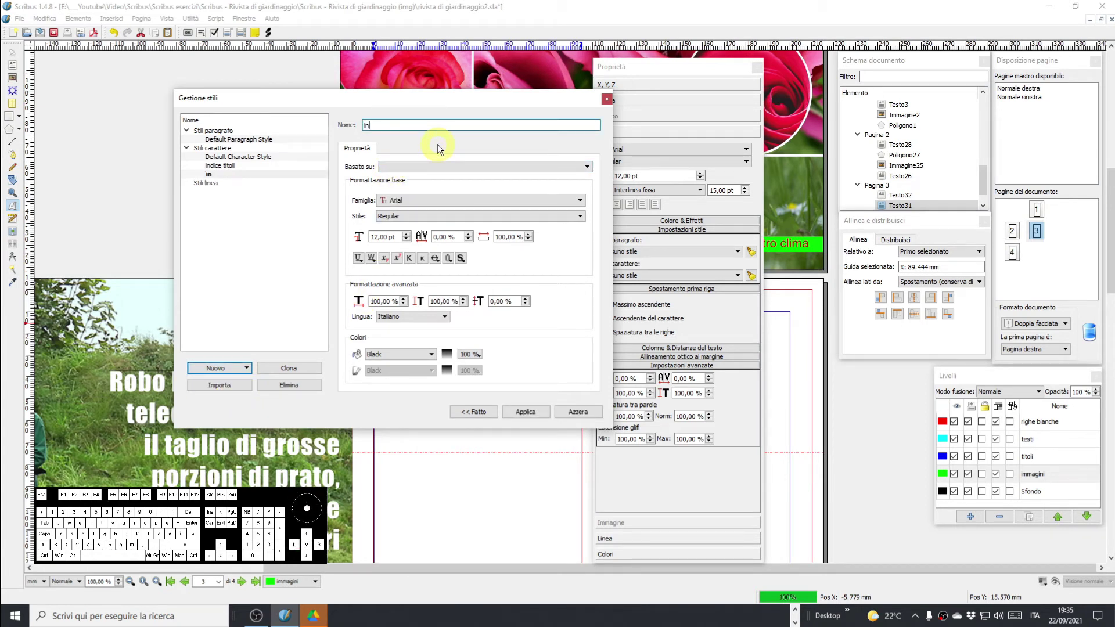
key("space")
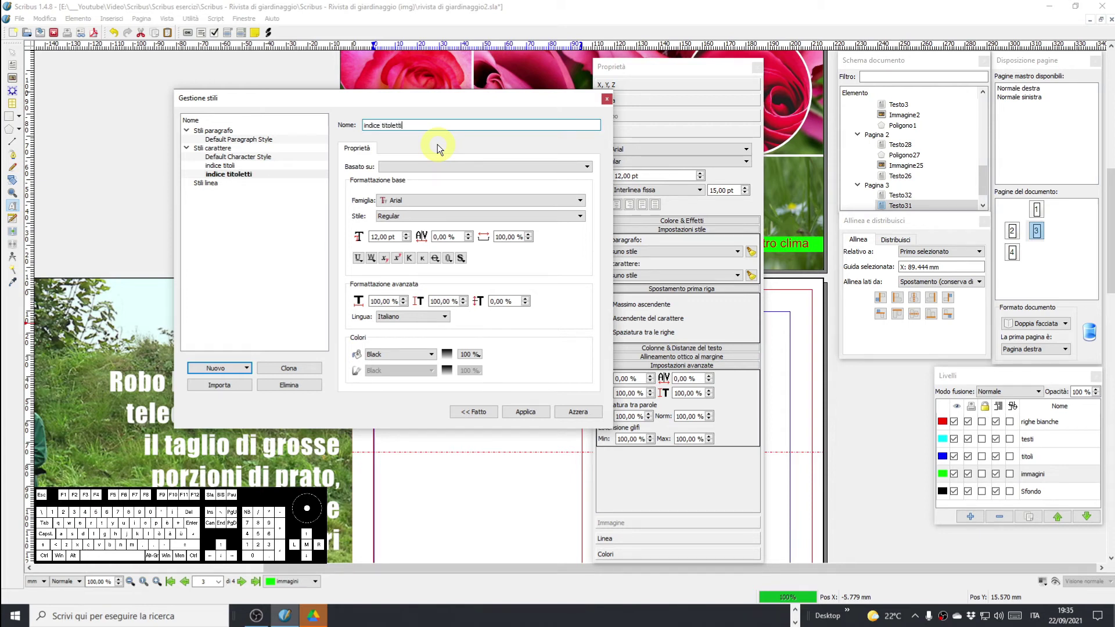
left_click(493, 169)
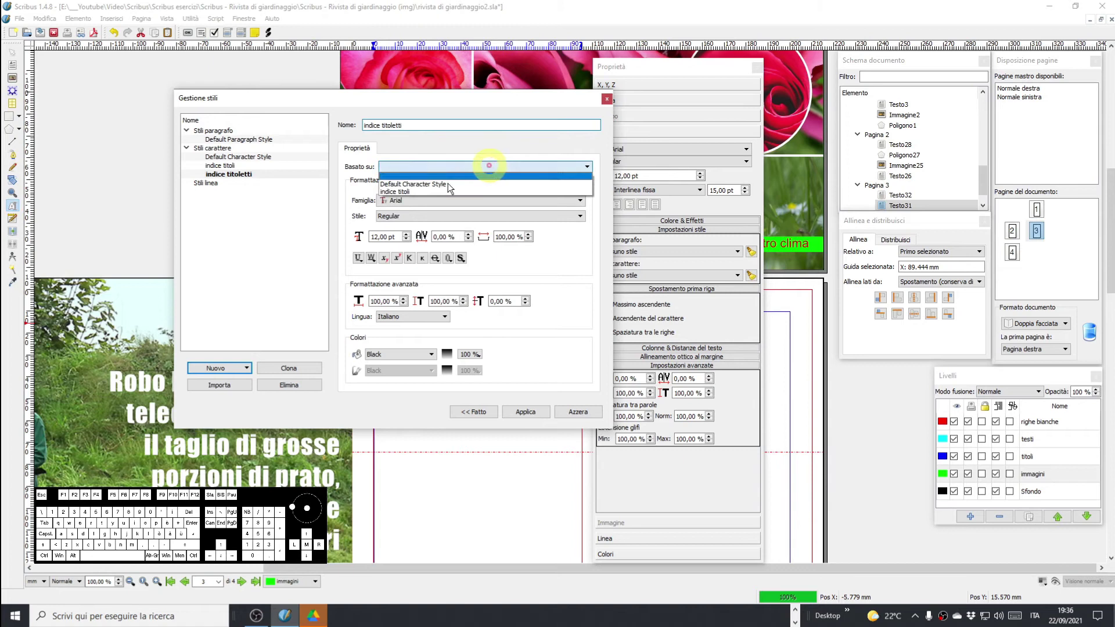
left_click(403, 196)
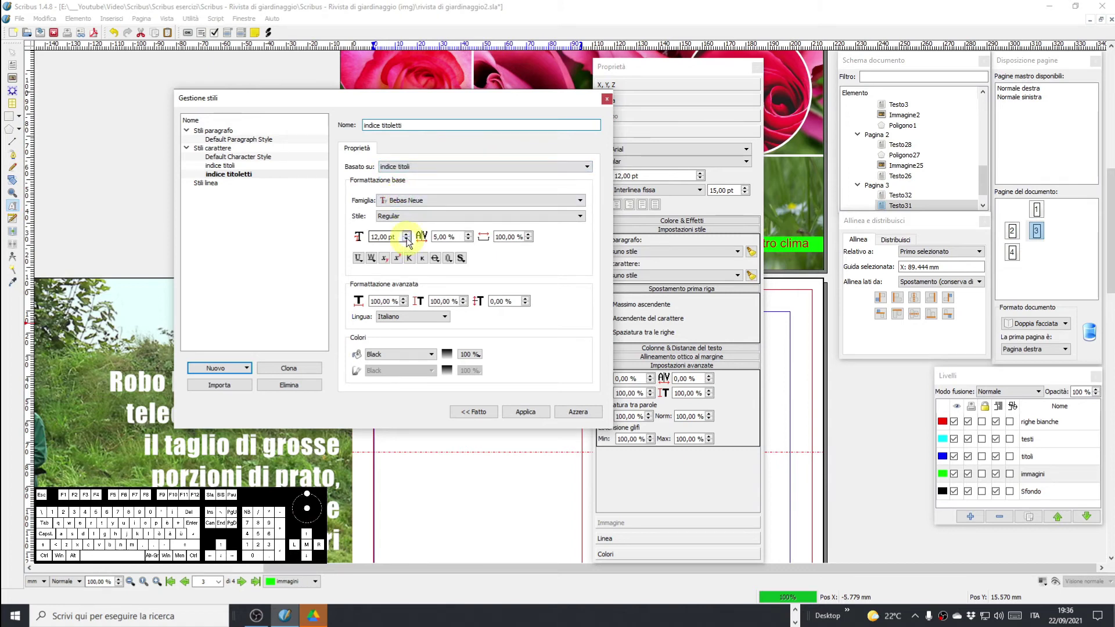
left_click(409, 242)
left_click(410, 242)
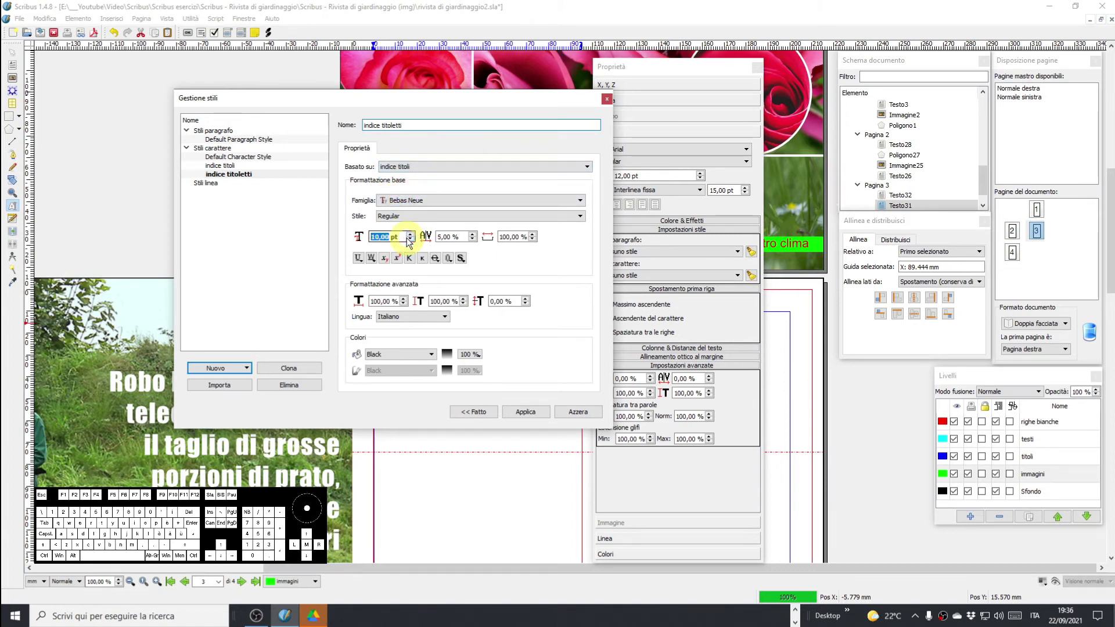
left_click_drag(475, 105, 230, 149)
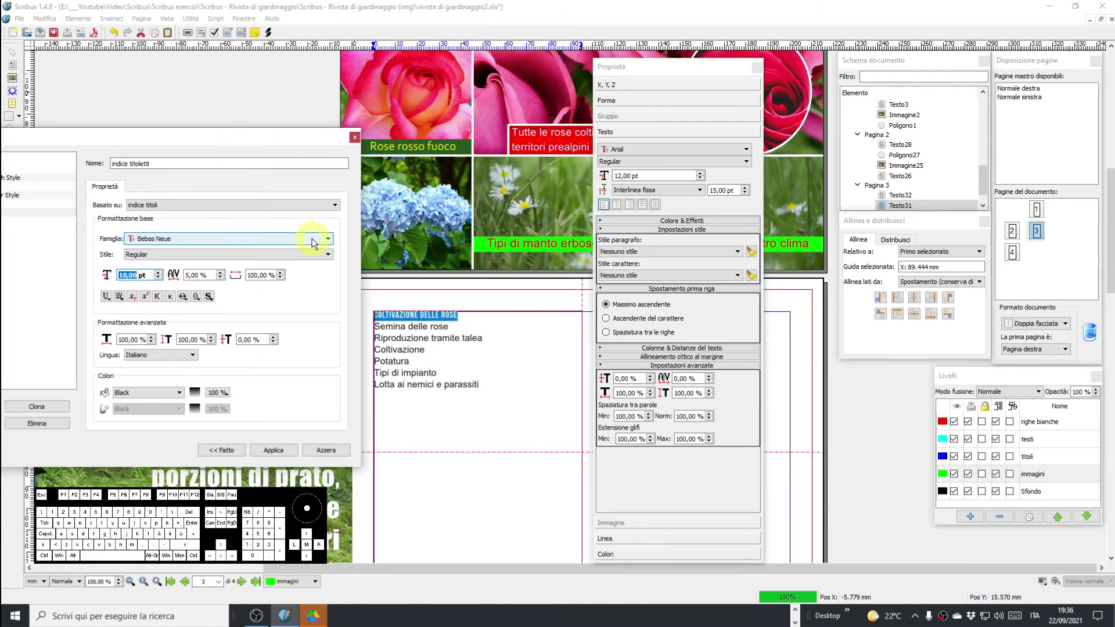
Set indice titoletti to Bebas Neue Regular with White fill colour.
left_click(315, 243)
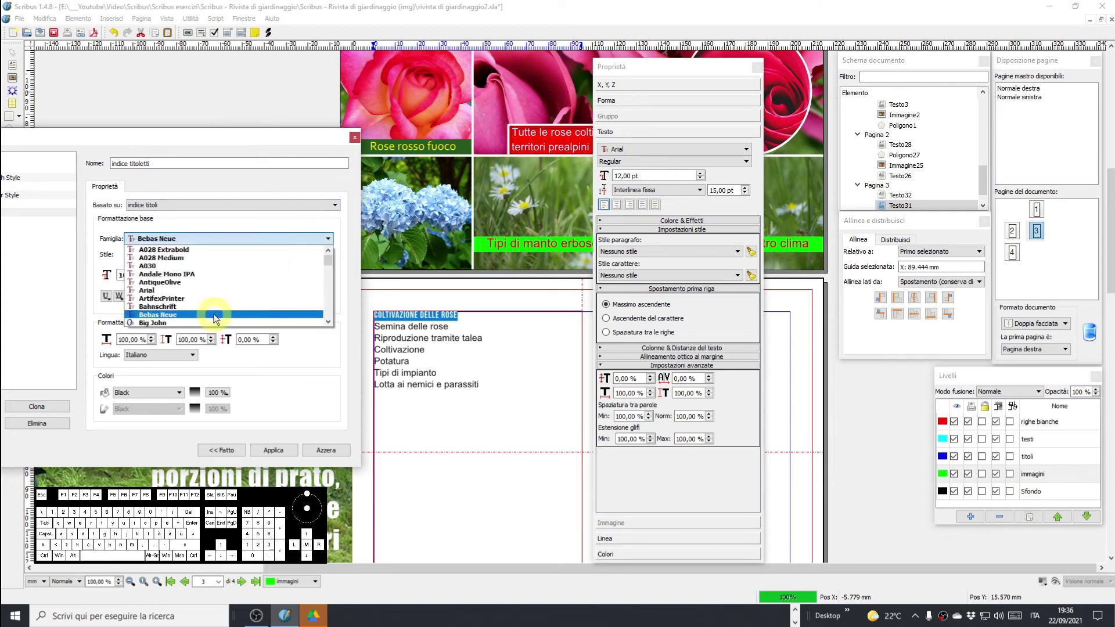
left_click(282, 142)
left_click(181, 254)
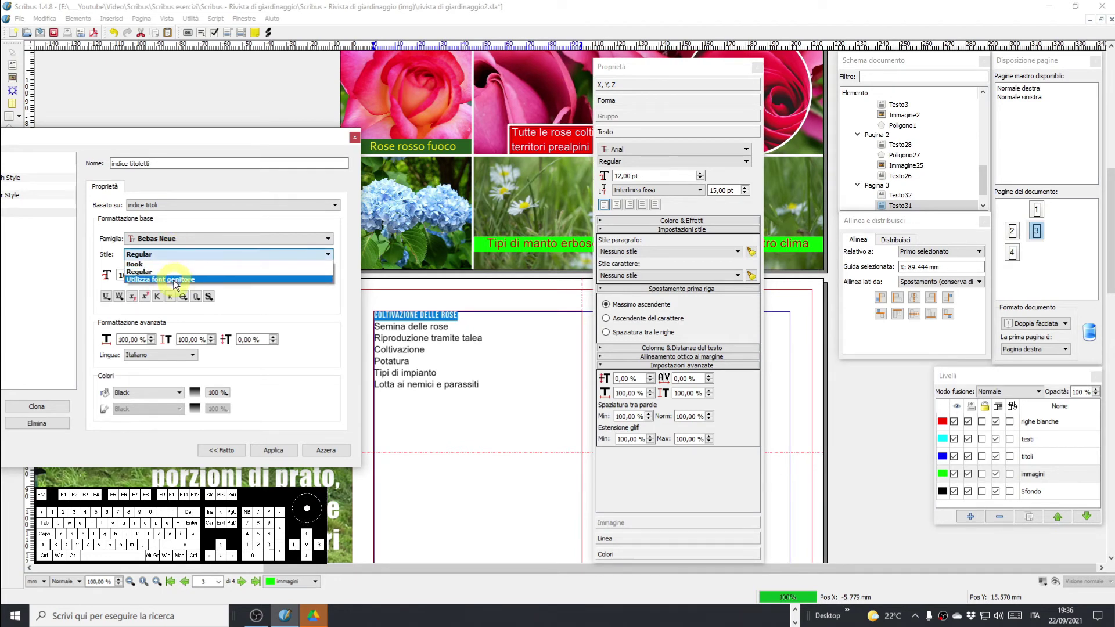
left_click(178, 283)
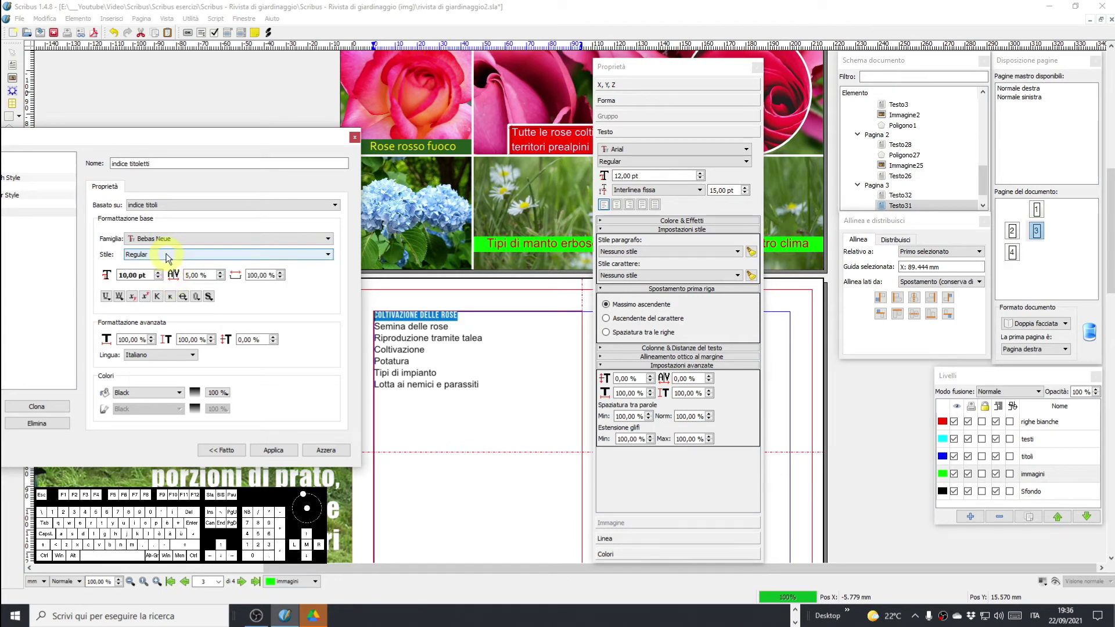
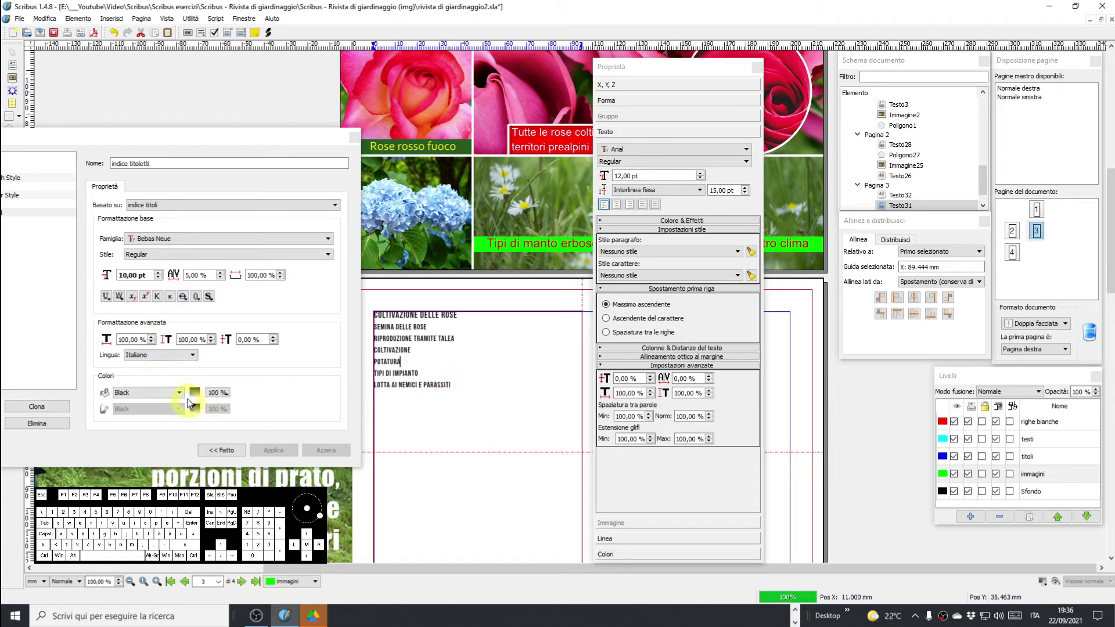
left_click(177, 394)
scroll("down", 3)
left_click(160, 474)
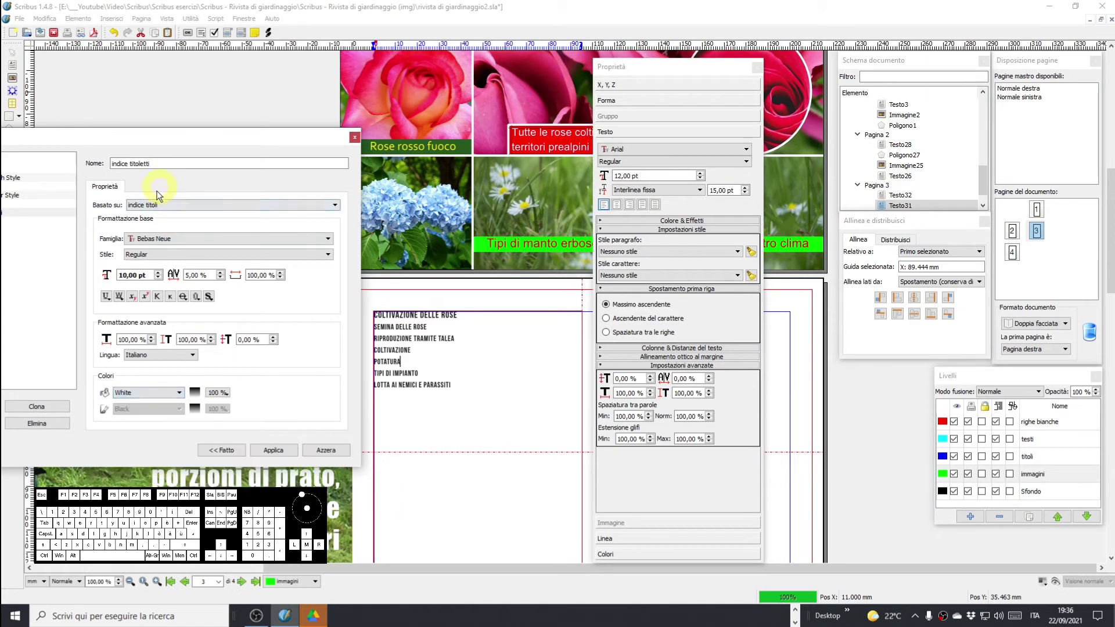
left_click_drag(214, 129, 303, 111)
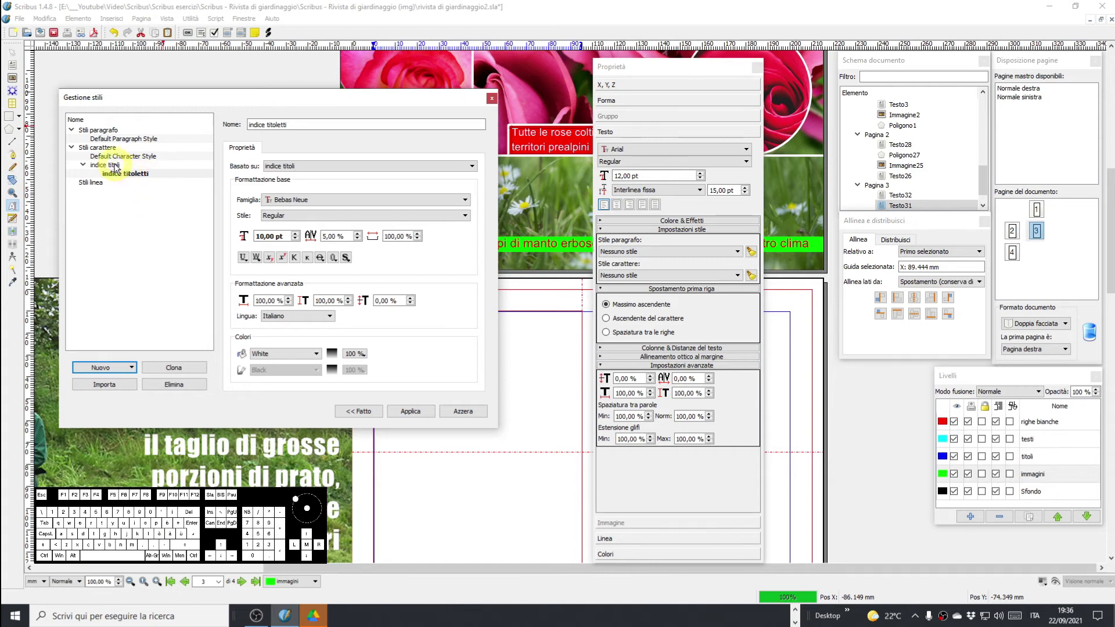
Set the indice titoli style's fill colour to White and apply the change.
left_click(119, 166)
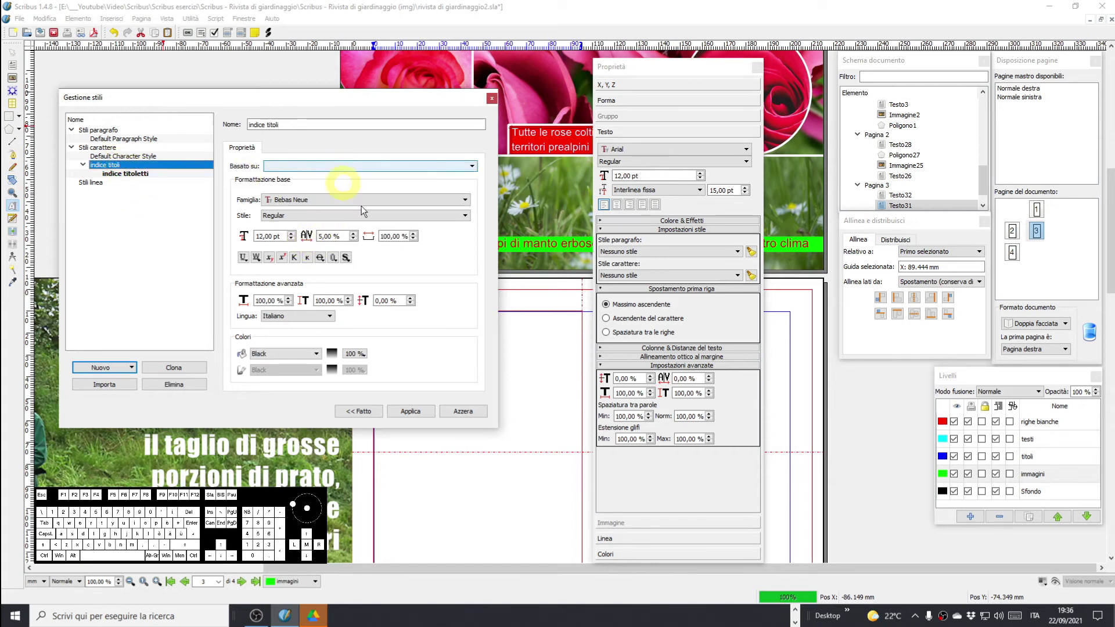
left_click(299, 363)
scroll("down", 3)
left_click(306, 440)
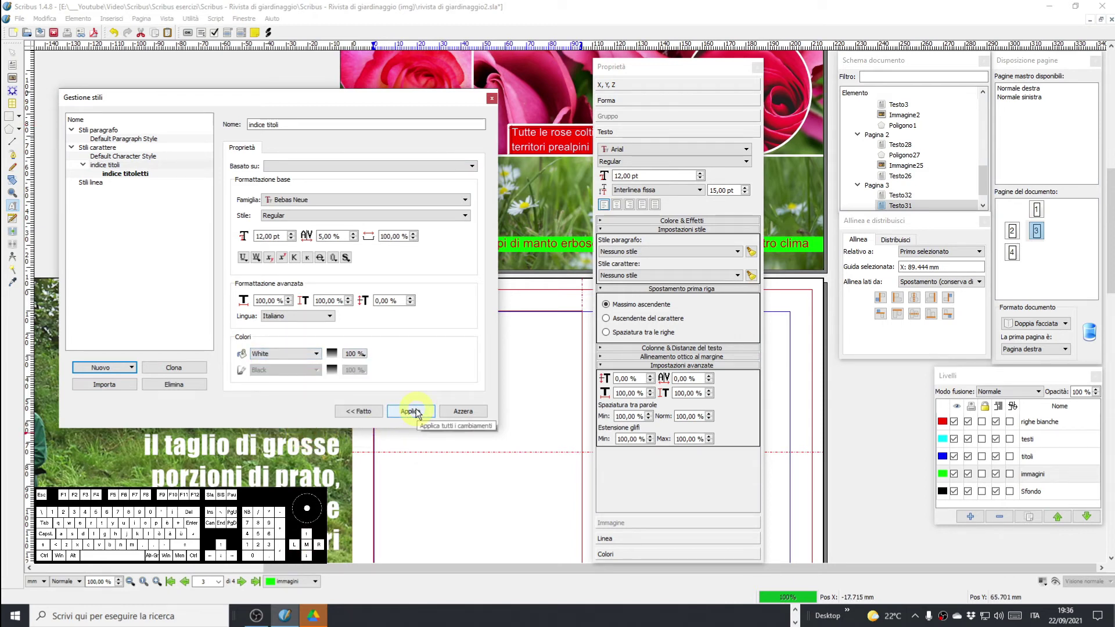
left_click(418, 413)
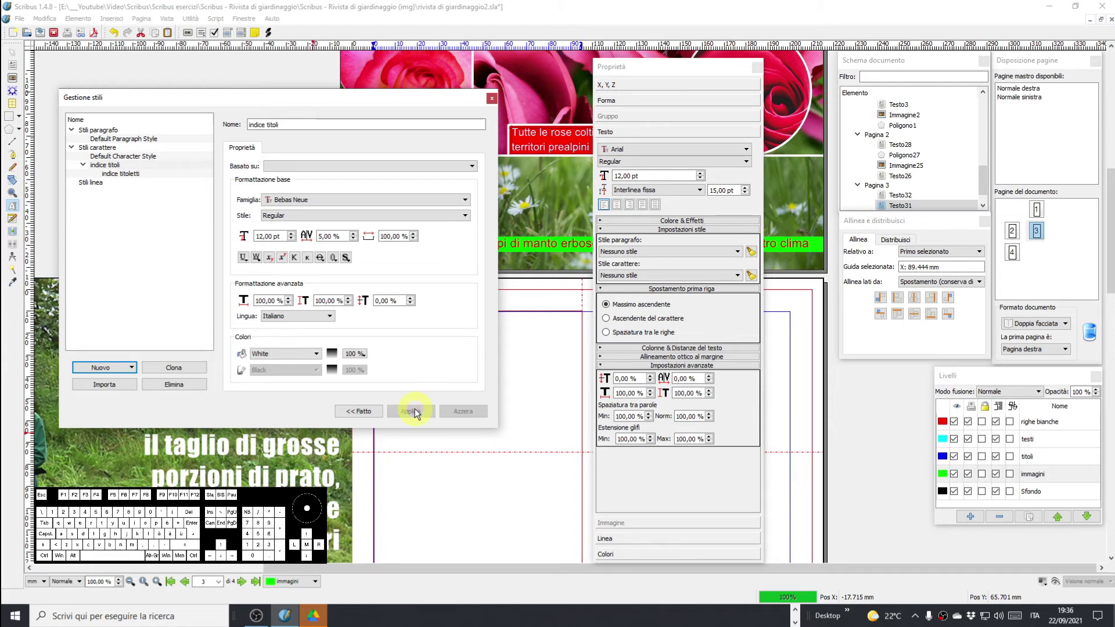
left_click_drag(467, 101, 437, 98)
left_click_drag(105, 169, 86, 201)
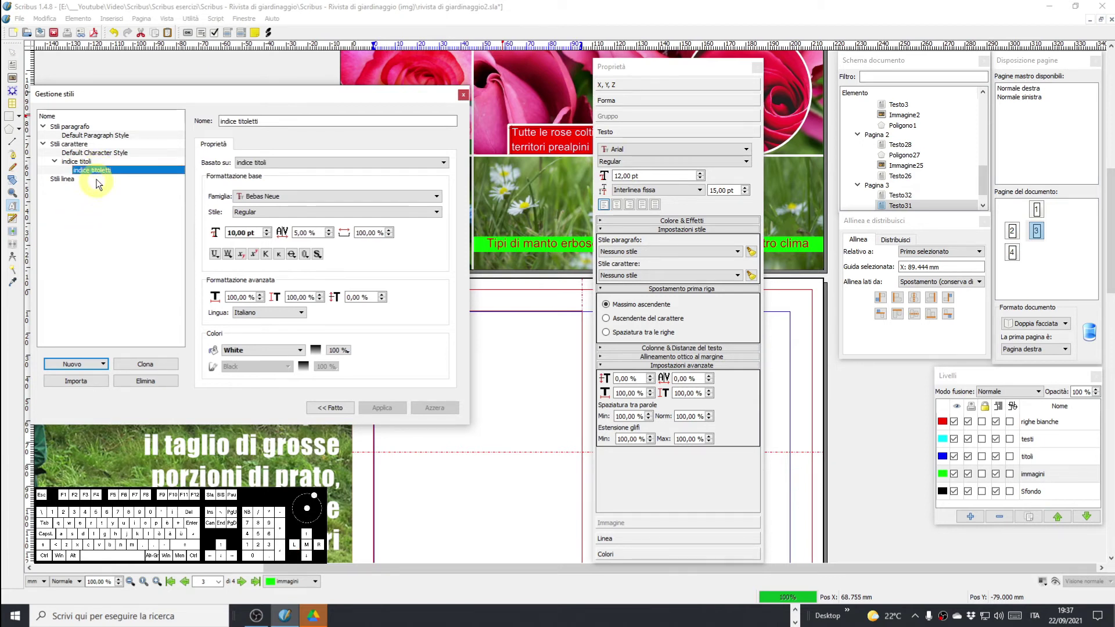
Delete the accidental 'Clone di indice titoletti', replacing it with indice titoletti.
left_click_drag(99, 180, 72, 220)
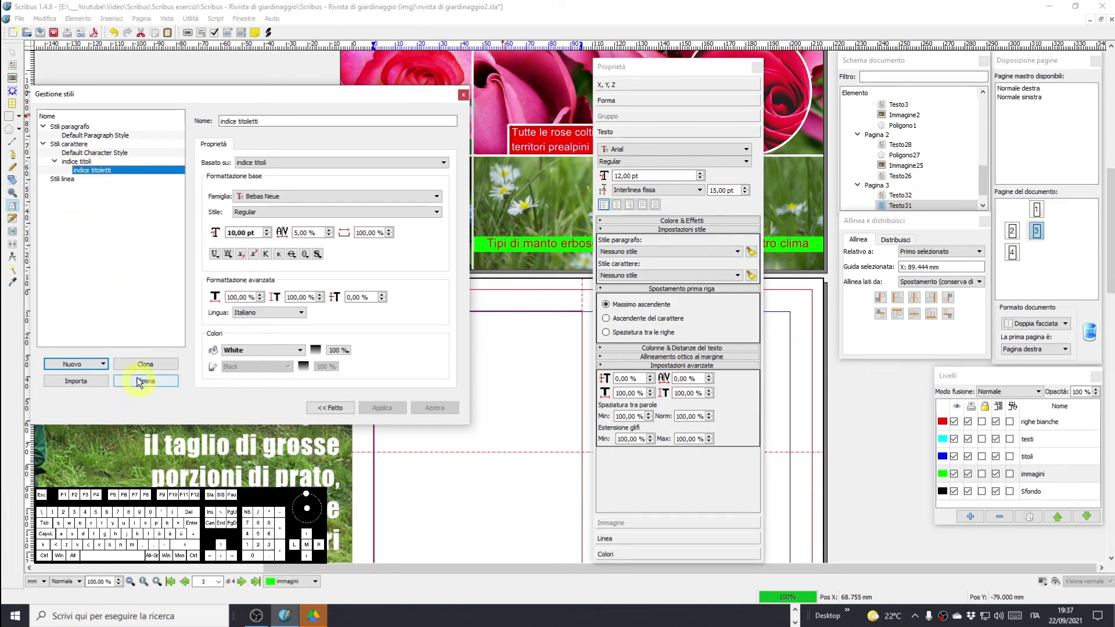
left_click(141, 367)
scroll("up", 3)
left_click(150, 381)
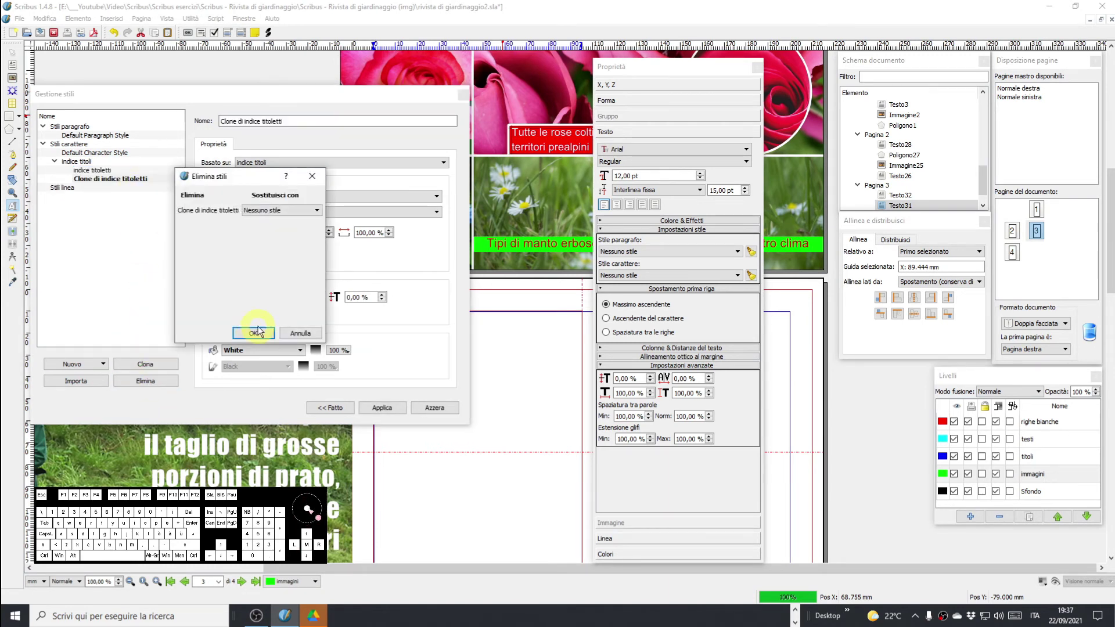
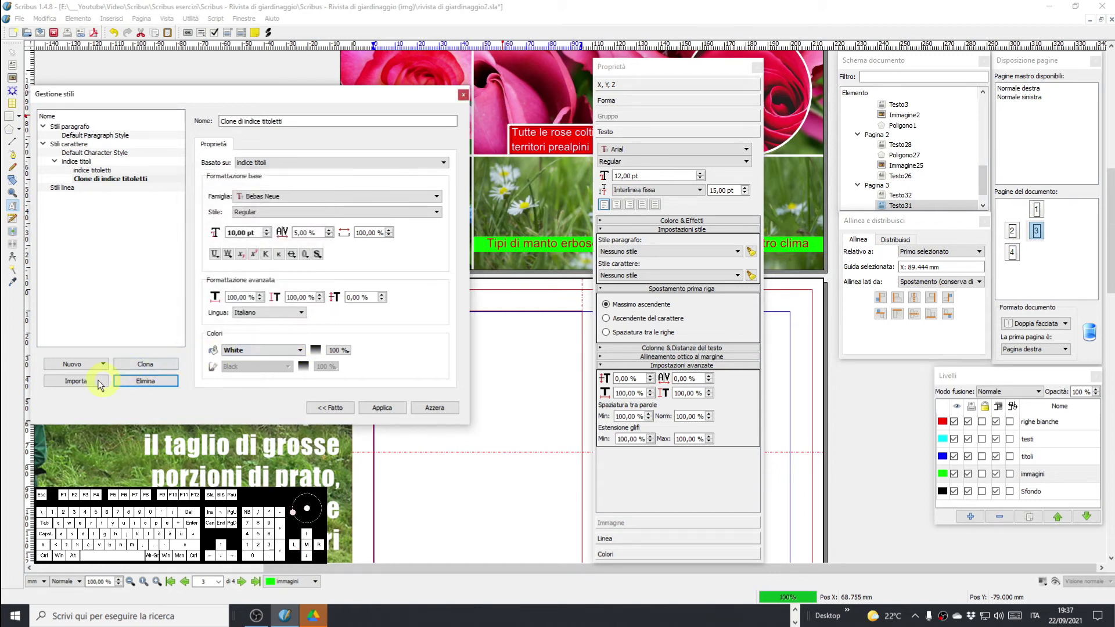
left_click(139, 379)
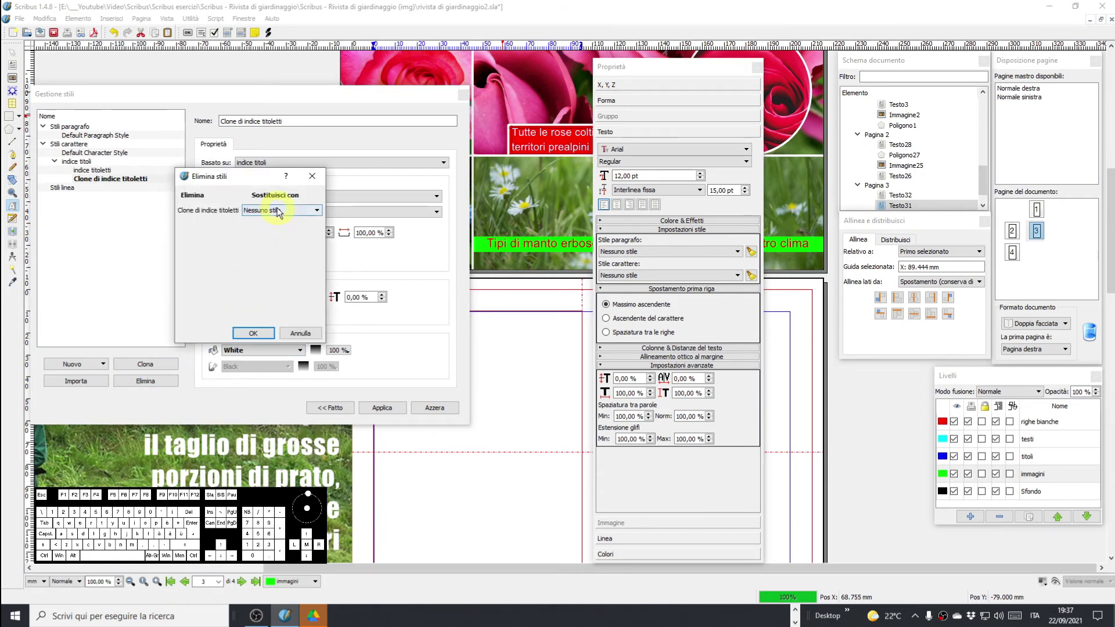
left_click(282, 210)
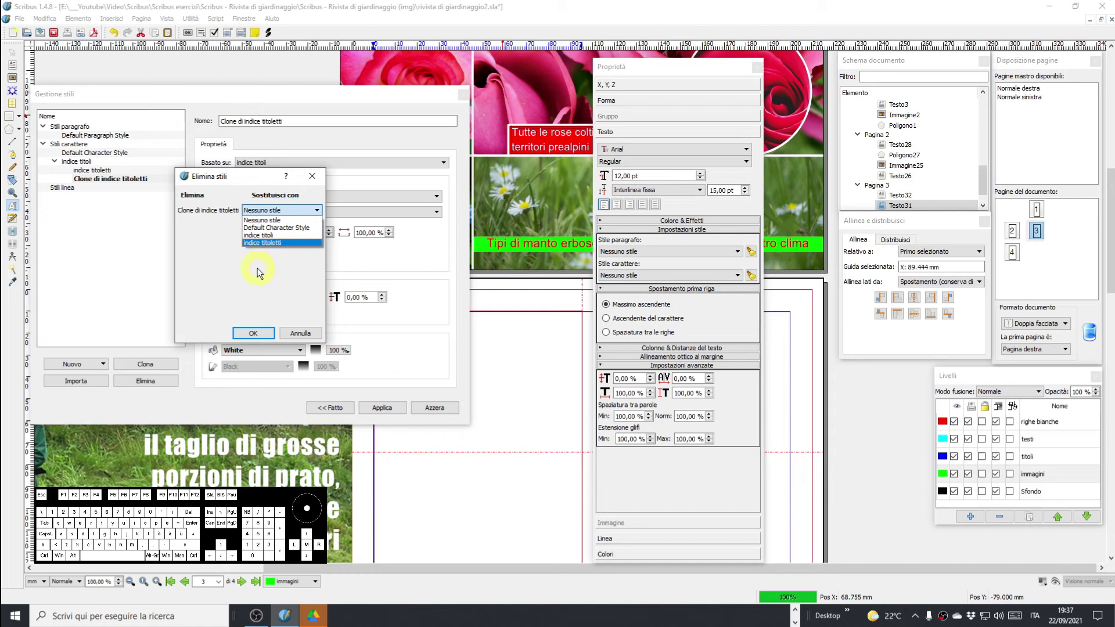
left_click(265, 245)
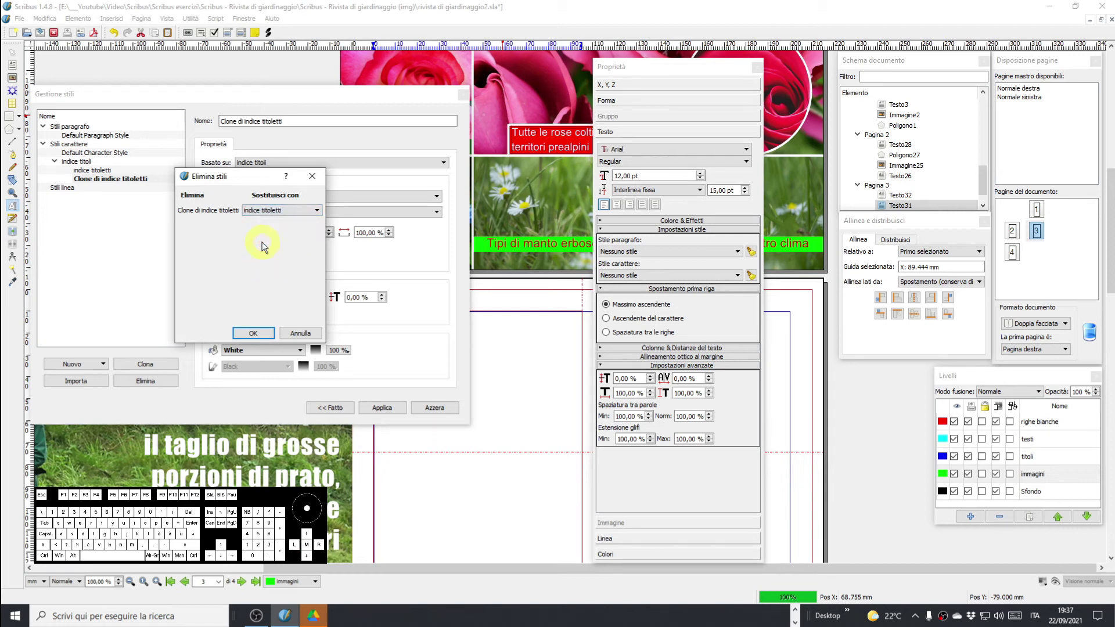
left_click(254, 334)
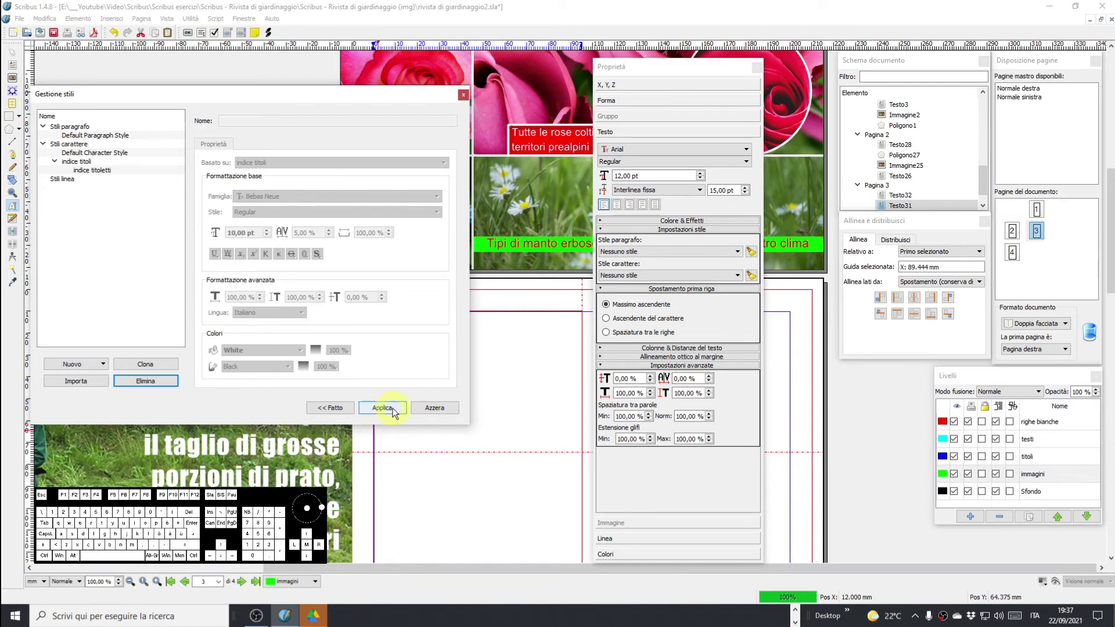
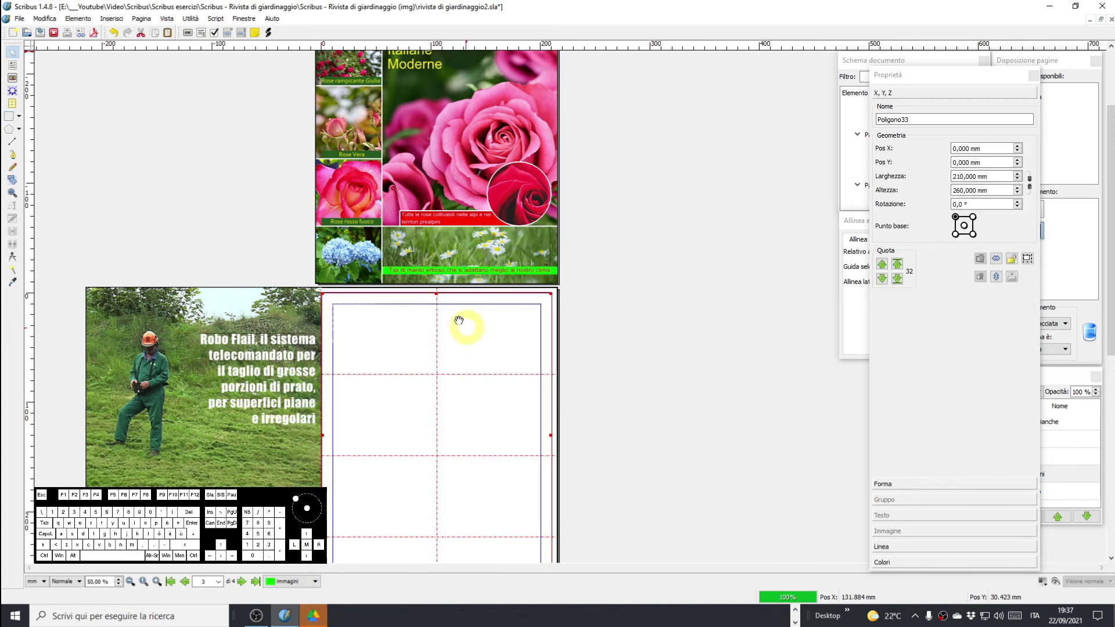
Place the green background rectangle at Y −5 mm with 215 × 306 mm size, overhanging the page.
scroll("up", 3)
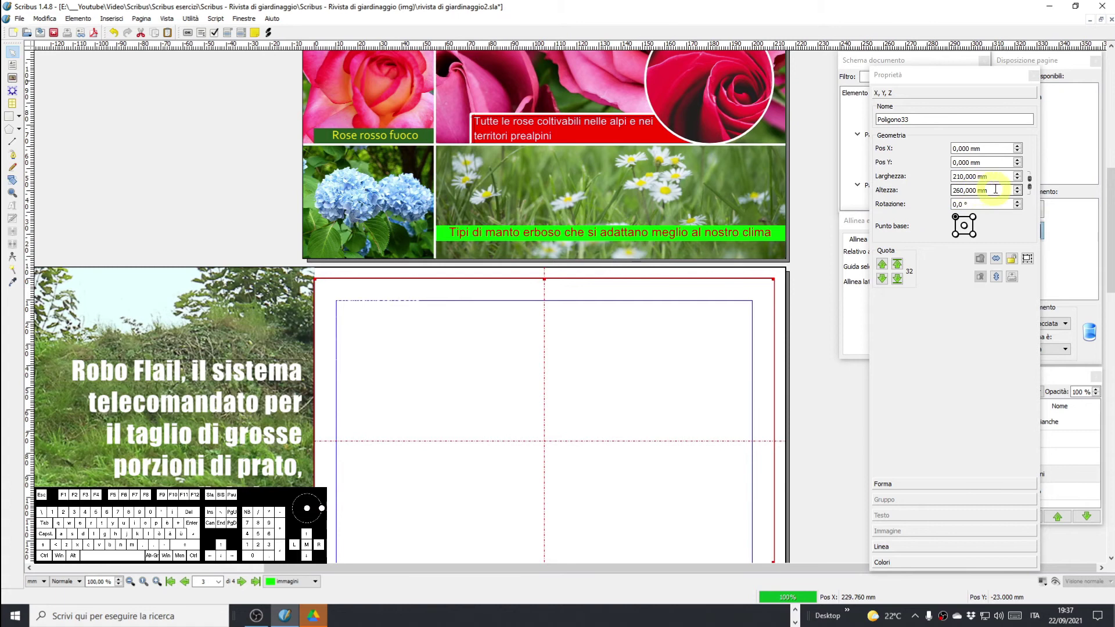
scroll("up", 3)
middle_click(627, 479)
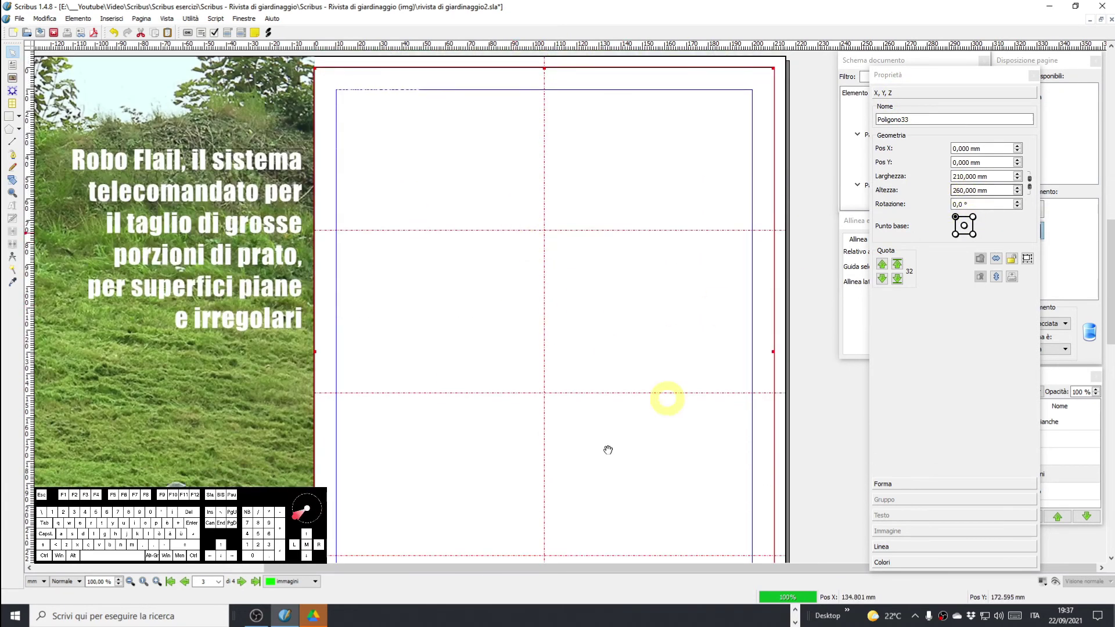
middle_click(634, 465)
middle_click(583, 424)
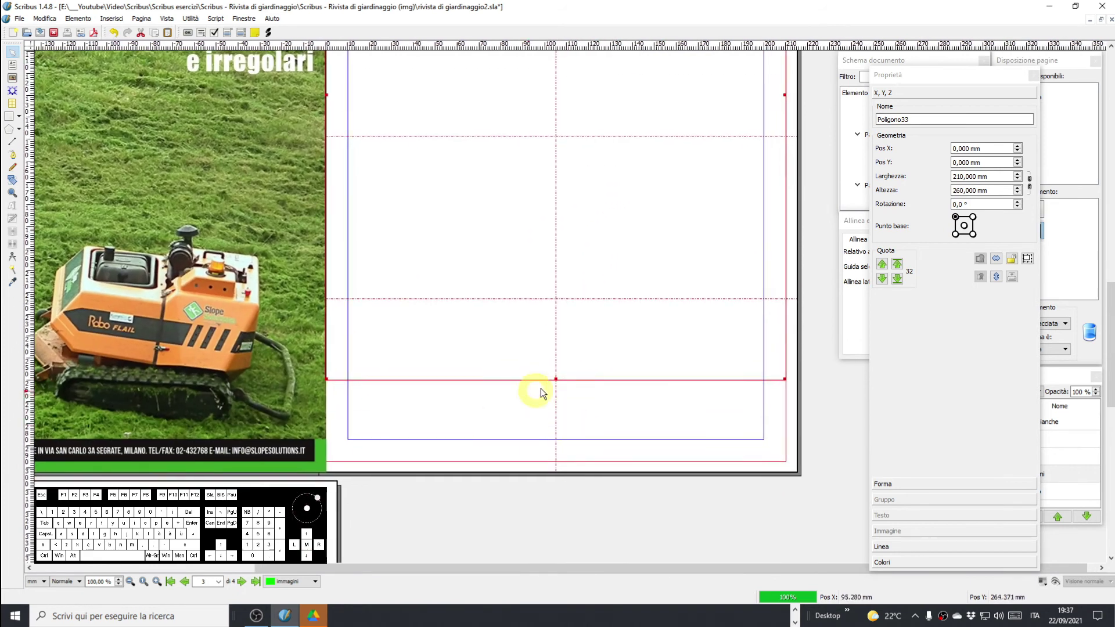
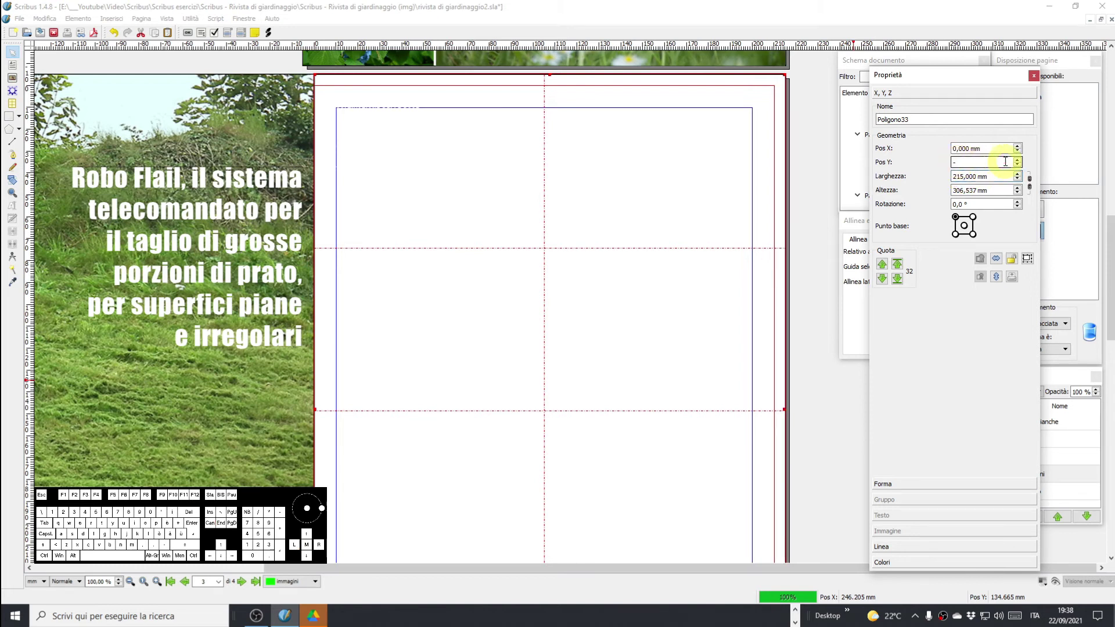
key("5")
key("Return")
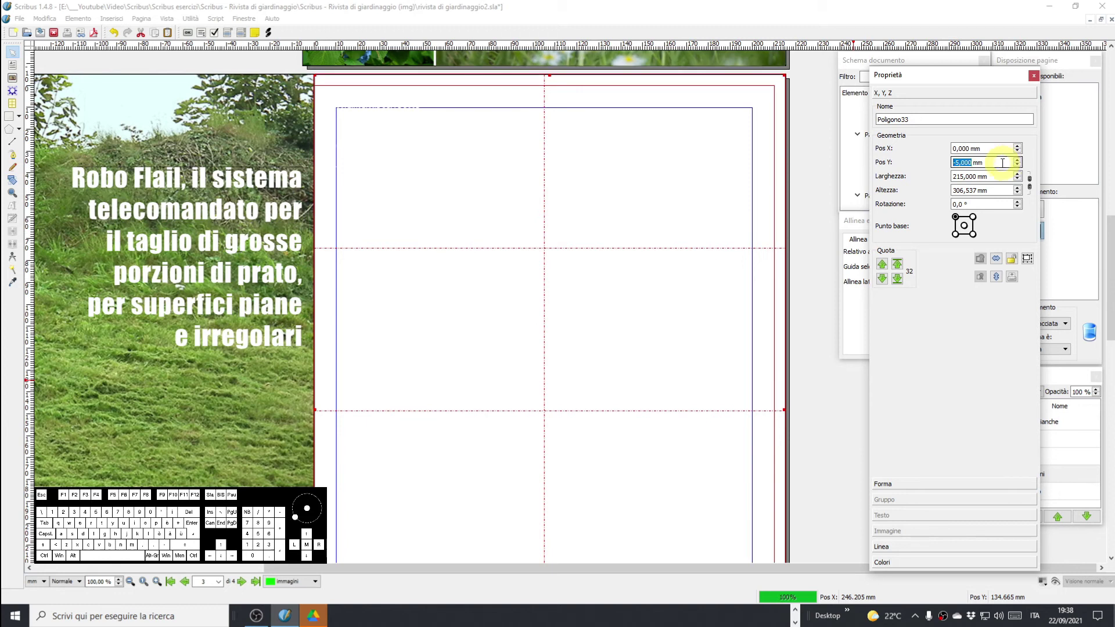
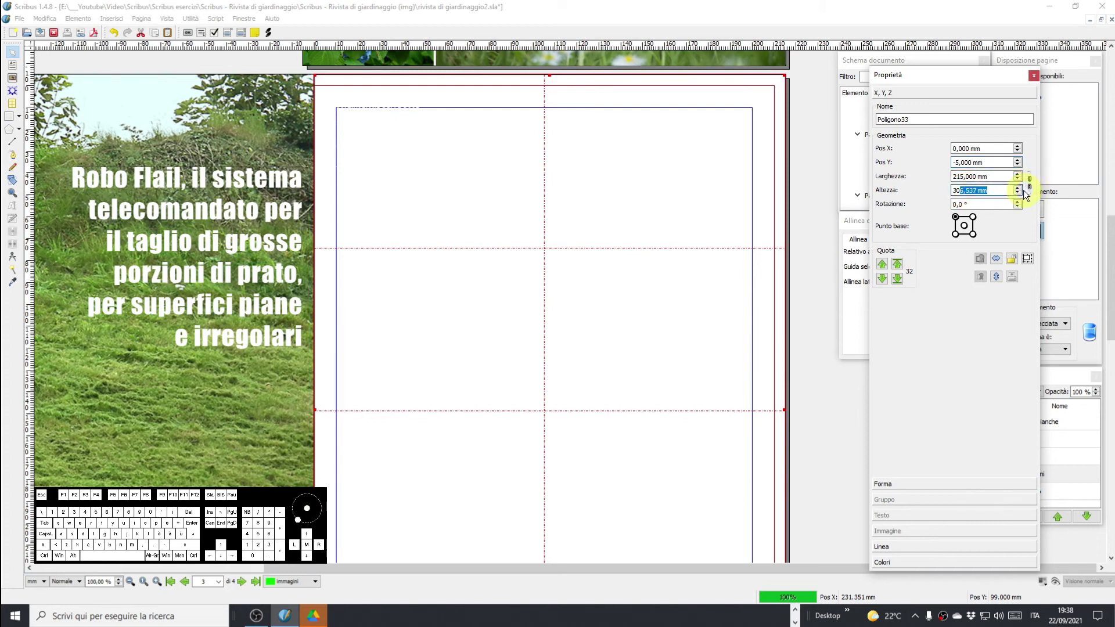
key("Return")
middle_click(640, 440)
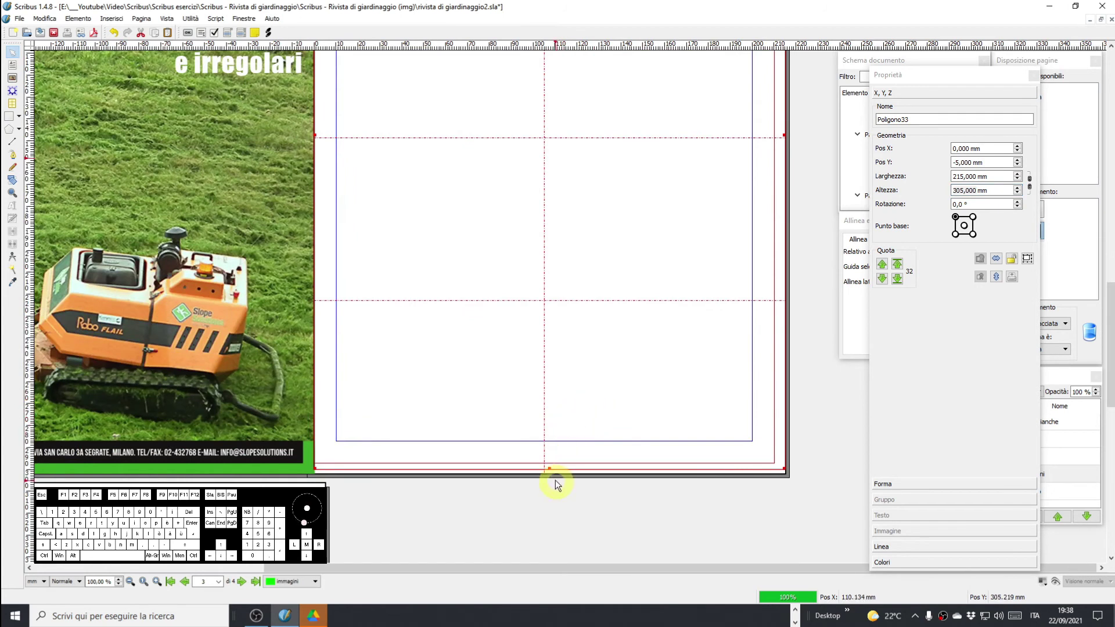
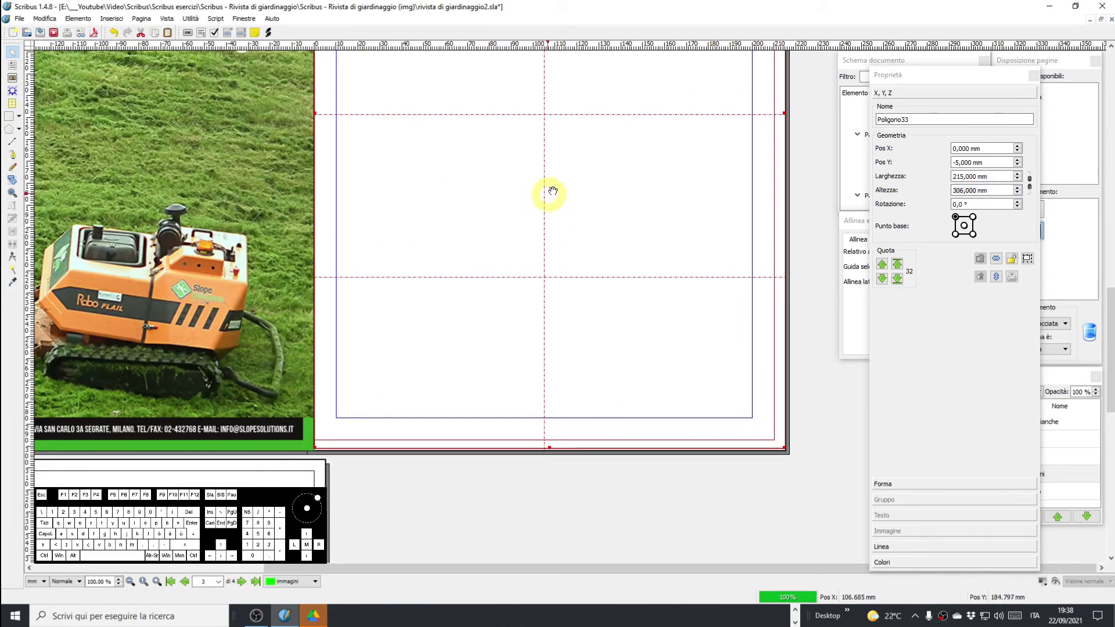
left_click_drag(626, 189, 570, 216)
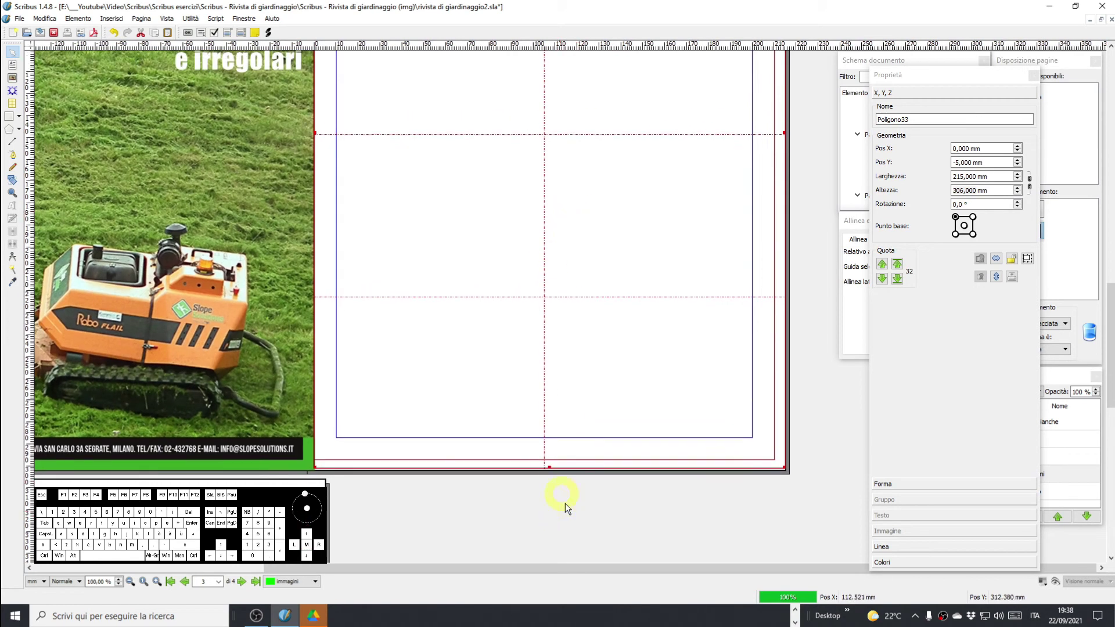
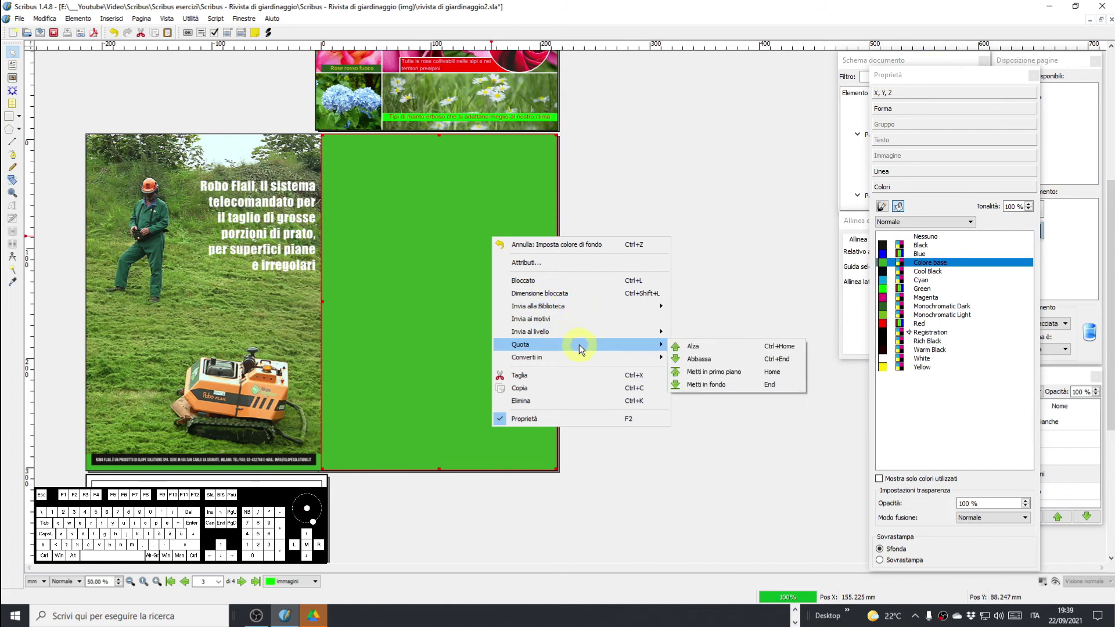
Send the index text frame to the testi layer via its context menu.
left_click(695, 376)
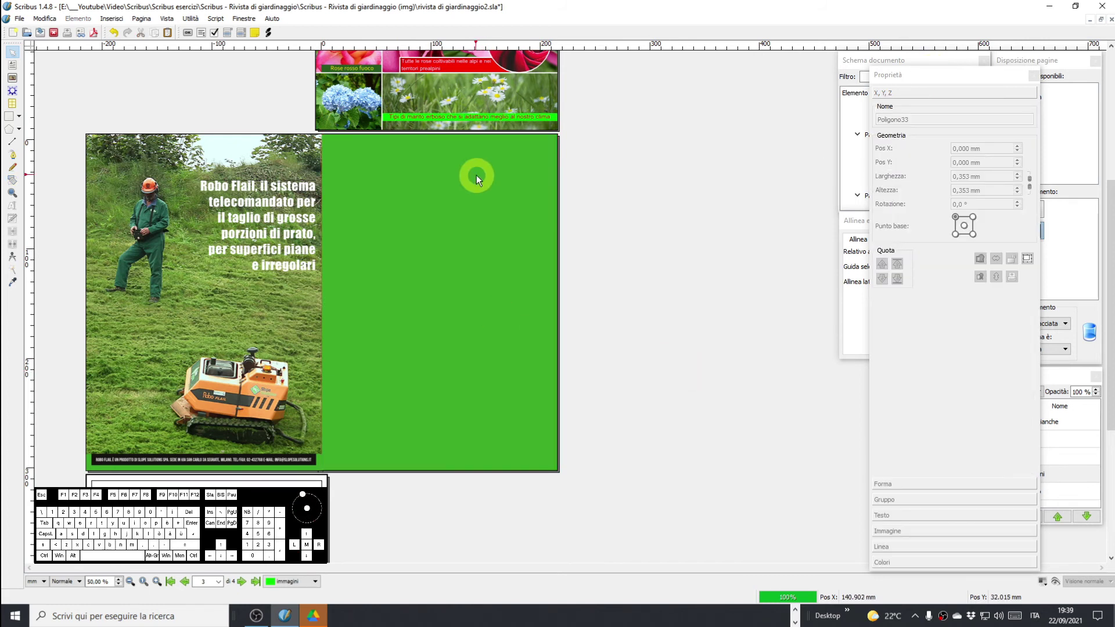
right_click(479, 178)
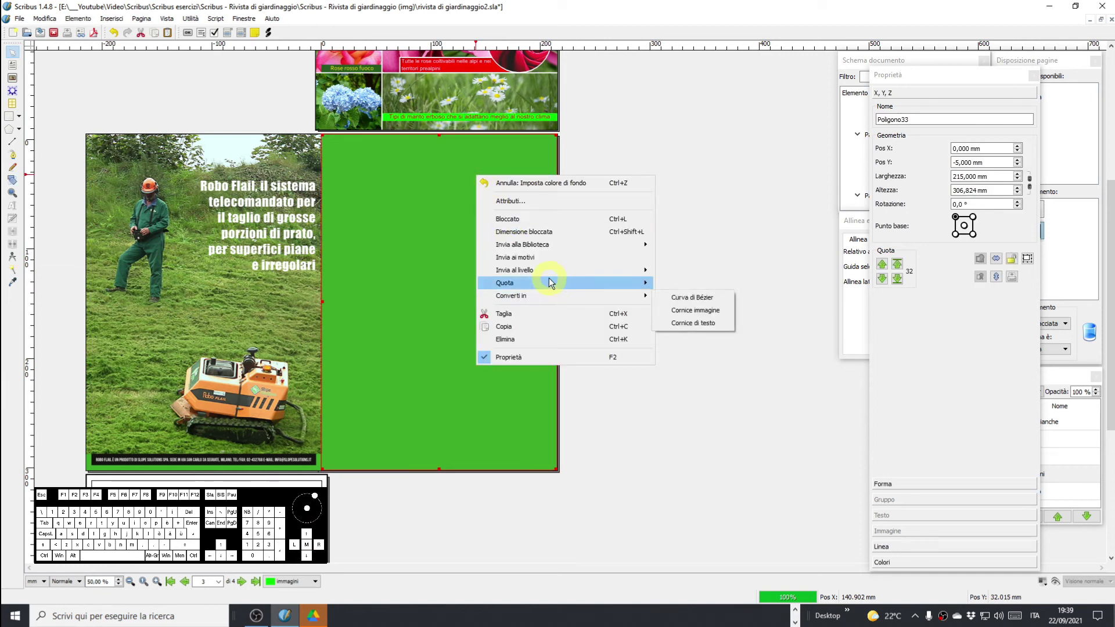
left_click(711, 326)
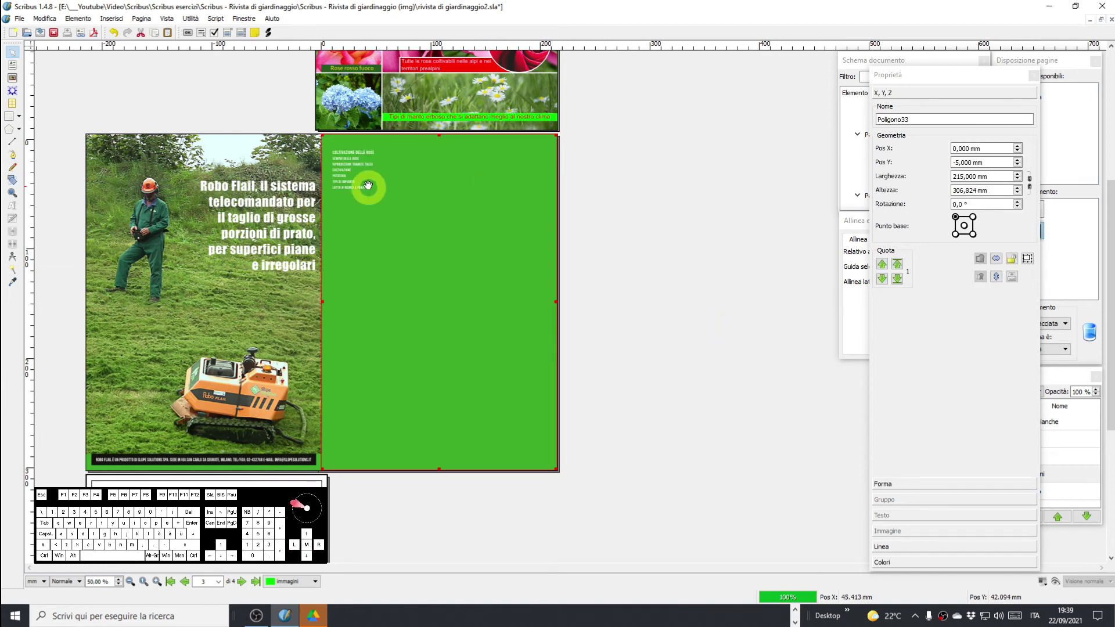
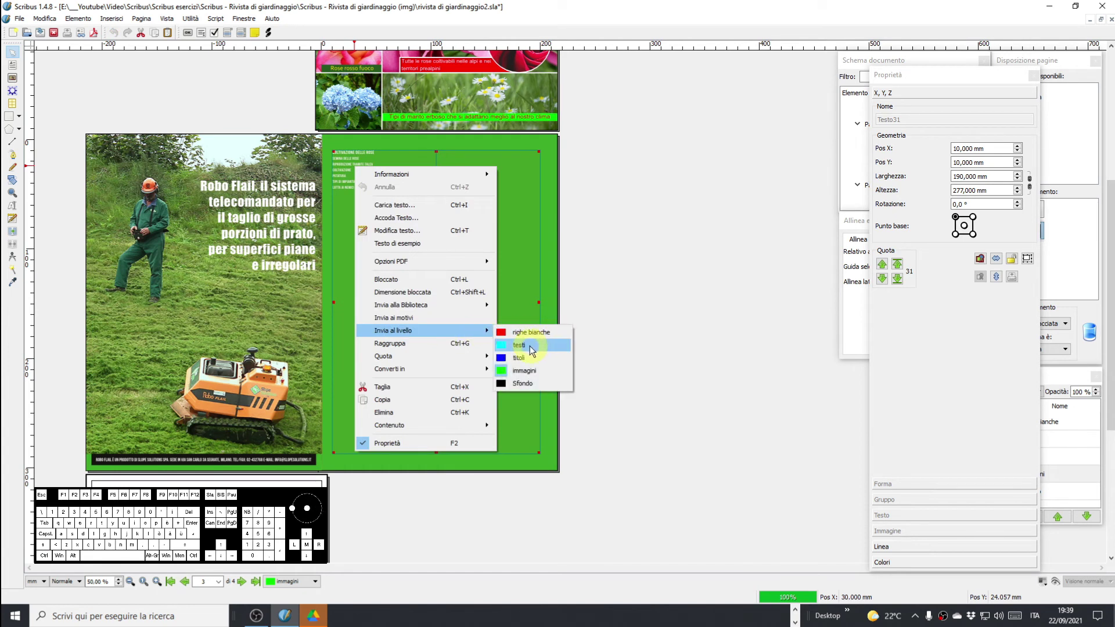
left_click(532, 349)
Shrink the index frame to 95 × 54.375 mm around the list of headings.
left_click(659, 257)
scroll("up", 3)
left_click(354, 138)
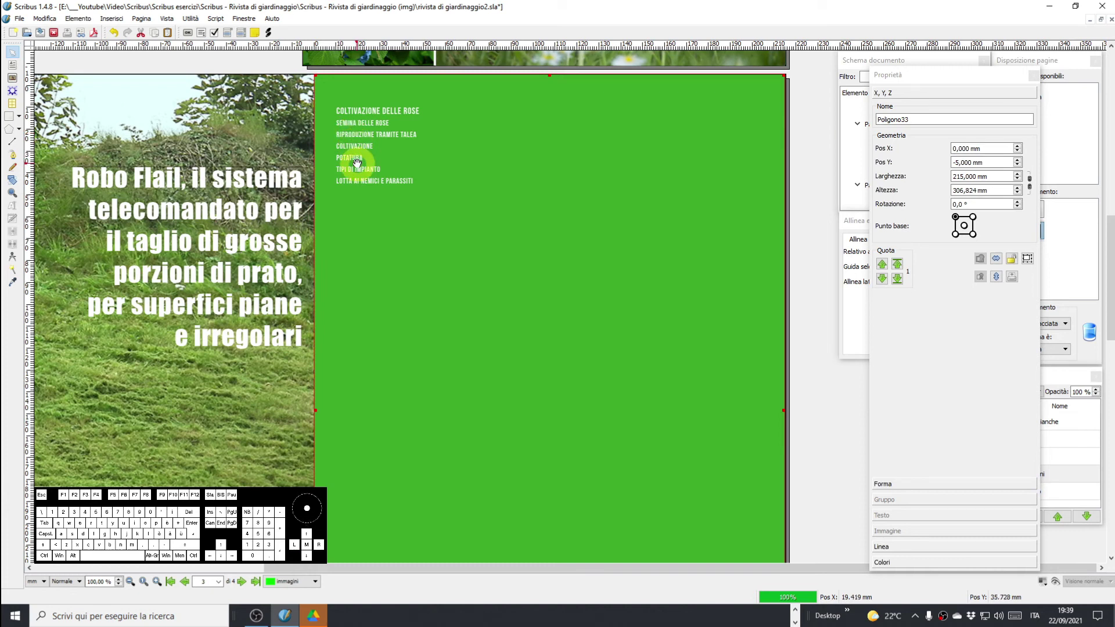
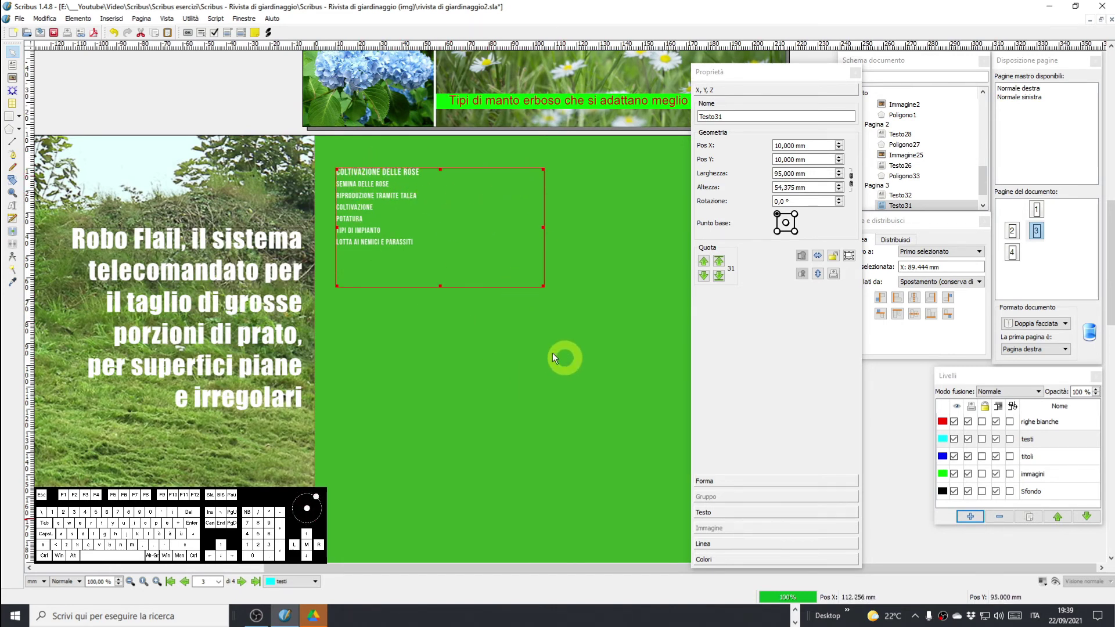
scroll("down", 3)
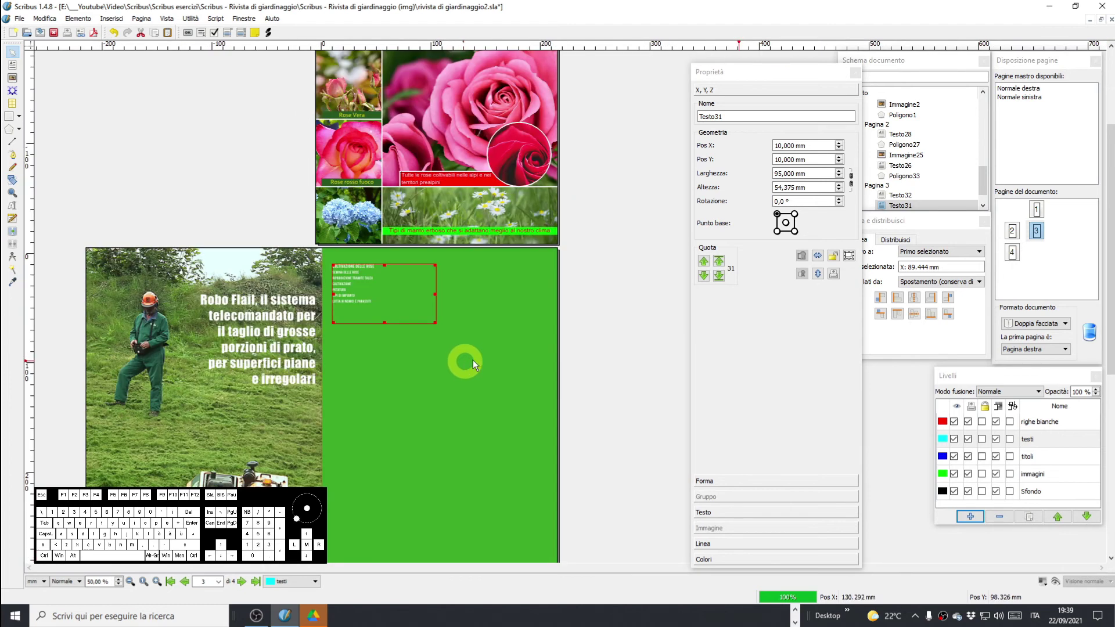
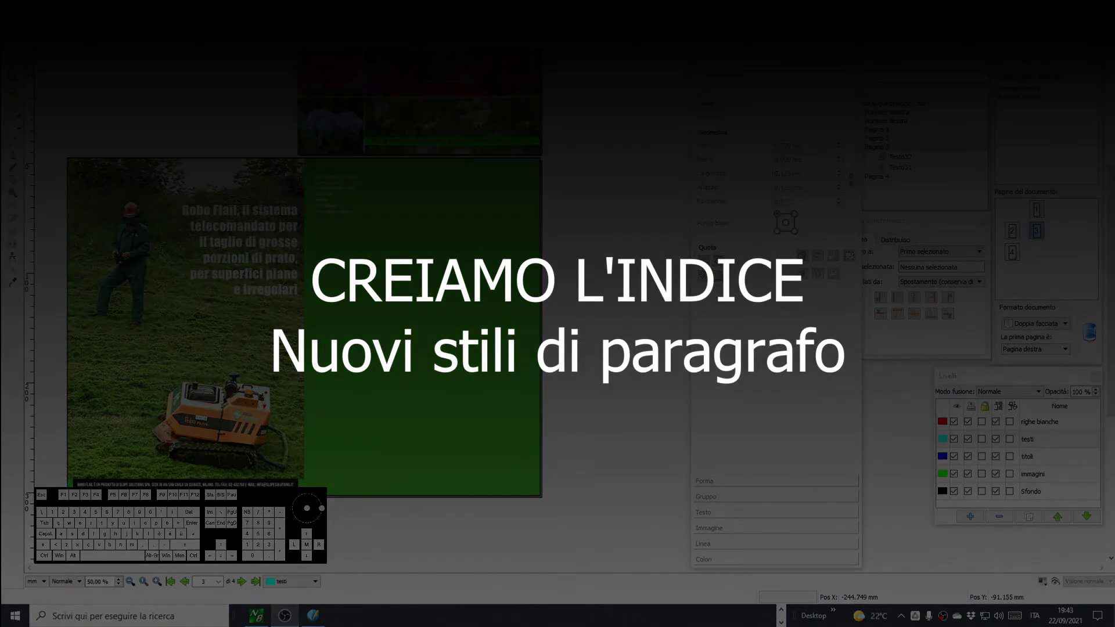
scroll("down", 3)
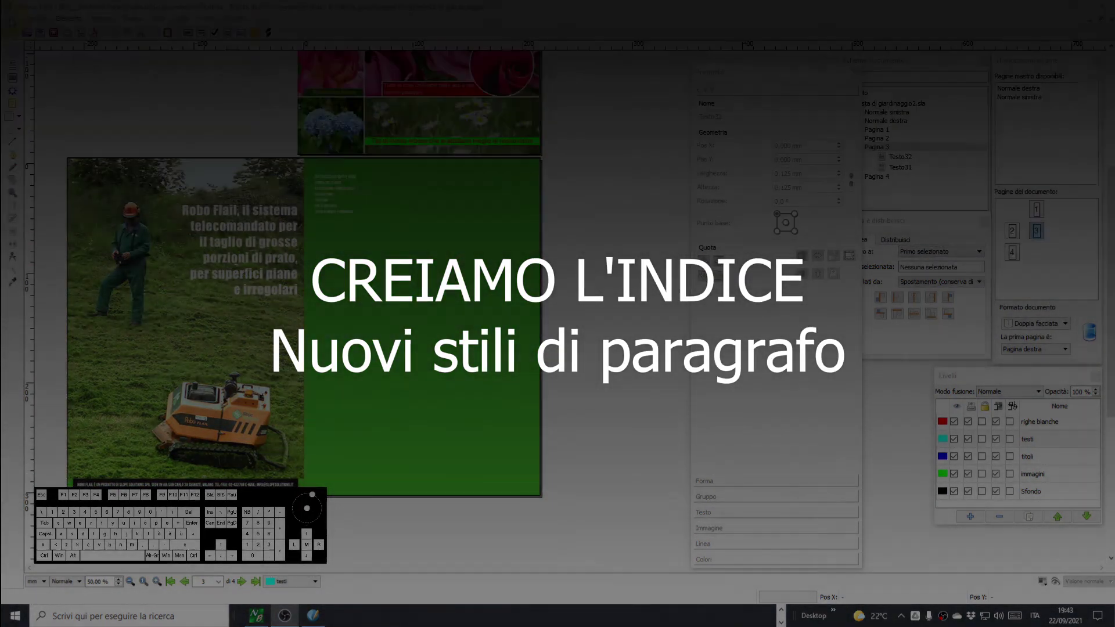
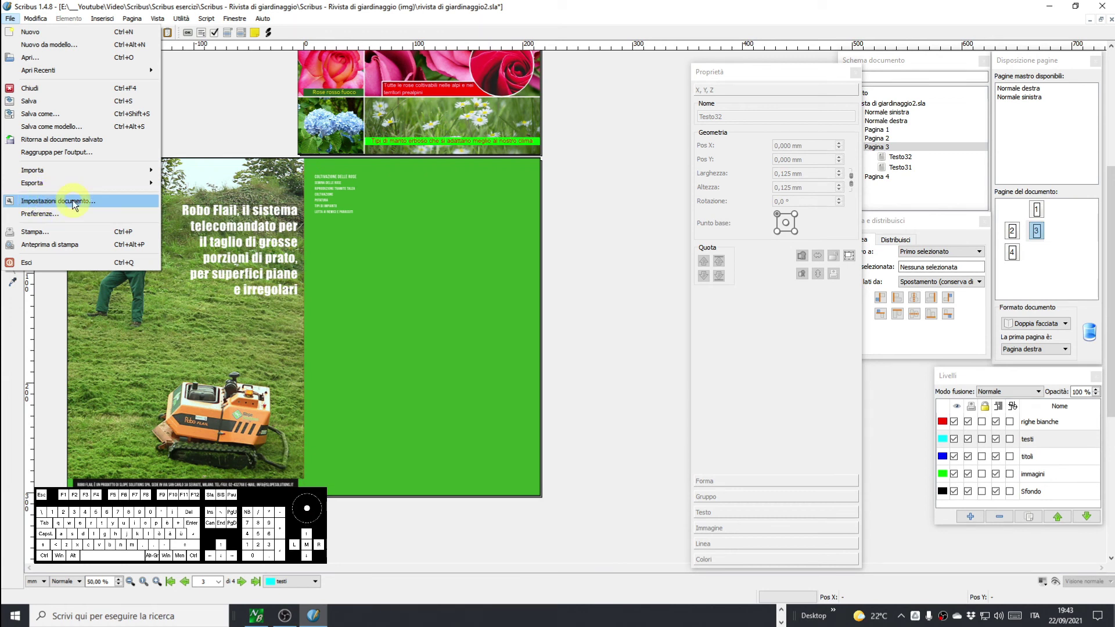
left_click(48, 216)
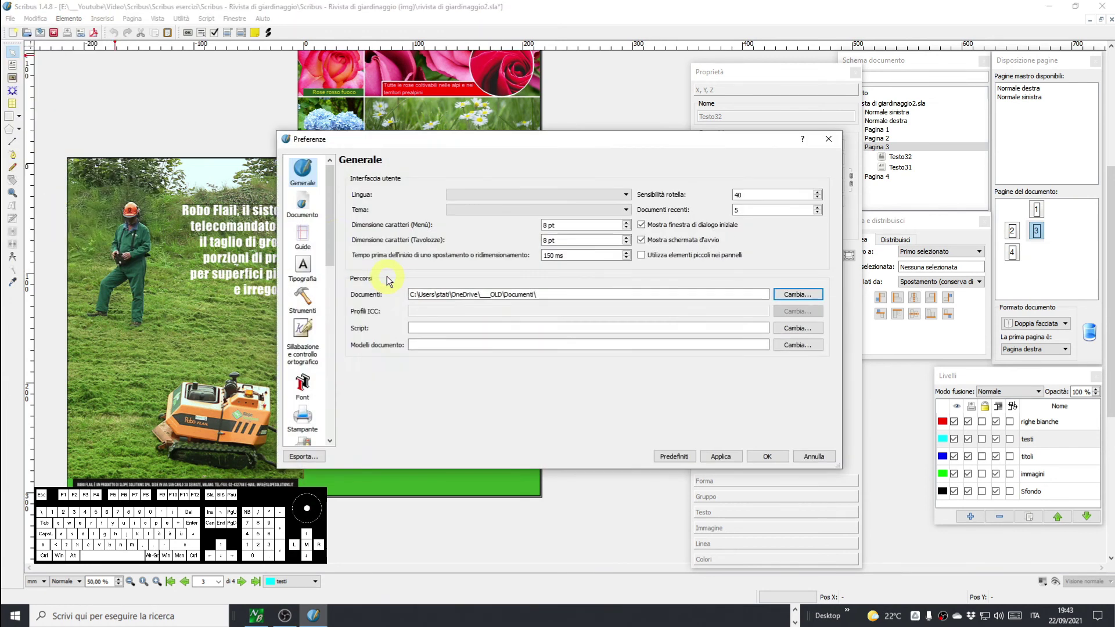
left_click(304, 233)
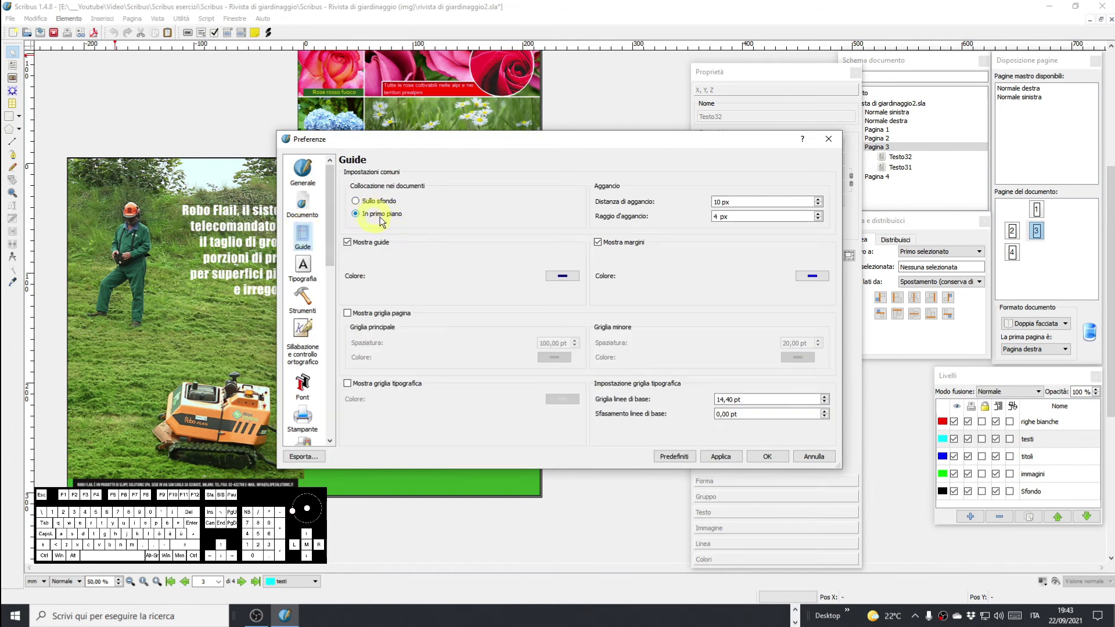
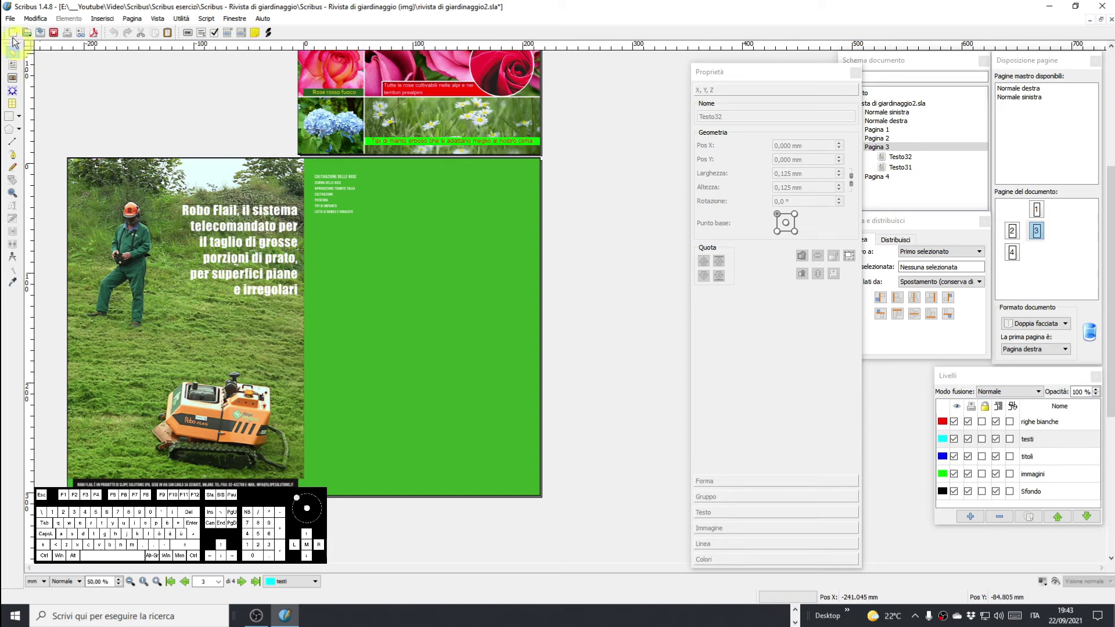
In document settings' Guide page, place guides in front of content and confirm.
left_click(12, 23)
left_click(54, 201)
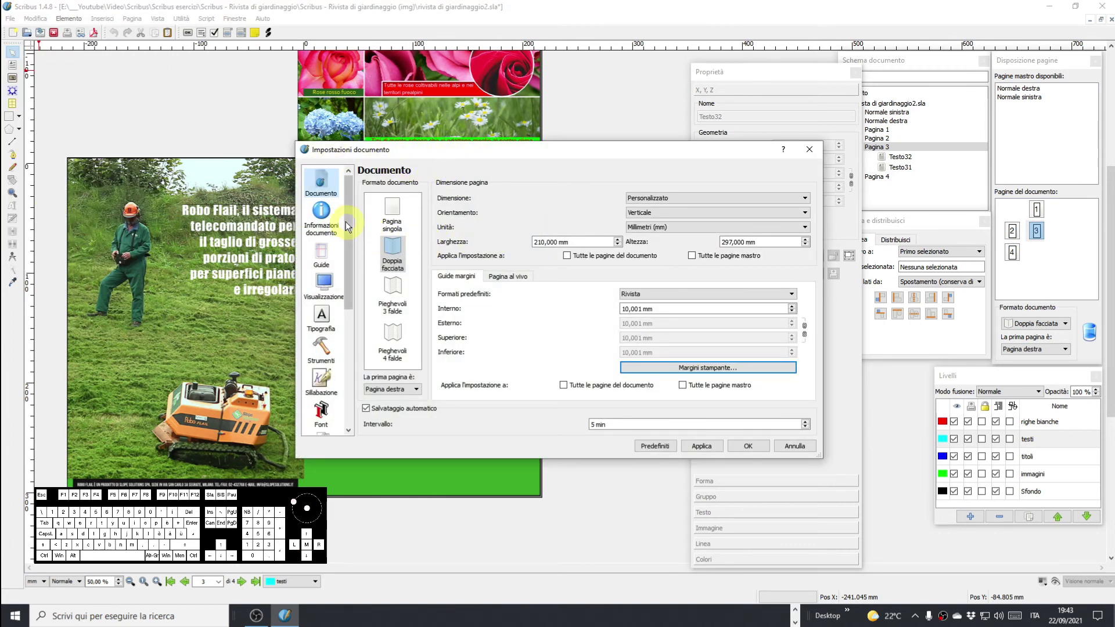
left_click(328, 256)
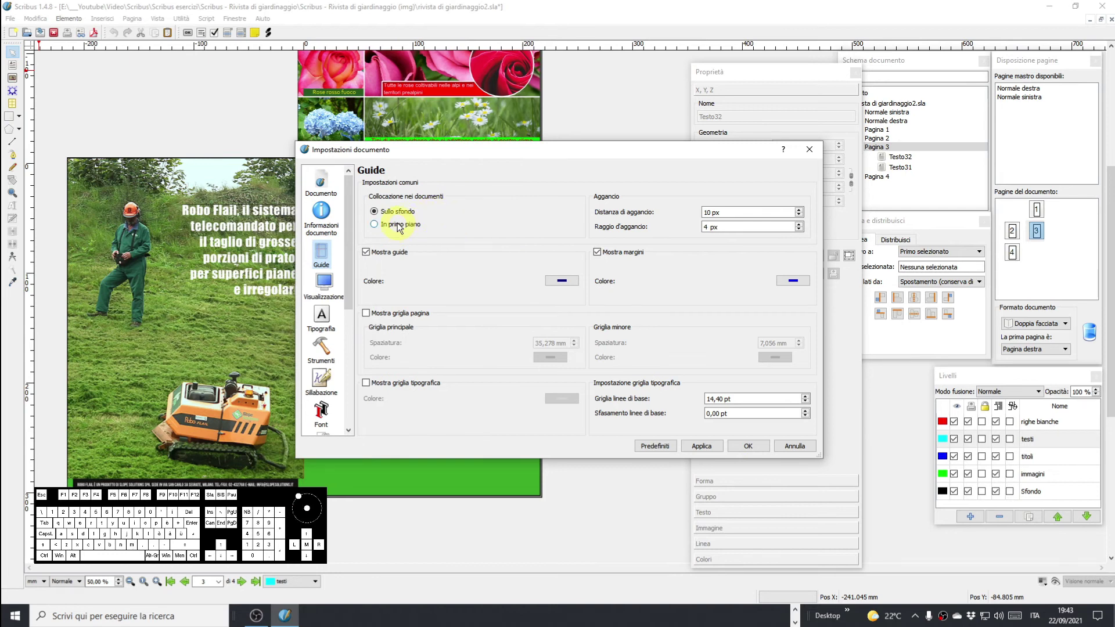
left_click(400, 227)
left_click(708, 448)
left_click(751, 448)
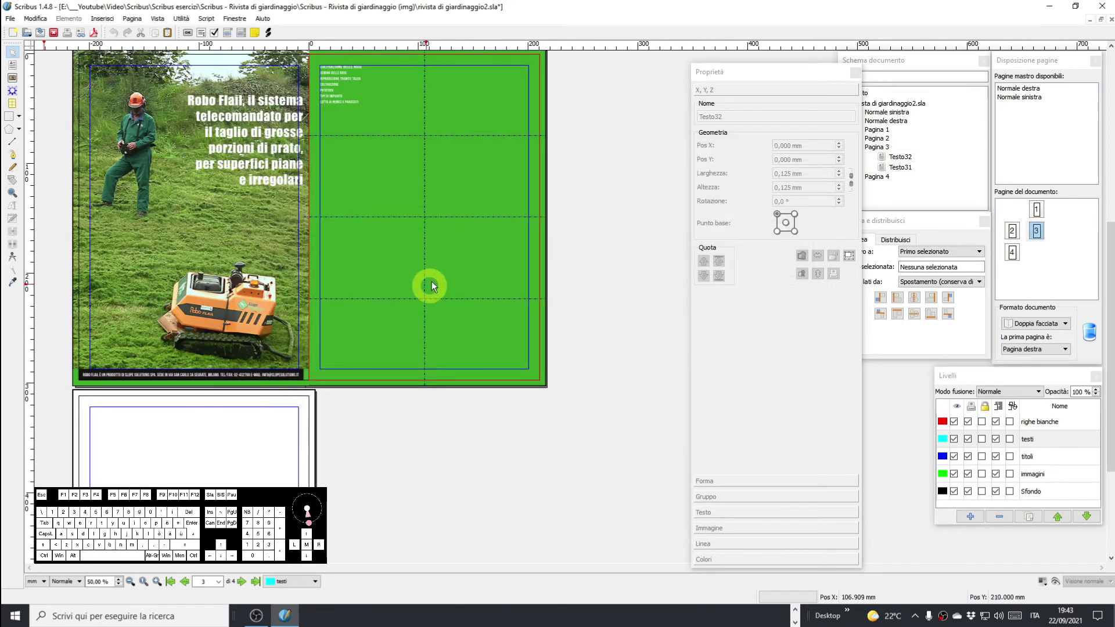
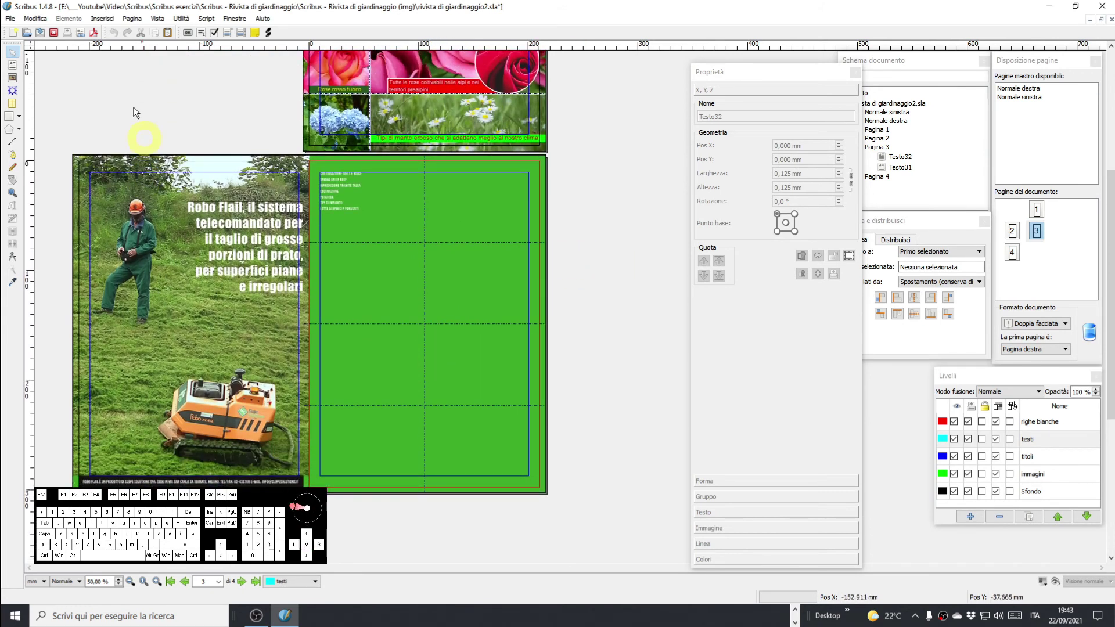
Reopen the File menu briefly and dismiss it without choosing anything.
left_click(33, 21)
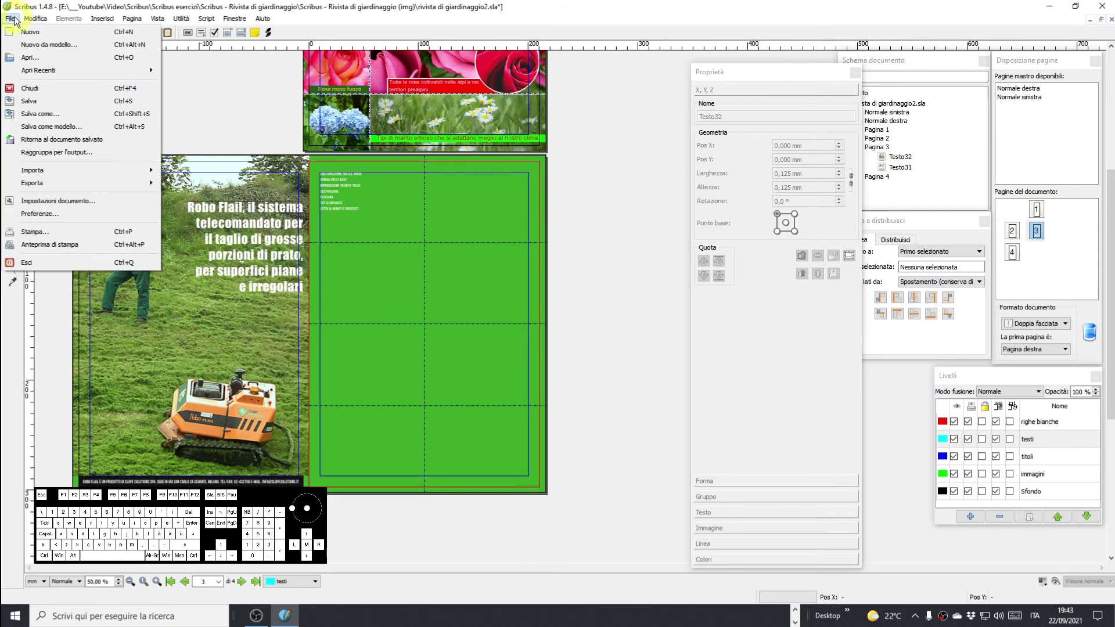
left_click(81, 188)
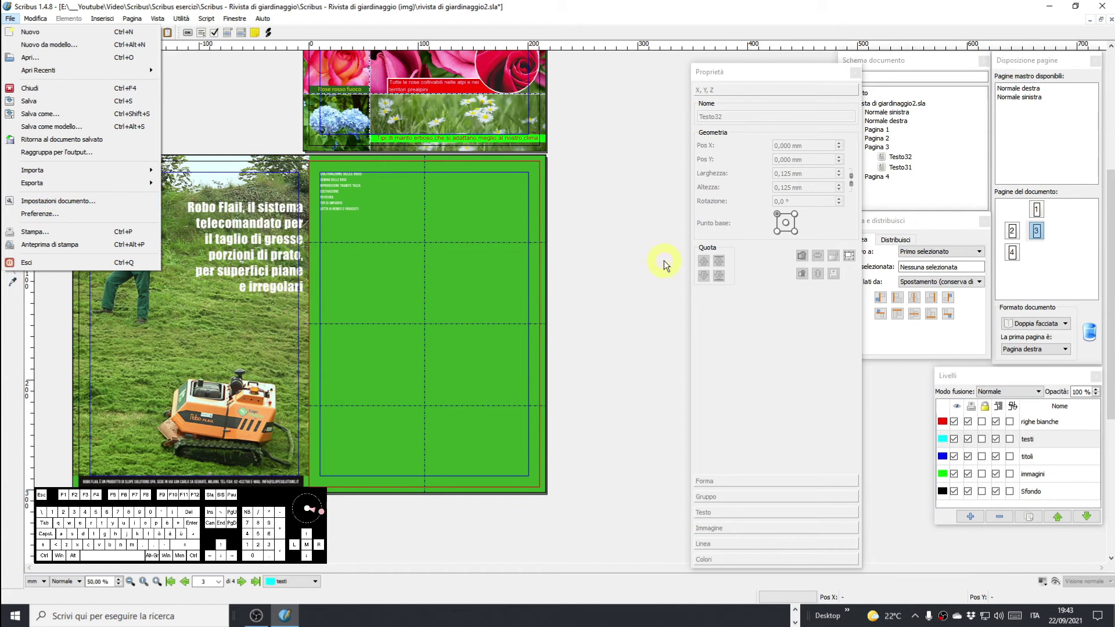
left_click(643, 260)
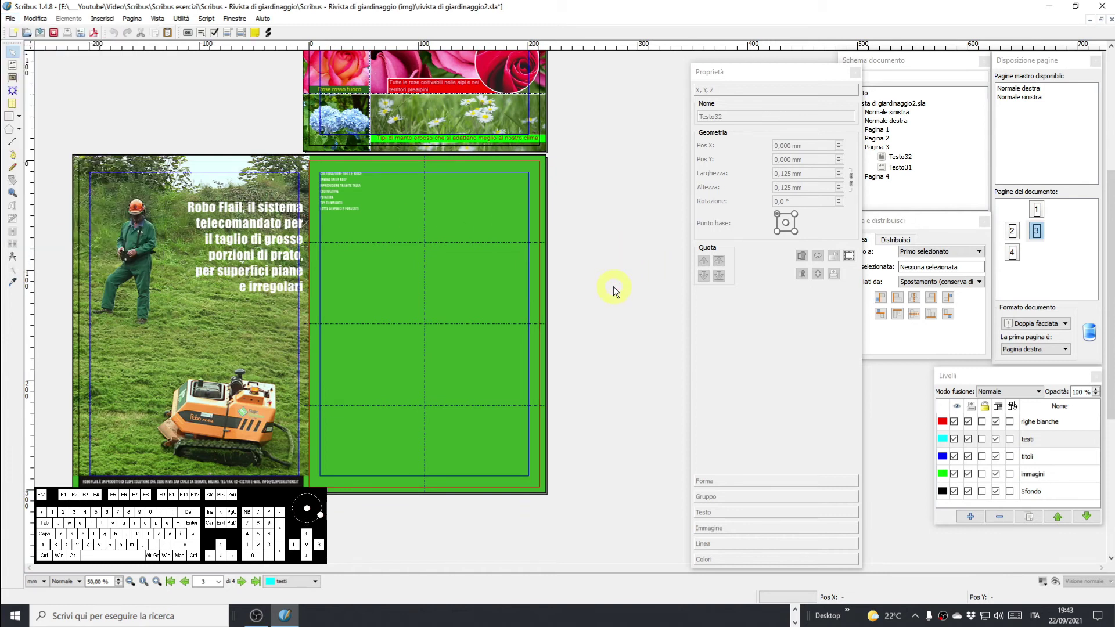
Give the page 2 footer text frame the base green fill instead of black.
scroll("up", 3)
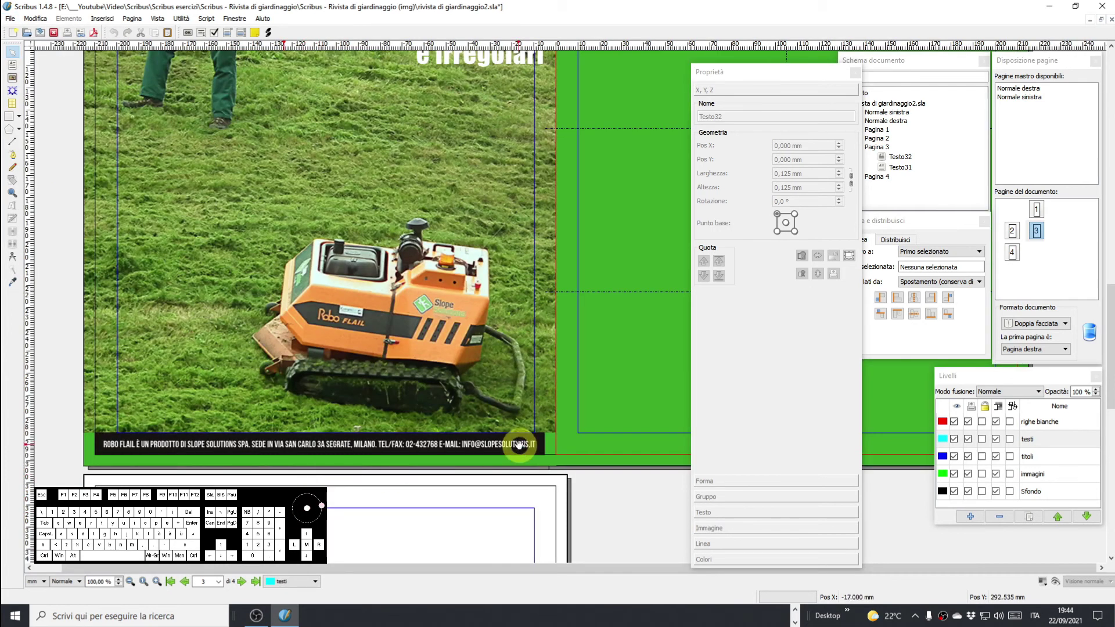
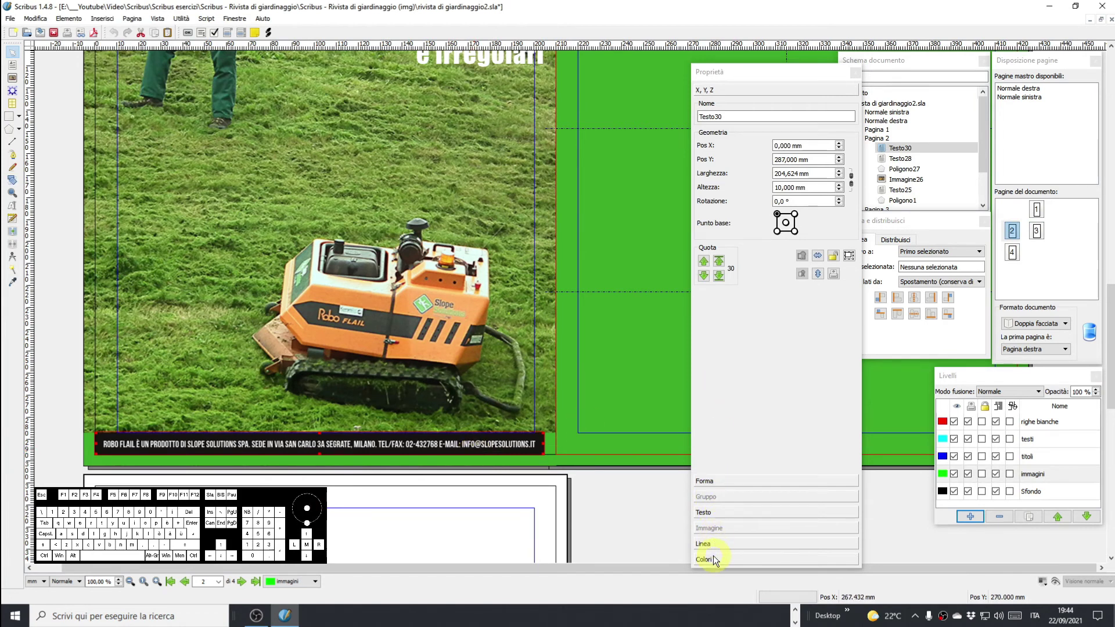
left_click(716, 560)
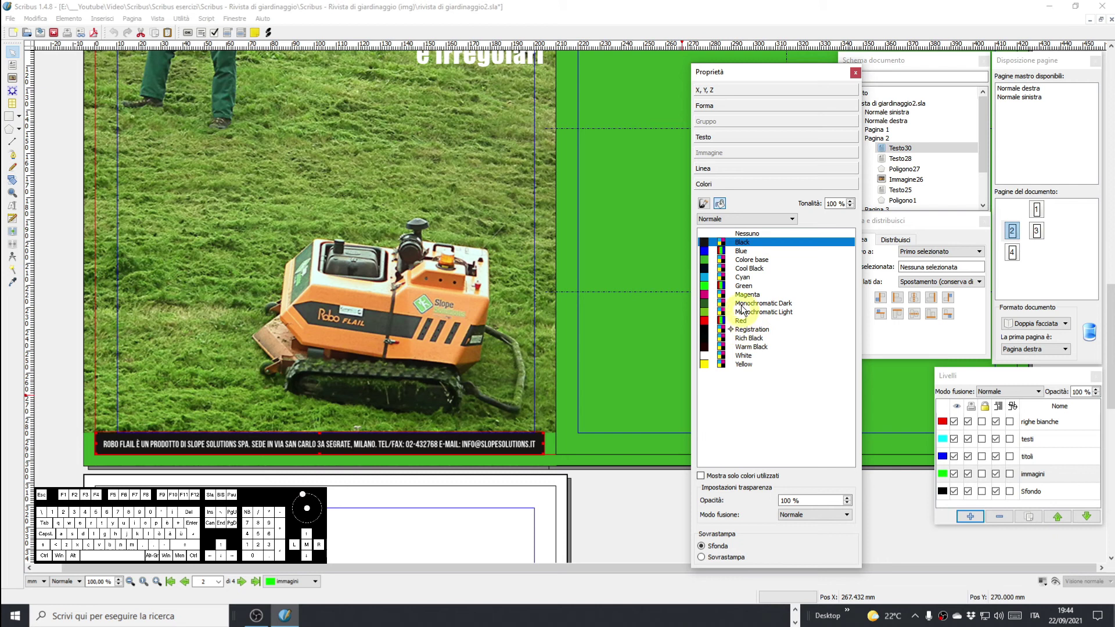
left_click(749, 262)
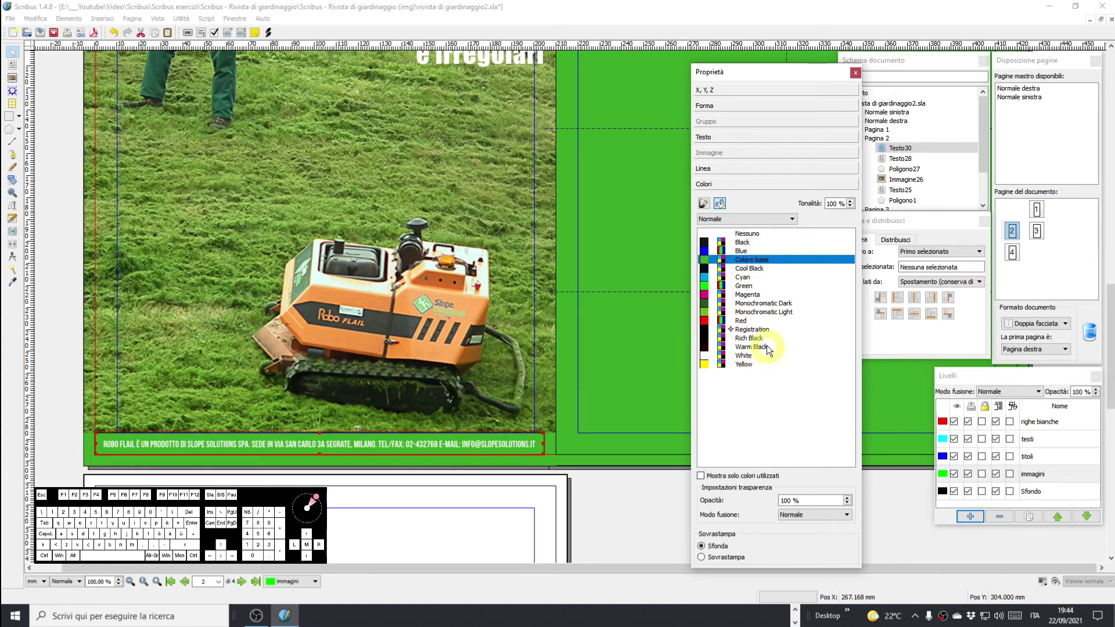
left_click(619, 543)
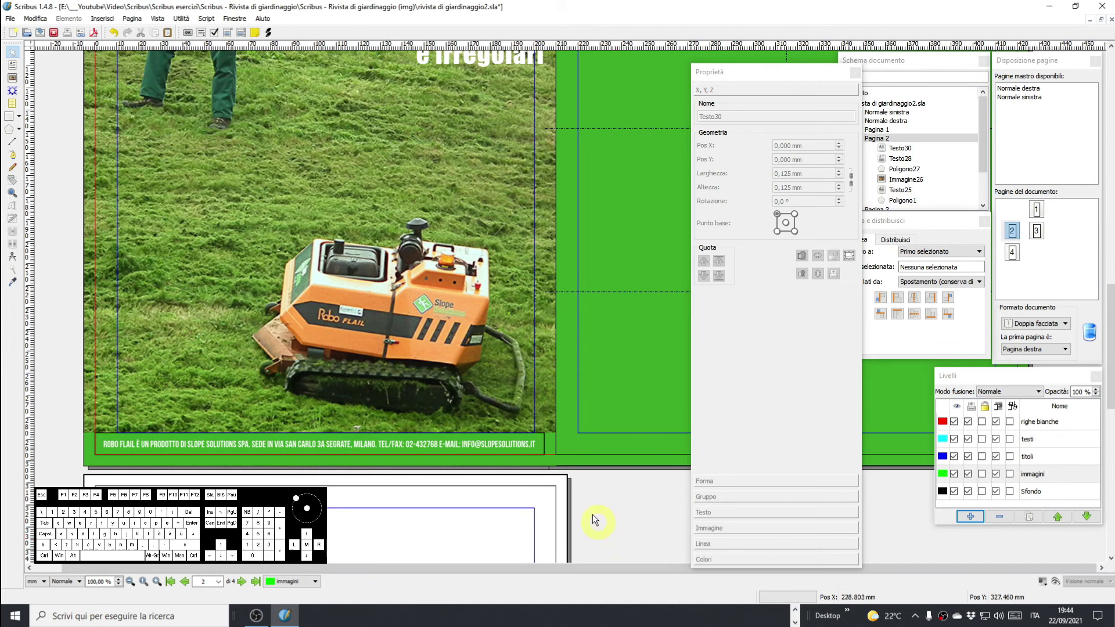
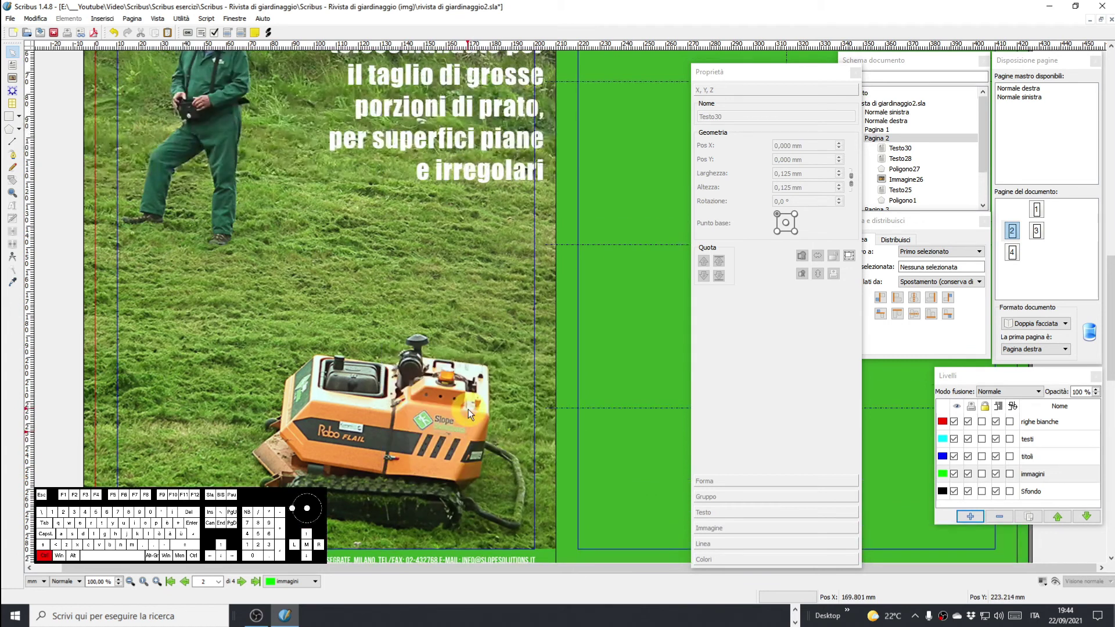
Scroll and pan back to the index page 3.
scroll("down", 3)
scroll("up", 3)
middle_click(480, 279)
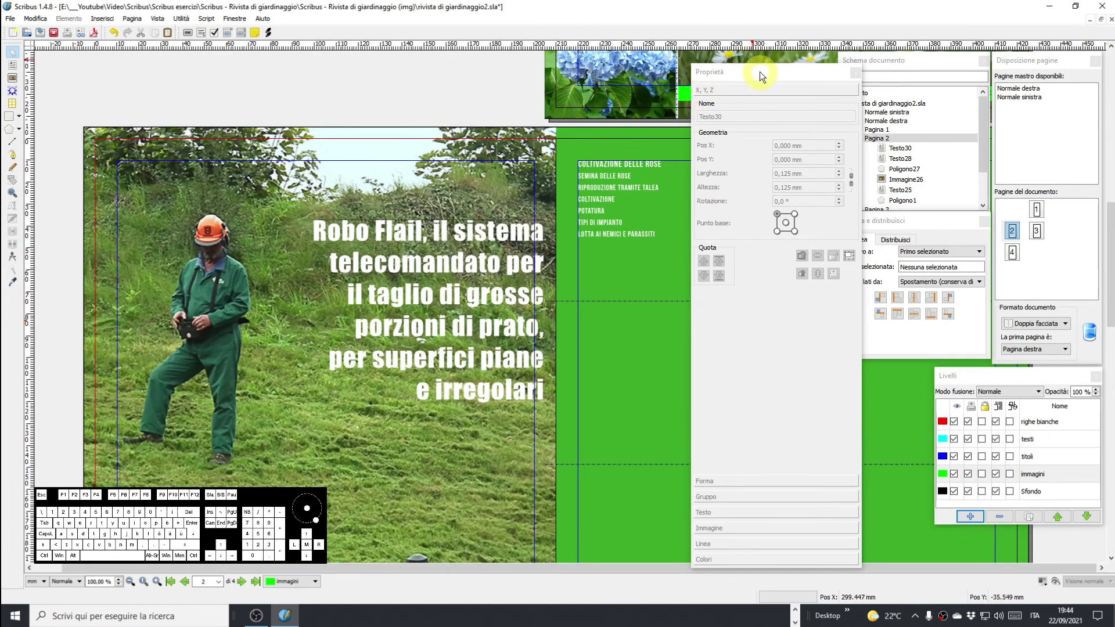
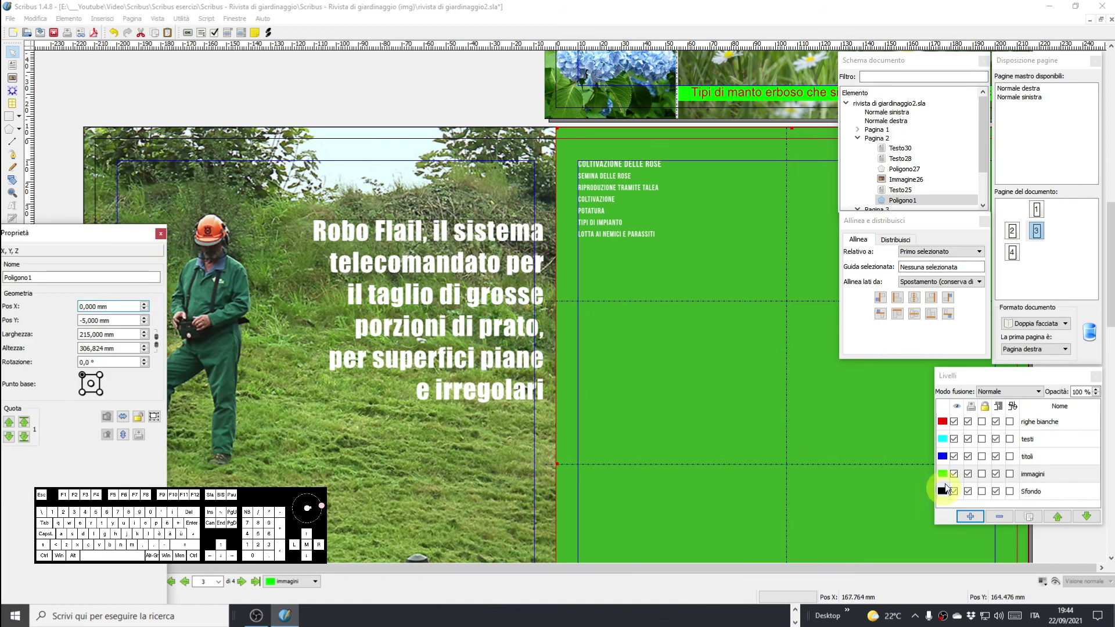
Start editing the left index frame and retype the ORTENSIE heading in capitals.
left_click(1029, 444)
left_click(635, 238)
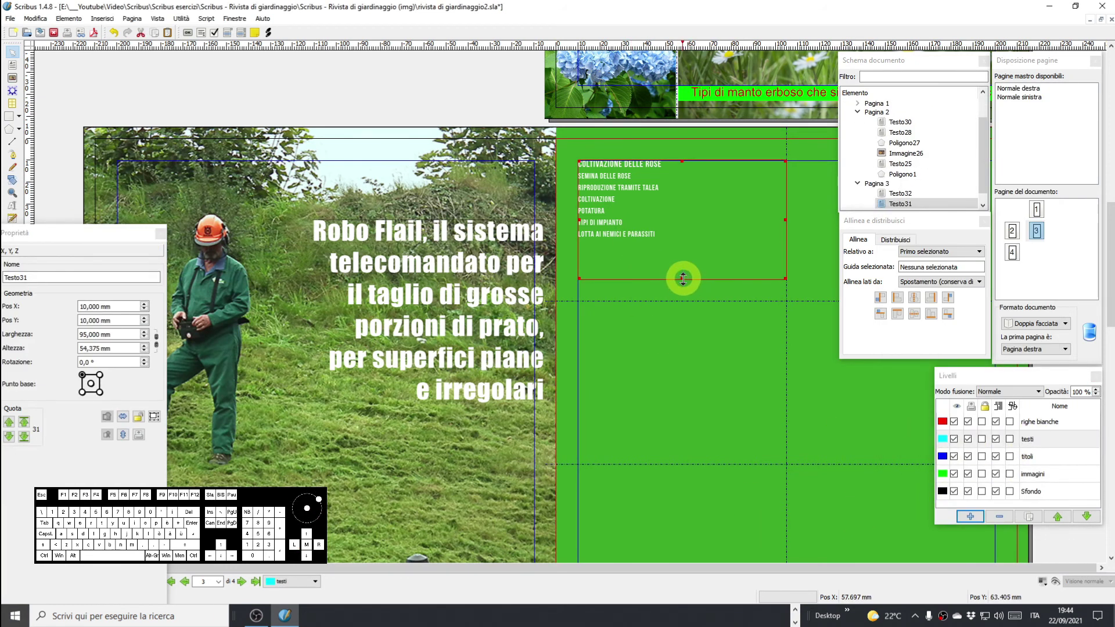
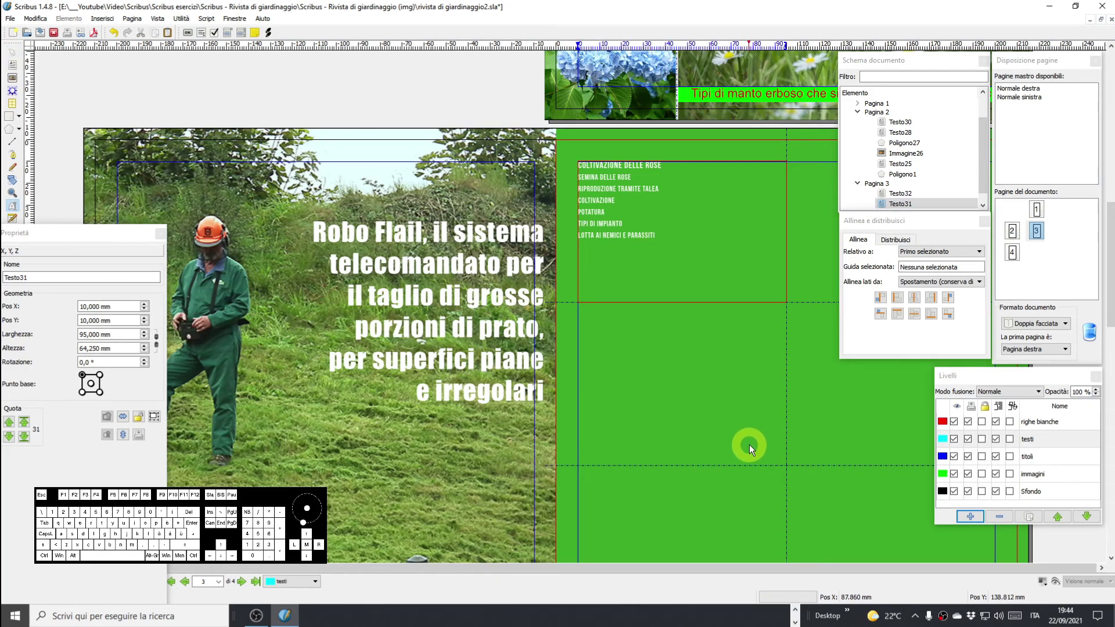
scroll("up", 3)
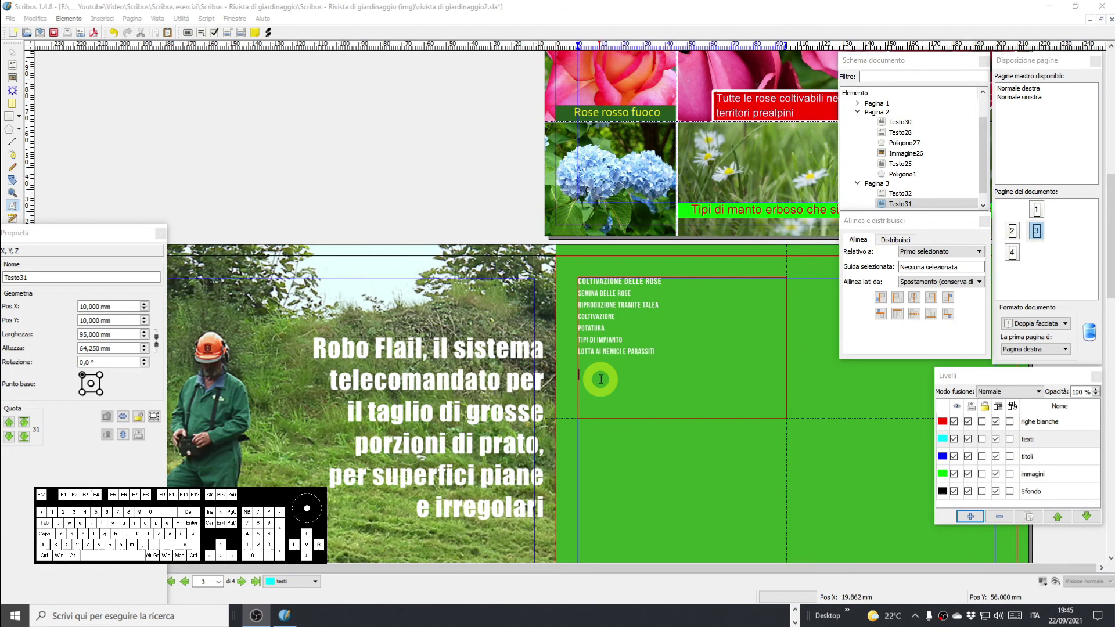
key("shift+o")
key("BackSpace")
key("Delete")
key("Delete")
key("o")
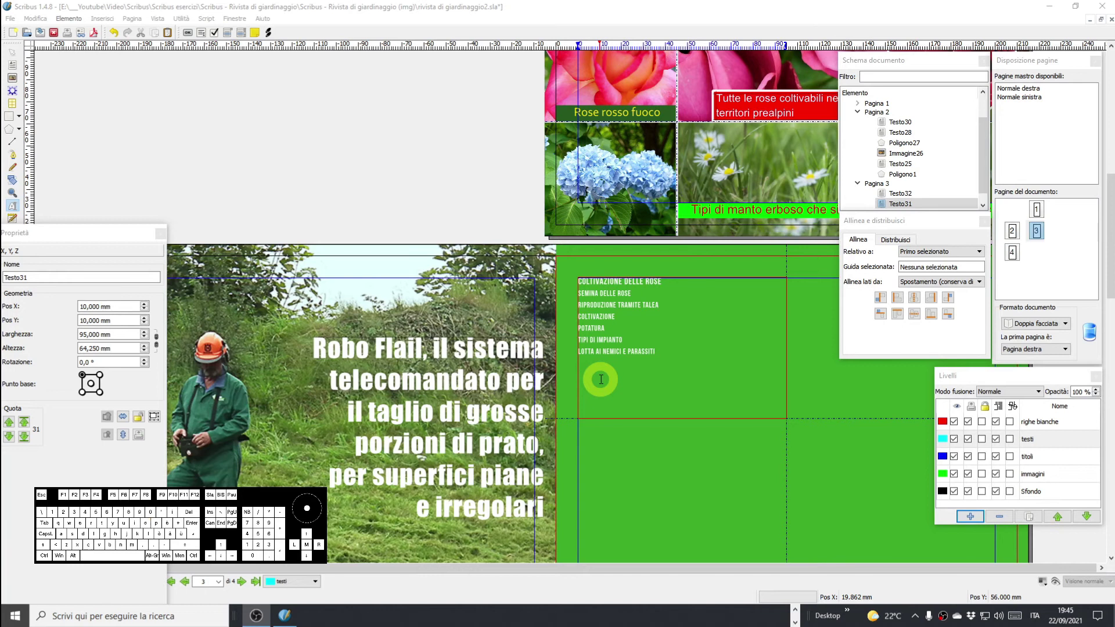
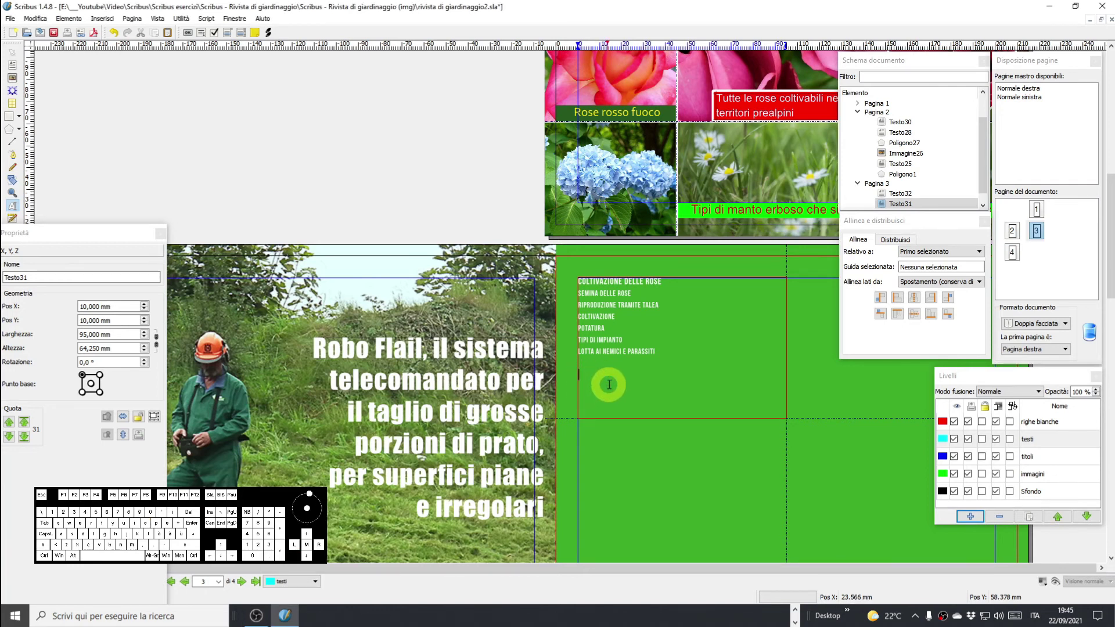
key("o")
key("BackSpace")
key("Tab")
key("BackSpace")
key("Caps_Lock")
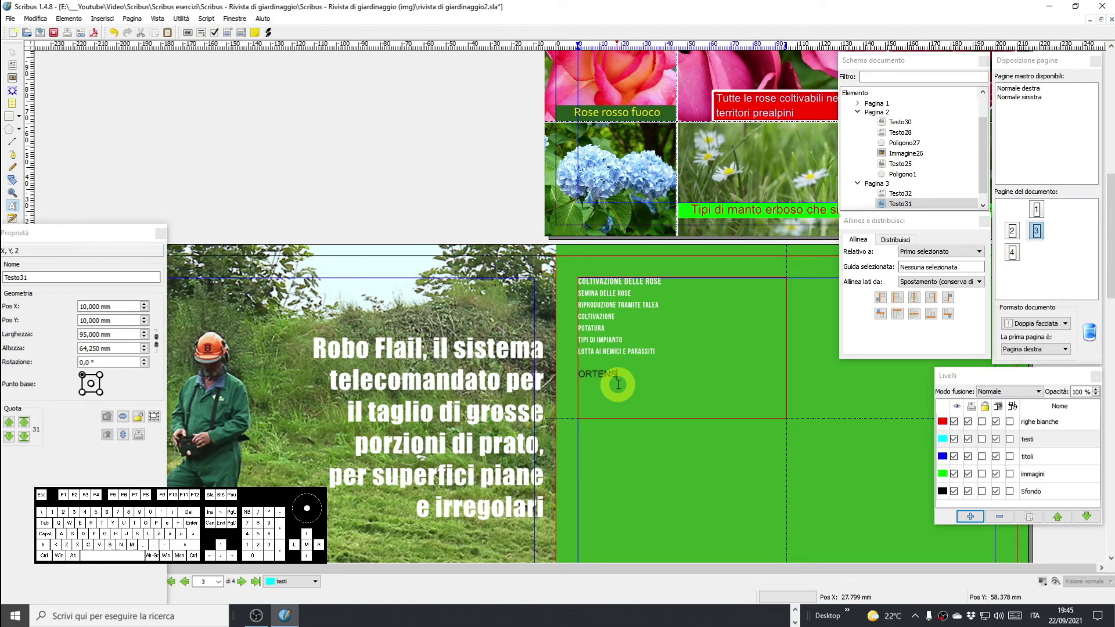
key("space")
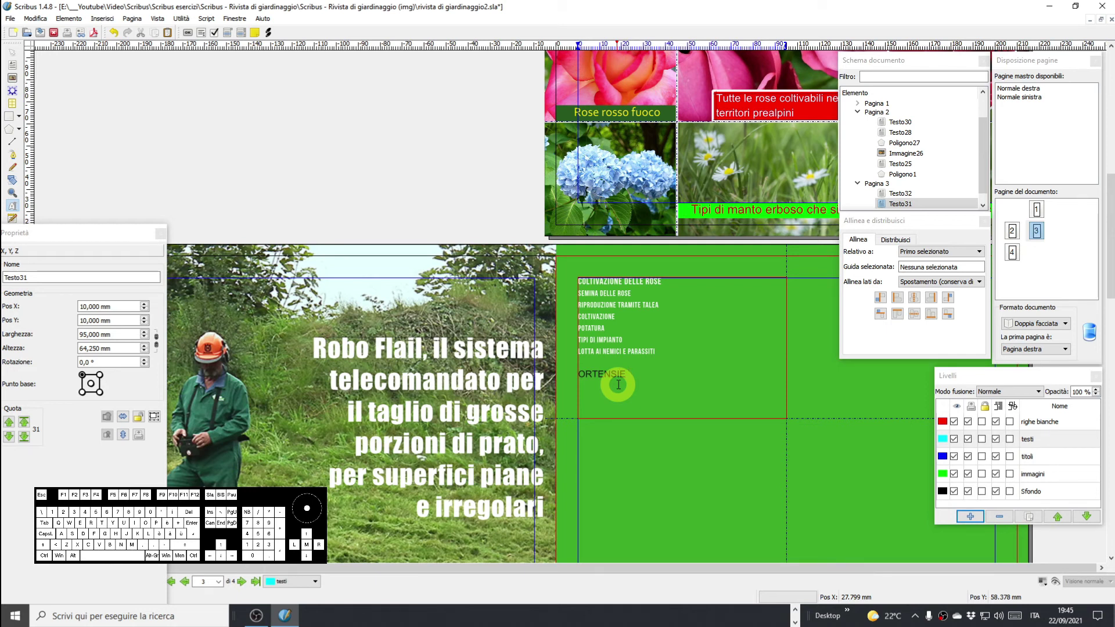
key("Return")
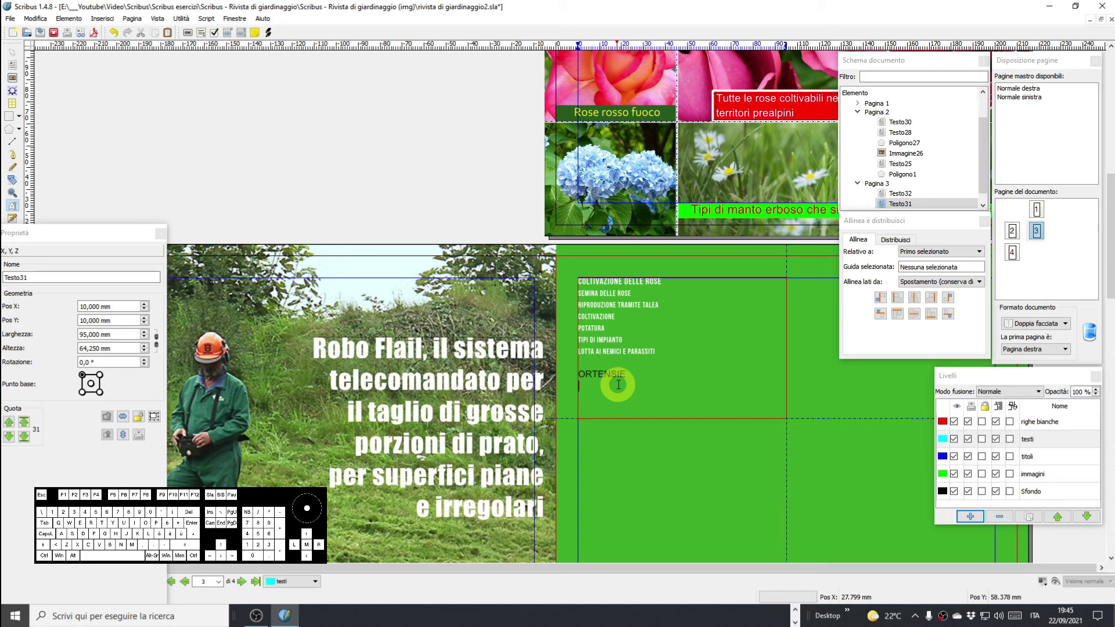
Add the Varietà sub-entry and following lines under ORTENSIE, correcting typos.
key("shift+v")
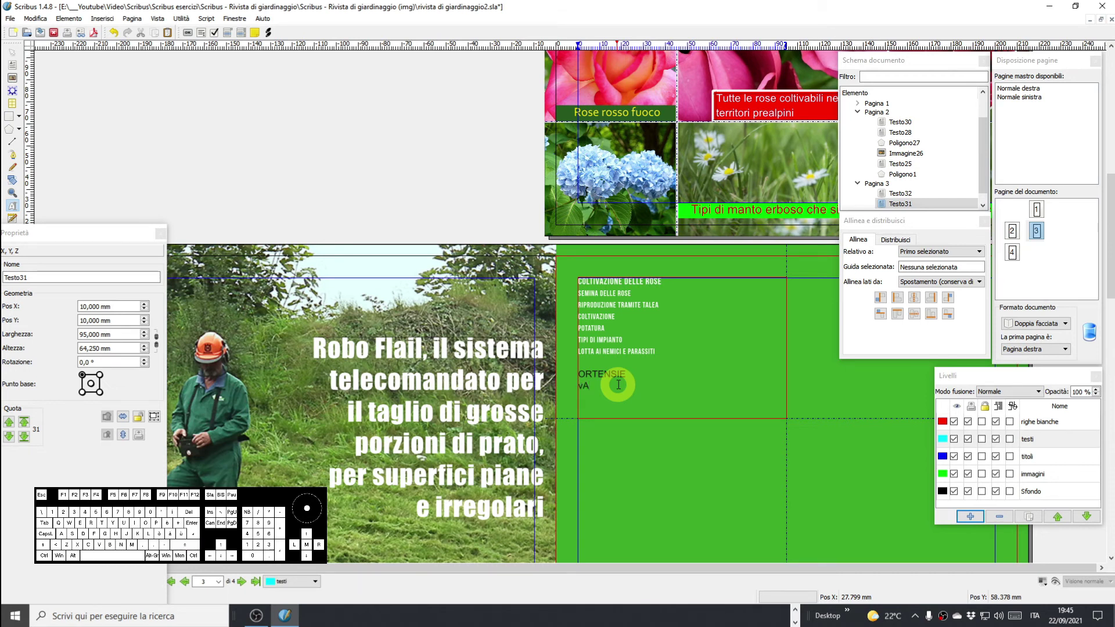
key("BackSpace")
key("BackSpace")
key("BackSpace")
key("BackSpace")
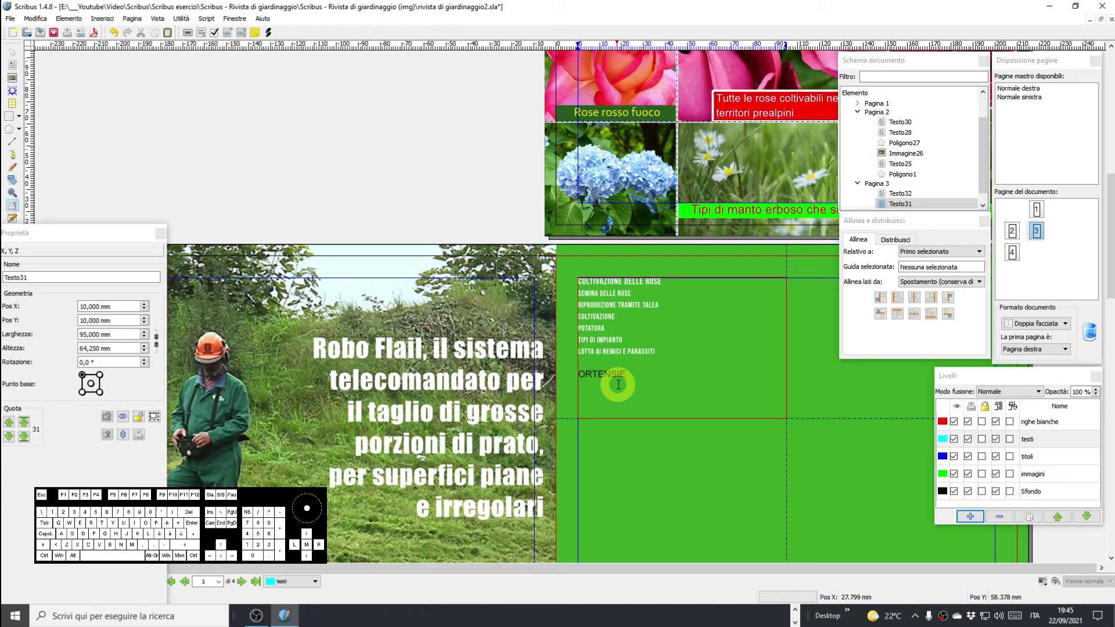
key("Caps_Lock")
key("shift+v")
key("a")
key("t")
key("BackSpace")
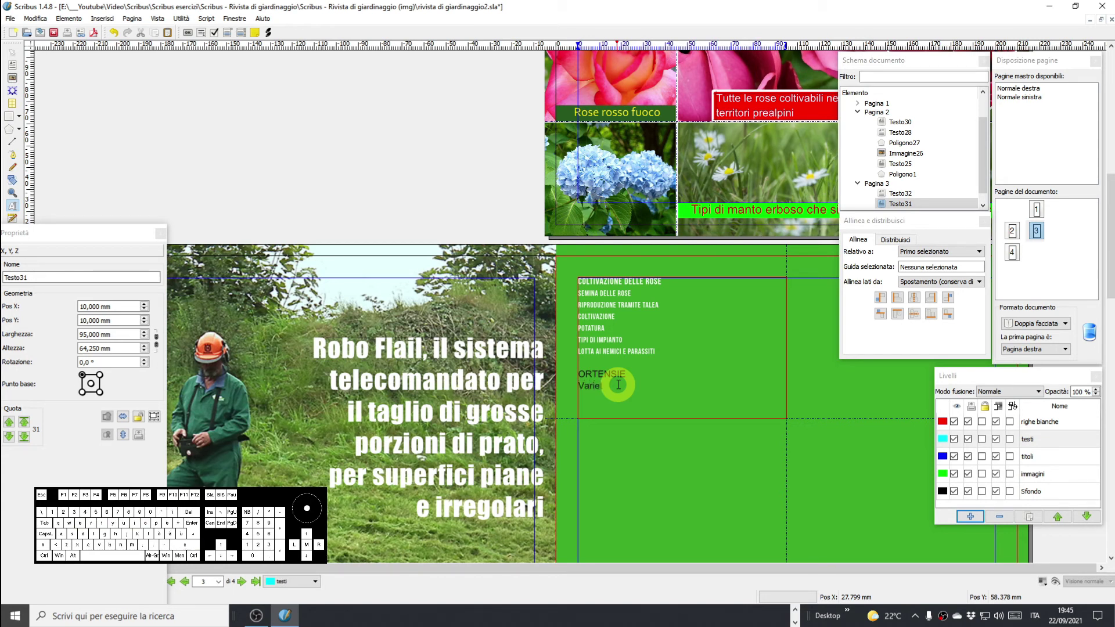
key("à")
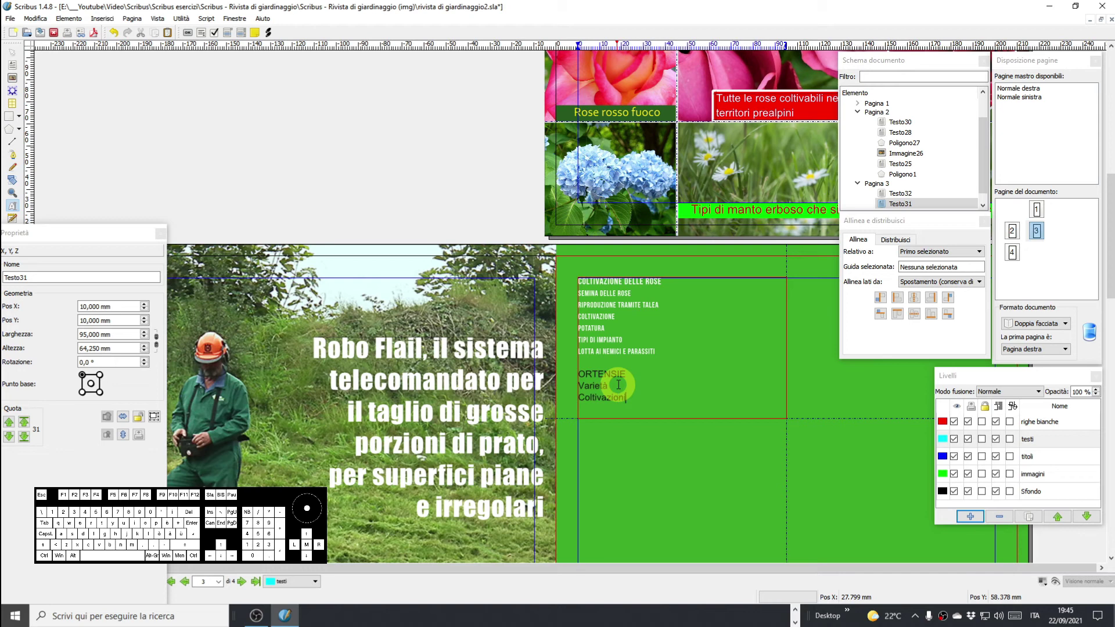
key("space")
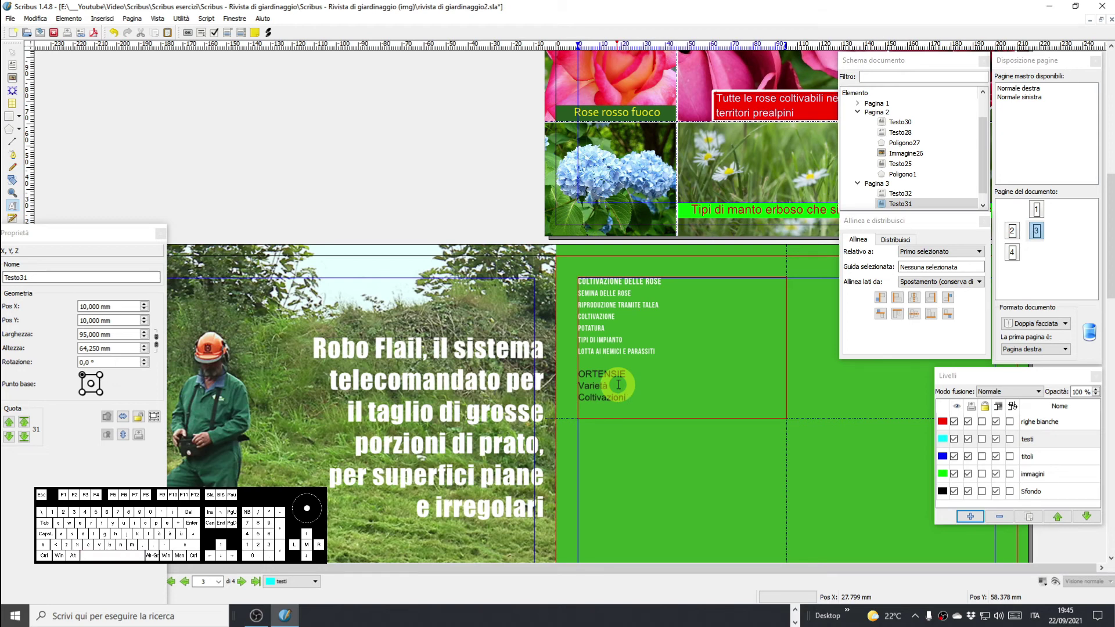
key("a")
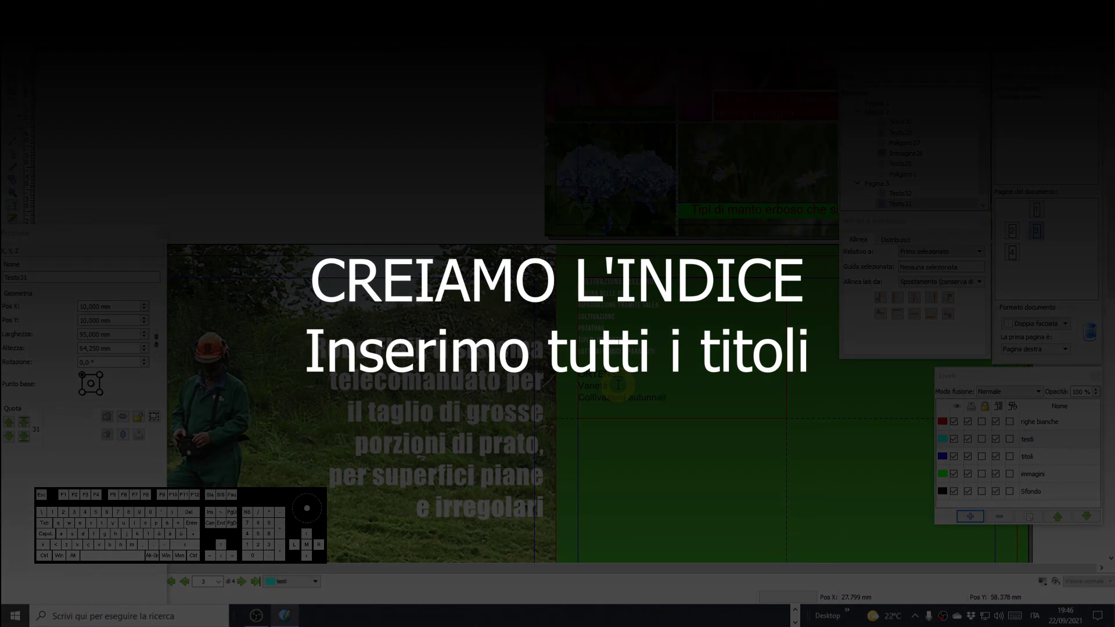
key("Return")
key("shift+o")
key("u")
key("o")
key("space")
key("u")
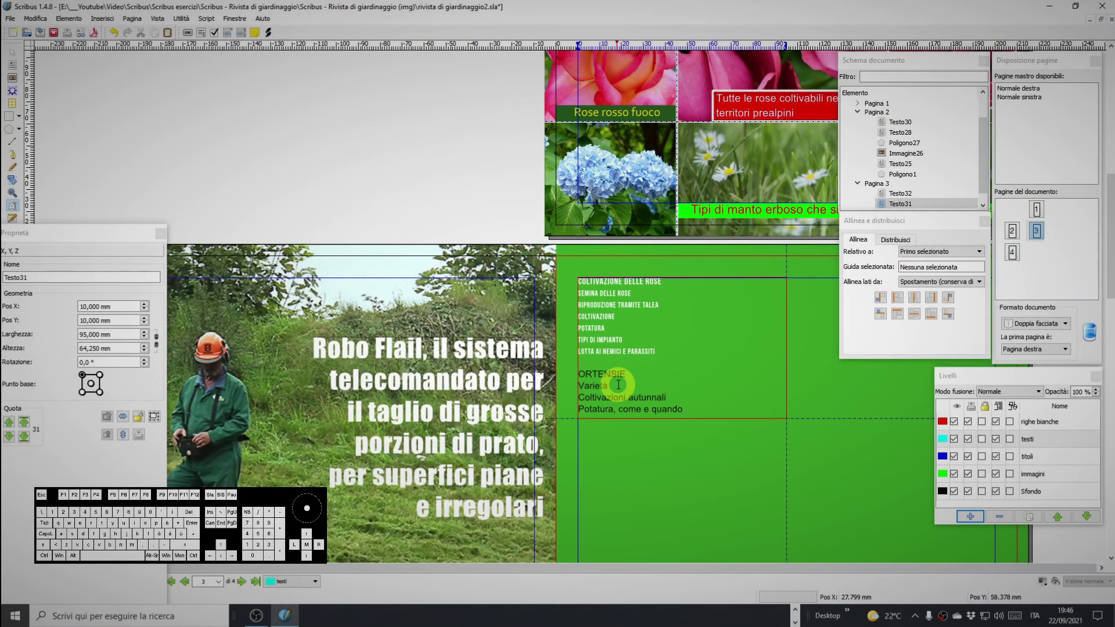
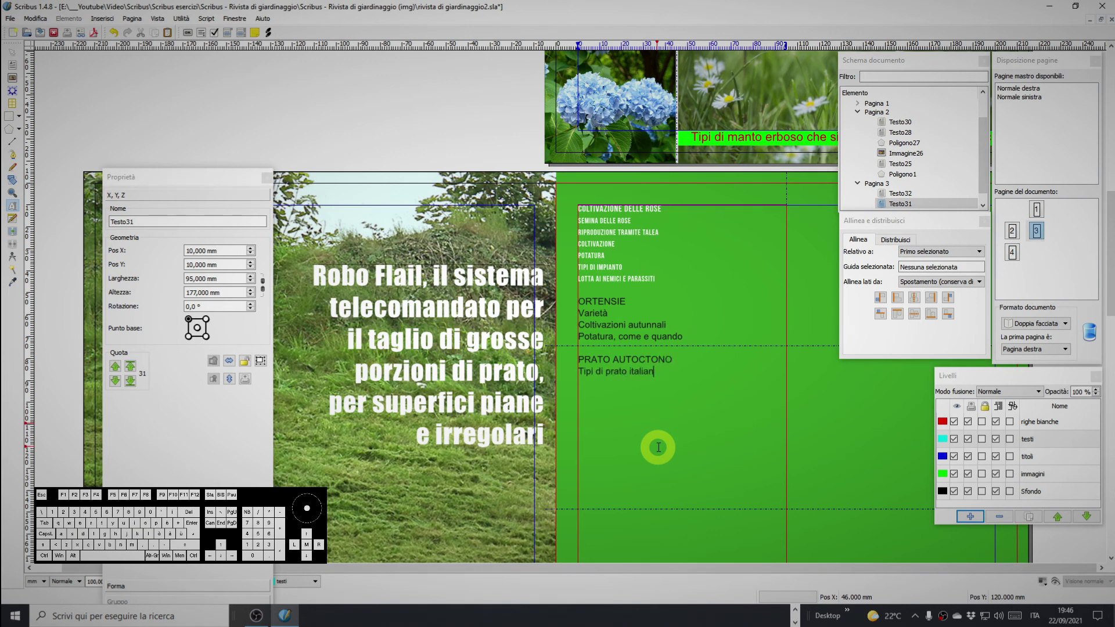
key("BackSpace")
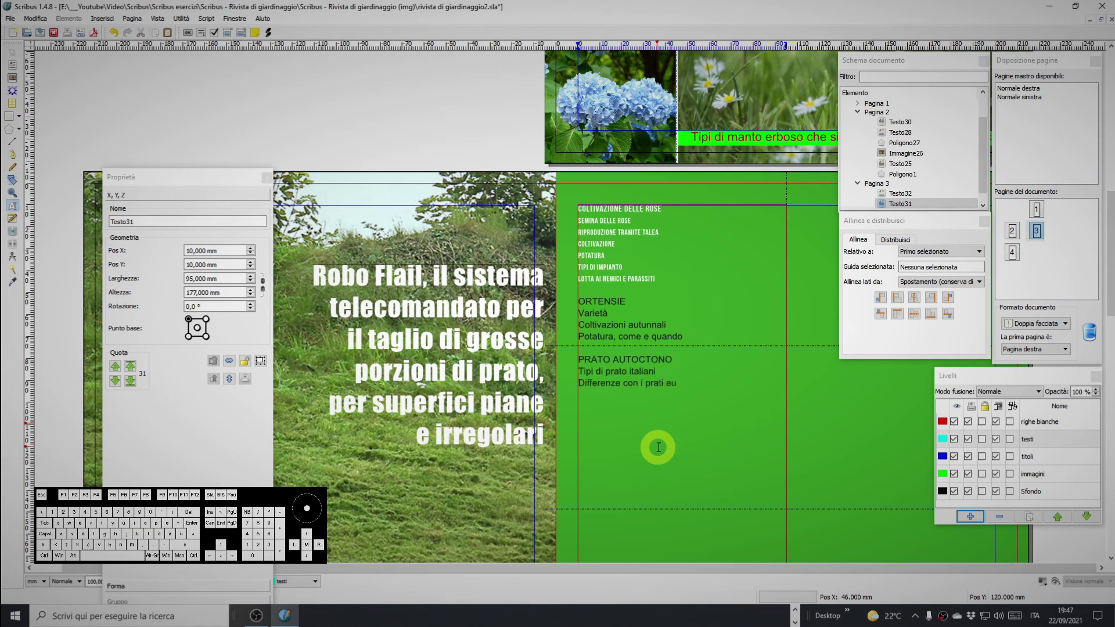
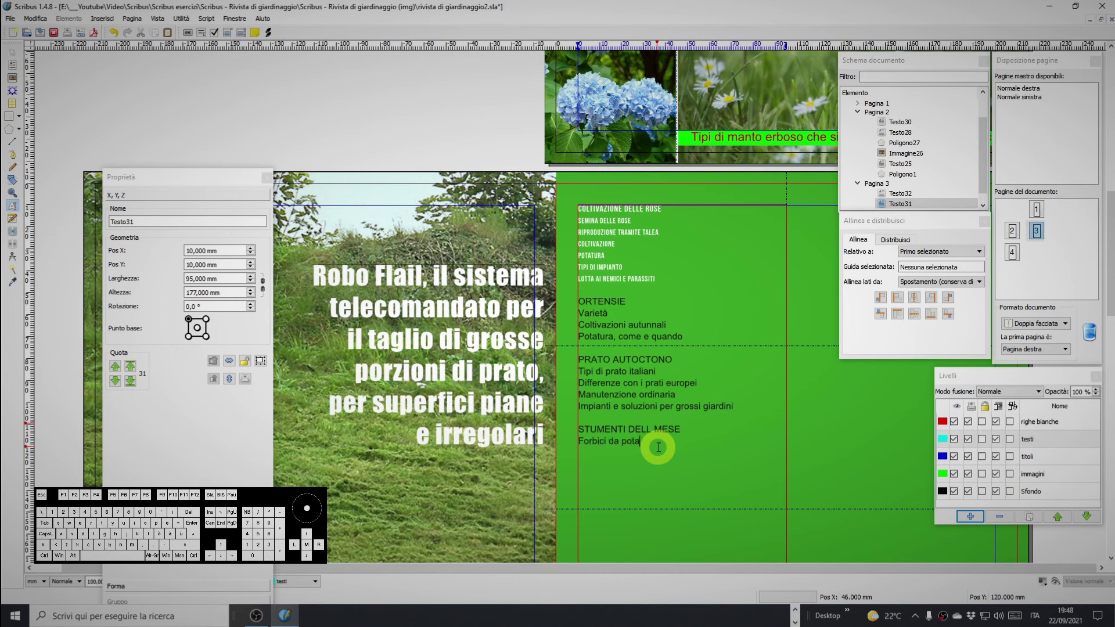
Type the next capitalised headings and sub-entries, removing leftover lowercase heading text.
key("shift+t")
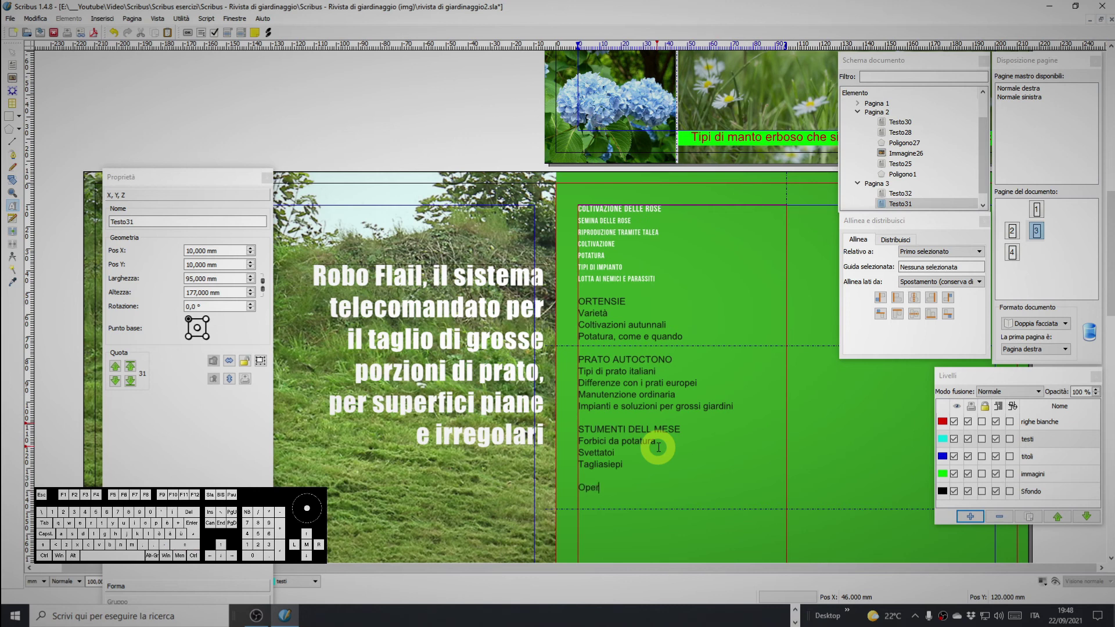
key("BackSpace")
key("shift+a")
key("shift+n")
key("shift+i")
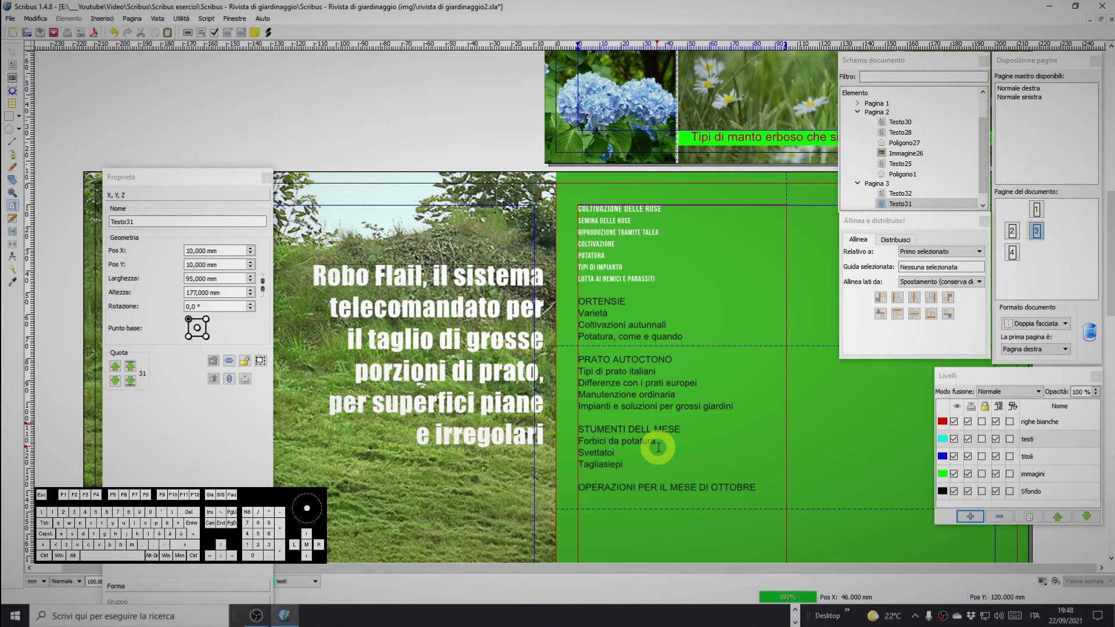
scroll("down", 3)
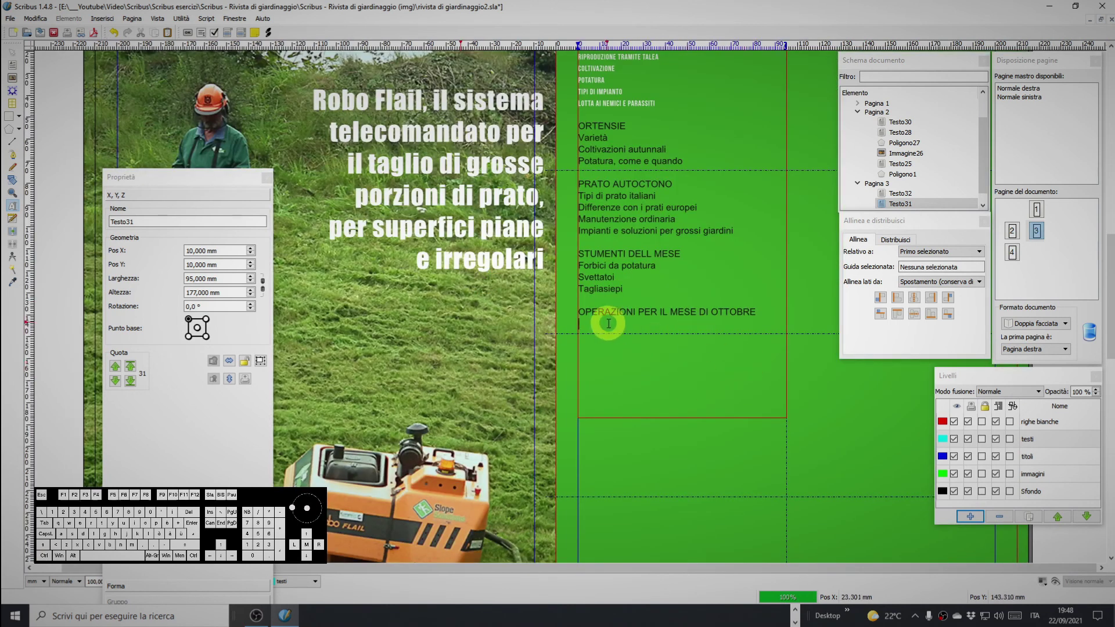
key("o")
key("Return")
key("Return")
key("o")
key("r")
key("Return")
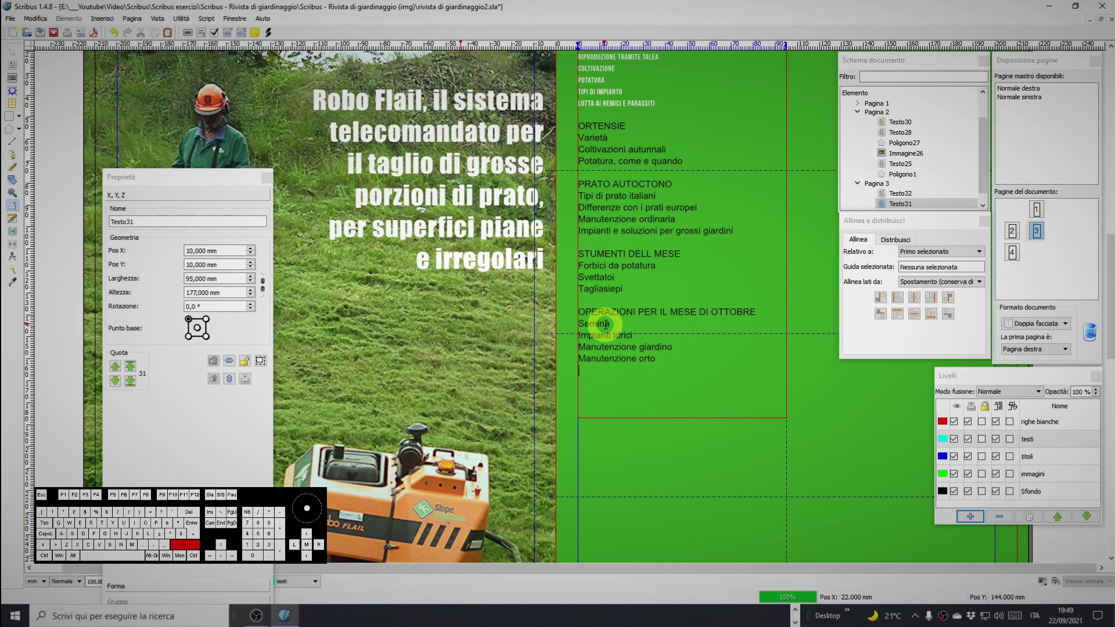
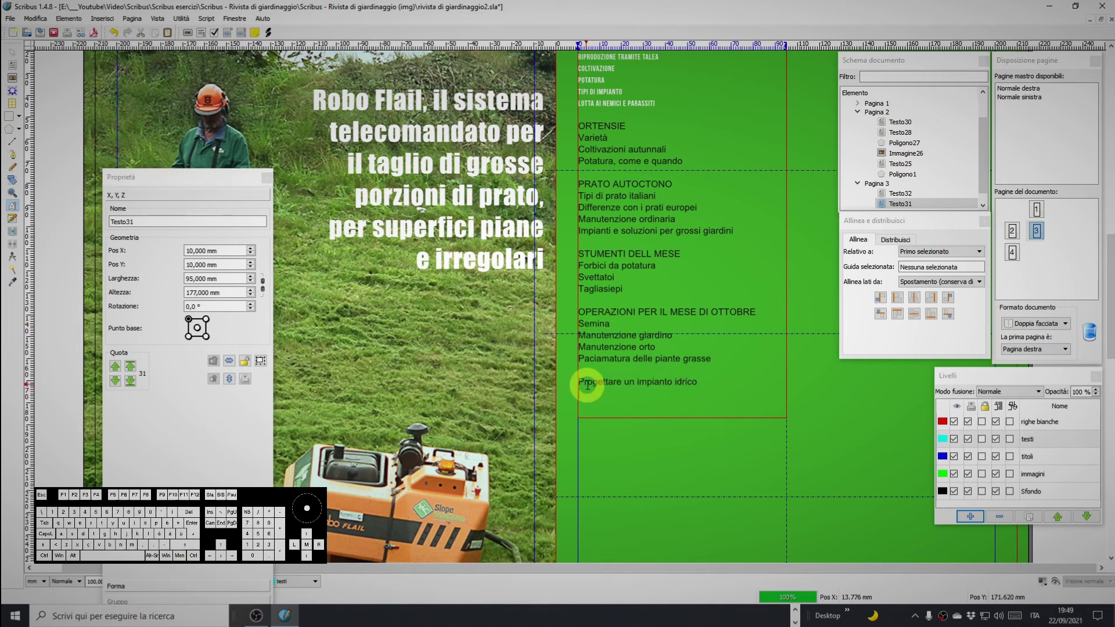
key("shift+e")
key("Left")
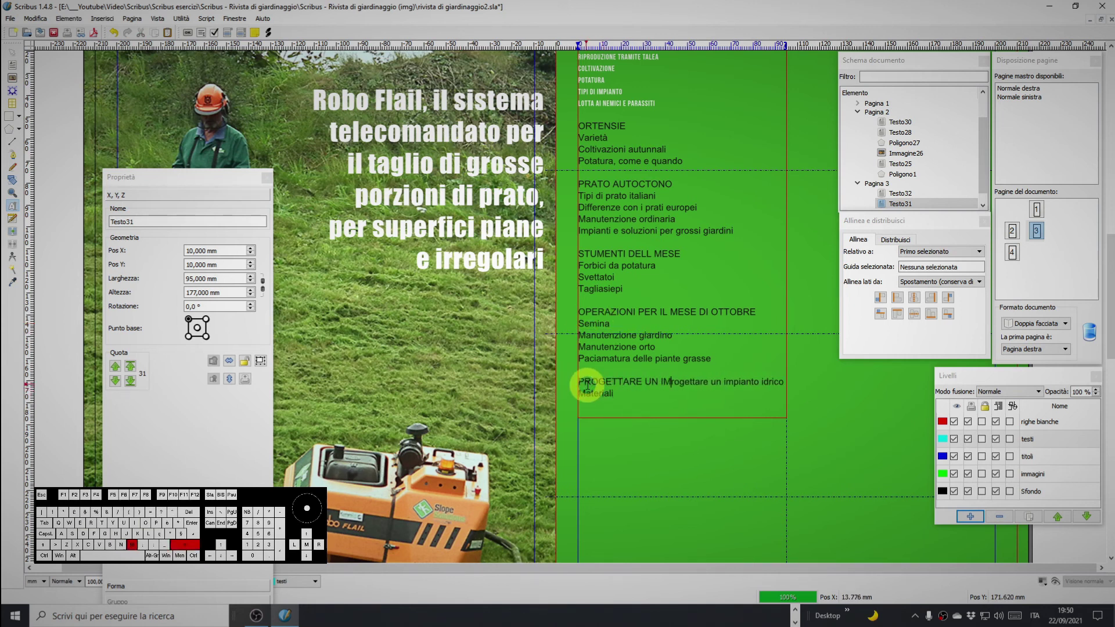
key("Delete")
key("Delete")
key("Down")
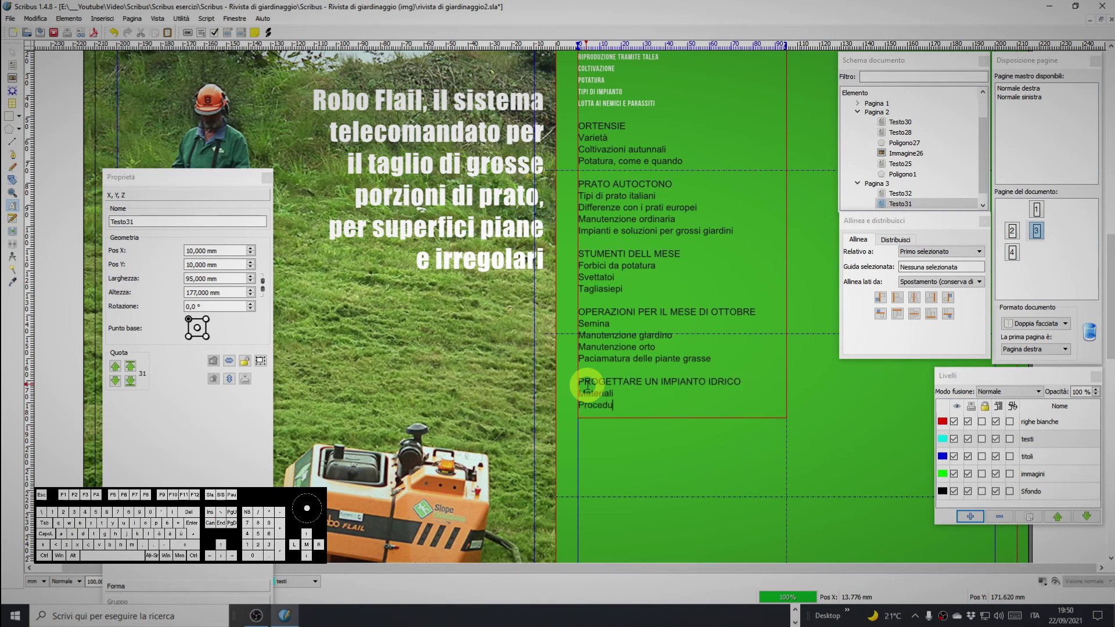
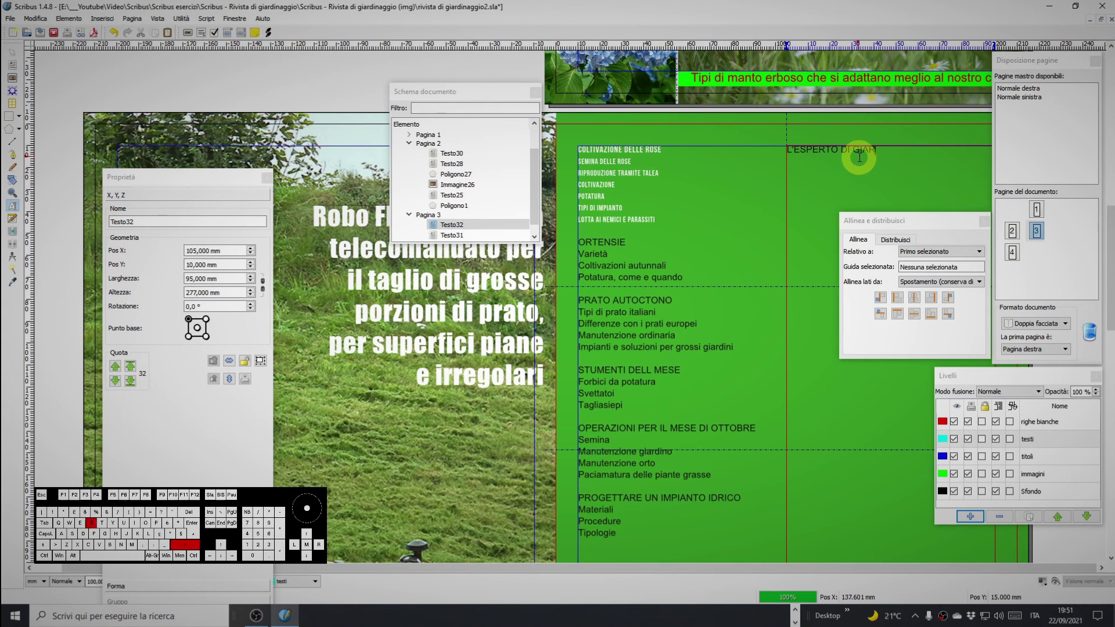
Finish the left column with the Tipologie sub-entry line.
key("Return")
key("o")
key("space")
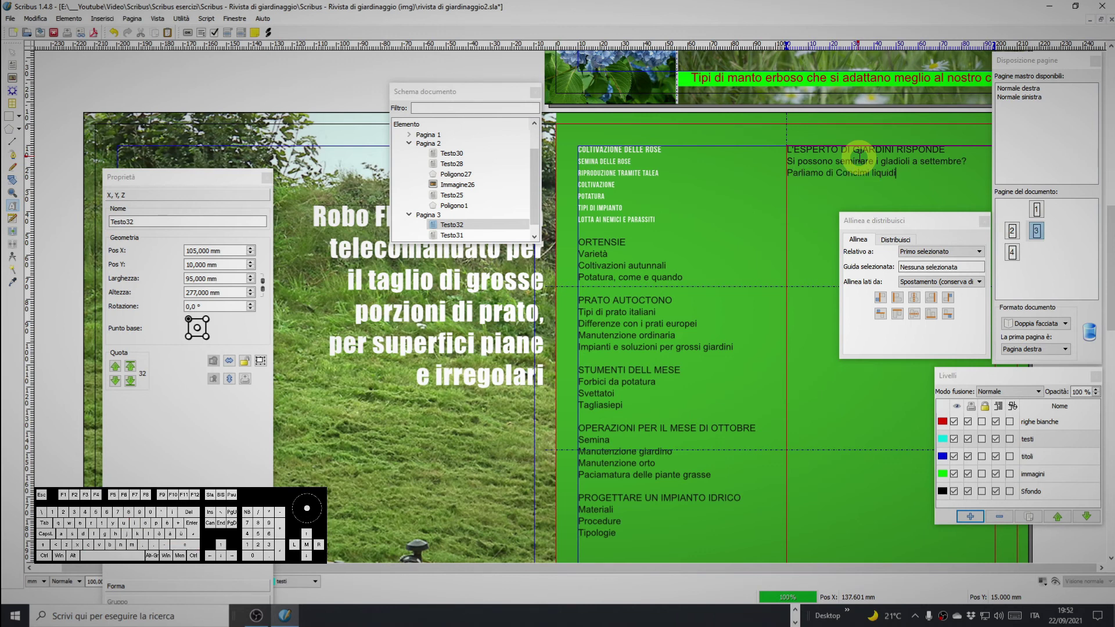
key("Return")
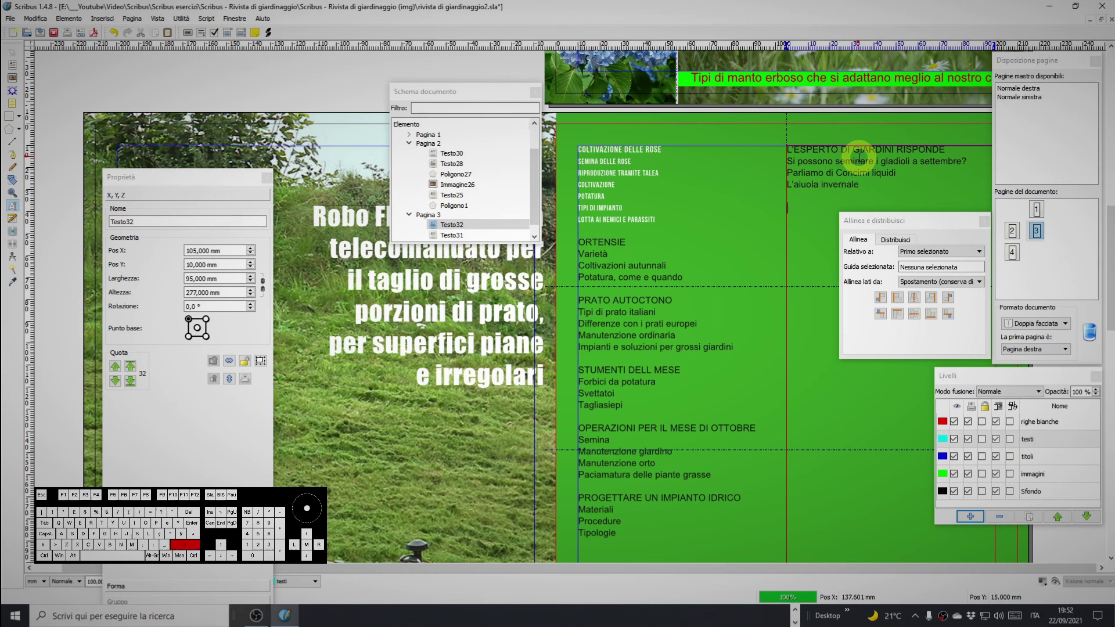
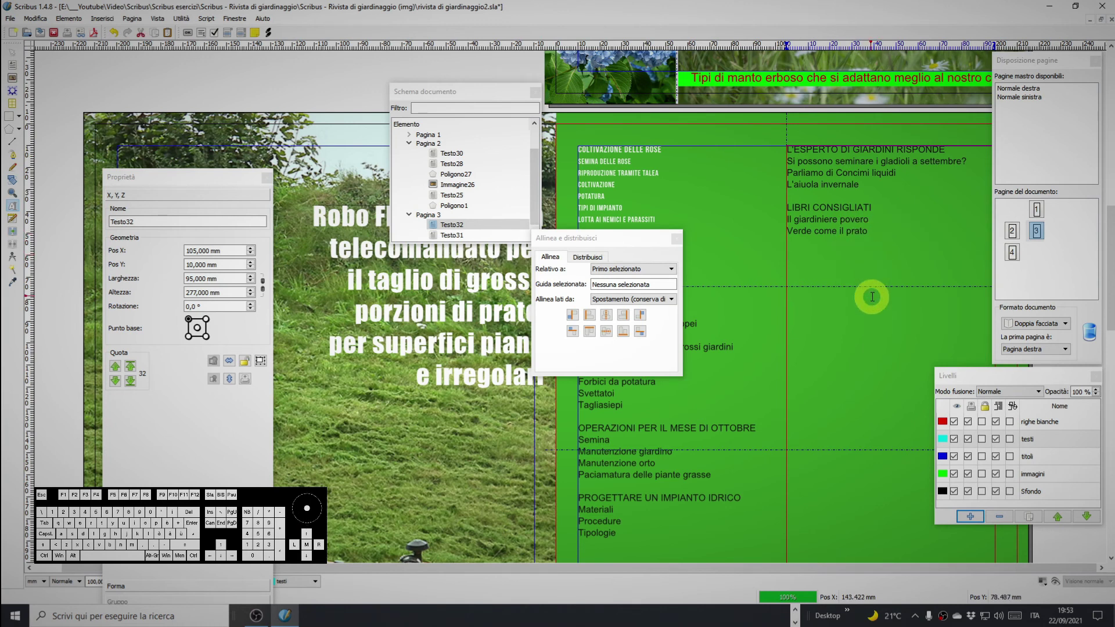
key("c")
key("BackSpace")
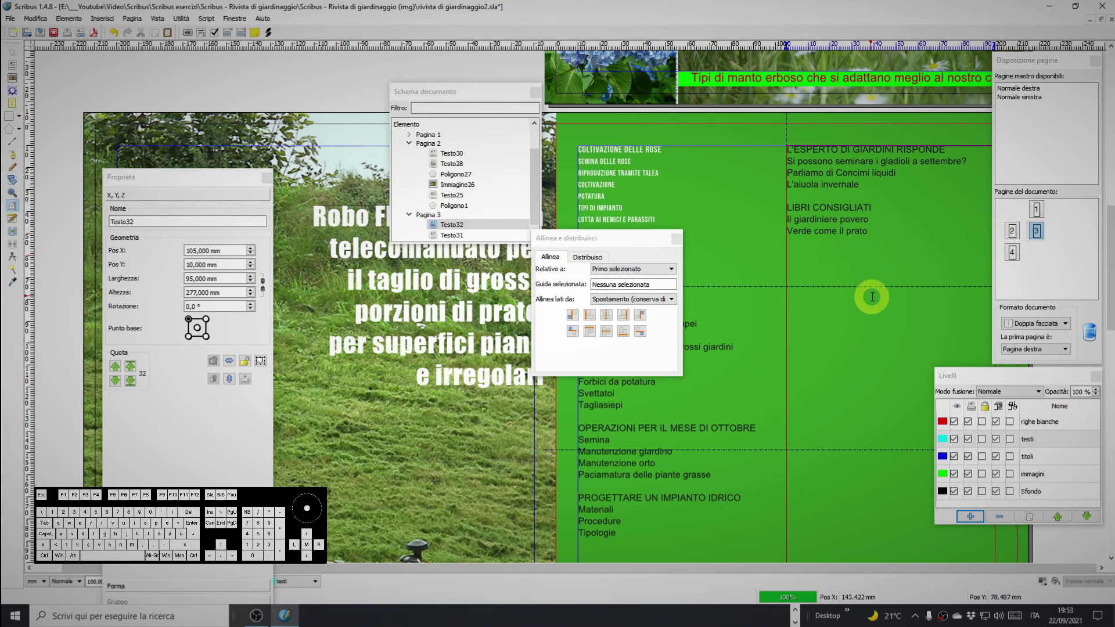
Fill the right index frame with headings from L'ESPERTO DI GIARDINI RISPONDE onward.
left_click(485, 242)
scroll("down", 3)
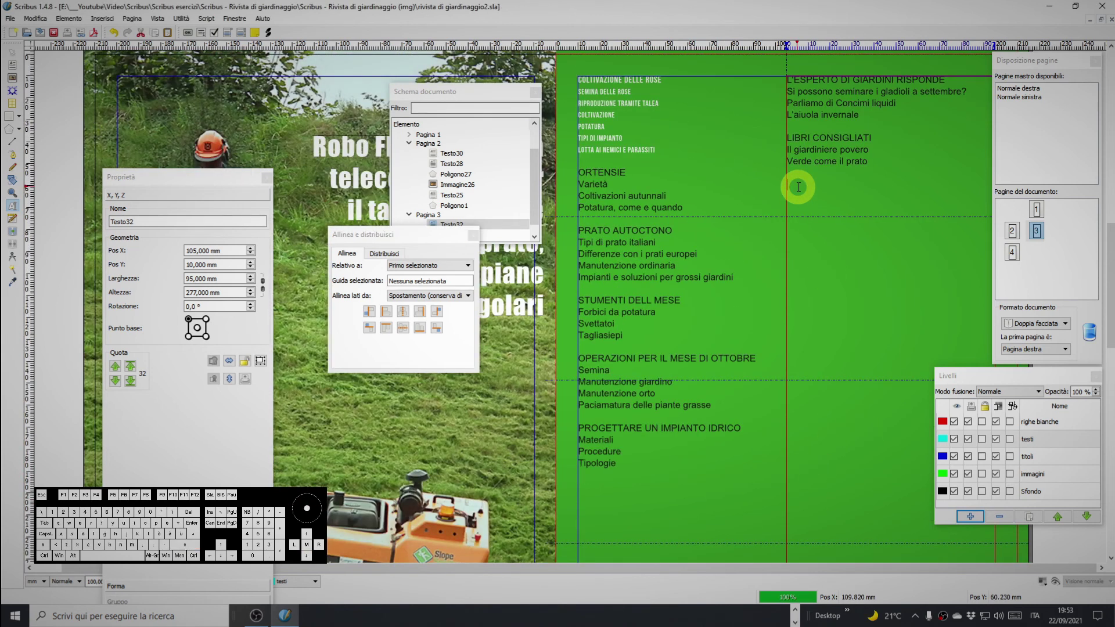
key("shift+l")
key("space")
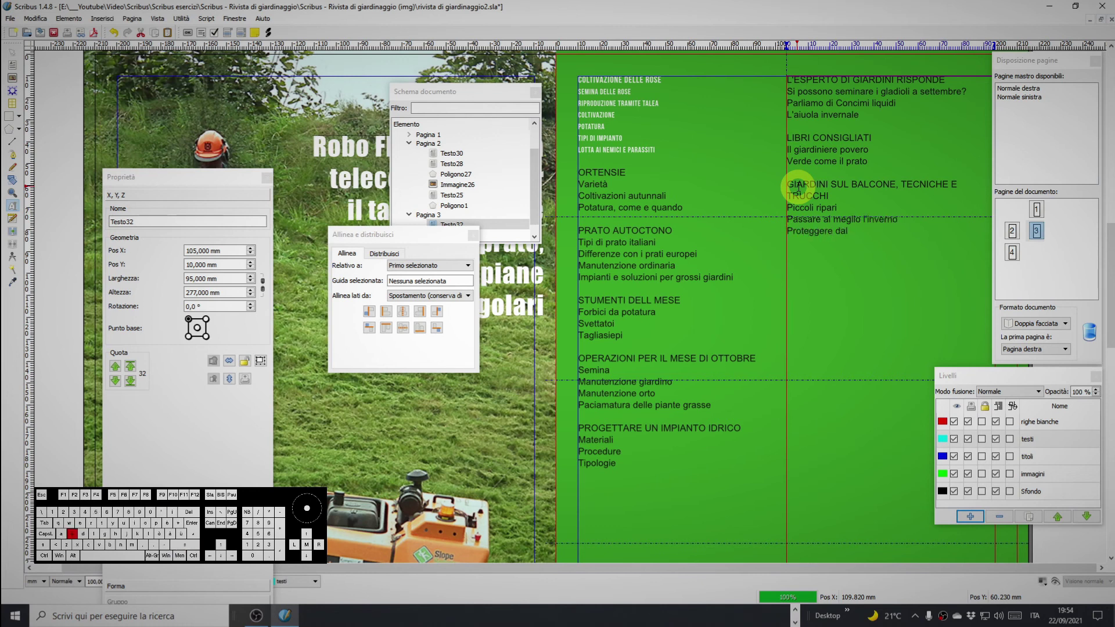
key("space")
key("t")
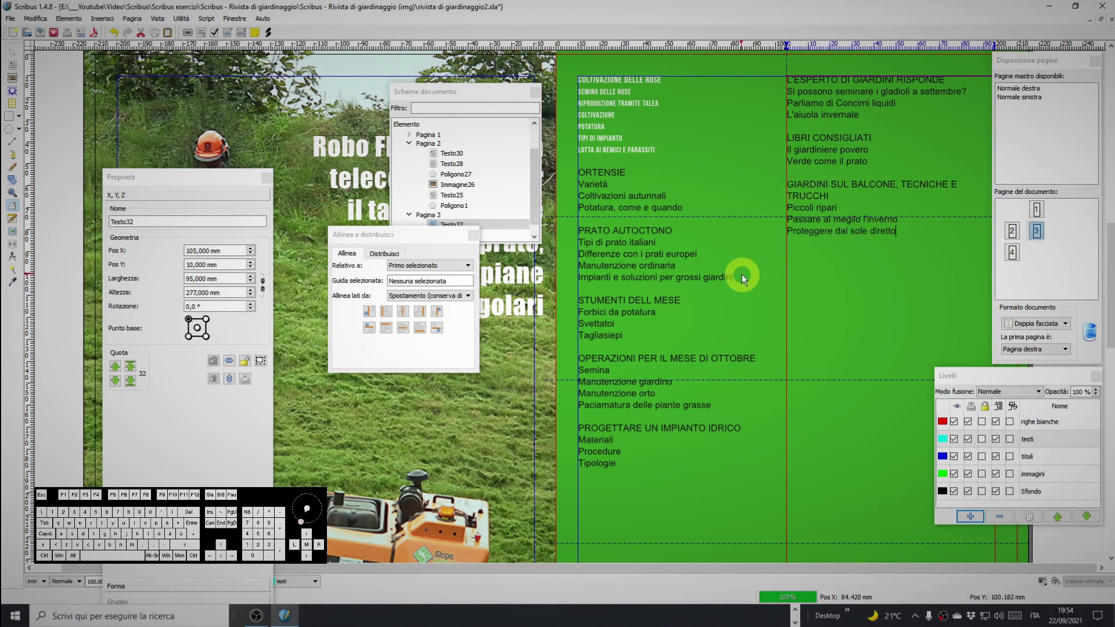
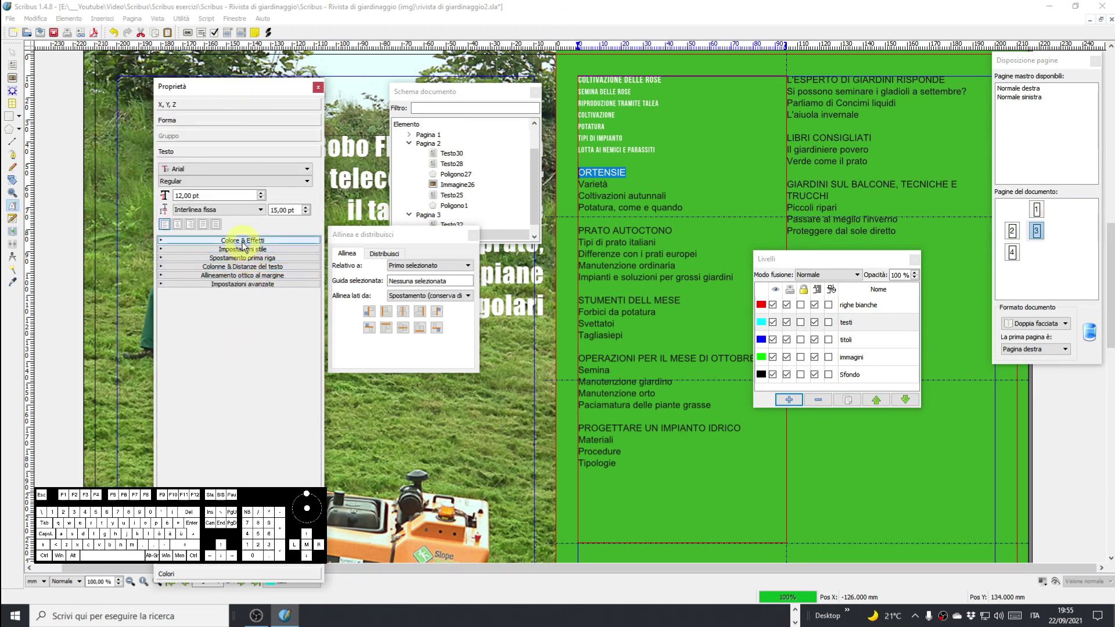
Show the text style settings and the list of character styles for the right column.
left_click(245, 252)
left_click(216, 298)
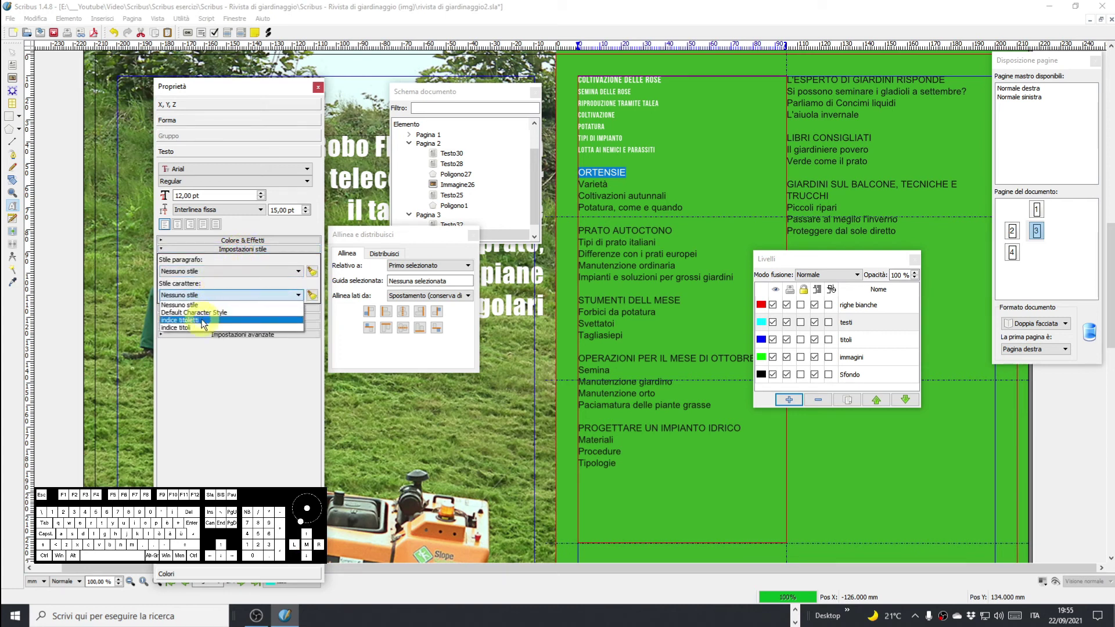
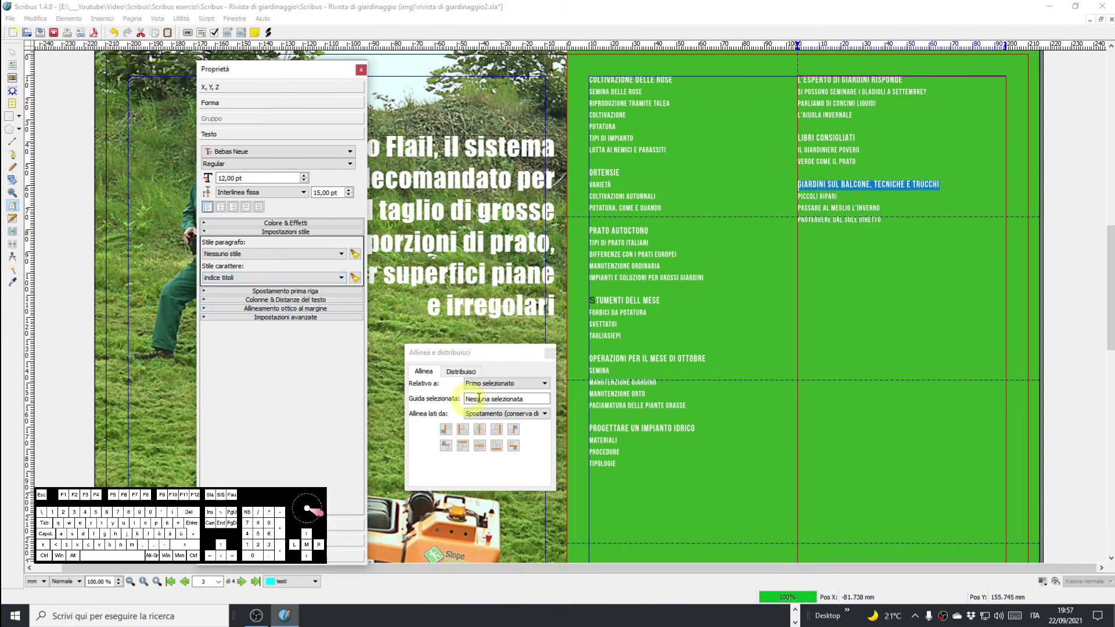
scroll("down", 3)
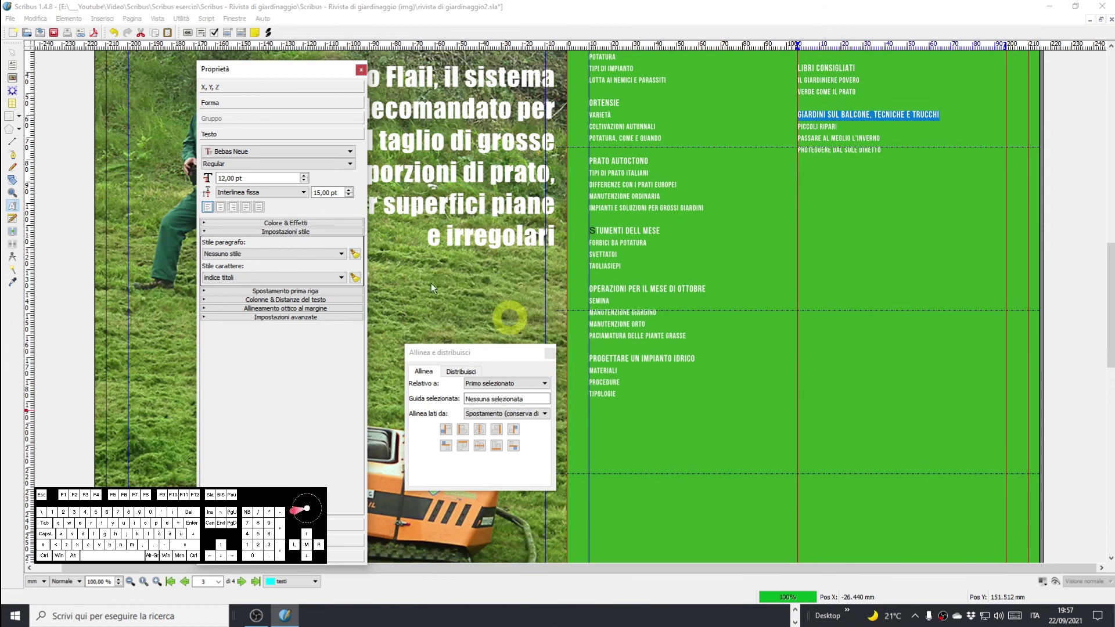
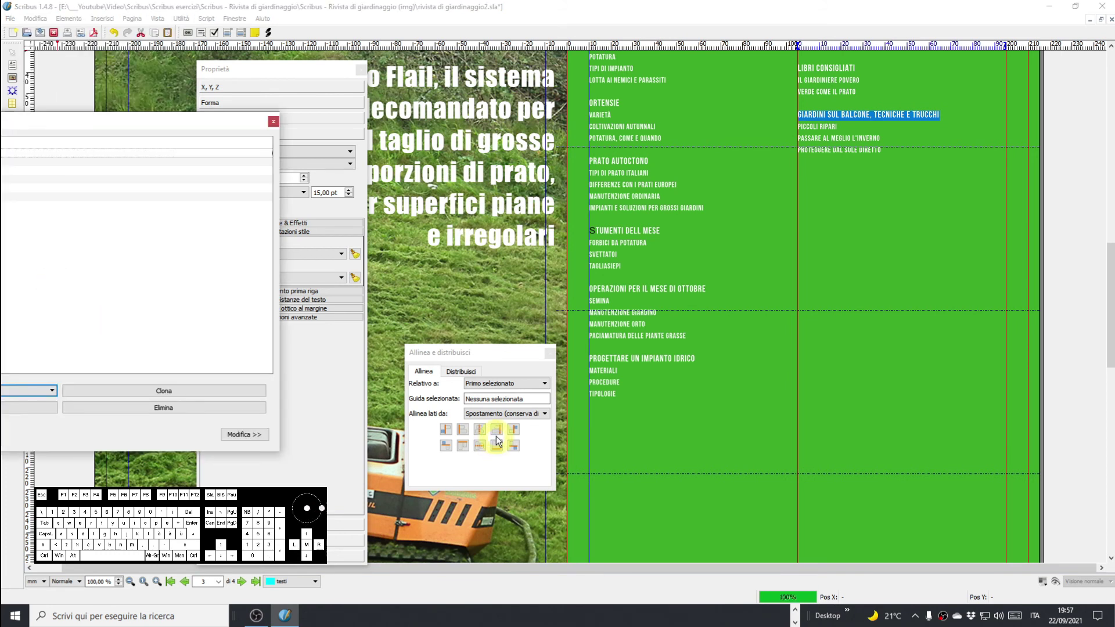
left_click(181, 123)
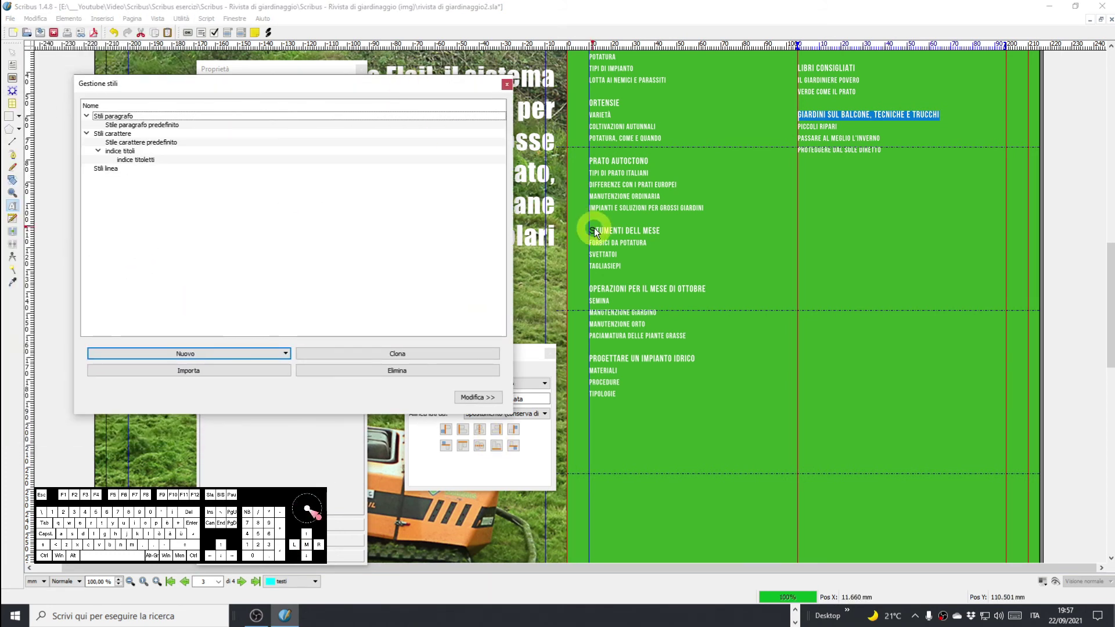
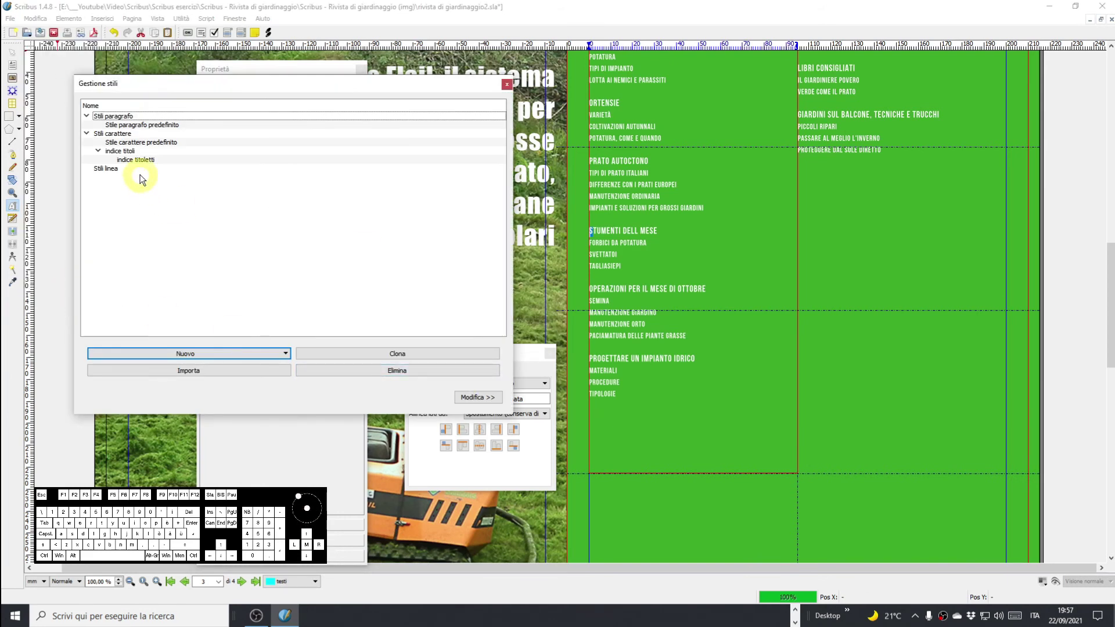
left_click(157, 374)
left_click(281, 357)
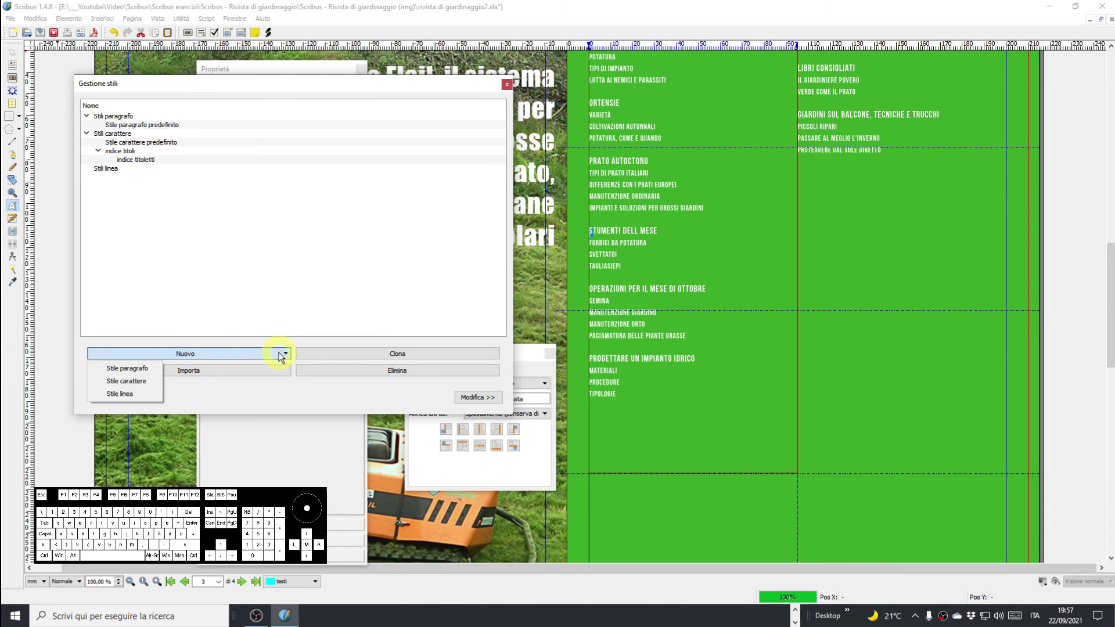
left_click(475, 400)
left_click(136, 162)
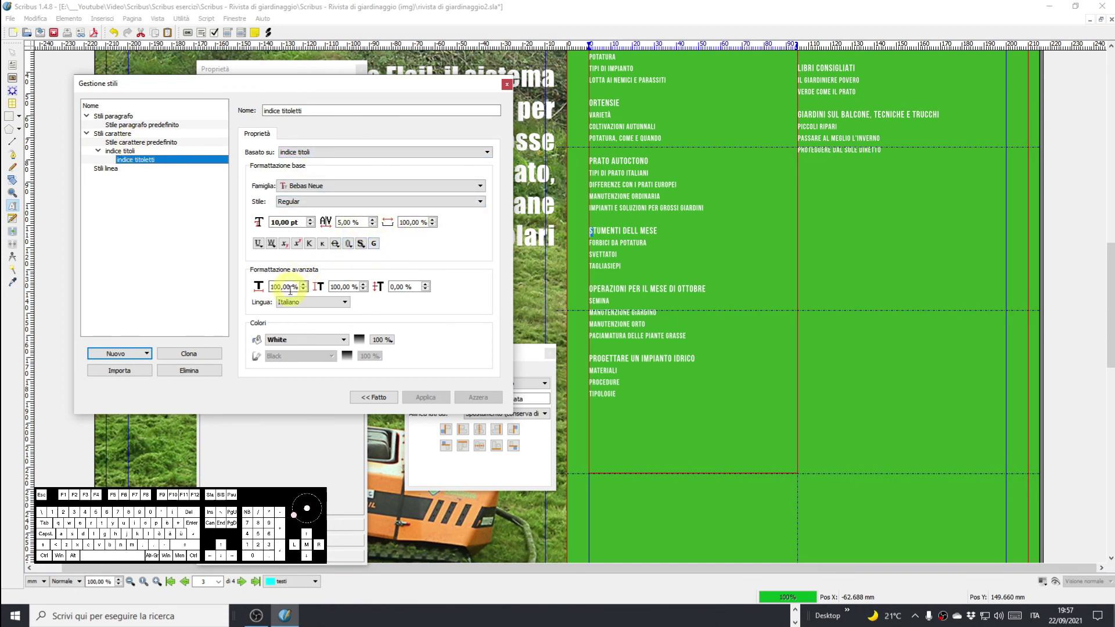
left_click(323, 306)
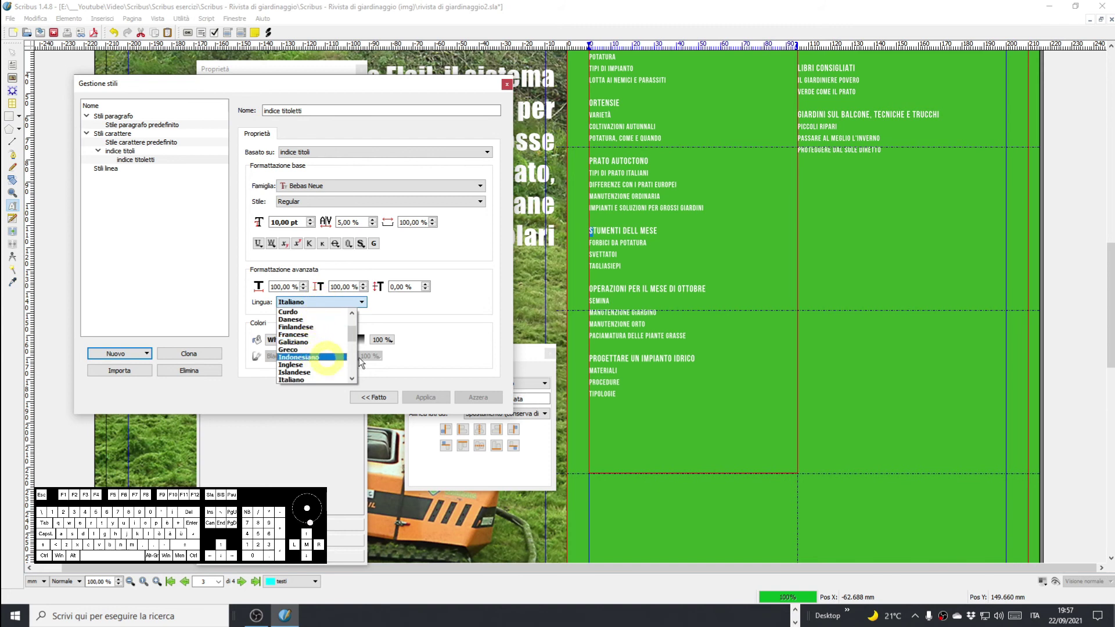
left_click(465, 326)
left_click(139, 126)
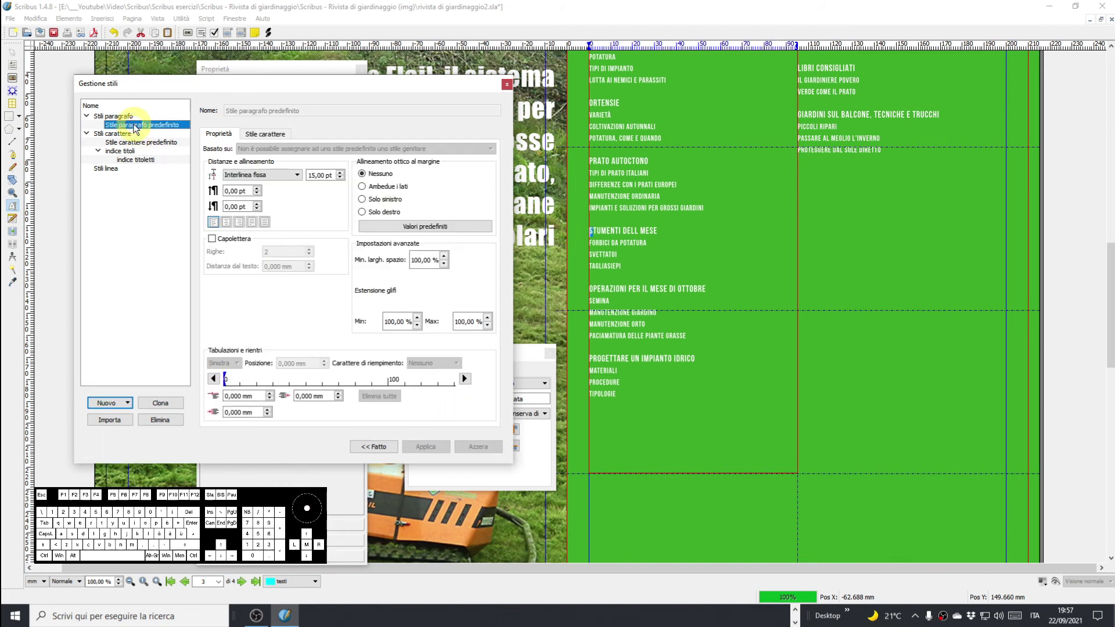
left_click_drag(342, 88, 299, 82)
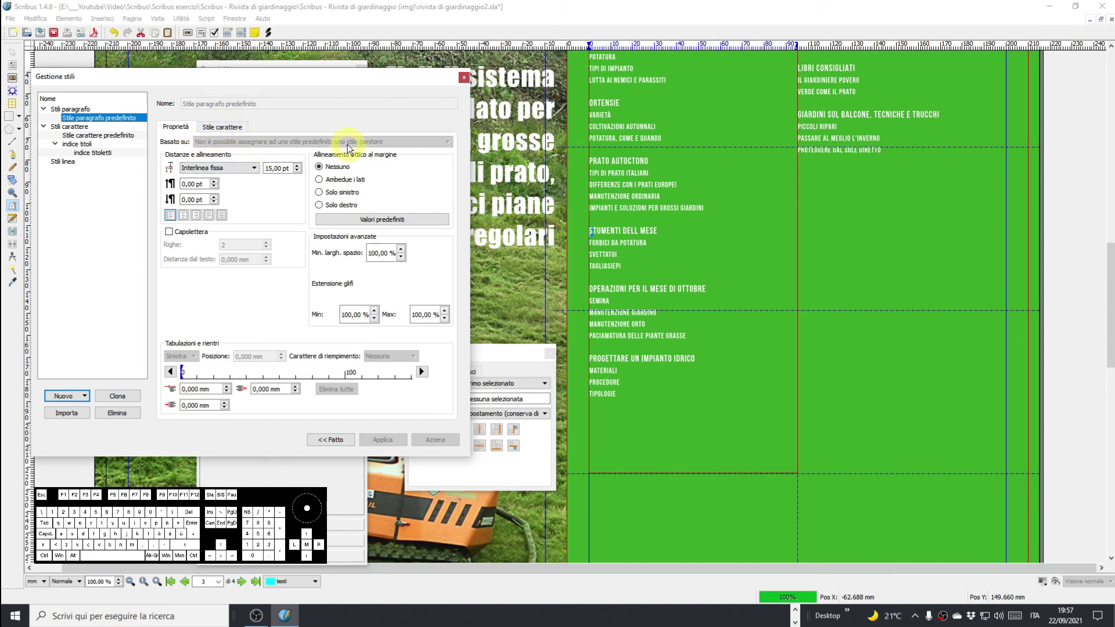
left_click(220, 131)
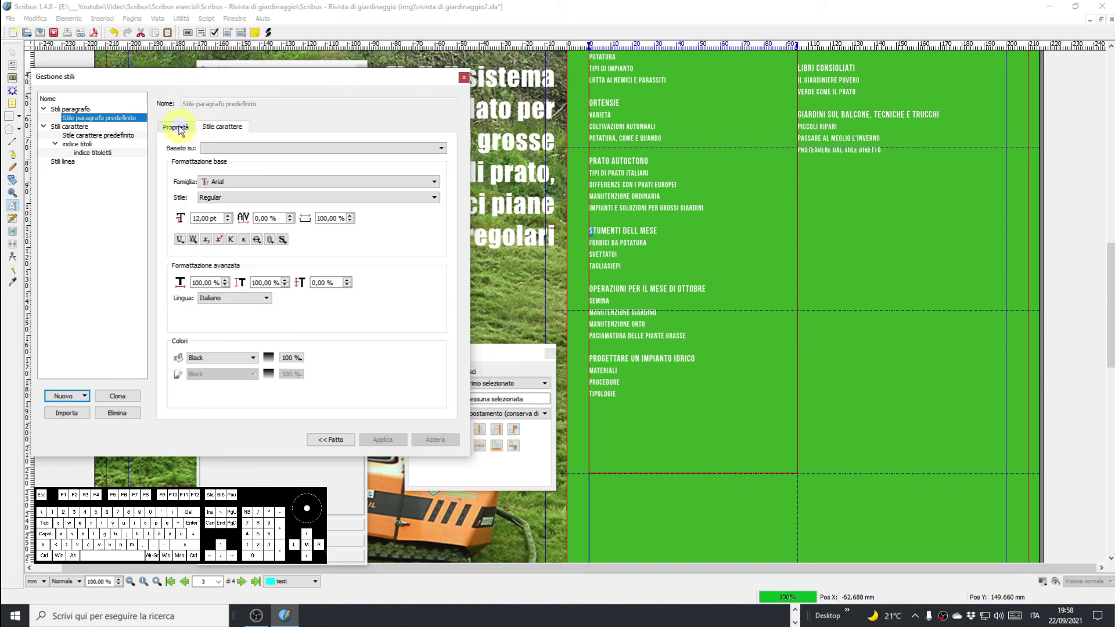
left_click_drag(258, 87, 299, 101)
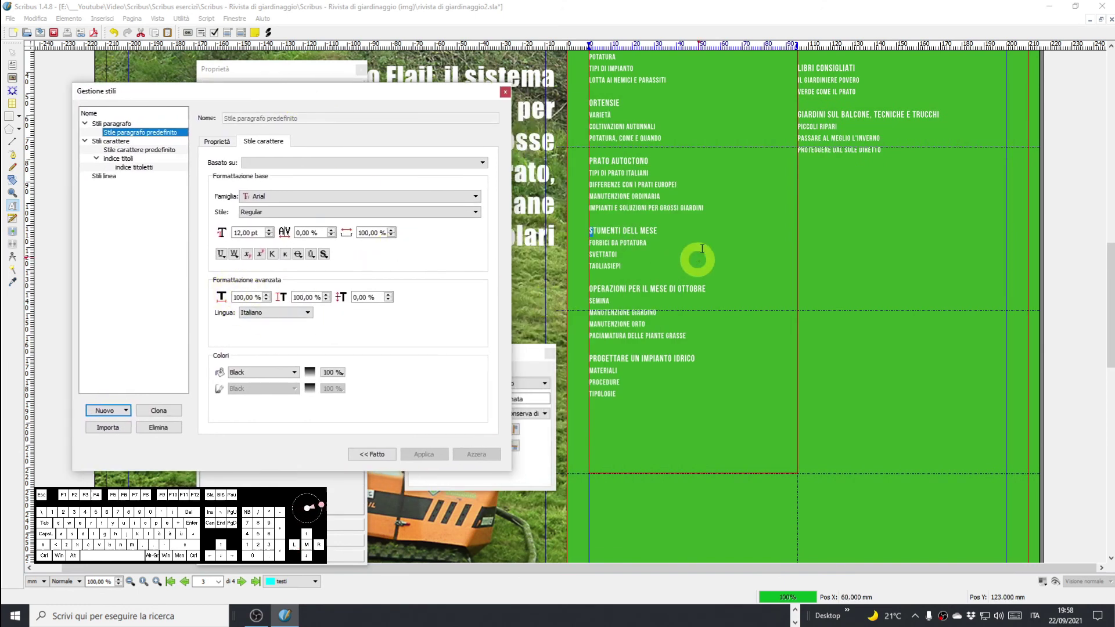
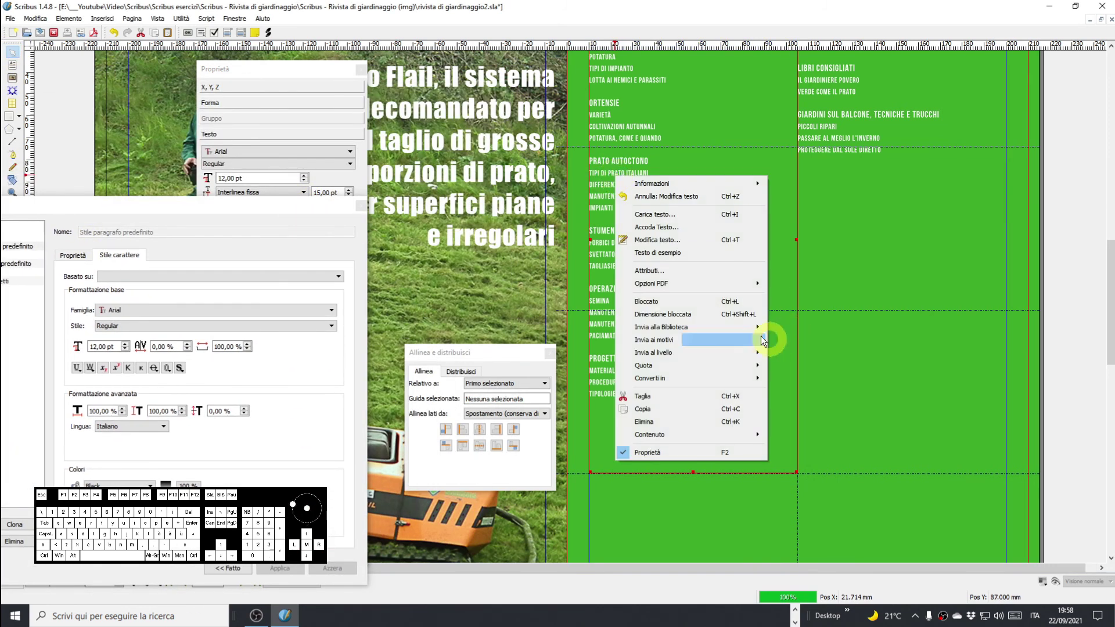
Create a new paragraph style named 'indice' in Gestione stili and save it.
left_click(314, 77)
left_click_drag(304, 79, 499, 56)
left_click(467, 236)
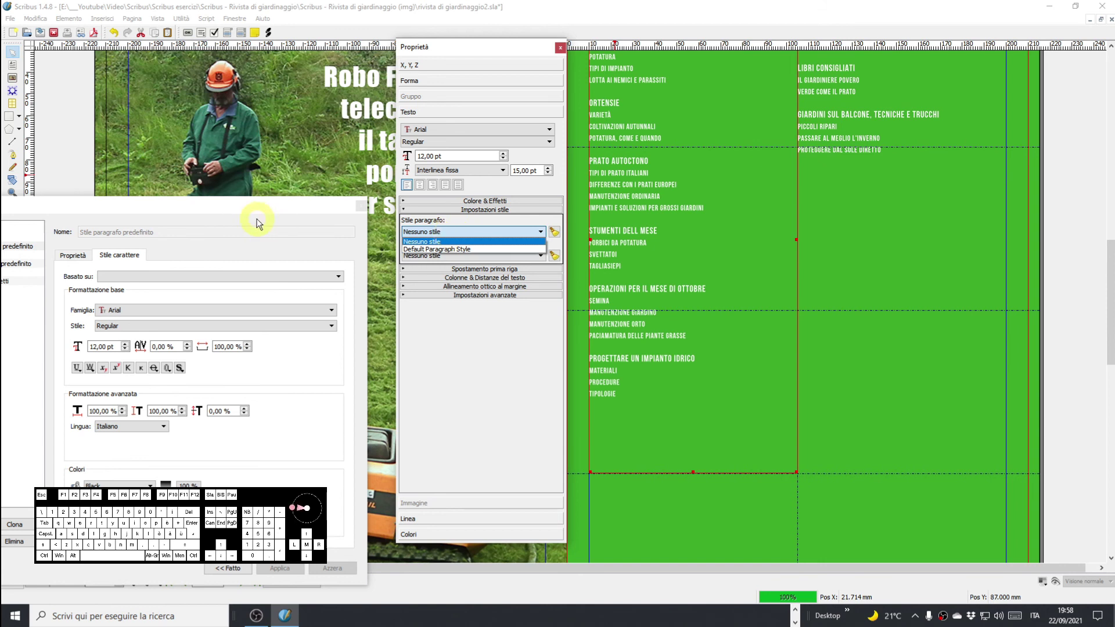
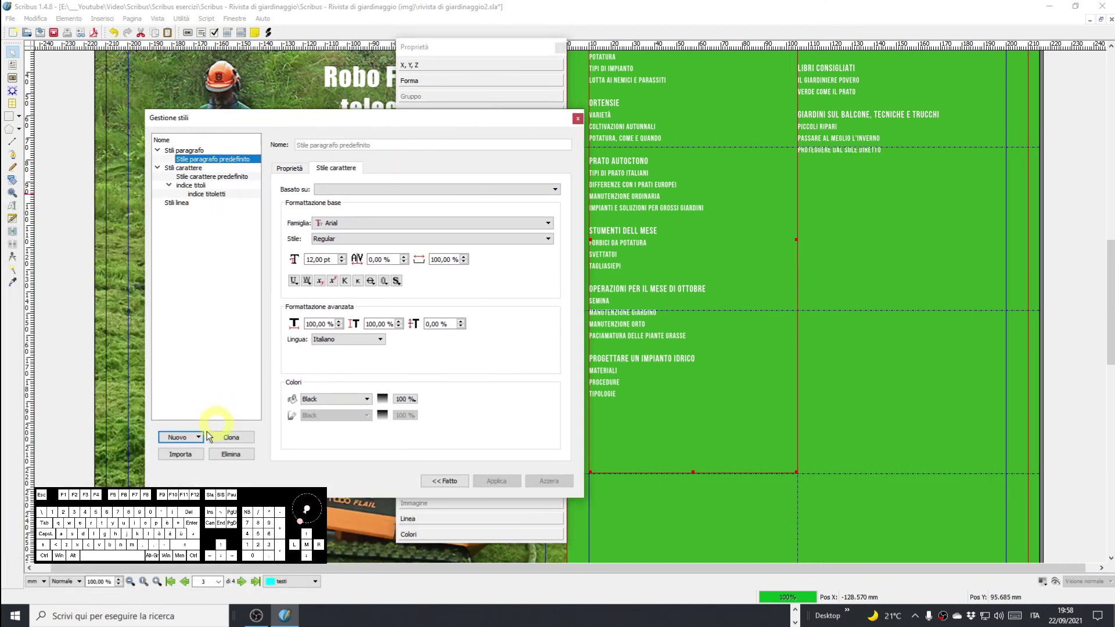
left_click(189, 438)
left_click(205, 451)
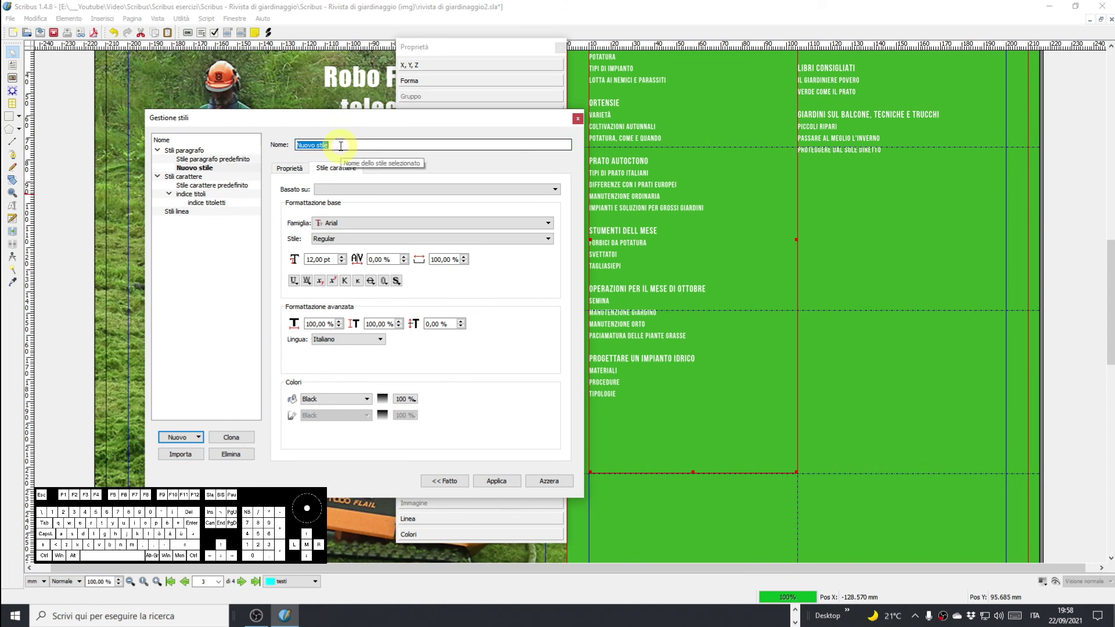
key("n")
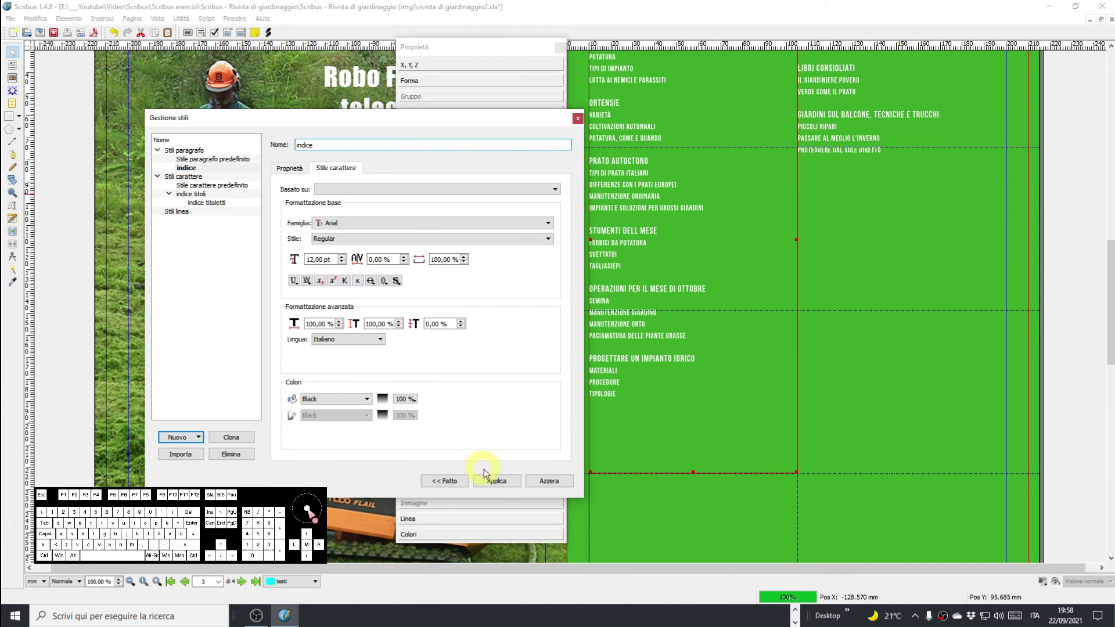
left_click(500, 485)
left_click(494, 128)
Apply the indice paragraph style to the index text in the Proprietà panel.
left_click(453, 232)
left_click(423, 257)
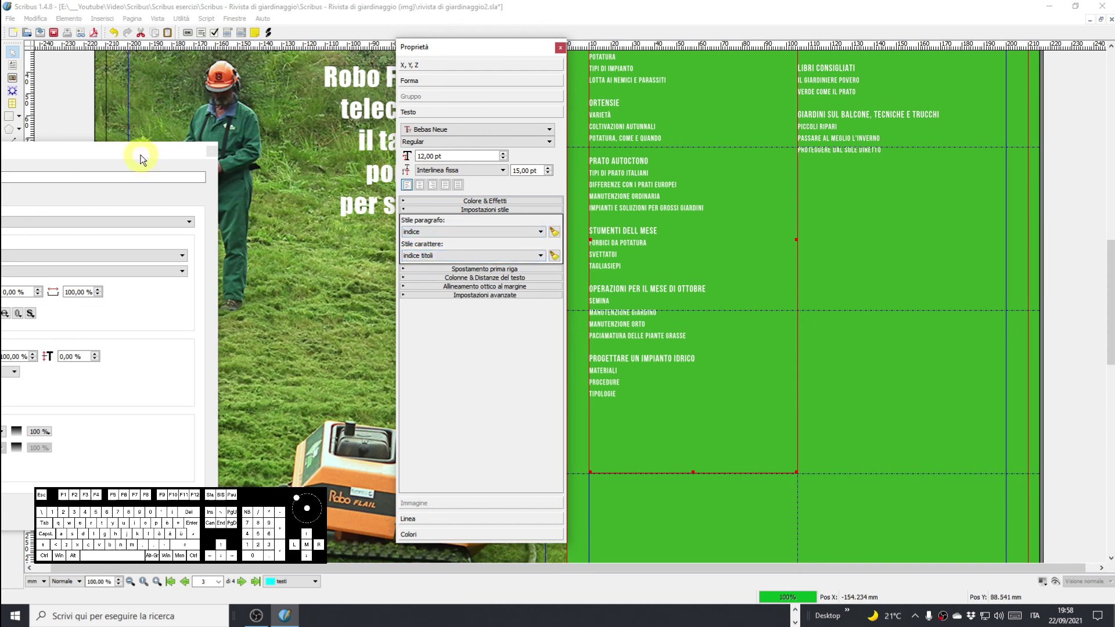
left_click_drag(145, 153, 381, 109)
Add a left tab stop at about 109.7 mm to the indice style and test it with Tab.
left_click(166, 158)
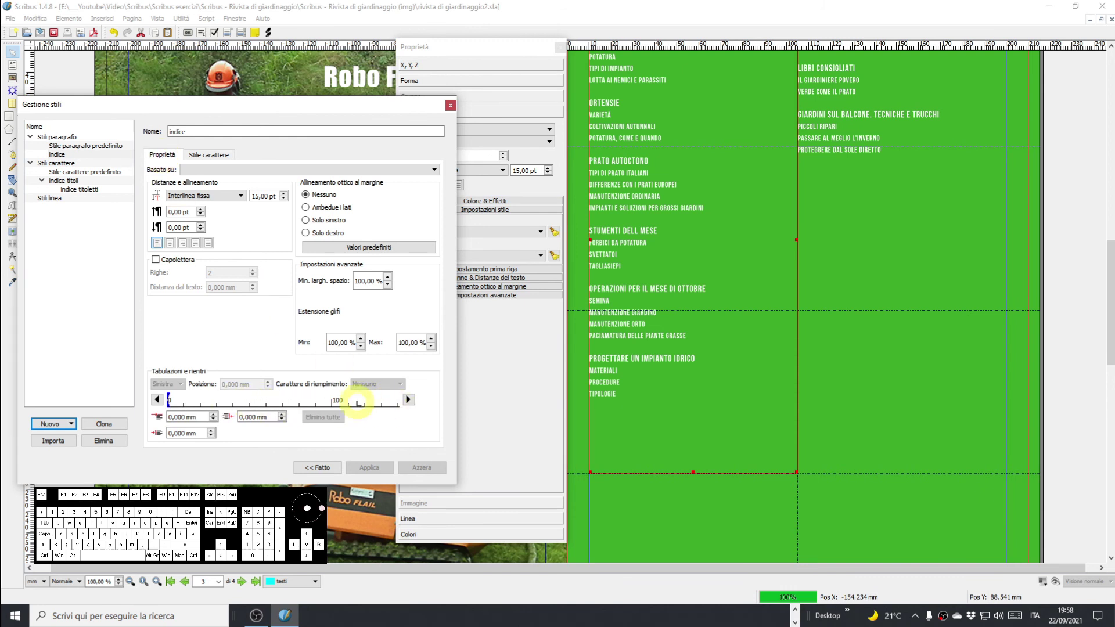
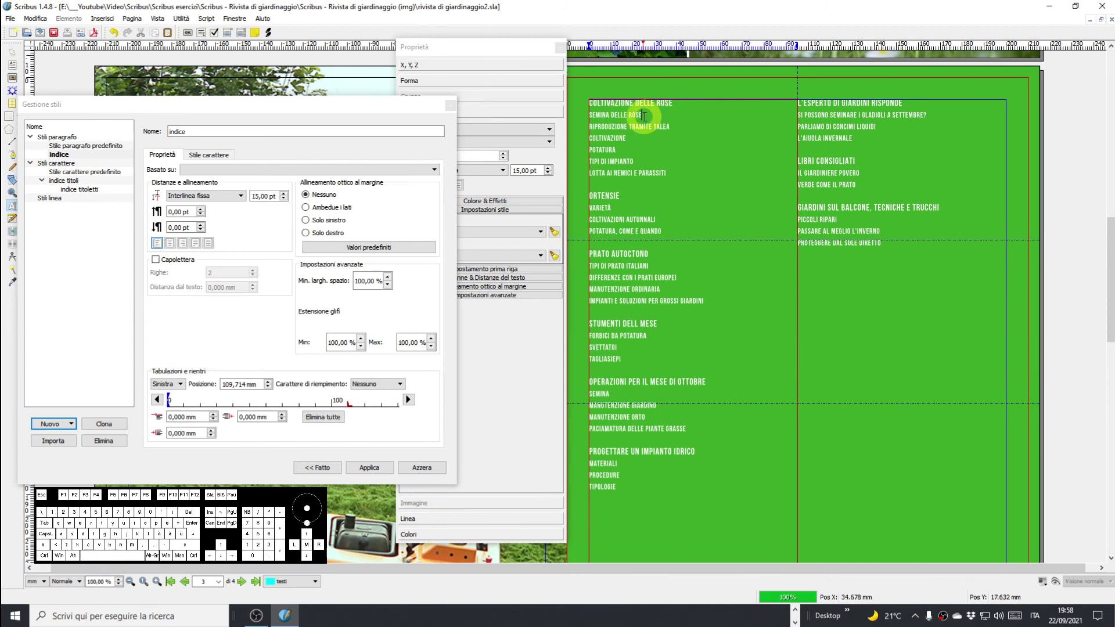
key("Tab")
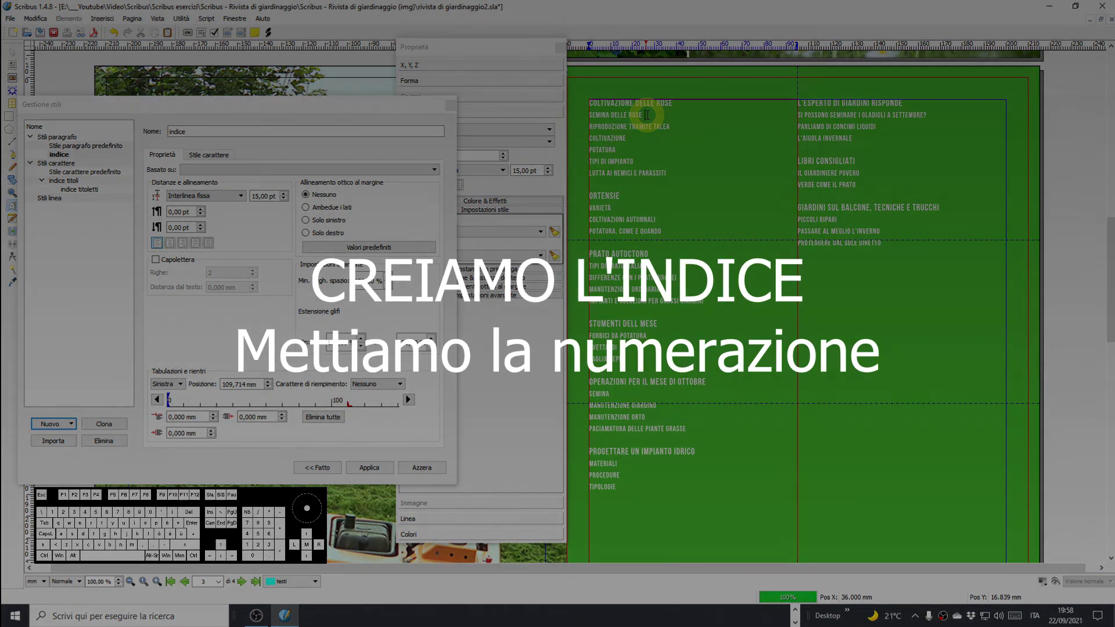
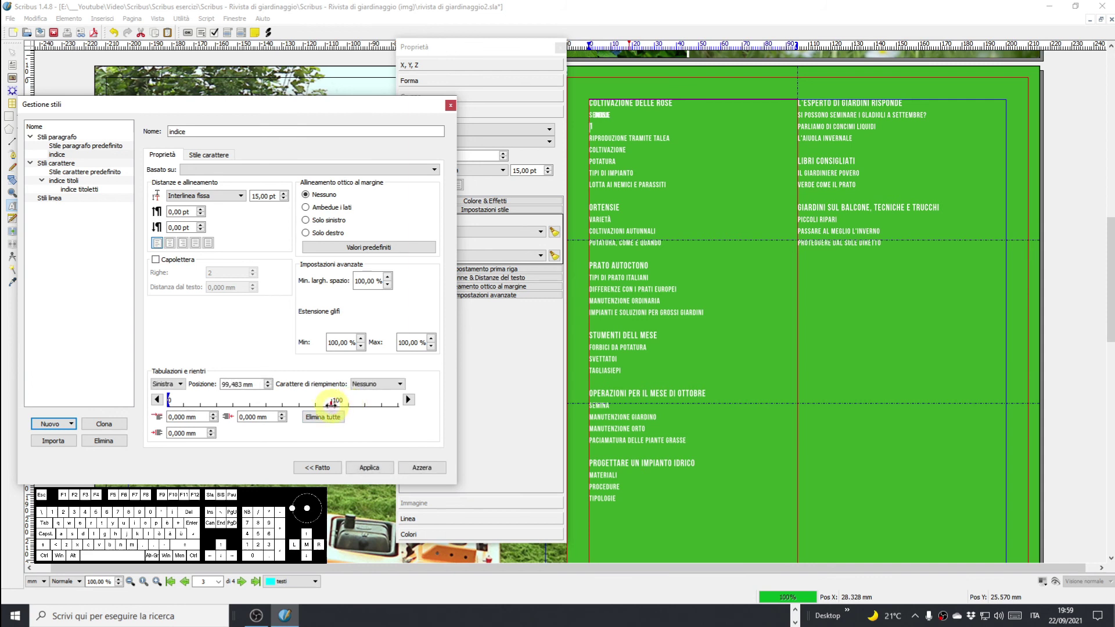
Clear all tabs, set one near 90 mm, and tab page number 1 after SEMINA DELLE ROSE.
left_click(364, 465)
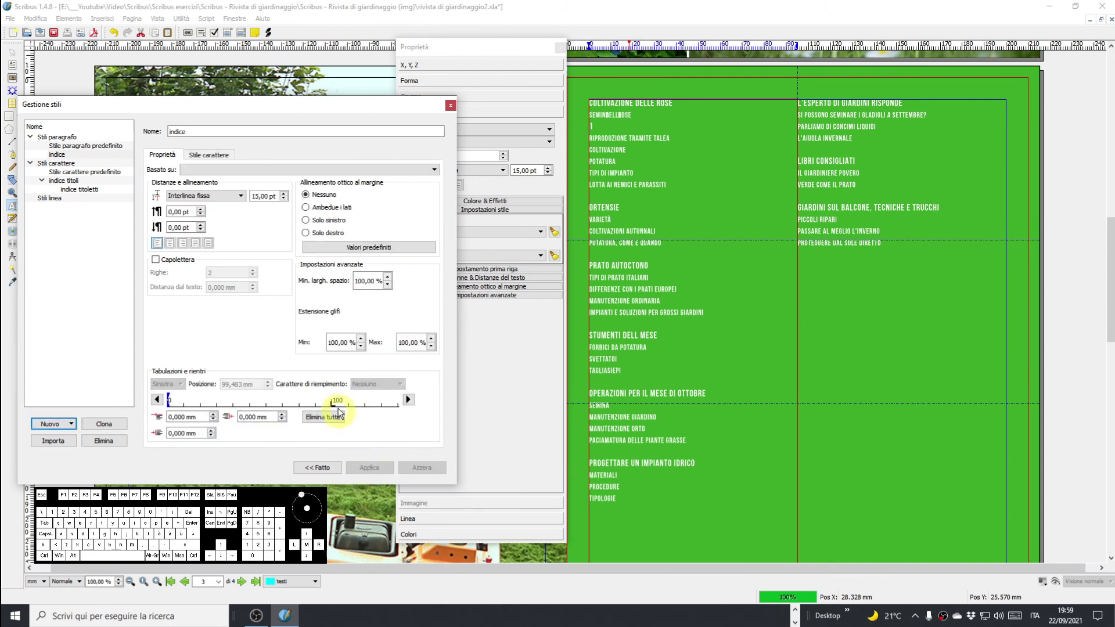
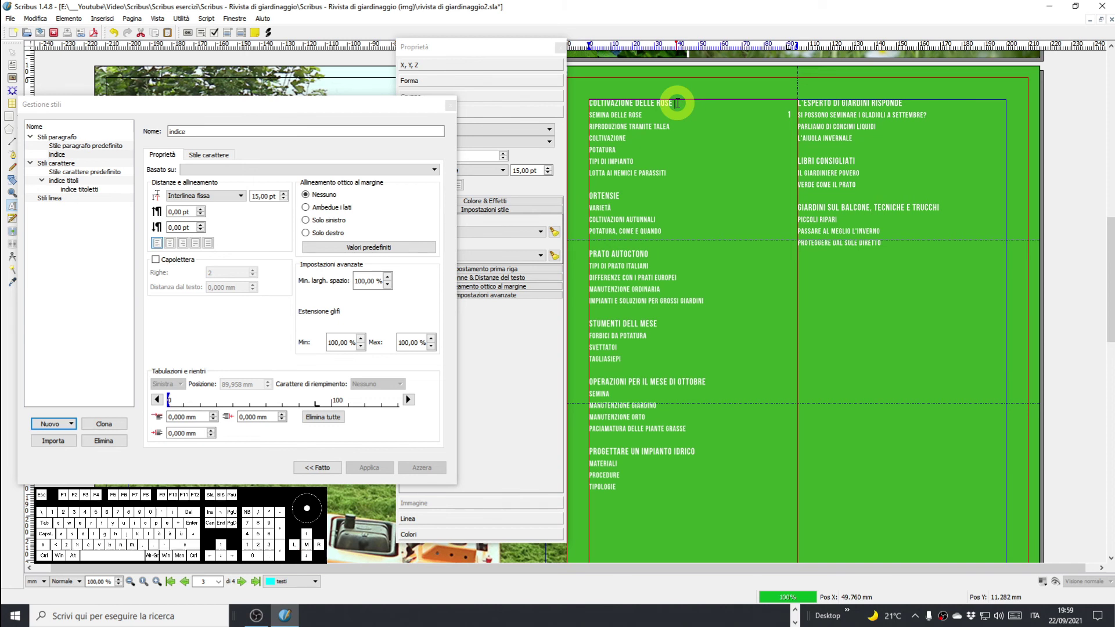
key("Tab")
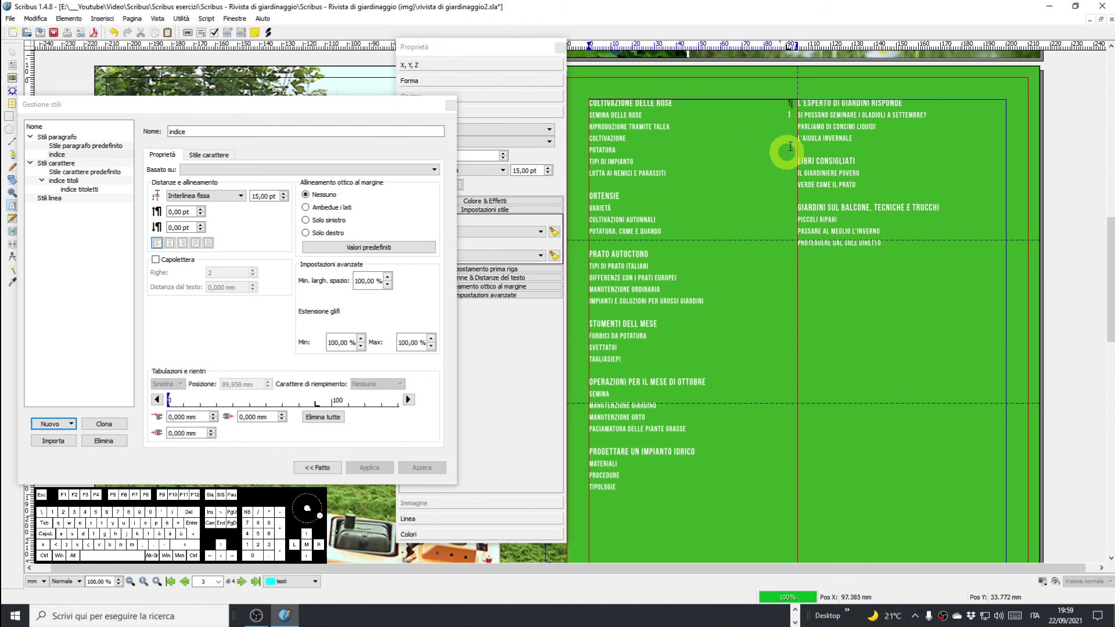
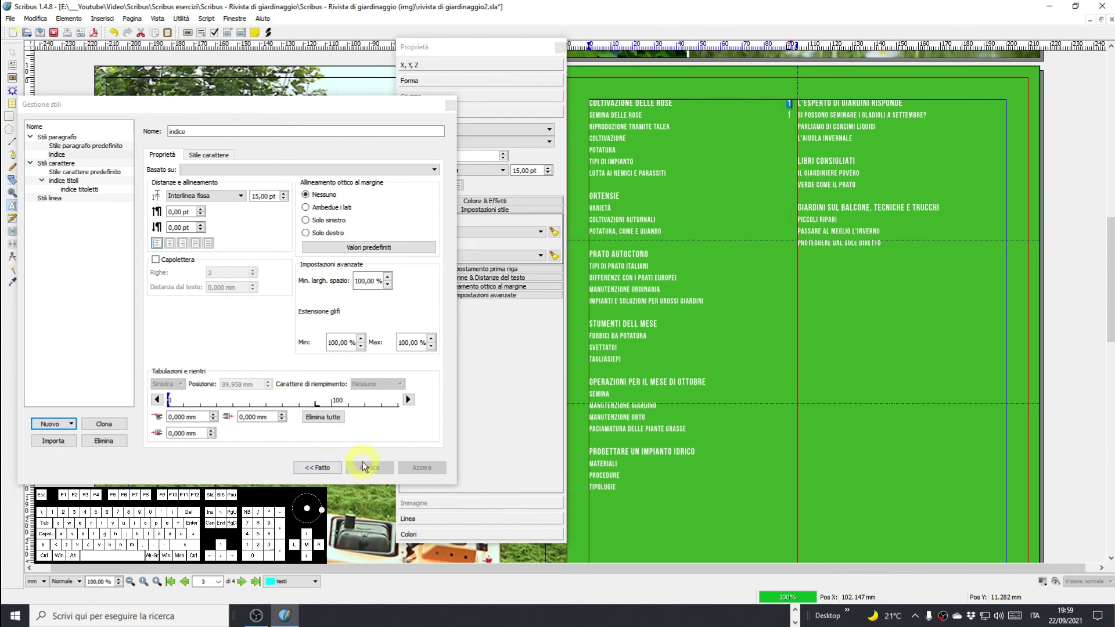
Choose a character style for the page number and start the header above the first heading.
left_click(399, 107)
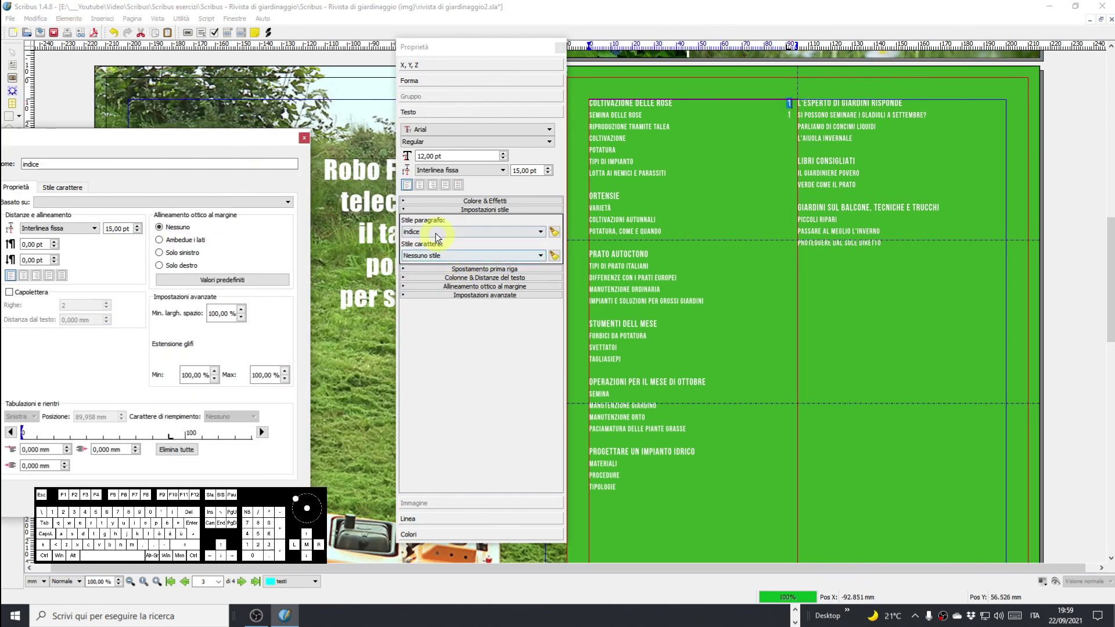
left_click(436, 258)
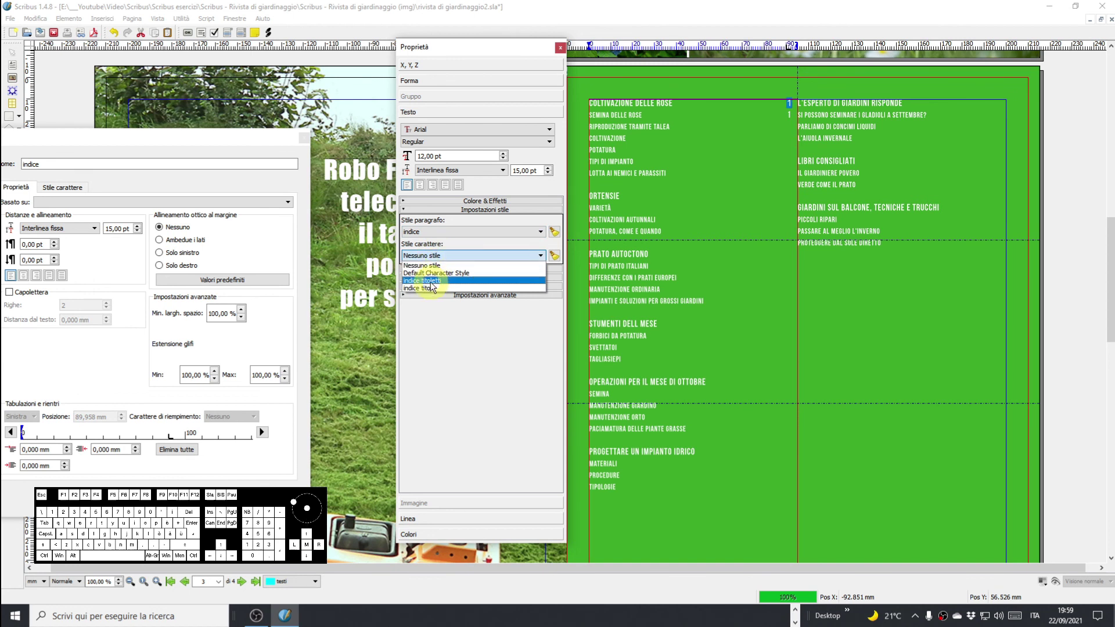
left_click(429, 292)
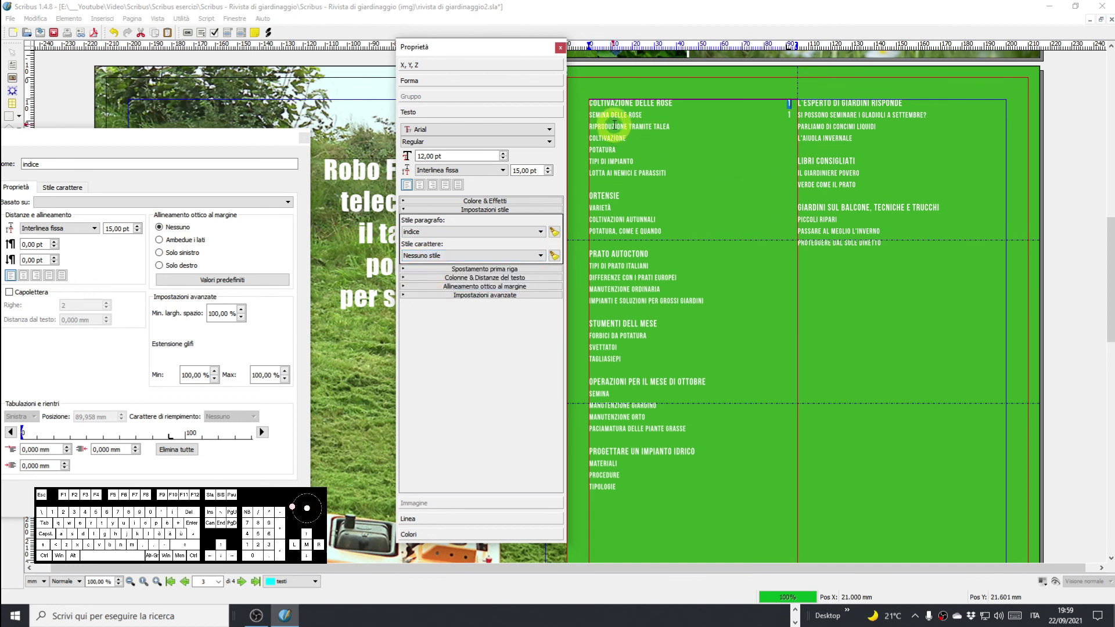
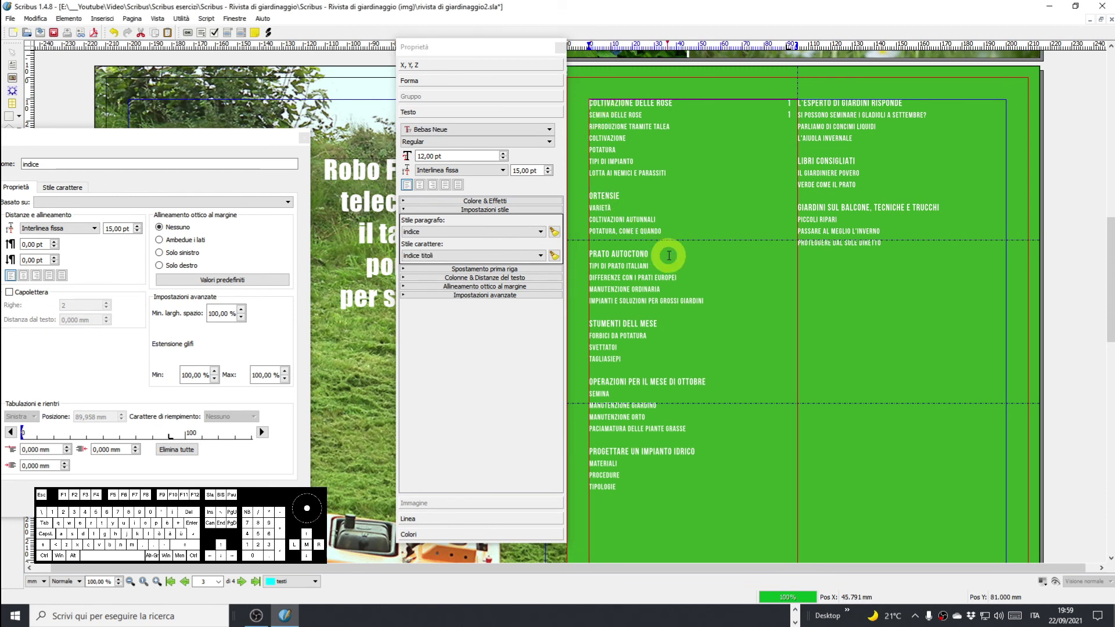
key("shift+a")
key("shift+g")
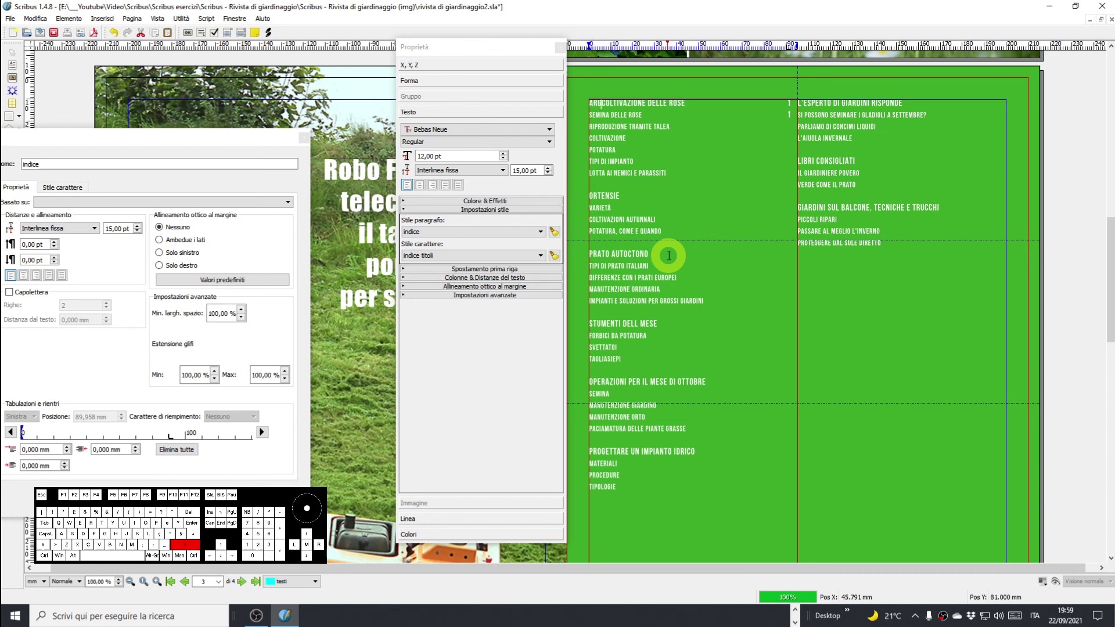
key("BackSpace")
key("BackSpace")
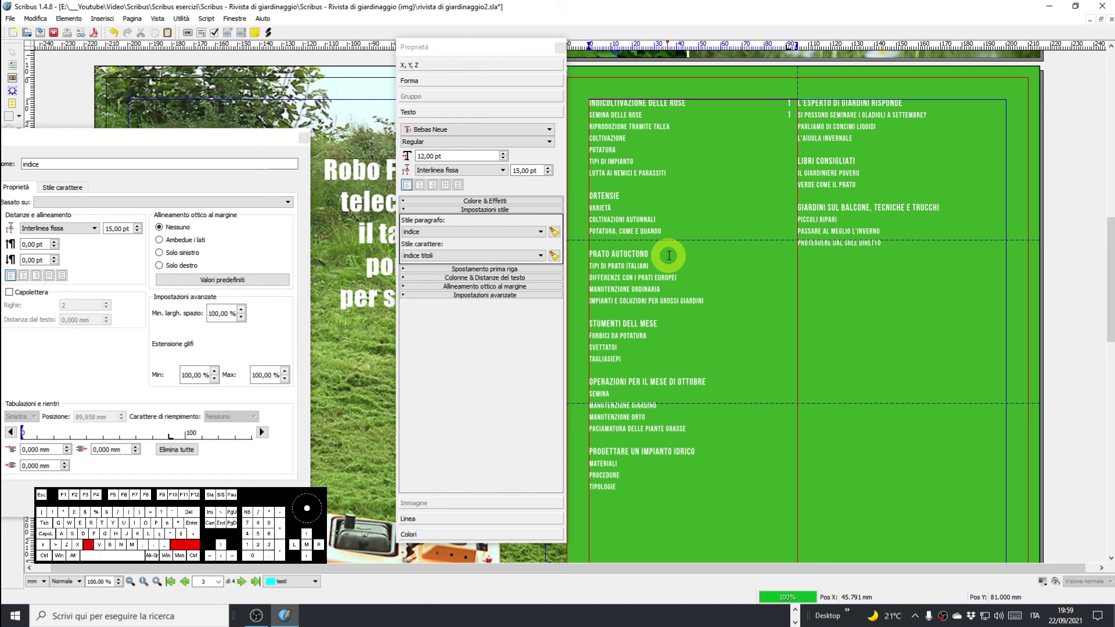
Build the INDICE header line and type the 'pag.' page-column label after it.
key("Return")
key("Up")
key("Right")
key("Right")
key("Right")
key("Right")
key("space")
key("BackSpace")
key("Tab")
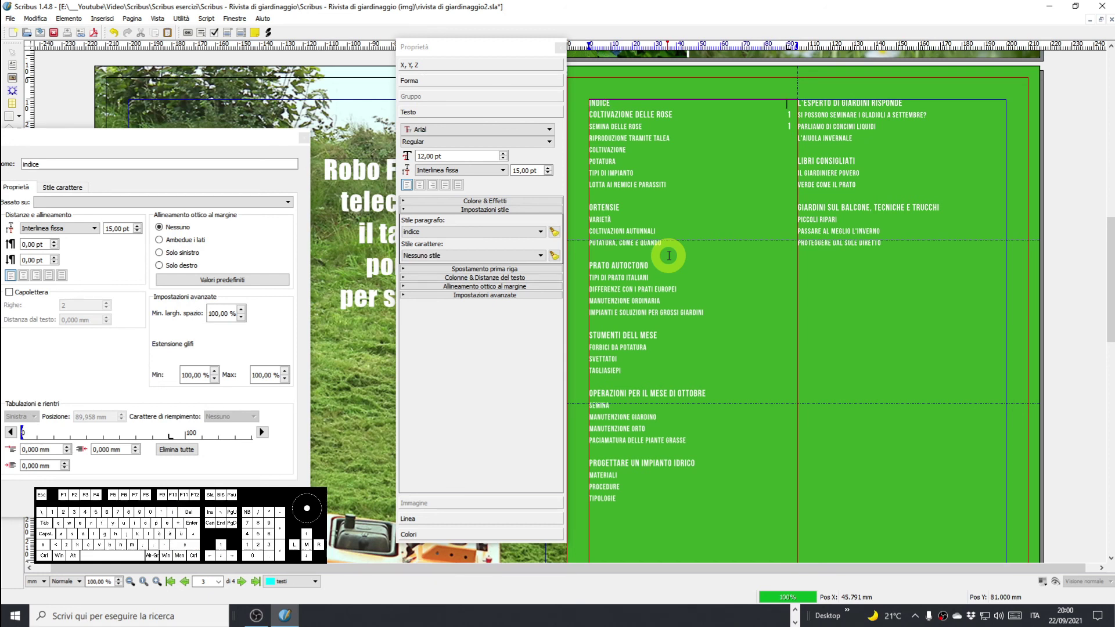
key("p")
key("a")
key("g")
key(".")
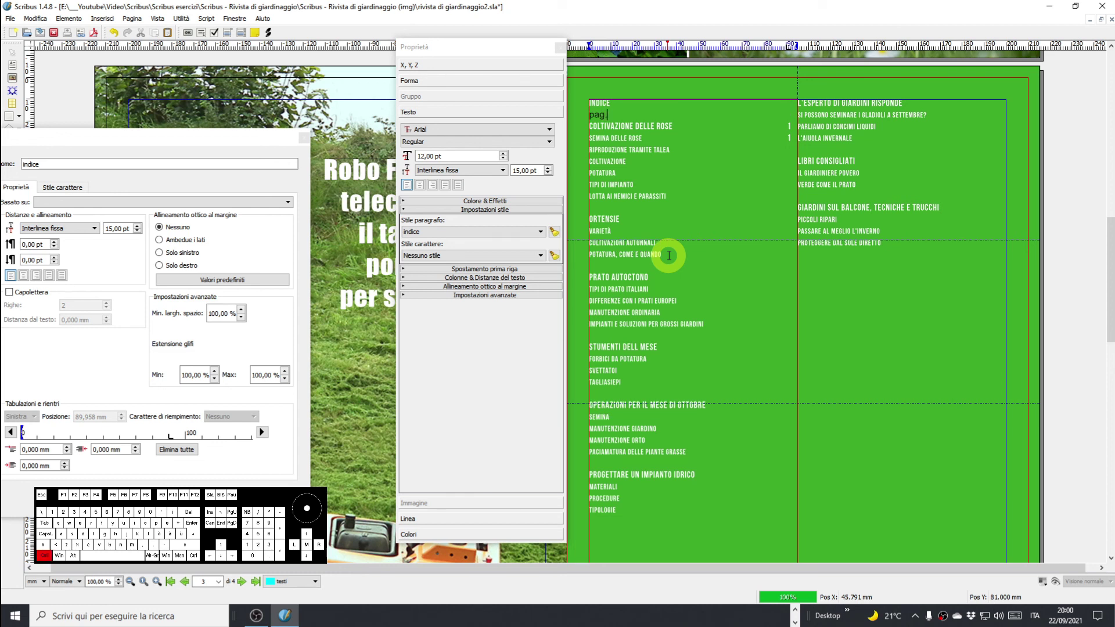
Style INDICE and PAG. as indice titoli and separate them on one line with a tab.
key("shift+Left")
key("shift+Left")
key("shift+Left")
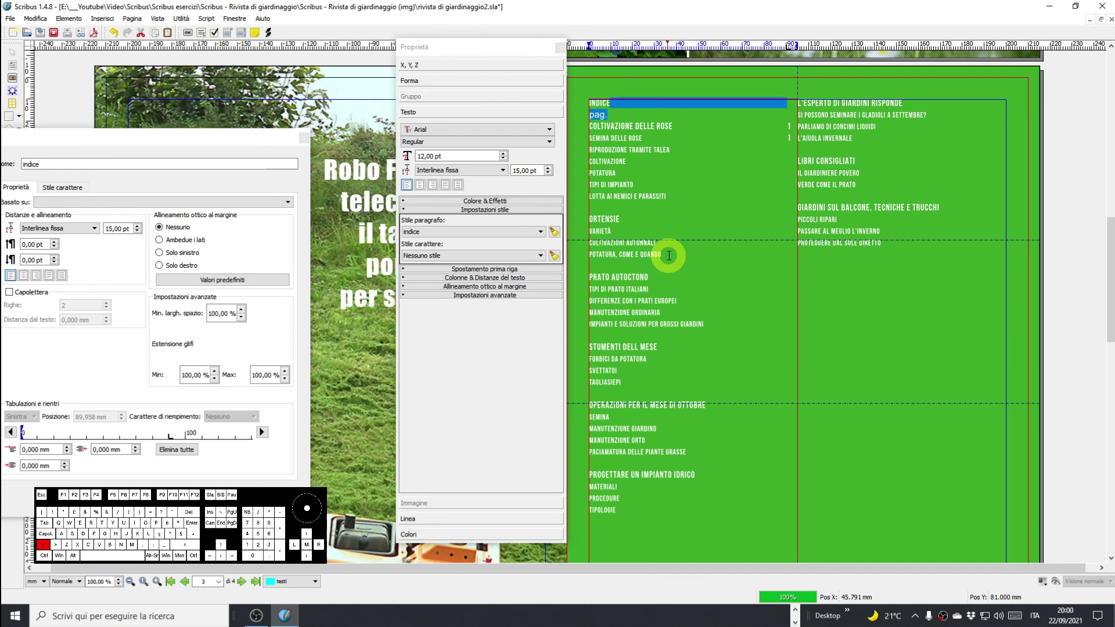
left_click(481, 281)
left_click(463, 260)
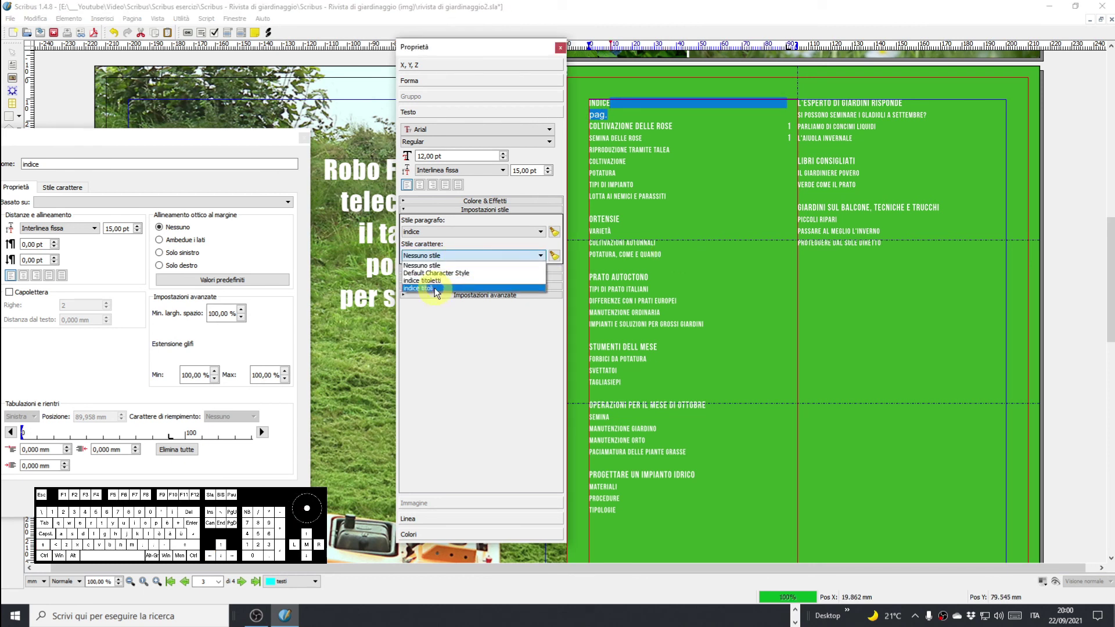
left_click(437, 291)
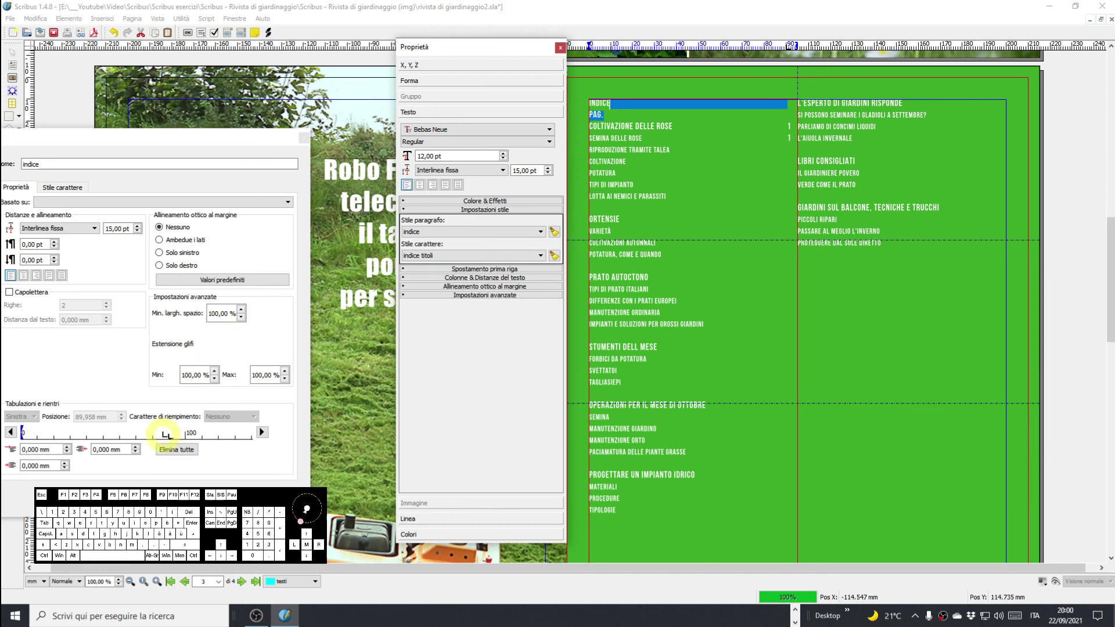
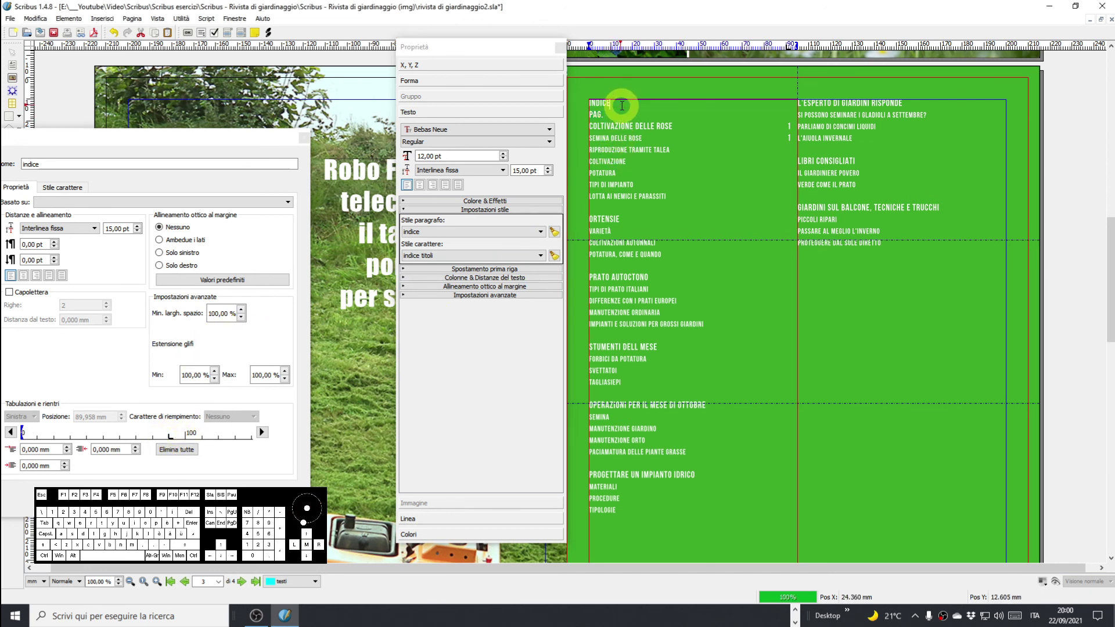
key("Delete")
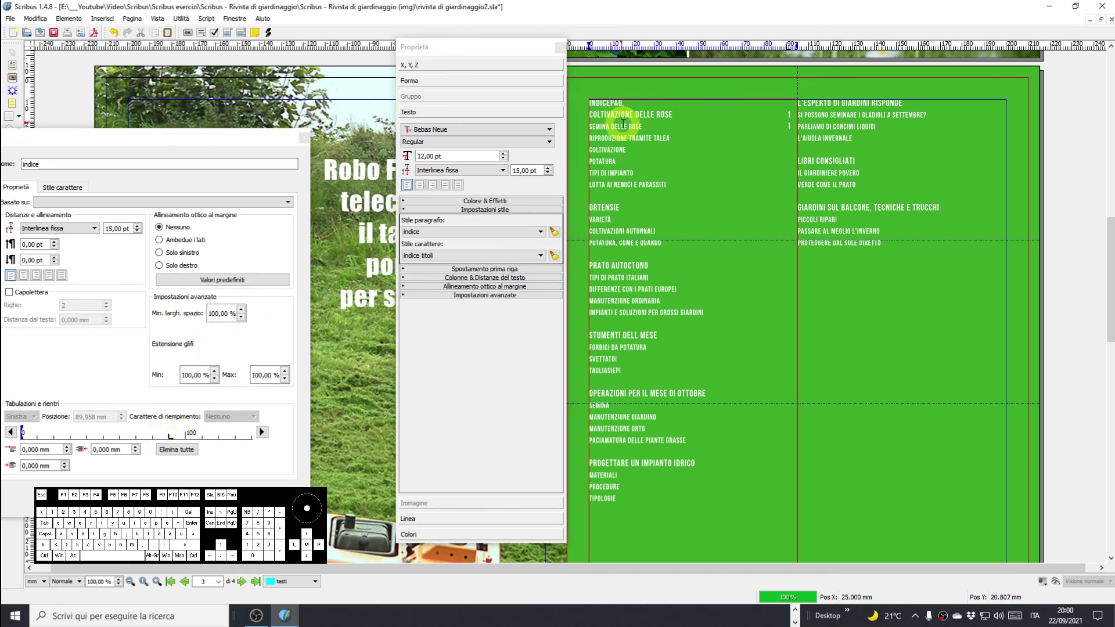
key("Tab")
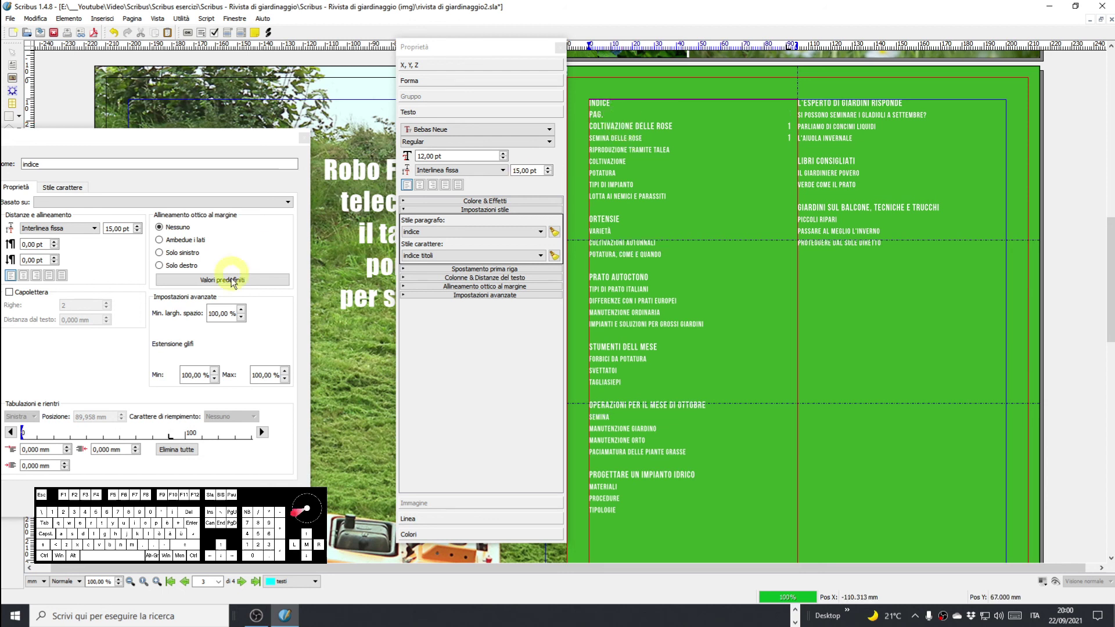
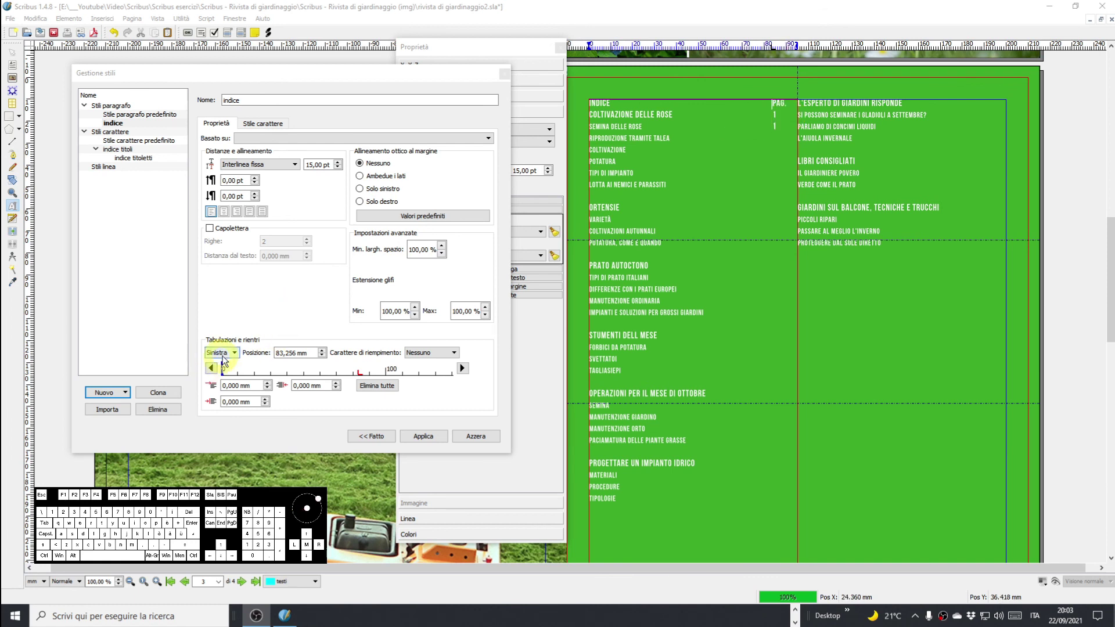
Change the indice style's tab stop to Destra (right-aligned) at 88.194 mm and apply it.
left_click(371, 420)
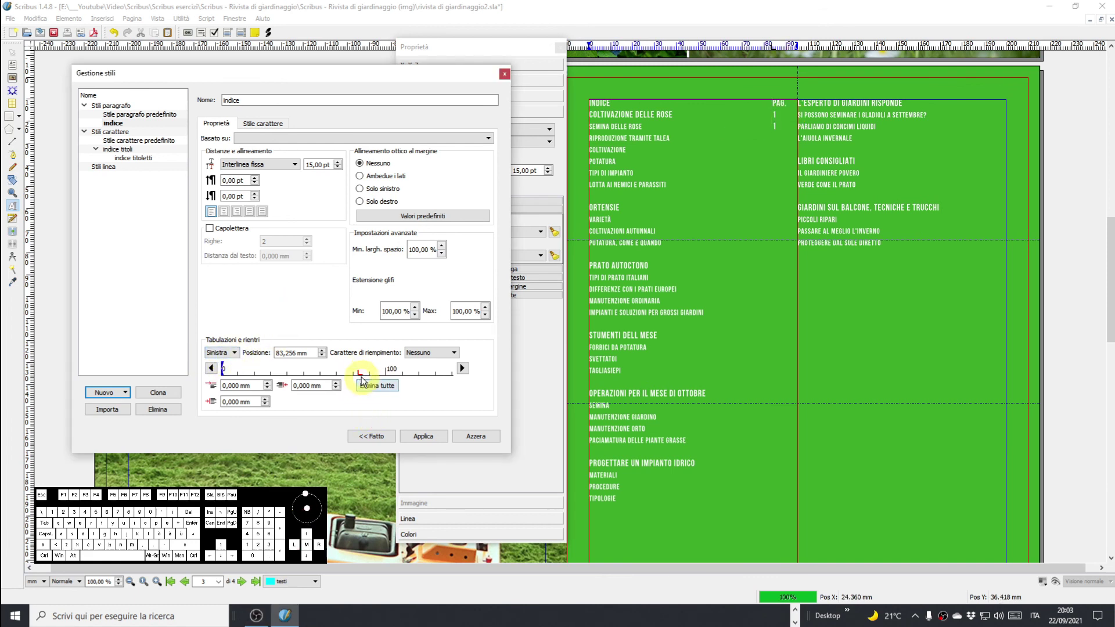
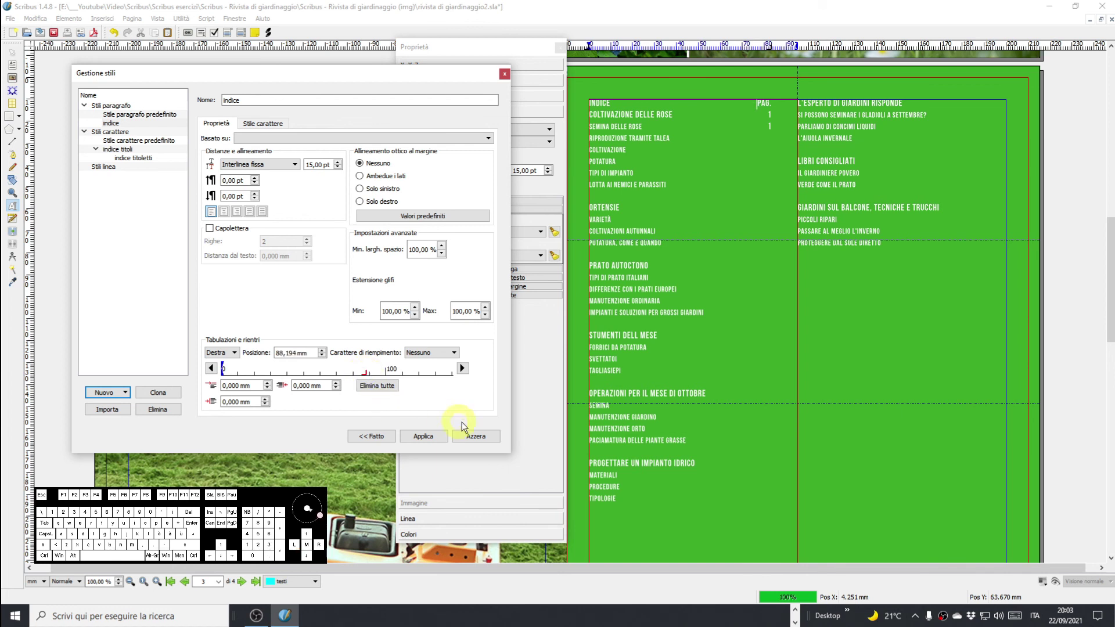
left_click(423, 438)
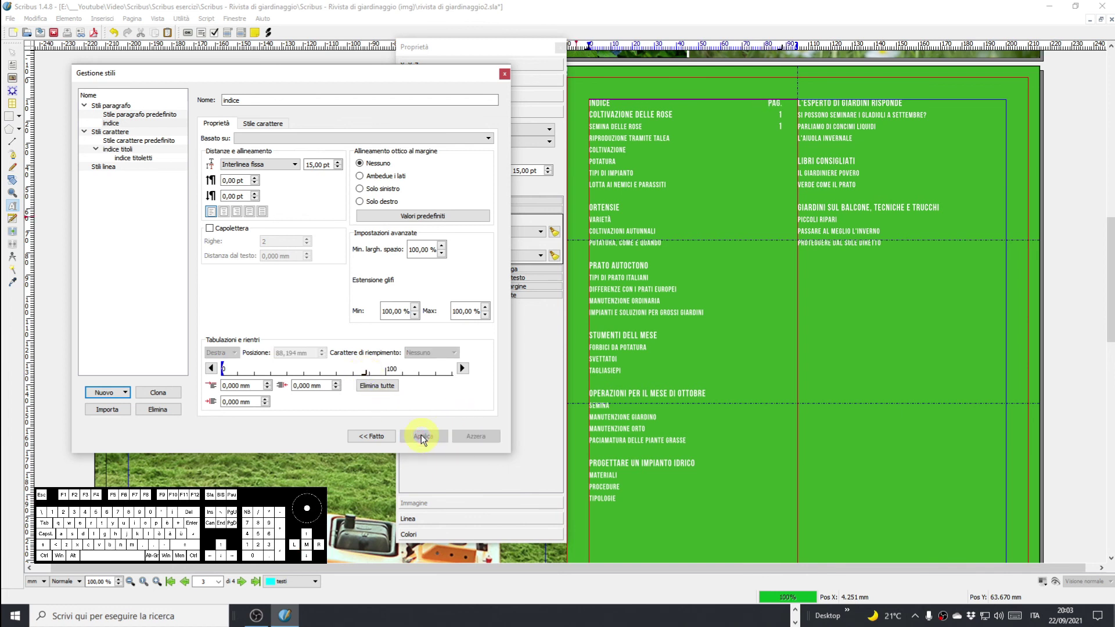
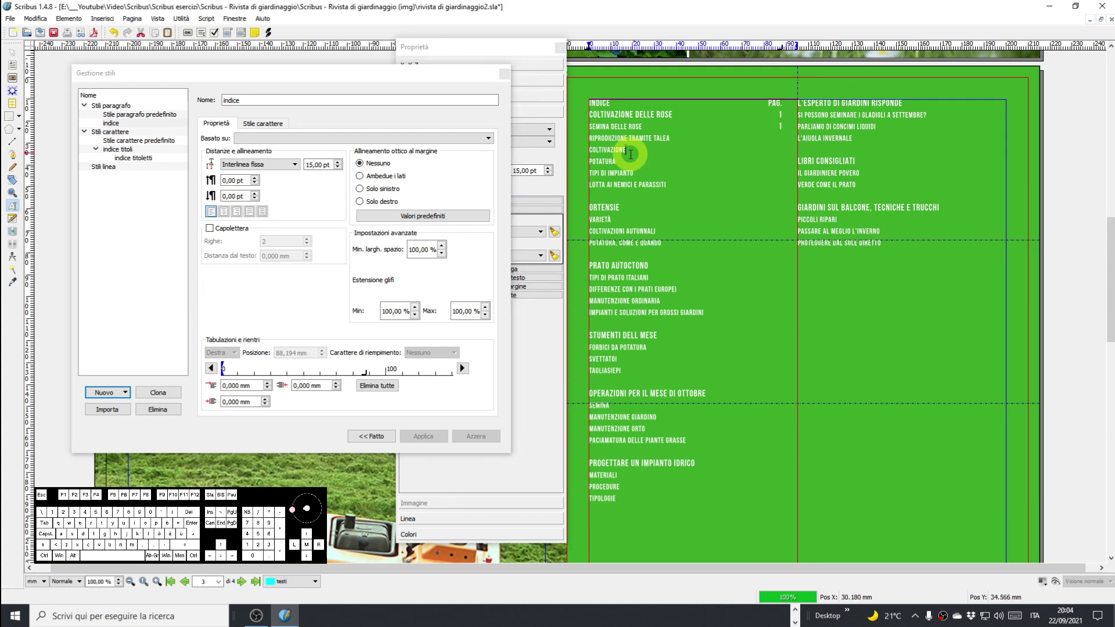
Add right-aligned page numbers to COLTIVAZIONE (1), POTATURA (1) and the next entry (2).
key("Tab")
key("1")
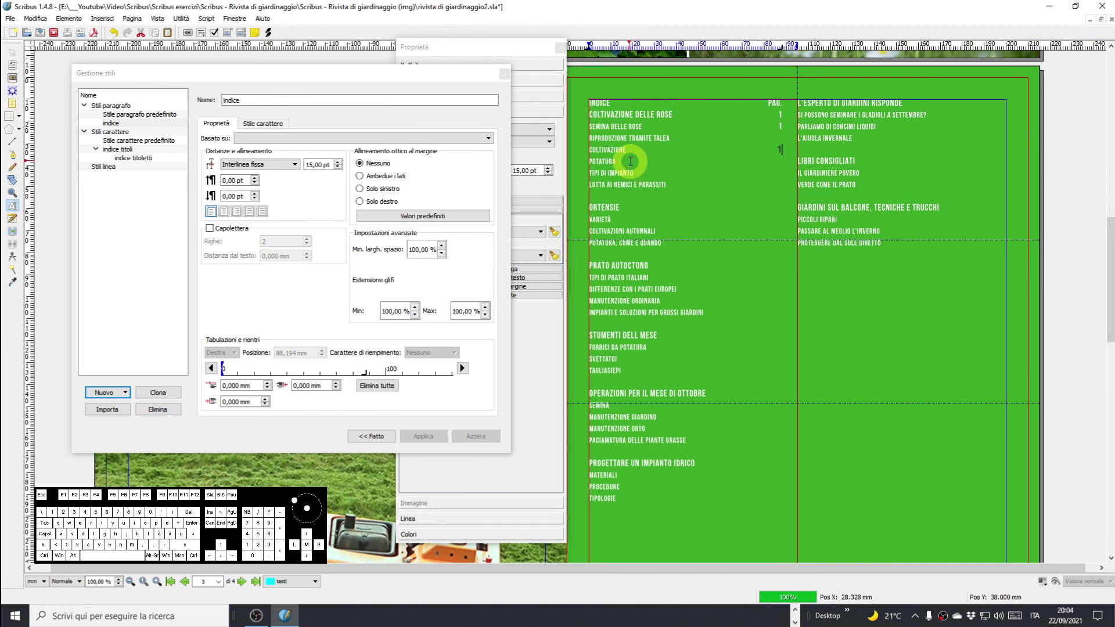
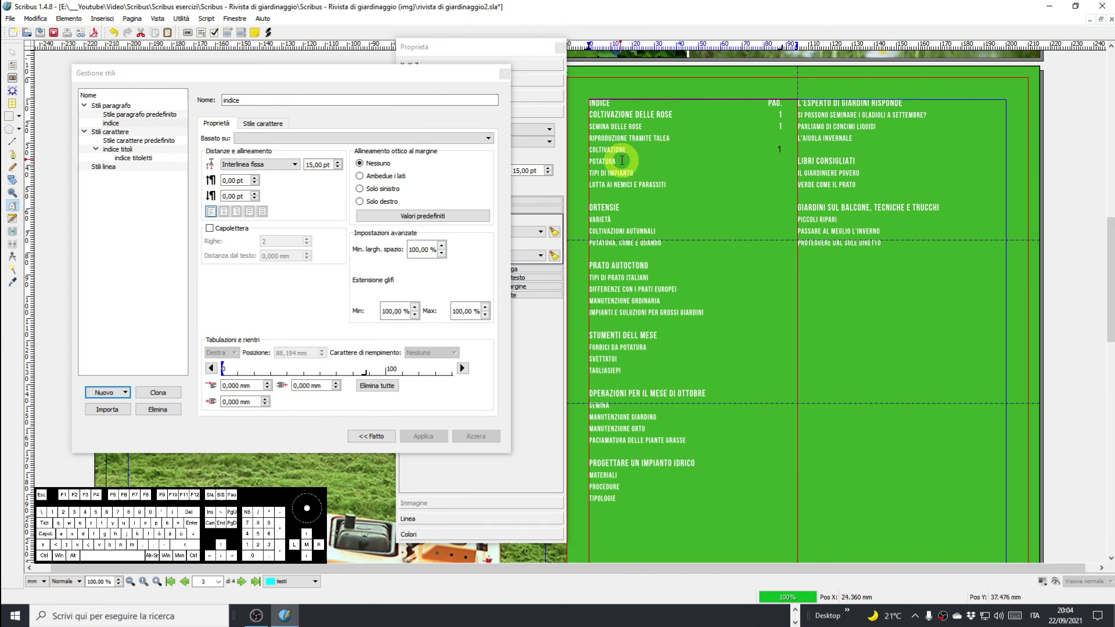
key("Tab")
key("1")
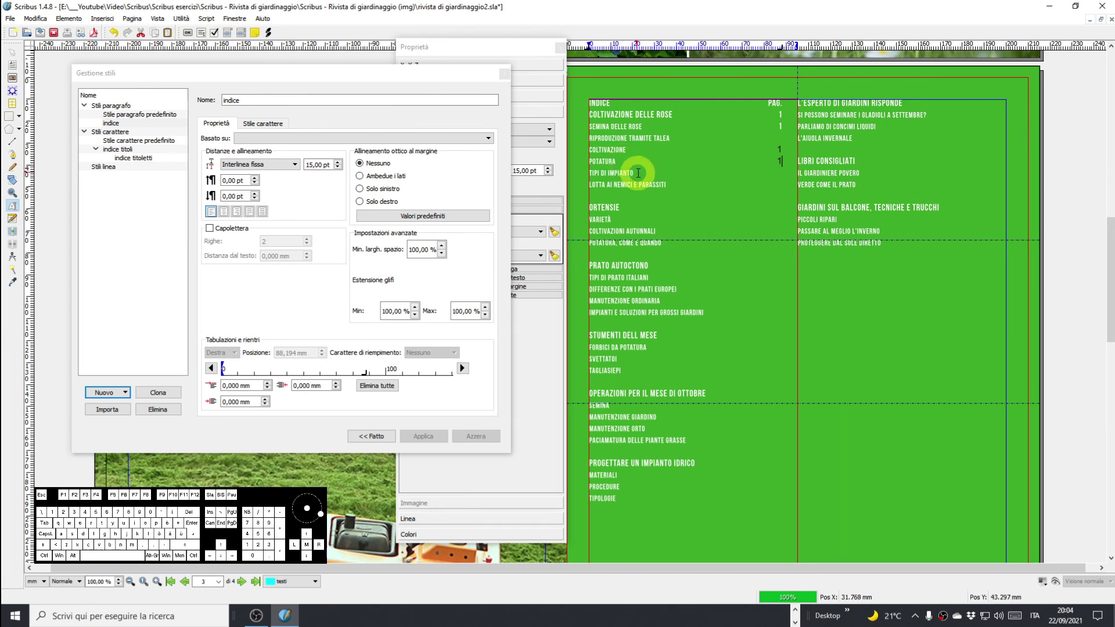
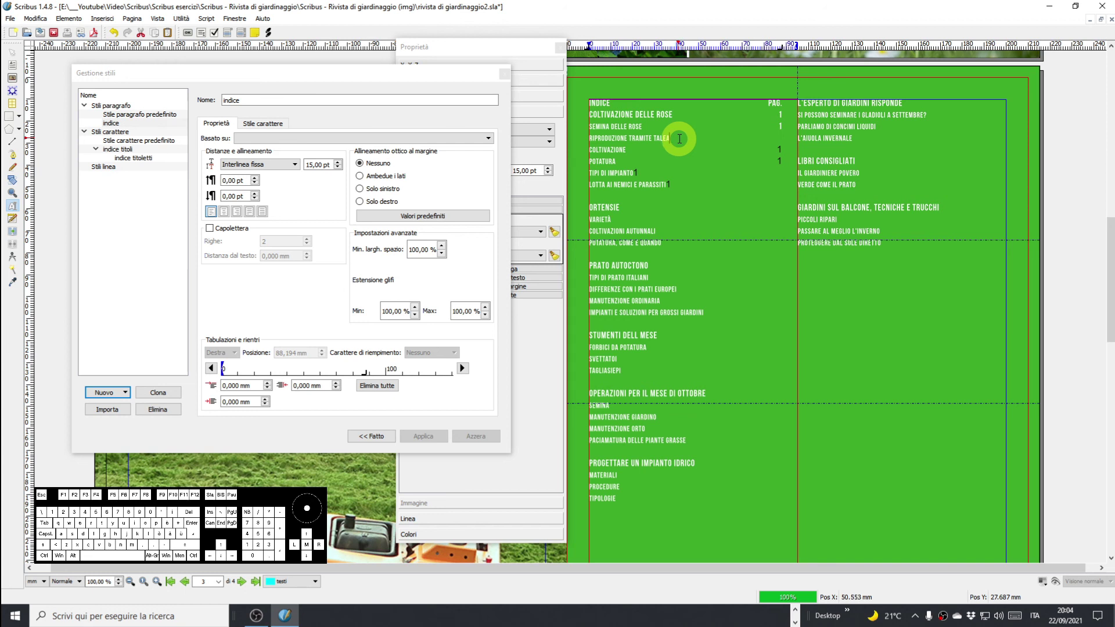
key("Tab")
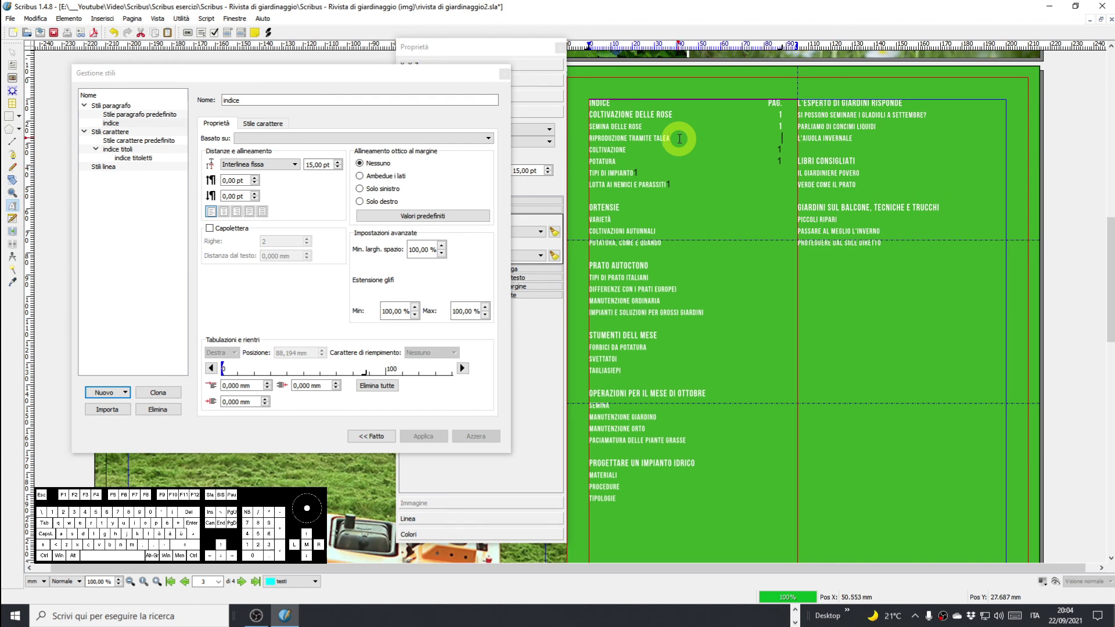
key("2")
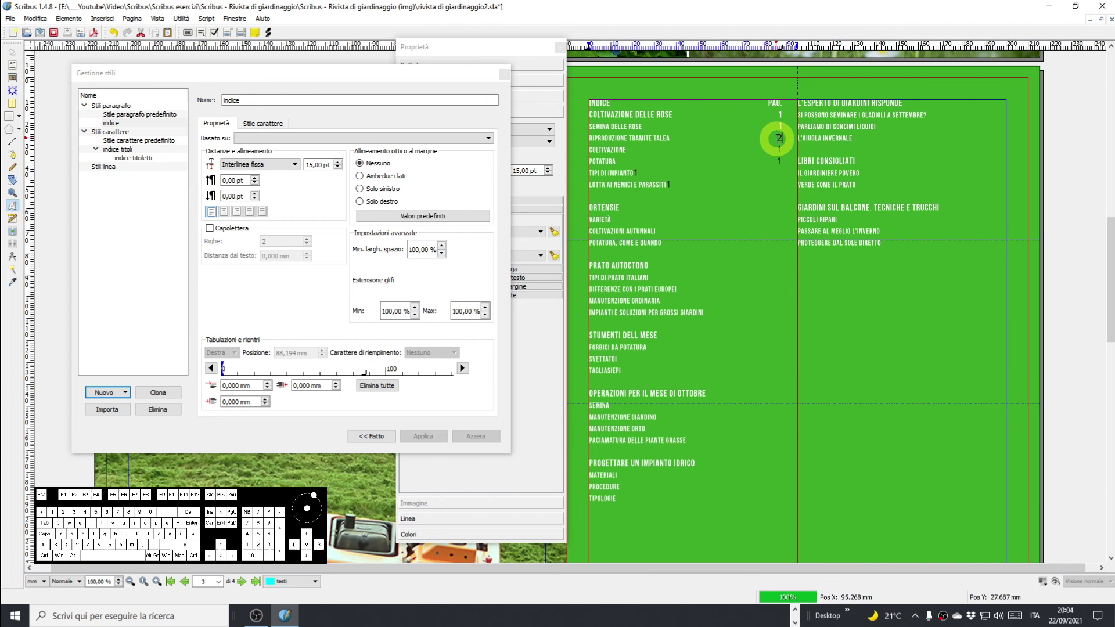
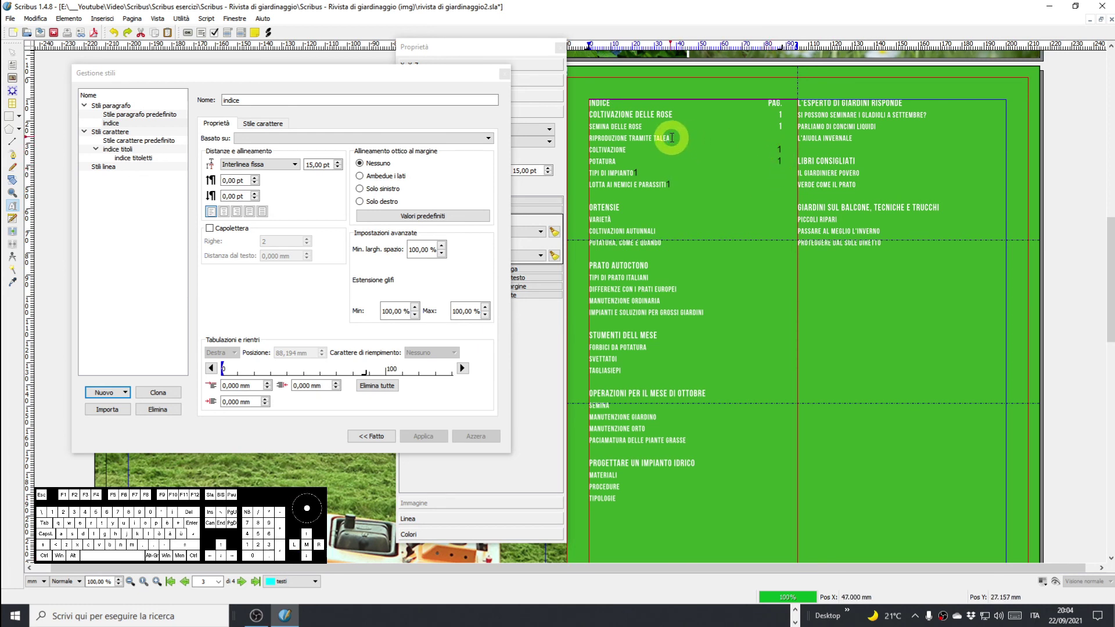
Add page number 1 to the talea entry and 2 to TIPI DI IMPIANTO and the following line.
key("Tab")
key("1")
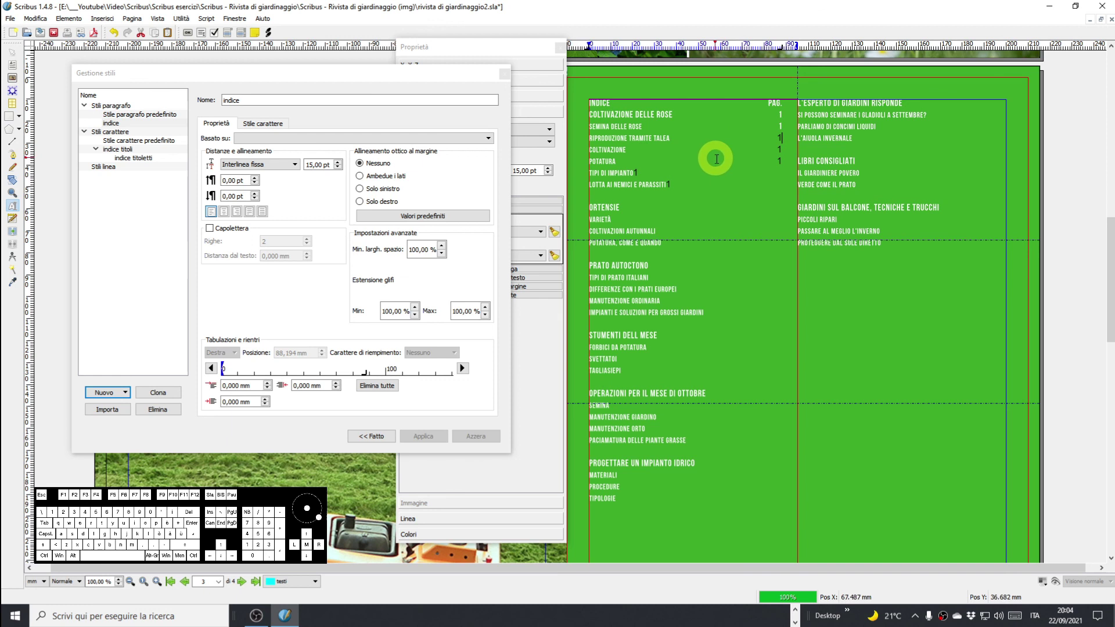
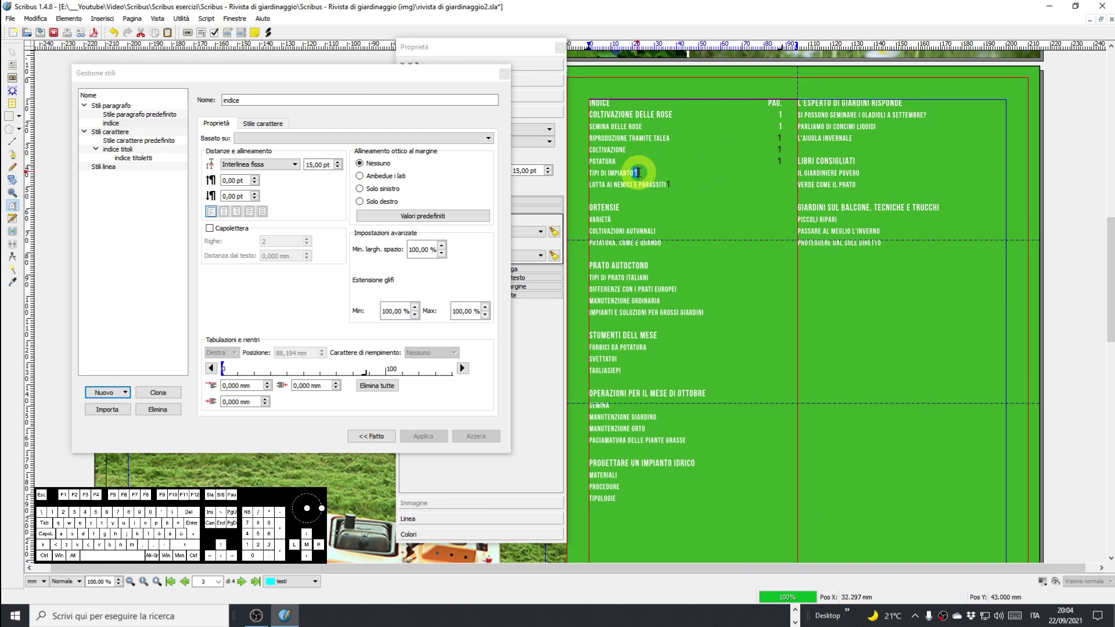
key("Tab")
key("2")
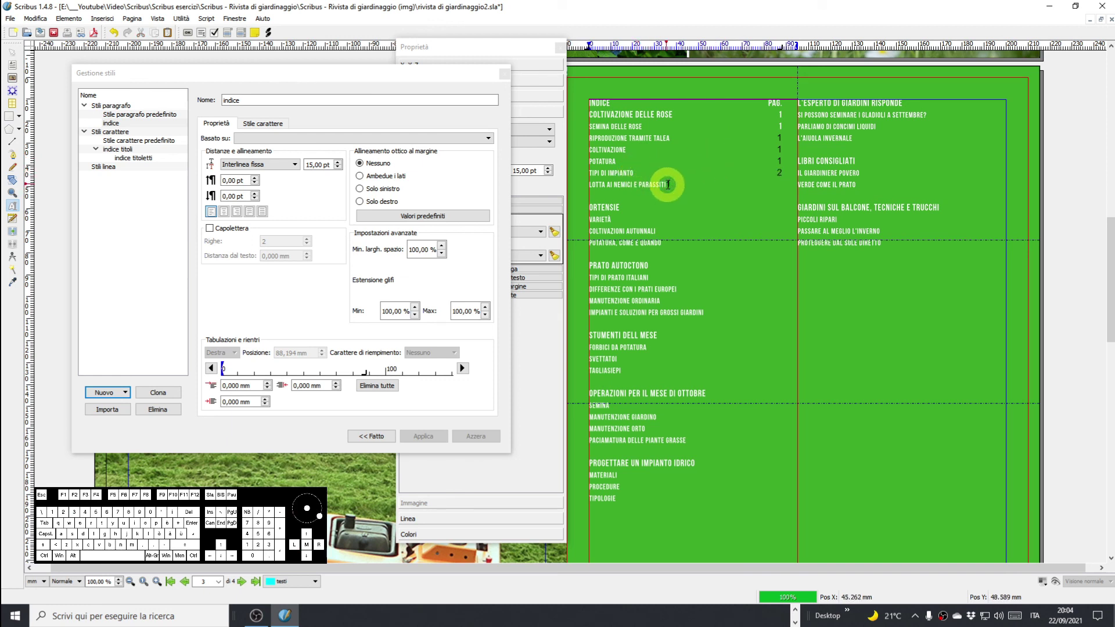
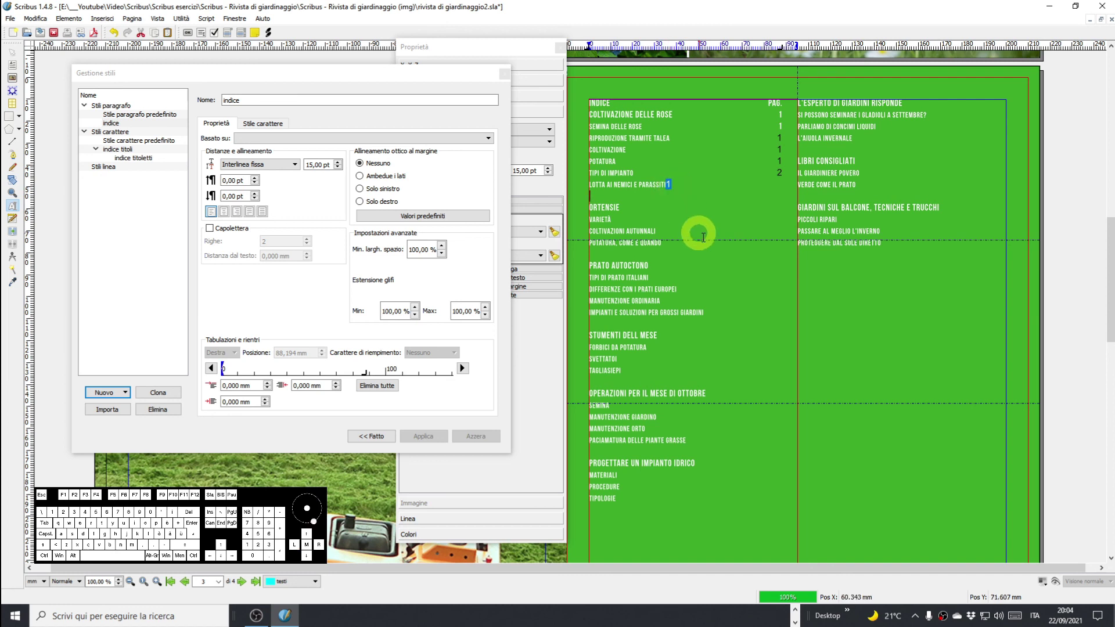
key("2")
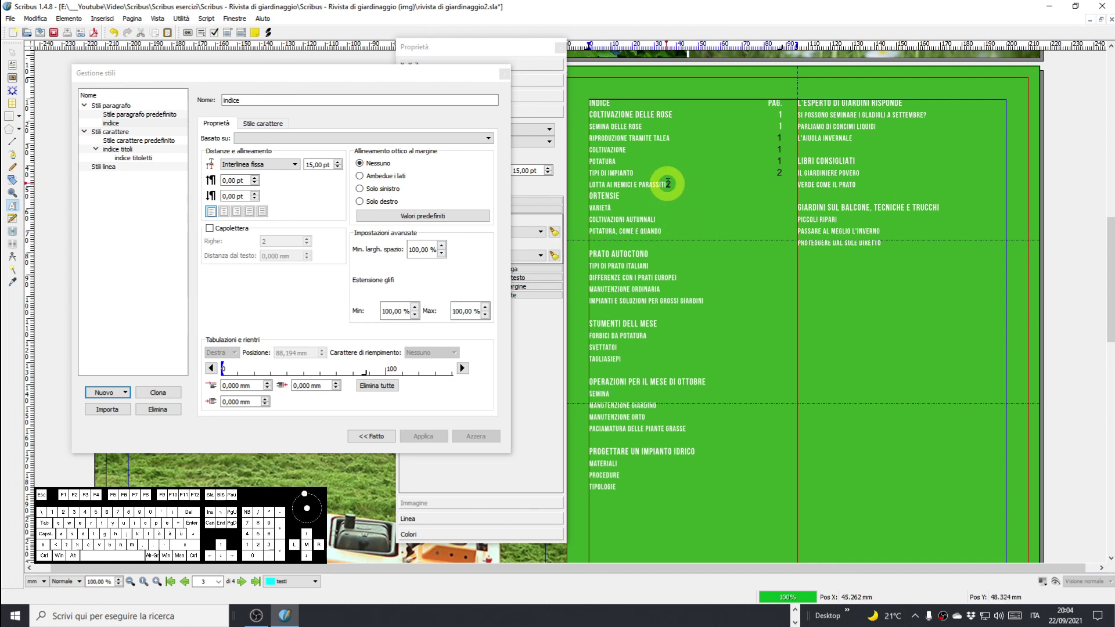
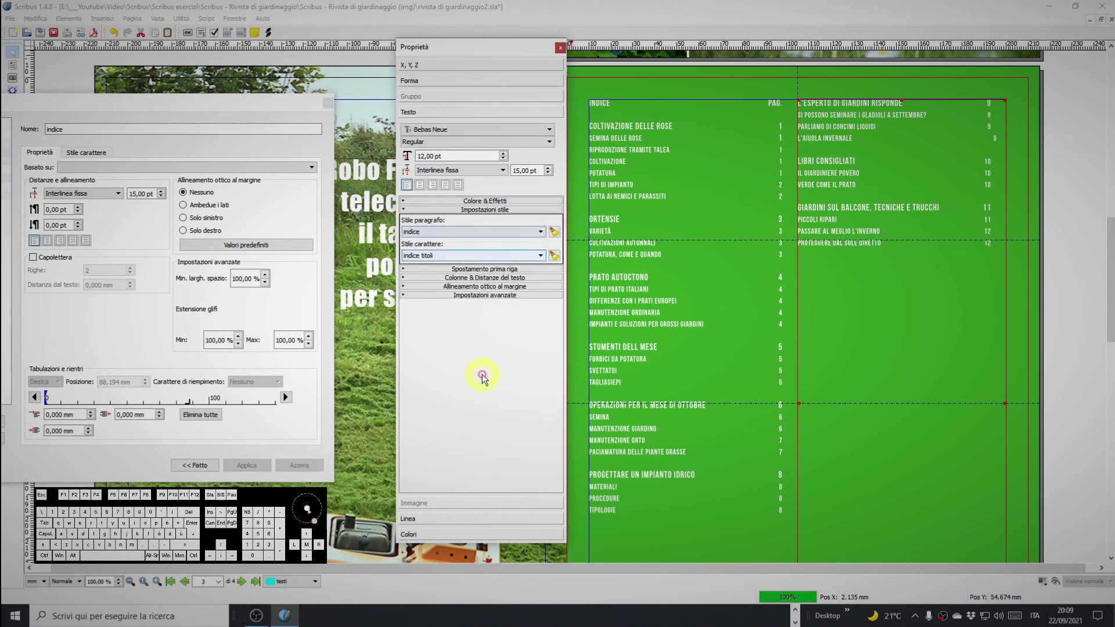
scroll("down", 3)
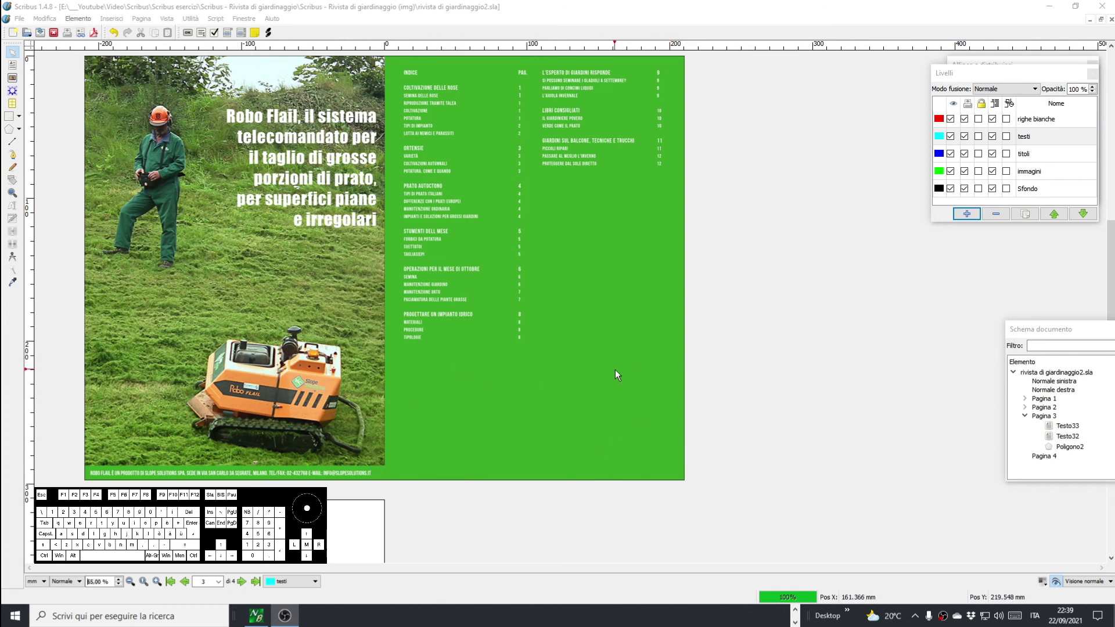
left_click_drag(763, 349, 799, 331)
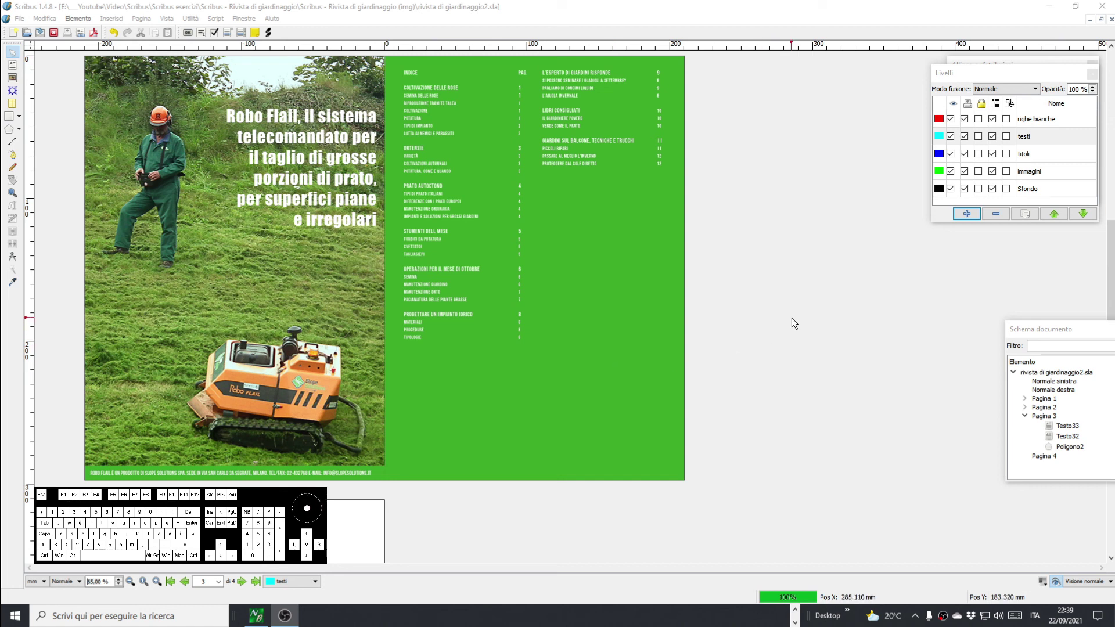